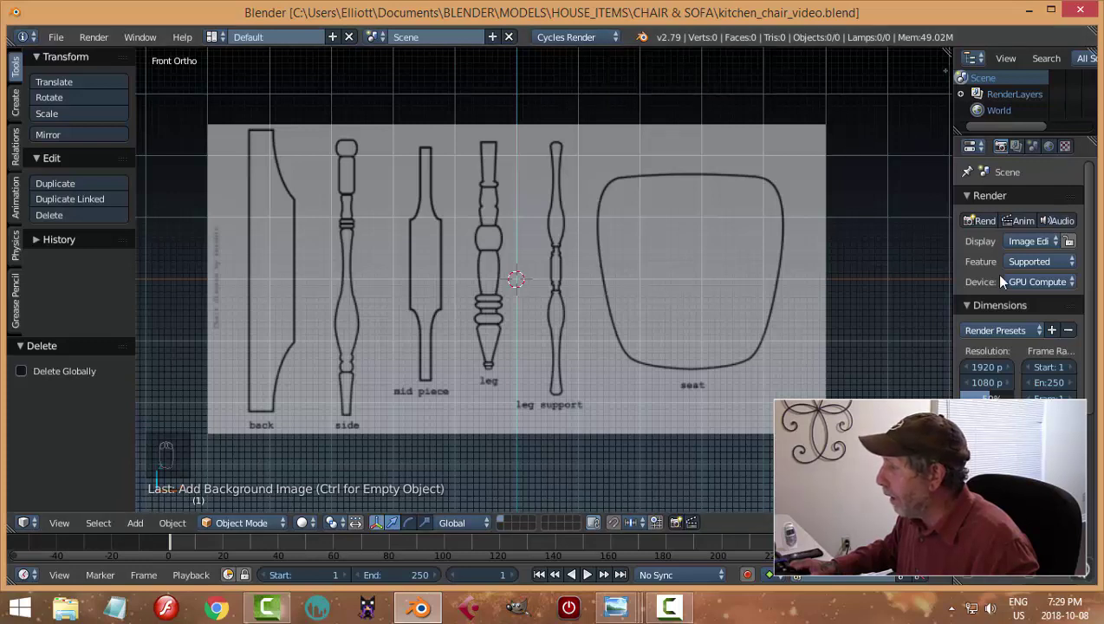
# Step: Review the chair-parts reference image's Background Images settings in the view properties
pyautogui.moveTo(1027, 285); pyautogui.dragTo(786, 350)
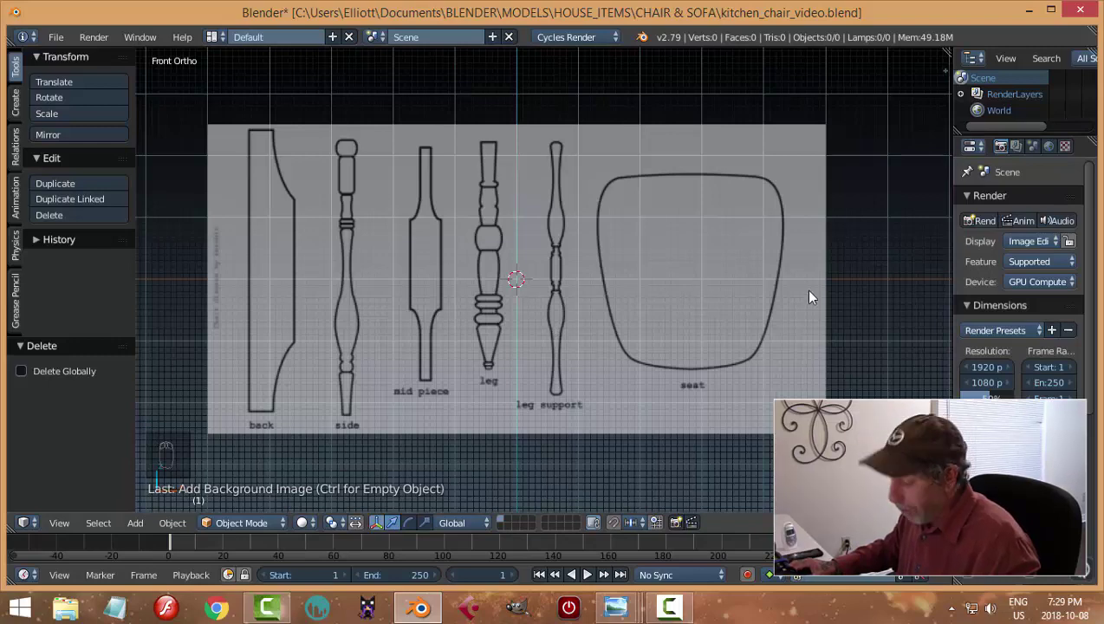
pyautogui.press('n')
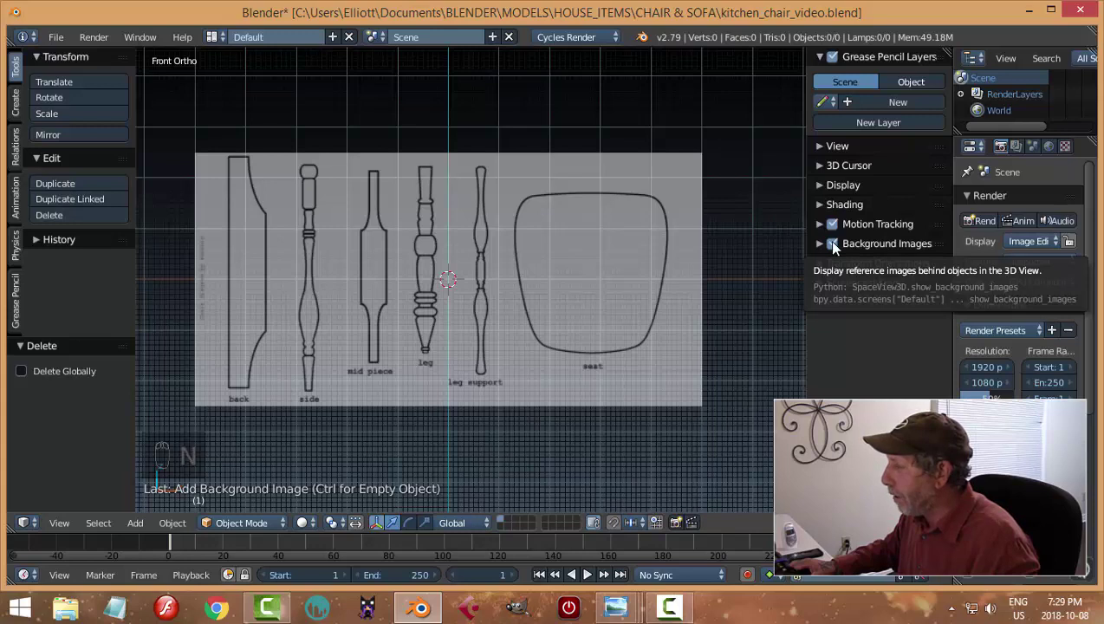
pyautogui.moveTo(828, 252); pyautogui.dragTo(821, 321)
pyautogui.moveTo(883, 316); pyautogui.dragTo(750, 370)
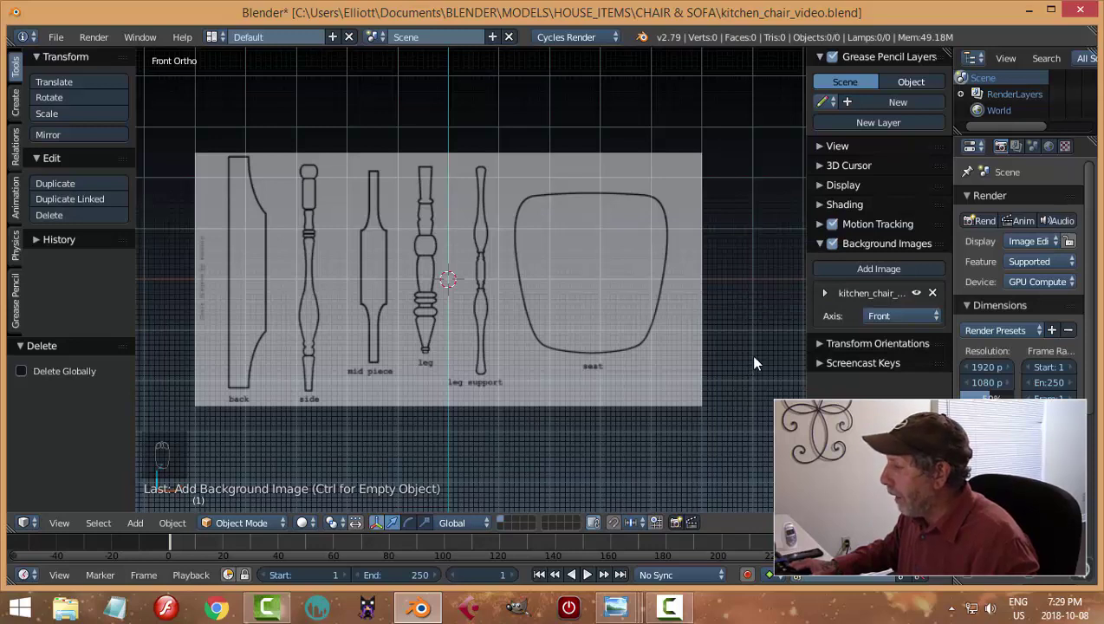
pyautogui.moveTo(826, 301); pyautogui.dragTo(902, 388)
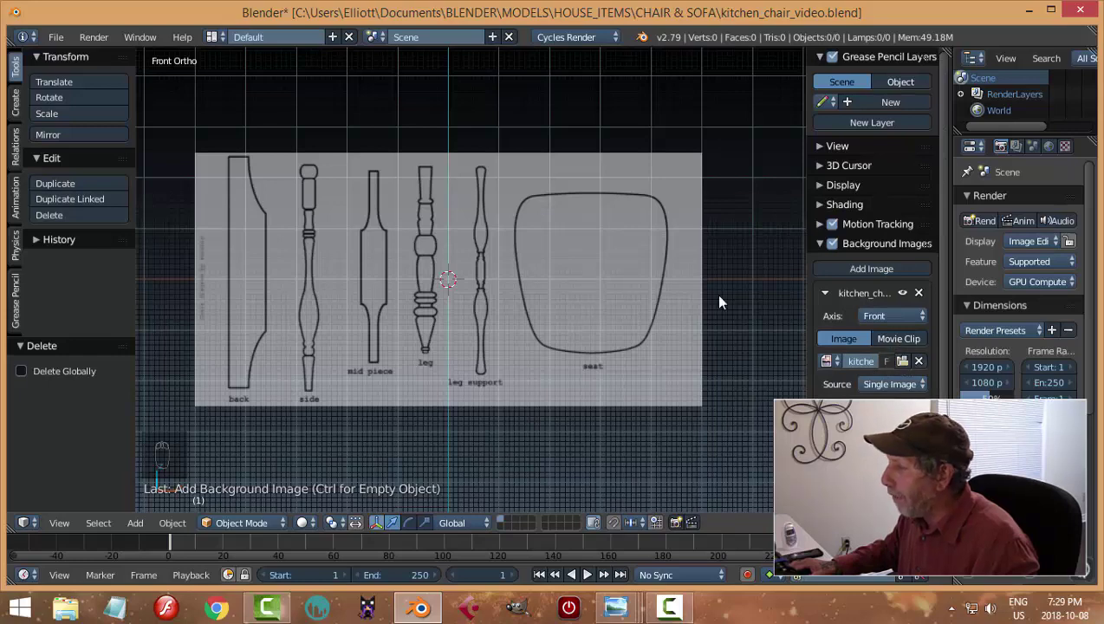
pyautogui.press('n')
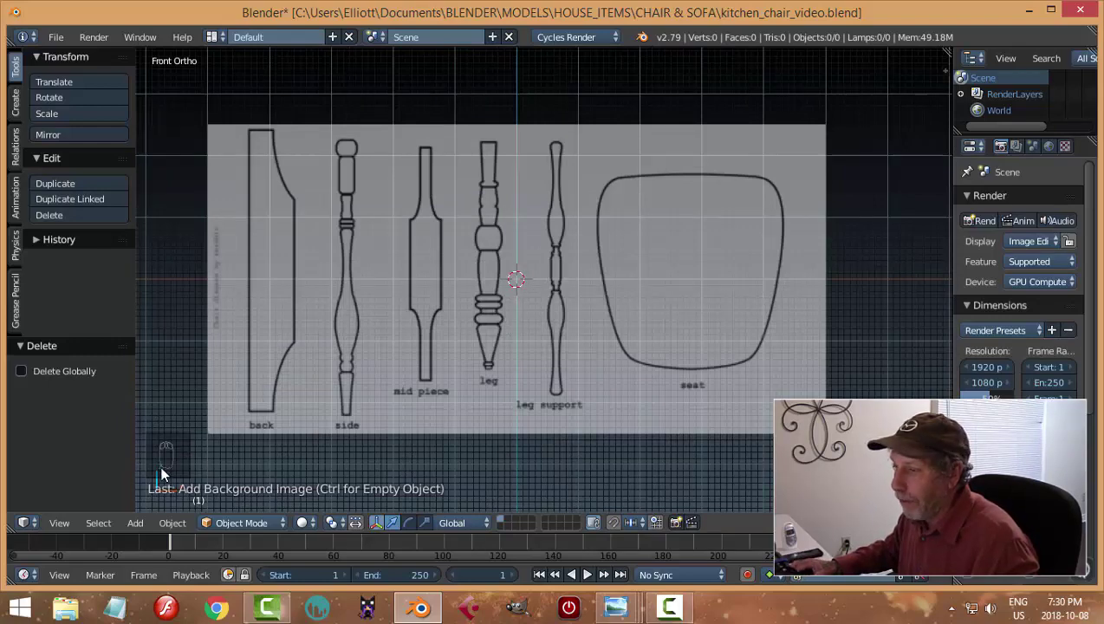
pyautogui.middleClick(554, 386)
pyautogui.moveTo(554, 386); pyautogui.dragTo(554, 385)
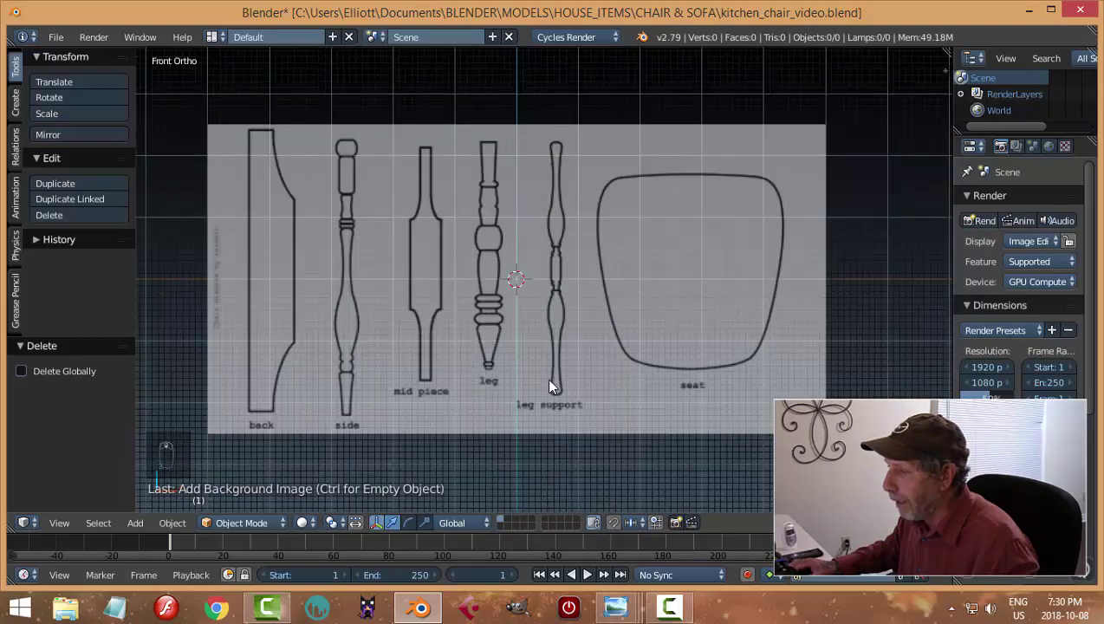
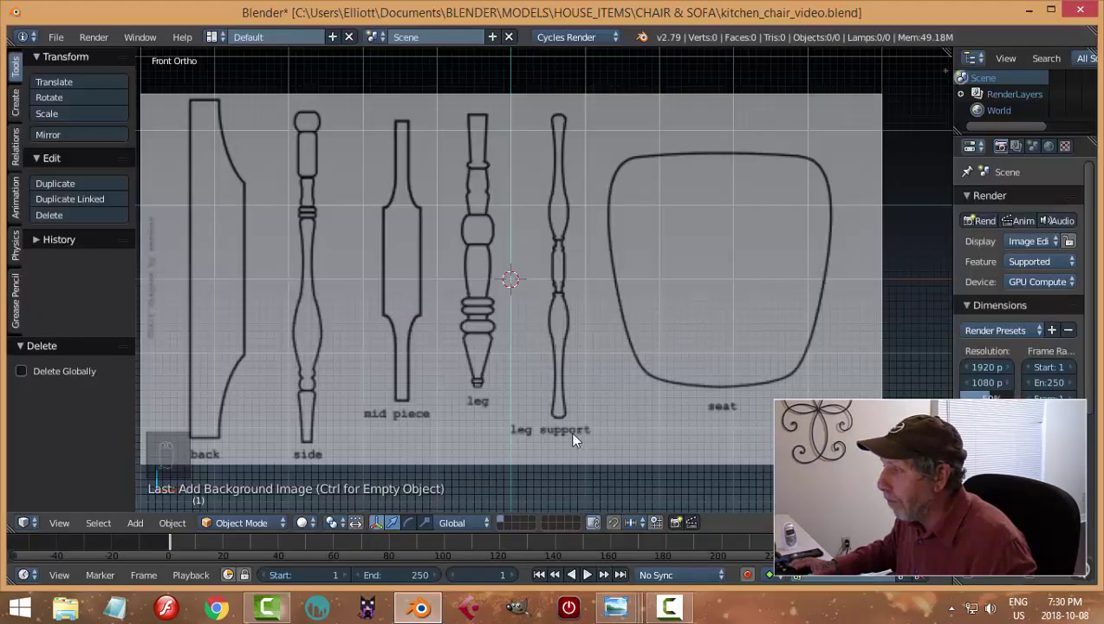
# Step: Reduce the reference image Size from 2.80 to 2.75 and reframe the chair parts
pyautogui.press('n')
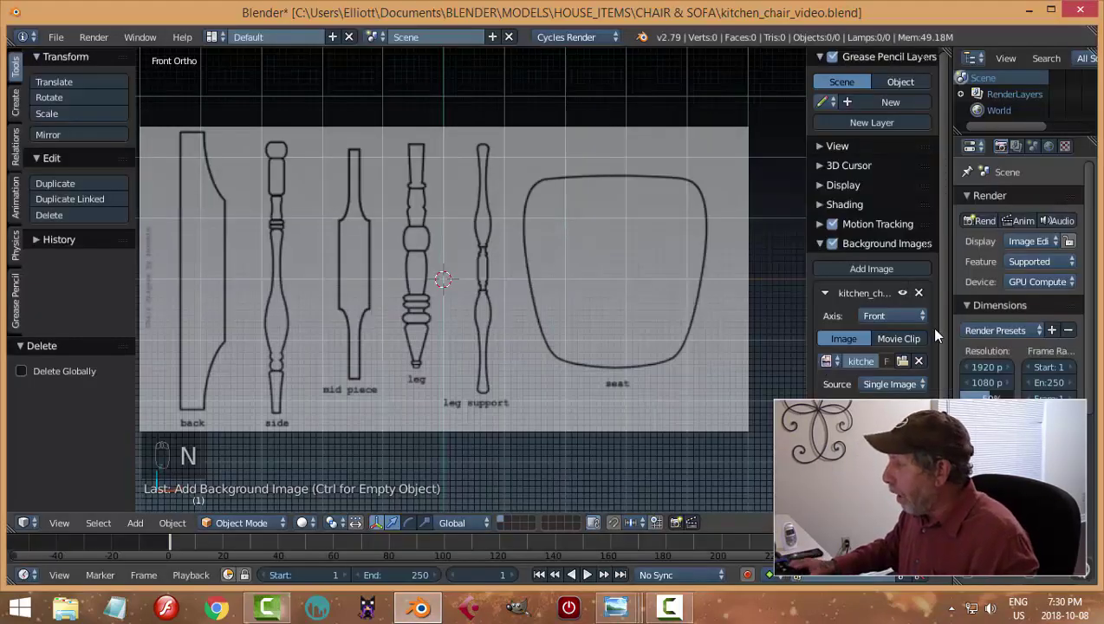
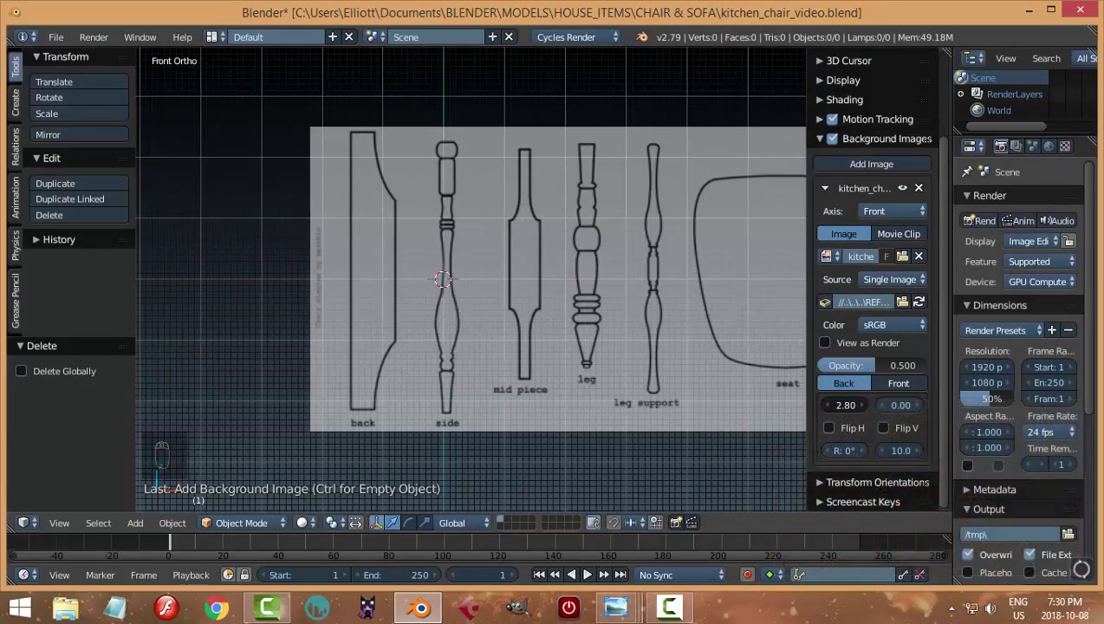
pyautogui.middleClick(573, 404)
pyautogui.click(571, 402)
pyautogui.middleClick(571, 402)
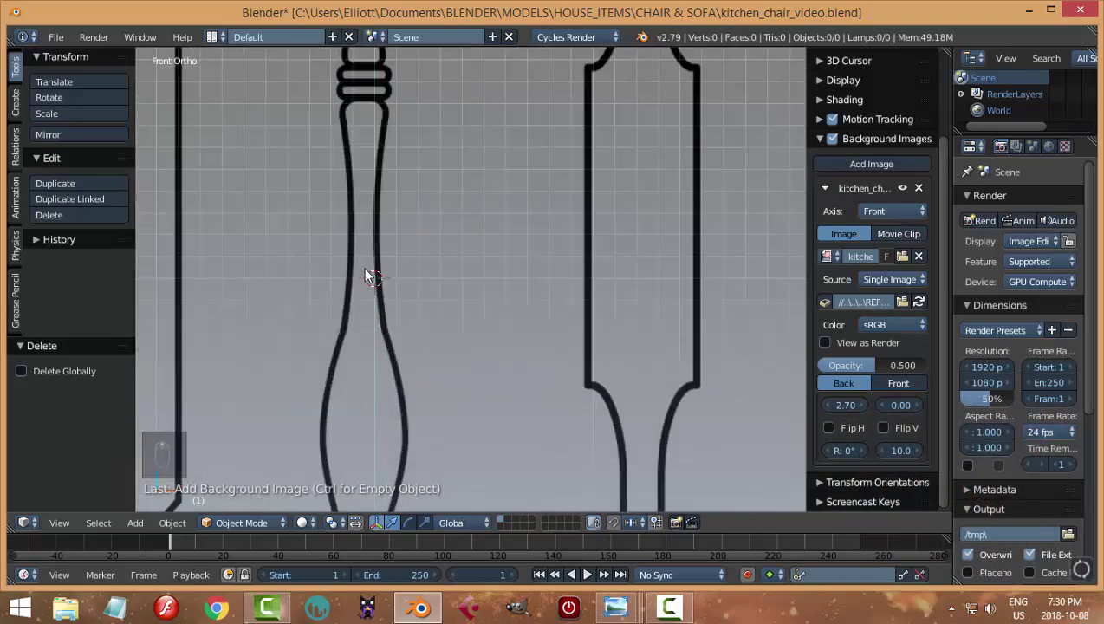
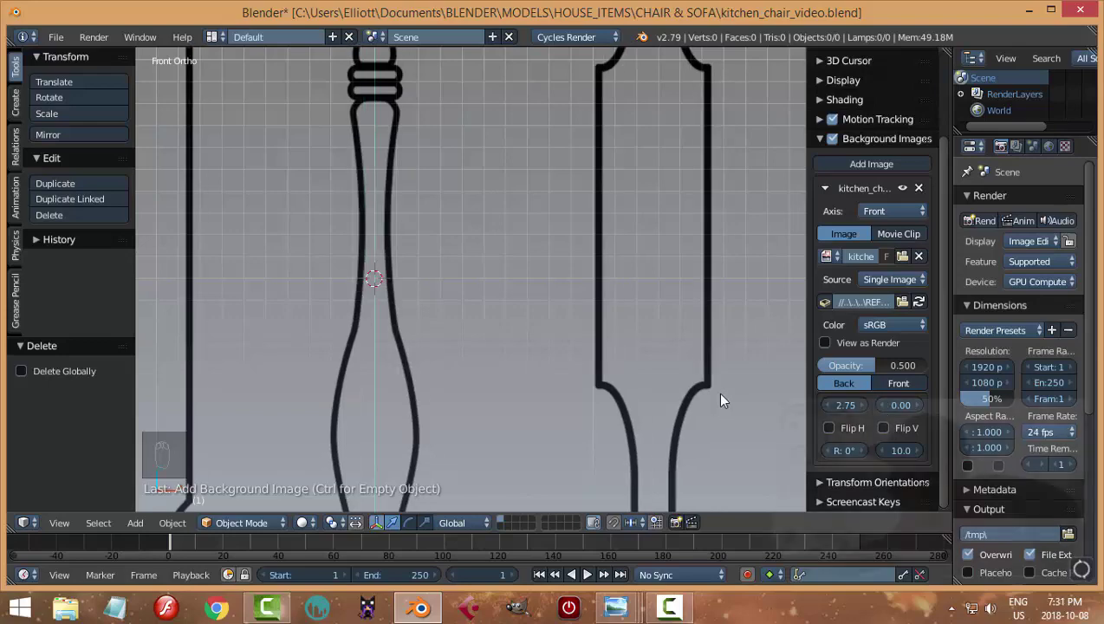
pyautogui.press('n')
pyautogui.middleClick(596, 343)
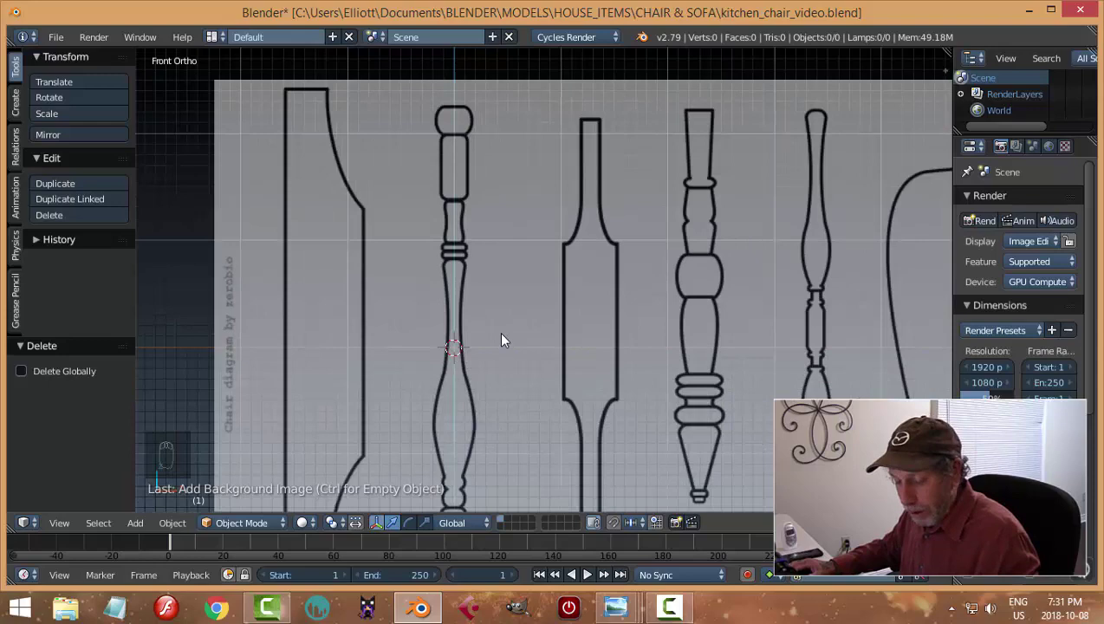
# Step: Add a plane, stand it upright facing front and merge its vertices to one point
pyautogui.press('shift+a')
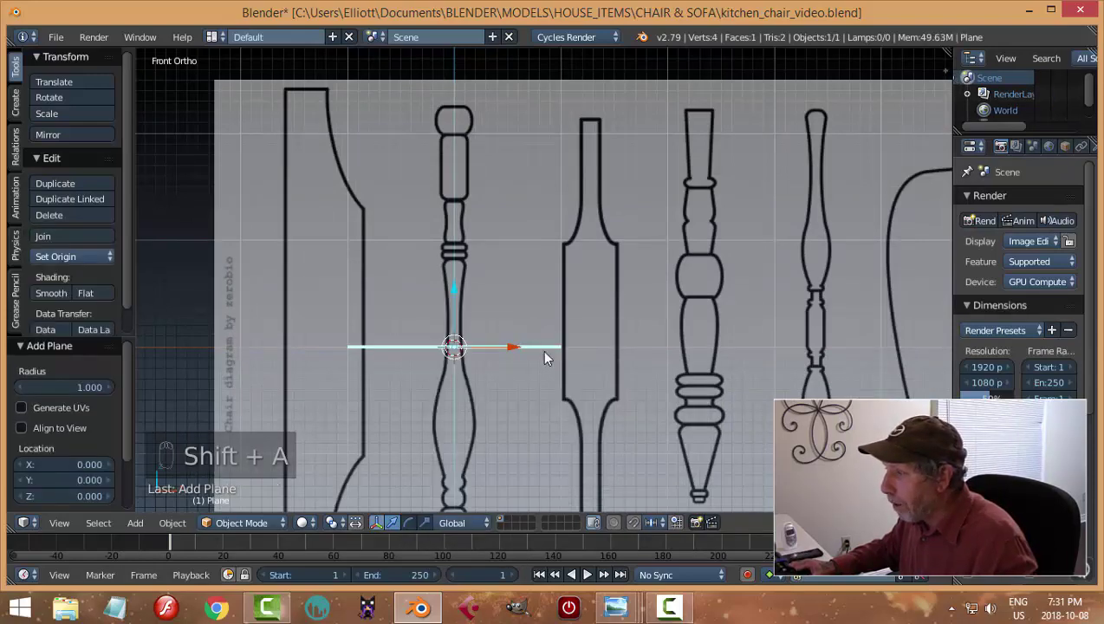
pyautogui.press('r')
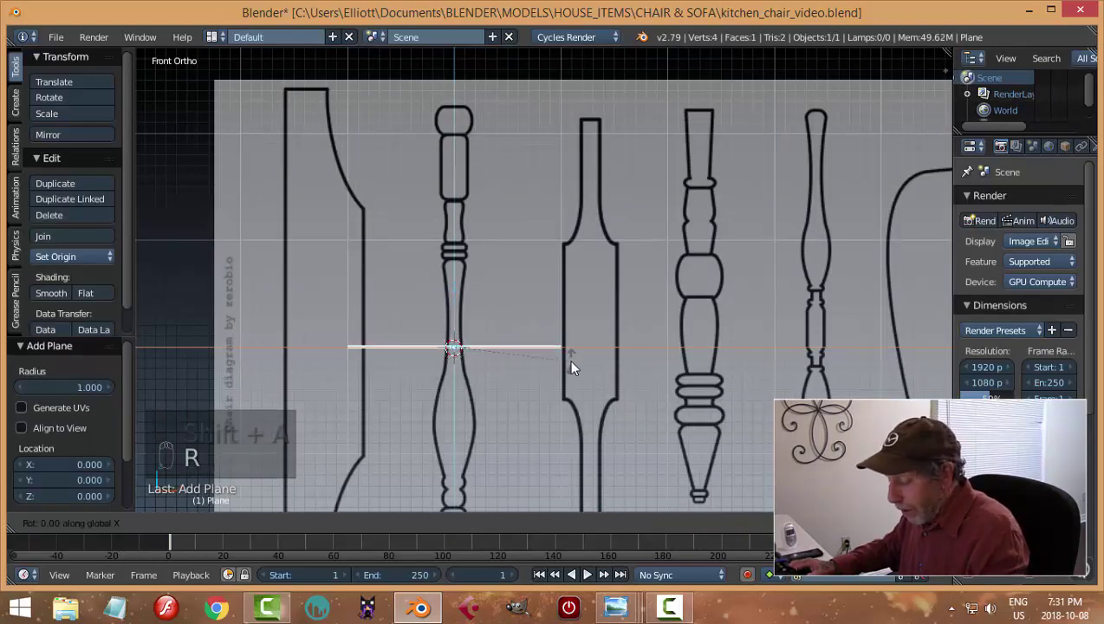
pyautogui.press('Tab')
pyautogui.press('ctrl+Tab')
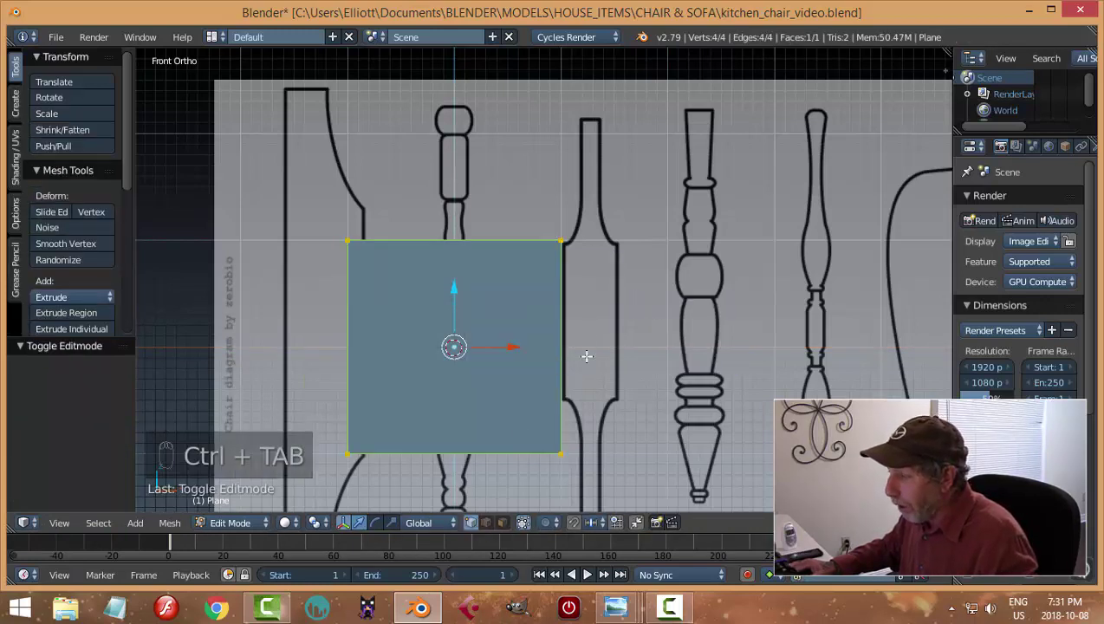
pyautogui.press('ctrl+Tab')
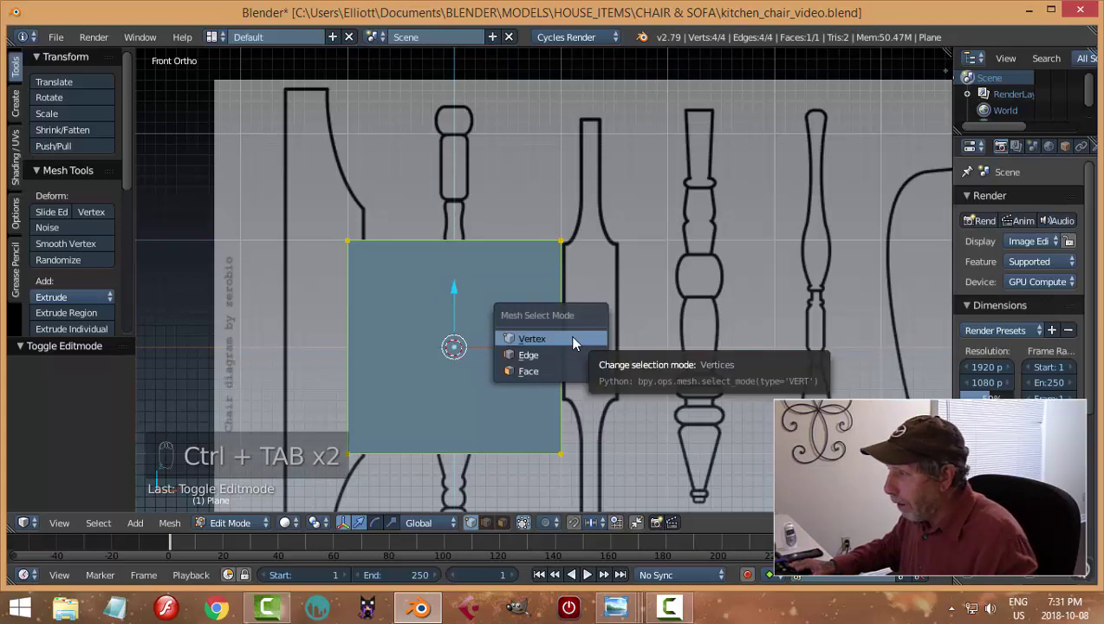
pyautogui.press('alt+m')
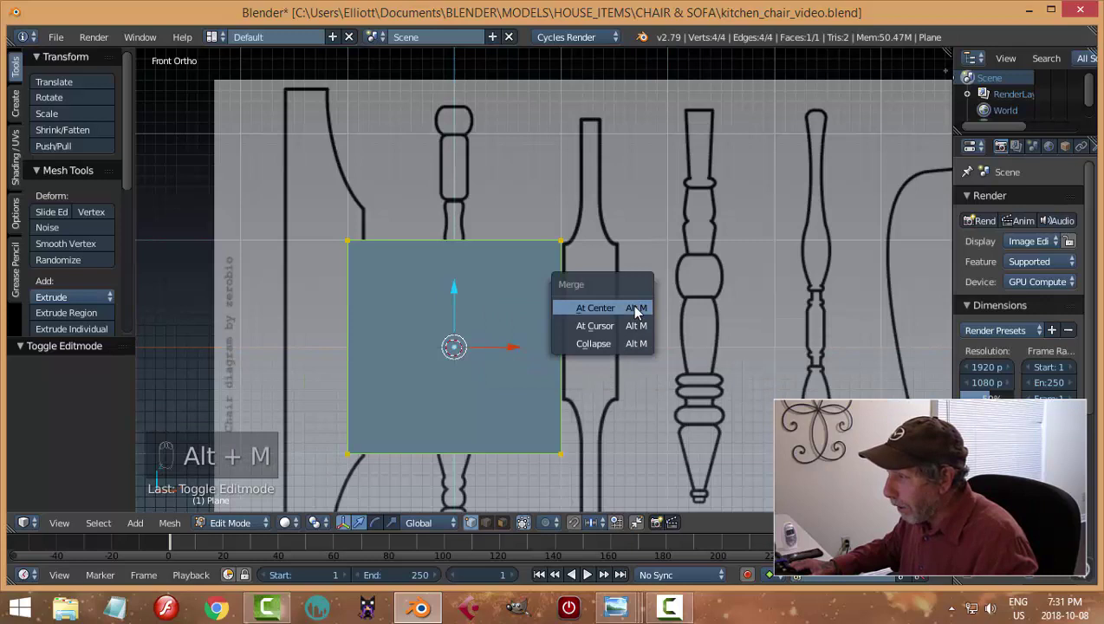
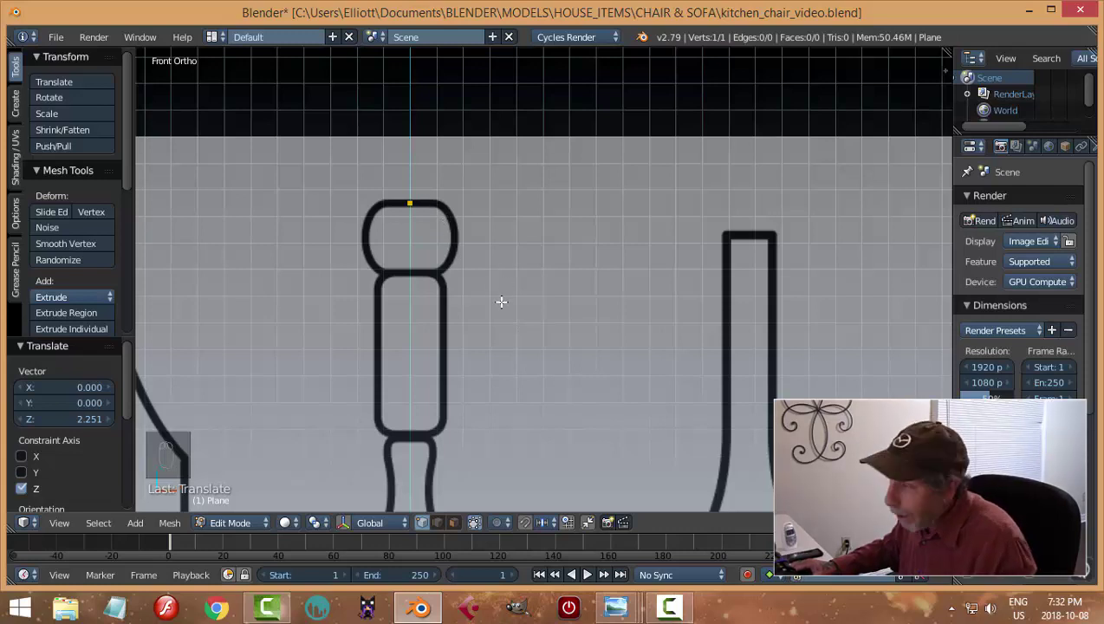
# Step: Extrude a chain of vertices tracing the spindle's rounded top and upper right side
pyautogui.press('e')
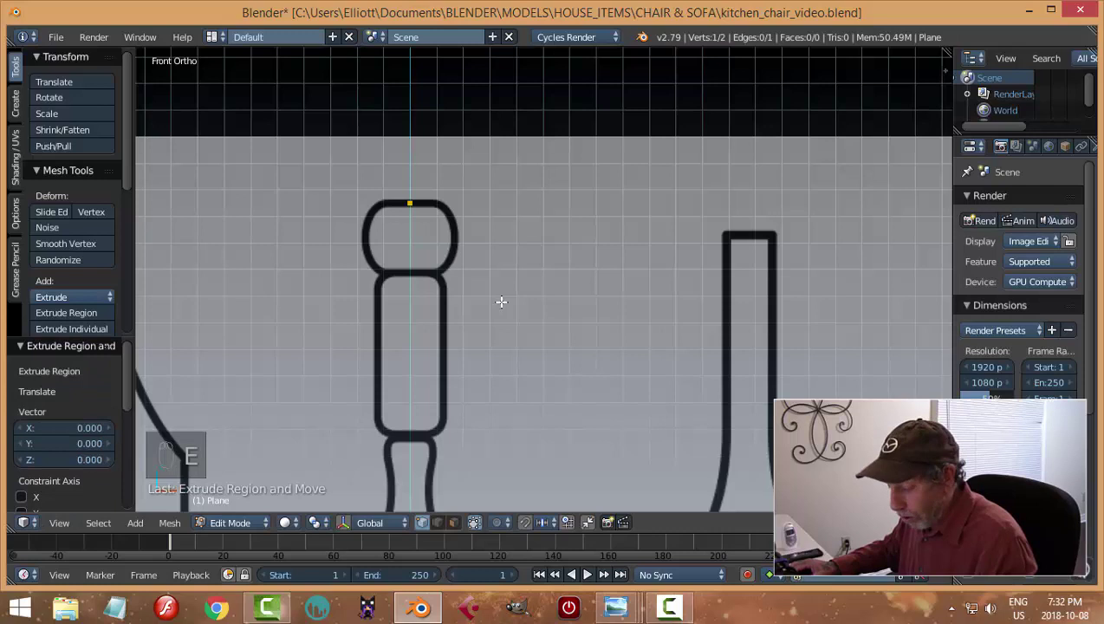
pyautogui.press('g')
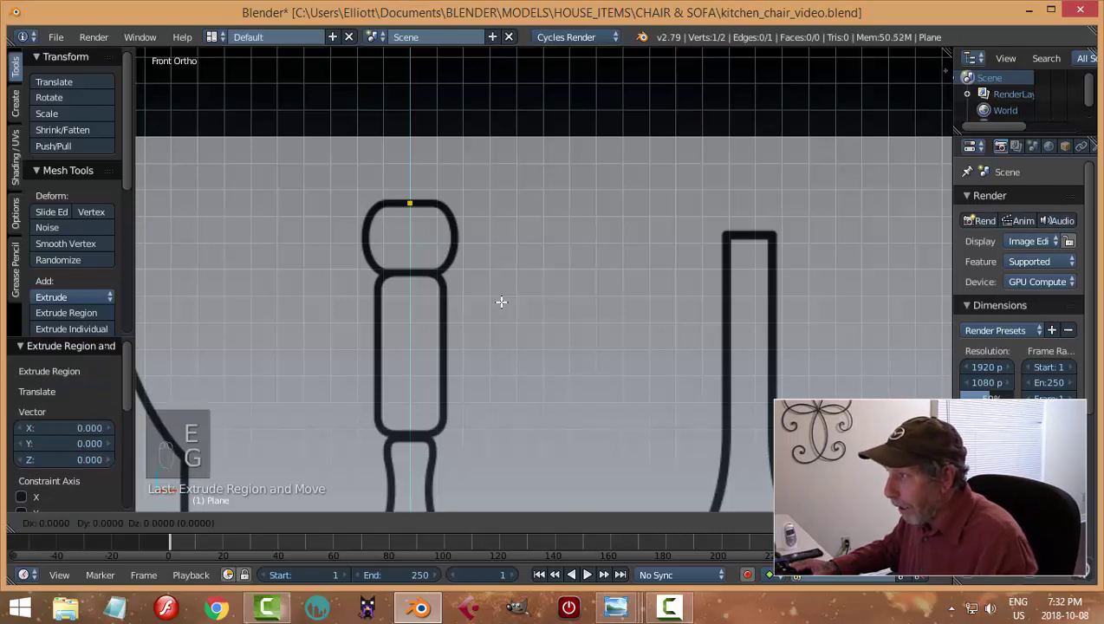
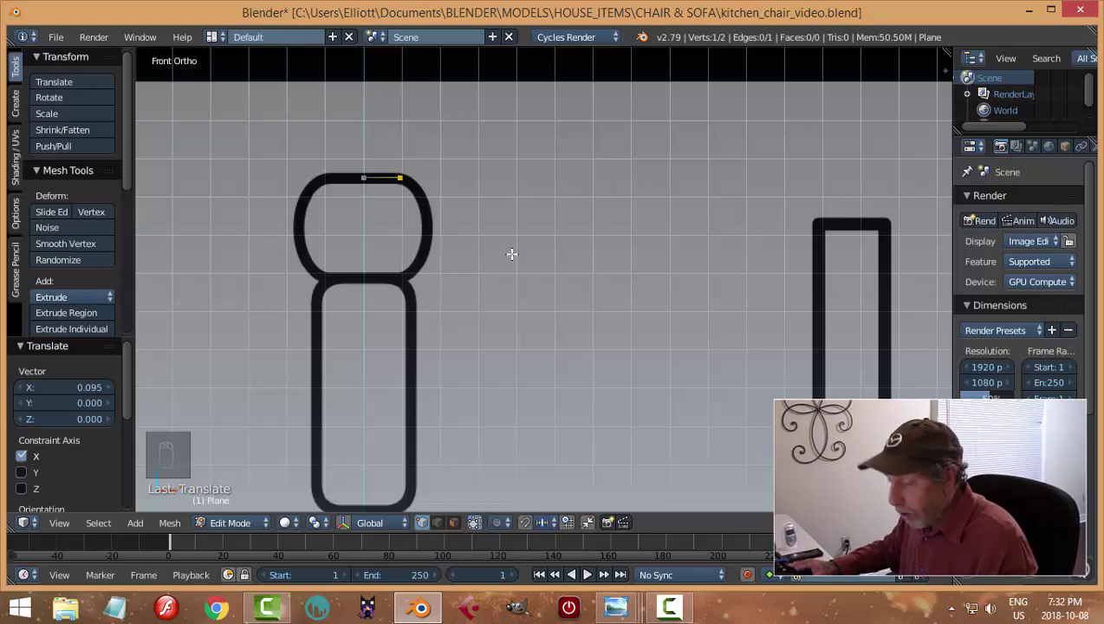
pyautogui.press('e')
pyautogui.press('g')
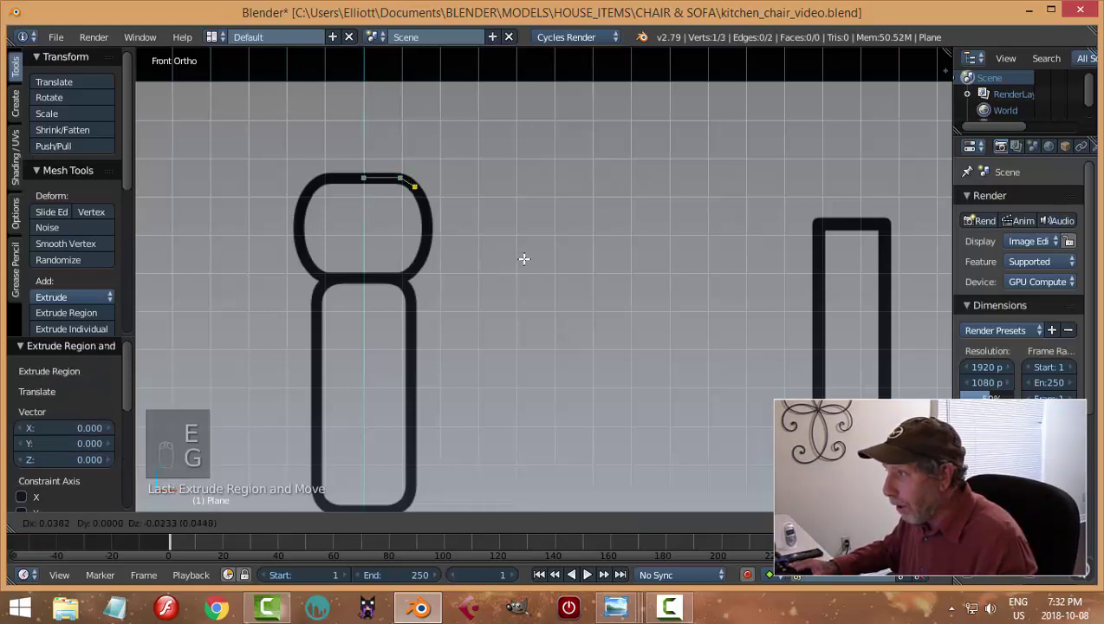
pyautogui.press('e')
pyautogui.press('g')
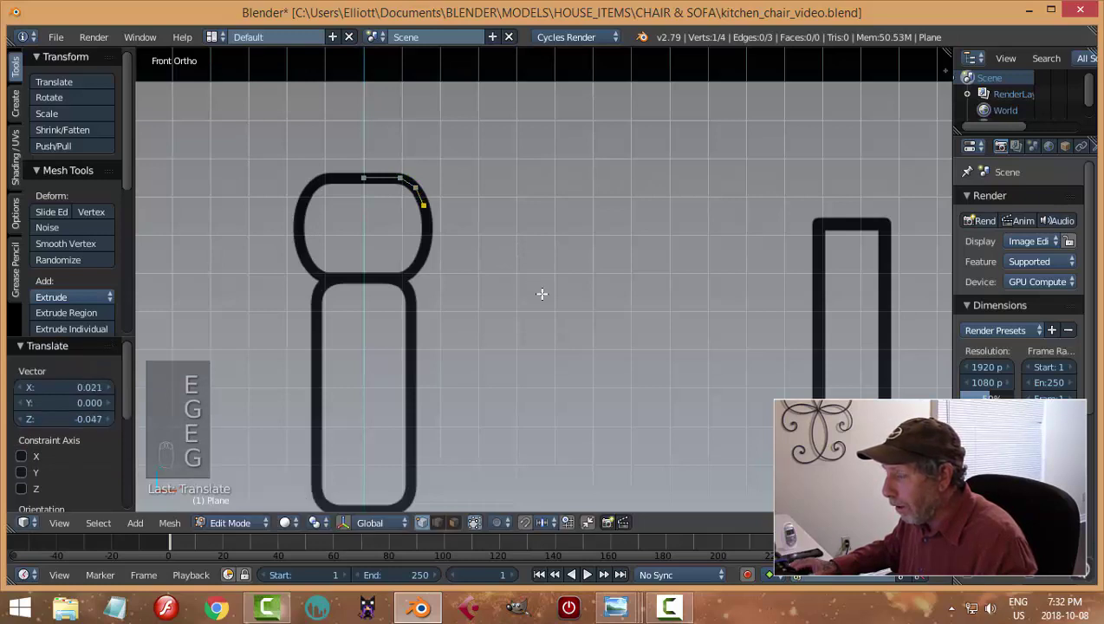
pyautogui.press('e')
pyautogui.press('g')
pyautogui.press('e')
pyautogui.press('g')
pyautogui.press('e')
pyautogui.press('g')
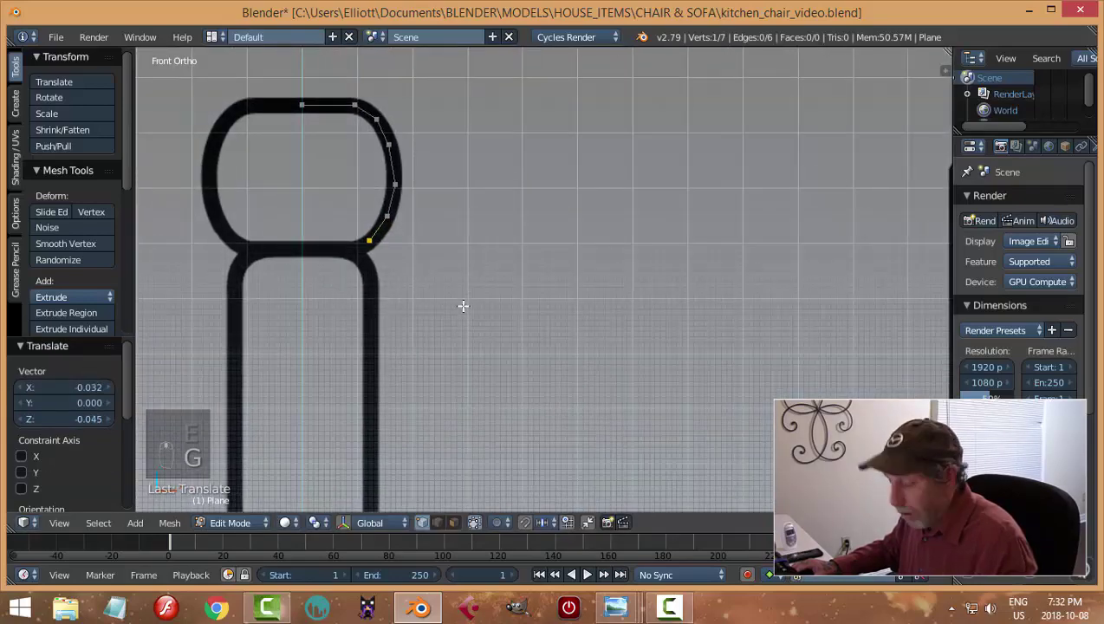
pyautogui.press('e')
pyautogui.press('g')
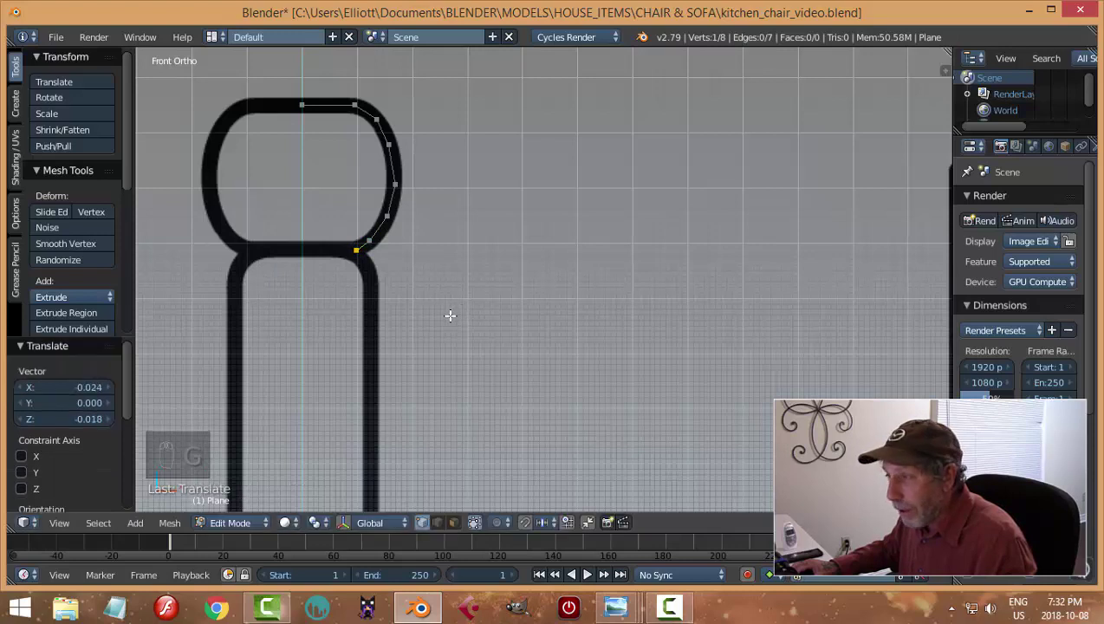
pyautogui.press('e')
pyautogui.press('g')
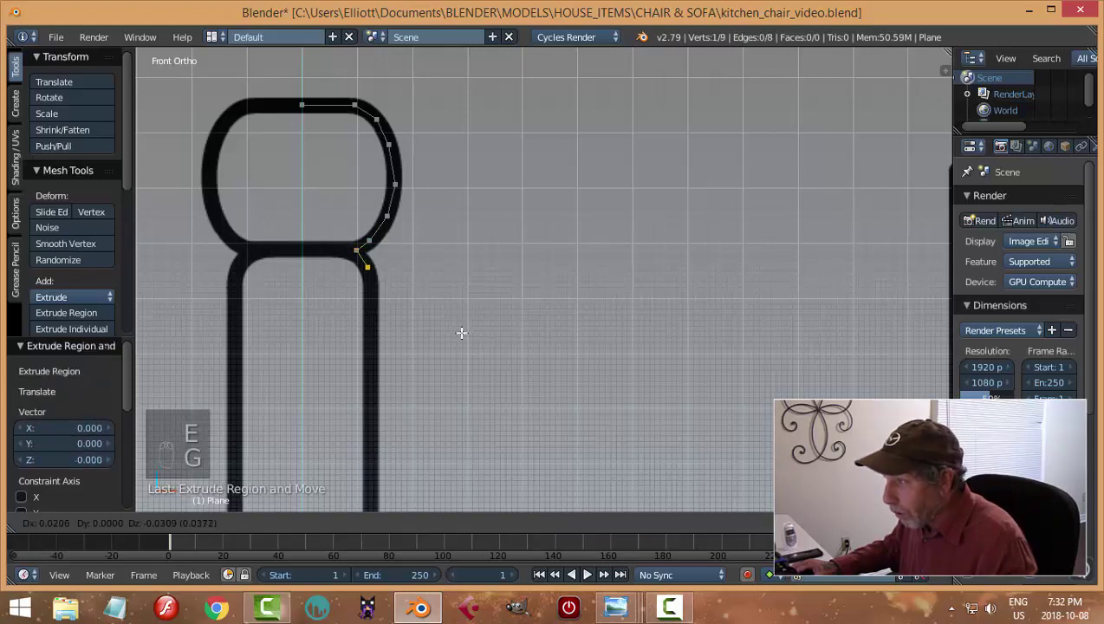
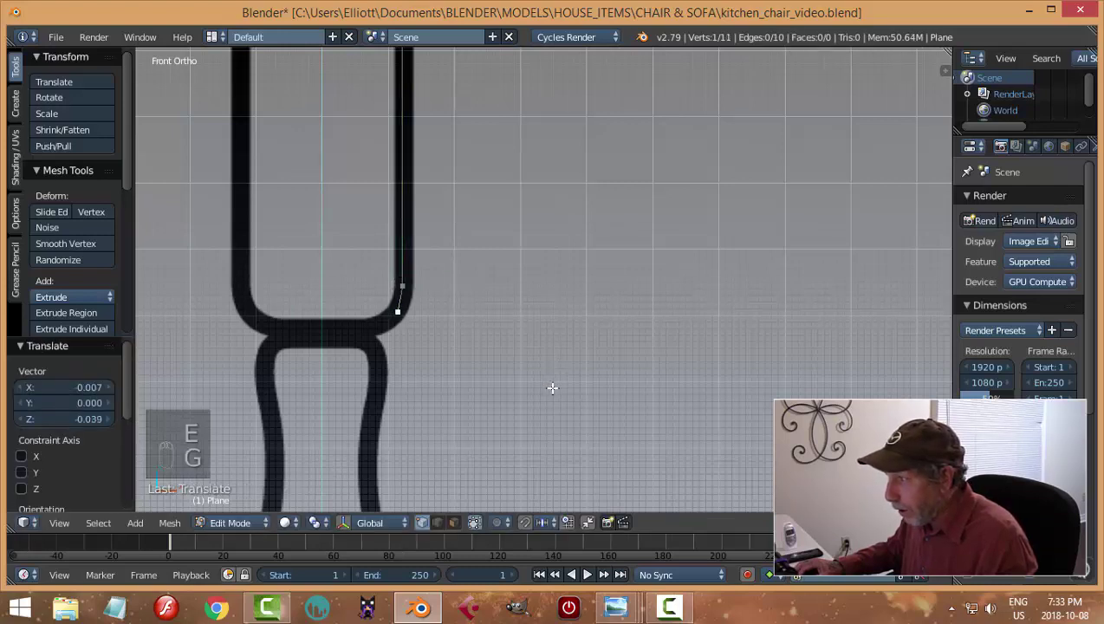
# Step: Continue extruding vertices down the spindle's curved right edge to the first bead
pyautogui.press('e')
pyautogui.press('g')
pyautogui.press('e')
pyautogui.press('g')
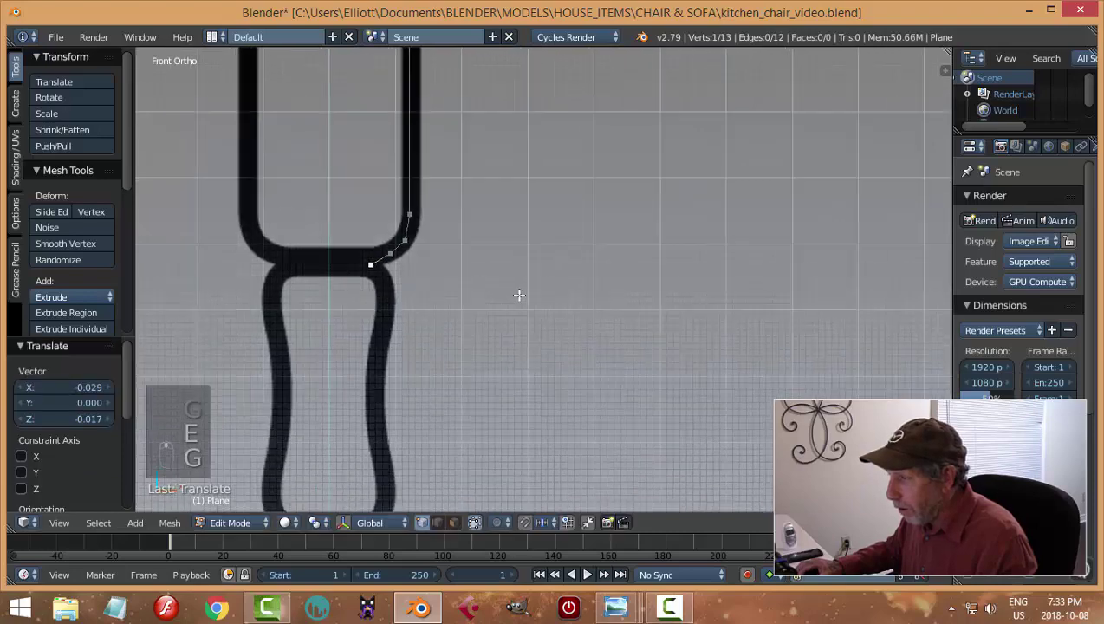
pyautogui.press('e')
pyautogui.press('g')
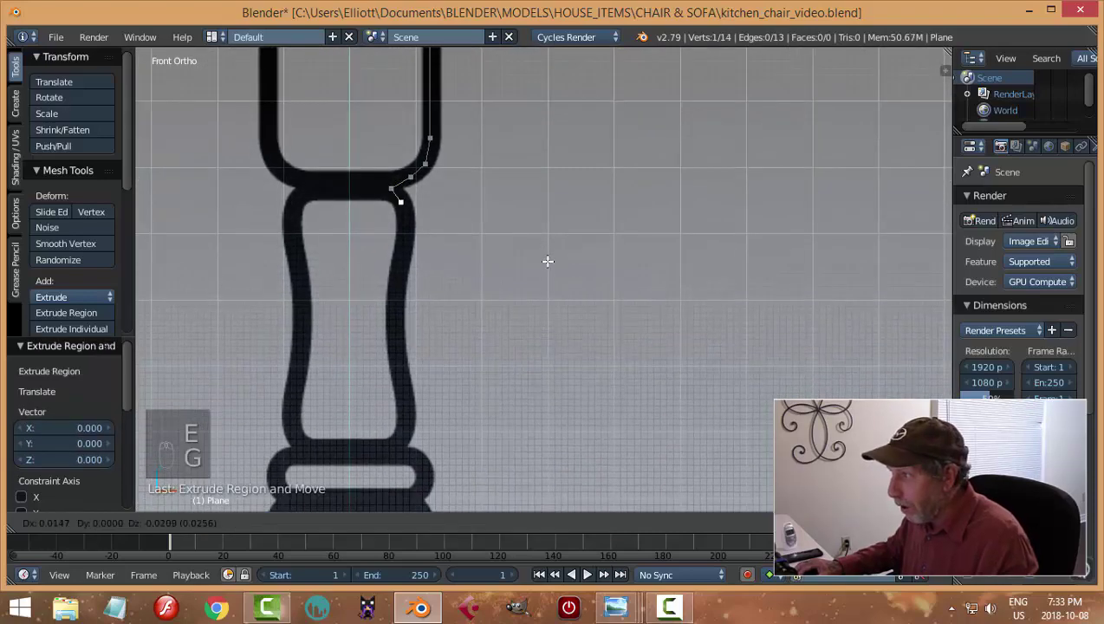
pyautogui.press('e')
pyautogui.press('g')
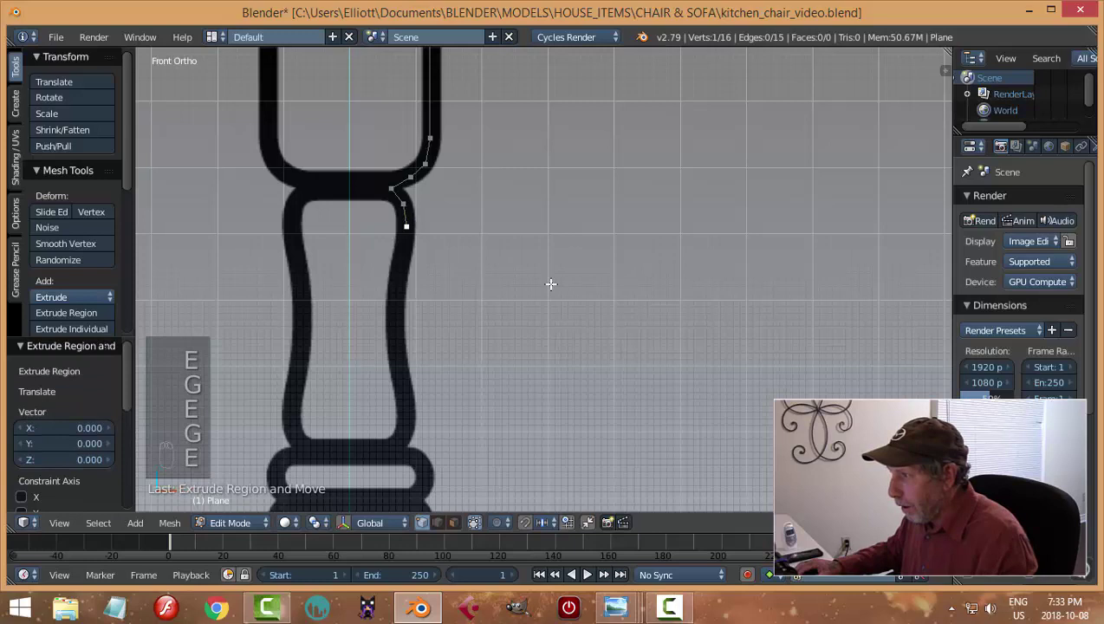
pyautogui.press('g')
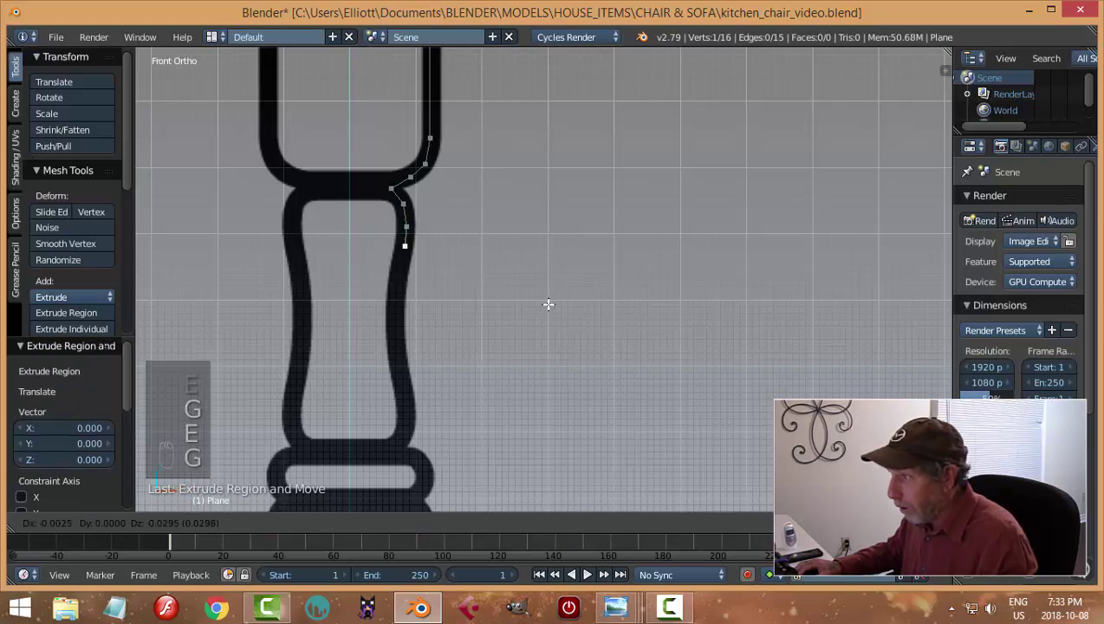
pyautogui.press('e')
pyautogui.press('g')
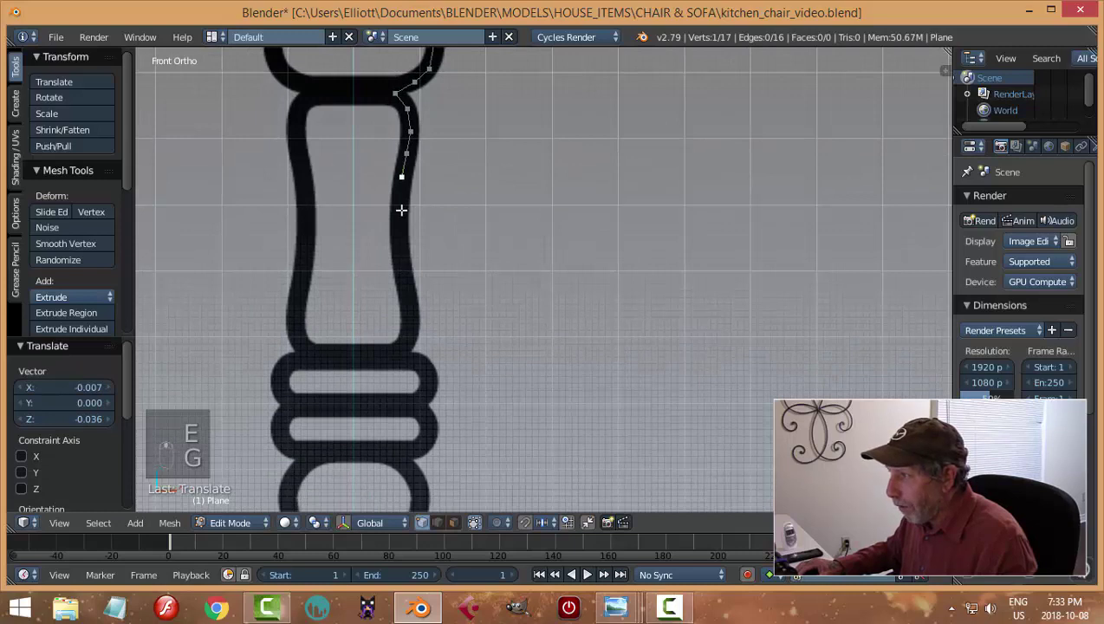
pyautogui.press('e')
pyautogui.press('g')
pyautogui.press('e')
pyautogui.press('g')
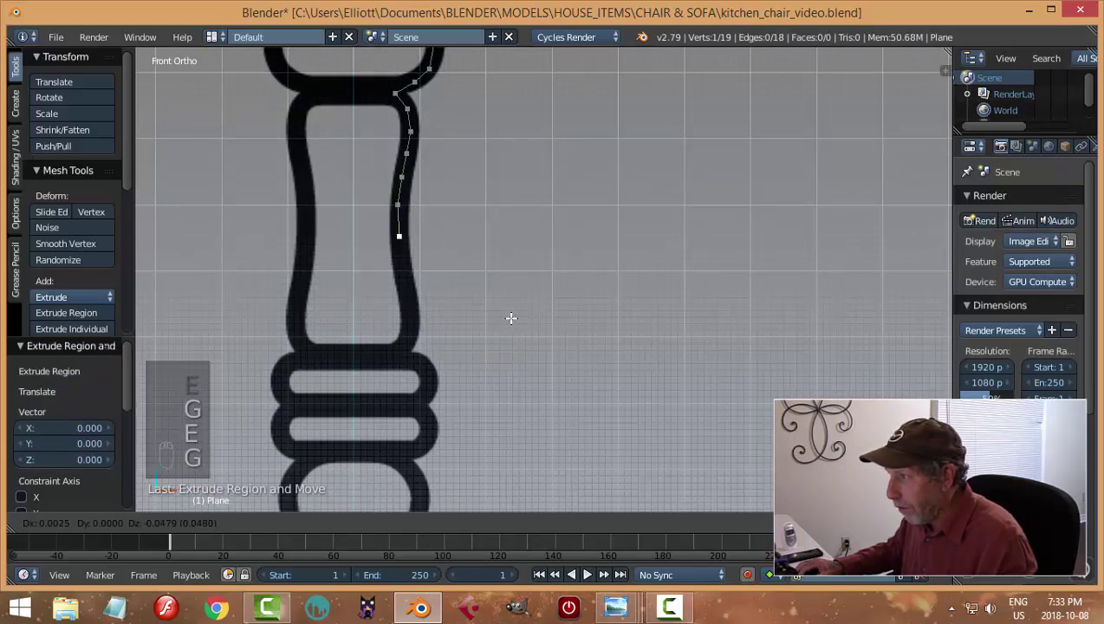
pyautogui.press('e')
pyautogui.press('g')
pyautogui.press('e')
pyautogui.press('g')
pyautogui.press('e')
pyautogui.press('g')
pyautogui.press('e')
pyautogui.press('g')
pyautogui.press('e')
pyautogui.press('g')
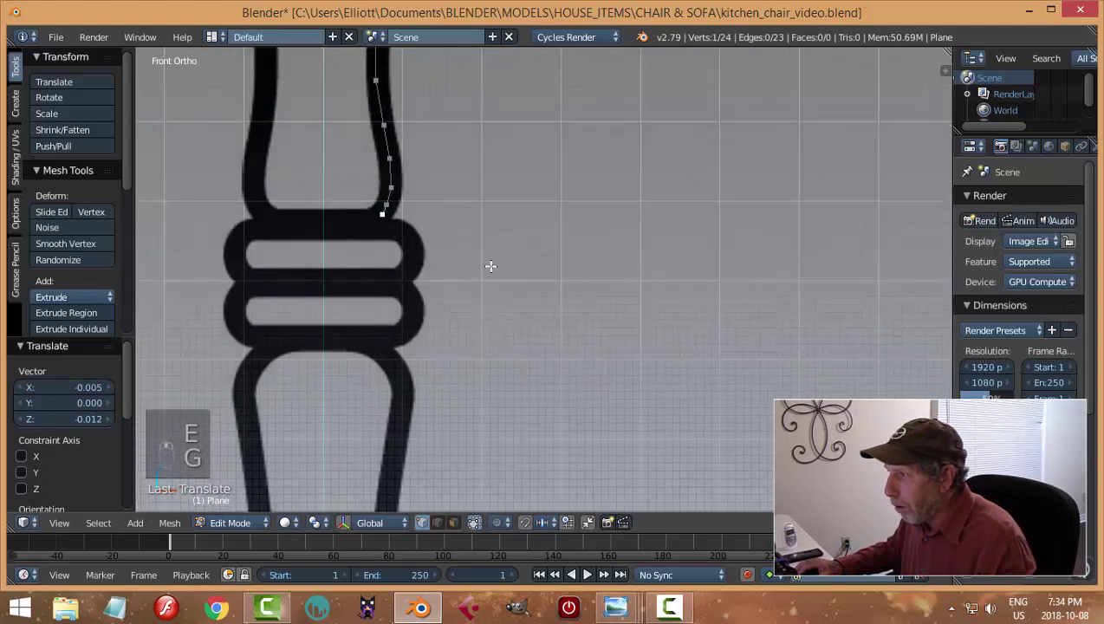
# Step: Trace around the beads, the rounded rings and into the notch below them
pyautogui.press('g')
pyautogui.press('e')
pyautogui.press('e')
pyautogui.press('g')
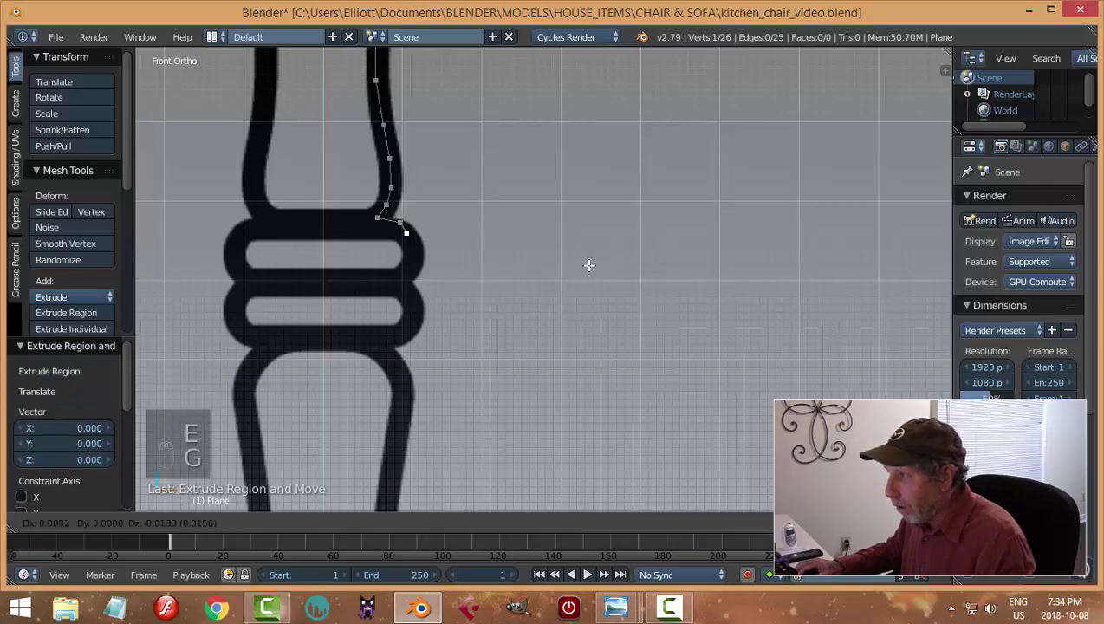
pyautogui.press('e')
pyautogui.press('g')
pyautogui.press('e')
pyautogui.press('g')
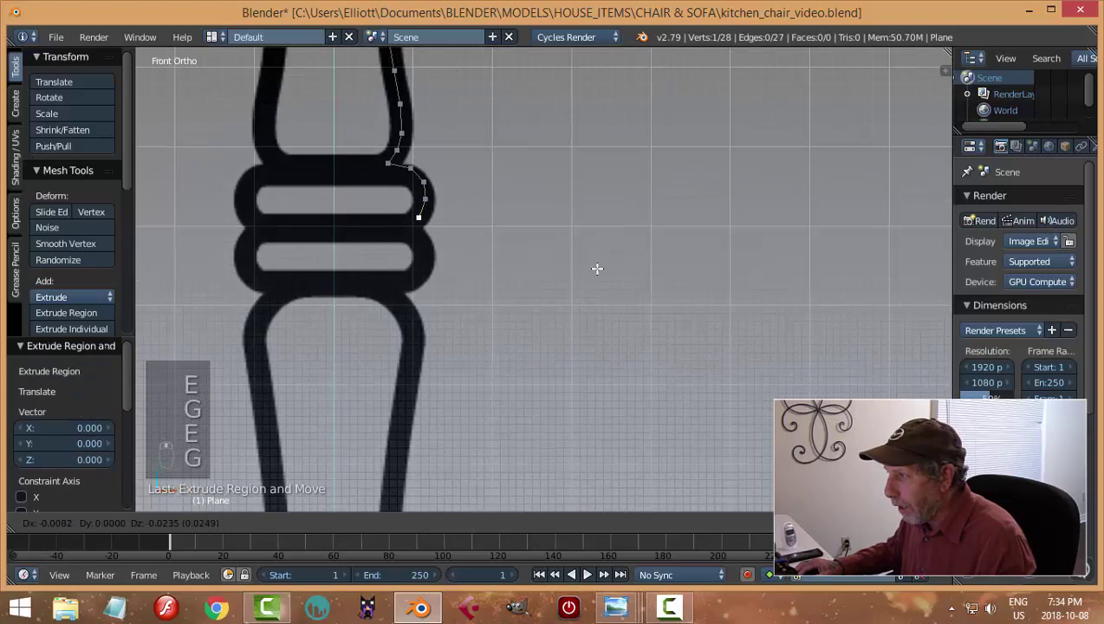
pyautogui.press('e')
pyautogui.press('g')
pyautogui.press('e')
pyautogui.press('g')
pyautogui.press('e')
pyautogui.press('g')
pyautogui.press('e')
pyautogui.press('g')
pyautogui.press('e')
pyautogui.press('g')
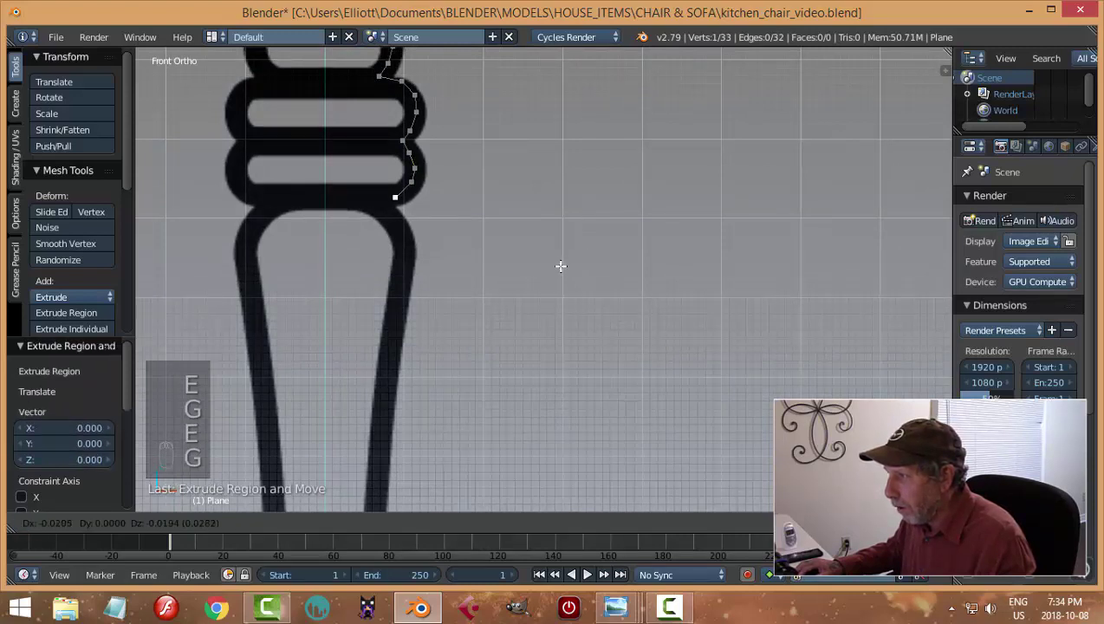
pyautogui.press('e')
pyautogui.press('g')
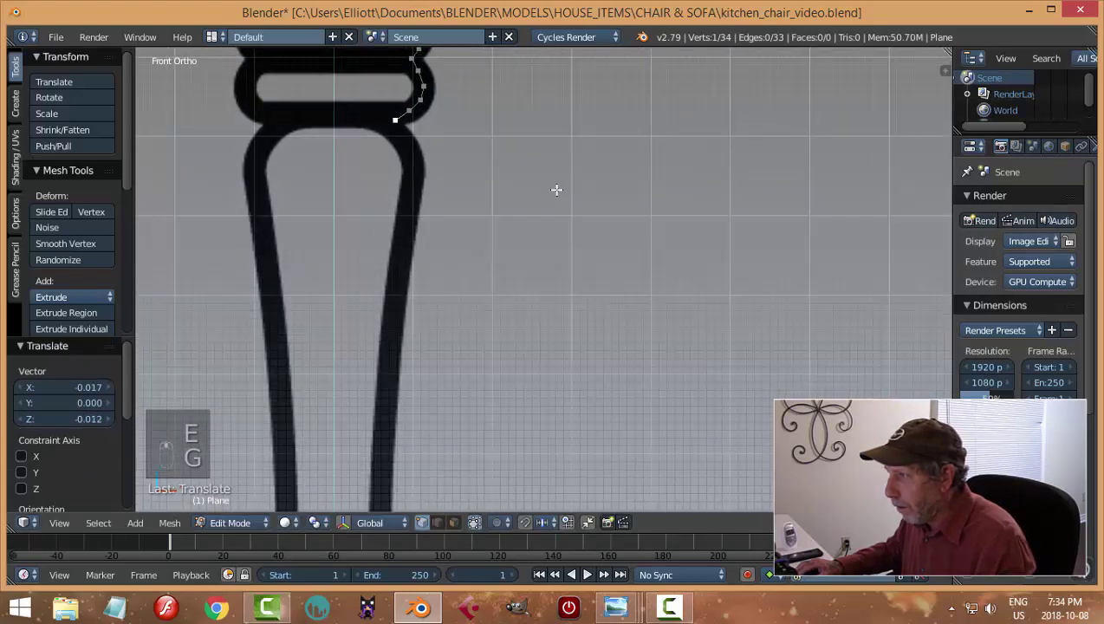
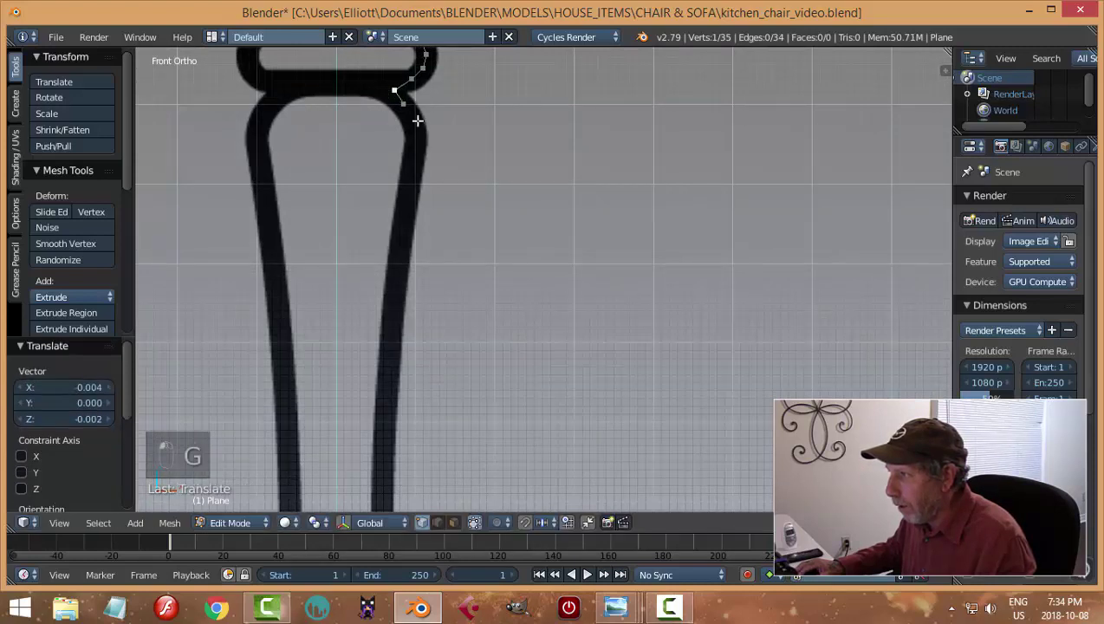
# Step: Trace the long tapered section of the leg with longer extruded segments
pyautogui.press('e')
pyautogui.press('g')
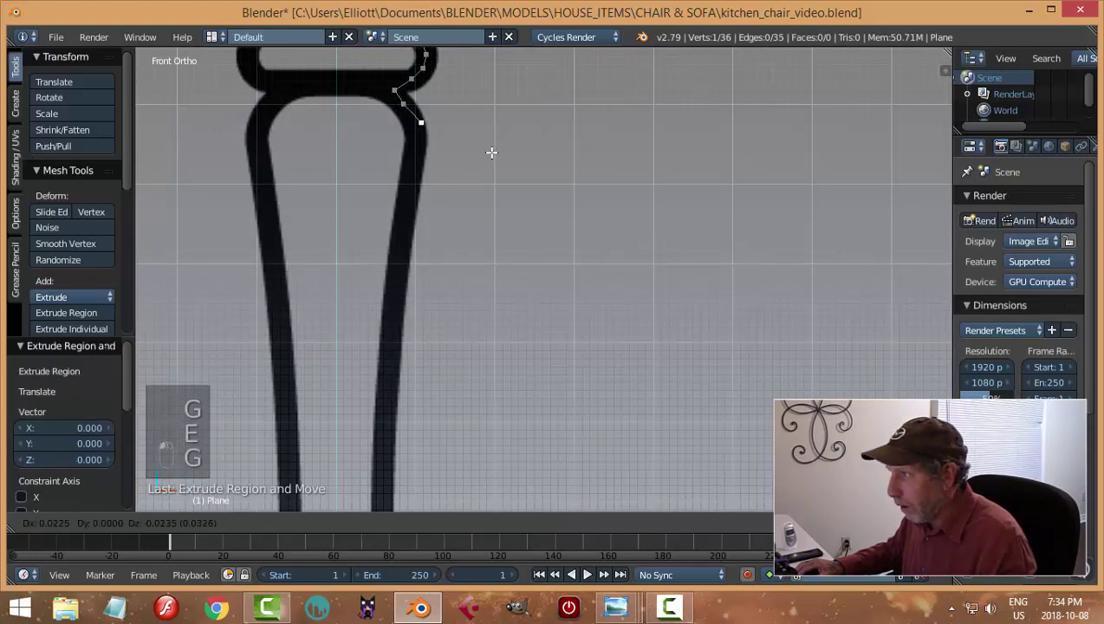
pyautogui.press('e')
pyautogui.press('g')
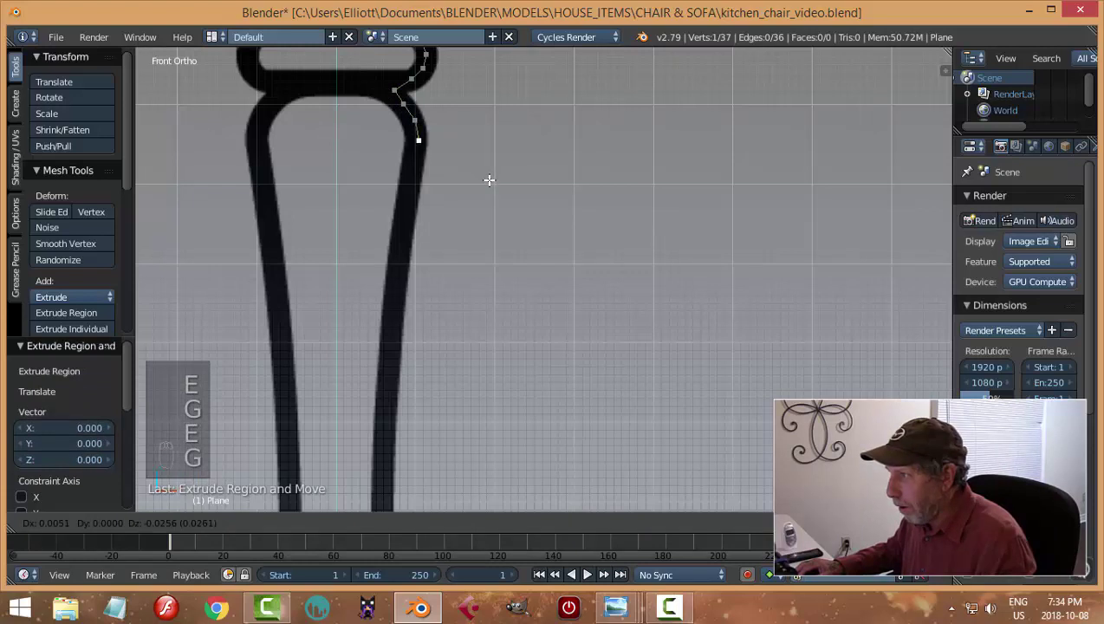
pyautogui.press('e')
pyautogui.press('g')
pyautogui.press('e')
pyautogui.press('g')
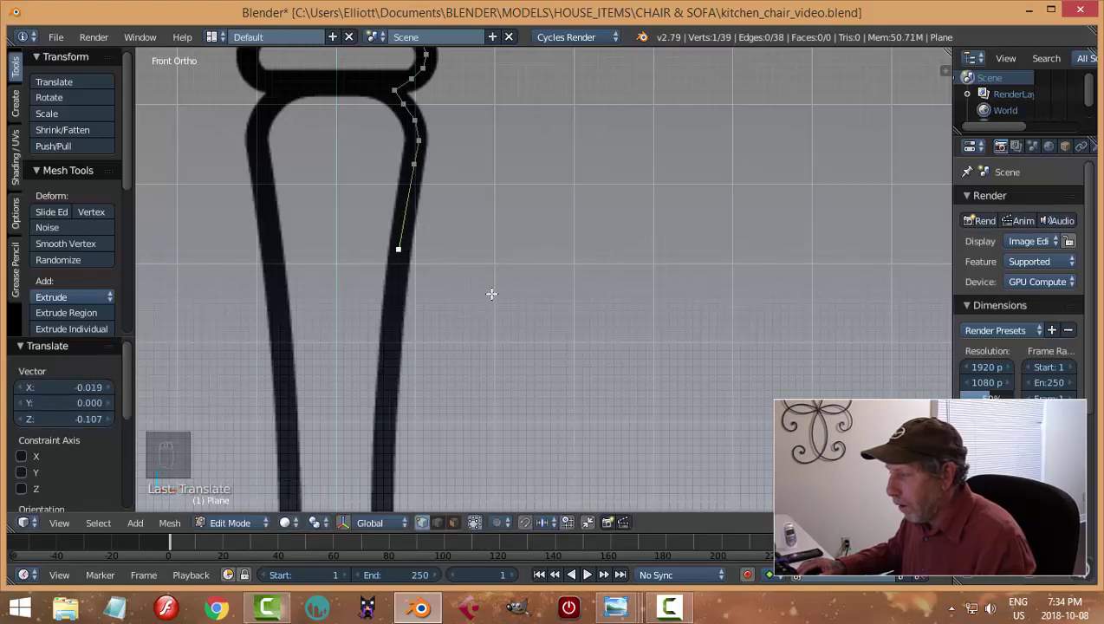
pyautogui.press('e')
pyautogui.press('g')
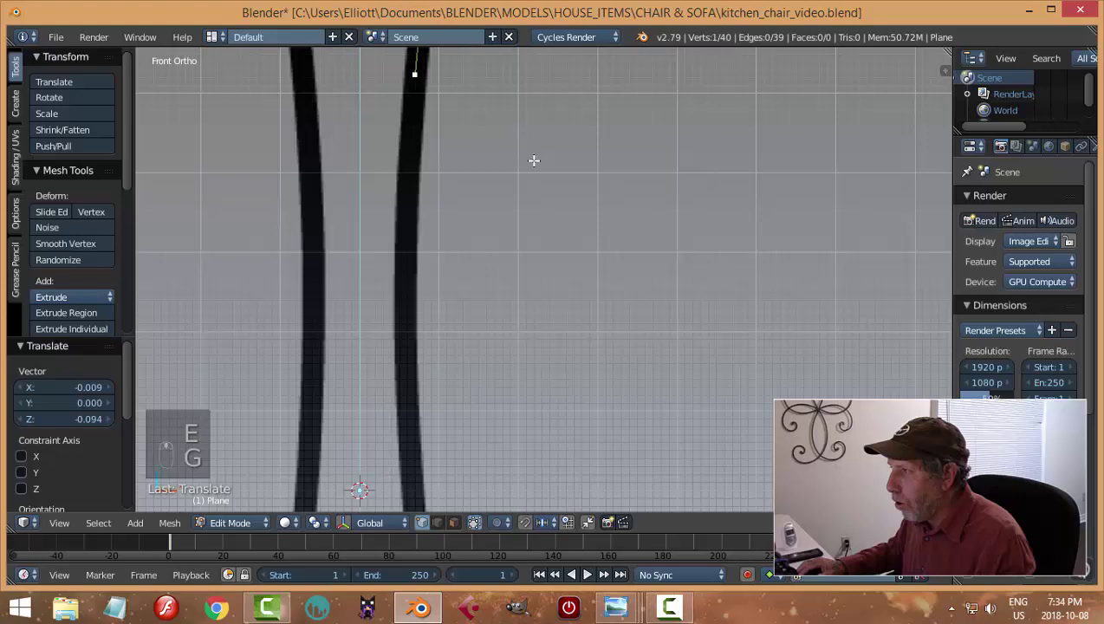
pyautogui.press('e')
pyautogui.press('g')
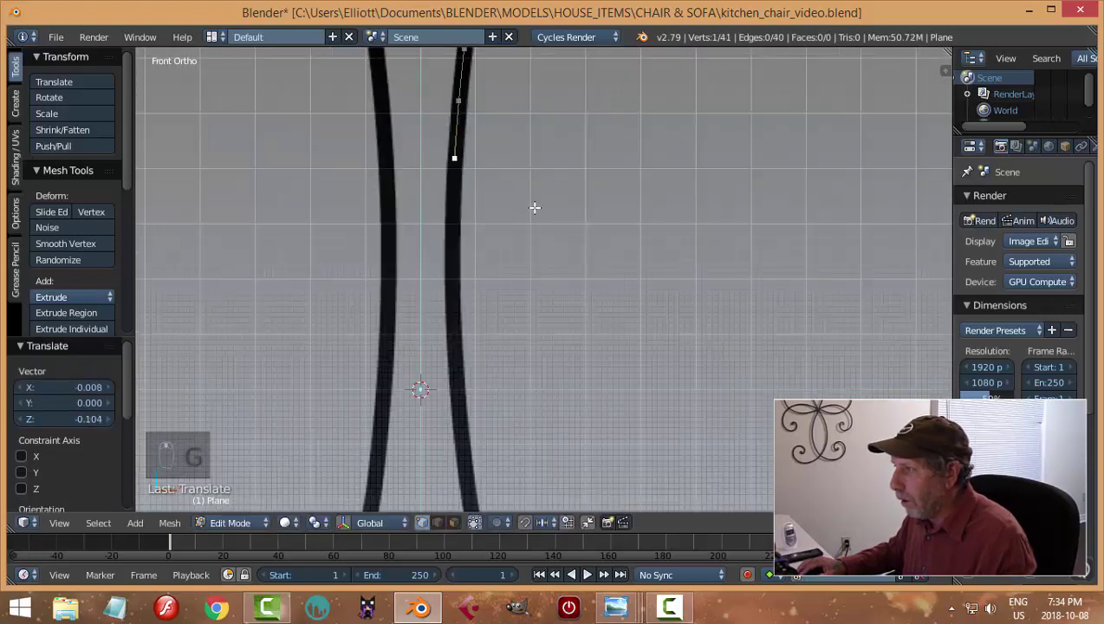
pyautogui.press('e')
pyautogui.press('g')
pyautogui.press('e')
pyautogui.press('g')
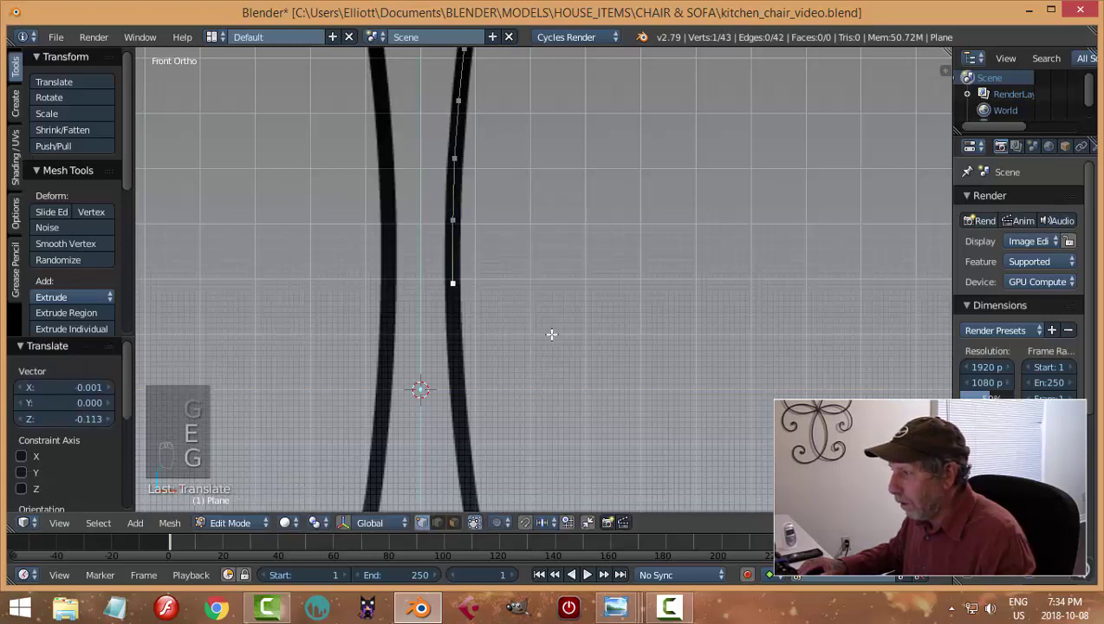
pyautogui.press('e')
pyautogui.press('g')
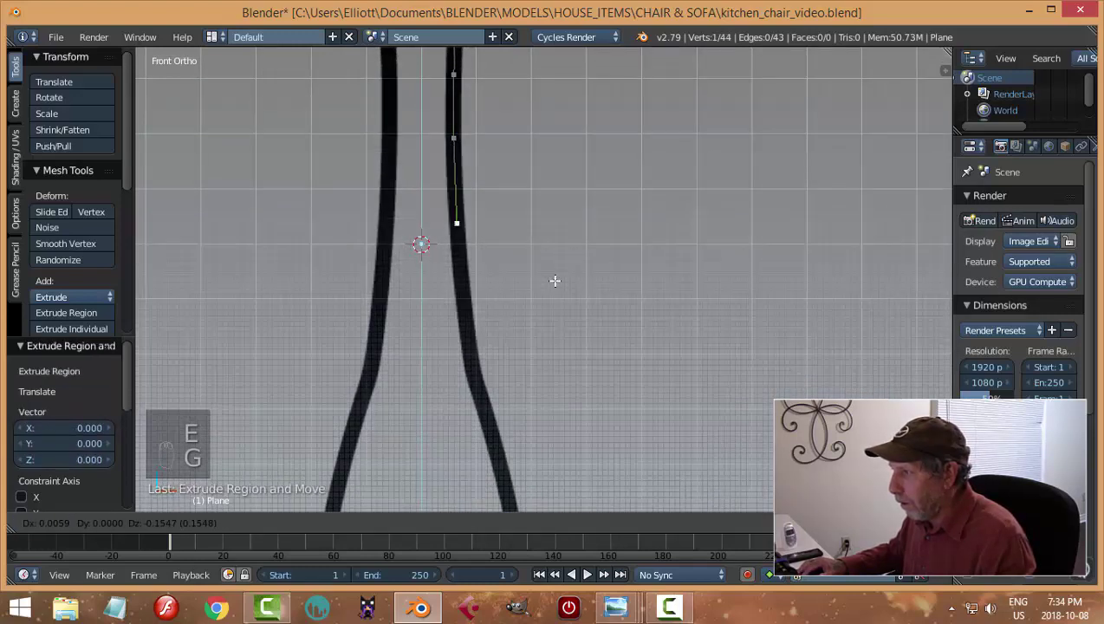
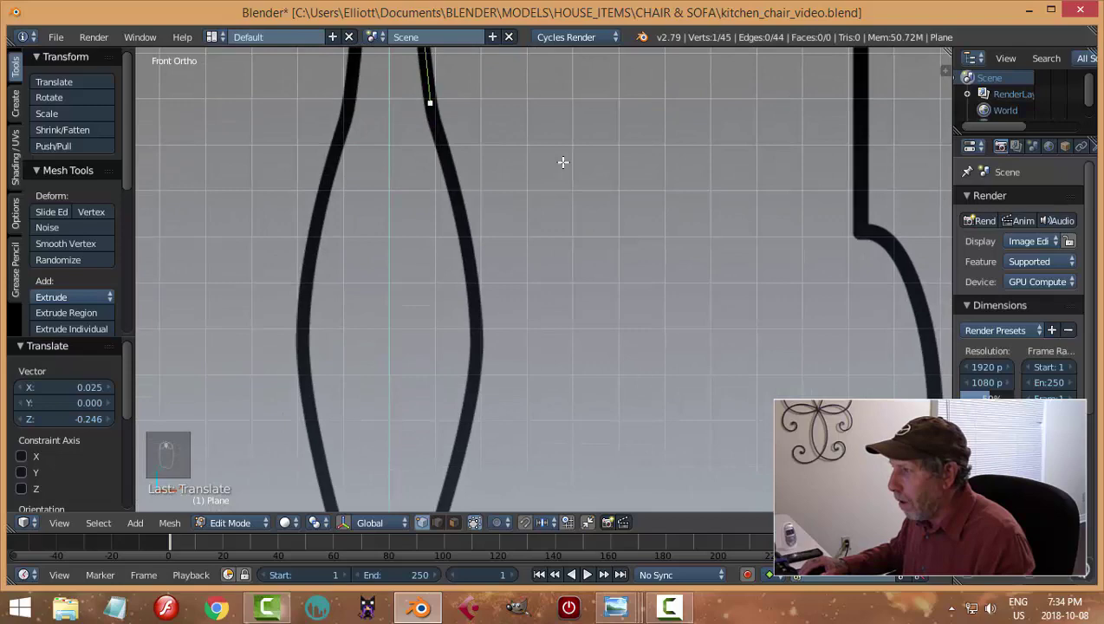
# Step: Trace where the leg flares out and follow the curve into its narrowing
pyautogui.press('e')
pyautogui.press('g')
pyautogui.press('e')
pyautogui.press('g')
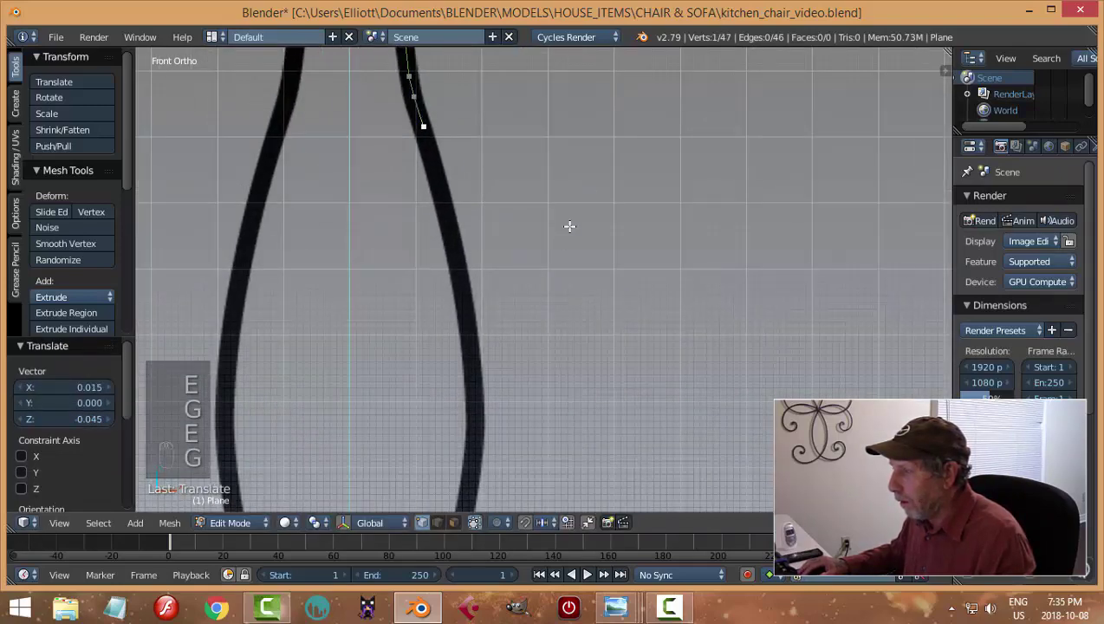
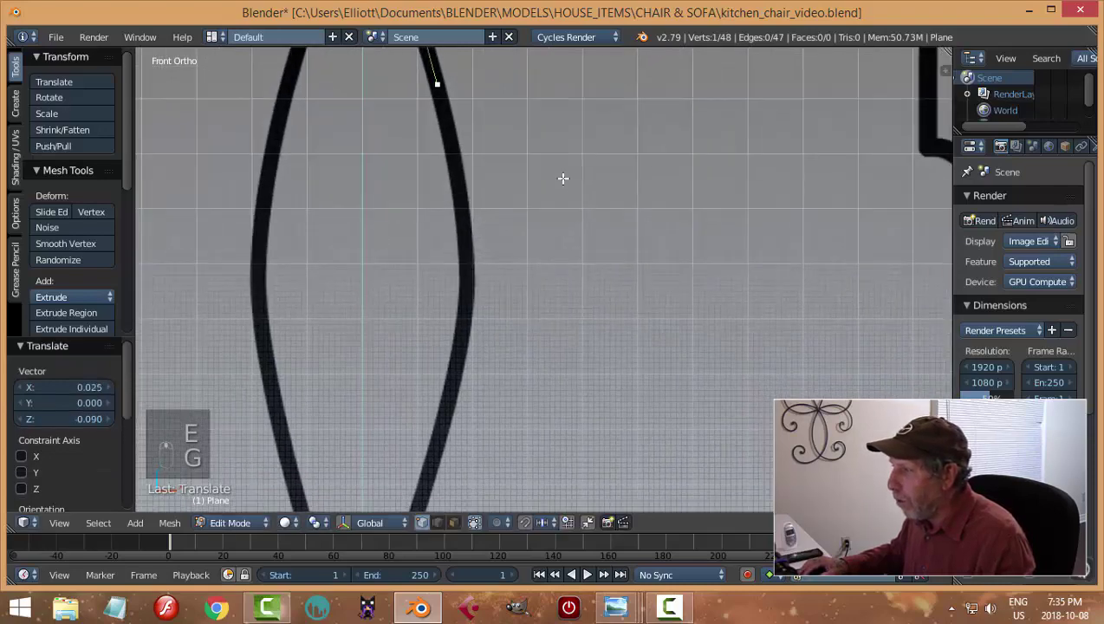
pyautogui.press('g')
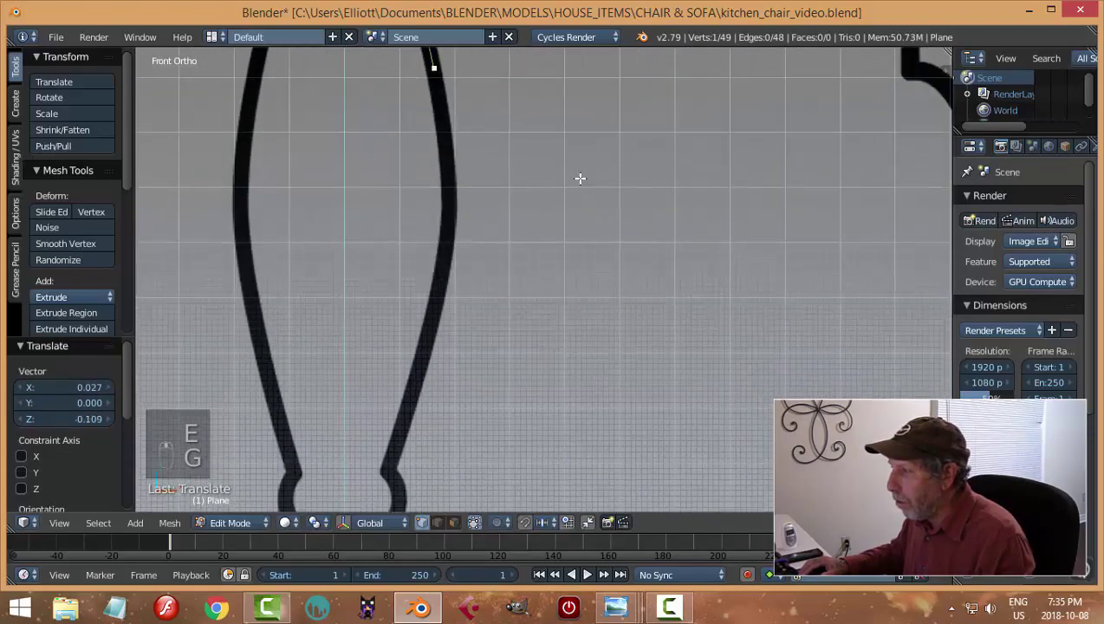
pyautogui.press('e')
pyautogui.press('g')
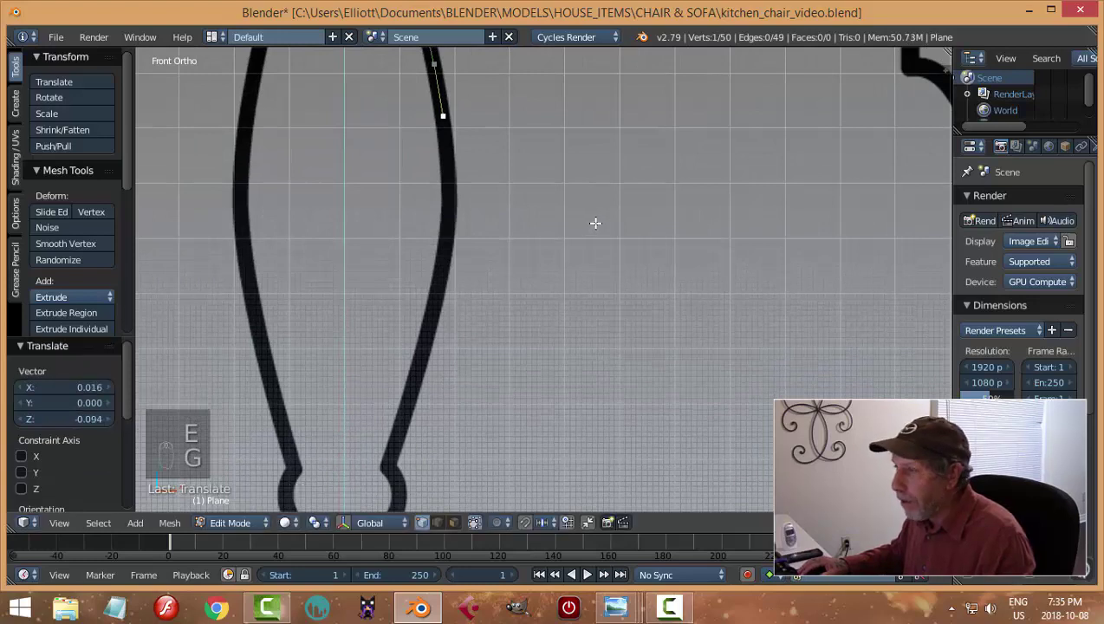
pyautogui.press('e')
pyautogui.press('g')
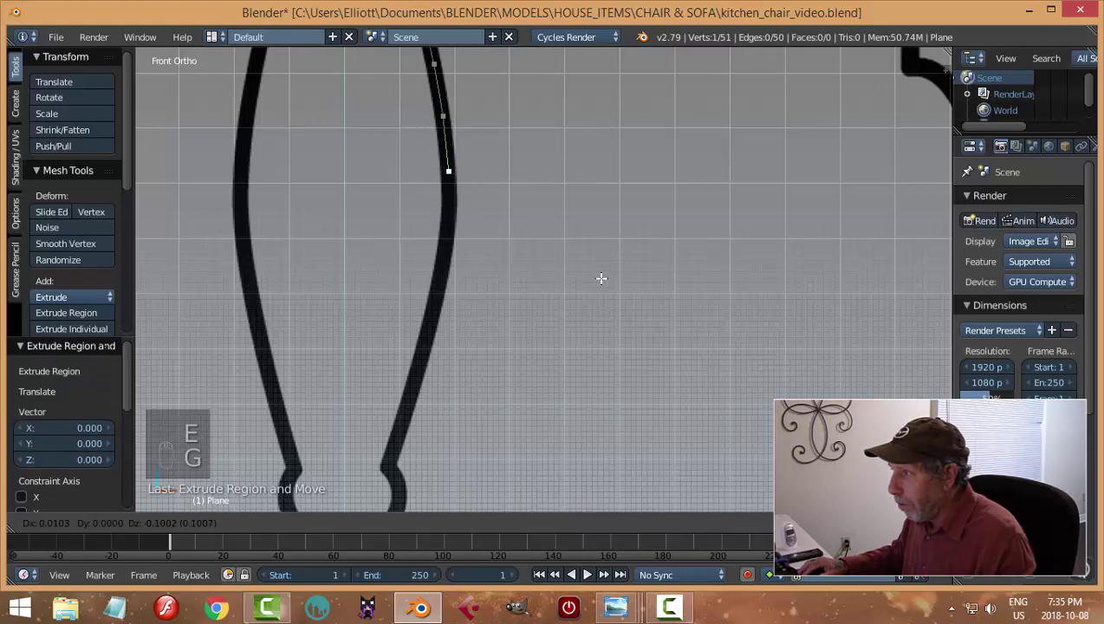
pyautogui.press('e')
pyautogui.press('g')
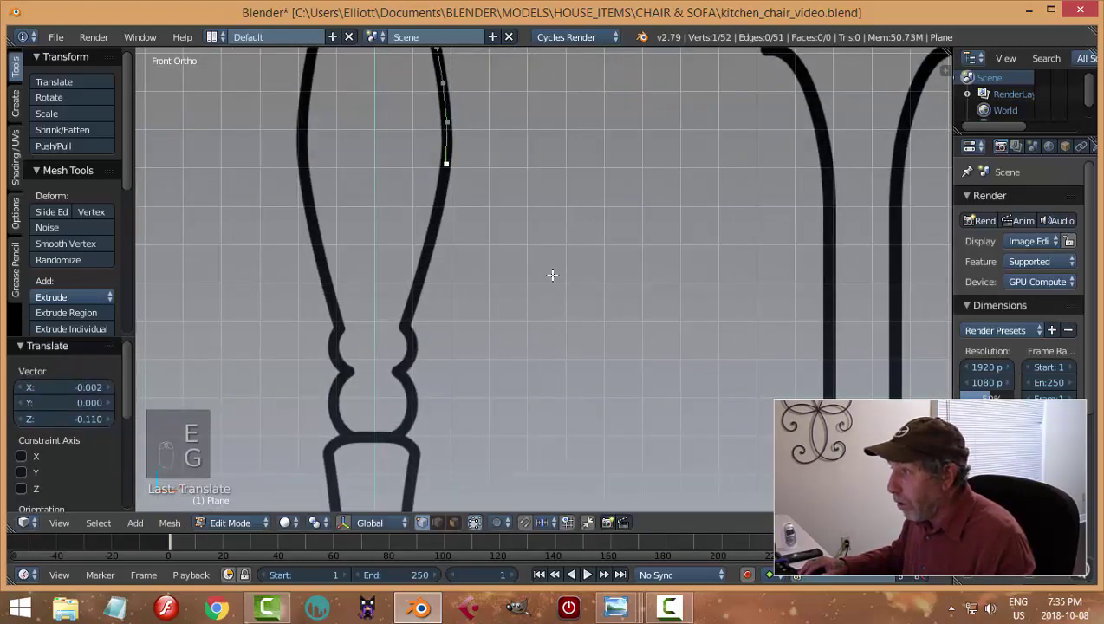
pyautogui.press('e')
pyautogui.press('g')
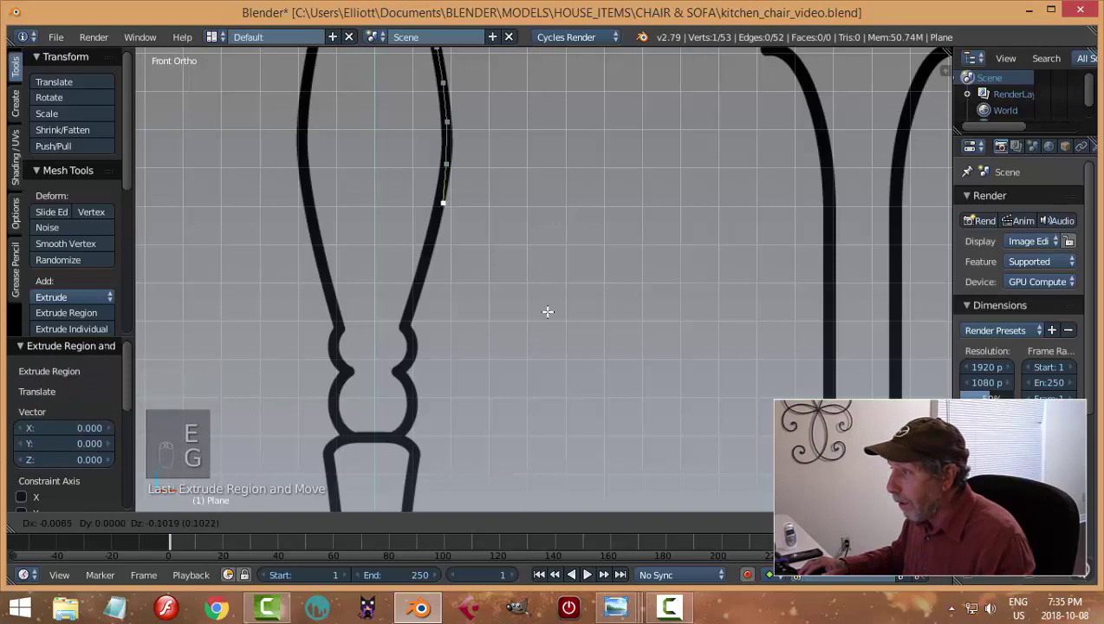
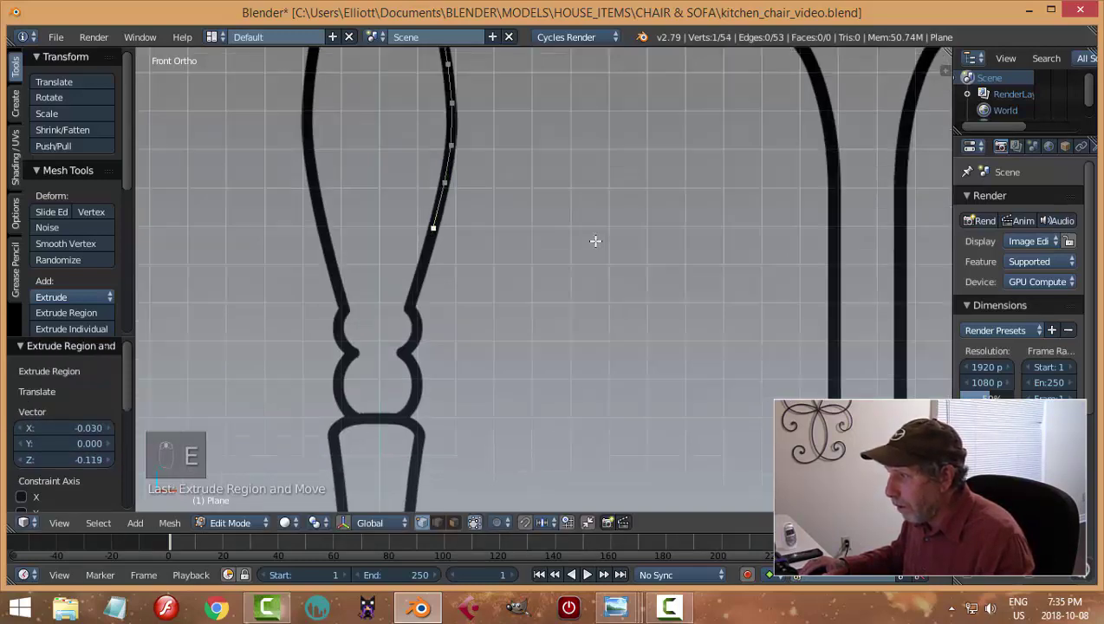
pyautogui.press('e')
pyautogui.press('g')
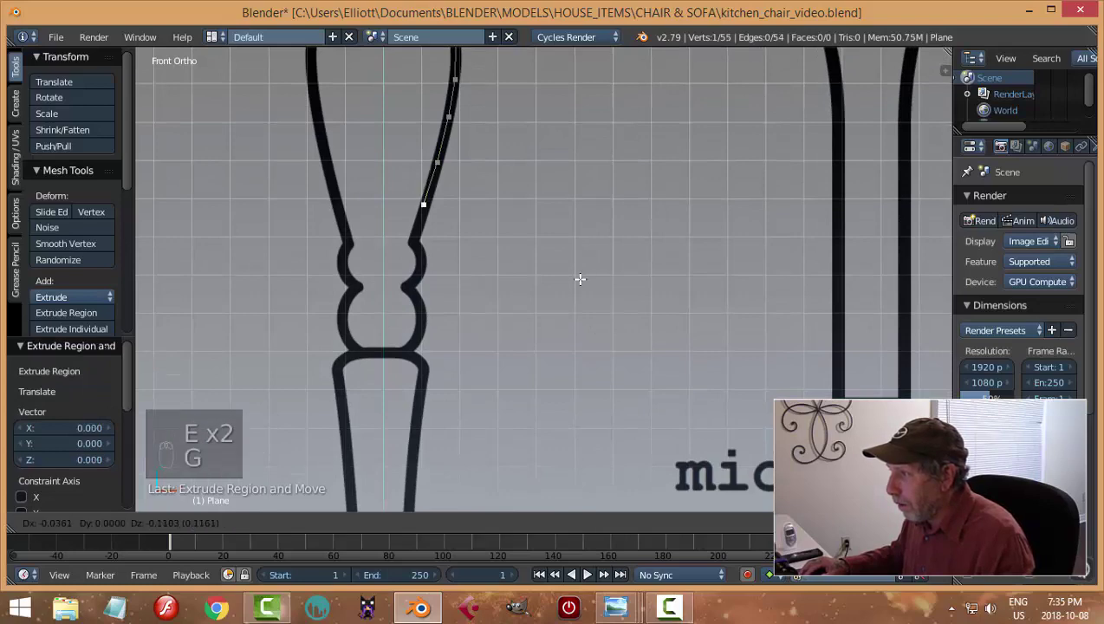
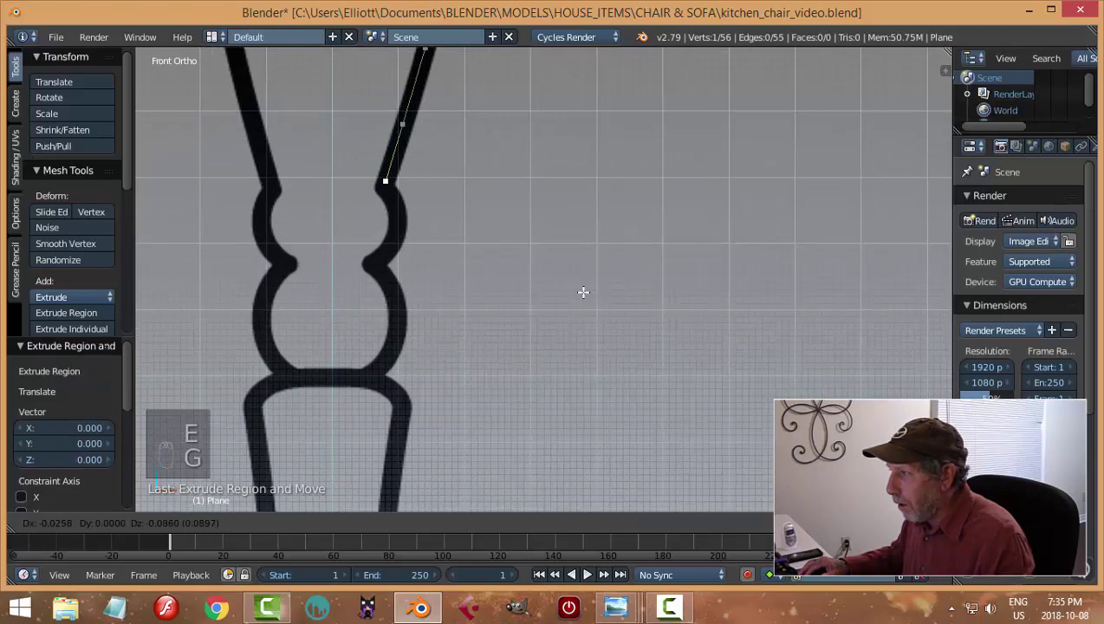
# Step: Trace around the round bulb, the rings below it and on into the lower section
pyautogui.press('e')
pyautogui.press('g')
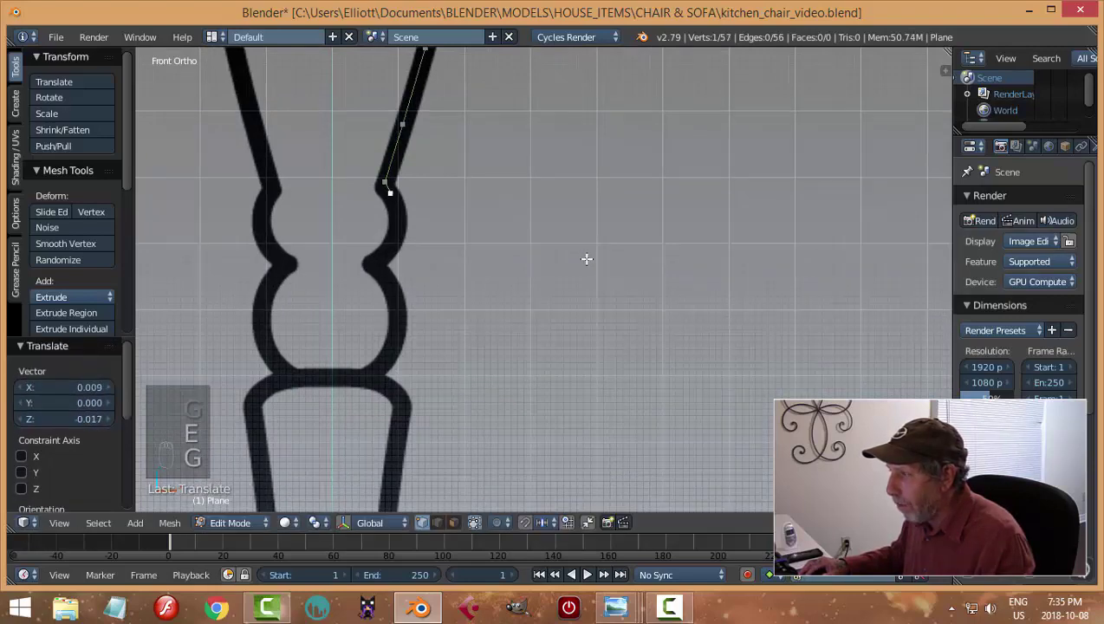
pyautogui.press('e')
pyautogui.press('g')
pyautogui.press('e')
pyautogui.press('g')
pyautogui.press('e')
pyautogui.press('g')
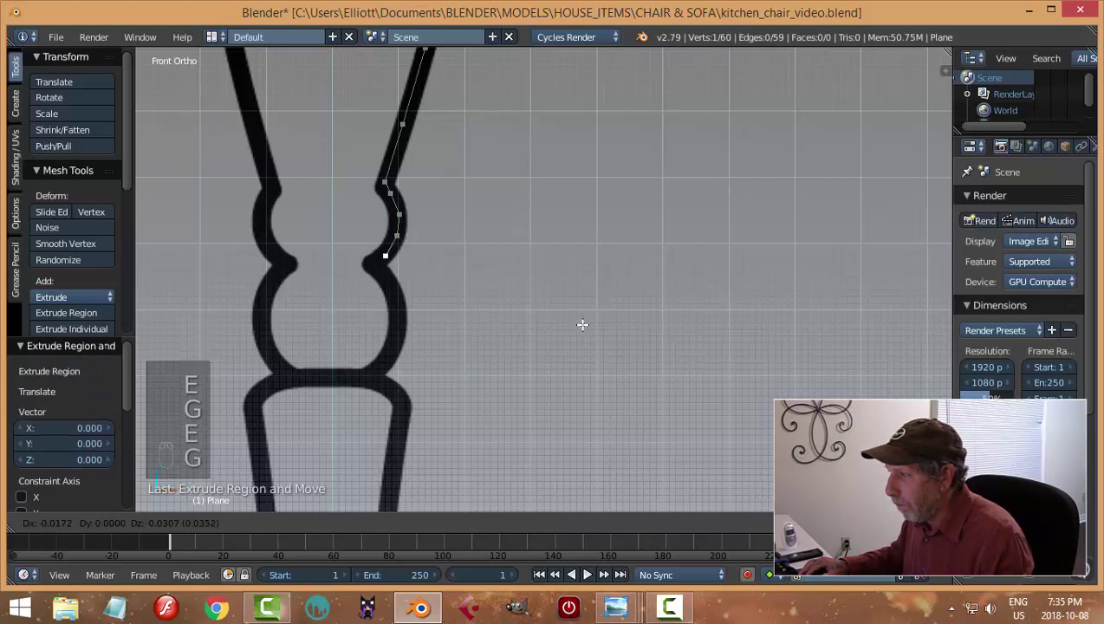
pyautogui.press('e')
pyautogui.press('g')
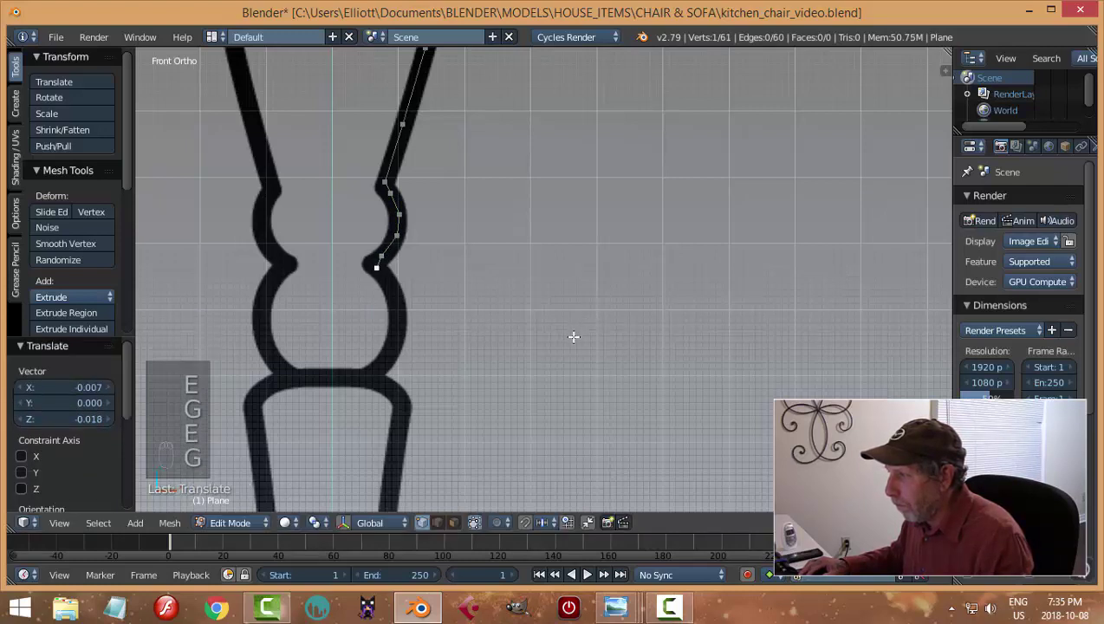
pyautogui.press('e')
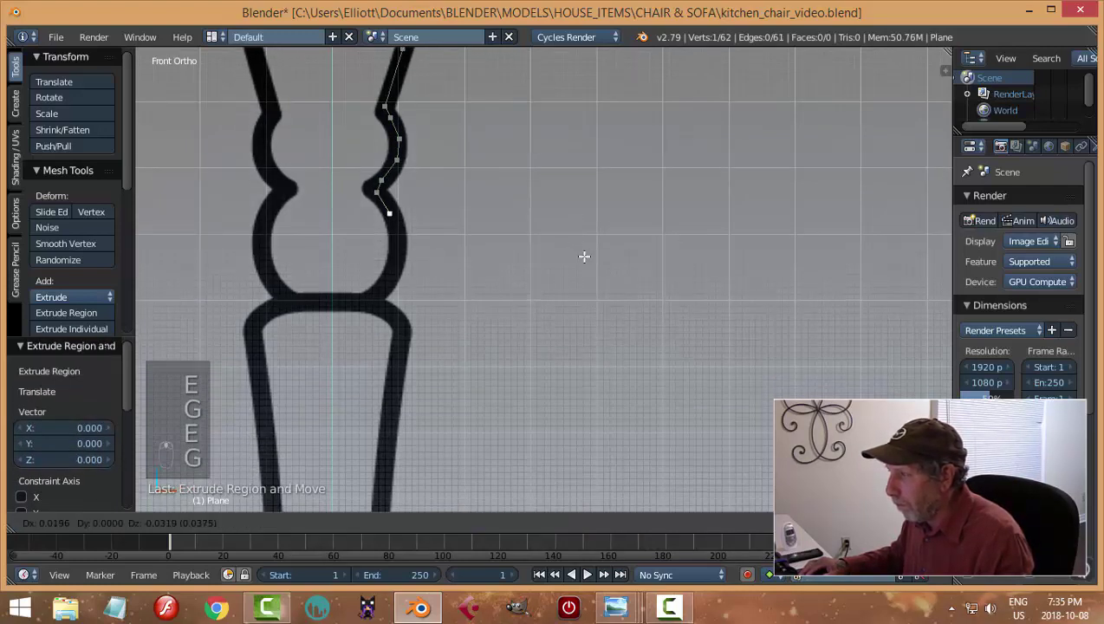
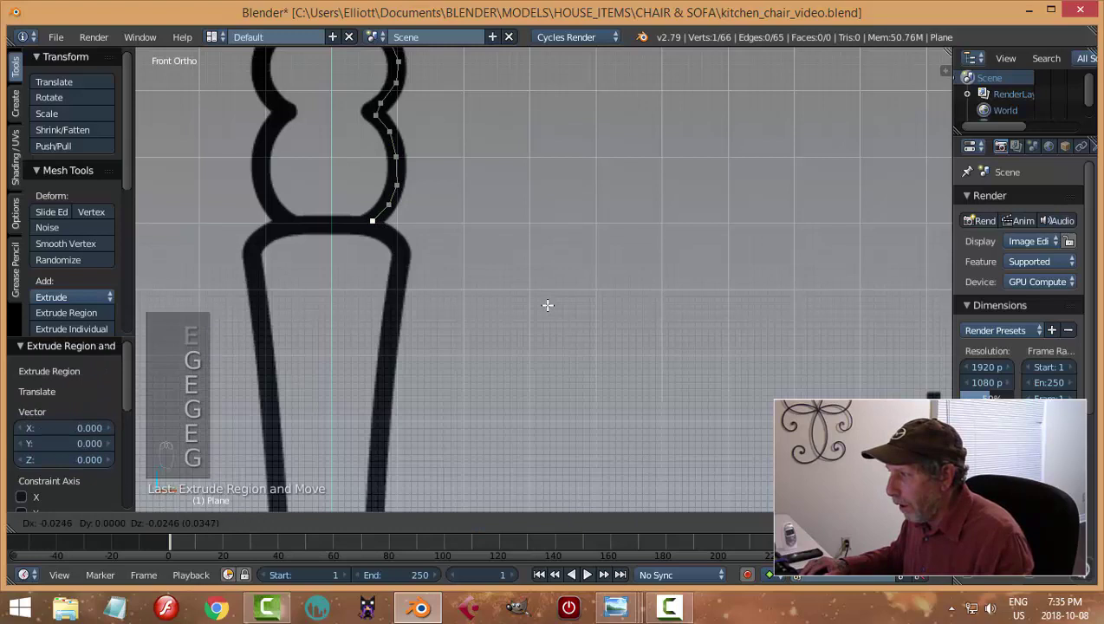
pyautogui.press('g')
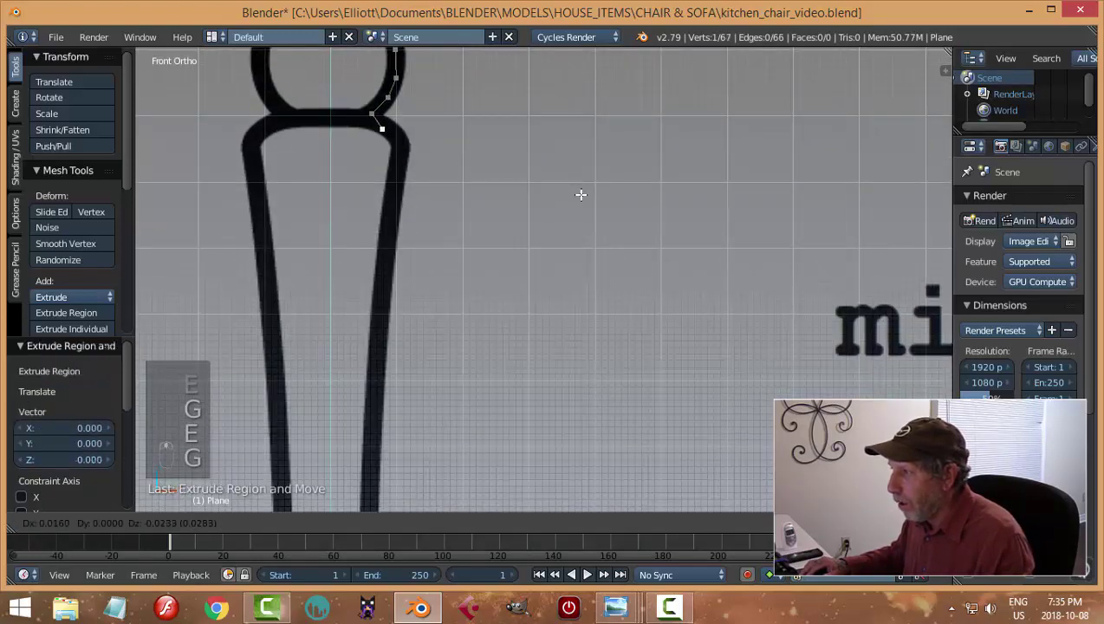
pyautogui.press('e')
pyautogui.press('g')
pyautogui.press('e')
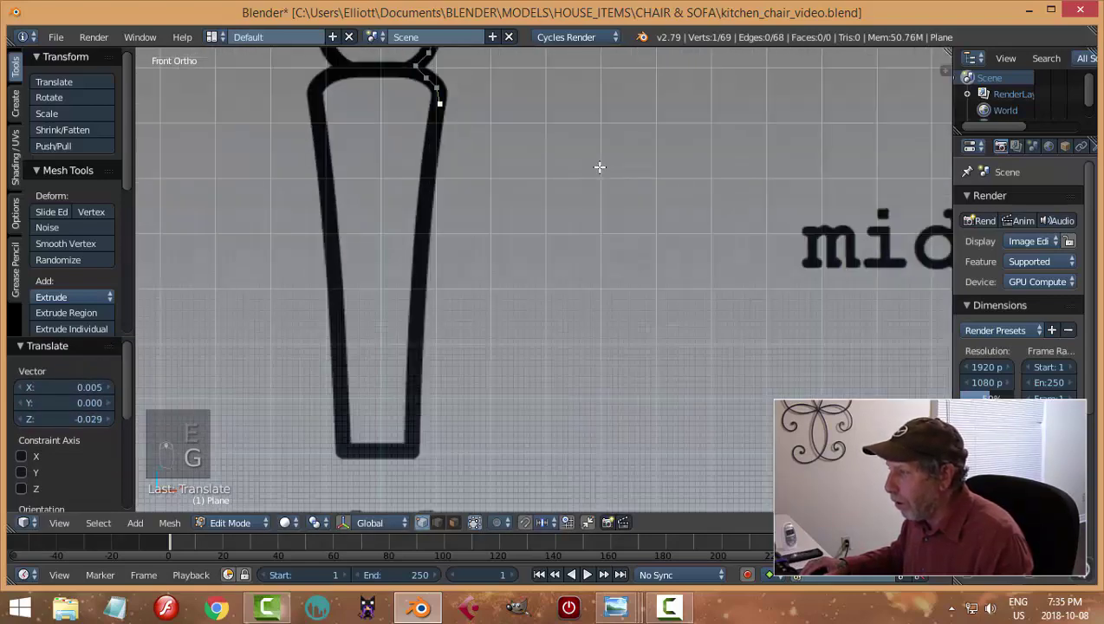
pyautogui.press('e')
pyautogui.press('g')
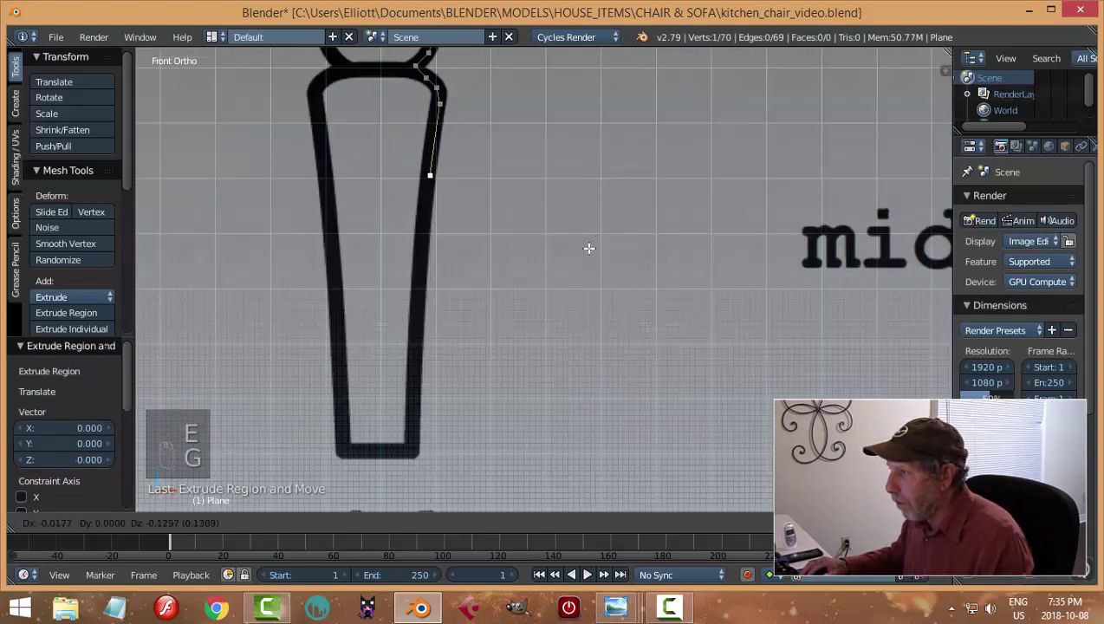
pyautogui.press('e')
pyautogui.press('g')
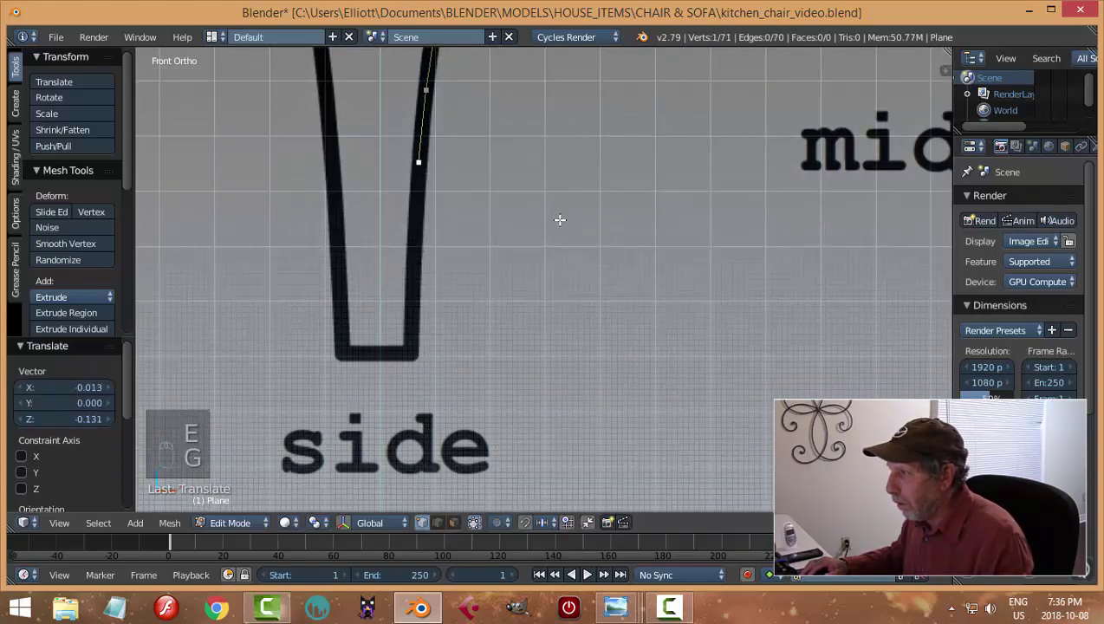
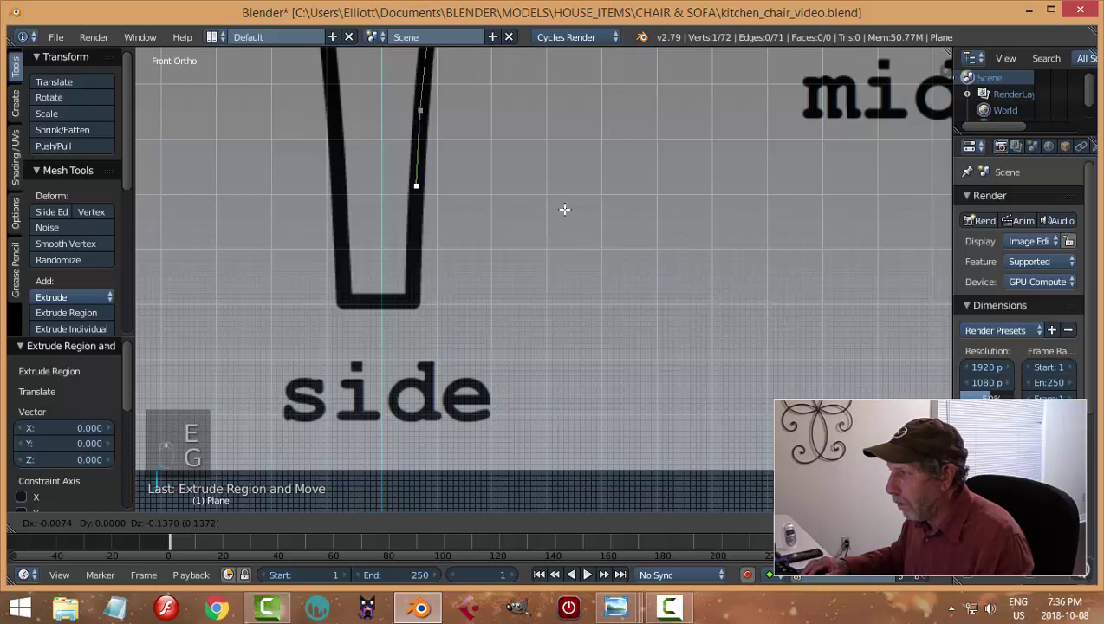
pyautogui.press('e')
pyautogui.press('g')
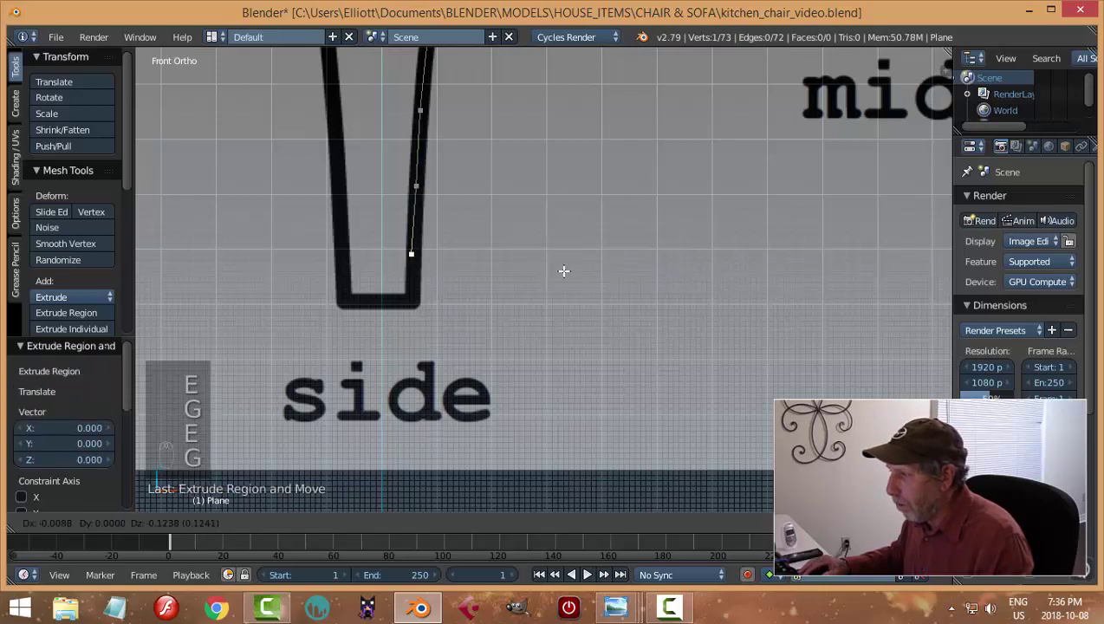
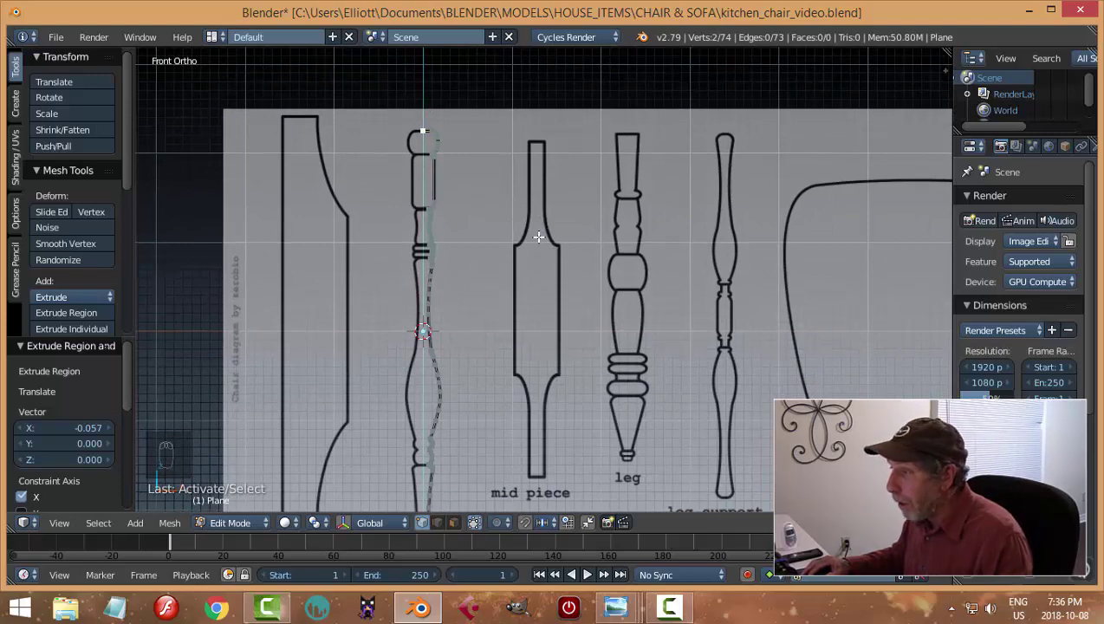
# Step: Set the top vertex's X to 0 on the centre axis, deselect all and leave edit mode
pyautogui.press('n')
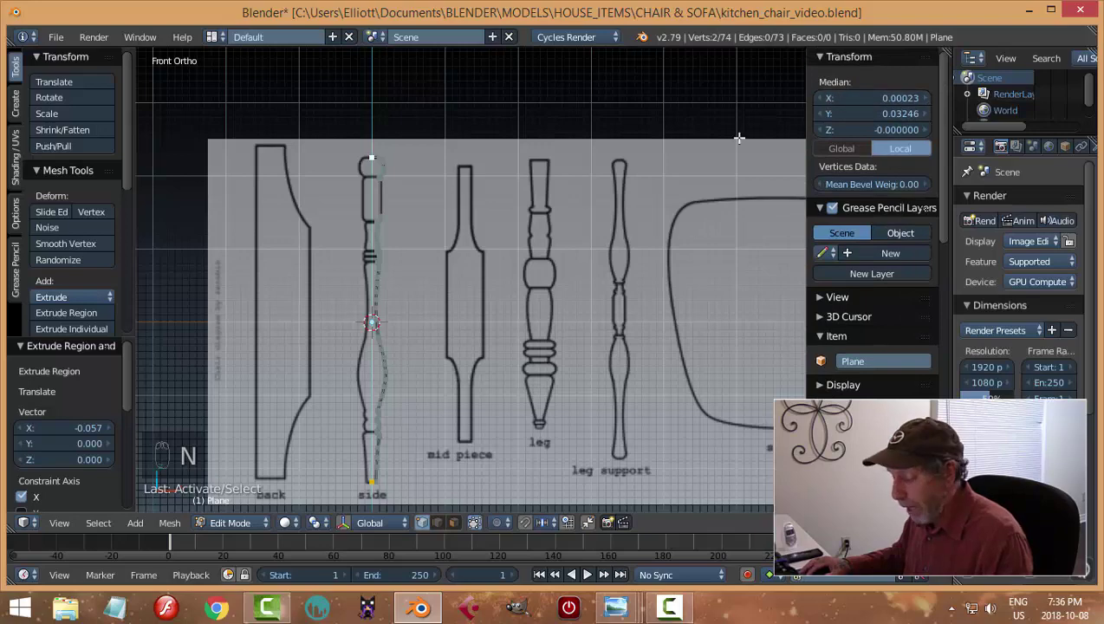
pyautogui.press('n')
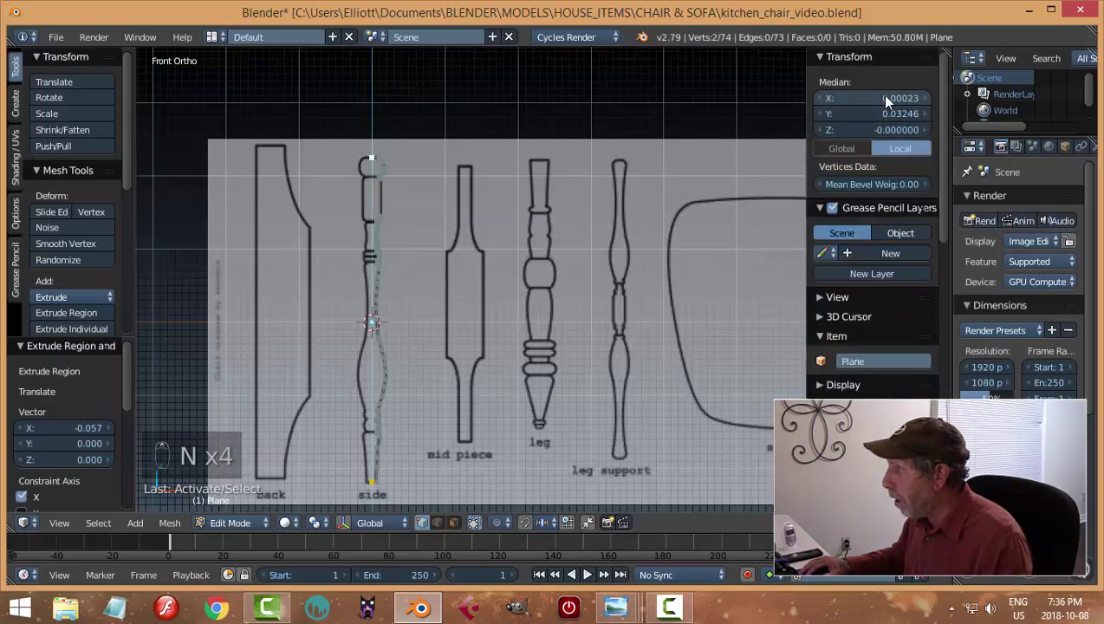
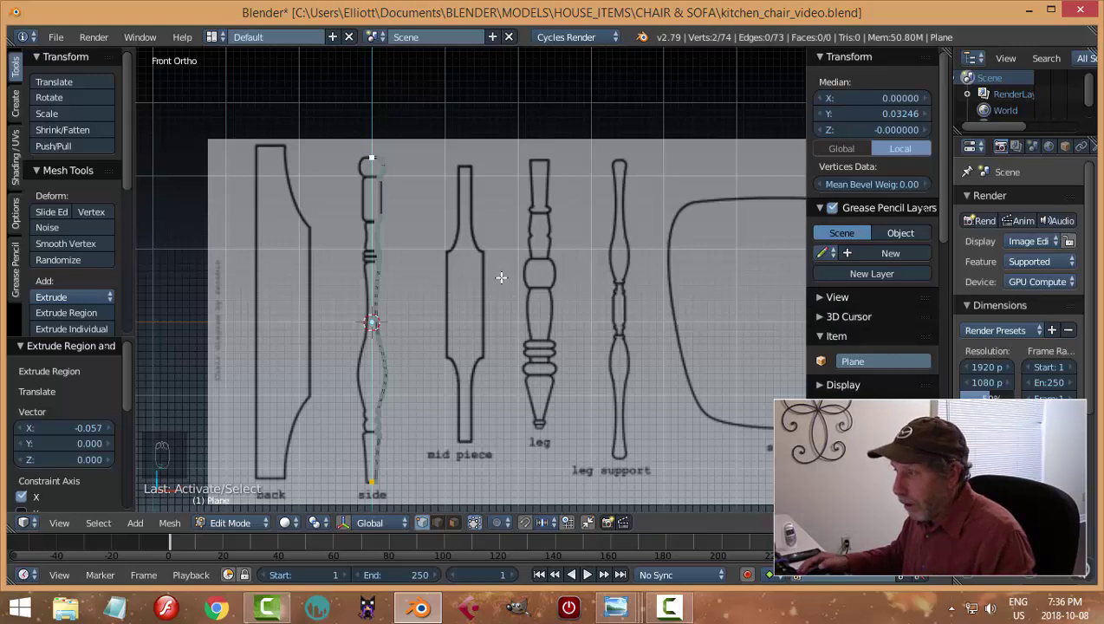
pyautogui.press('a')
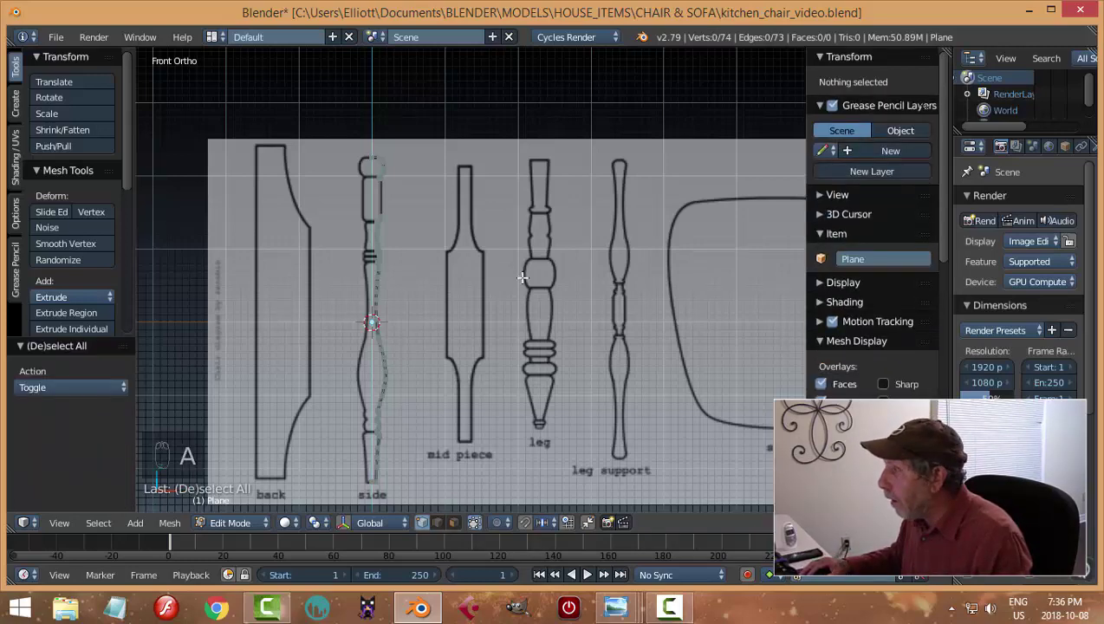
pyautogui.press('Tab')
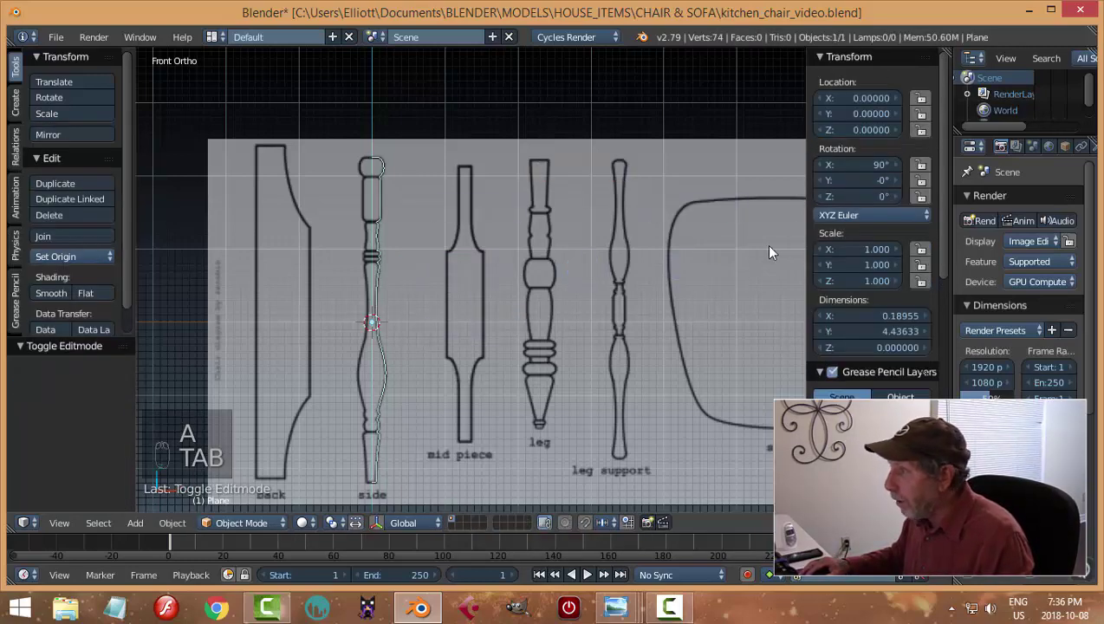
pyautogui.press('n')
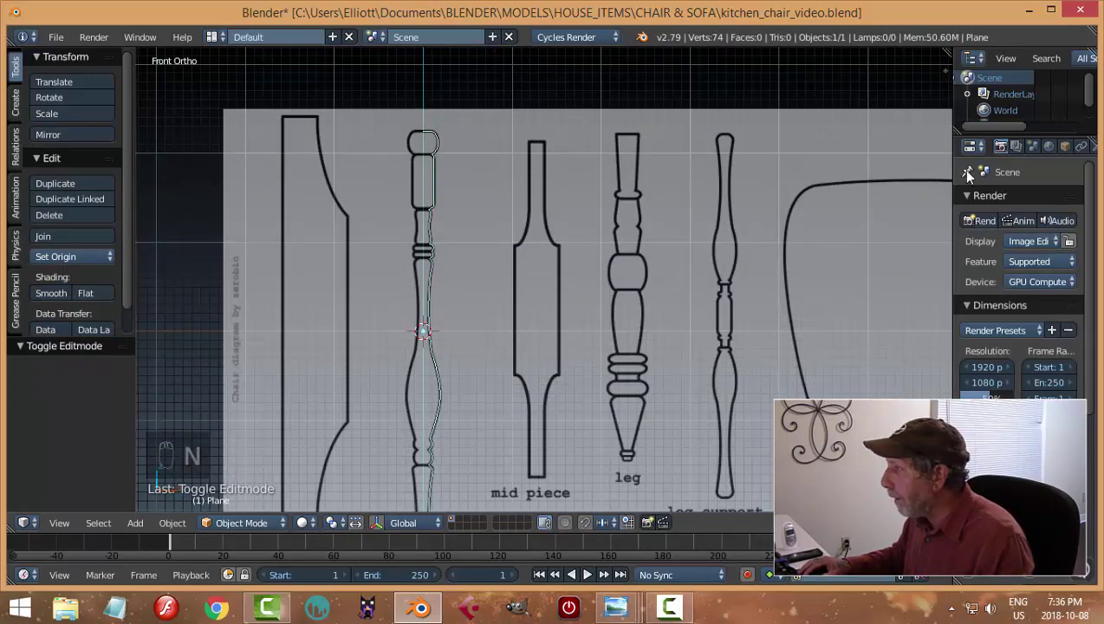
# Step: Add a Screw modifier spinning the profile around Y, plus a Subdivision Surface modifier
pyautogui.moveTo(1067, 154); pyautogui.dragTo(775, 424)
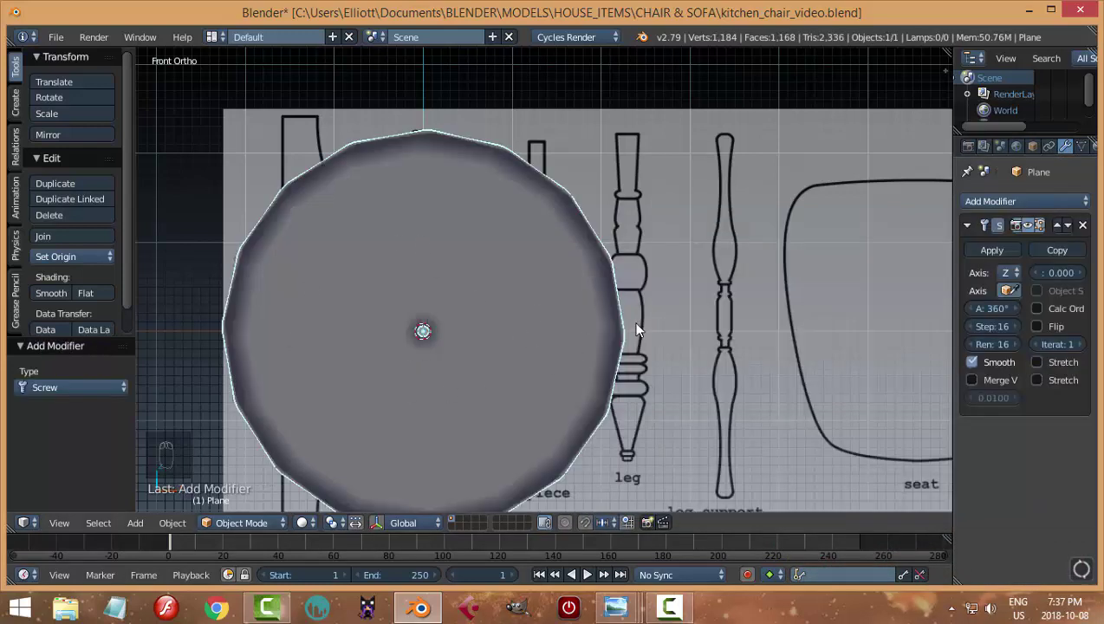
pyautogui.moveTo(1017, 282); pyautogui.dragTo(573, 389)
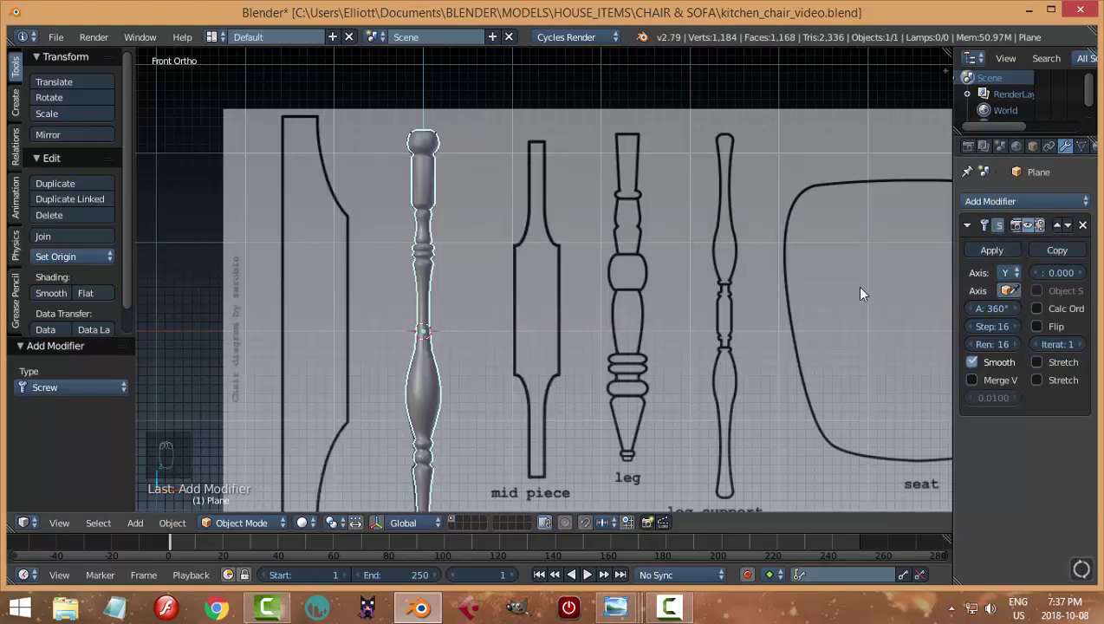
pyautogui.moveTo(991, 206); pyautogui.dragTo(792, 473)
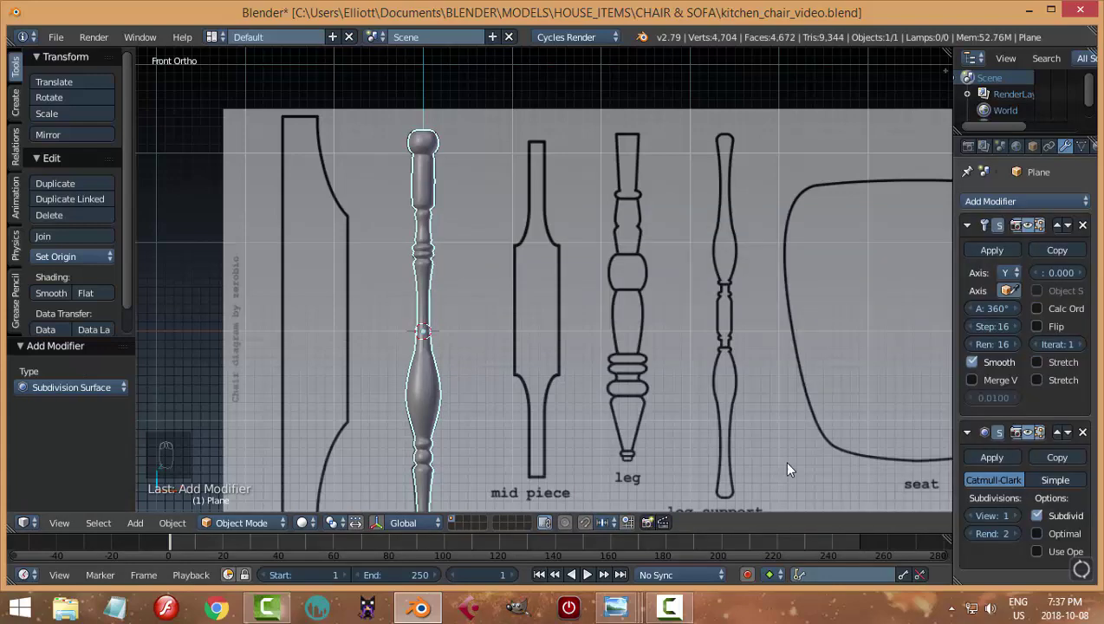
pyautogui.click(1019, 520)
# Step: Orbit around the smoothed spindle to inspect it down to its lower end
pyautogui.moveTo(541, 318); pyautogui.dragTo(467, 301)
pyautogui.press('a')
pyautogui.moveTo(476, 283); pyautogui.dragTo(527, 272)
pyautogui.moveTo(542, 220); pyautogui.dragTo(465, 334)
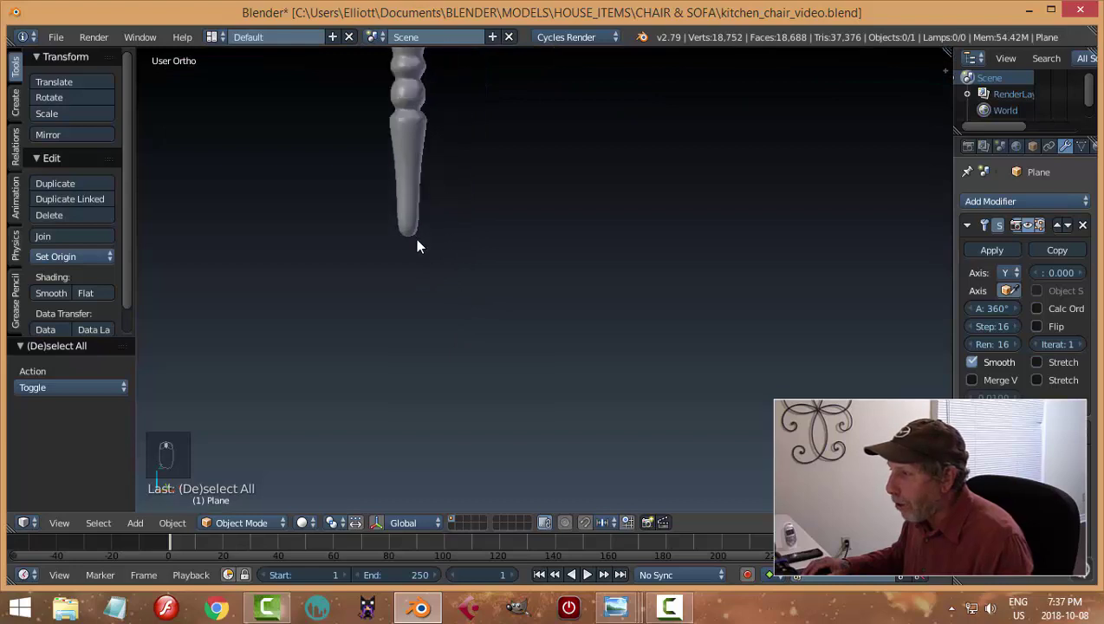
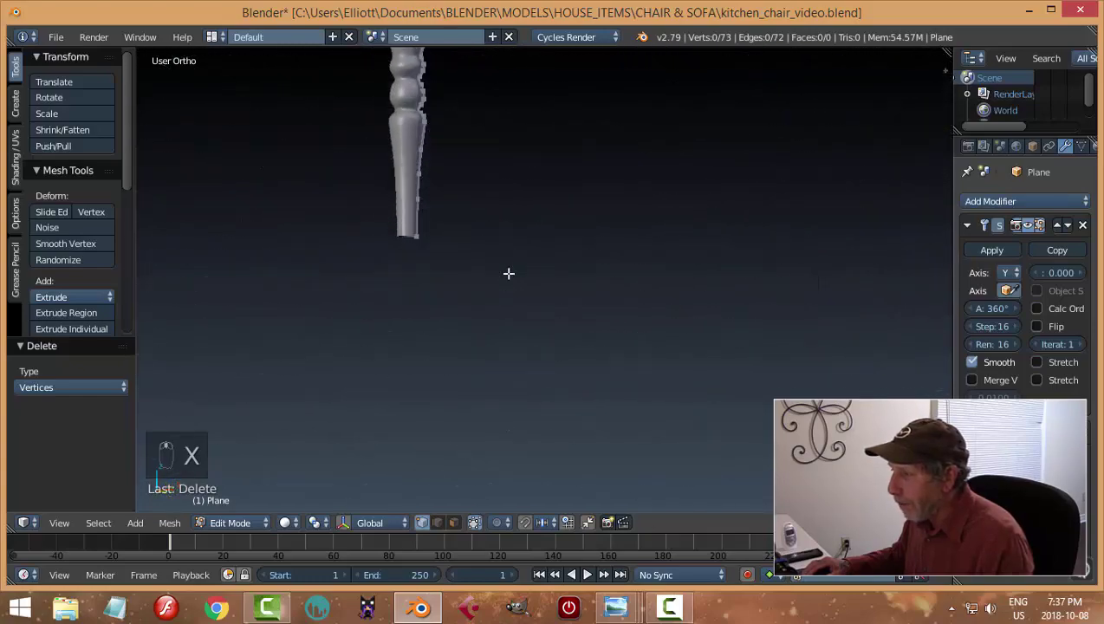
# Step: Leave edit mode, save, and apply the Screw modifier so the spin becomes permanent mesh
pyautogui.press('Tab')
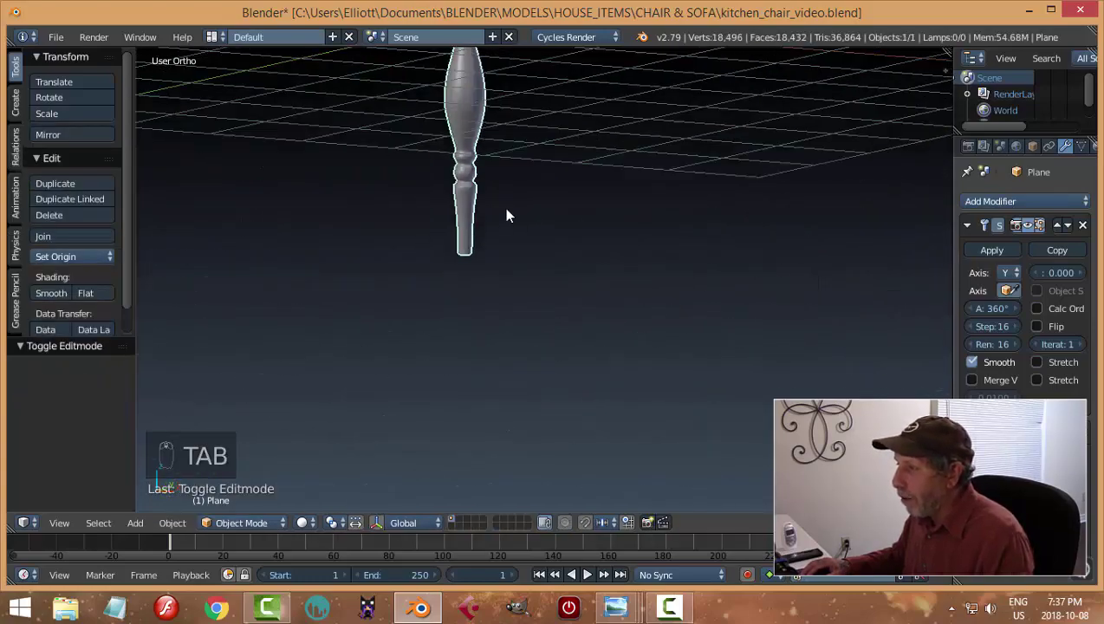
pyautogui.moveTo(540, 291); pyautogui.dragTo(551, 259)
pyautogui.press('ctrl+s')
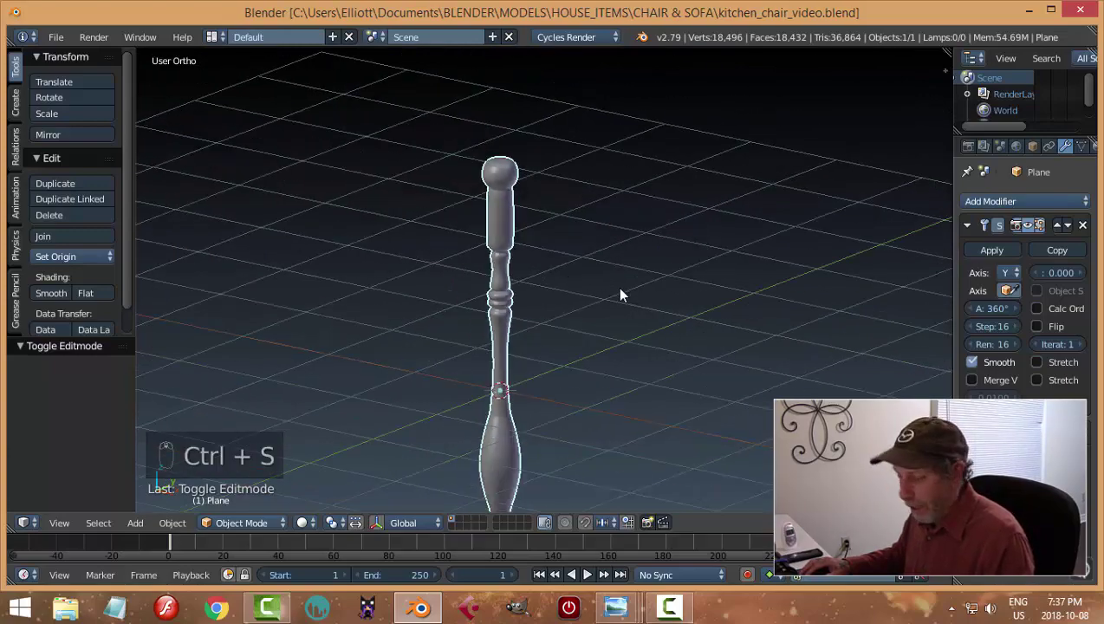
pyautogui.press('a')
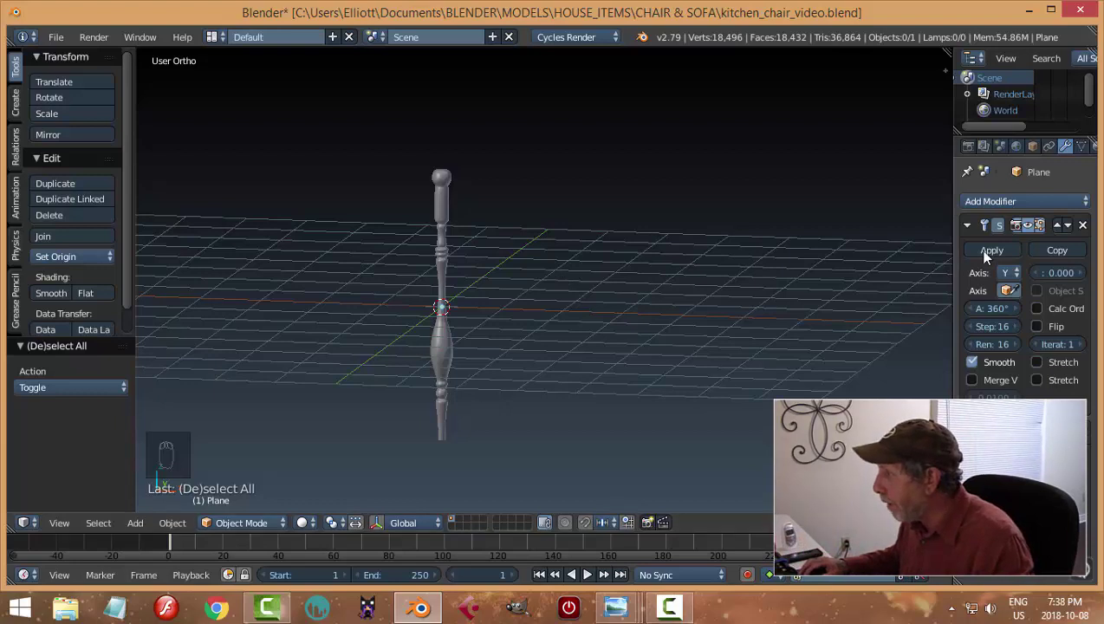
pyautogui.moveTo(990, 257); pyautogui.dragTo(579, 307)
# Step: In front view, move the turned spindle to another layer, leaving only the reference sketches
pyautogui.press('KP_1')
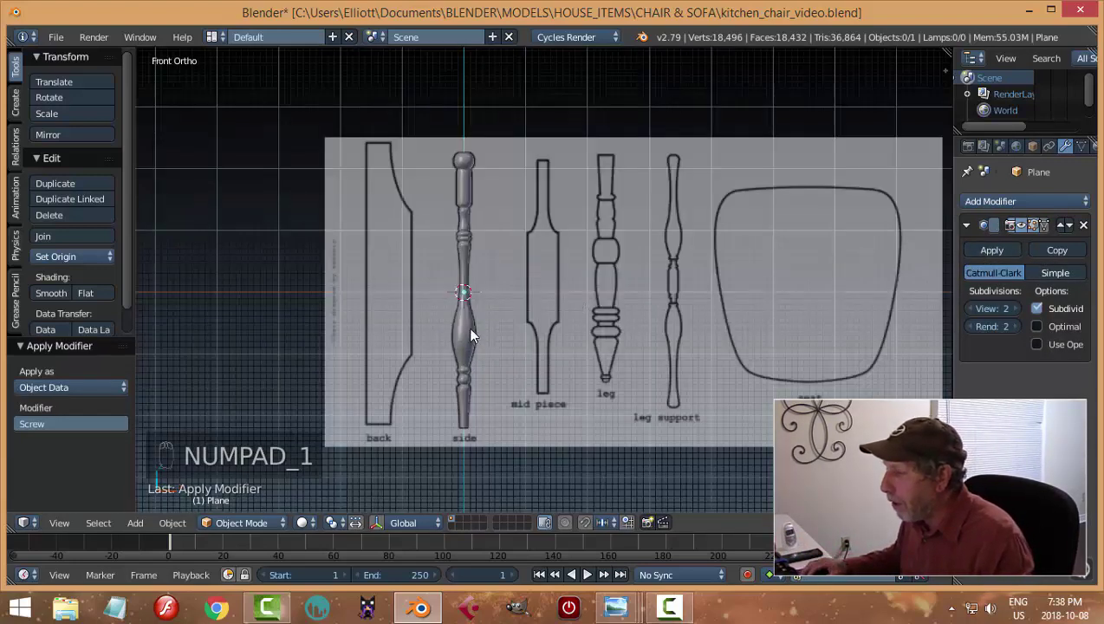
pyautogui.moveTo(477, 334); pyautogui.dragTo(605, 342)
pyautogui.press('m')
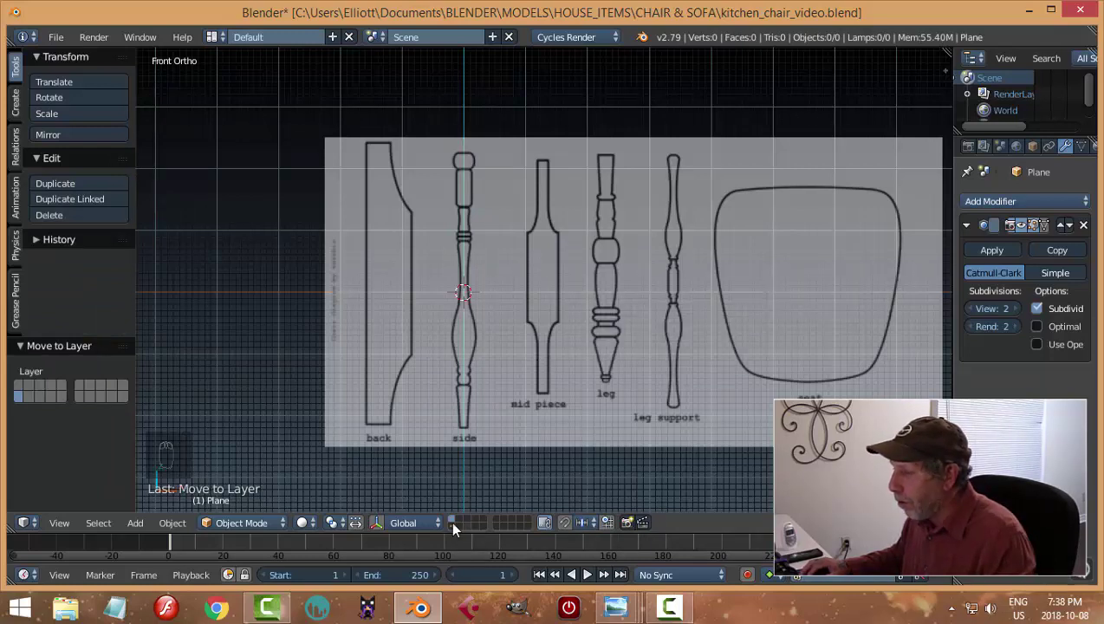
pyautogui.moveTo(459, 529); pyautogui.dragTo(595, 271)
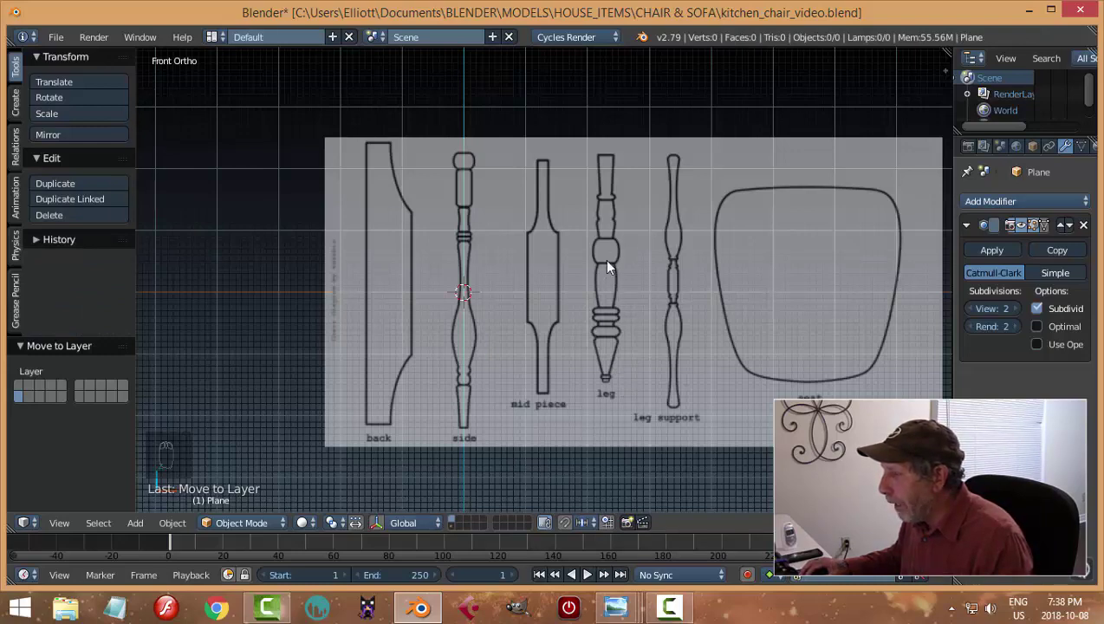
# Step: Show the properties sidebar and zoom in on the sketch outlines
pyautogui.press('n')
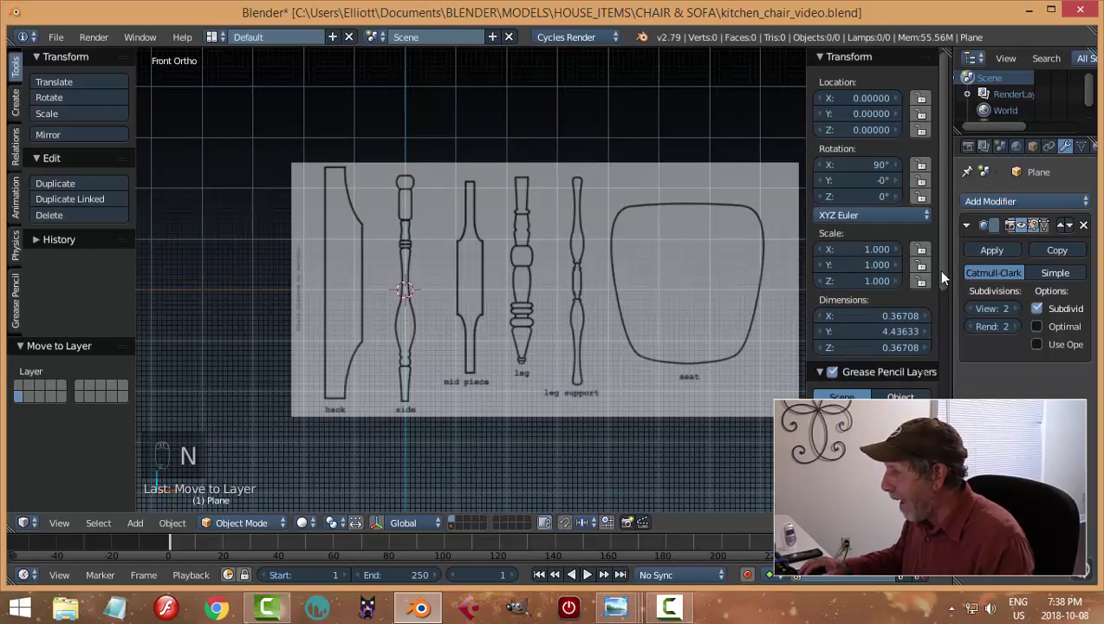
pyautogui.moveTo(947, 279); pyautogui.dragTo(947, 276)
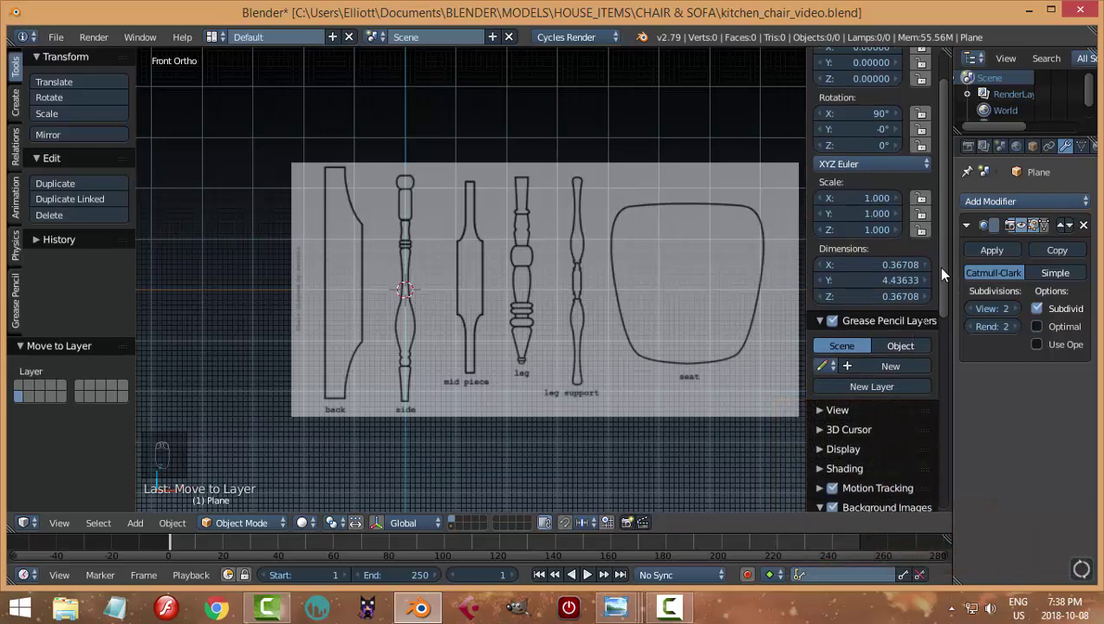
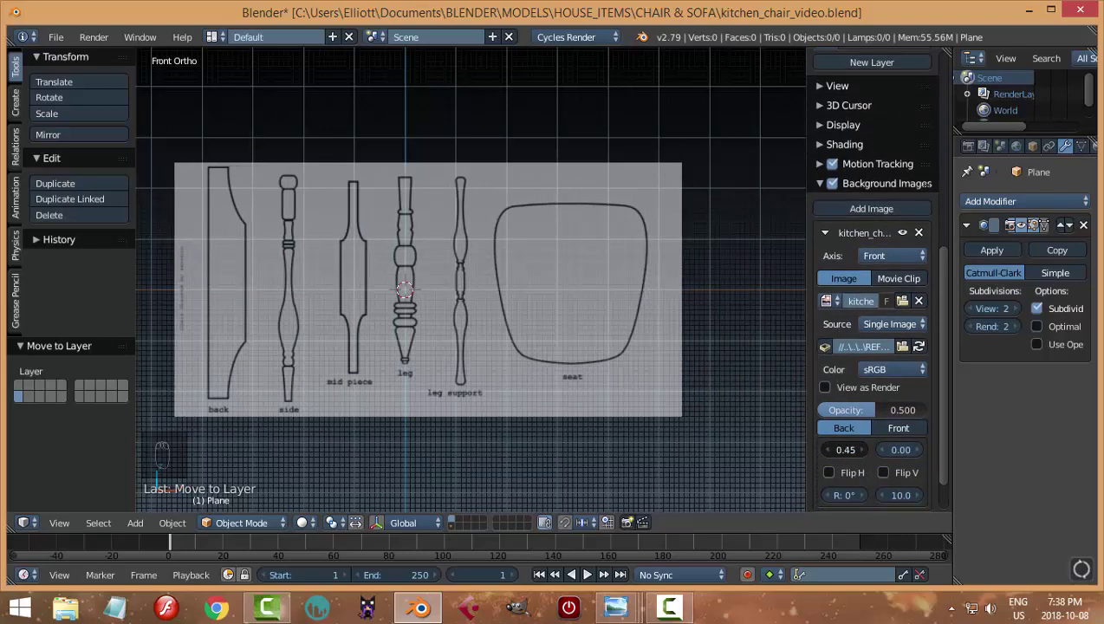
pyautogui.moveTo(436, 374); pyautogui.dragTo(662, 326)
# Step: Add a plane, rotate it 90° on X, and merge it to a single vertex over the leg drawing
pyautogui.press('n')
pyautogui.middleClick(565, 332)
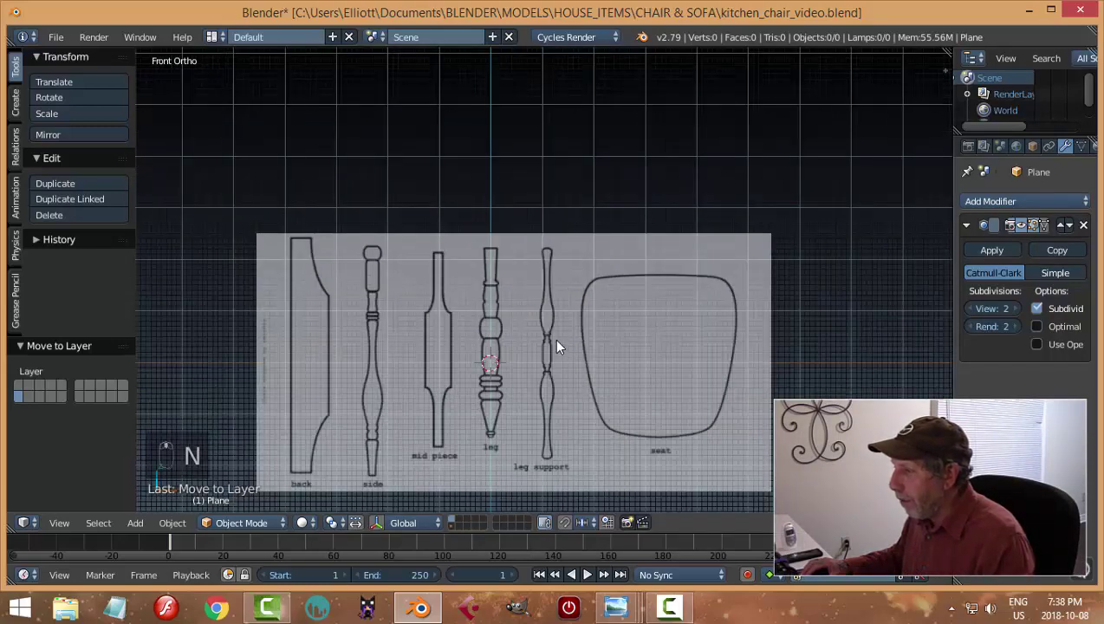
pyautogui.press('shift+a')
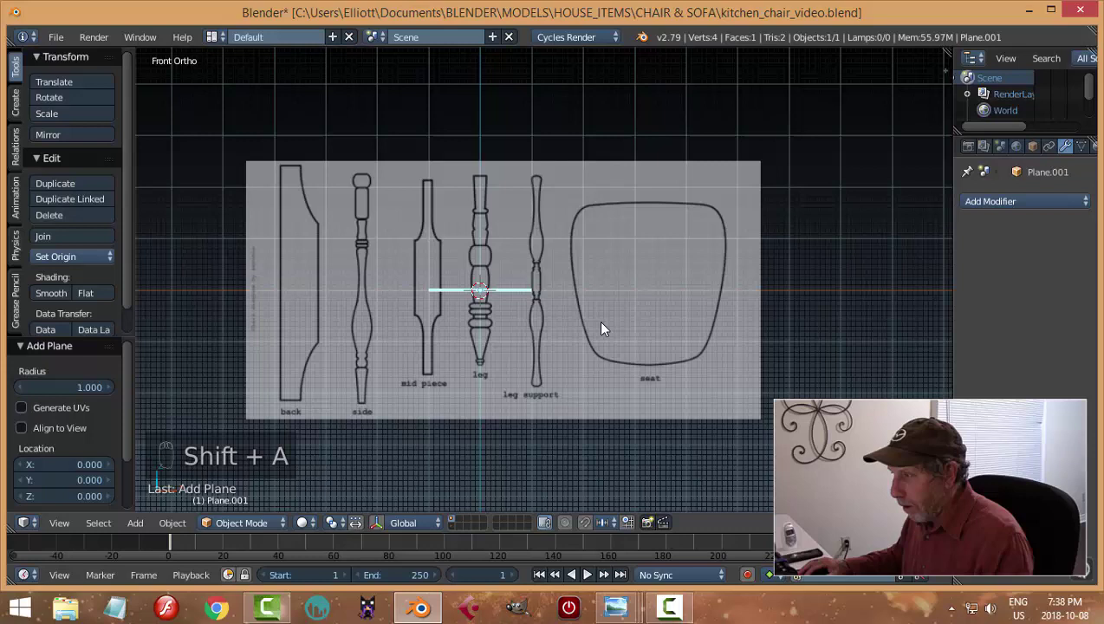
pyautogui.press('r')
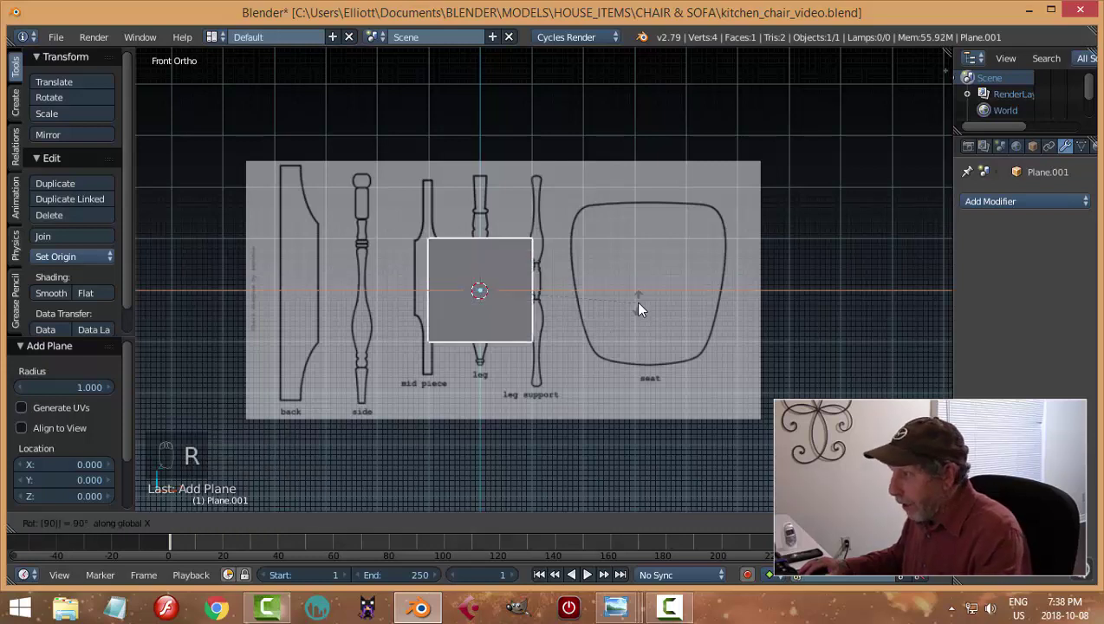
pyautogui.press('Tab')
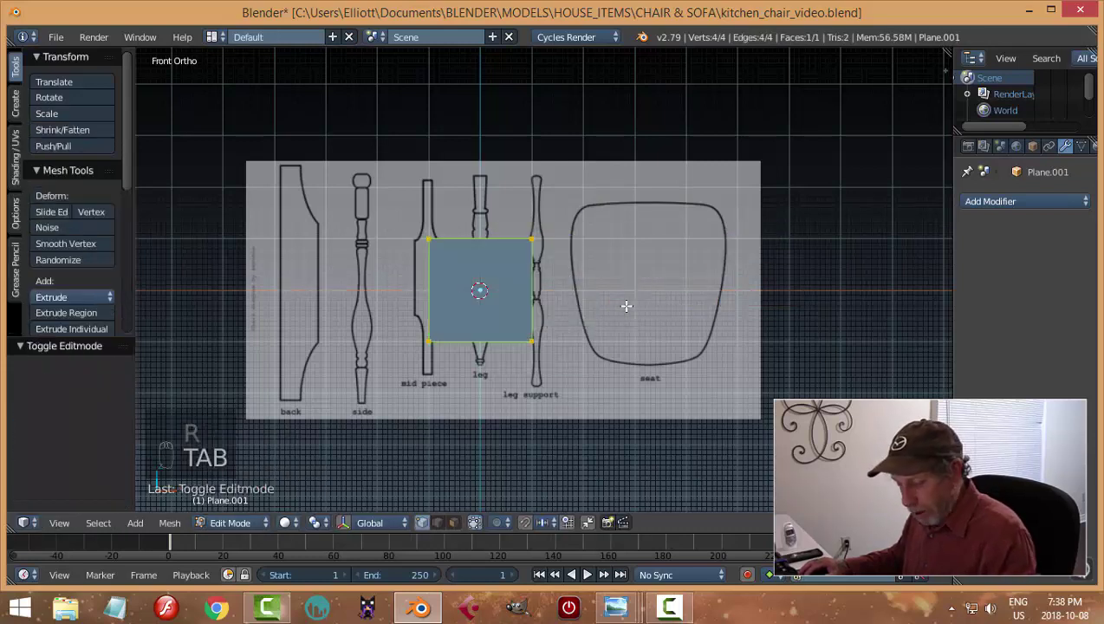
pyautogui.press('alt+m')
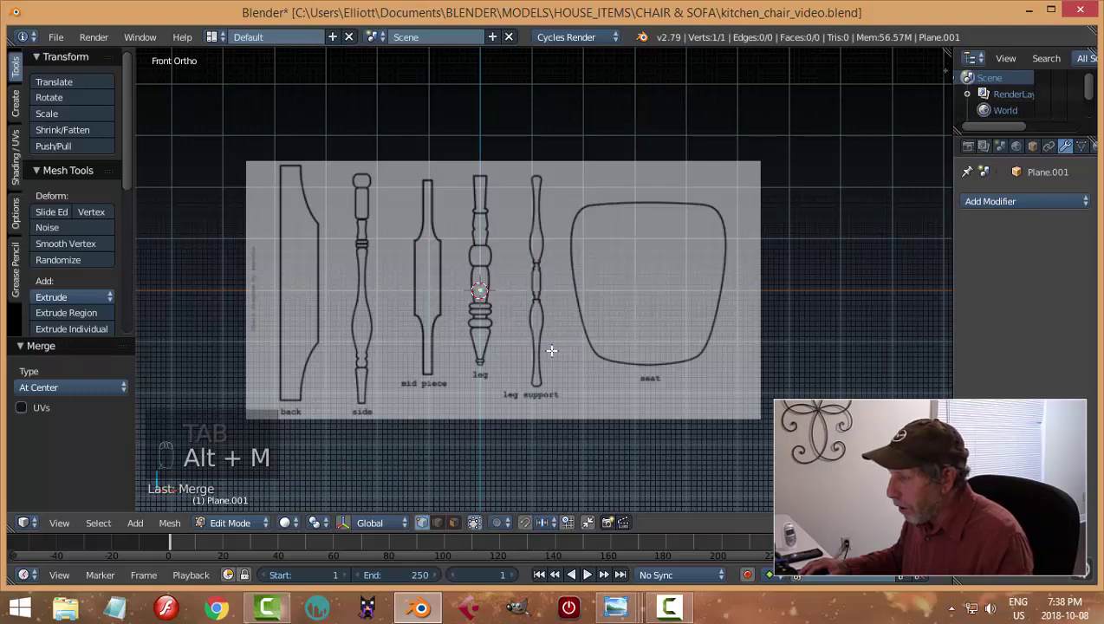
pyautogui.press('g')
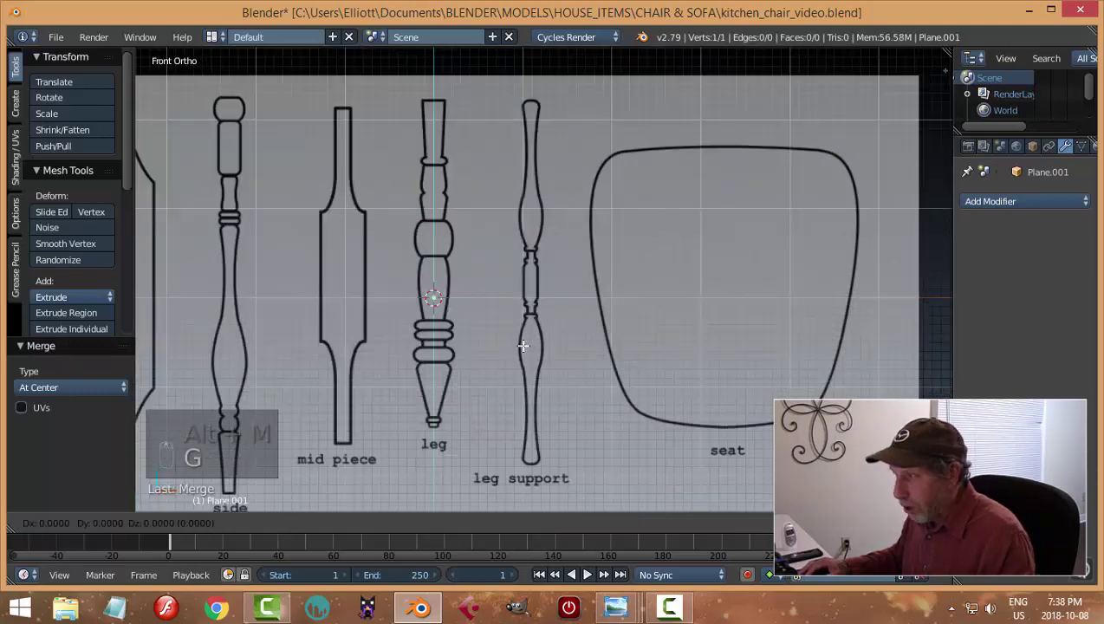
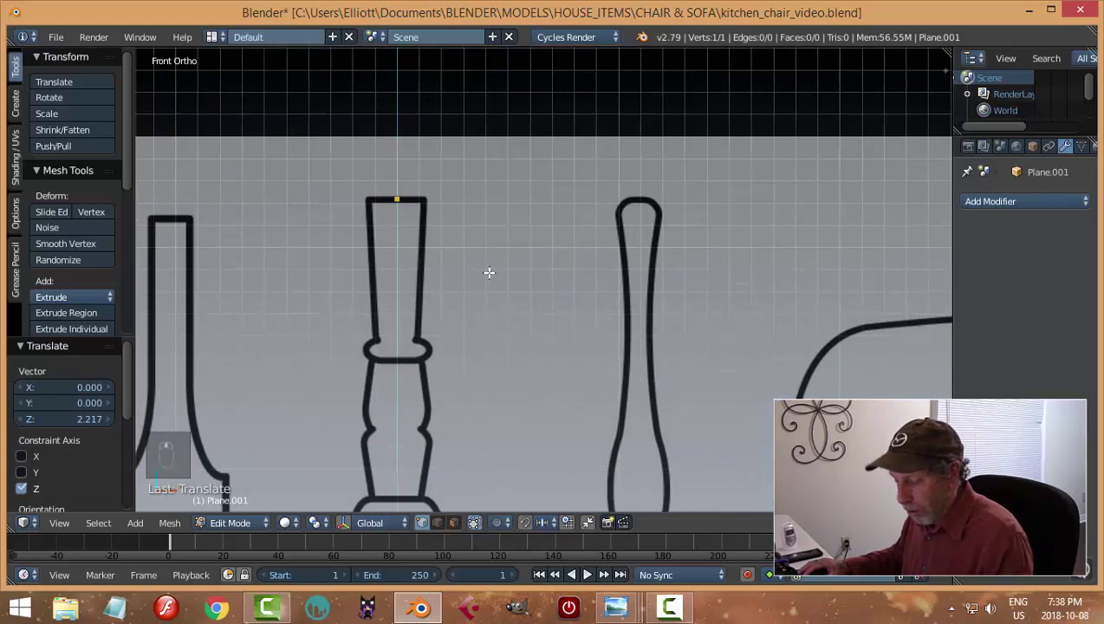
# Step: Extrude vertices across the leg's rounded top and down around its first bulge
pyautogui.press('e')
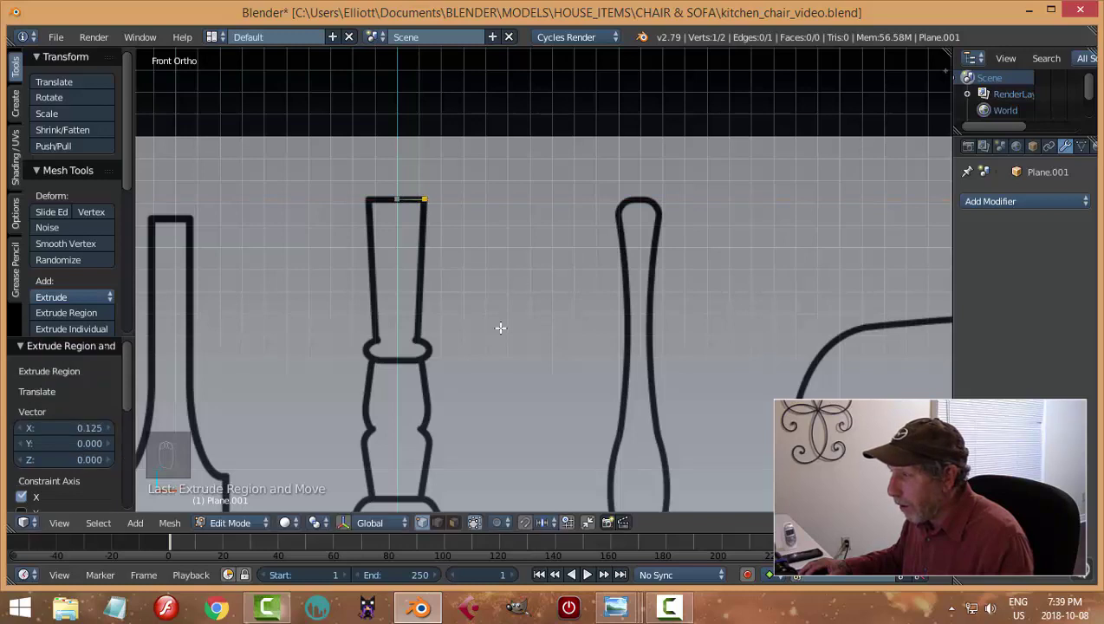
pyautogui.press('e')
pyautogui.press('g')
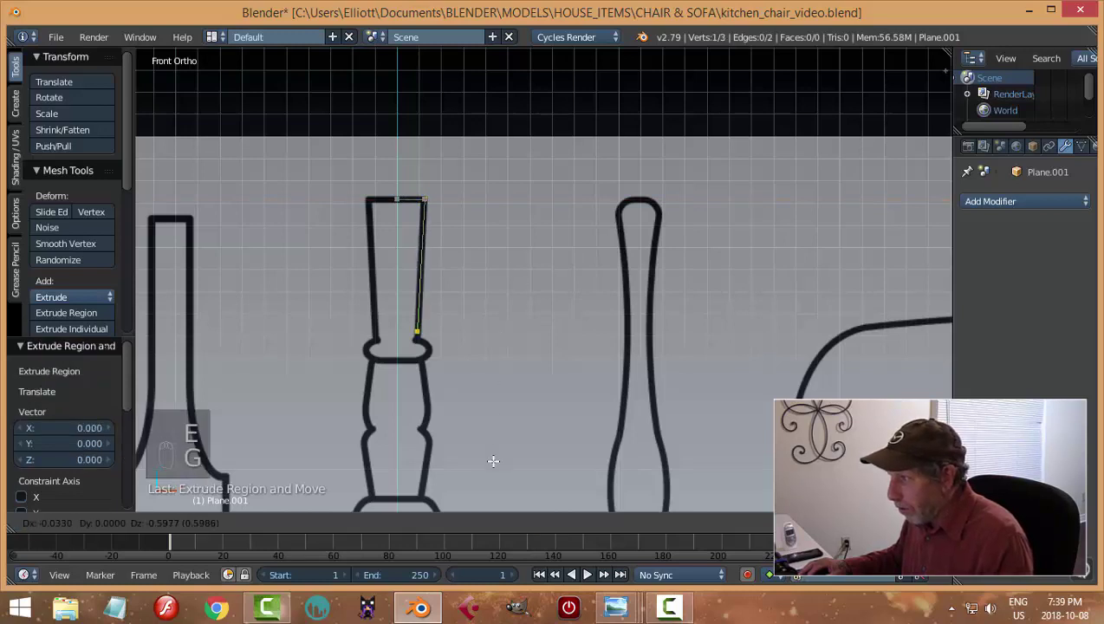
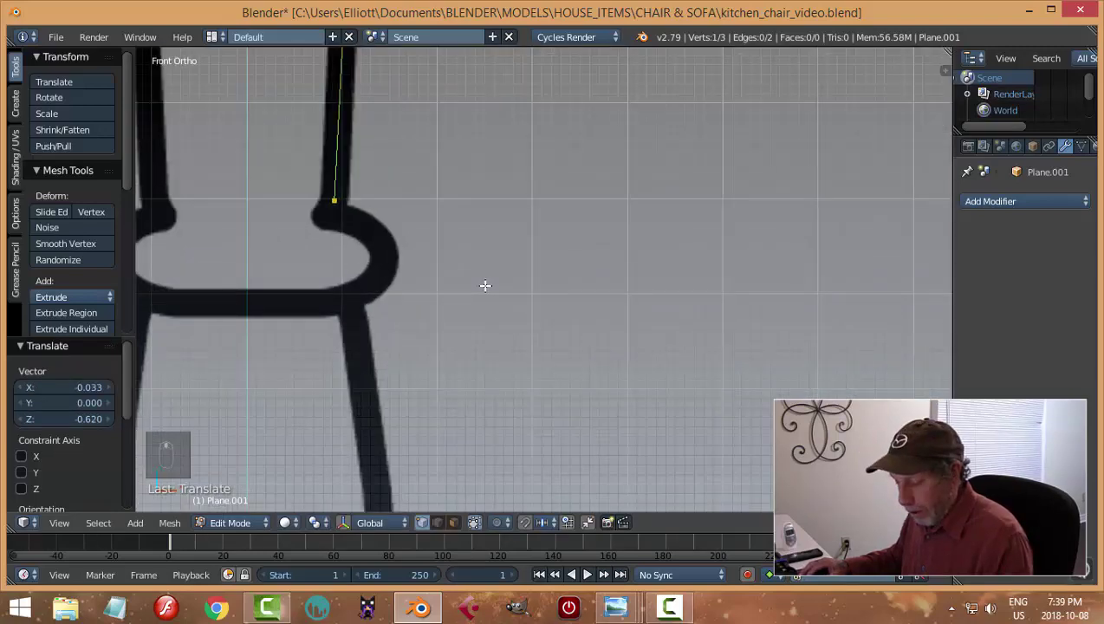
pyautogui.press('g')
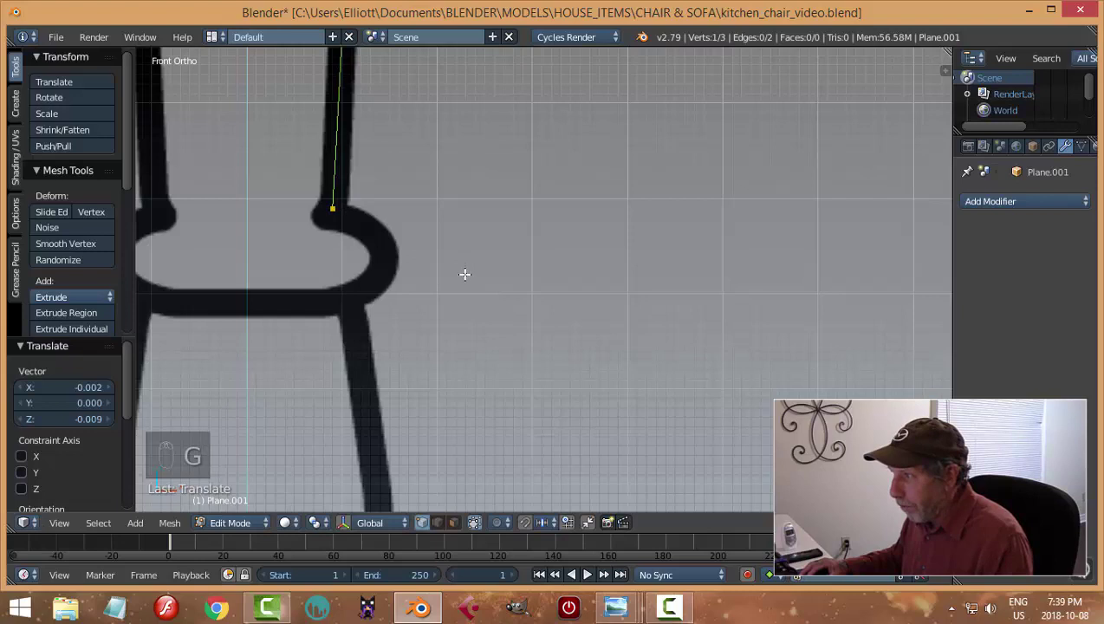
pyautogui.press('e')
pyautogui.press('g')
pyautogui.press('e')
pyautogui.press('g')
pyautogui.press('e')
pyautogui.press('g')
pyautogui.press('e')
pyautogui.press('g')
pyautogui.press('e')
pyautogui.press('g')
pyautogui.press('e')
pyautogui.press('g')
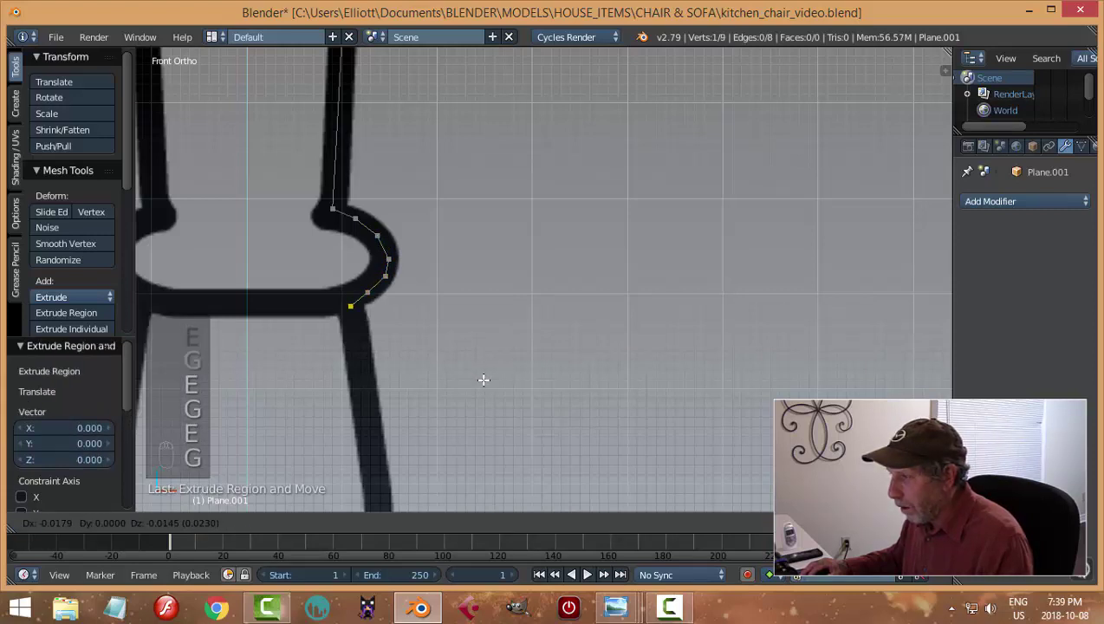
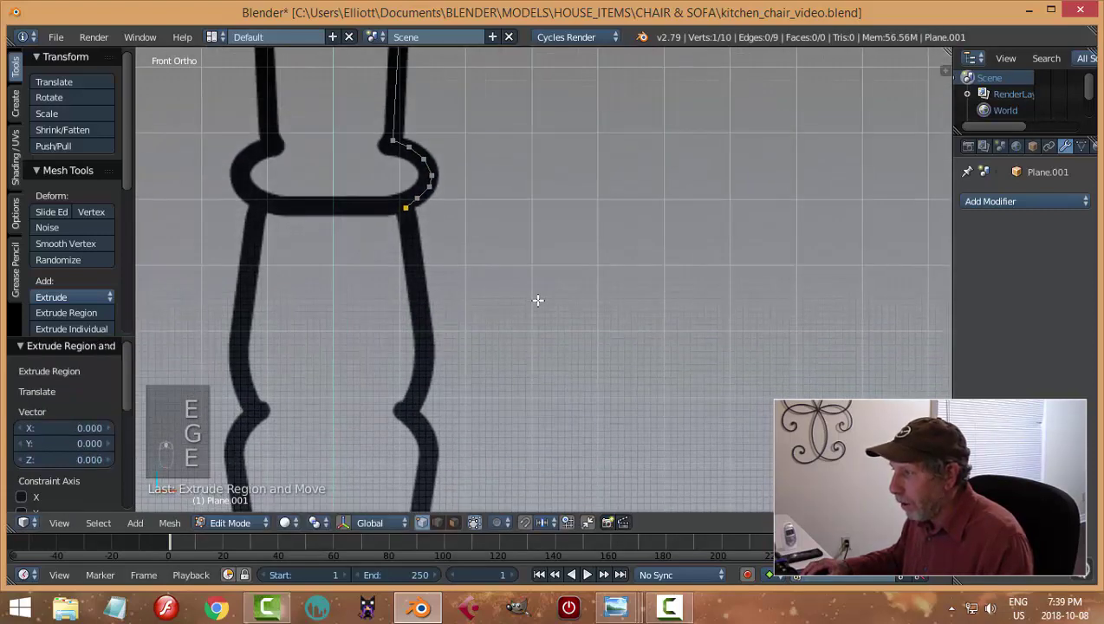
# Step: Continue the vertex chain down the spindle edge below the bulge to 18 vertices
pyautogui.press('g')
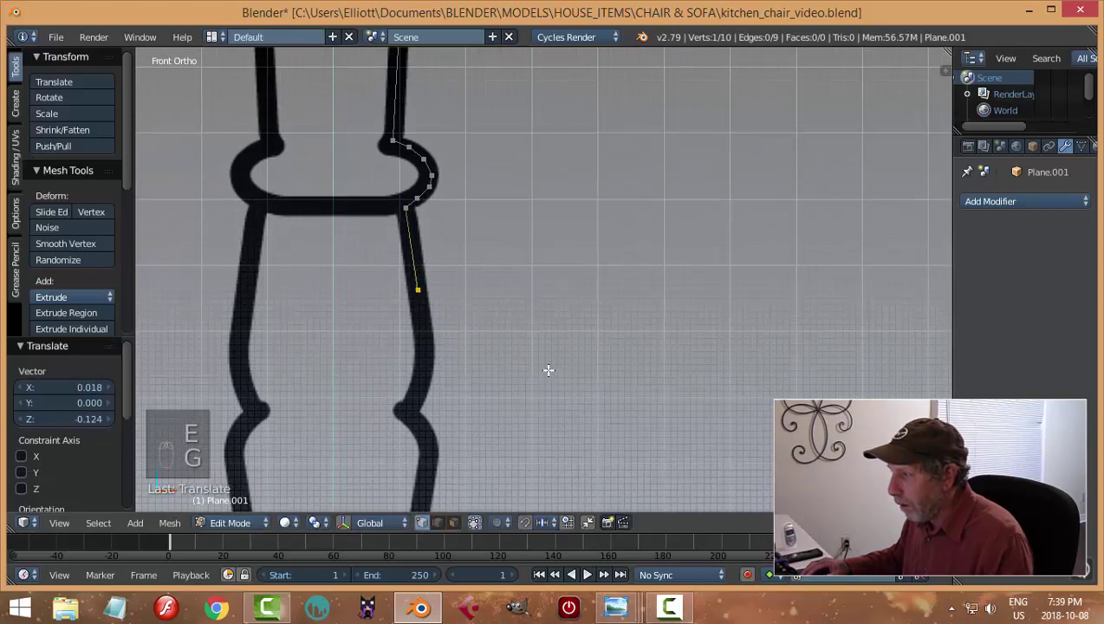
pyautogui.press('e')
pyautogui.press('g')
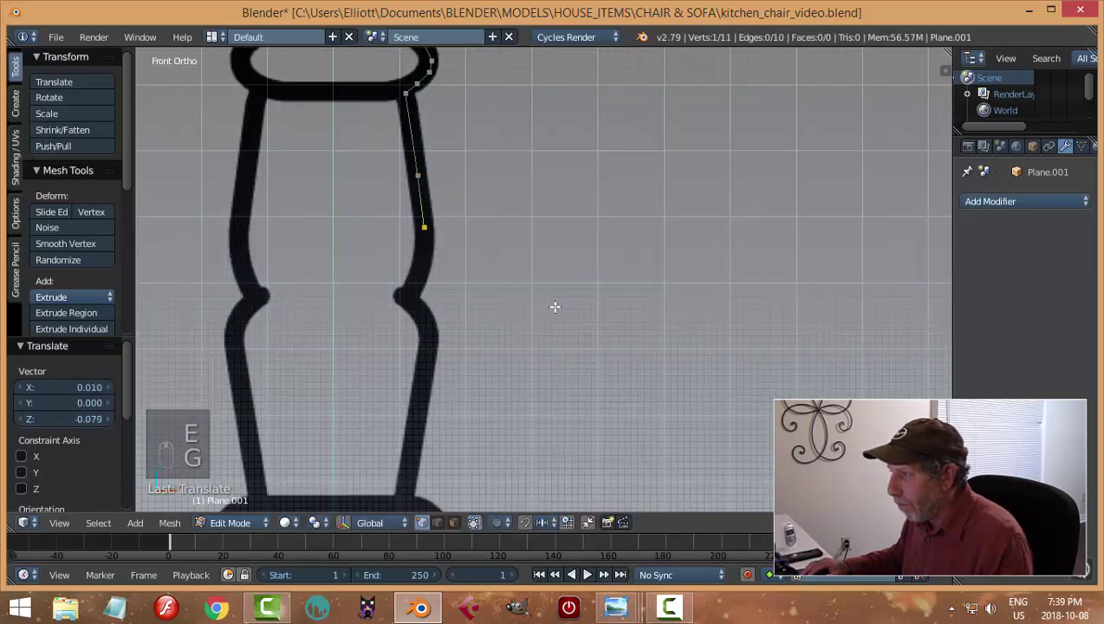
pyautogui.press('e')
pyautogui.press('g')
pyautogui.press('e')
pyautogui.press('g')
pyautogui.press('e')
pyautogui.press('g')
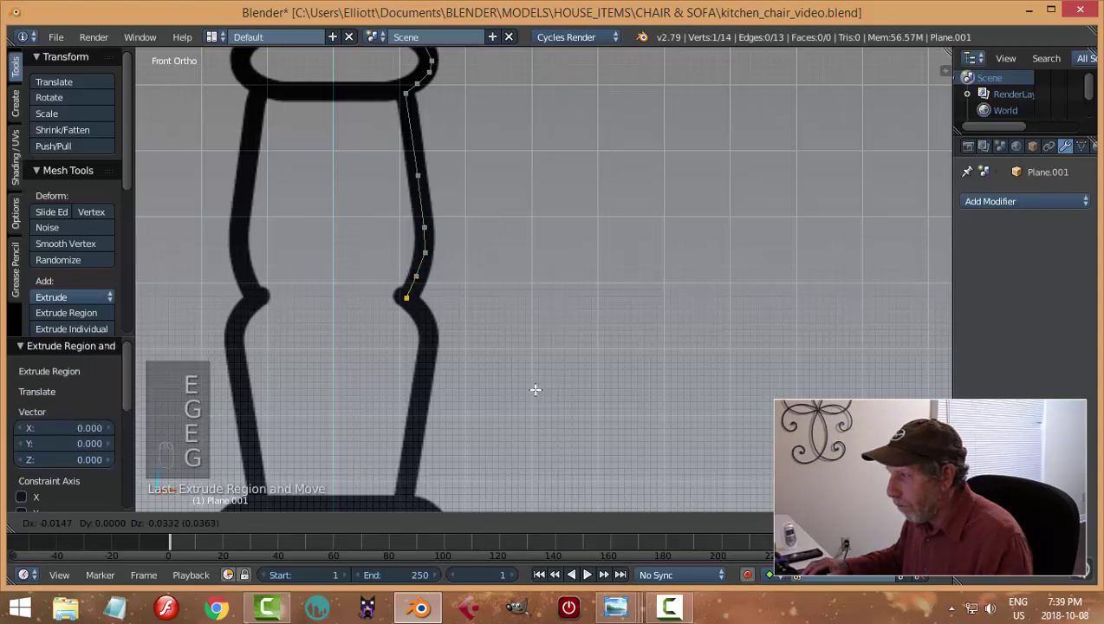
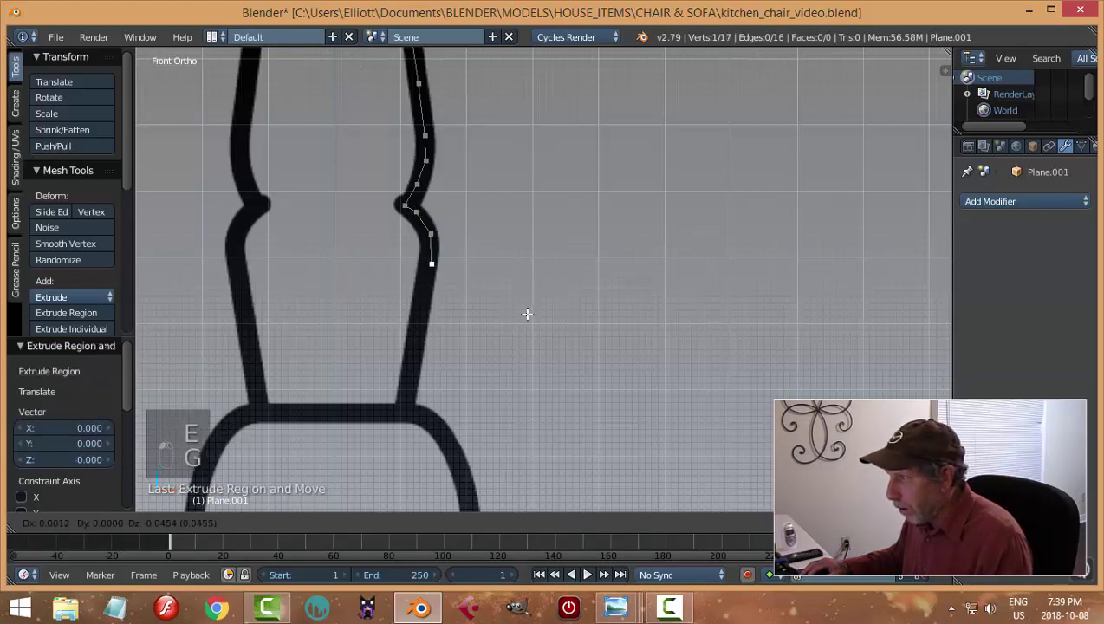
pyautogui.press('e')
pyautogui.press('g')
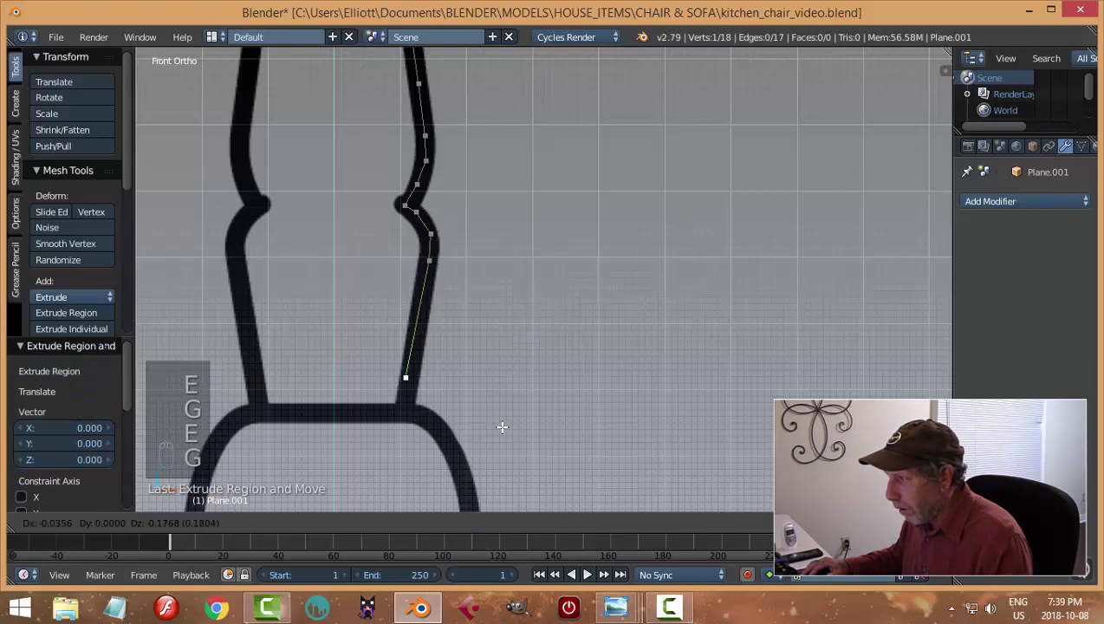
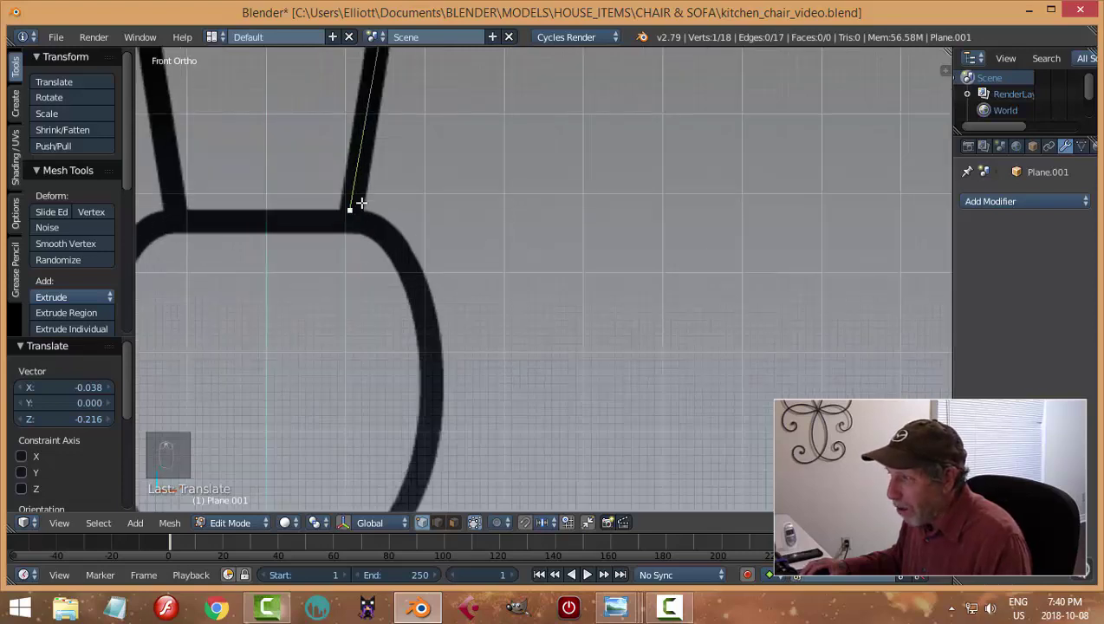
# Step: Extrude vertices around the next curve and rounded bead of the leg outline
pyautogui.press('e')
pyautogui.press('g')
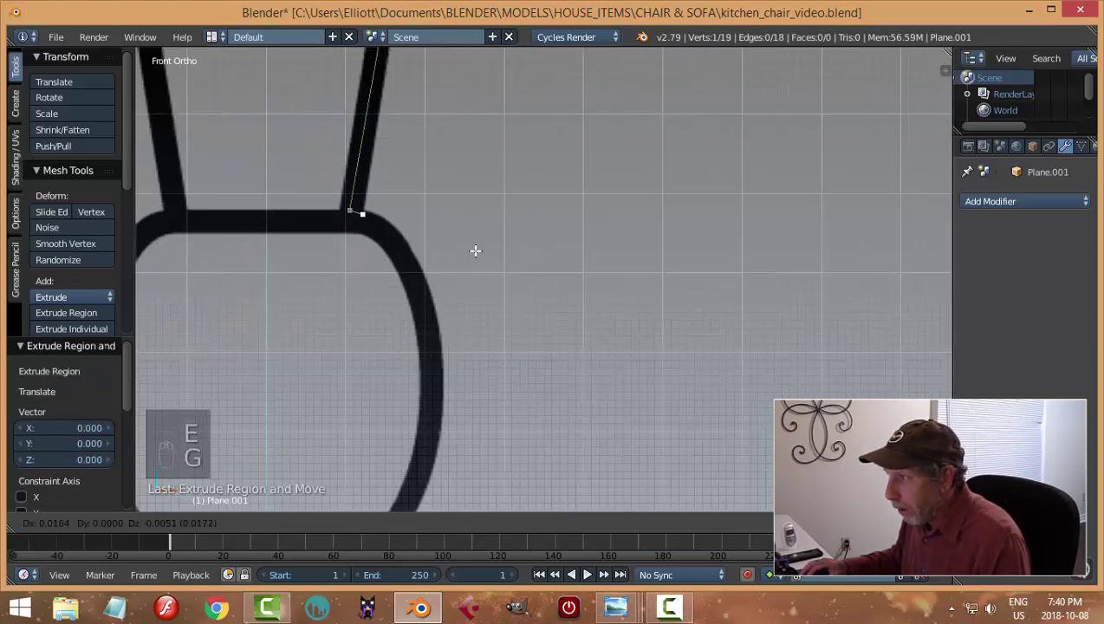
pyautogui.press('e')
pyautogui.press('g')
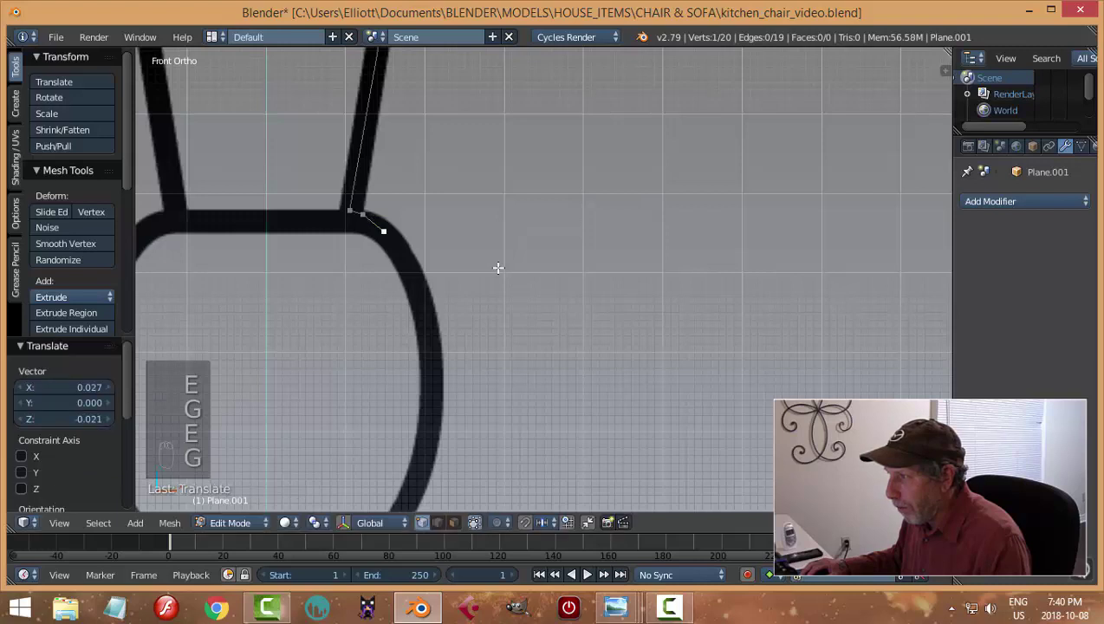
pyautogui.press('e')
pyautogui.press('g')
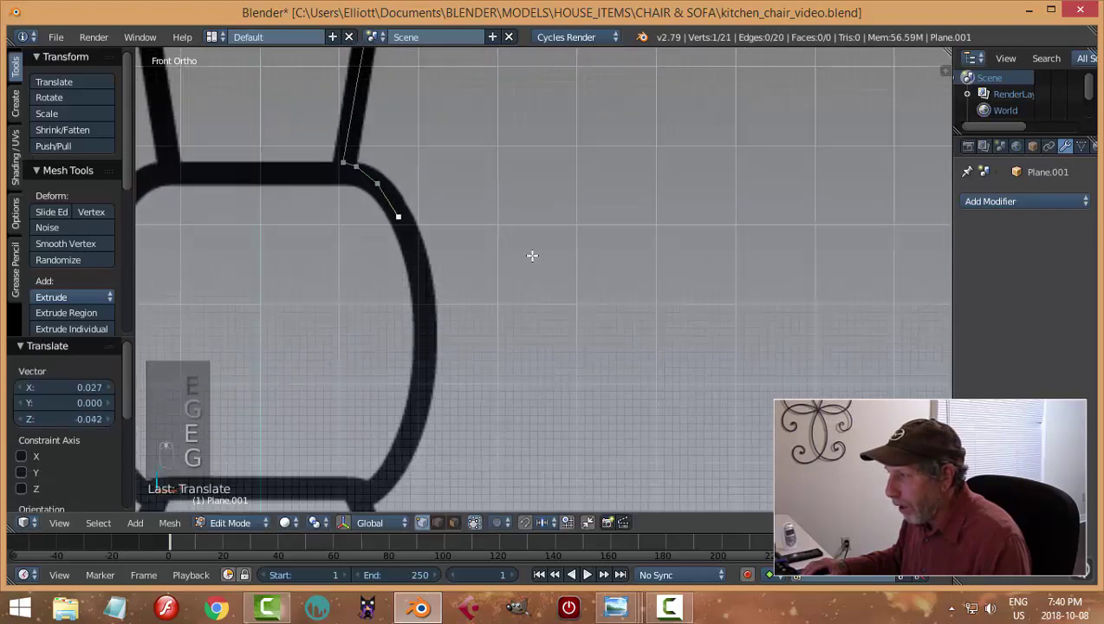
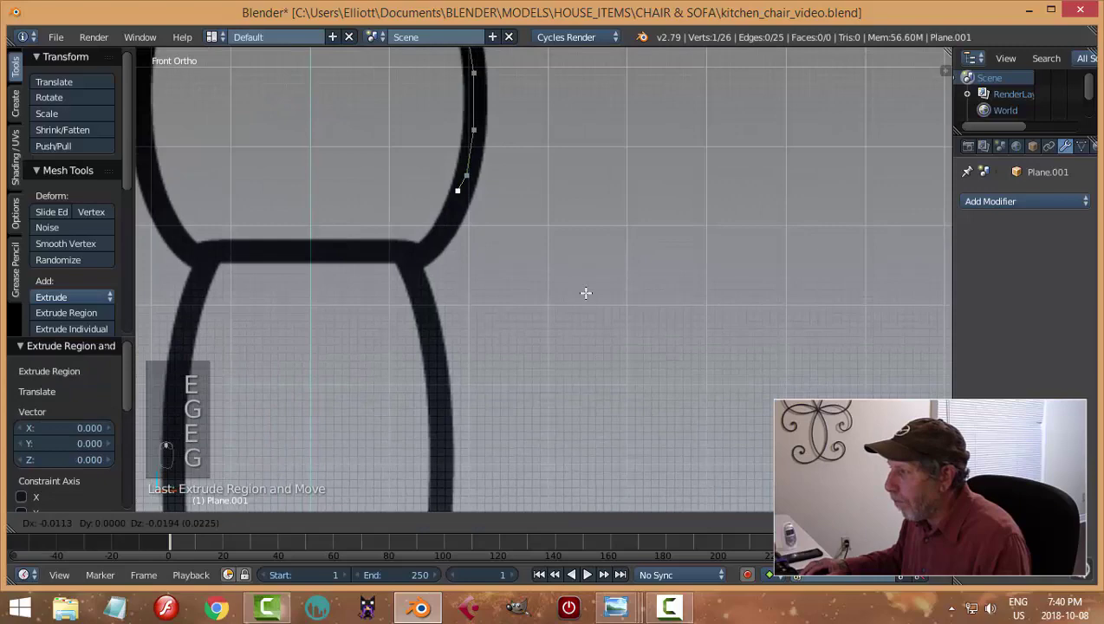
pyautogui.press('e')
pyautogui.press('g')
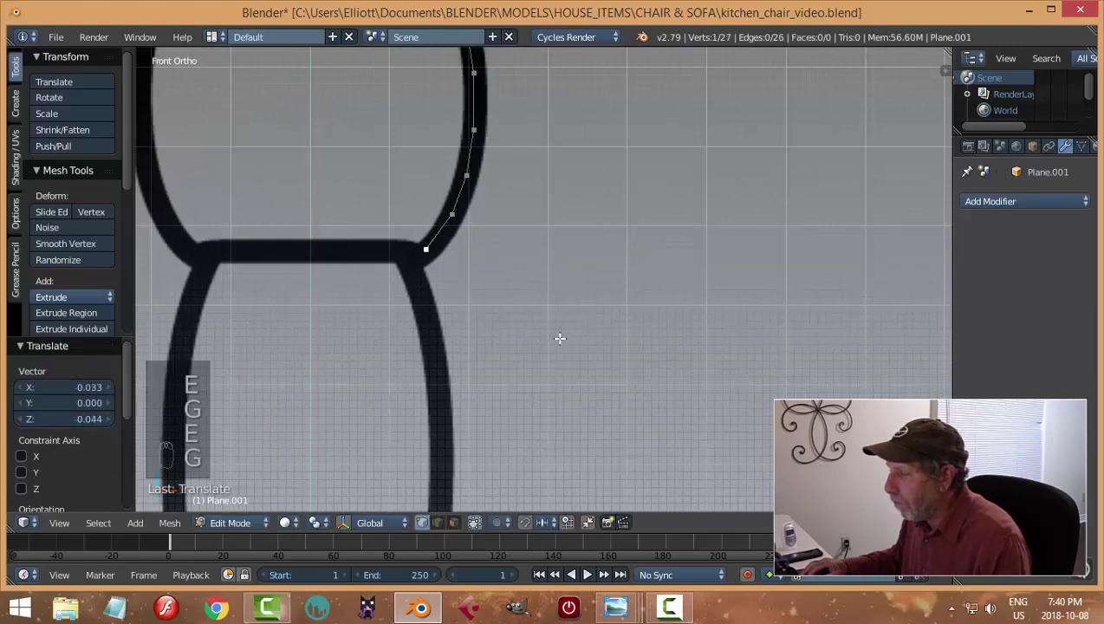
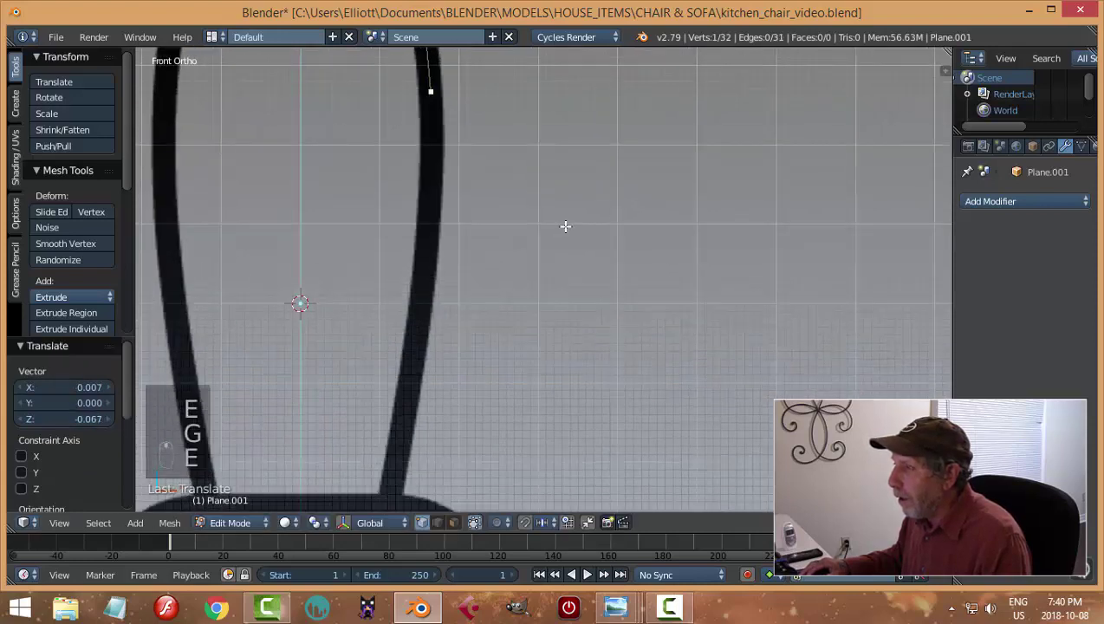
# Step: Carry the traced chain further down the outline's long right edge
pyautogui.press('g')
pyautogui.press('e')
pyautogui.press('g')
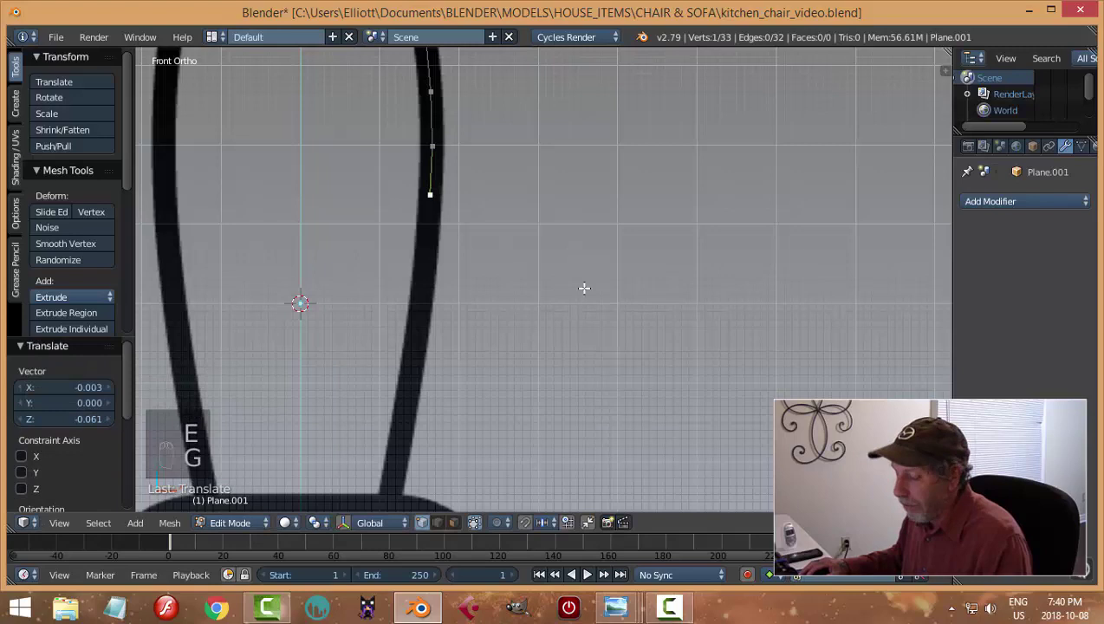
pyautogui.press('e')
pyautogui.press('g')
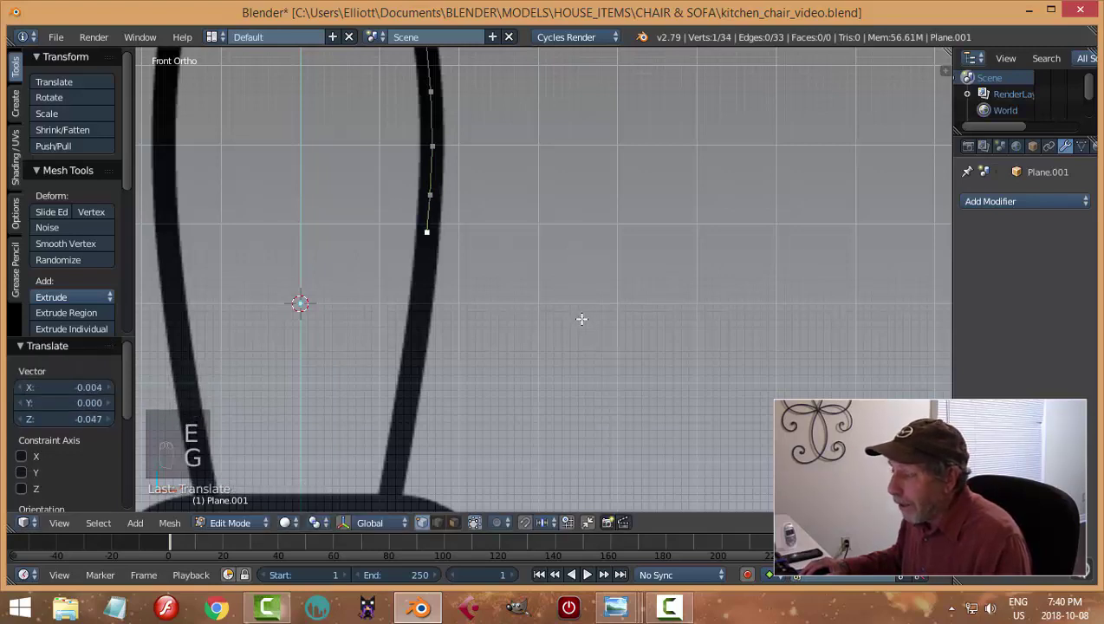
pyautogui.press('e')
pyautogui.press('g')
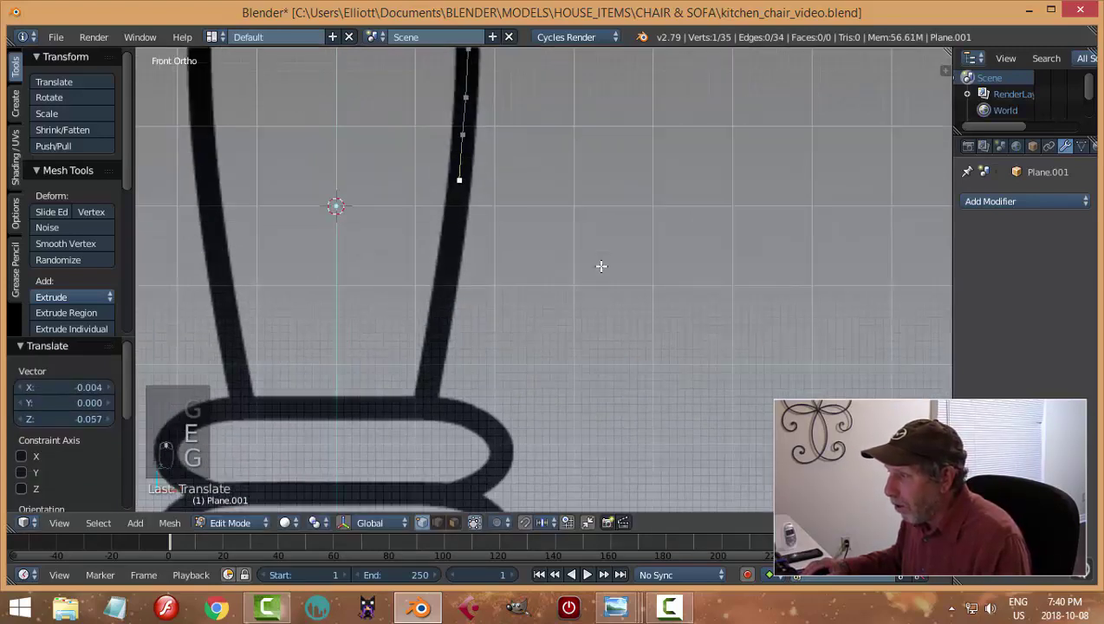
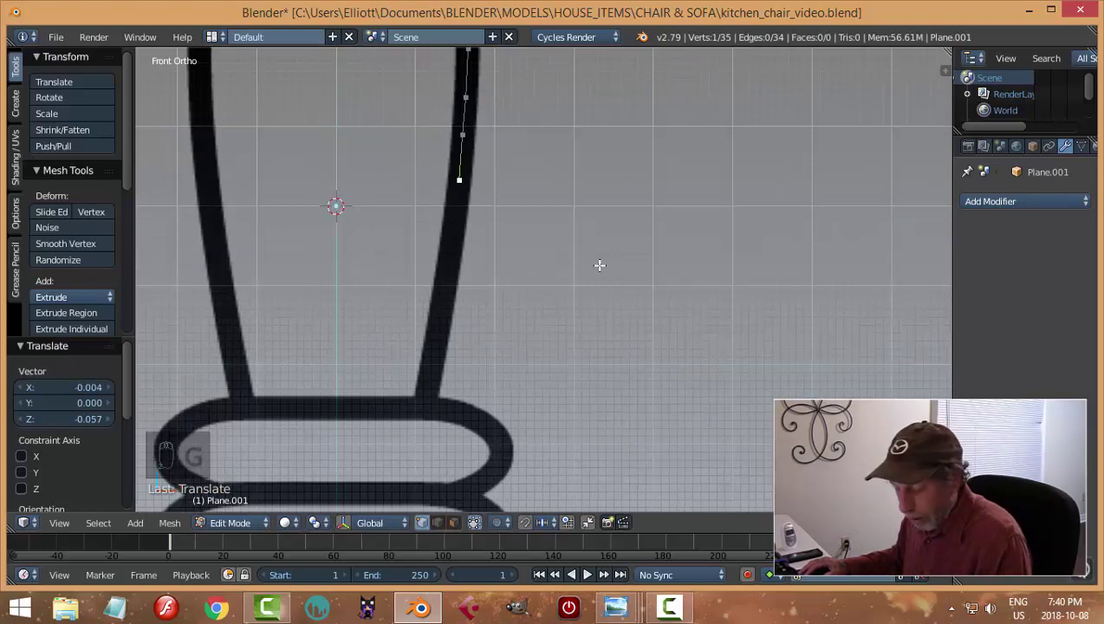
pyautogui.press('e')
pyautogui.press('g')
pyautogui.press('e')
pyautogui.press('g')
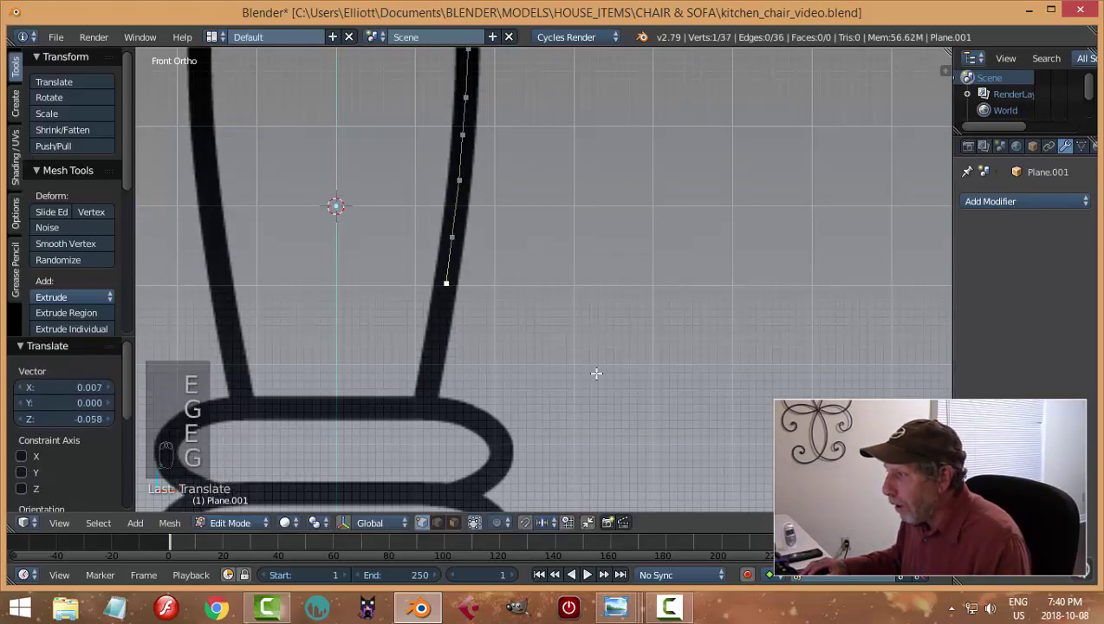
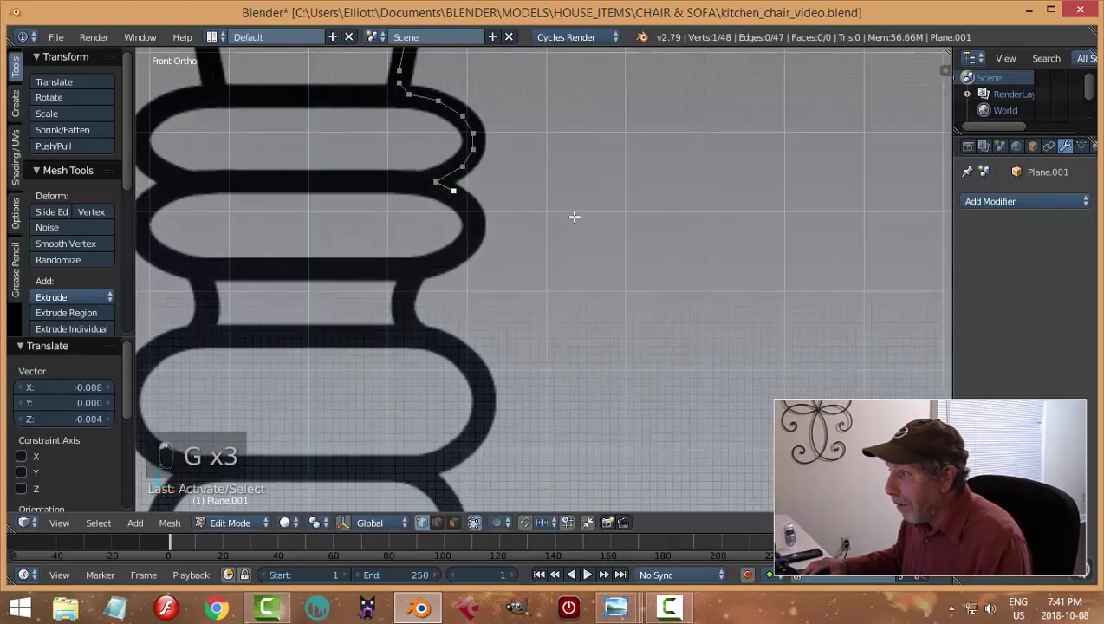
# Step: Extrude vertices around another rounded bead of the reference outline
pyautogui.press('e')
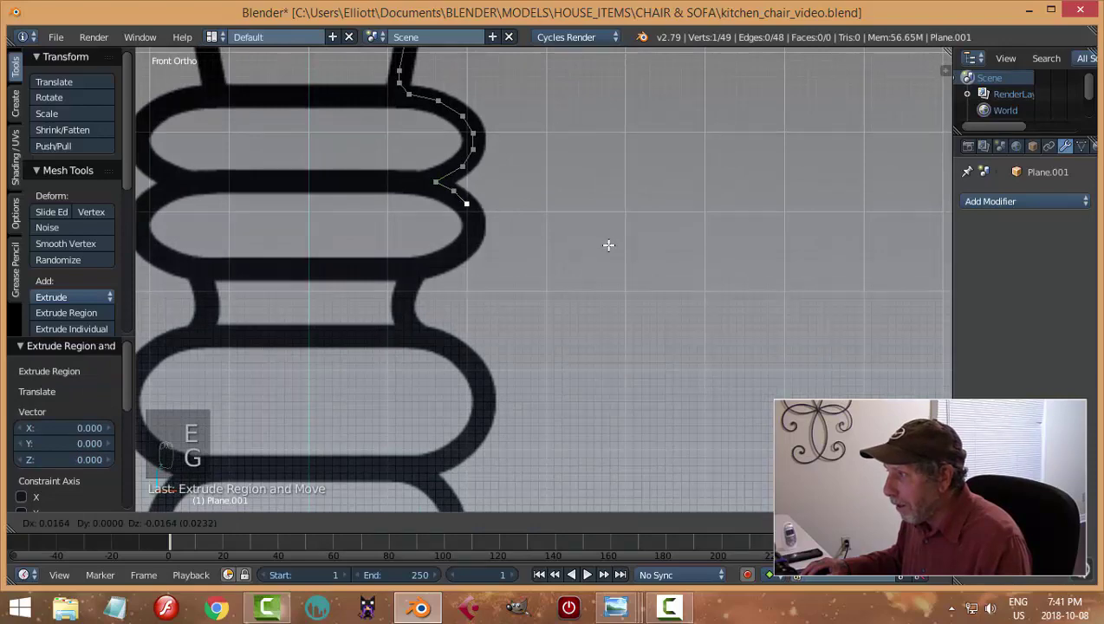
pyautogui.press('e')
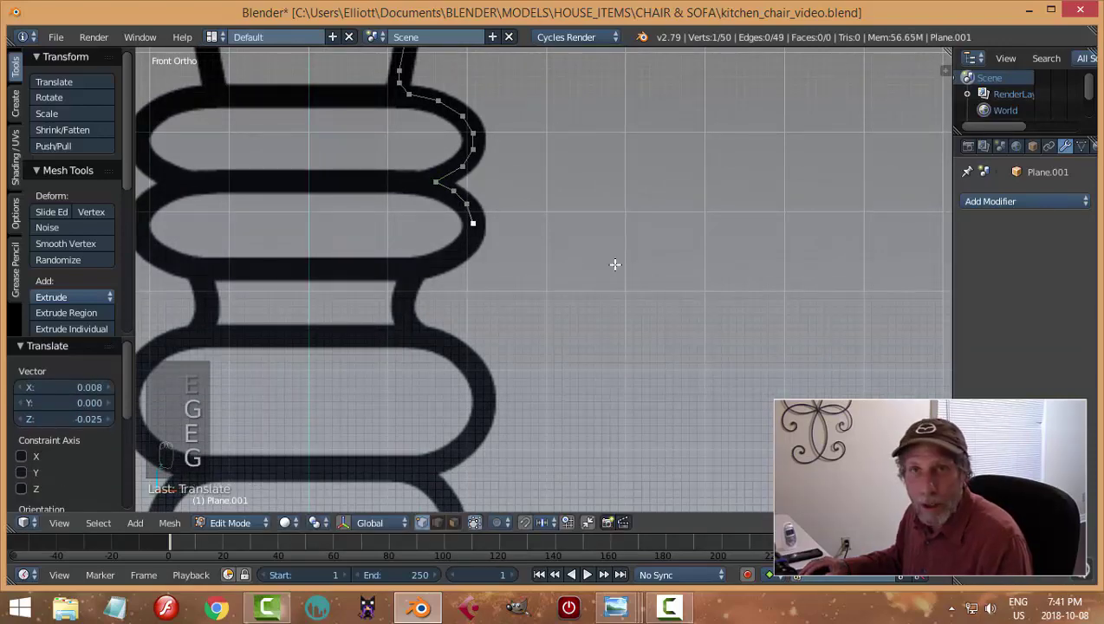
pyautogui.press('e')
pyautogui.press('g')
pyautogui.press('e')
pyautogui.press('g')
pyautogui.press('e')
pyautogui.press('g')
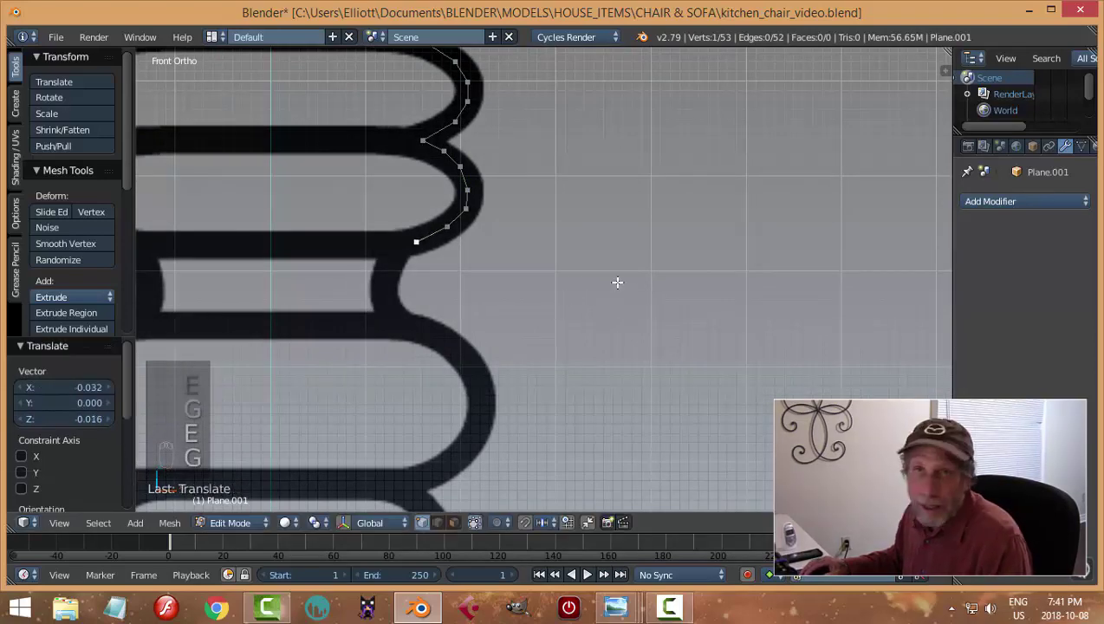
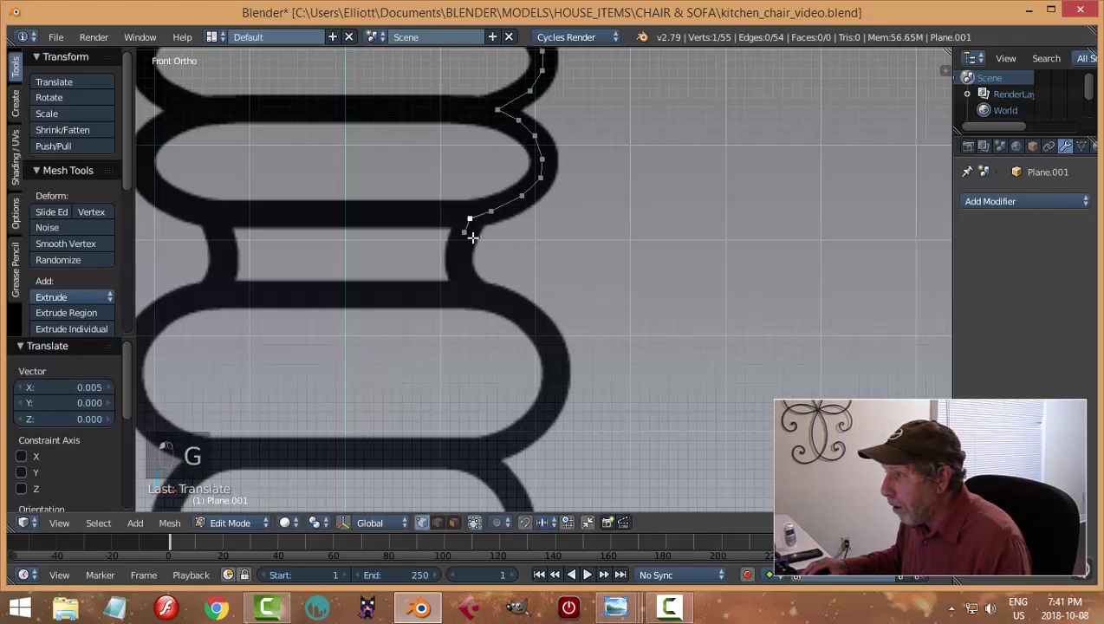
# Step: Trace the chain down into the narrow neck below the bead
pyautogui.press('e')
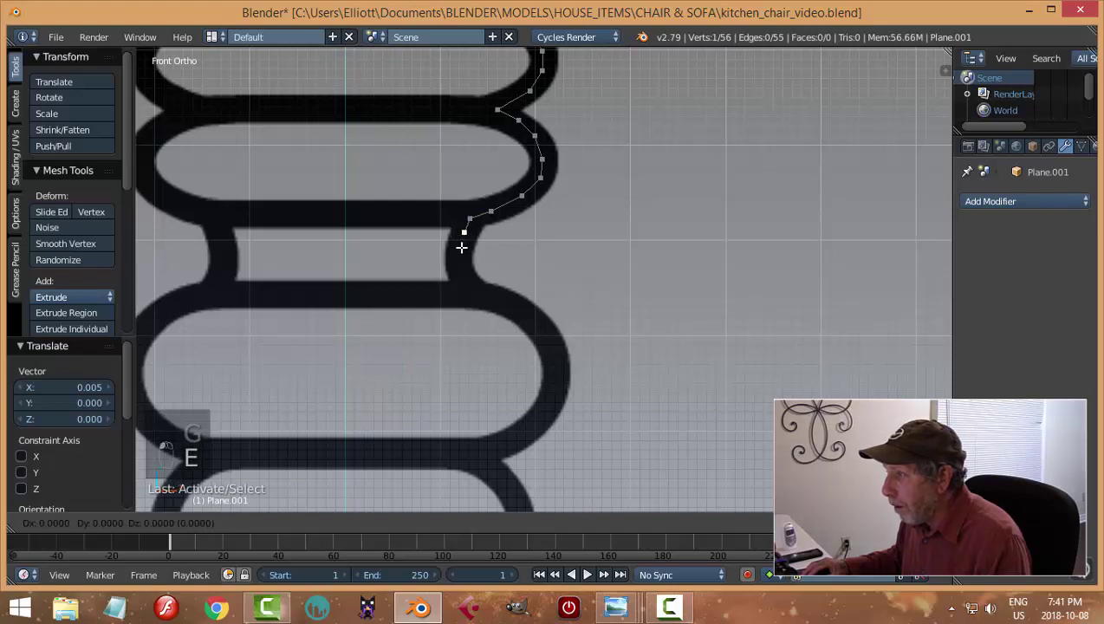
pyautogui.press('e')
pyautogui.press('g')
pyautogui.press('e')
pyautogui.press('g')
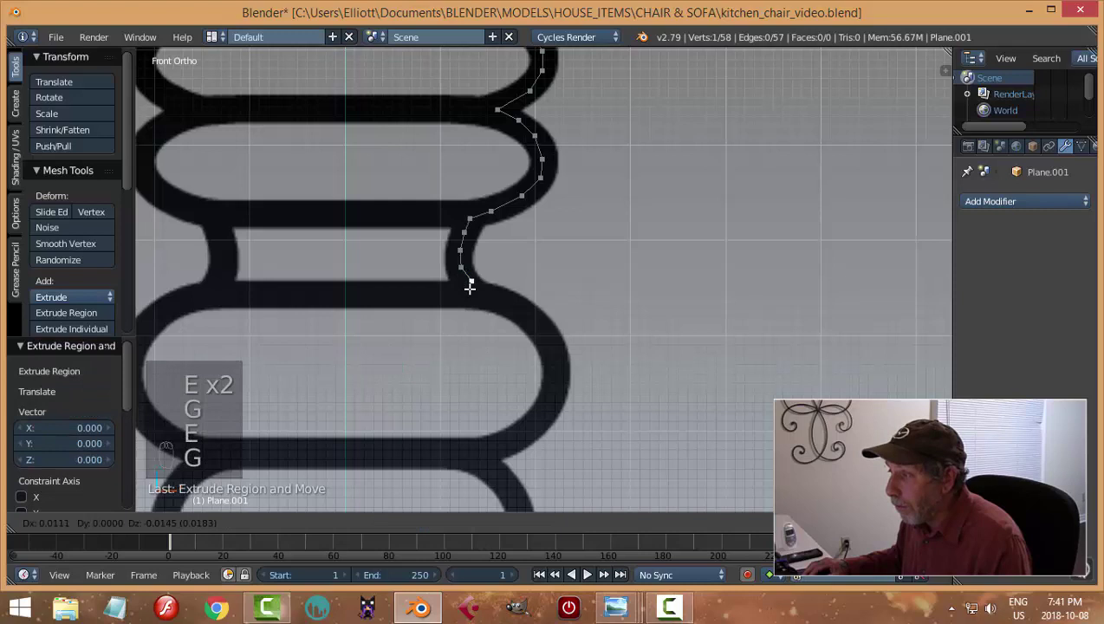
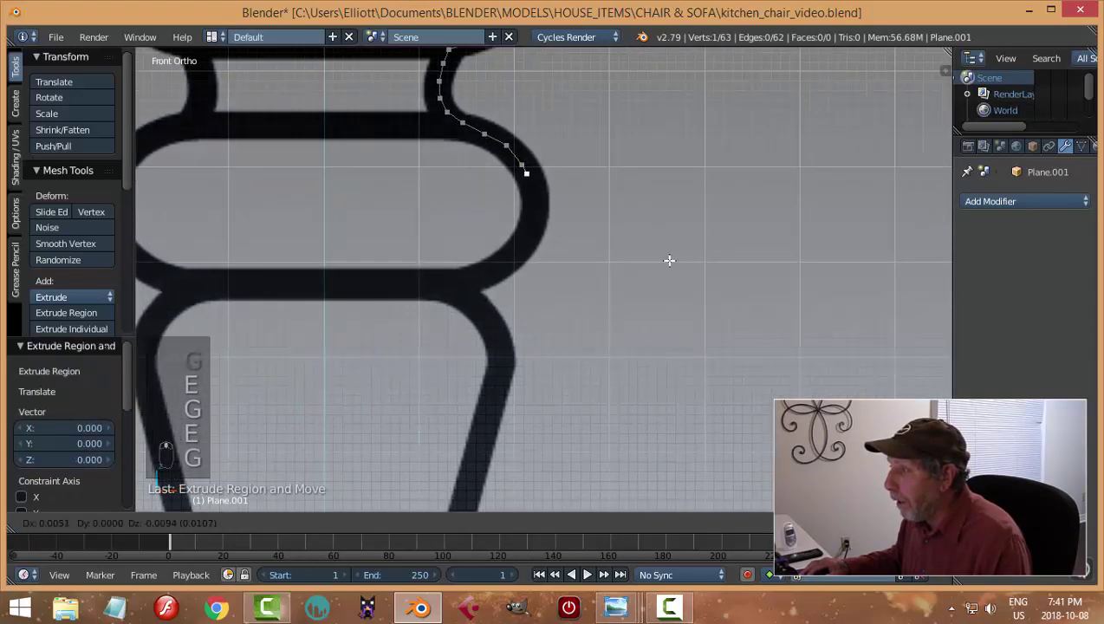
# Step: Extrude vertices down the narrow neck, placing each on the leg edge
pyautogui.press('e')
pyautogui.press('g')
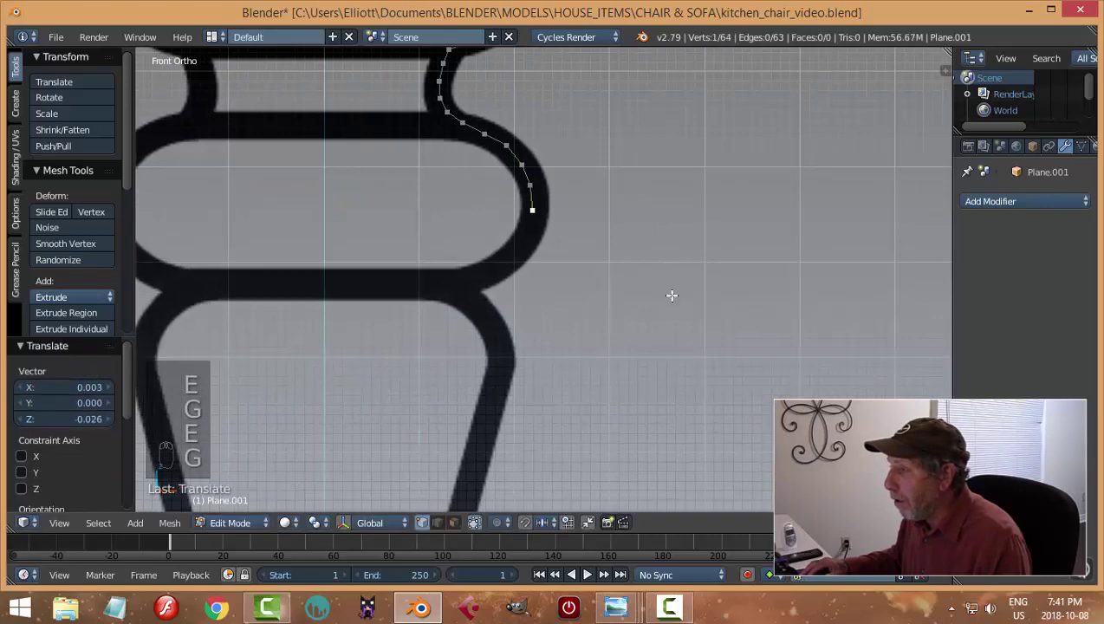
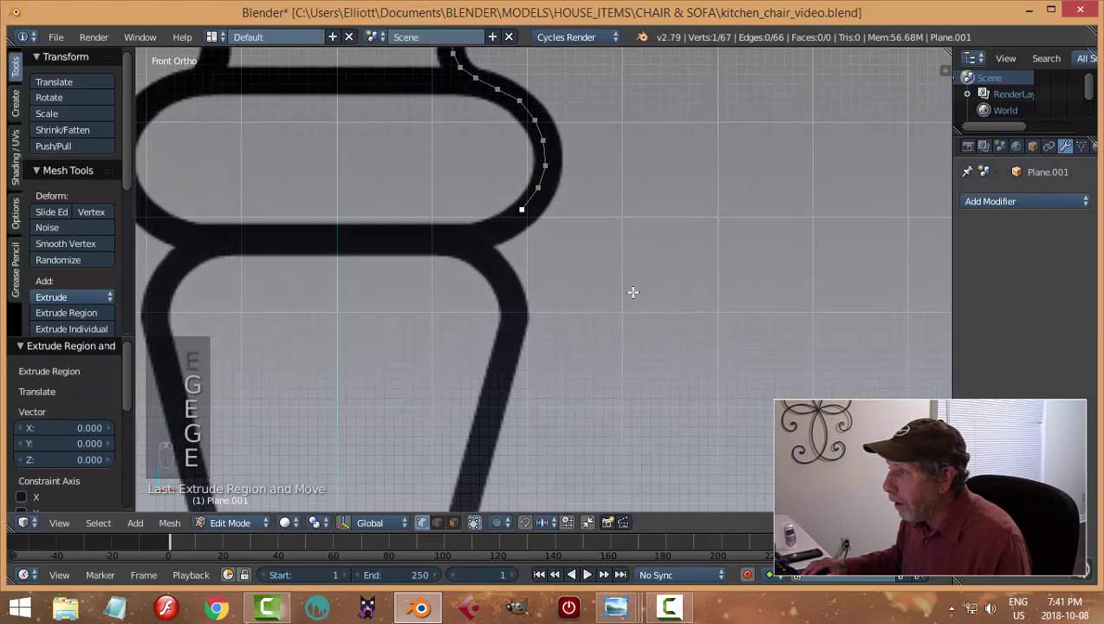
pyautogui.press('g')
pyautogui.press('e')
pyautogui.press('g')
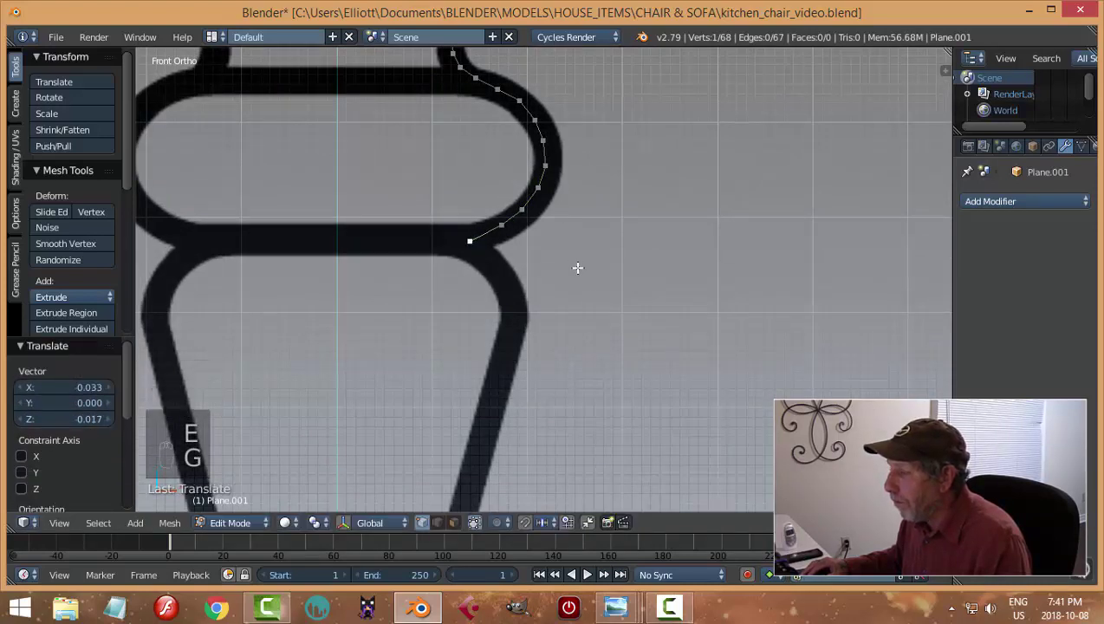
pyautogui.press('e')
pyautogui.press('g')
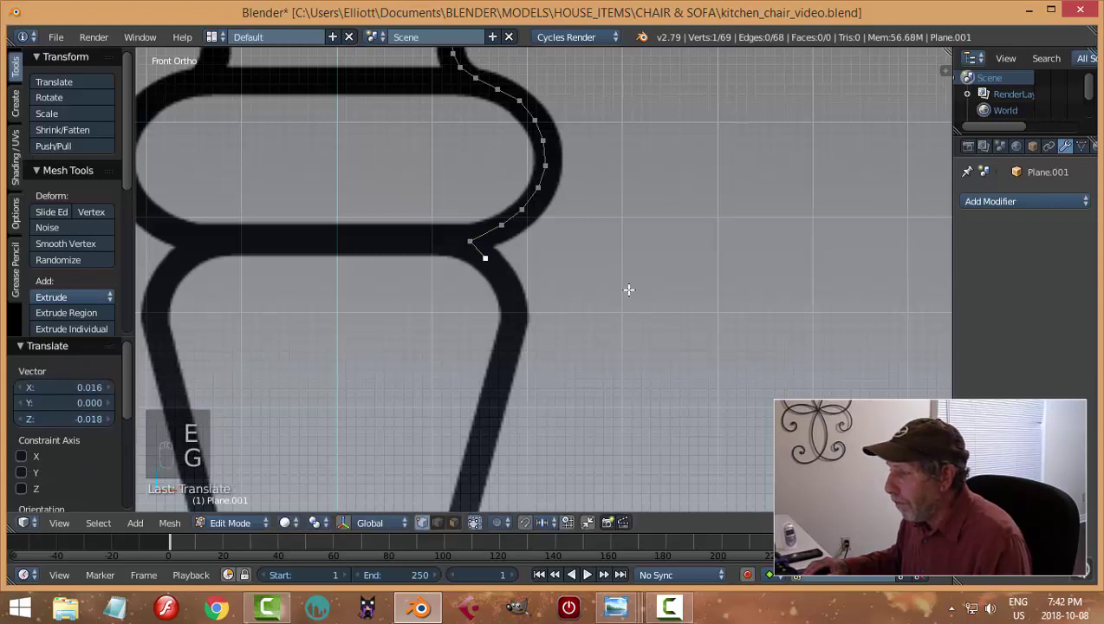
pyautogui.press('e')
pyautogui.press('g')
pyautogui.press('e')
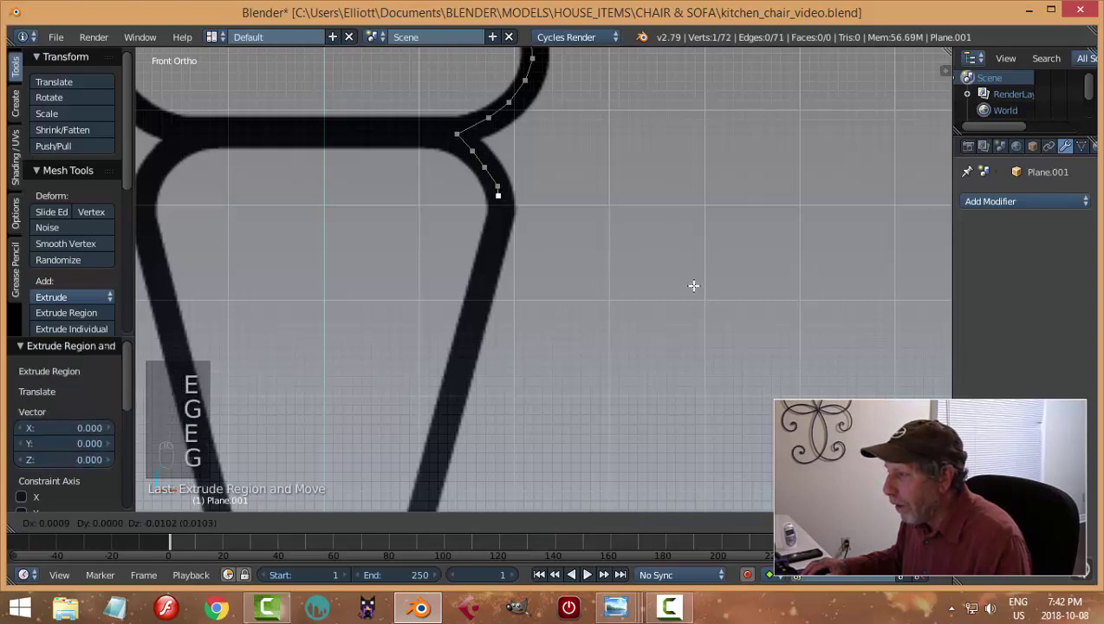
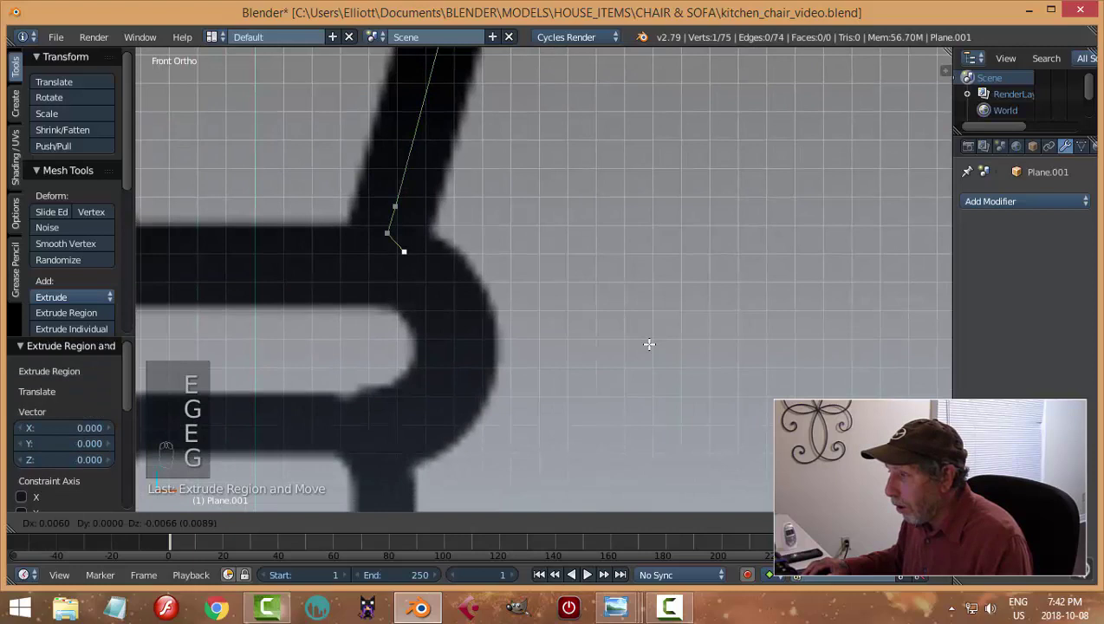
# Step: Continue the chain into the next rounded section of the profile
pyautogui.press('e')
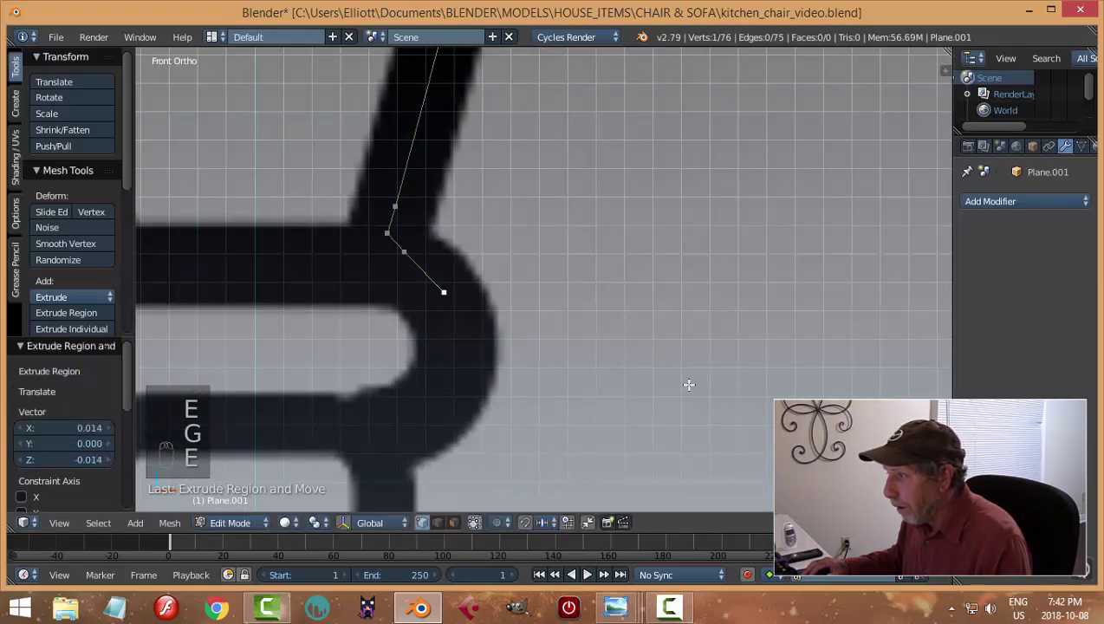
pyautogui.press('e')
pyautogui.press('g')
pyautogui.press('e')
pyautogui.press('g')
pyautogui.press('e')
pyautogui.press('g')
pyautogui.press('e')
pyautogui.press('g')
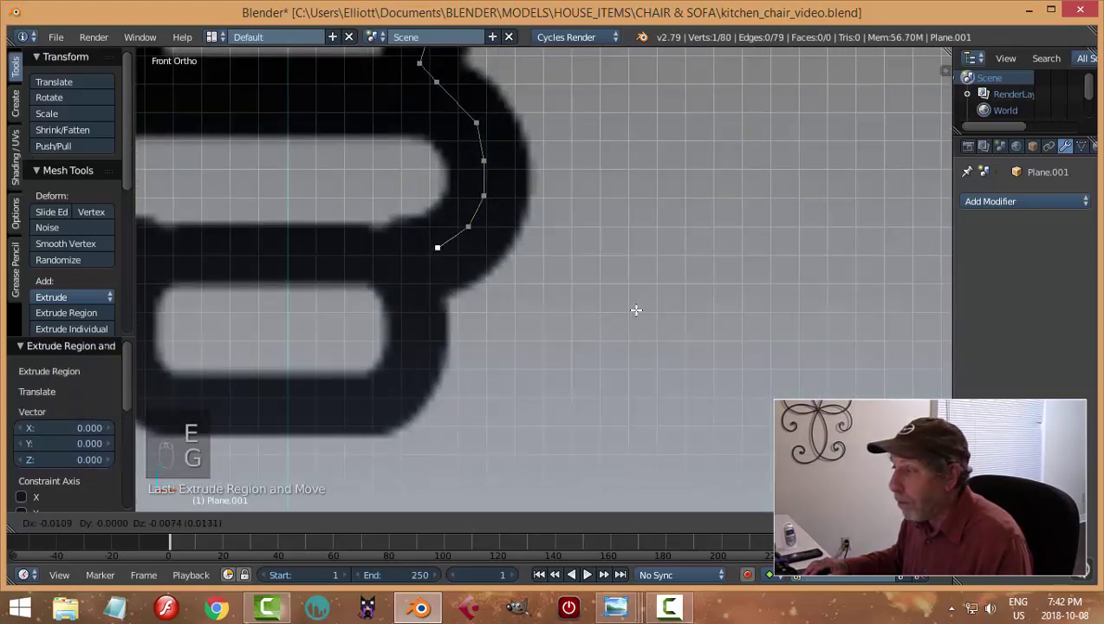
pyautogui.press('e')
pyautogui.press('g')
pyautogui.press('e')
pyautogui.press('g')
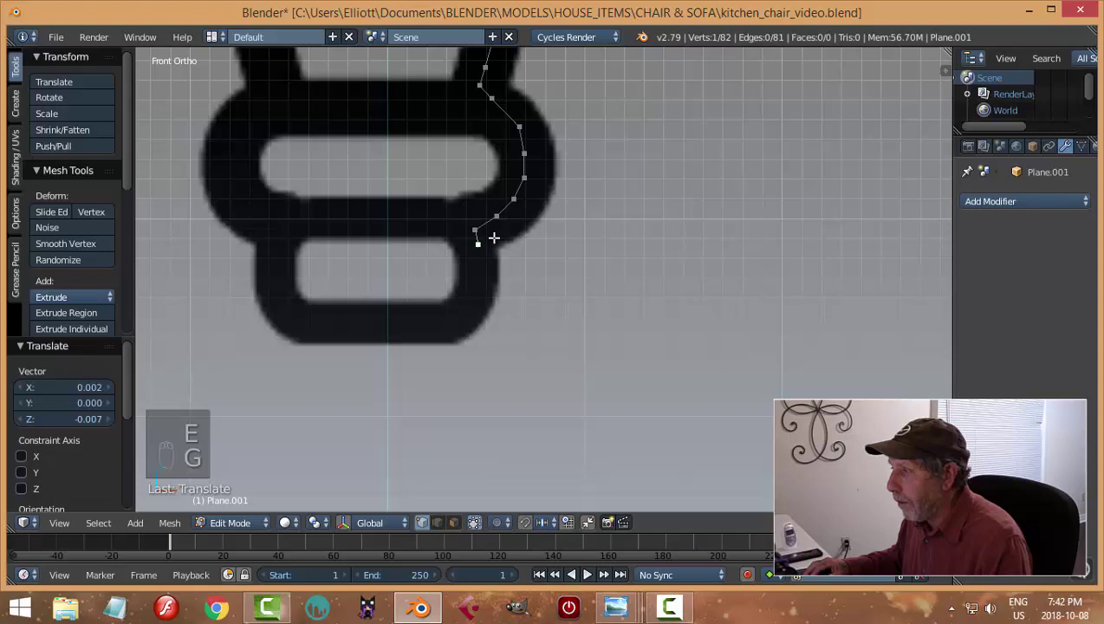
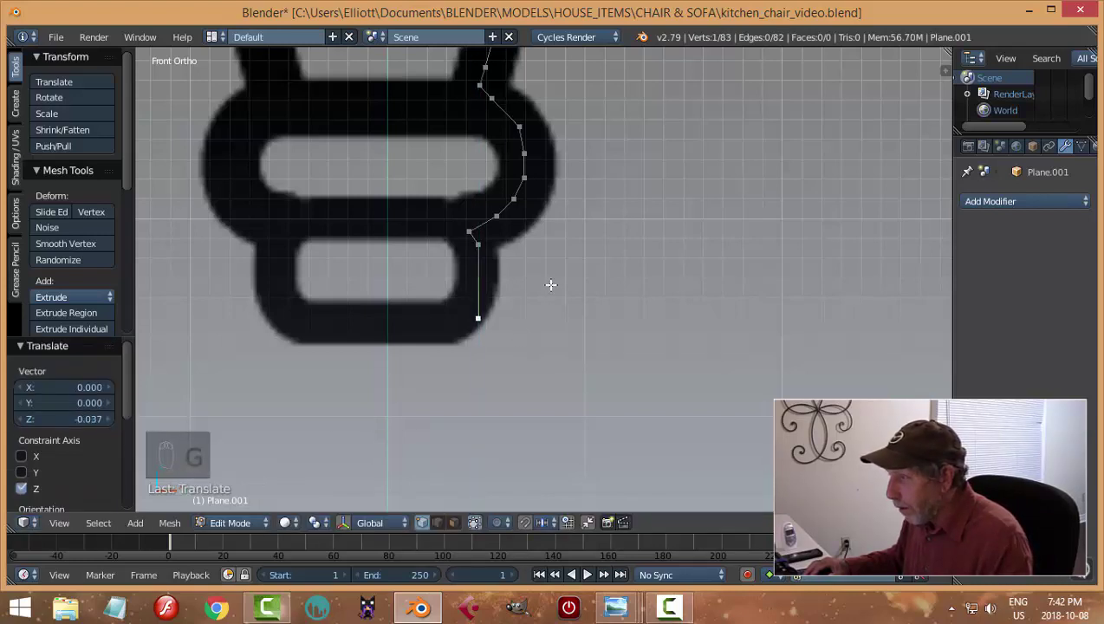
# Step: Extend the outline with Z-constrained vertices and vertex-slide the end point, reaching 85 vertices
pyautogui.press('e')
pyautogui.press('g')
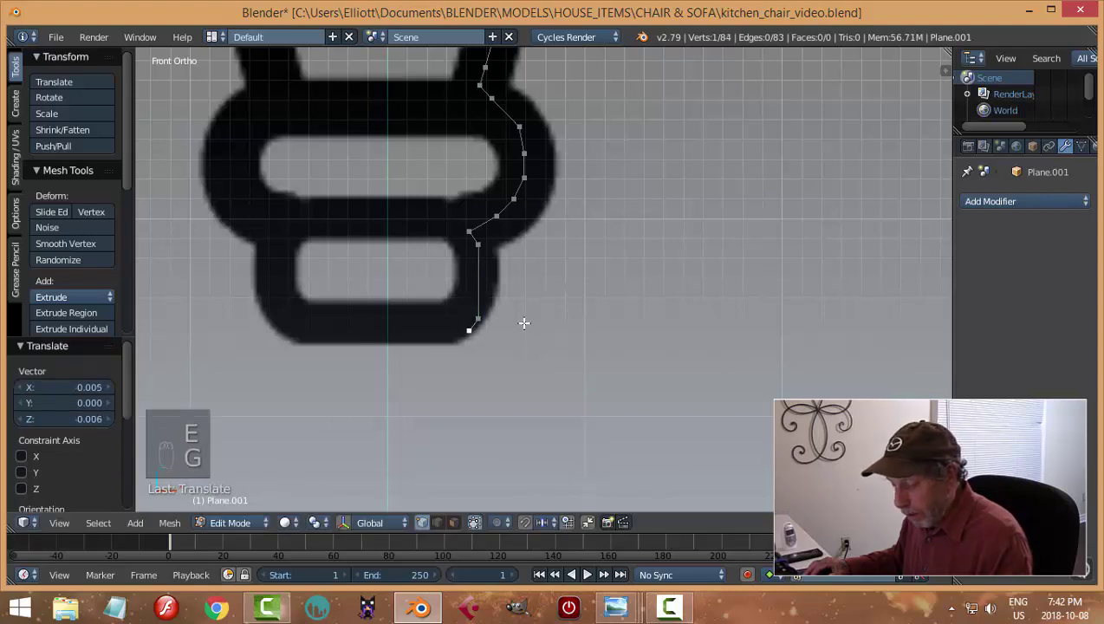
pyautogui.press('e')
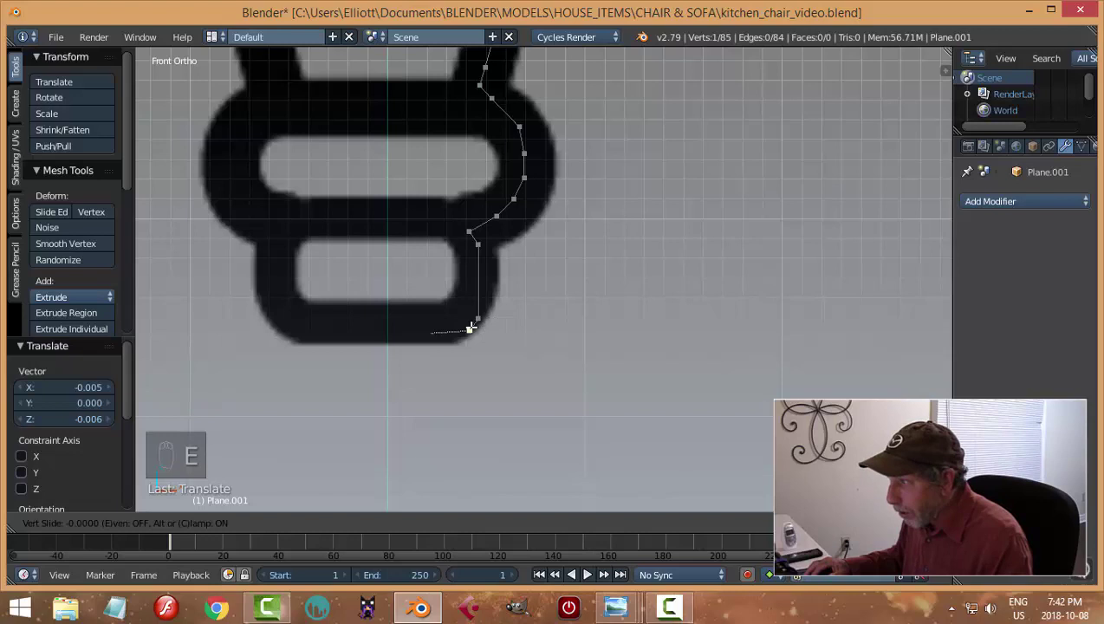
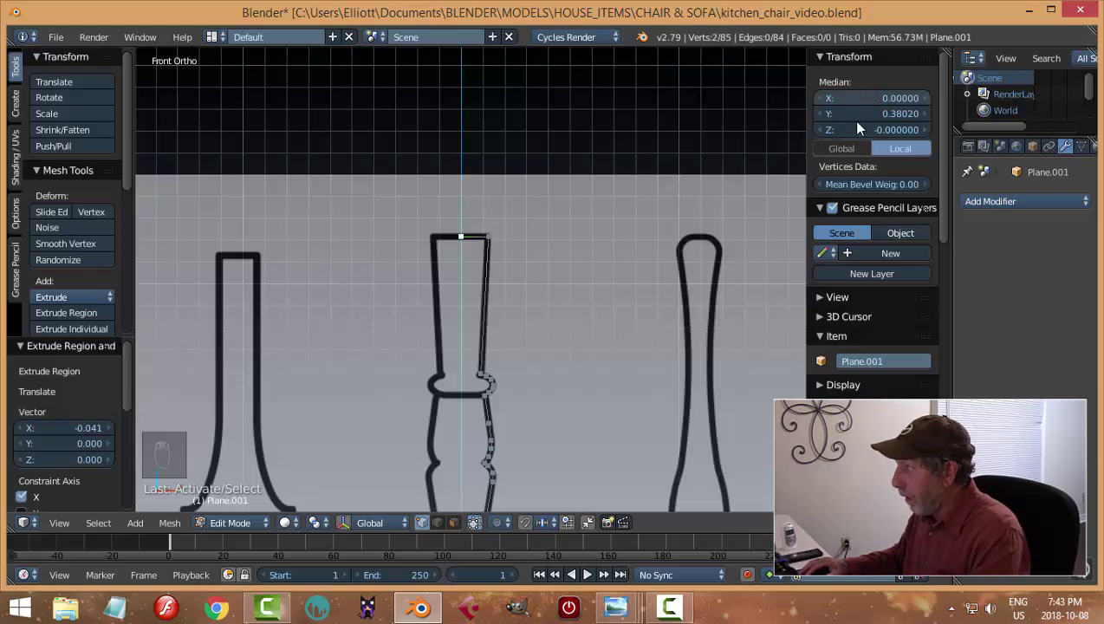
# Step: Spin the 85-vertex profile 360° around Y with a Screw modifier and check it in front wireframe view
pyautogui.press('a')
pyautogui.press('Tab')
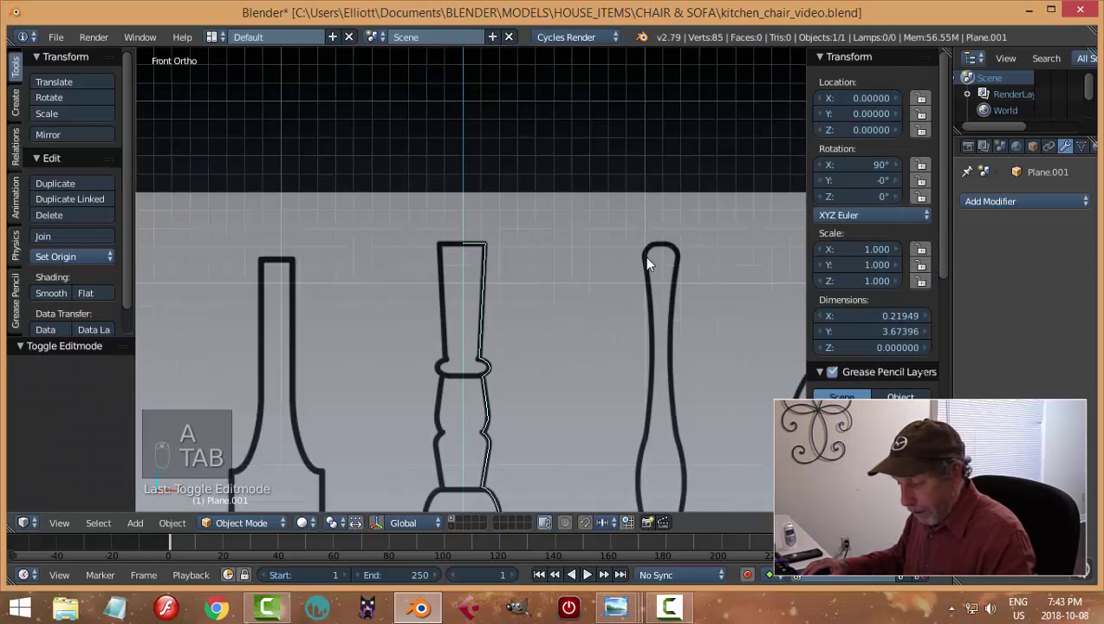
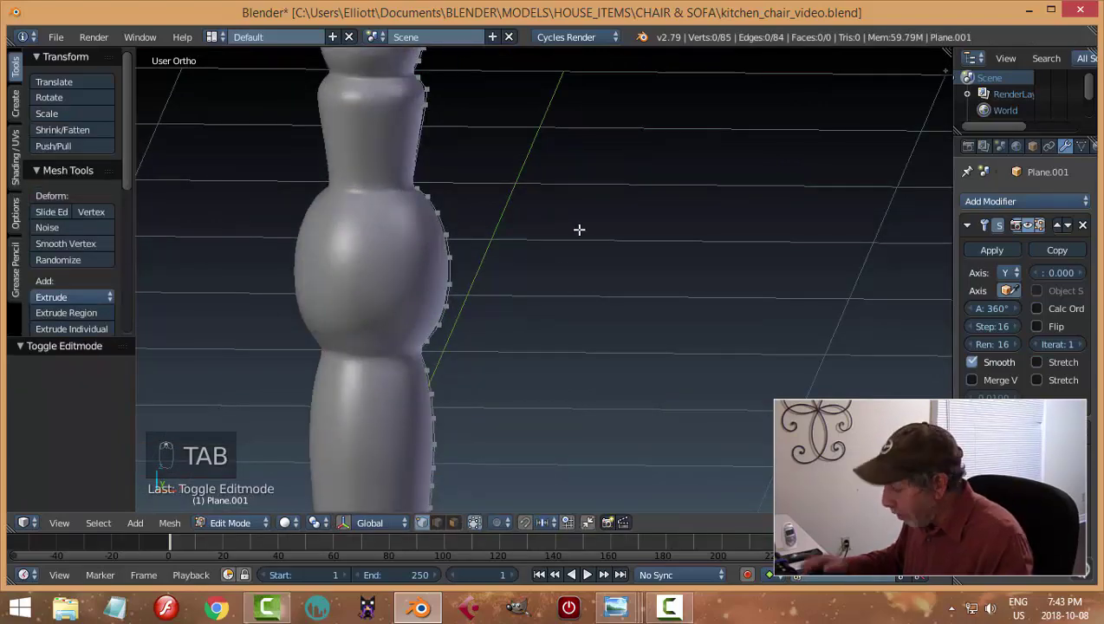
pyautogui.press('KP_1')
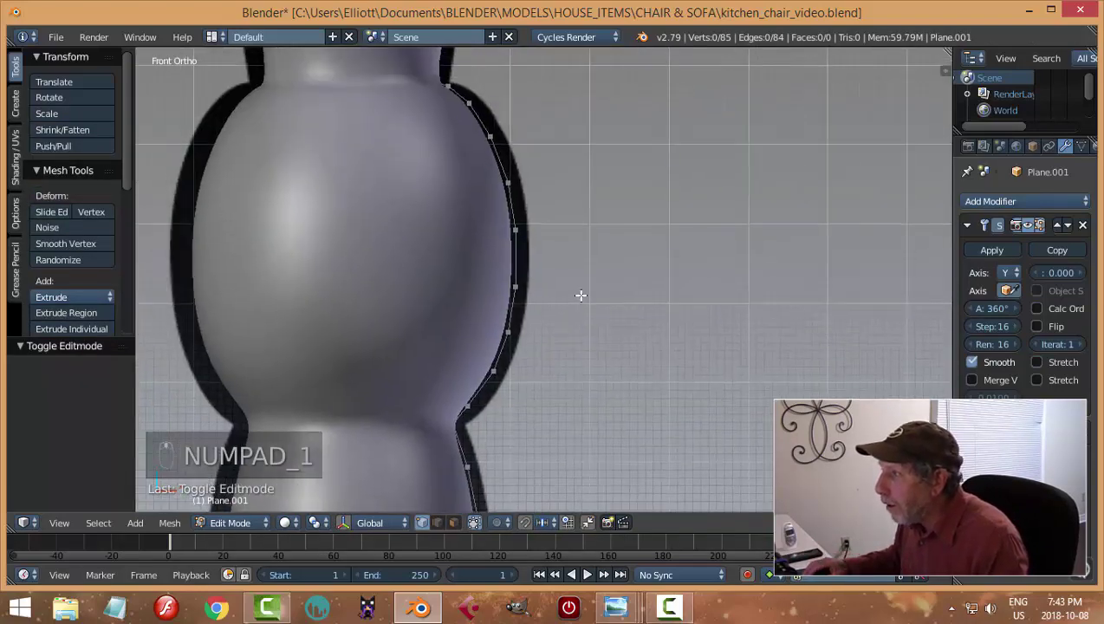
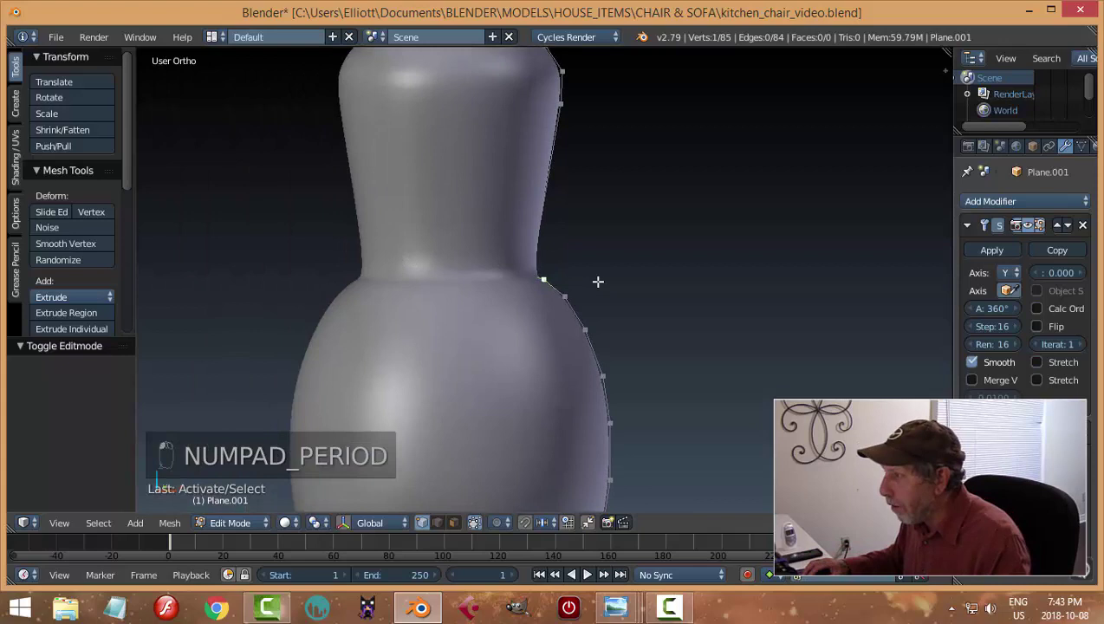
pyautogui.press('z')
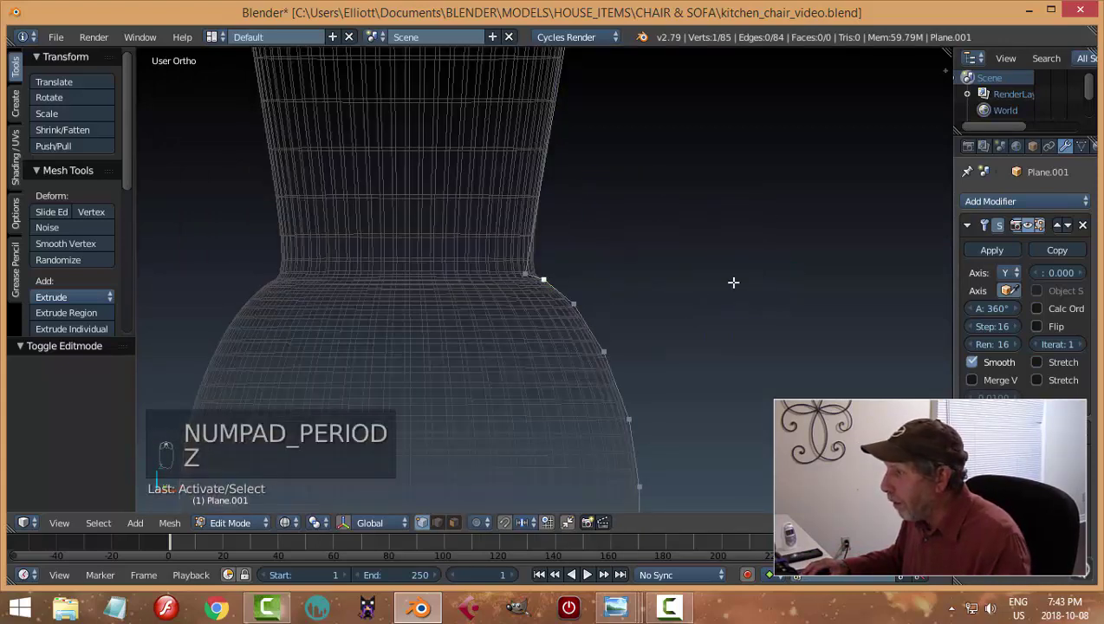
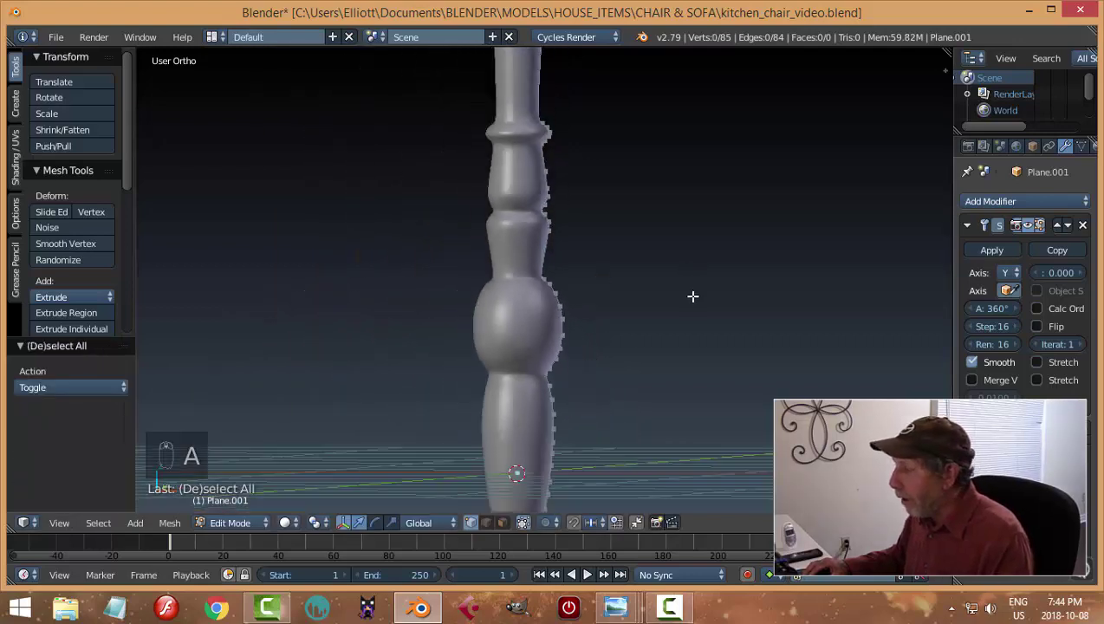
# Step: Apply the Screw, add Subdivision Surface, and slide a new edge loop to tighten the ridge below the bulge
pyautogui.press('Tab')
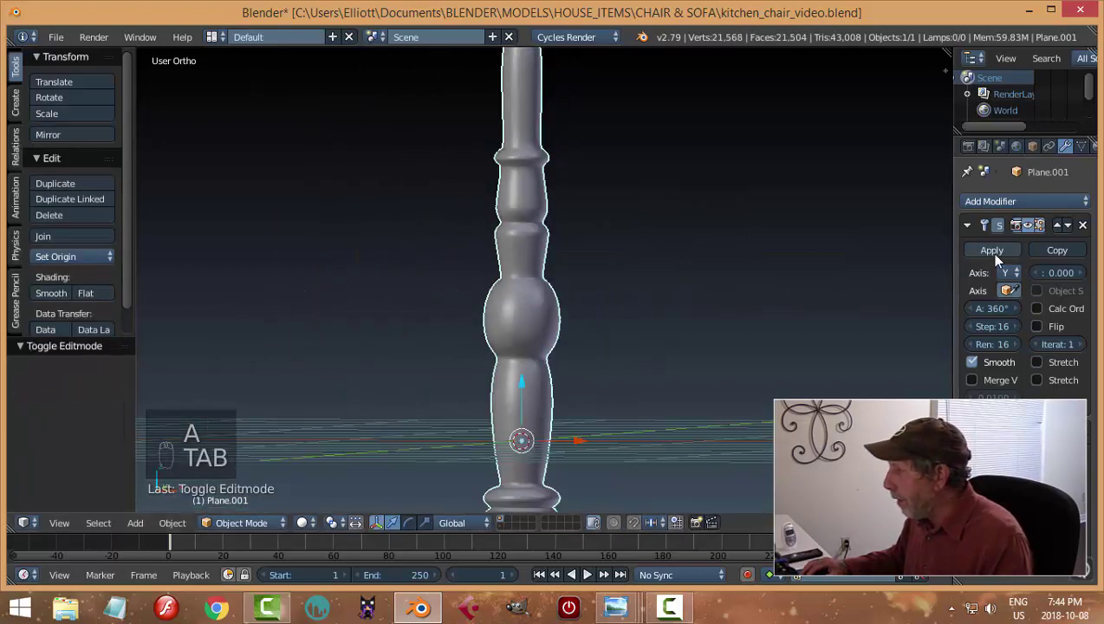
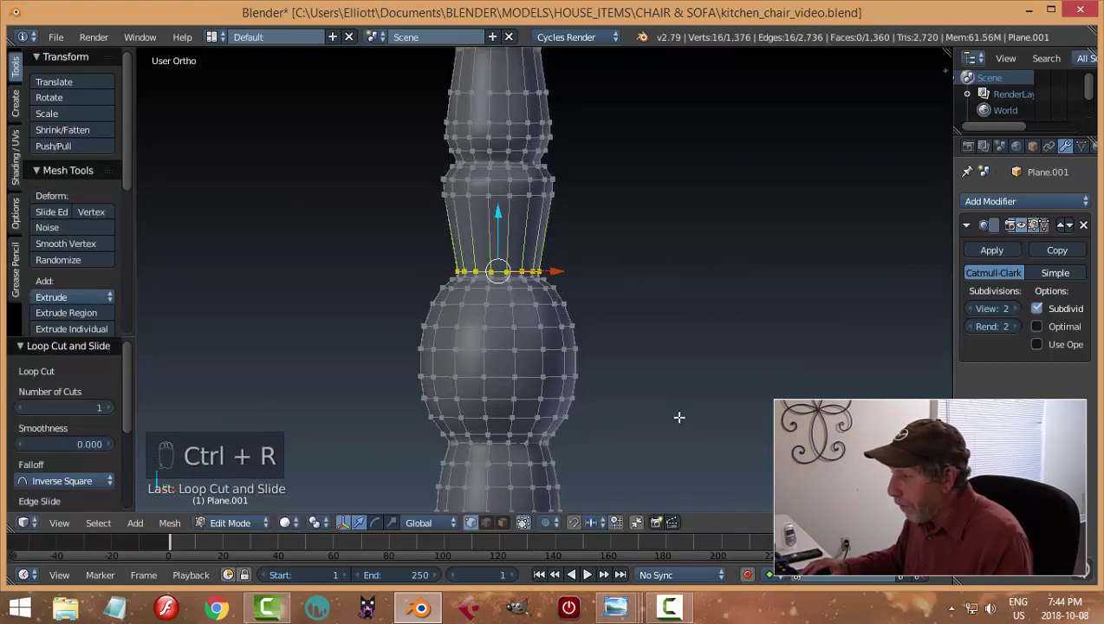
pyautogui.press('Tab')
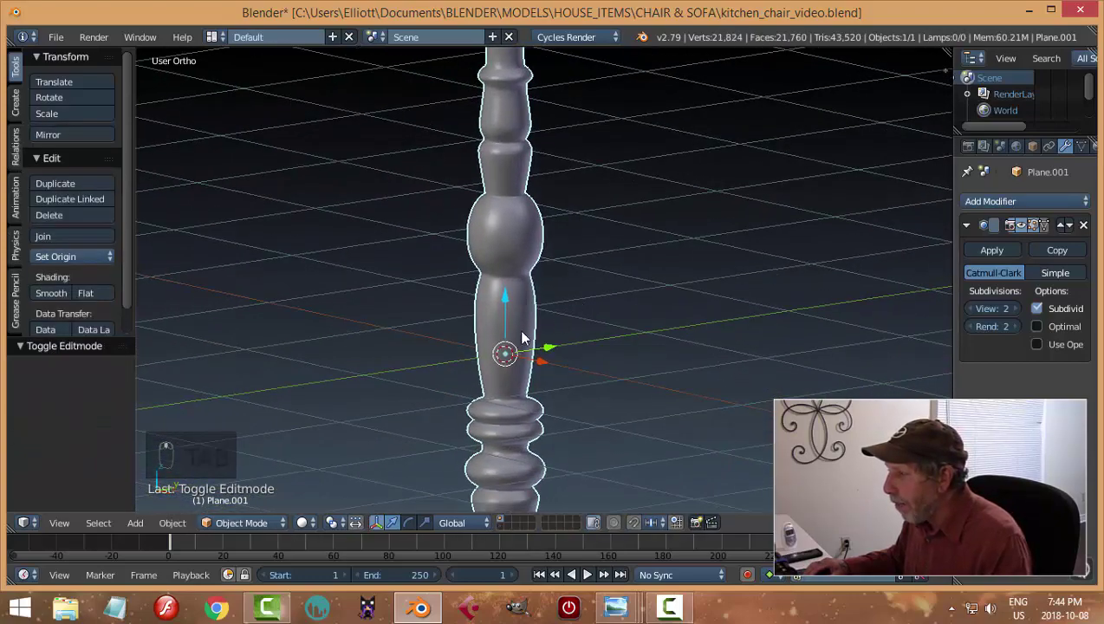
pyautogui.press('Tab')
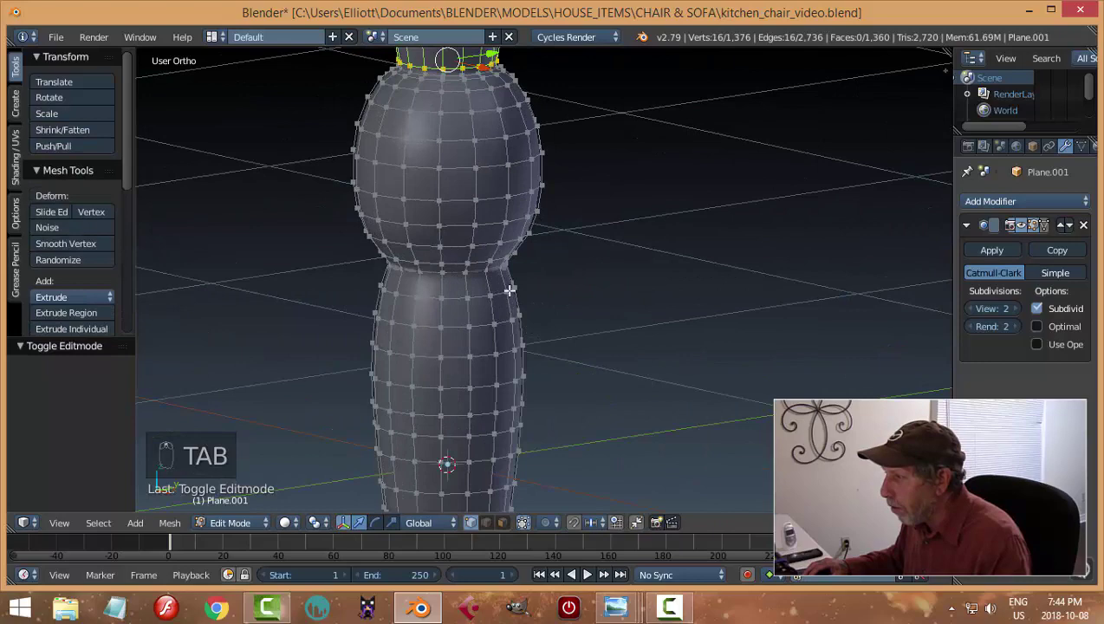
pyautogui.press('a')
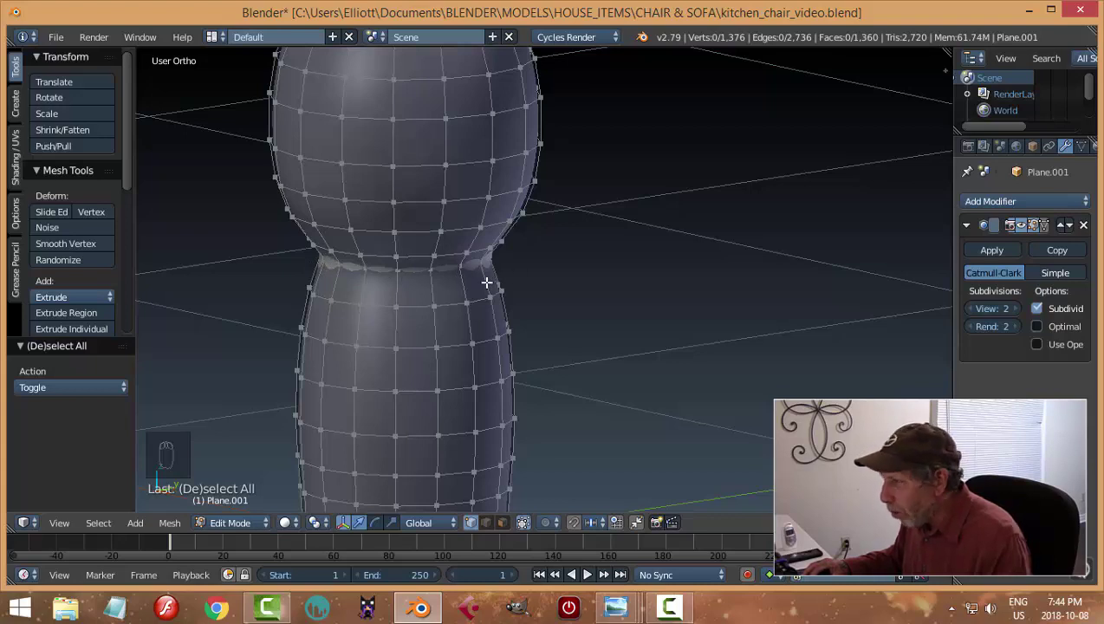
pyautogui.press('ctrl+r')
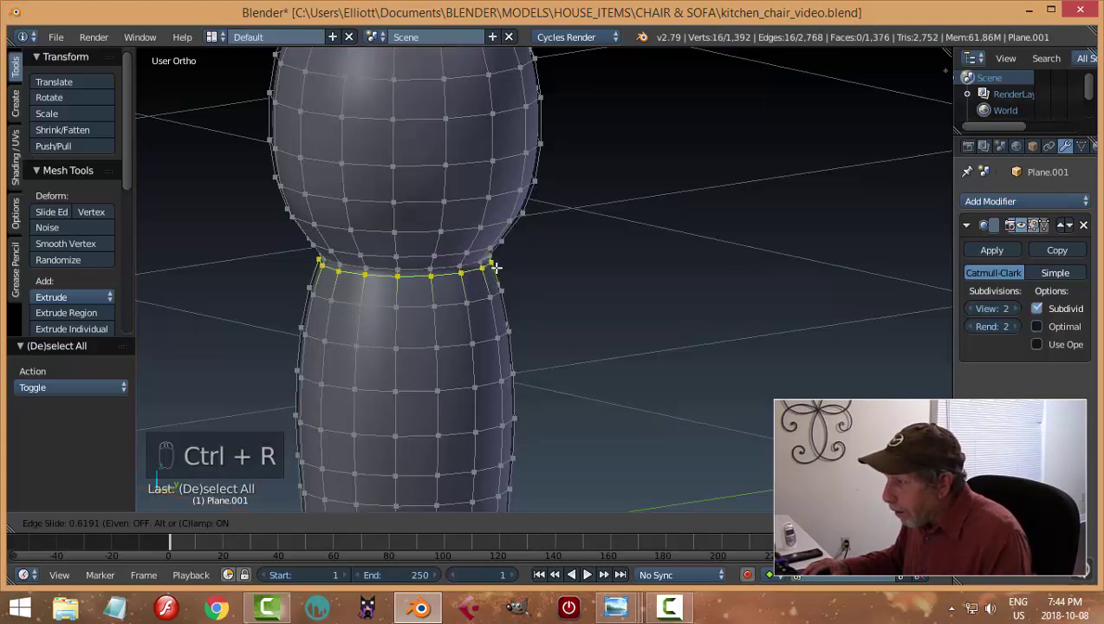
# Step: Leave edit mode, save, and orbit to inspect the finished leg from foot to top
pyautogui.press('Tab')
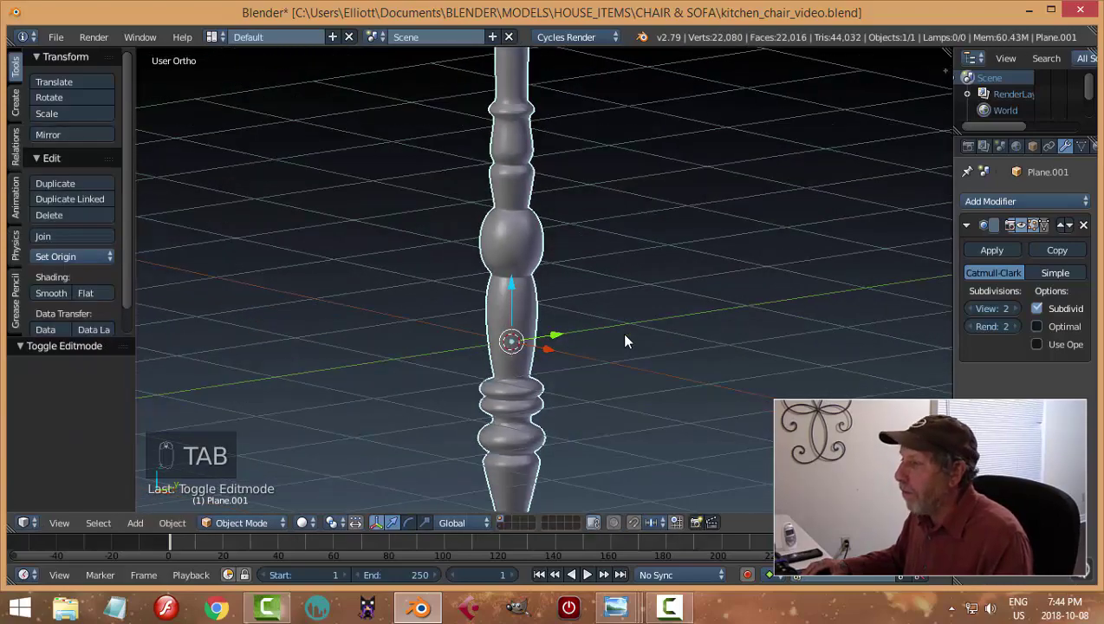
pyautogui.press('a')
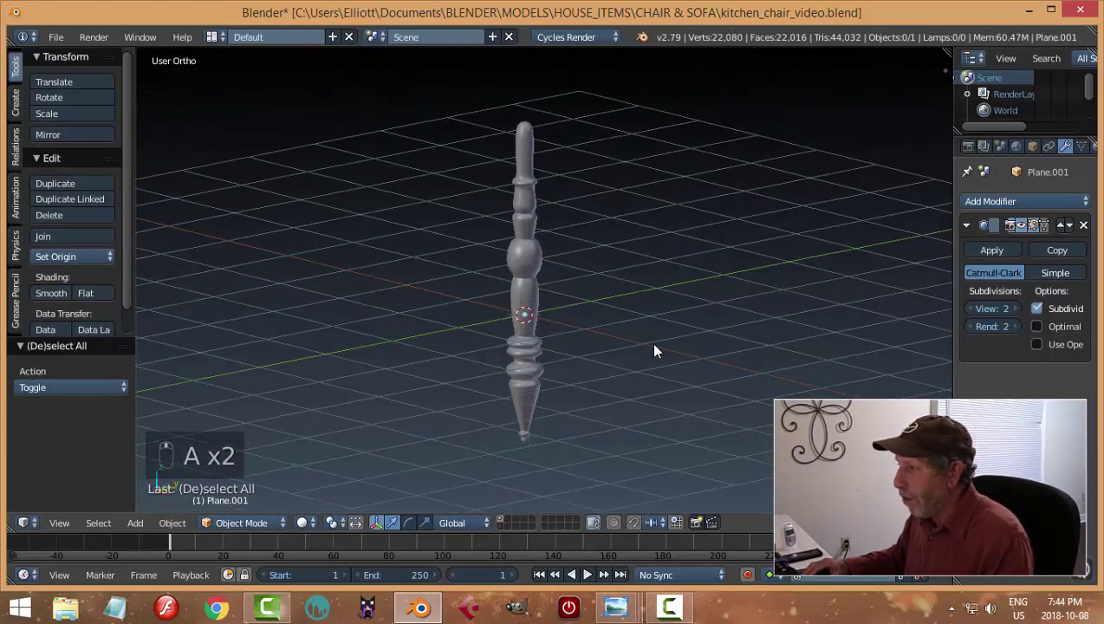
pyautogui.press('ctrl+s')
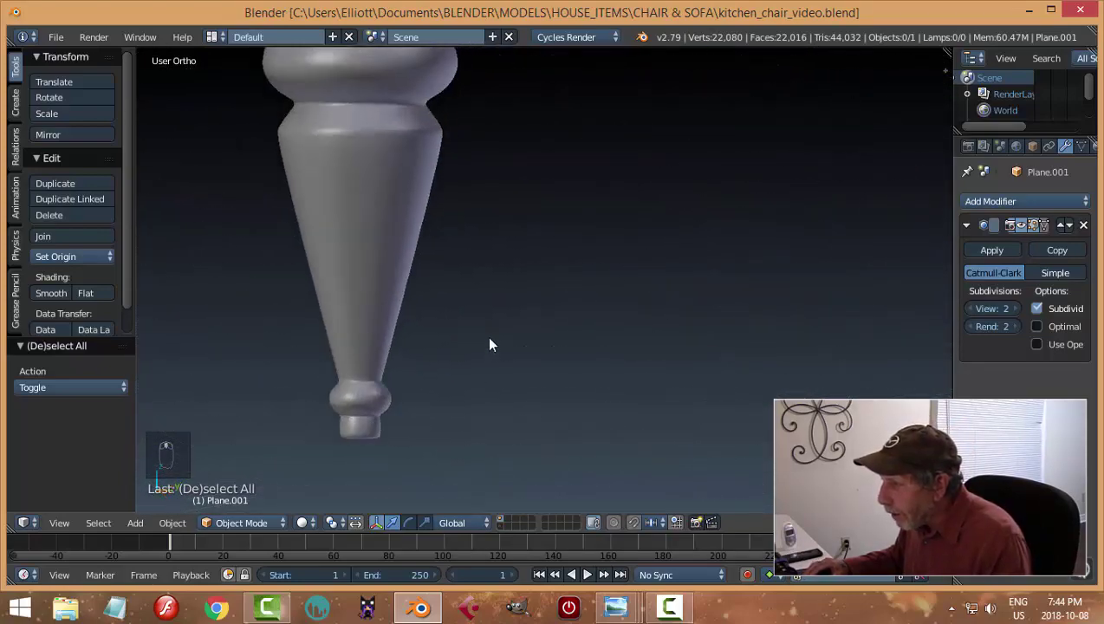
pyautogui.moveTo(489, 337); pyautogui.dragTo(542, 291)
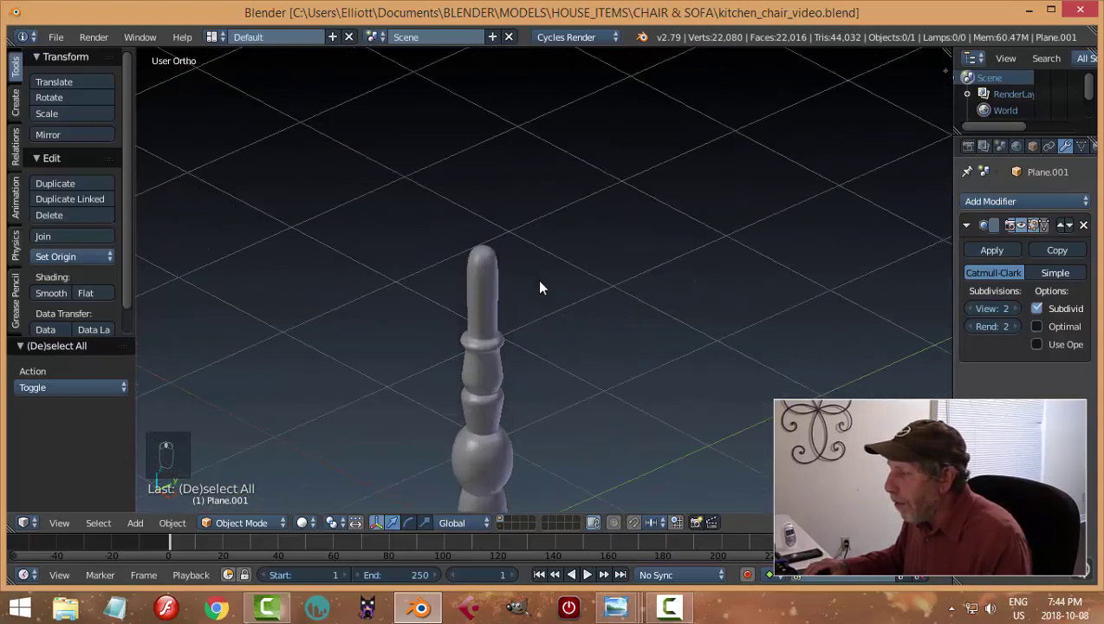
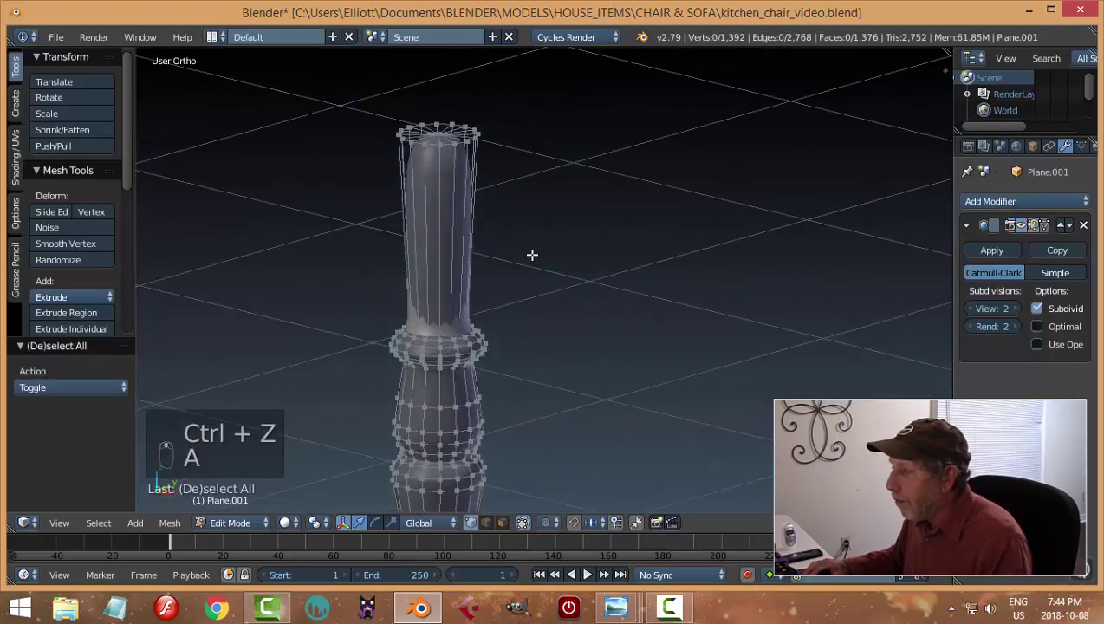
# Step: Finish the leg's top-end faces and leave mesh editing to show the smooth turned leg
pyautogui.press('ctrl+Tab')
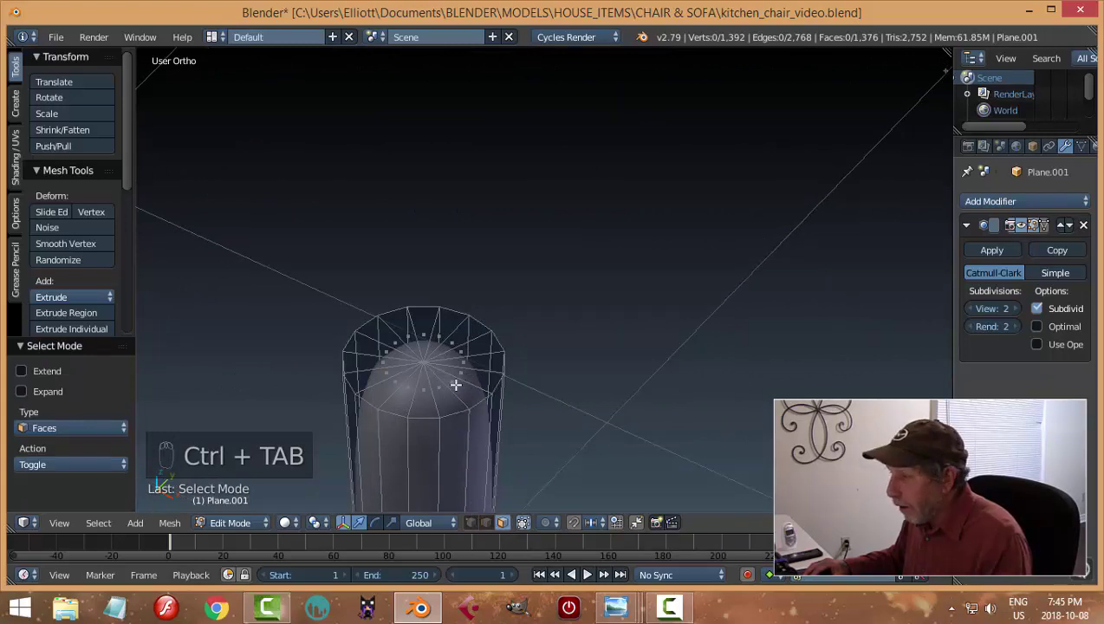
pyautogui.press('c')
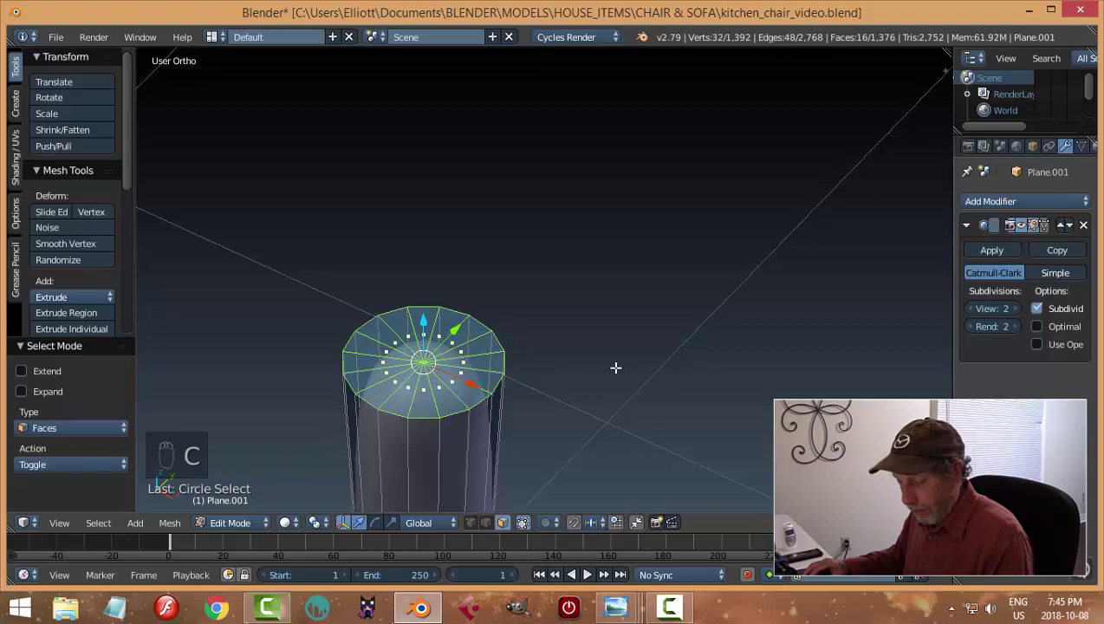
pyautogui.press('x')
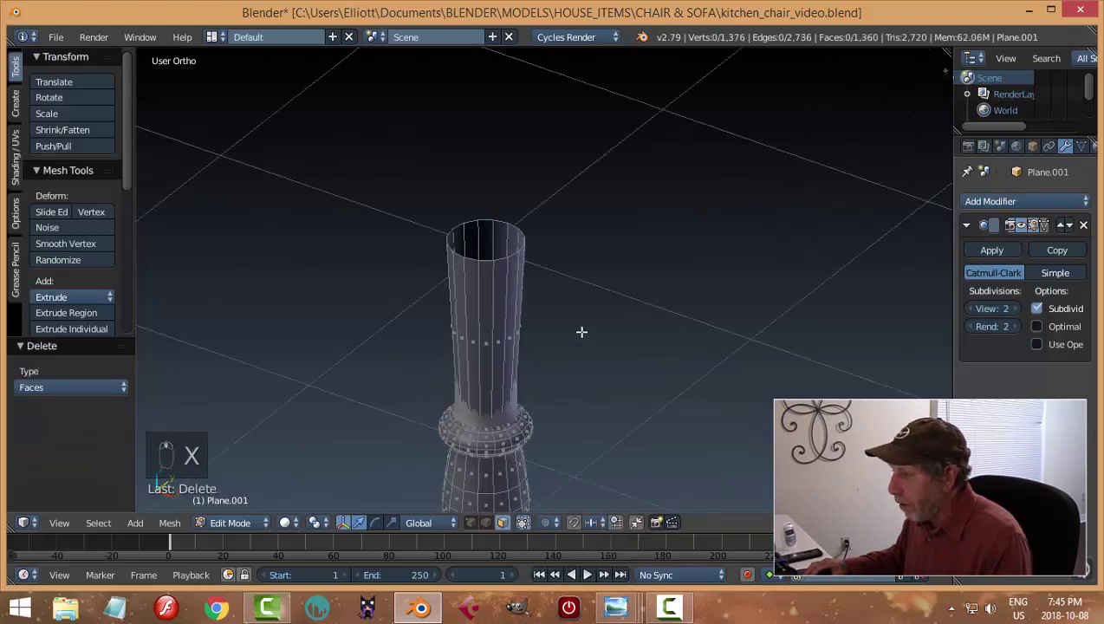
pyautogui.press('ctrl+r')
pyautogui.press('Tab')
pyautogui.press('a')
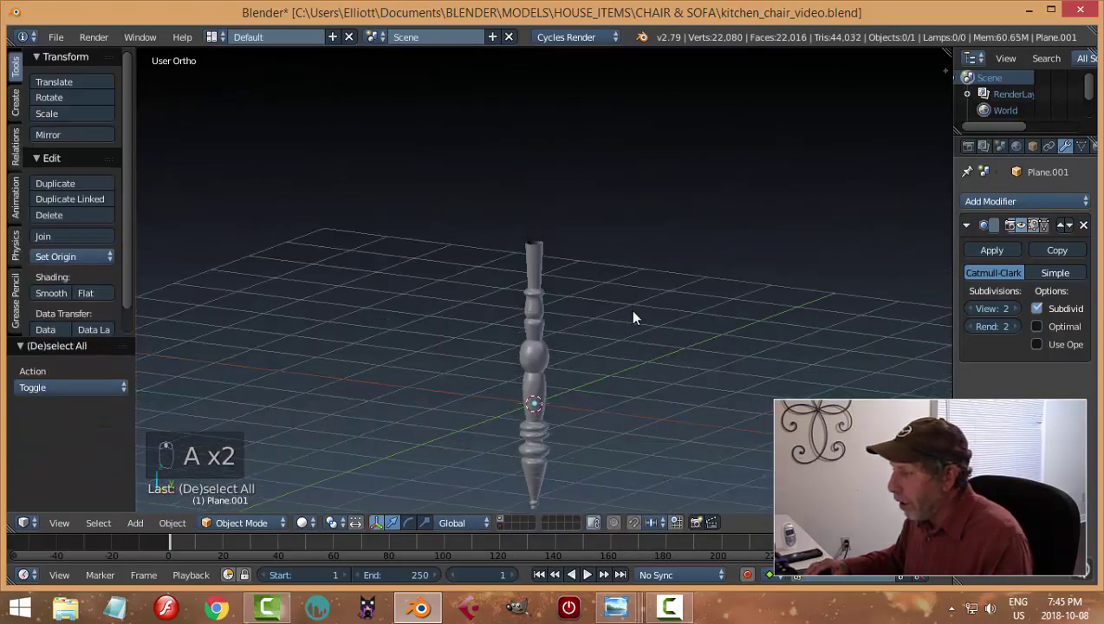
# Step: Save the chair file and line the leg up over its front reference drawing
pyautogui.press('ctrl+s')
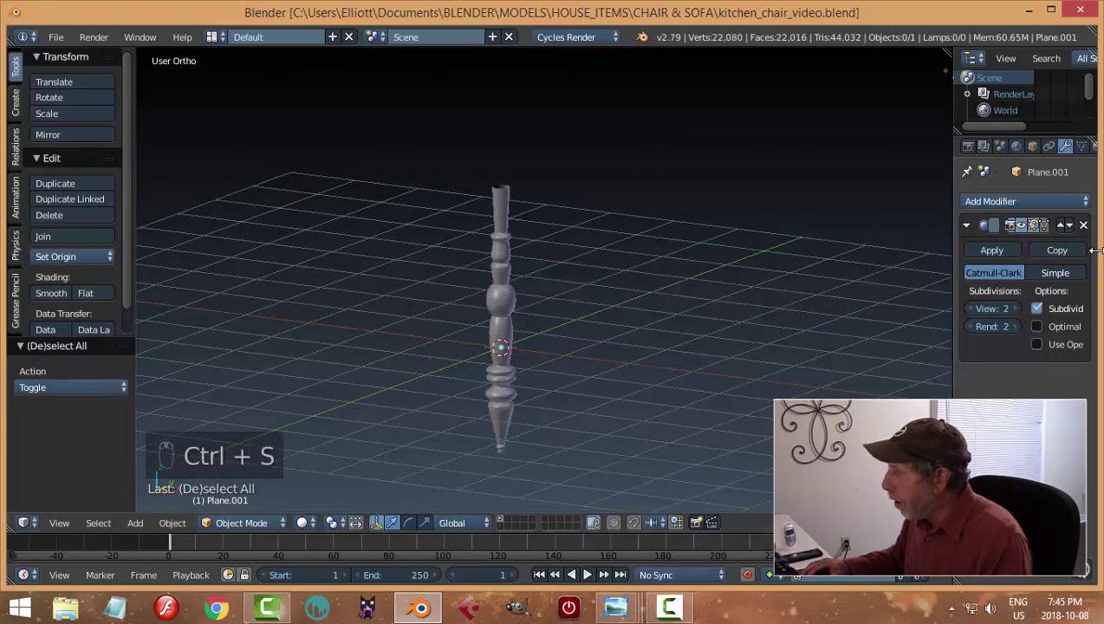
pyautogui.press('KP_1')
pyautogui.moveTo(543, 331); pyautogui.dragTo(619, 340)
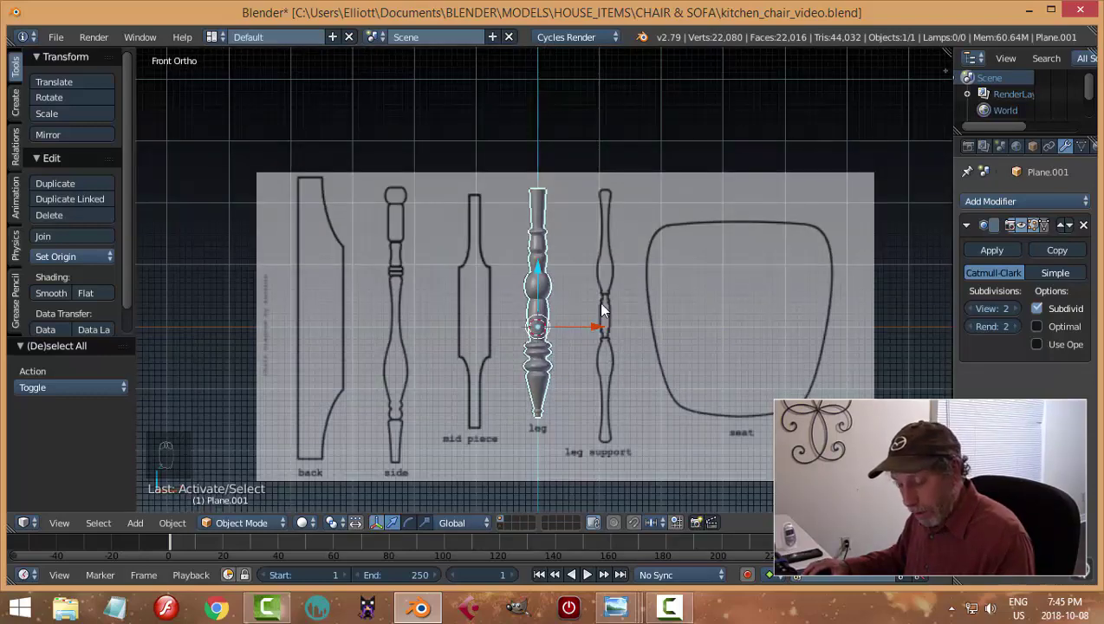
# Step: Move the finished leg onto an empty layer, leaving only the reference drawings
pyautogui.press('m')
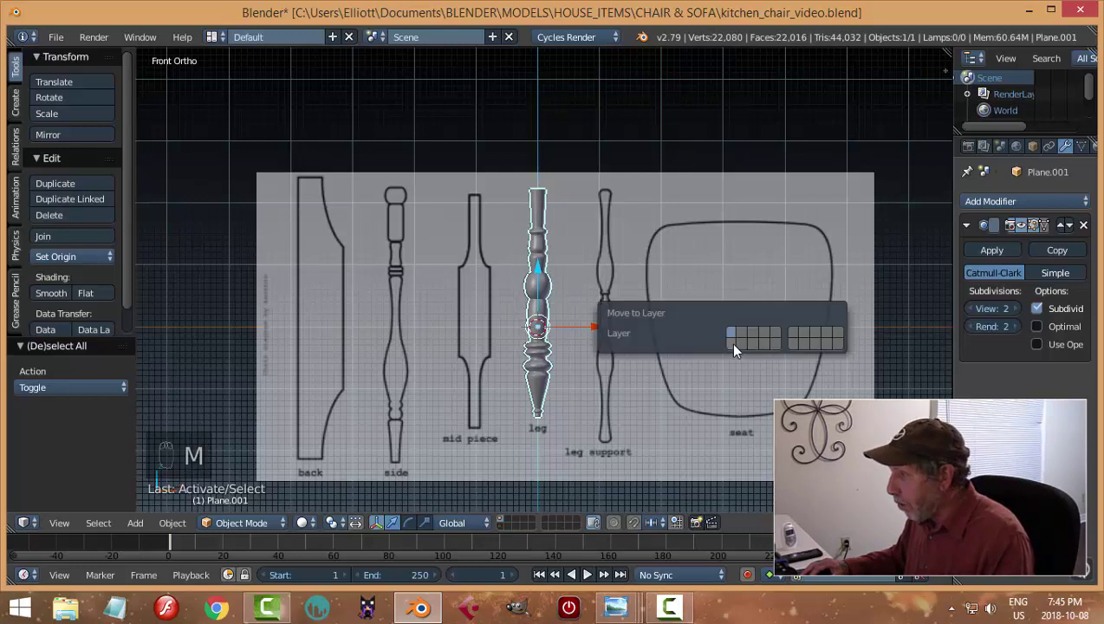
pyautogui.moveTo(503, 532); pyautogui.dragTo(672, 333)
pyautogui.moveTo(506, 525); pyautogui.dragTo(710, 364)
# Step: Pan and zoom the front view onto the leg support spindle outline
pyautogui.middleClick(710, 364)
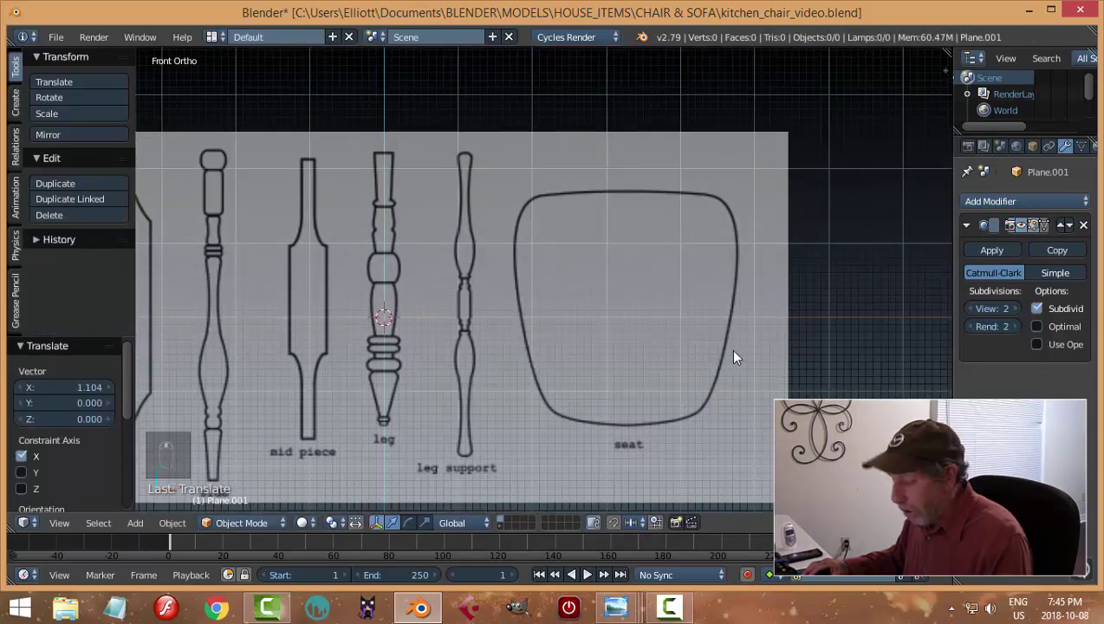
pyautogui.middleClick(496, 339)
pyautogui.middleClick(577, 346)
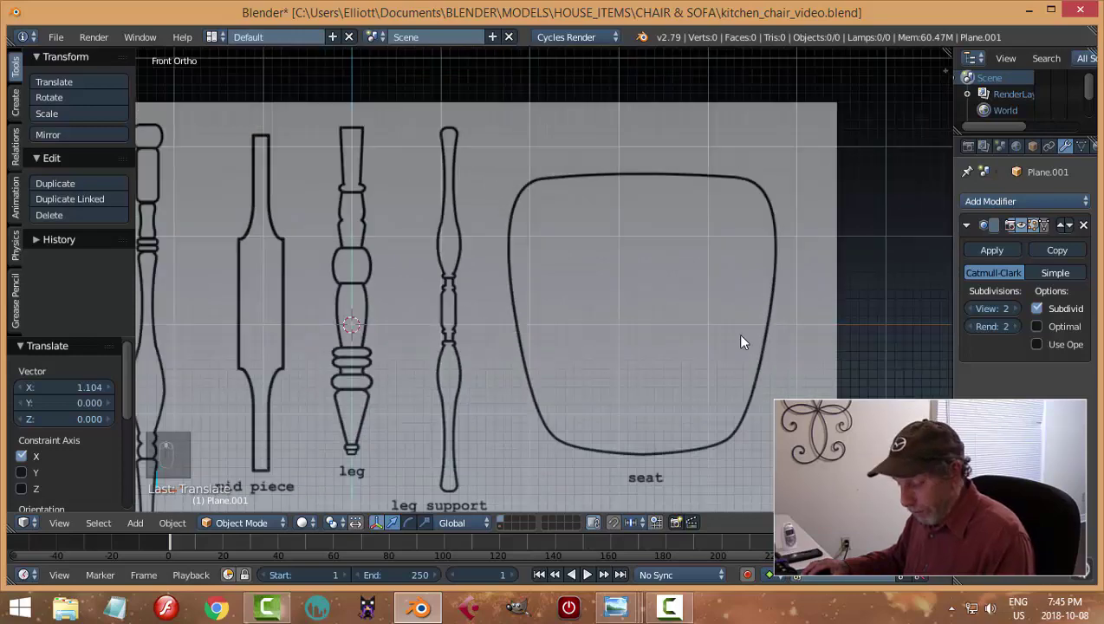
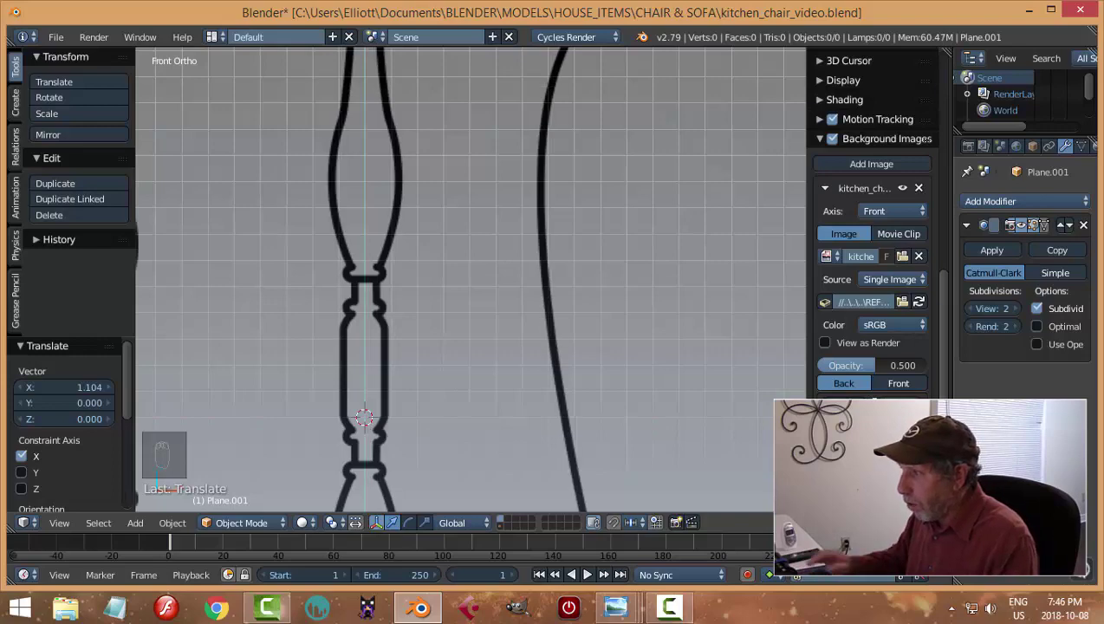
# Step: Hide the sidebar and add a new plane stood upright 90° over the spindle drawing
pyautogui.press('n')
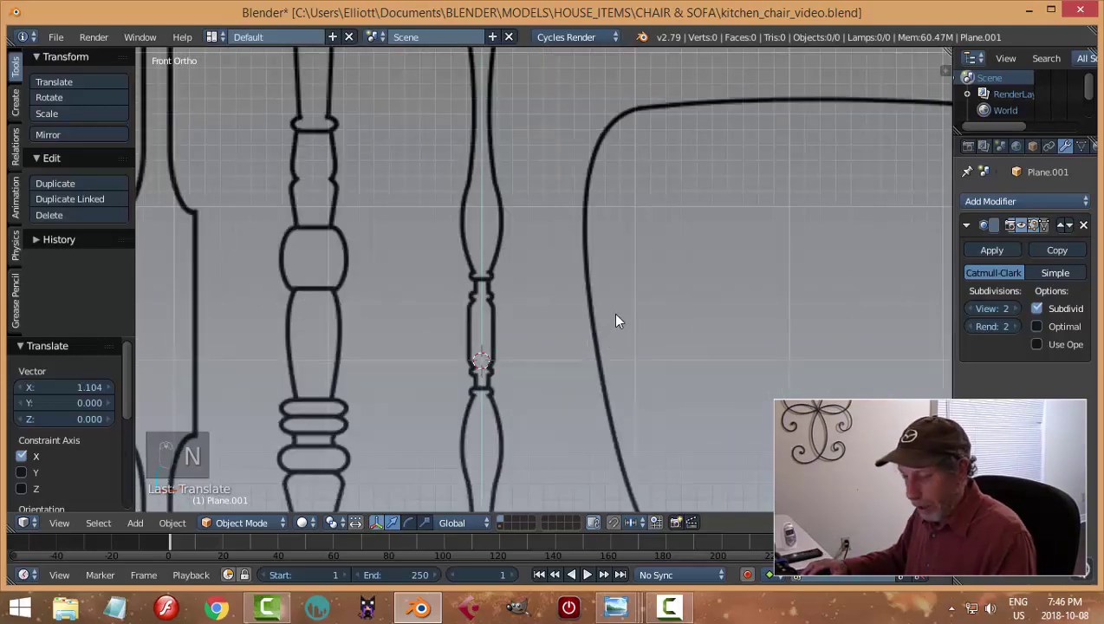
pyautogui.press('shift+a')
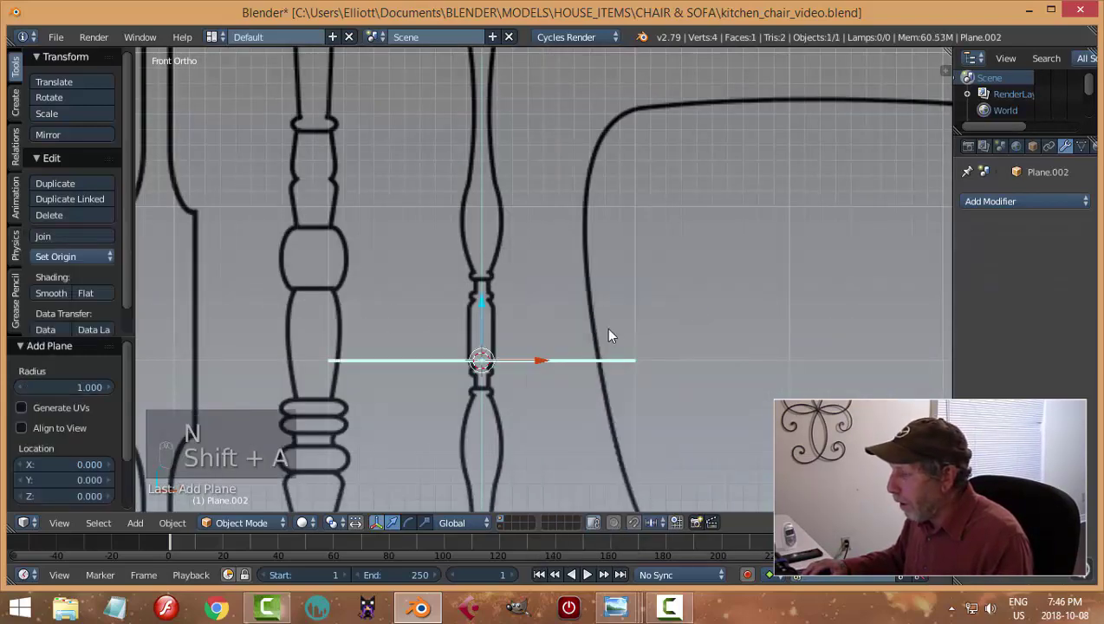
pyautogui.press('r')
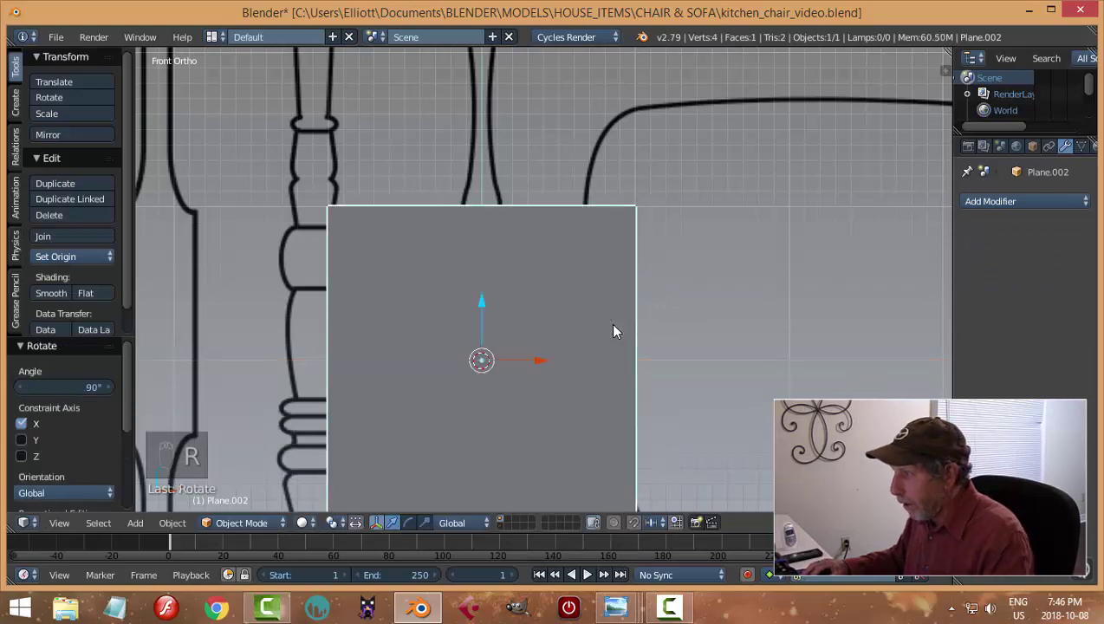
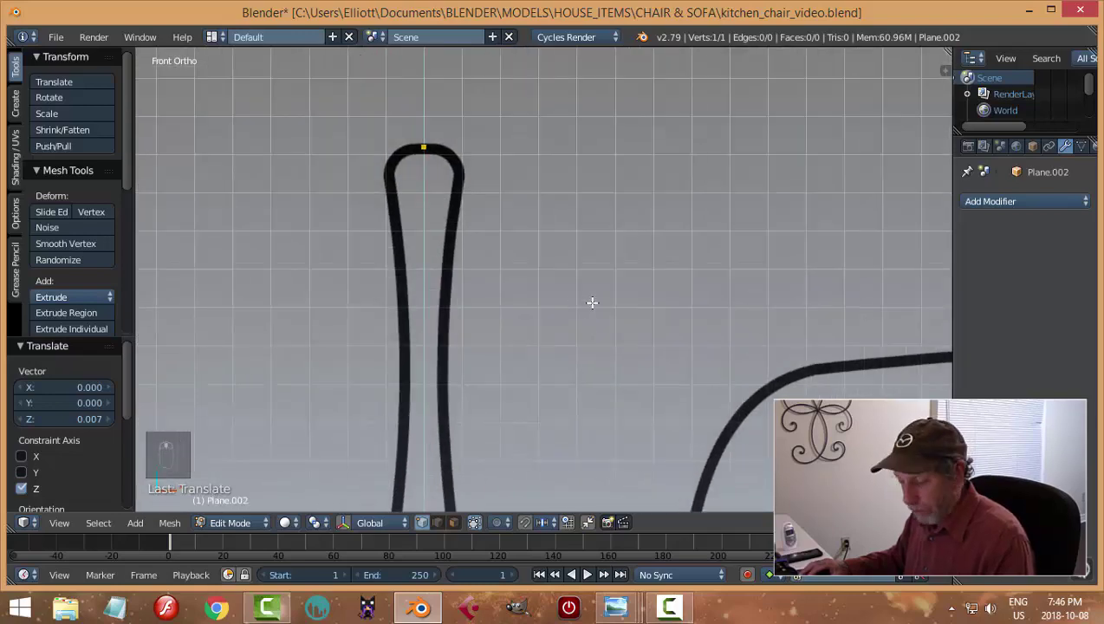
# Step: Extrude vertices one by one tracing the spindle outline's right edge from the top down
pyautogui.press('e')
pyautogui.press('g')
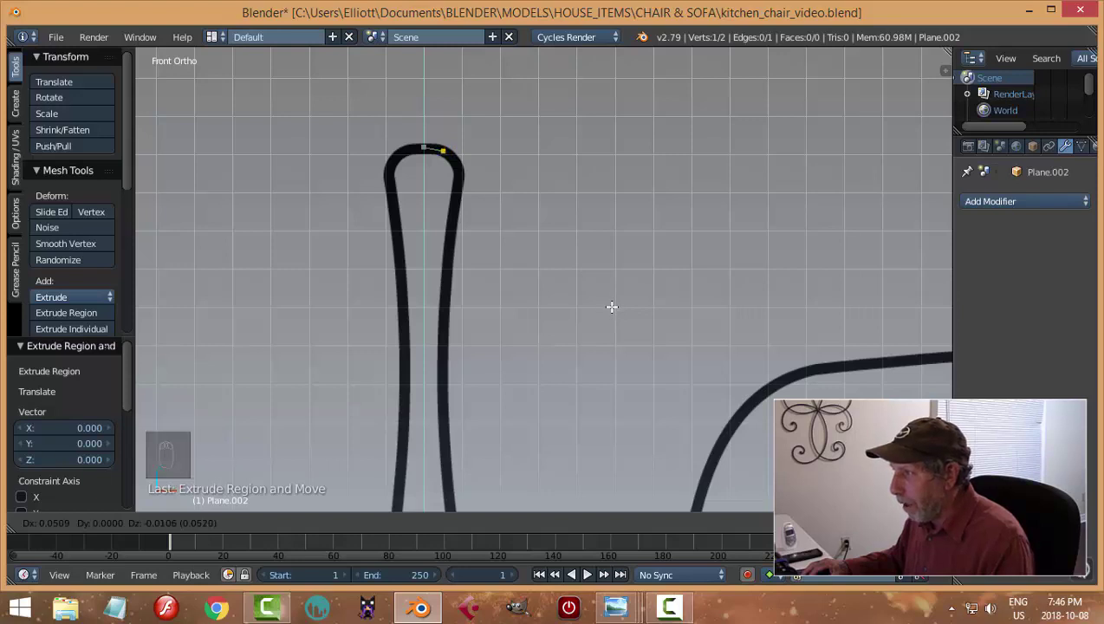
pyautogui.press('e')
pyautogui.press('g')
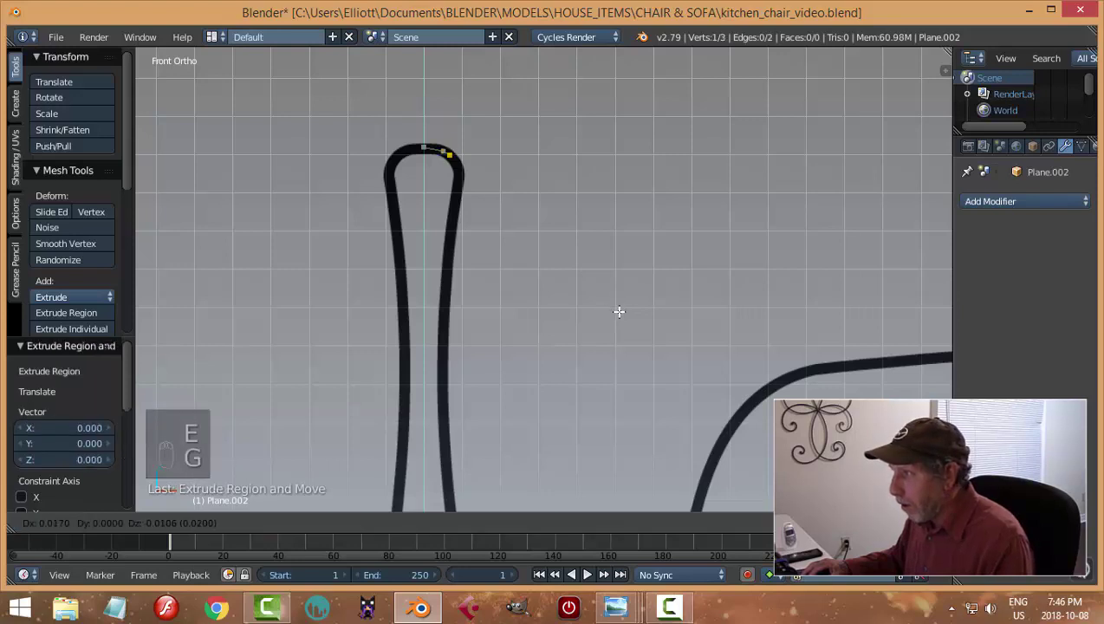
pyautogui.press('g')
pyautogui.press('e')
pyautogui.press('g')
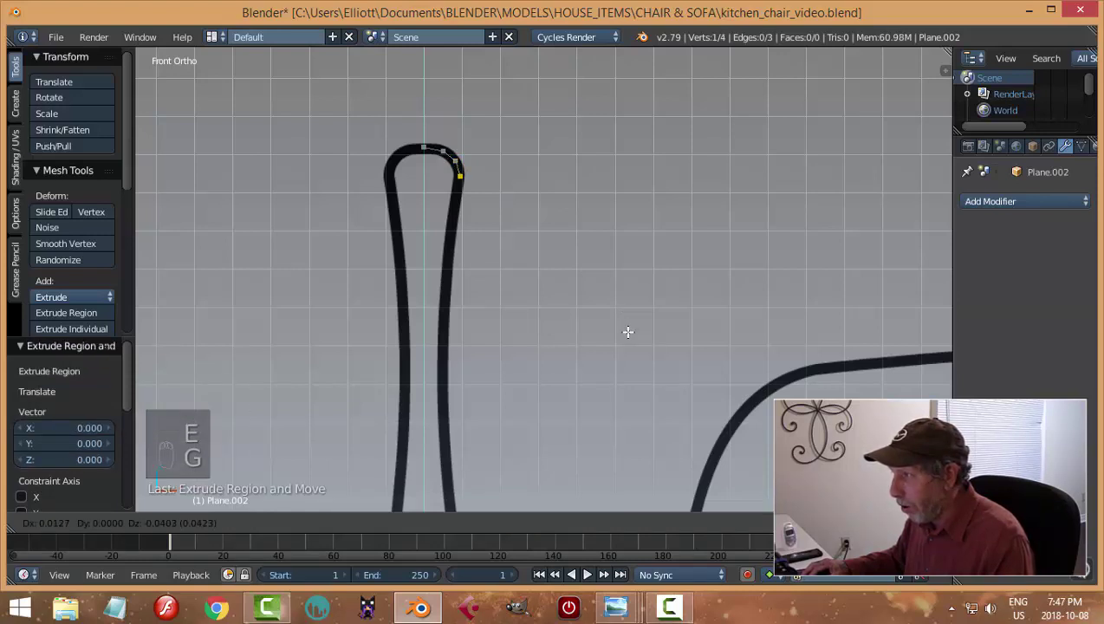
pyautogui.press('e')
pyautogui.press('g')
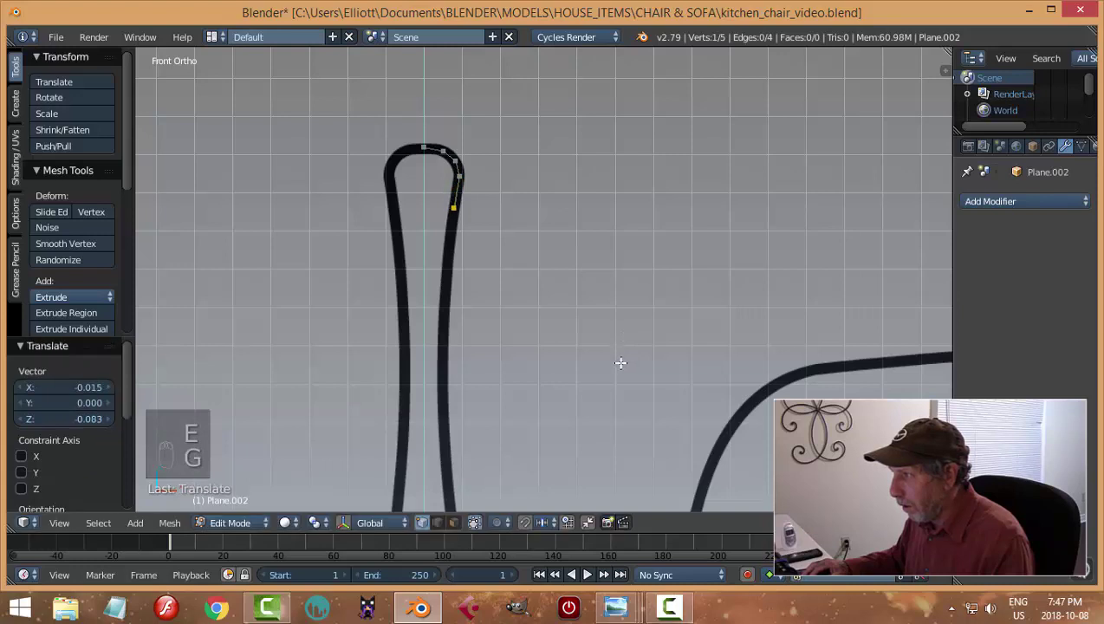
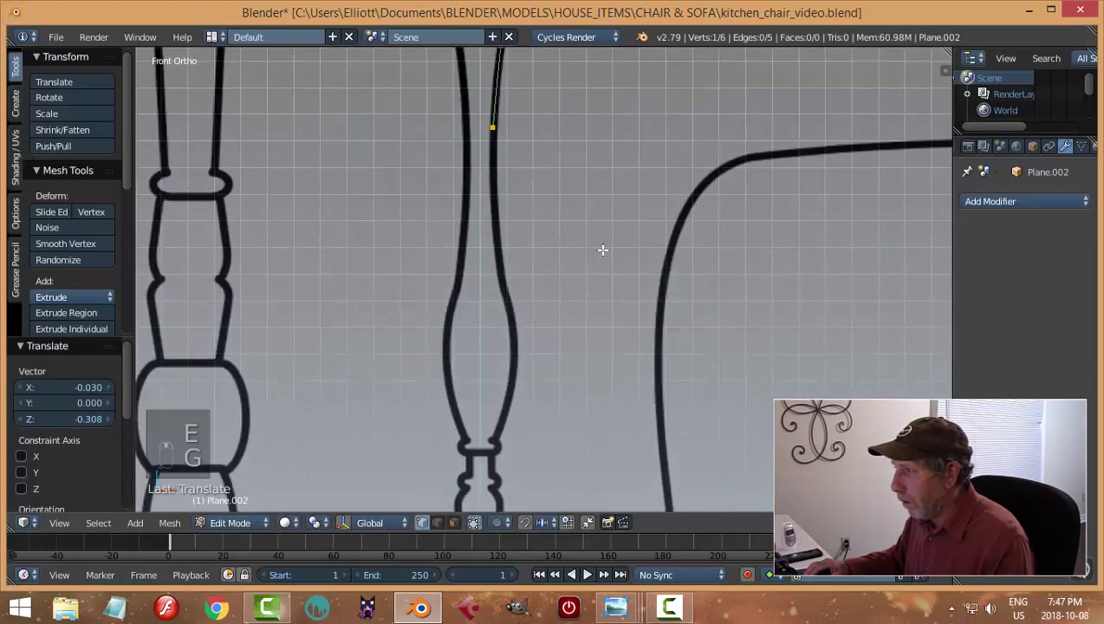
pyautogui.press('e')
pyautogui.press('g')
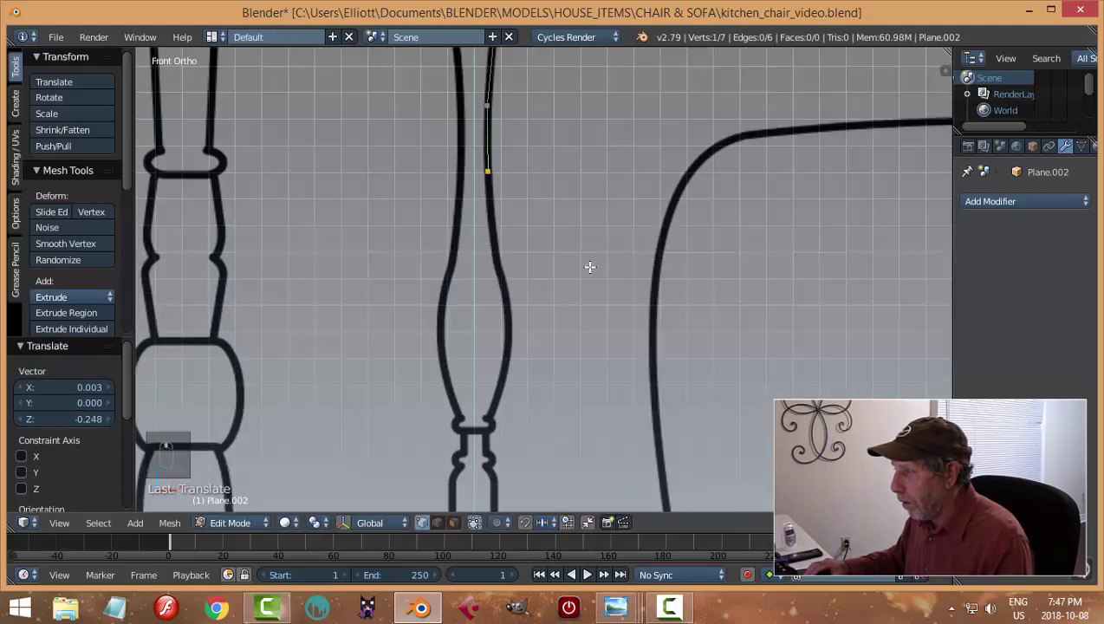
pyautogui.press('e')
pyautogui.press('g')
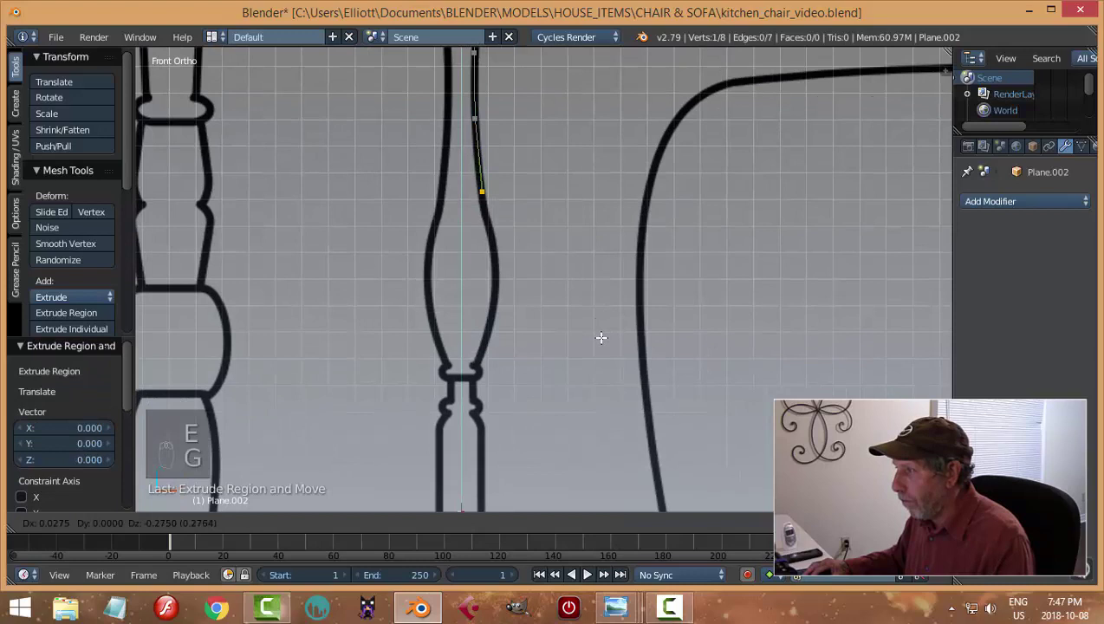
pyautogui.press('e')
pyautogui.press('g')
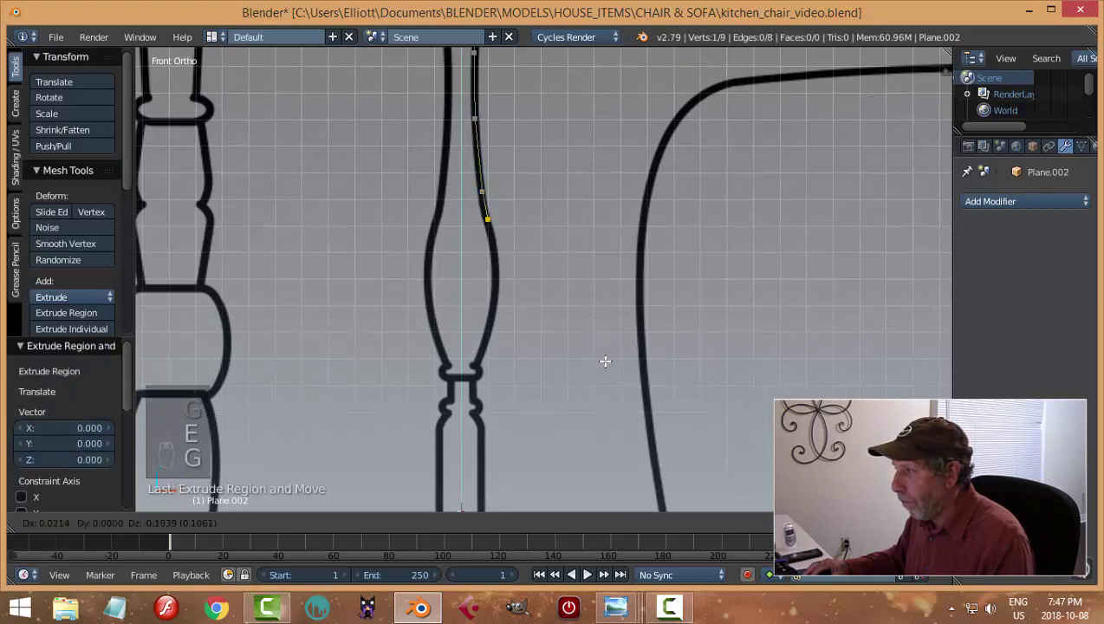
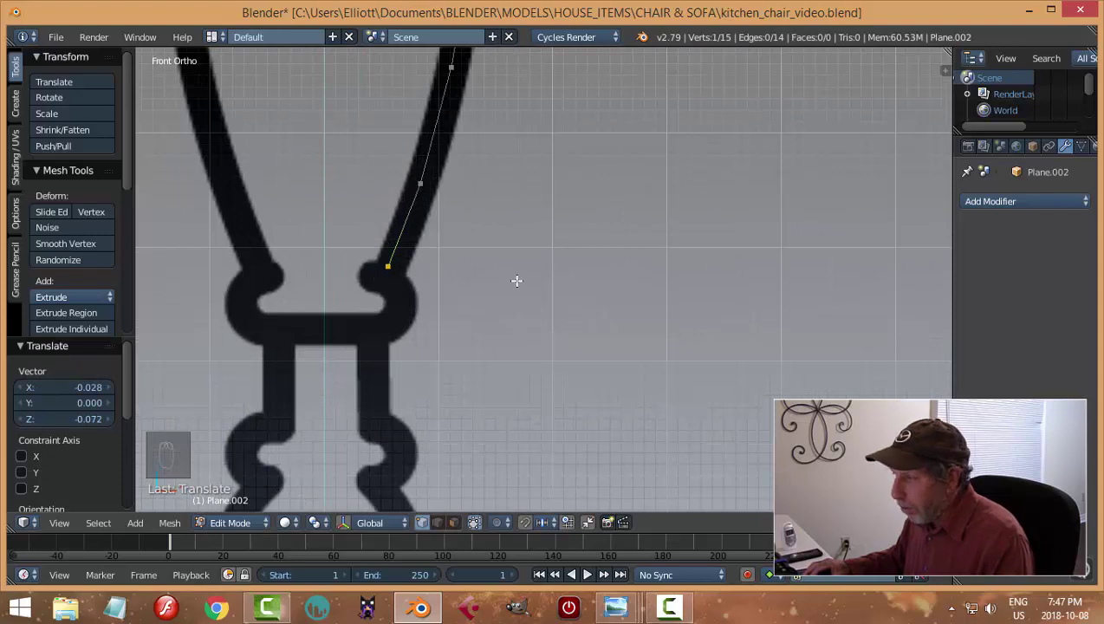
# Step: Continue the vertex chain around the rounded bead of the outline
pyautogui.press('g')
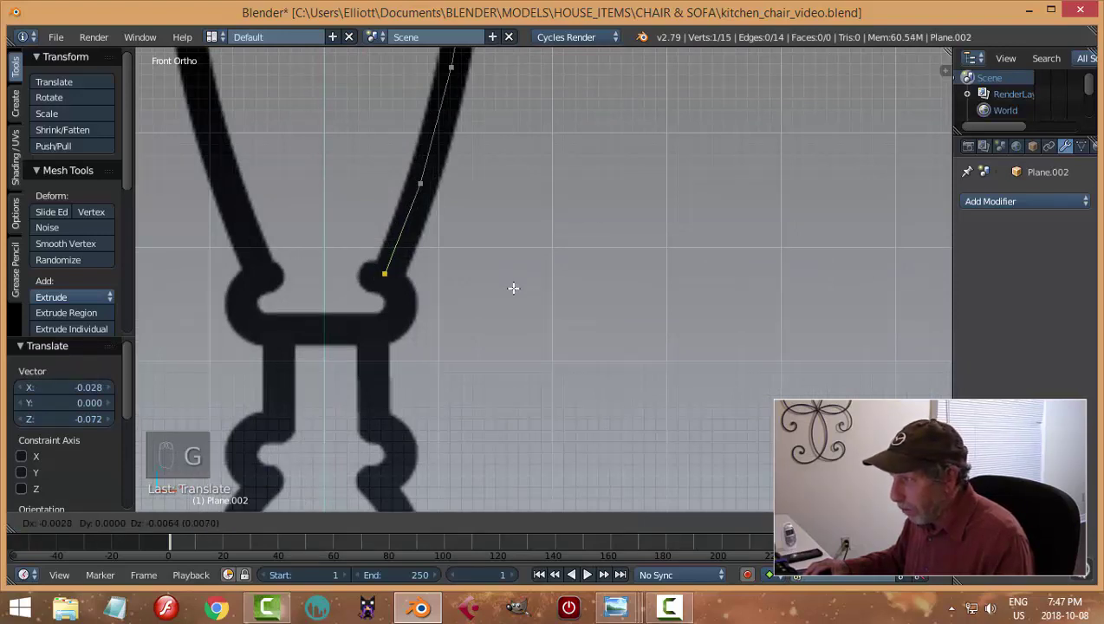
pyautogui.press('e')
pyautogui.press('g')
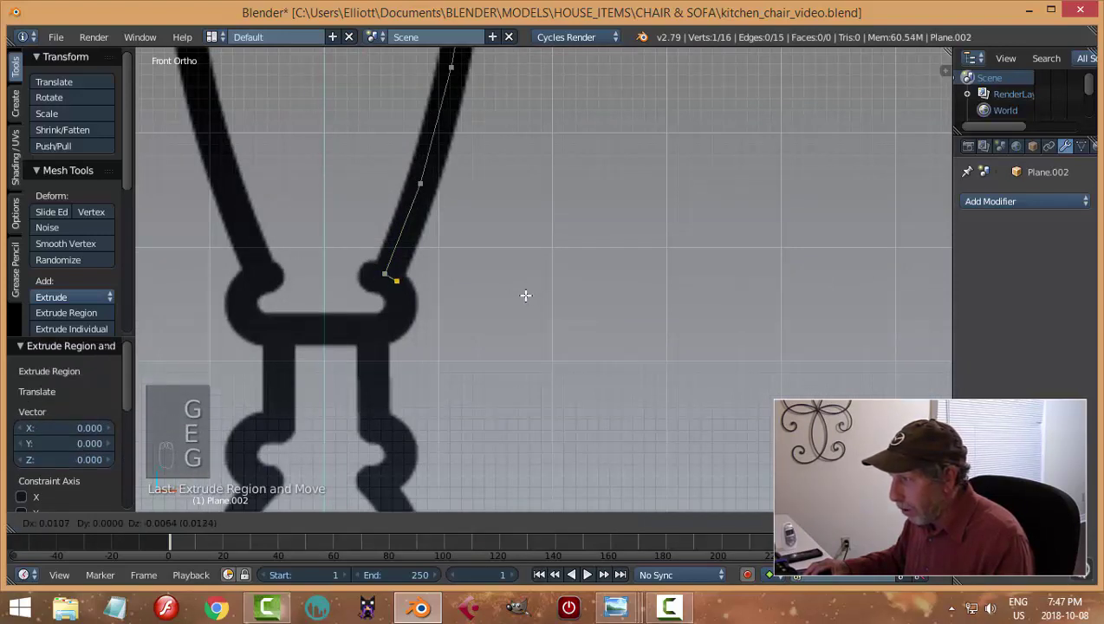
pyautogui.press('e')
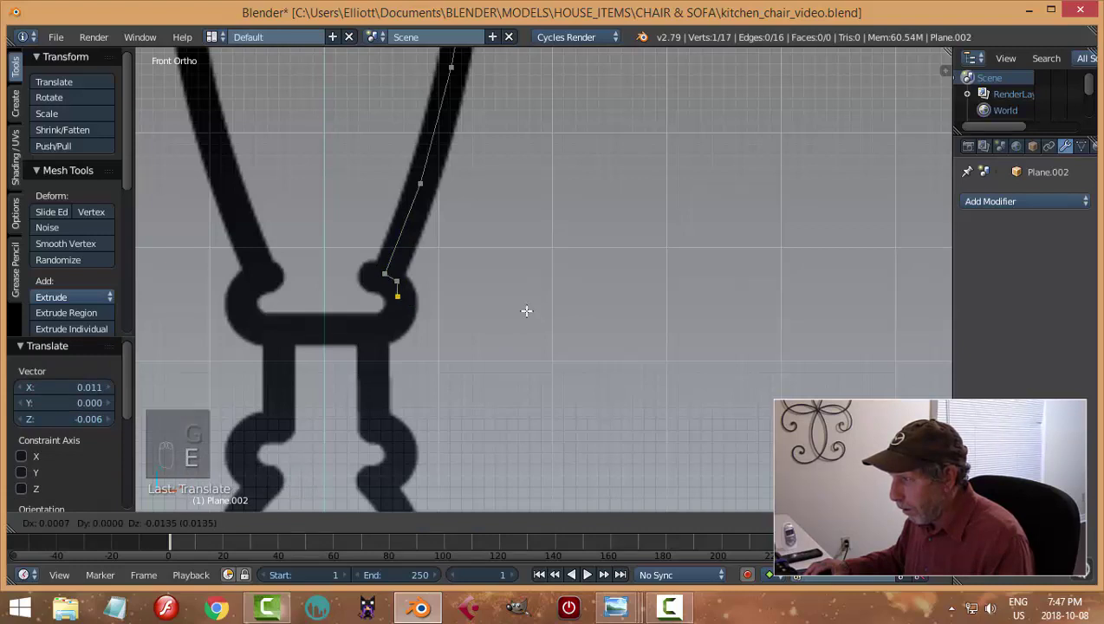
pyautogui.press('e')
pyautogui.press('g')
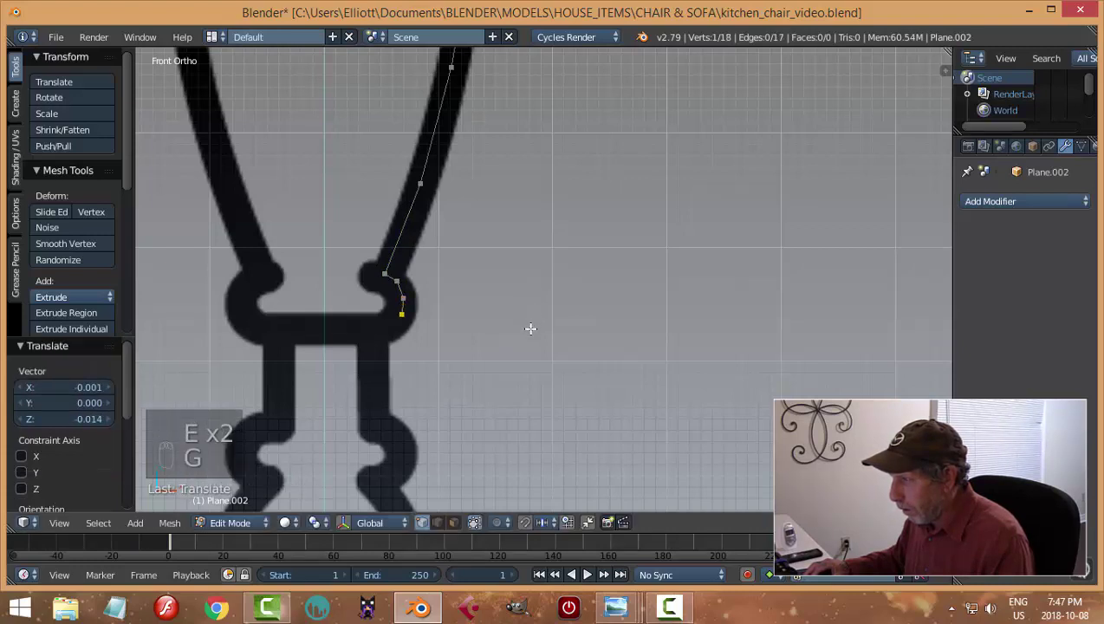
pyautogui.press('e')
pyautogui.press('g')
pyautogui.press('e')
pyautogui.press('g')
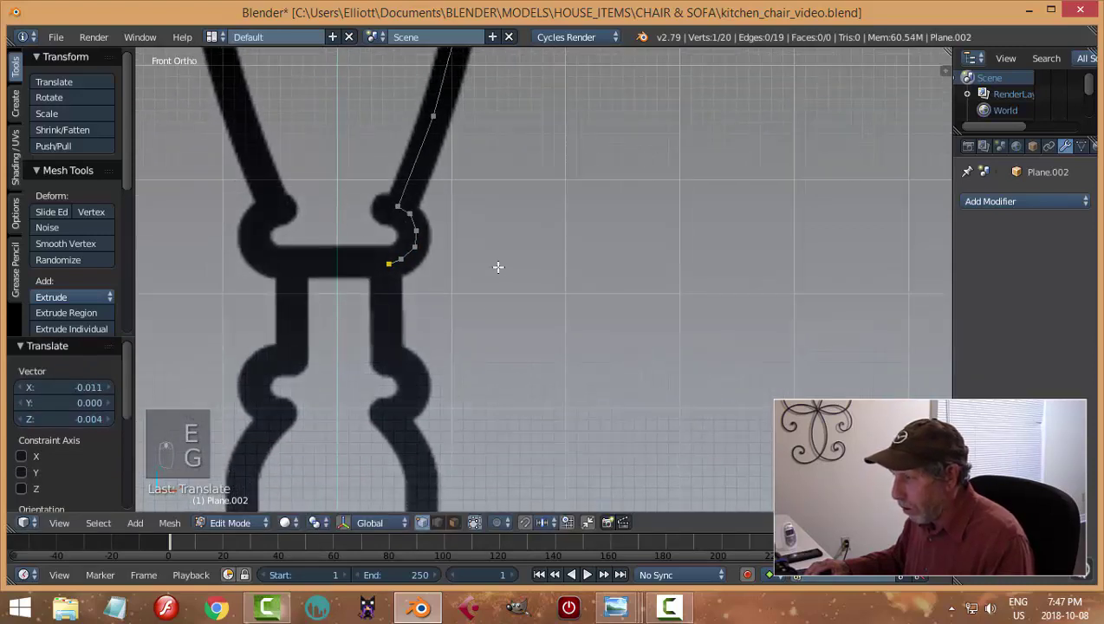
pyautogui.press('e')
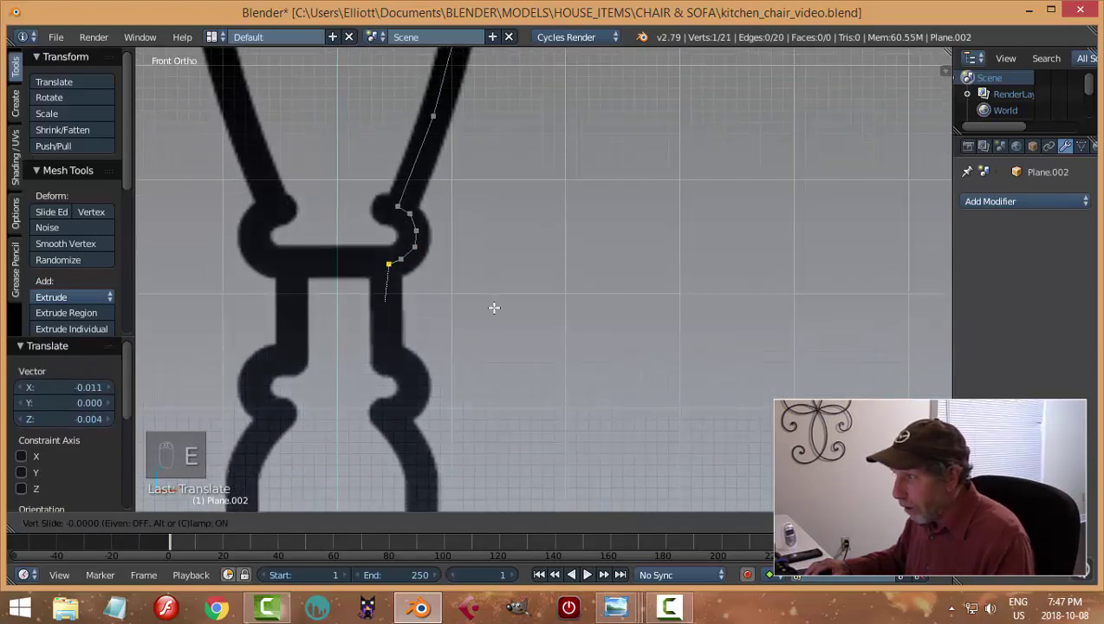
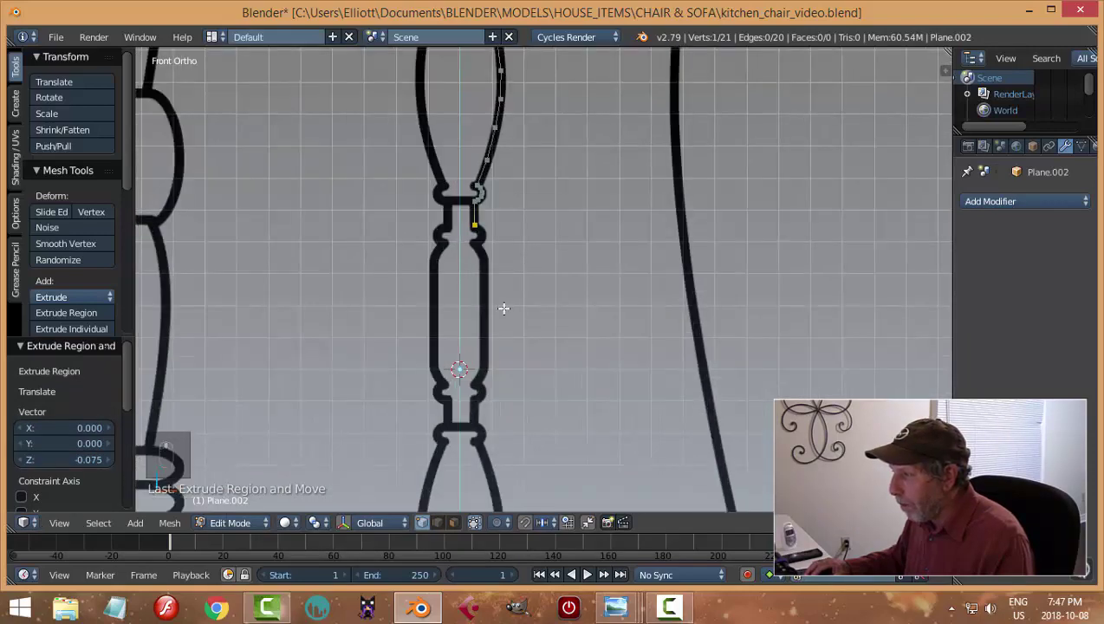
# Step: Trace the outline further down into the neck below the bead, reaching 28 vertices
pyautogui.press('e')
pyautogui.press('g')
pyautogui.press('g')
pyautogui.press('e')
pyautogui.press('g')
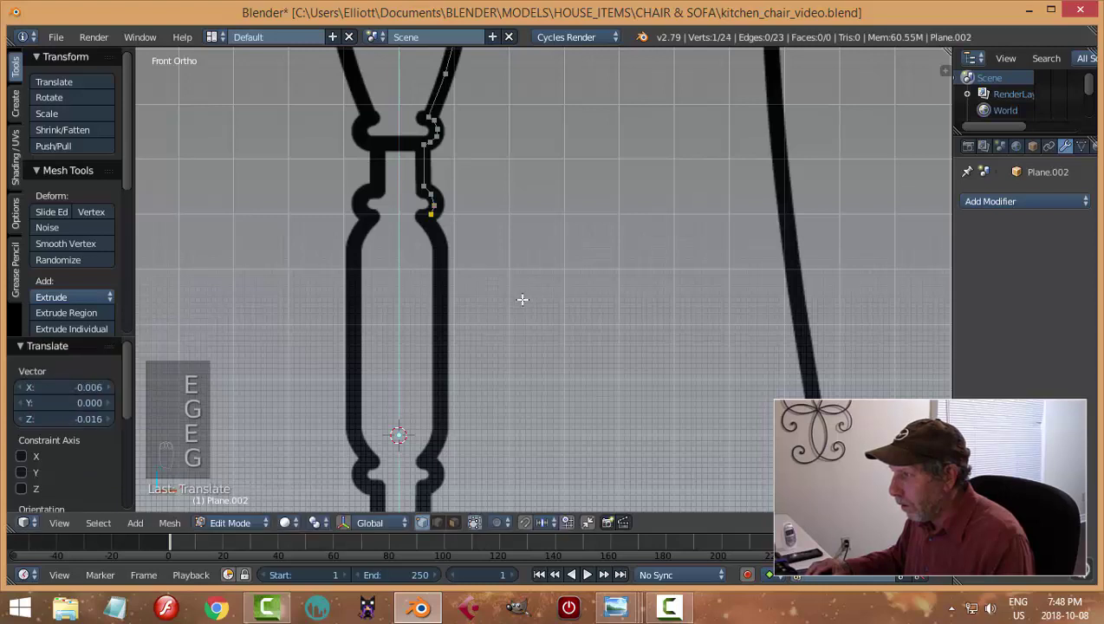
pyautogui.press('e')
pyautogui.press('g')
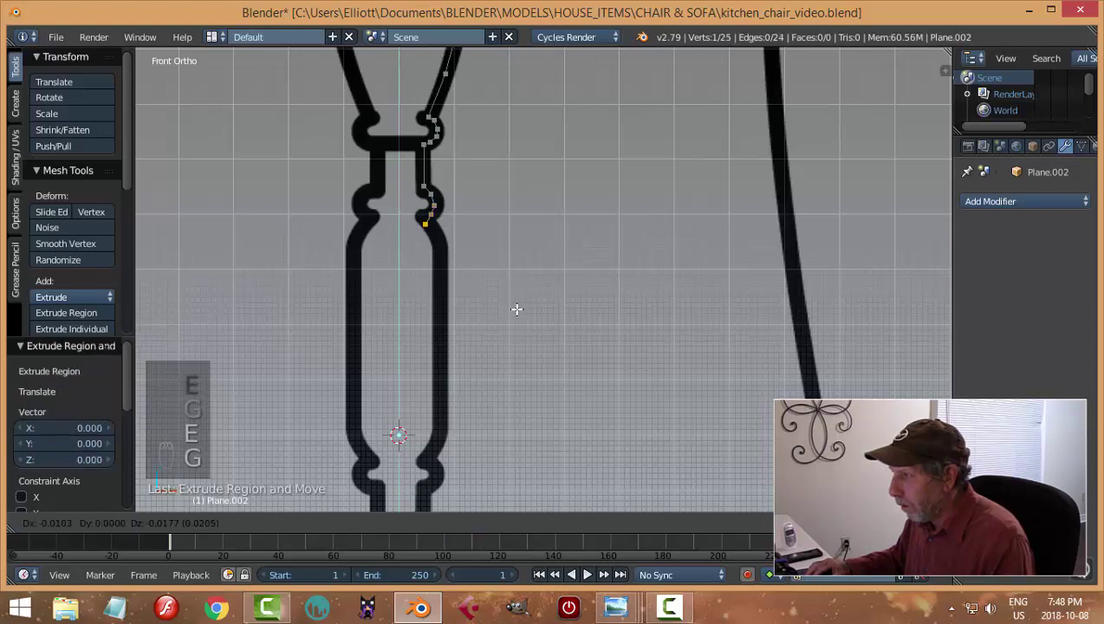
pyautogui.press('e')
pyautogui.press('g')
pyautogui.press('e')
pyautogui.press('g')
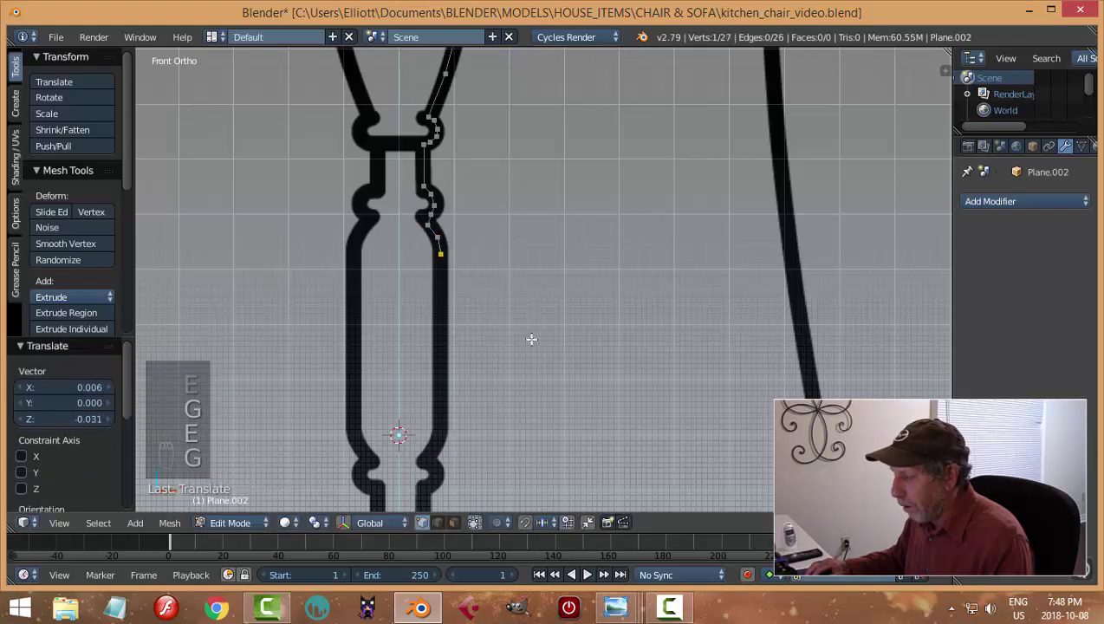
pyautogui.press('e')
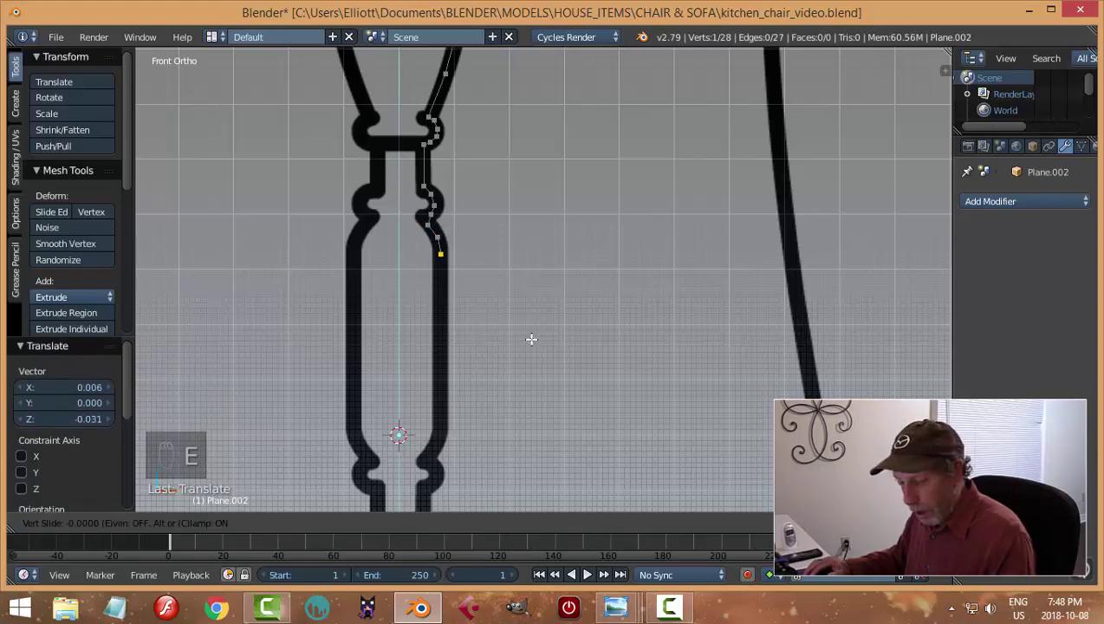
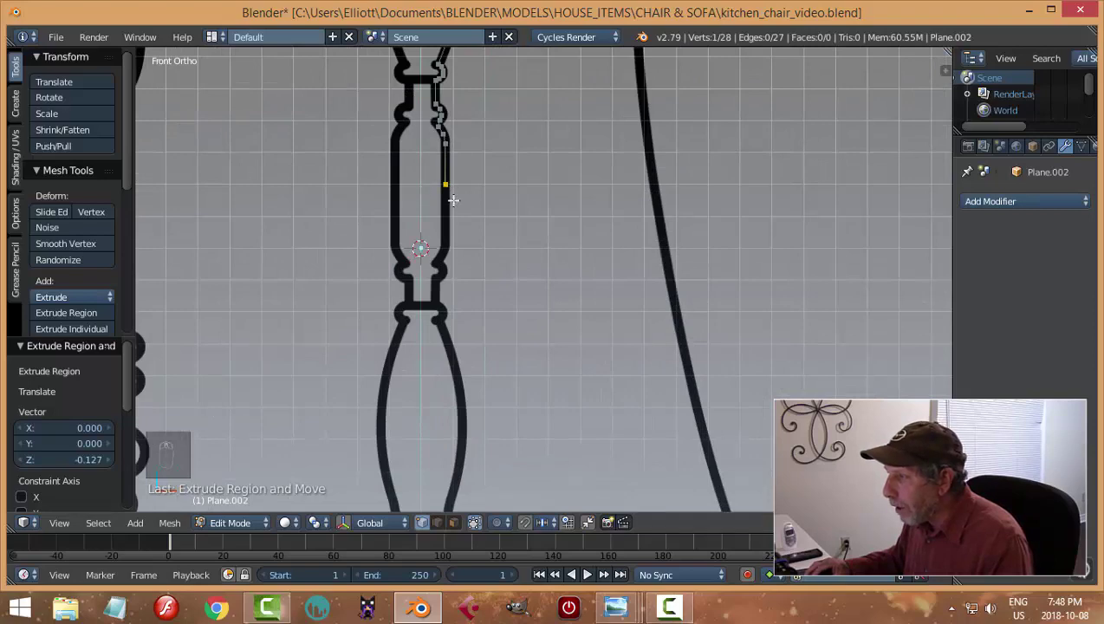
# Step: Smooth the spun piece with subdivision, apply the Screw modifier and set its origin to geometry
pyautogui.press('a')
pyautogui.press('Tab')
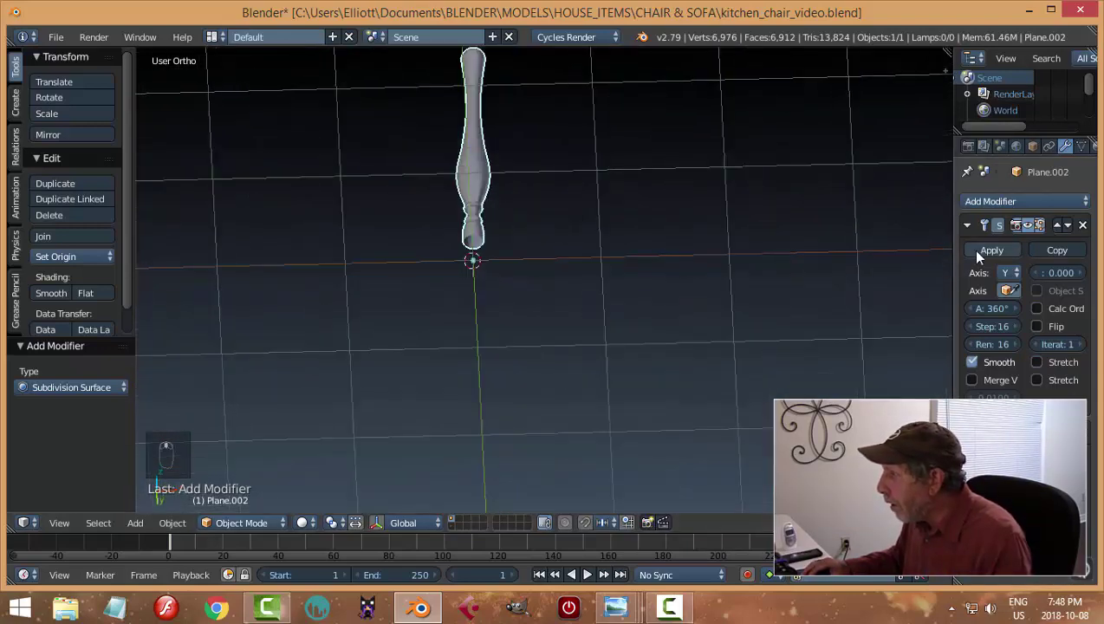
pyautogui.moveTo(978, 260); pyautogui.dragTo(683, 277)
pyautogui.press('KP_1')
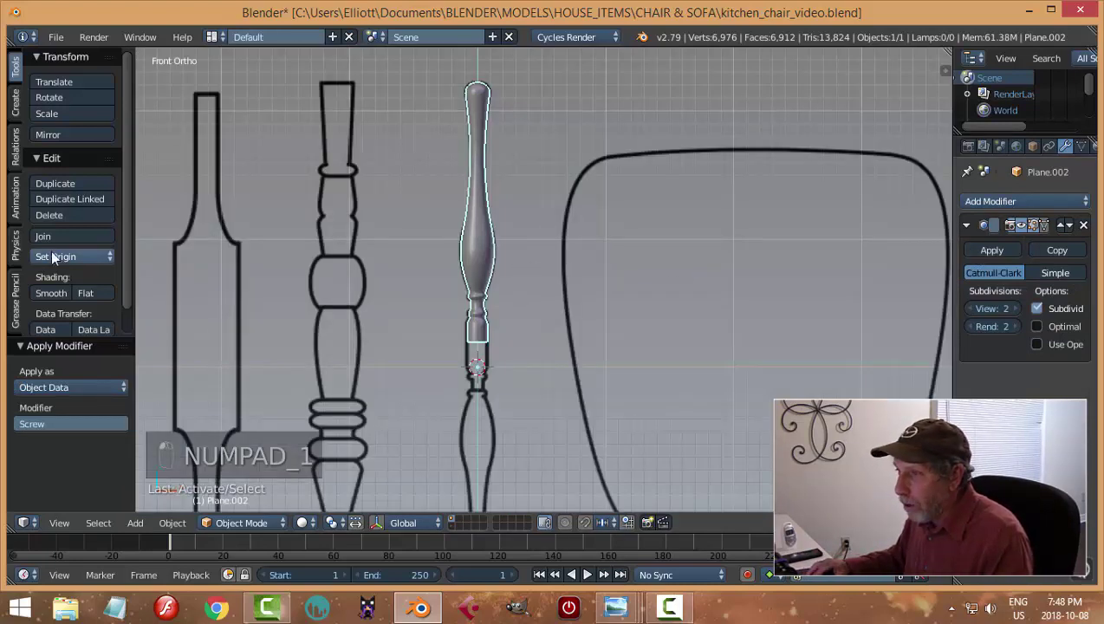
pyautogui.click(62, 271)
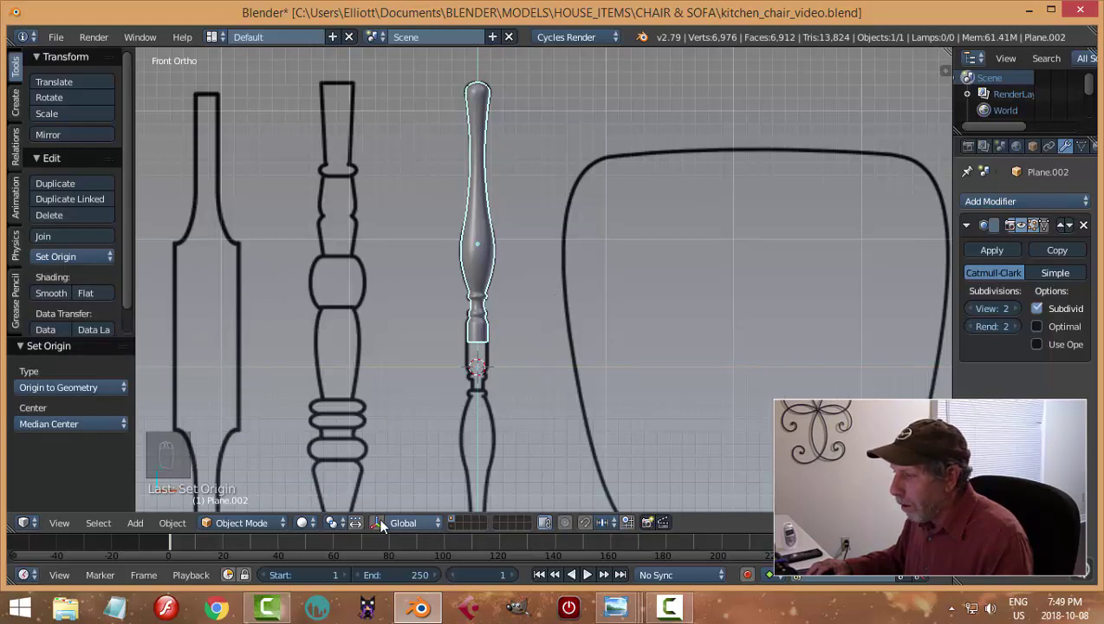
# Step: Duplicate the turned piece, flip the copy 180° and move it below the original
pyautogui.press('shift+d')
pyautogui.press('r')
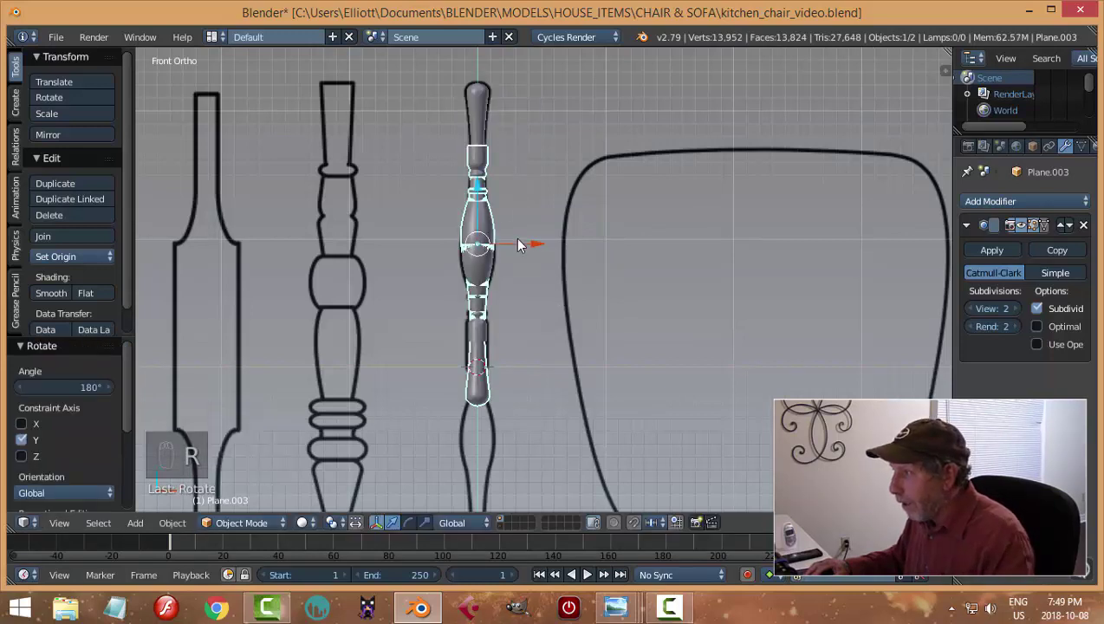
pyautogui.click(481, 198)
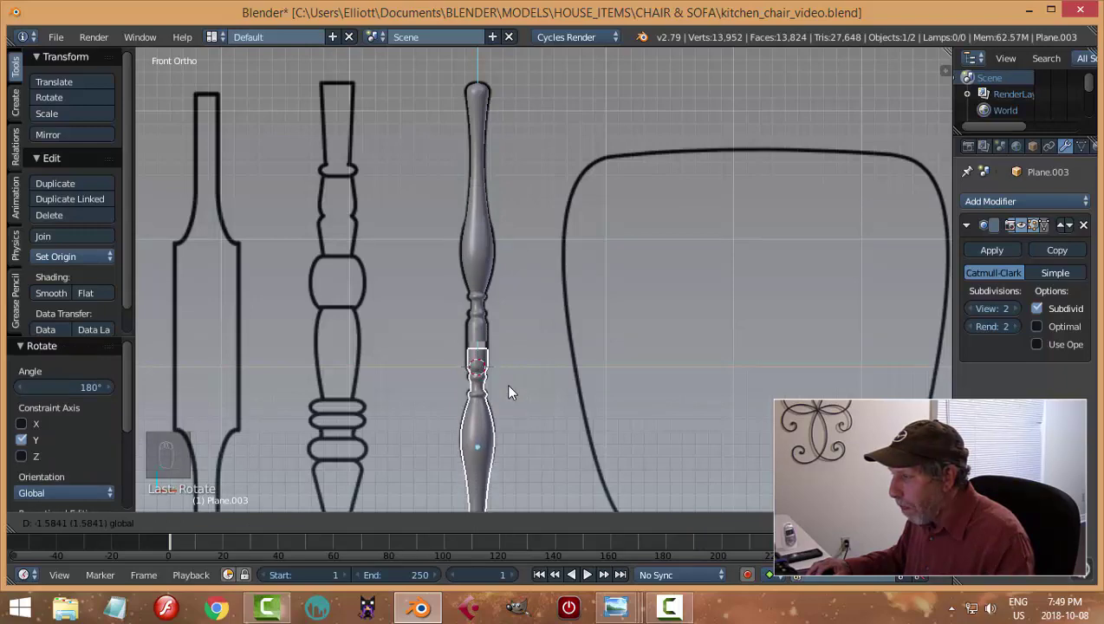
pyautogui.moveTo(577, 249); pyautogui.dragTo(439, 348)
# Step: Align the copy's end against the original, select both halves and join them into one object
pyautogui.moveTo(439, 348); pyautogui.dragTo(439, 387)
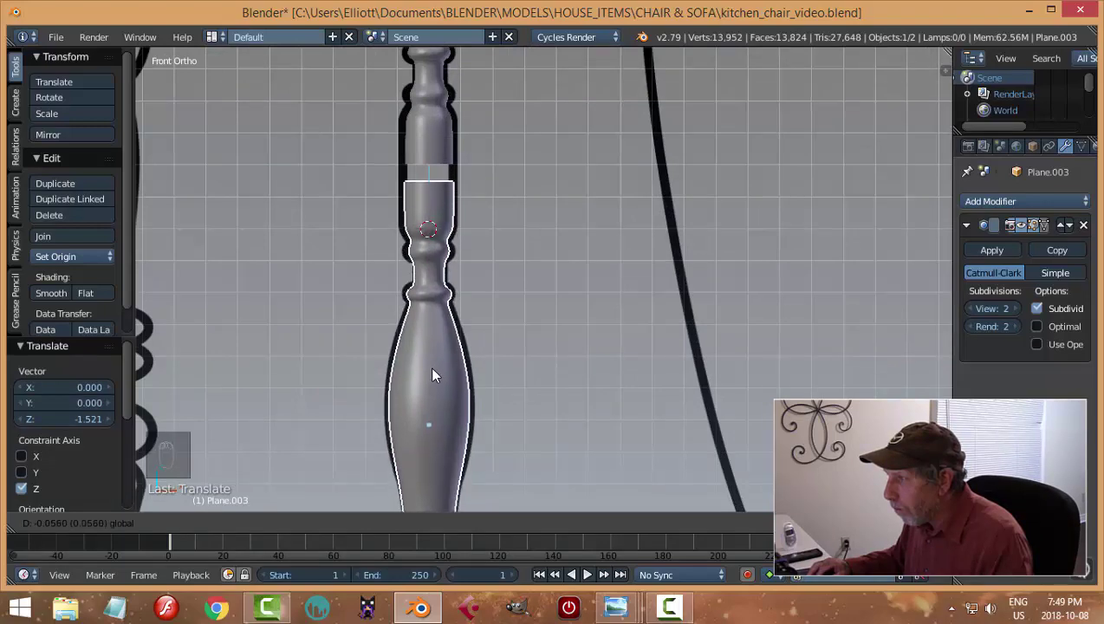
pyautogui.moveTo(558, 369); pyautogui.dragTo(593, 246)
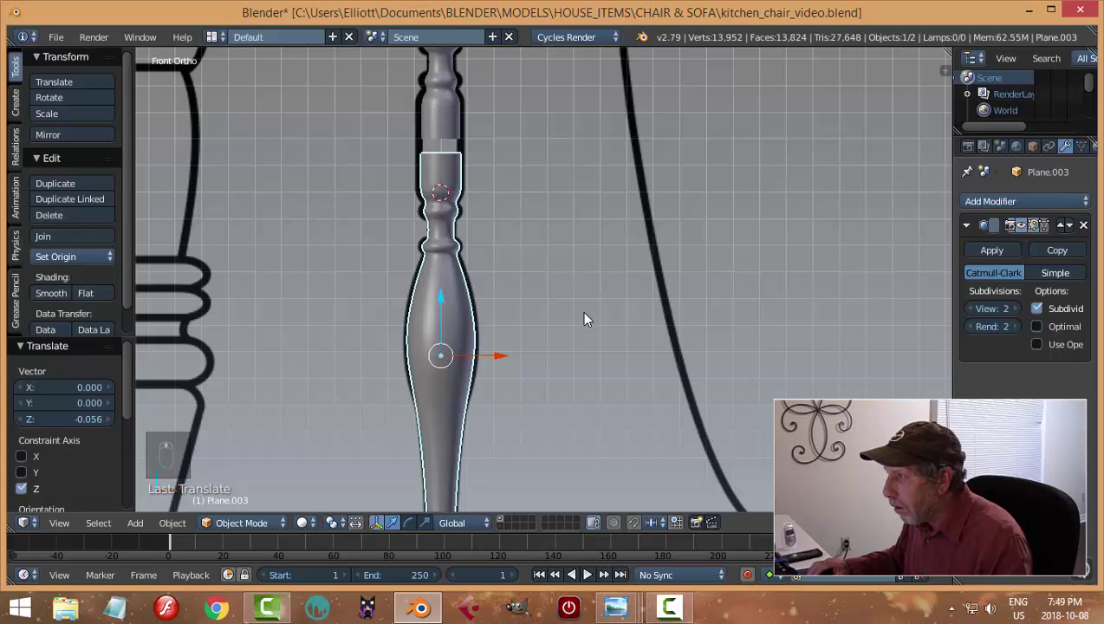
pyautogui.moveTo(402, 335); pyautogui.dragTo(401, 341)
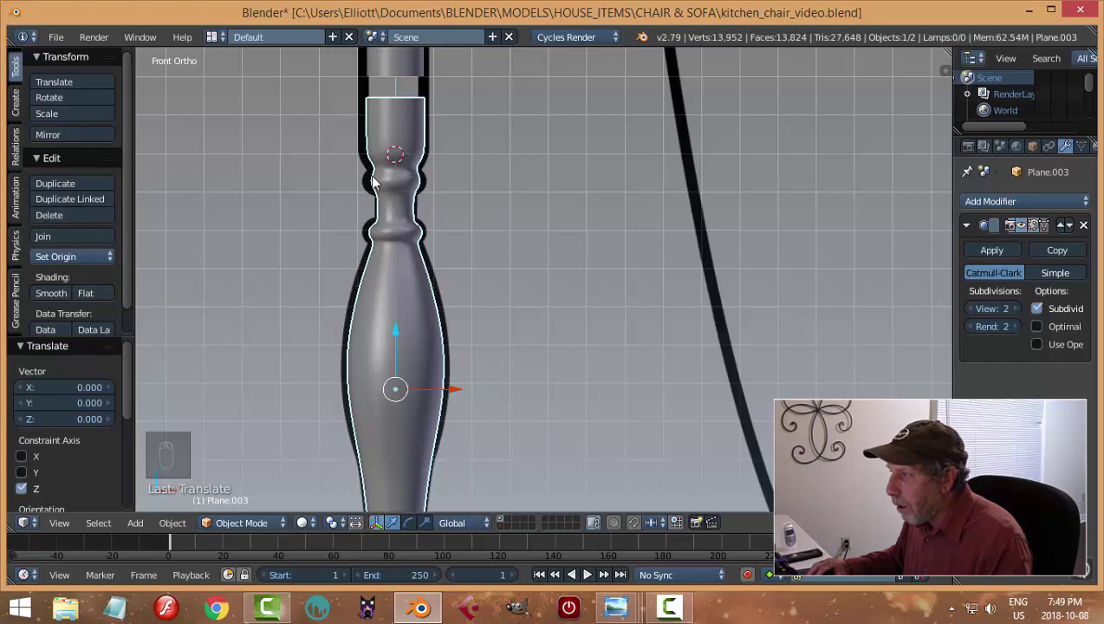
pyautogui.moveTo(557, 259); pyautogui.dragTo(462, 175)
pyautogui.moveTo(462, 175); pyautogui.dragTo(621, 310)
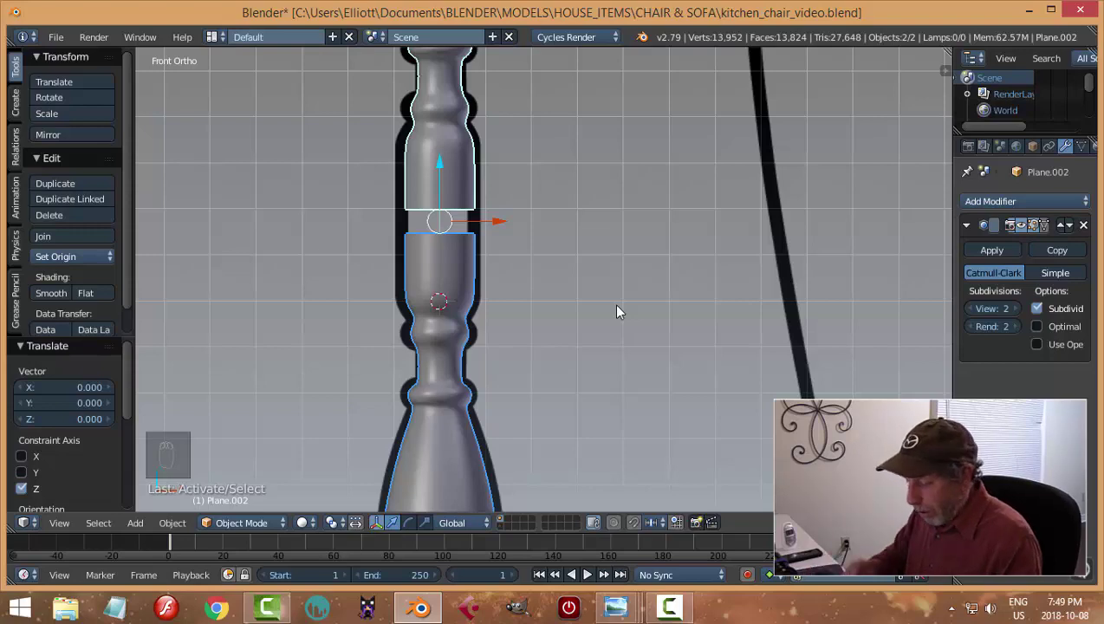
pyautogui.press('ctrl+j')
# Step: Enter Edit Mode on the joined mesh and bridge the gap between the two halves' end loops
pyautogui.press('Tab')
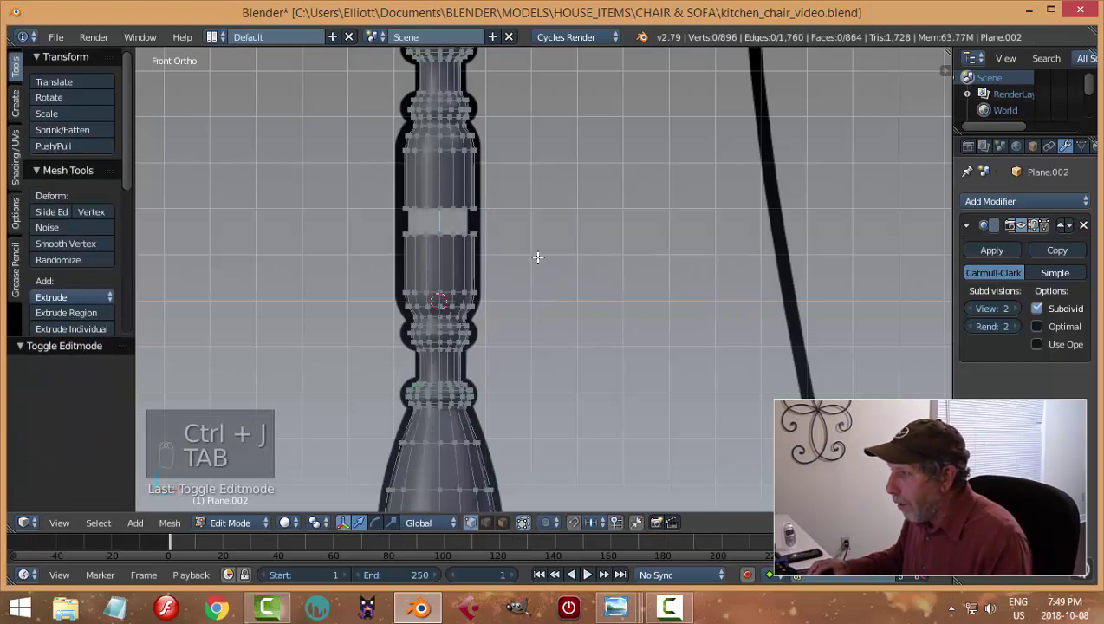
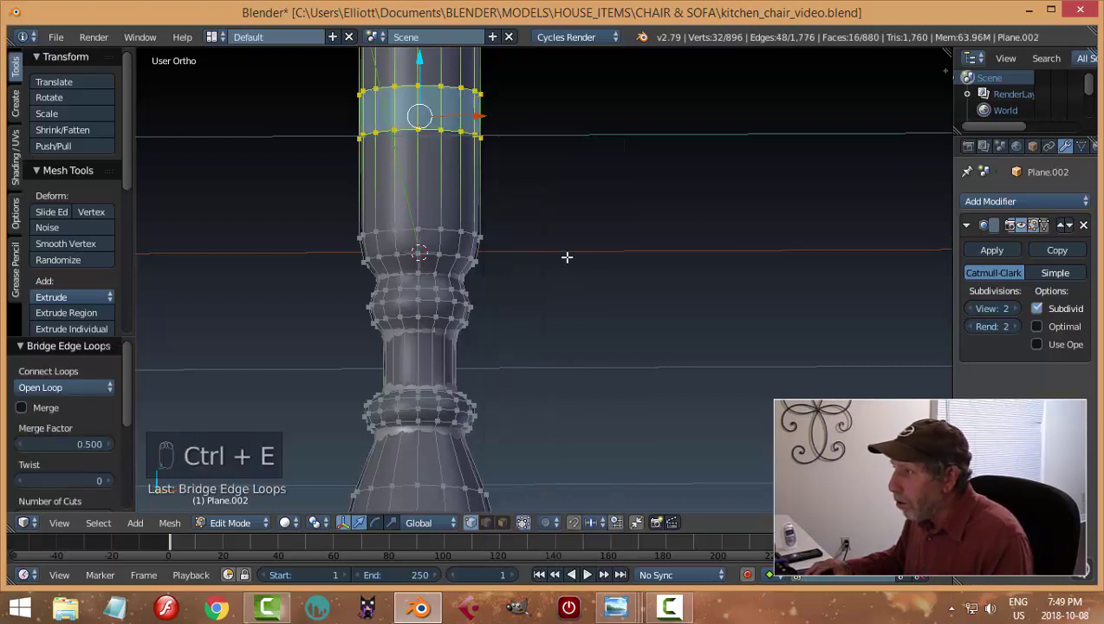
pyautogui.press('a')
pyautogui.press('ctrl+Tab')
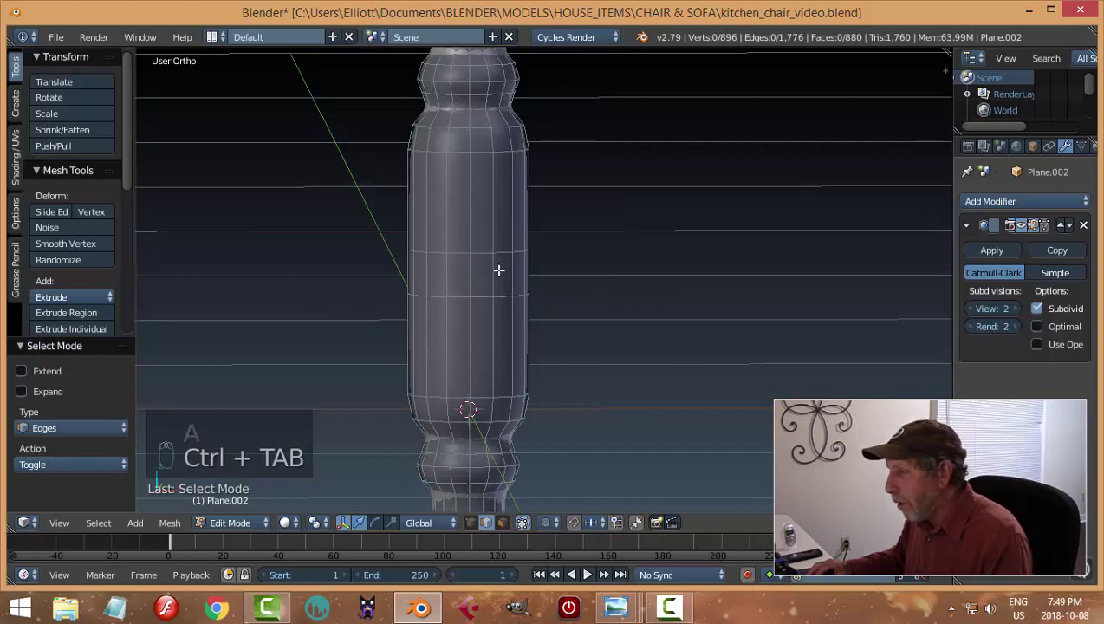
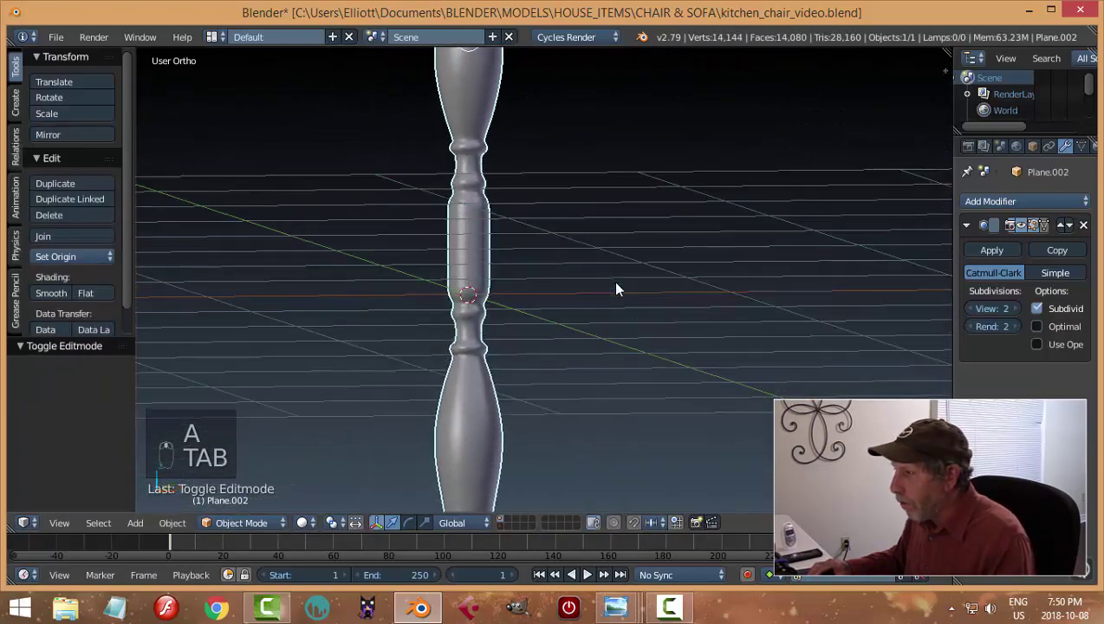
# Step: Add an extra edge loop close to the upper bead to sharpen its curve
pyautogui.press('a')
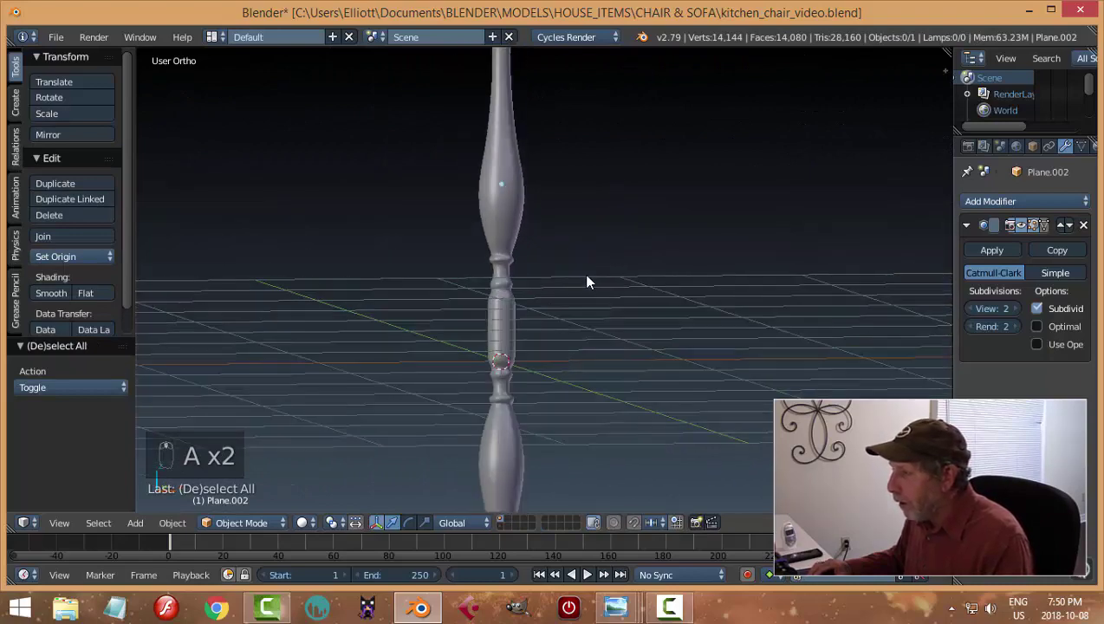
pyautogui.moveTo(466, 227); pyautogui.dragTo(659, 222)
pyautogui.press('Tab')
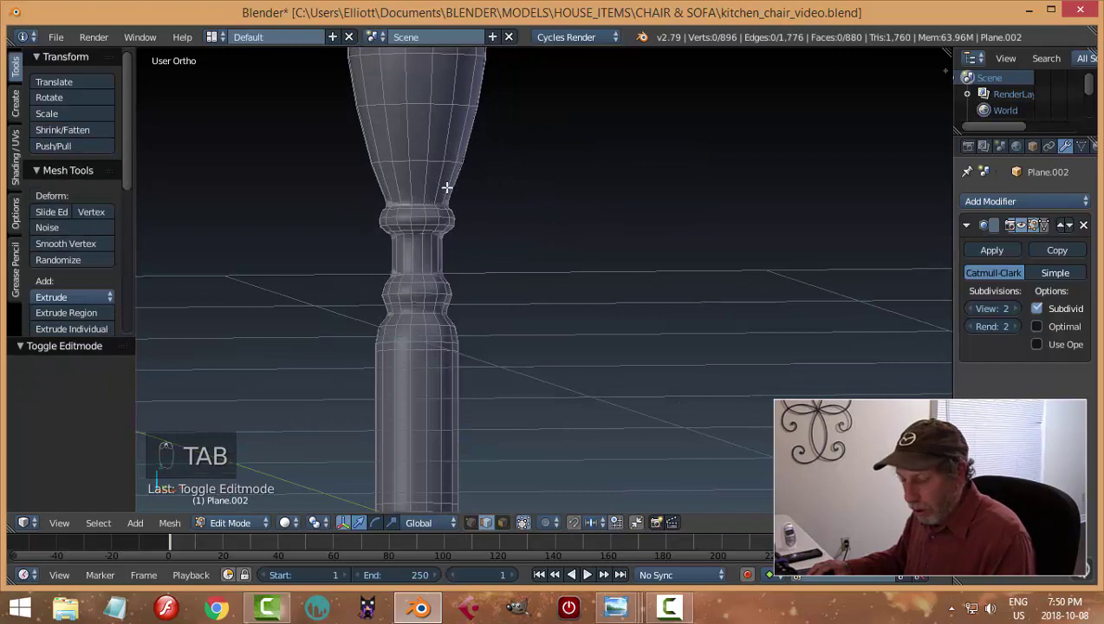
pyautogui.press('ctrl+r')
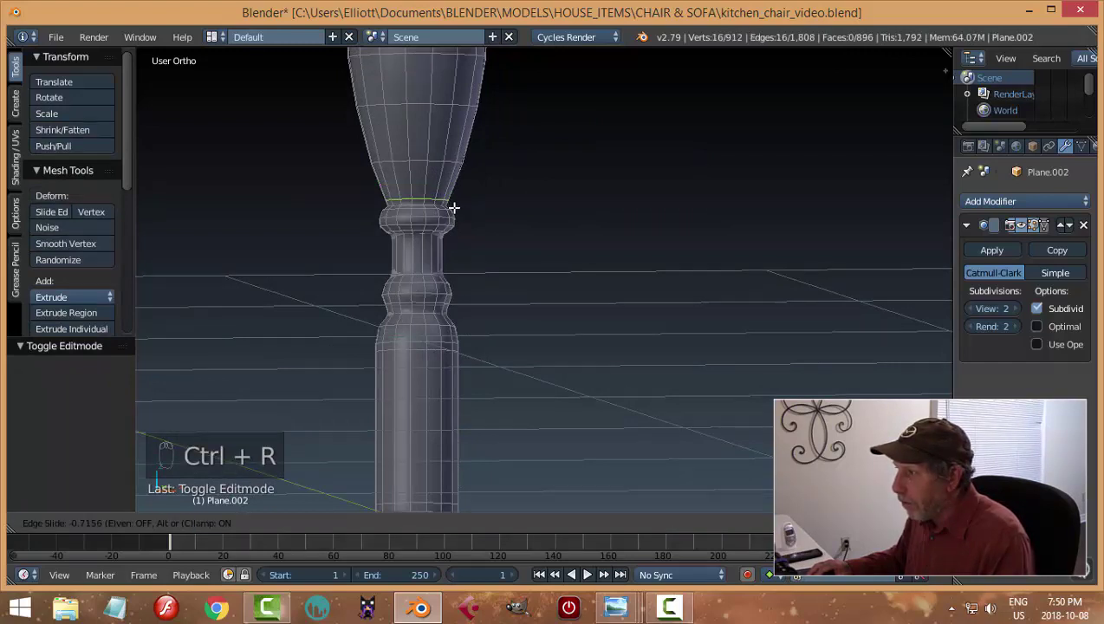
pyautogui.press('ctrl+r')
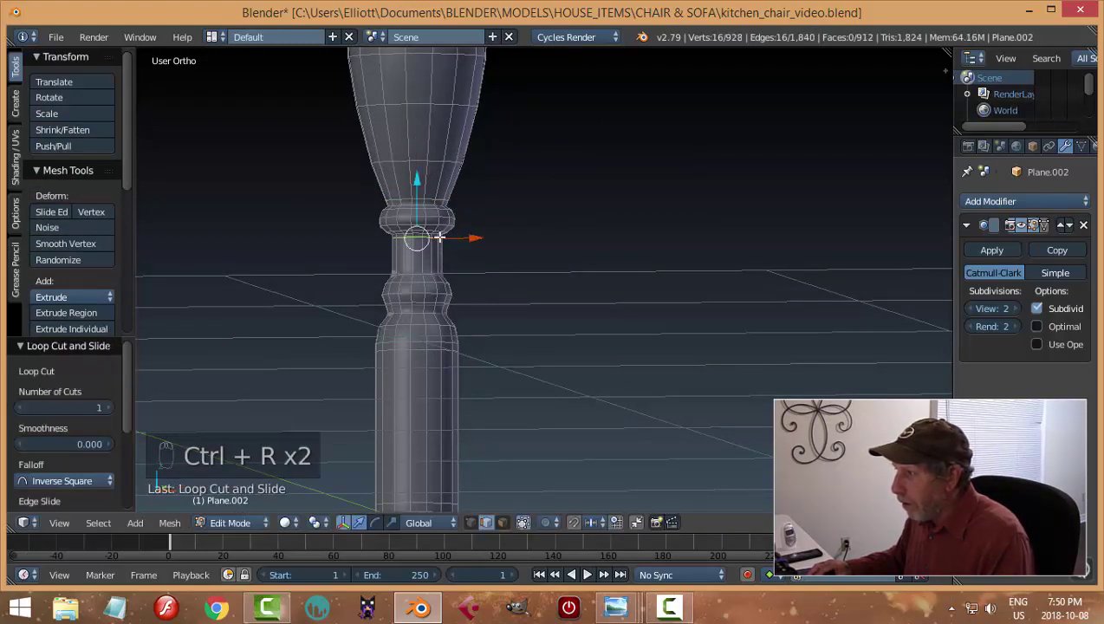
pyautogui.press('ctrl+r')
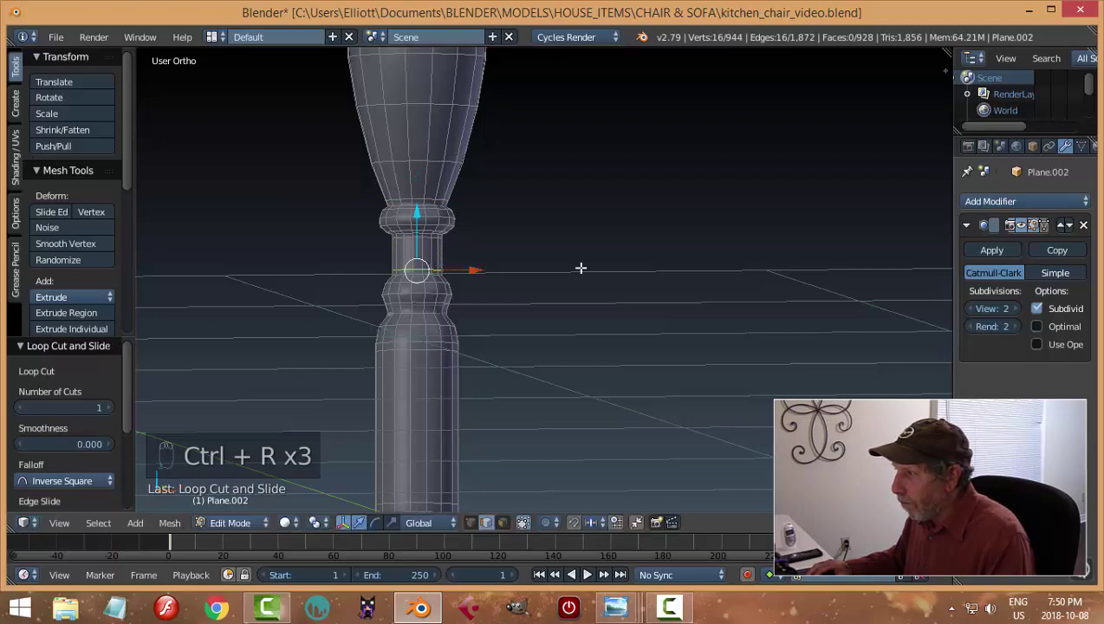
pyautogui.press('Tab')
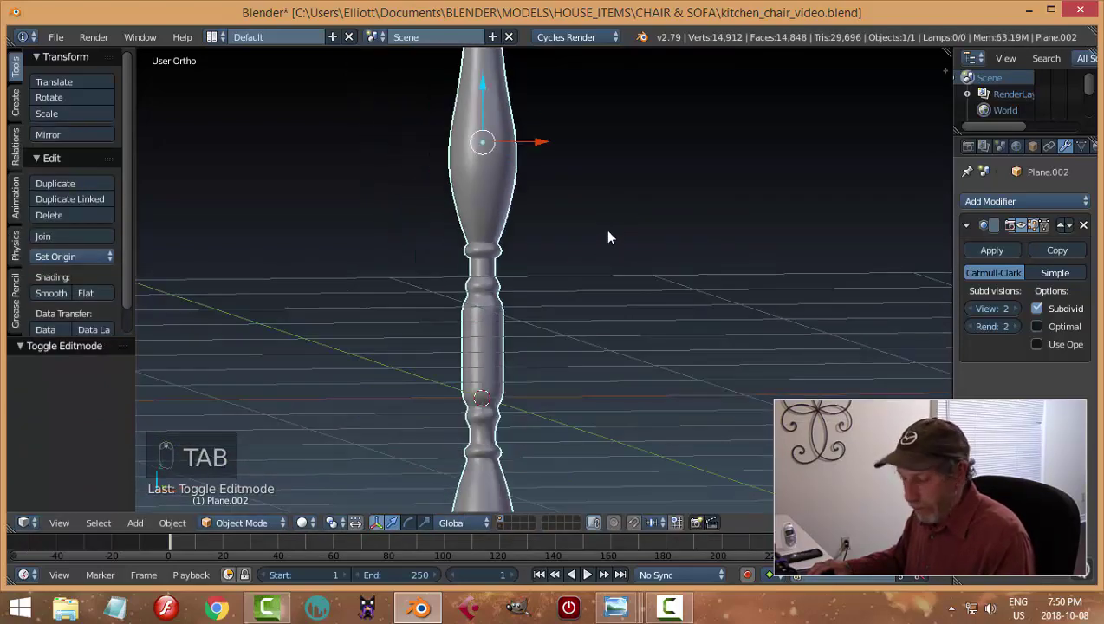
# Step: Add a second edge loop above the lower swell, slid against the bead, and leave editing
pyautogui.press('a')
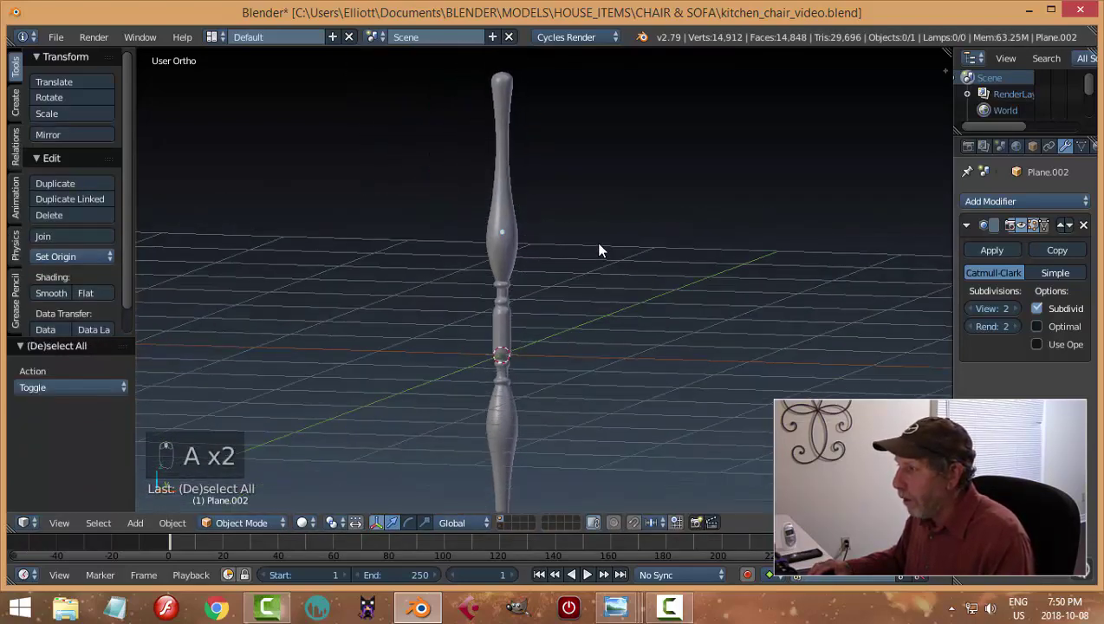
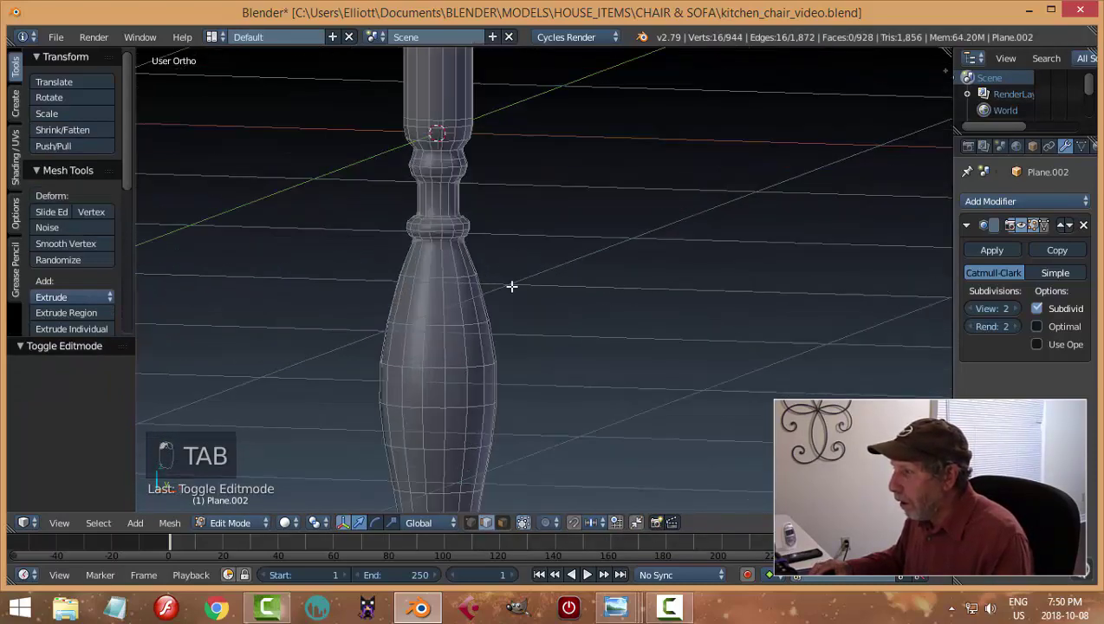
pyautogui.press('ctrl+r')
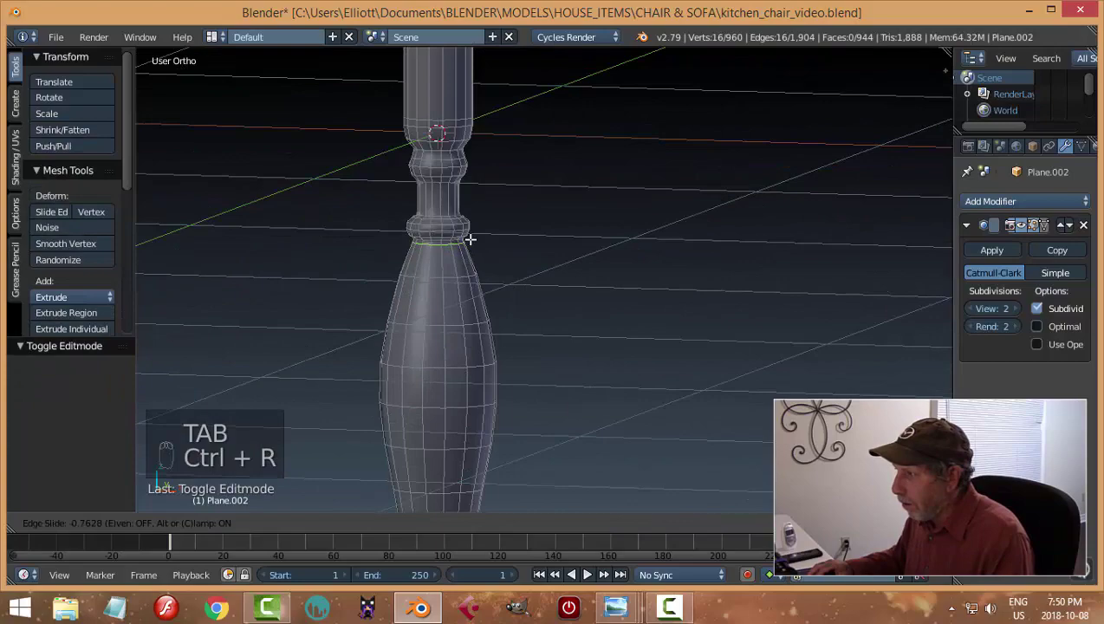
pyautogui.press('Tab')
pyautogui.press('a')
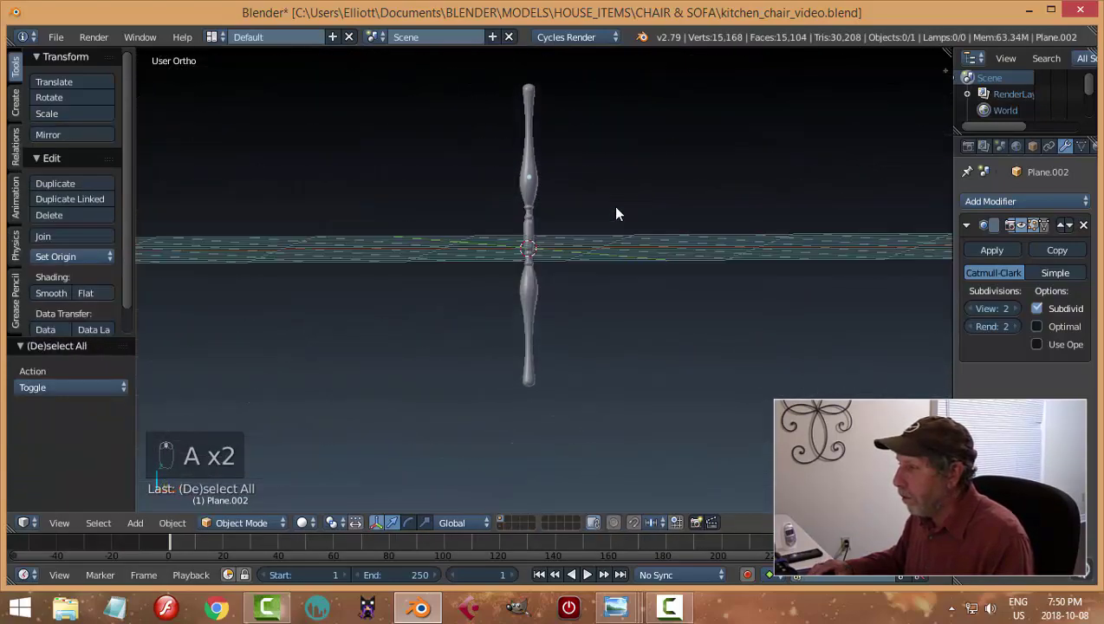
# Step: Save the file and move the stretcher onto the layer holding the other turned parts
pyautogui.press('ctrl+s')
pyautogui.moveTo(533, 196); pyautogui.dragTo(679, 206)
pyautogui.press('m')
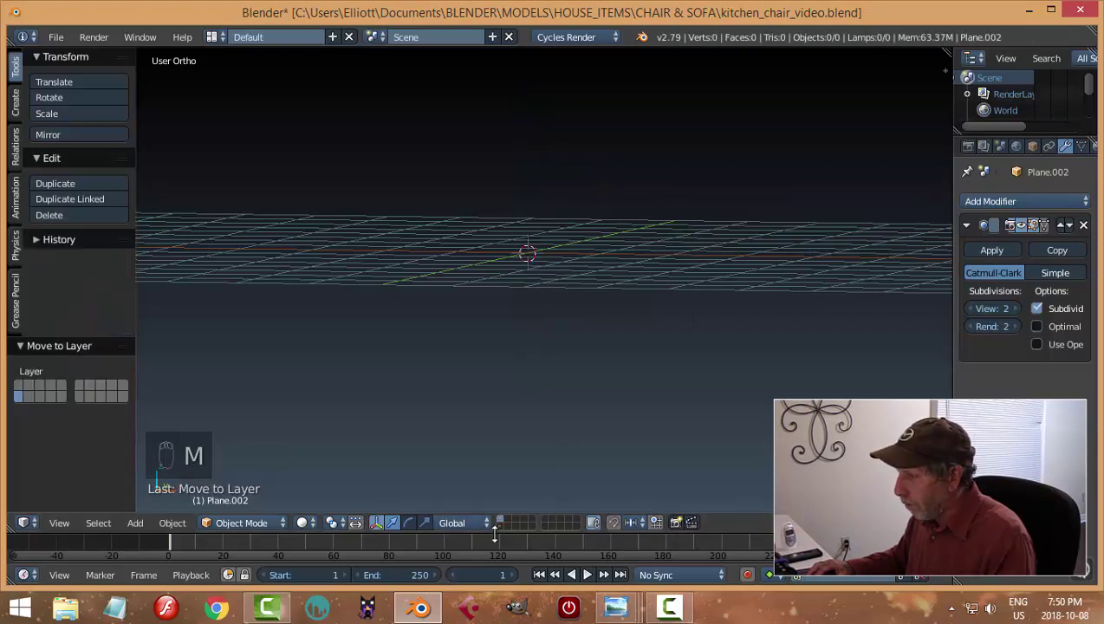
pyautogui.click(502, 534)
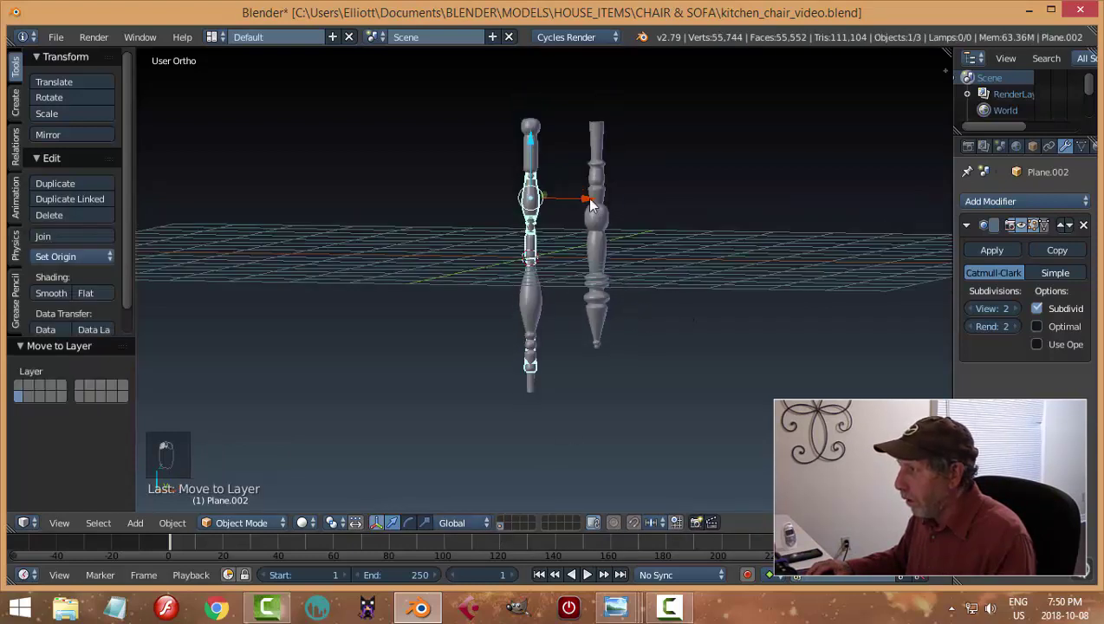
# Step: Check the parts from the front, then return to the empty layer with the reference drawing
pyautogui.press('KP_1')
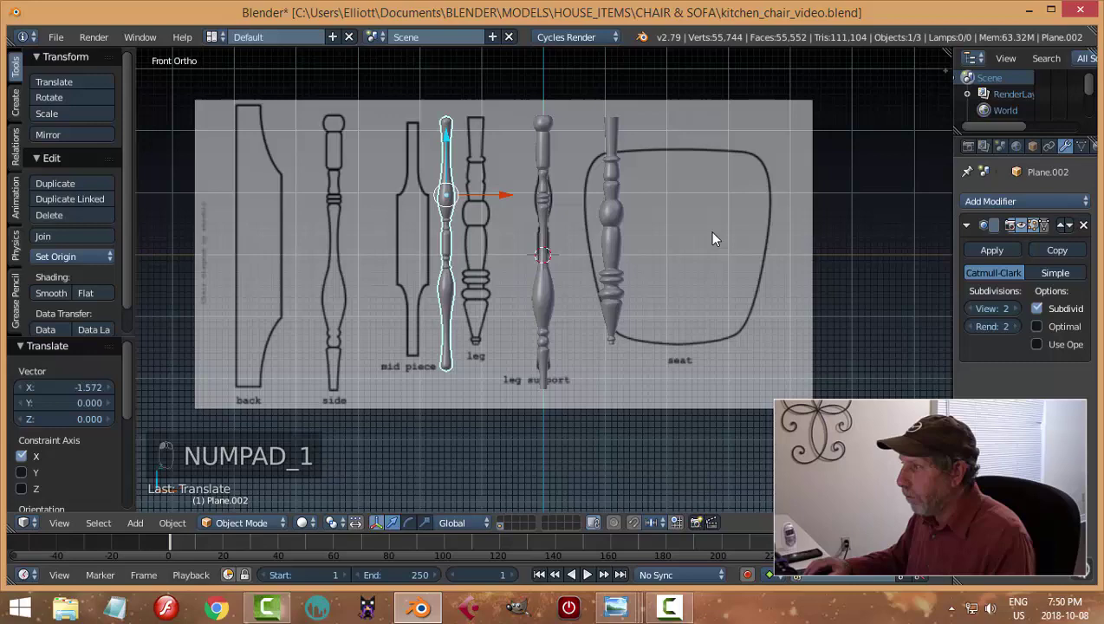
pyautogui.press('a')
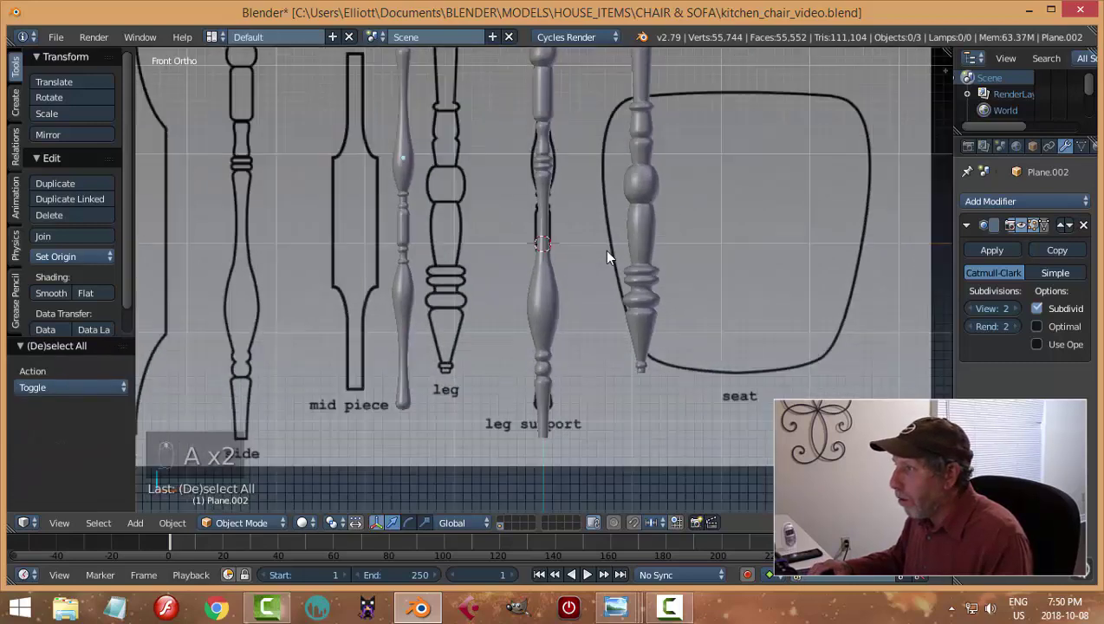
pyautogui.press('ctrl+s')
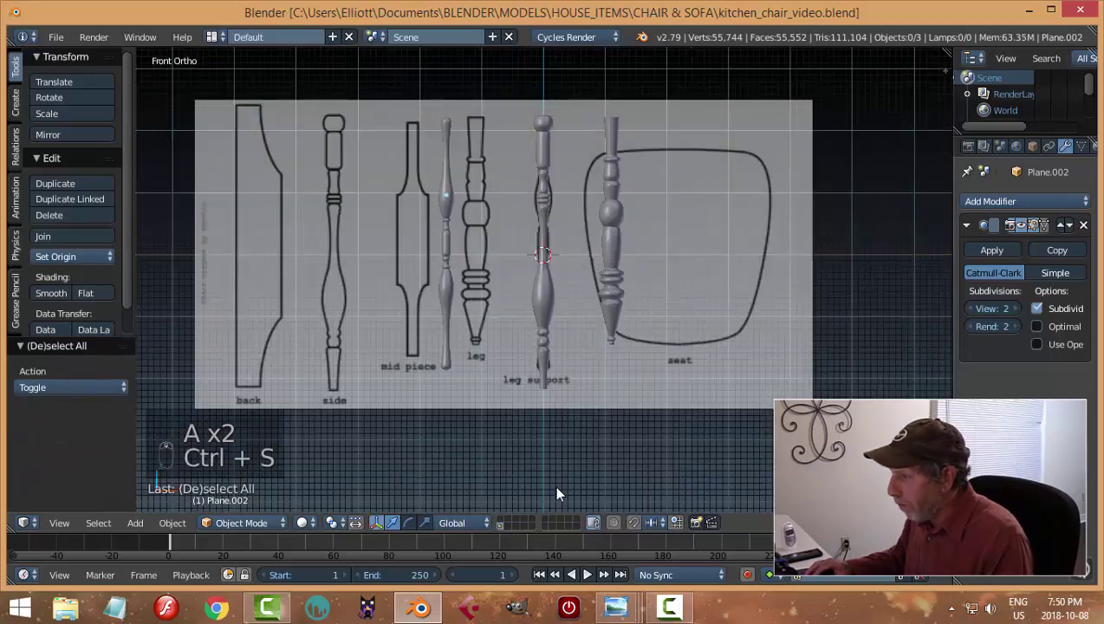
pyautogui.moveTo(506, 524); pyautogui.dragTo(572, 367)
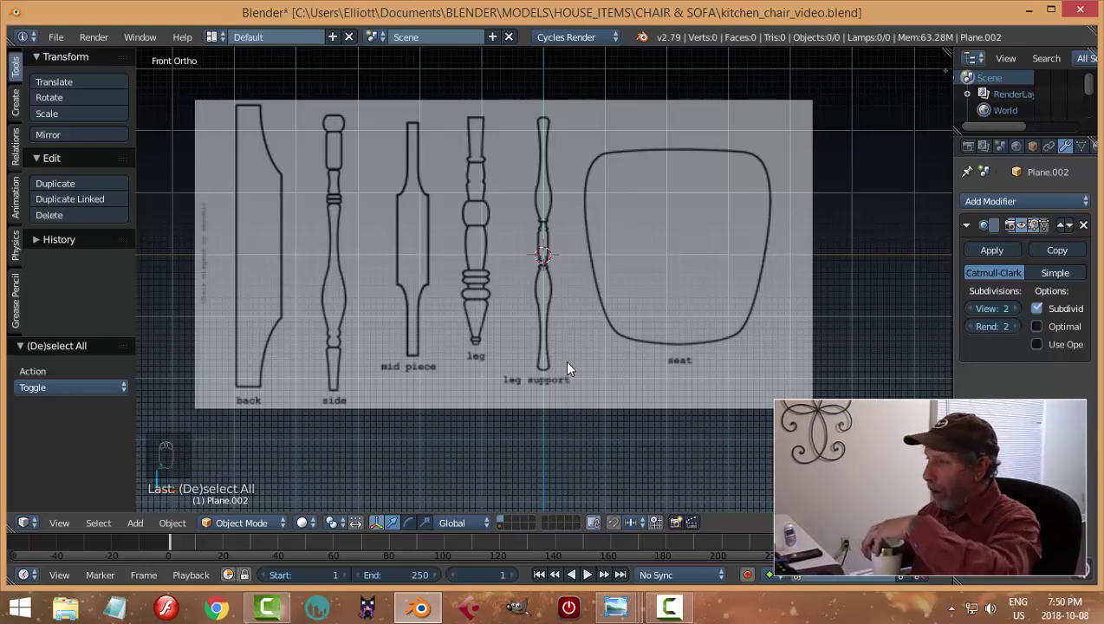
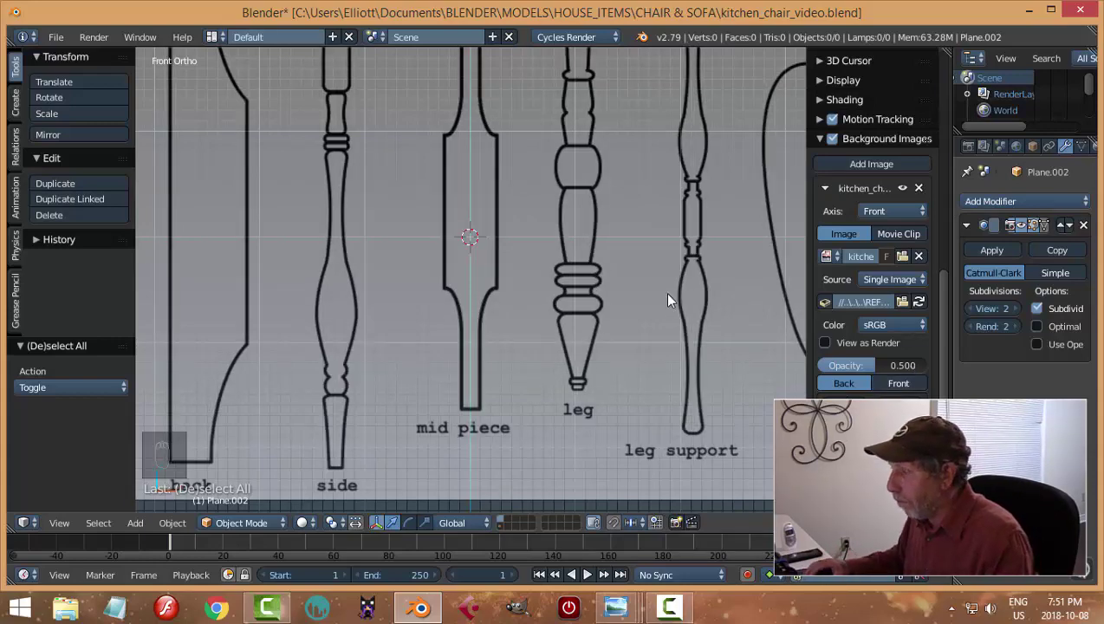
# Step: Hide the Background Images side panel and frame the row of leg reference outlines
pyautogui.press('n')
pyautogui.moveTo(618, 253); pyautogui.dragTo(564, 340)
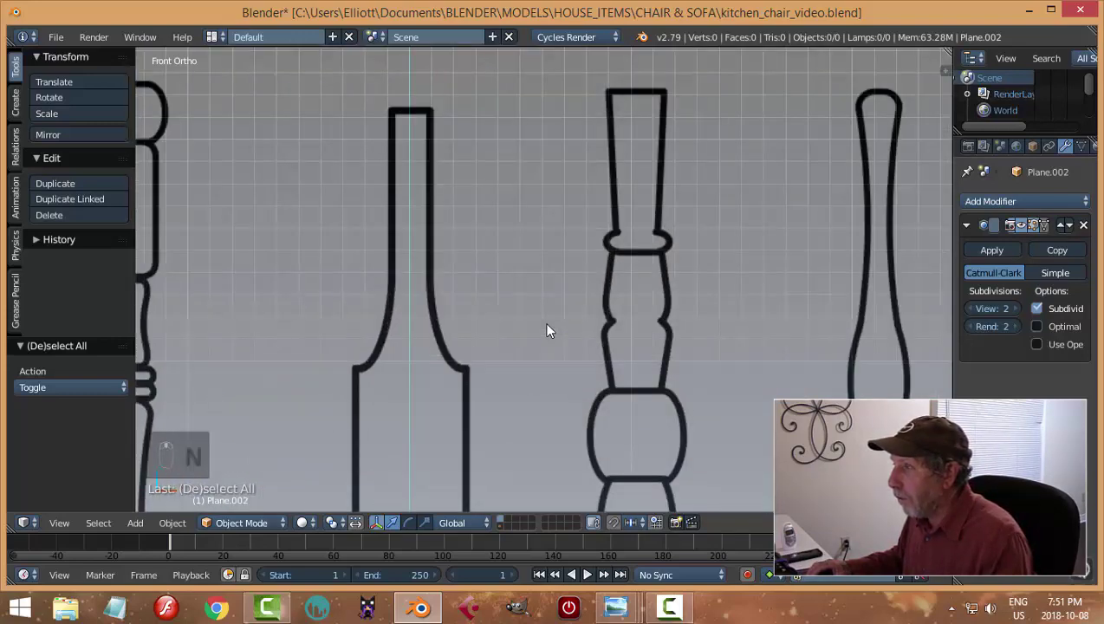
pyautogui.press('n')
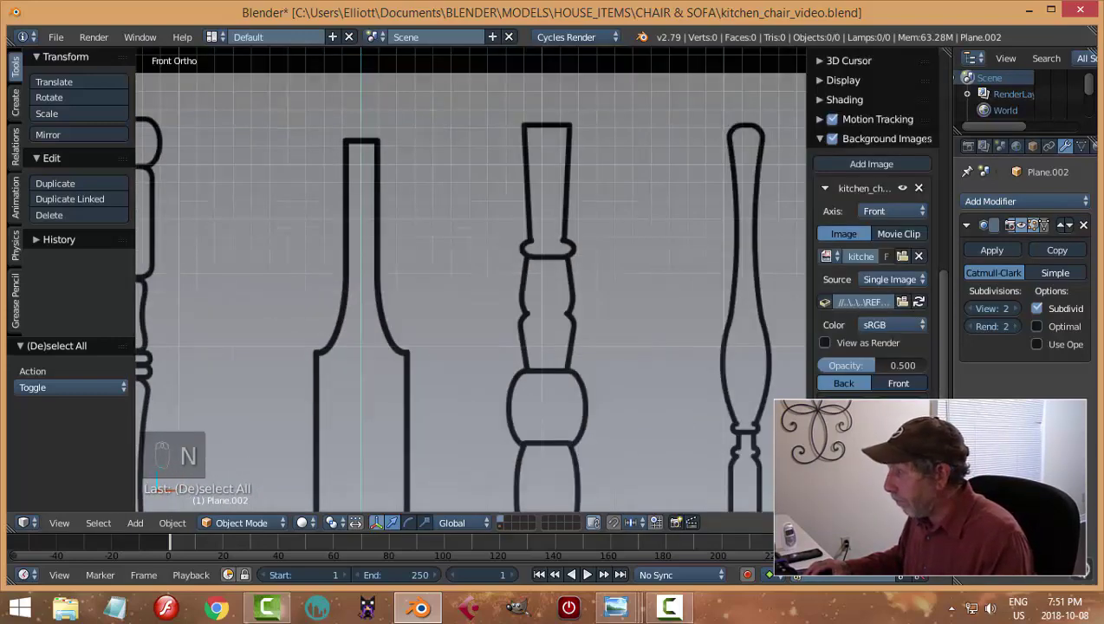
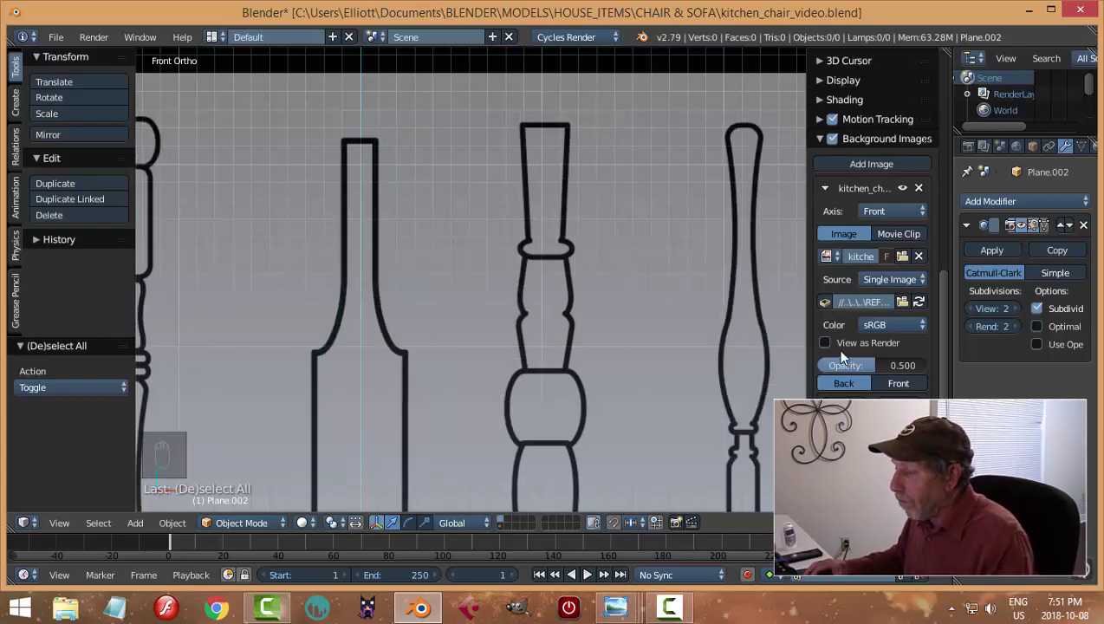
pyautogui.press('n')
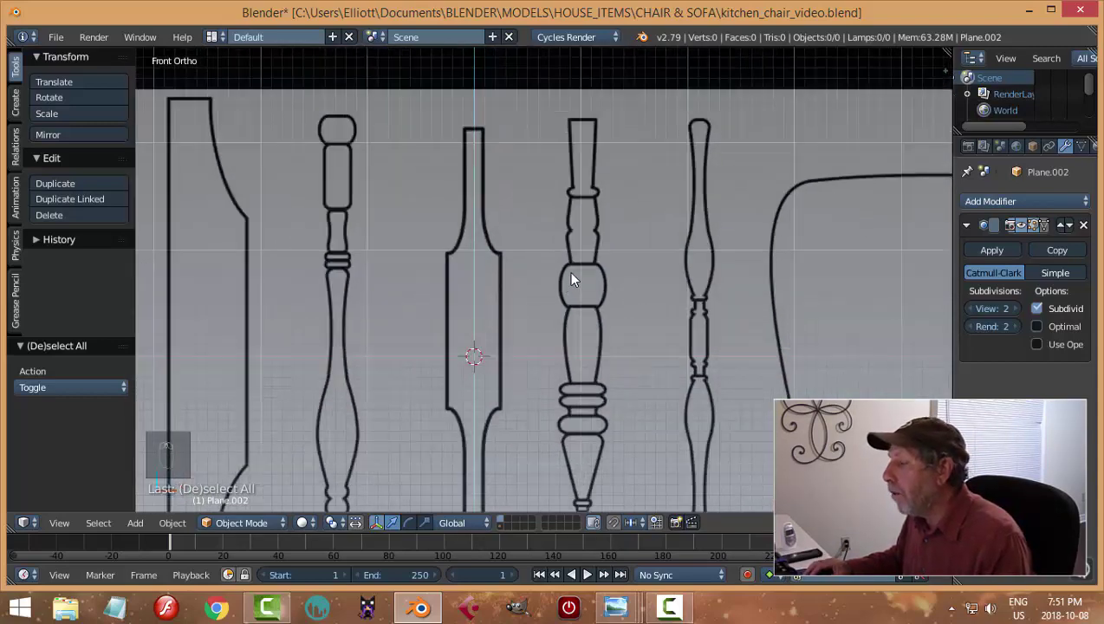
# Step: Add a plane, stand it upright 90° on X and merge its vertices into one at the centre
pyautogui.press('shift+a')
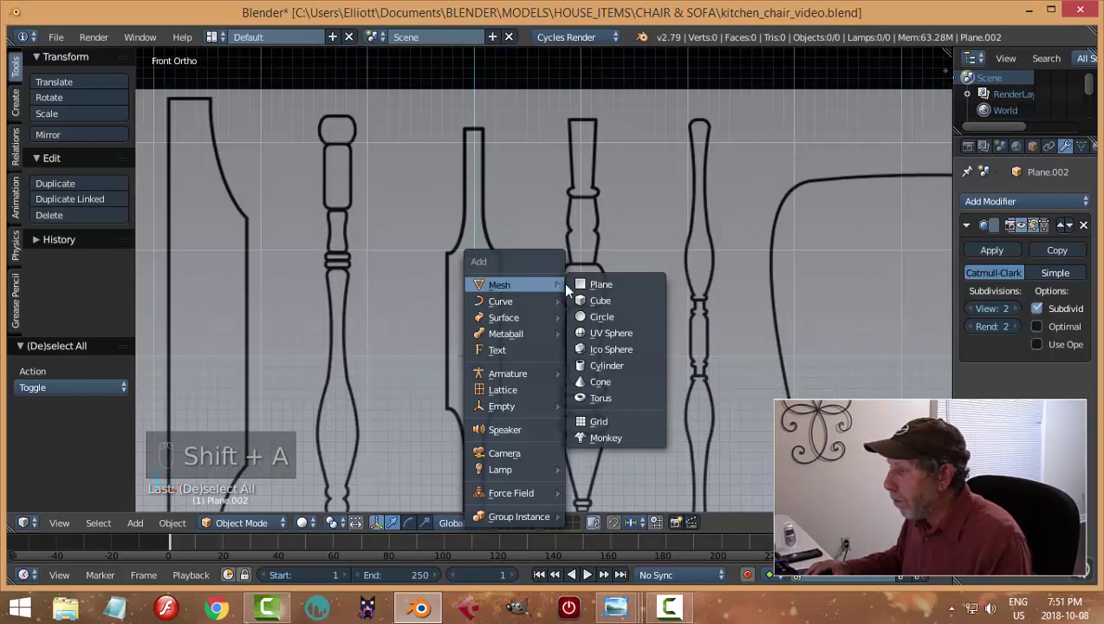
pyautogui.press('r')
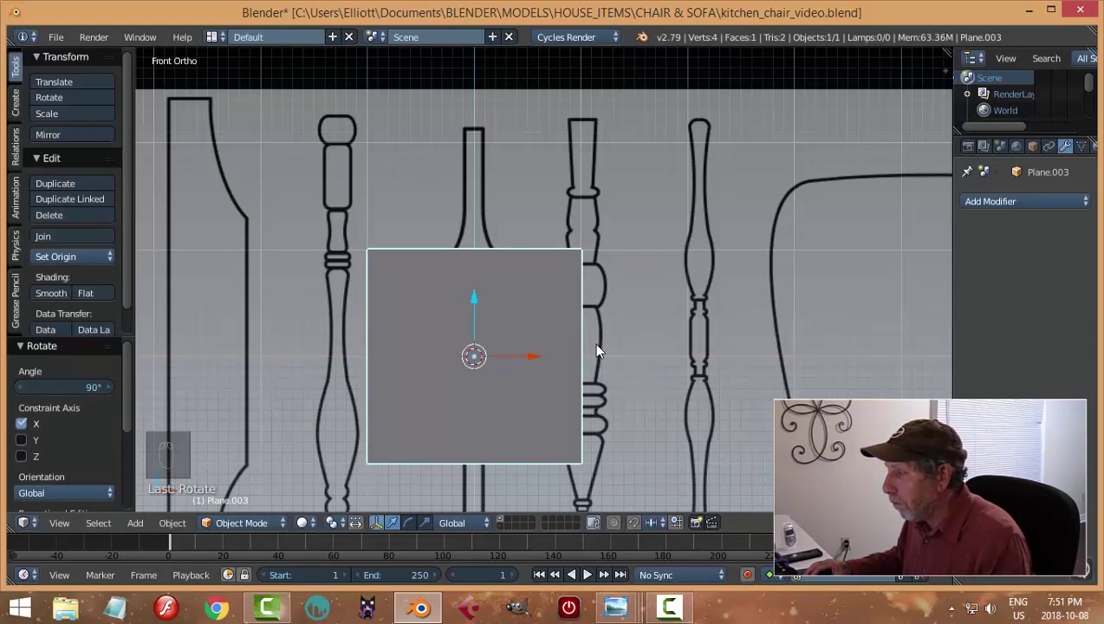
pyautogui.press('Tab')
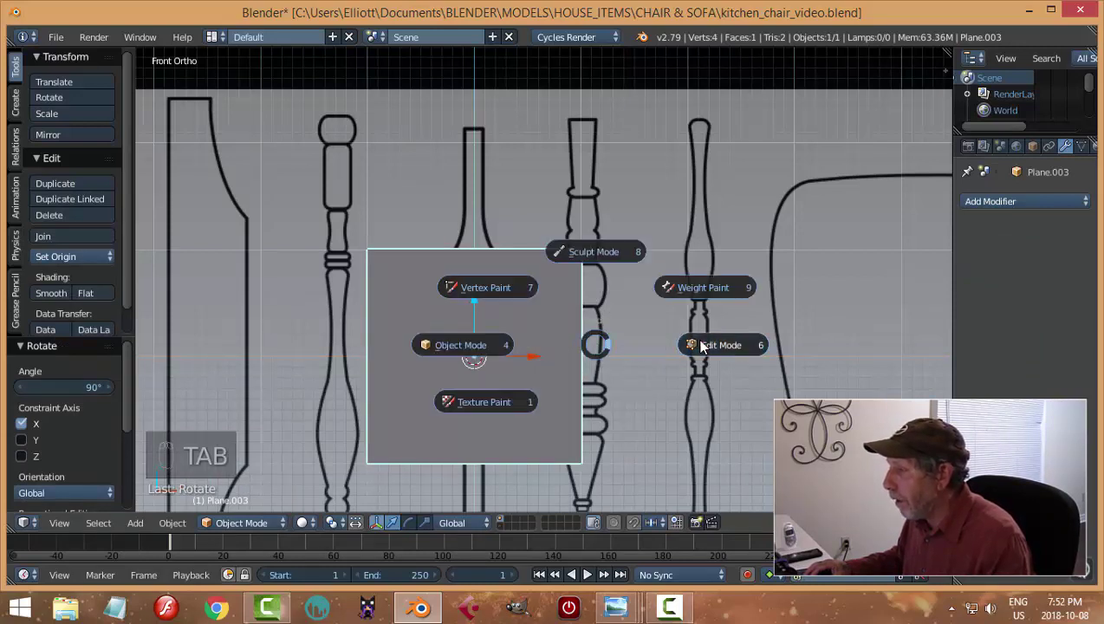
pyautogui.press('ctrl+Tab')
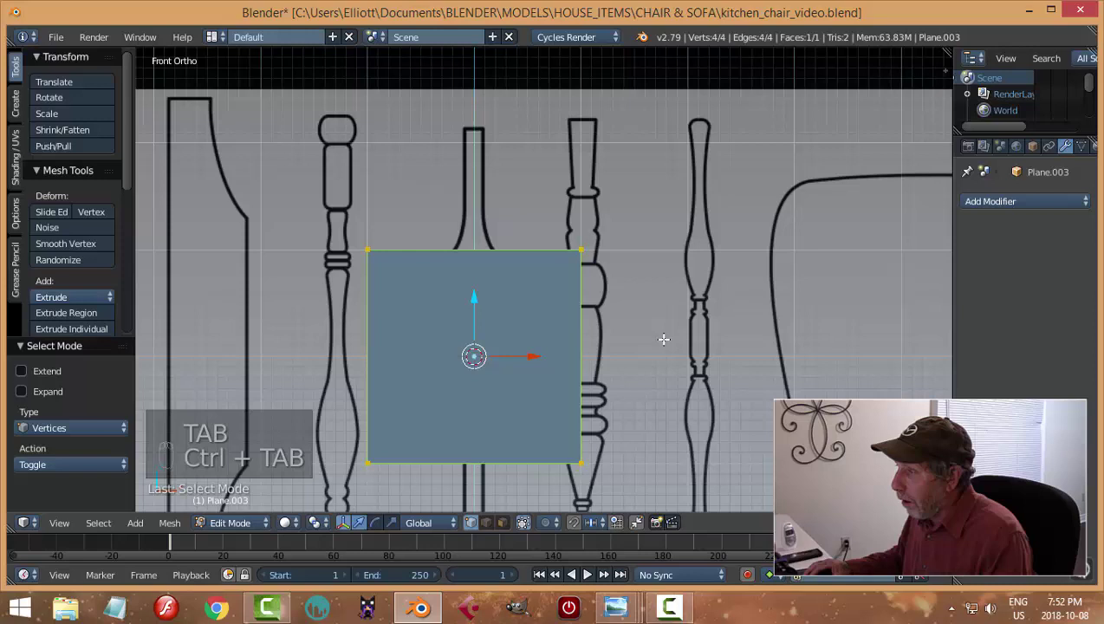
pyautogui.press('alt+m')
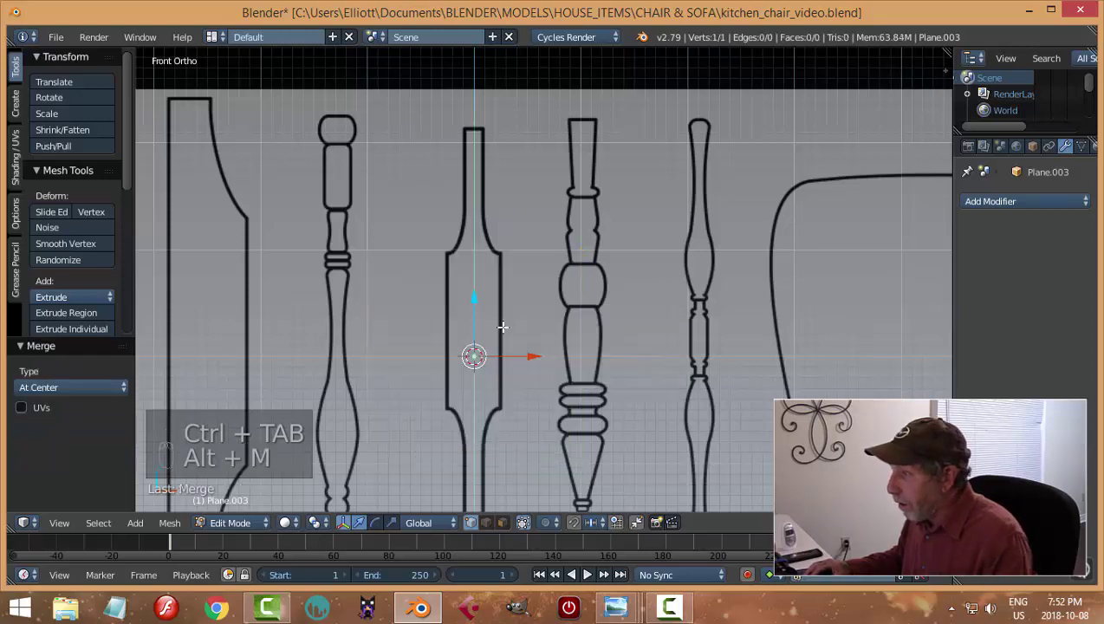
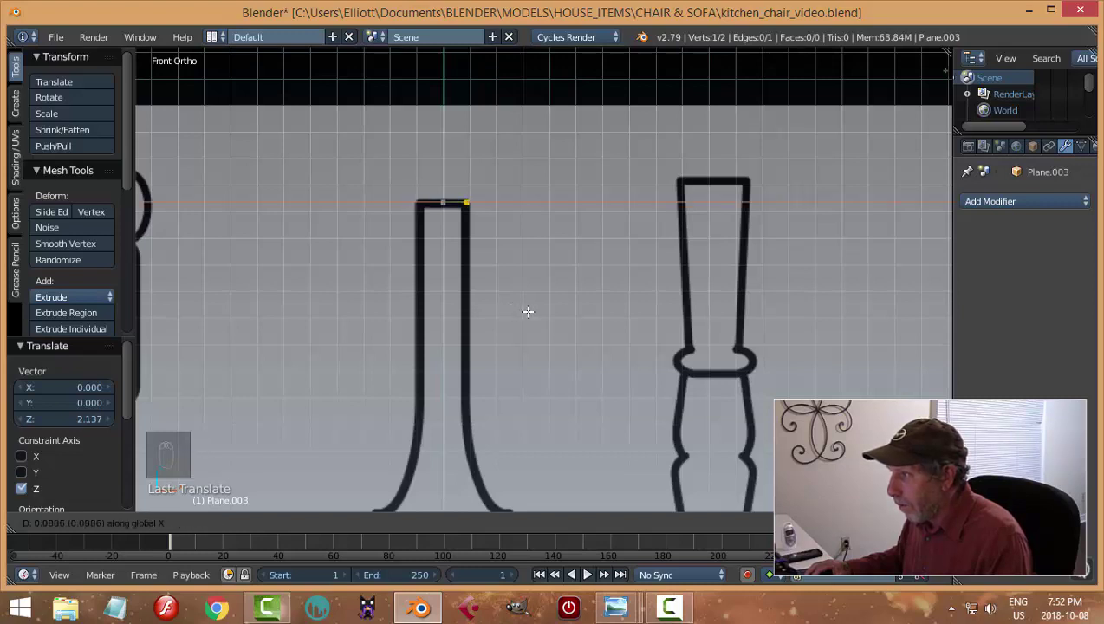
# Step: Extrude vertices from the leg top down its edge to where the curve begins and into it
pyautogui.press('e')
pyautogui.press('g')
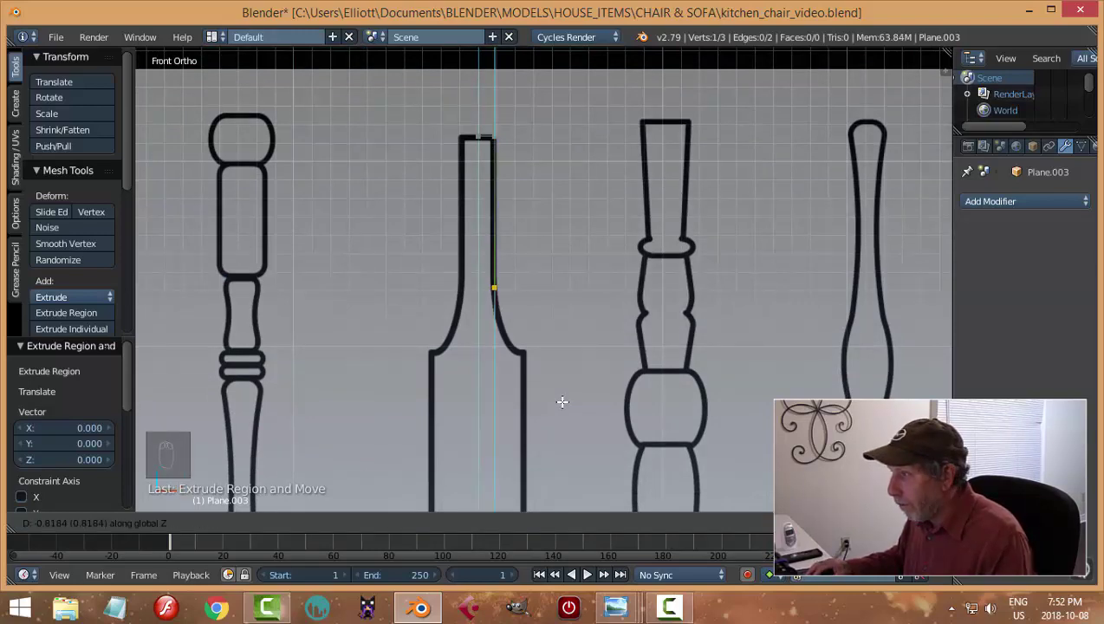
pyautogui.press('e')
pyautogui.press('g')
pyautogui.press('e')
pyautogui.press('g')
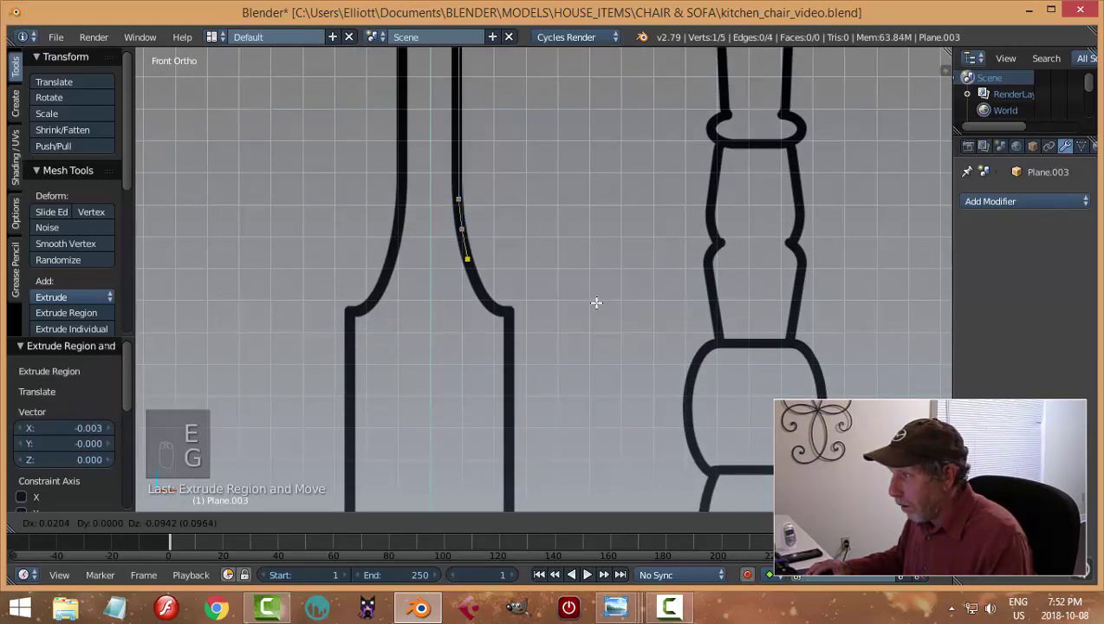
pyautogui.press('g')
pyautogui.press('e')
# Step: Continue extruding vertices step by step along the curved edge to its bottom
pyautogui.press('e')
pyautogui.press('g')
pyautogui.press('e')
pyautogui.press('g')
pyautogui.press('e')
pyautogui.press('g')
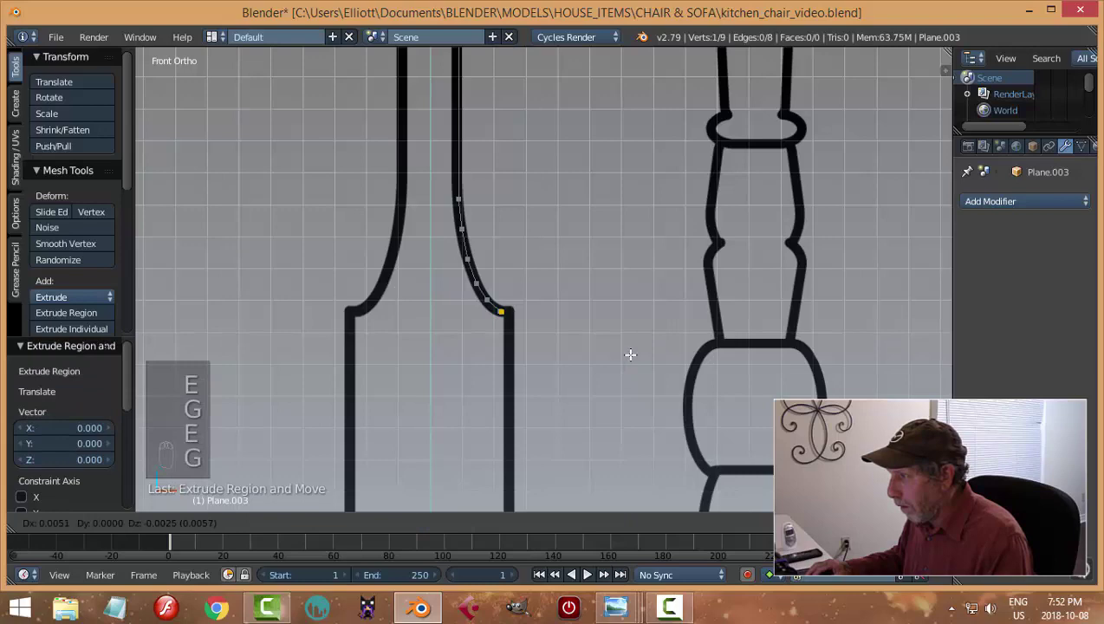
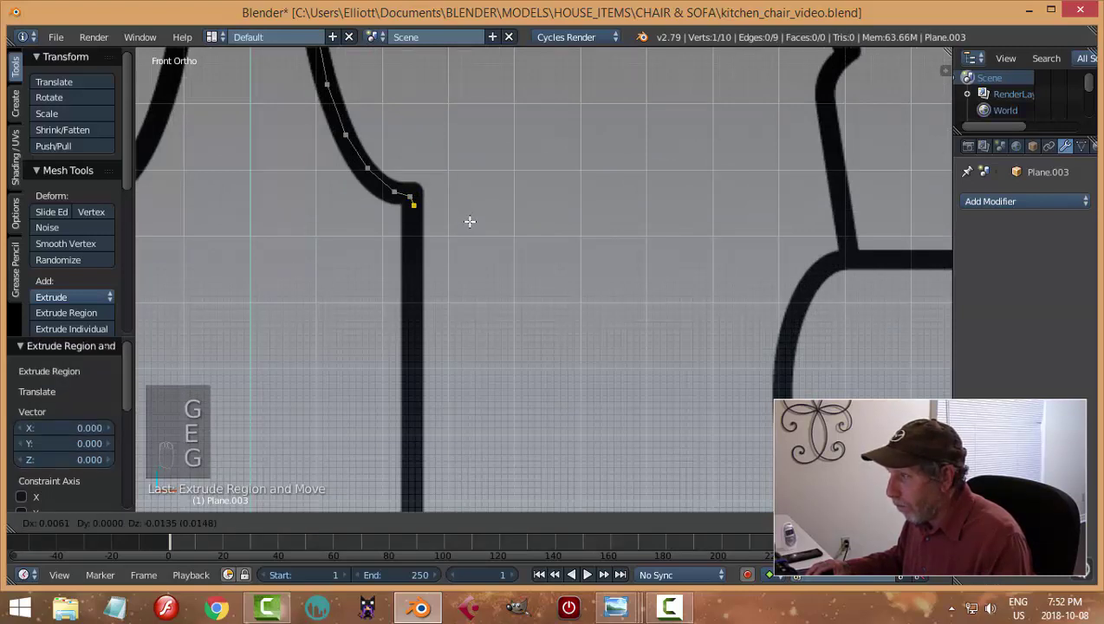
# Step: Run the chain down the straight lower edge and extrude across toward the centre line
pyautogui.press('e')
pyautogui.press('g')
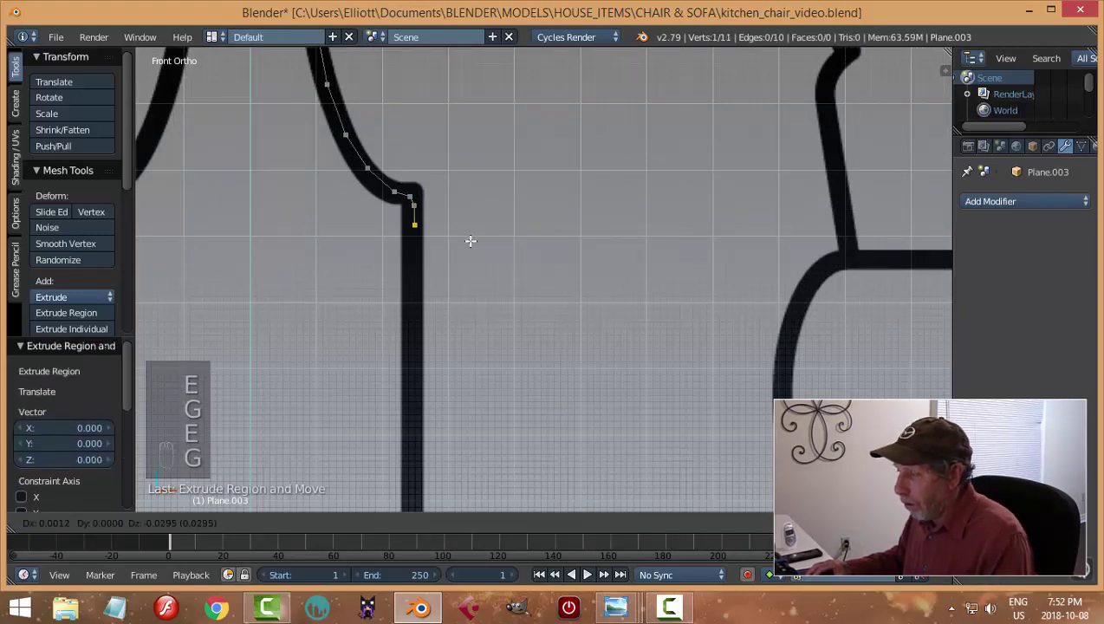
pyautogui.press('z')
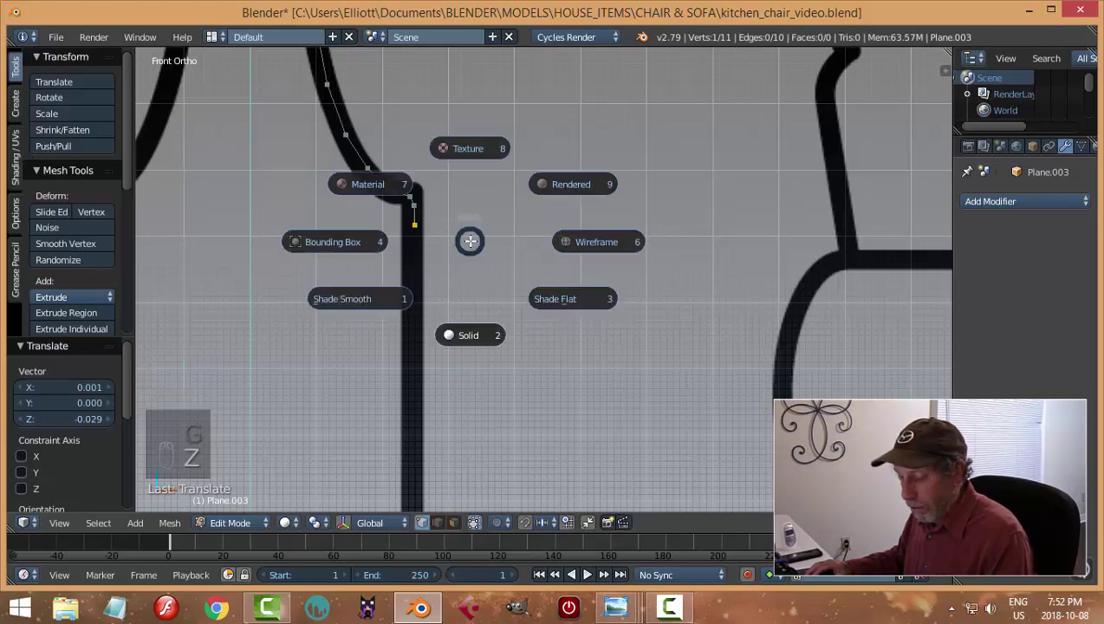
pyautogui.press('g')
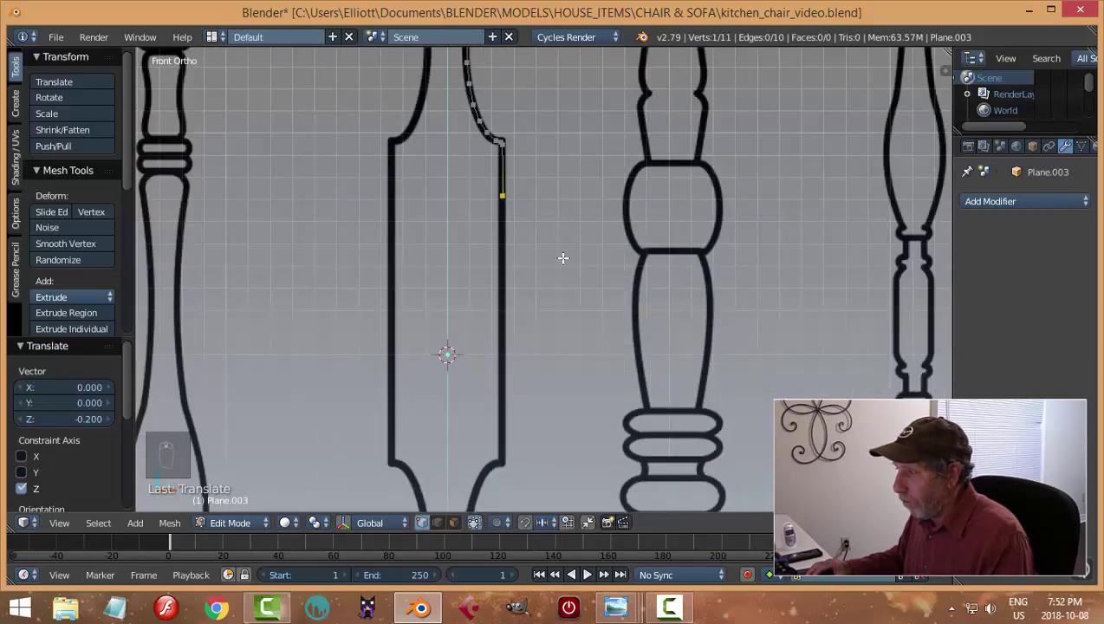
pyautogui.press('g')
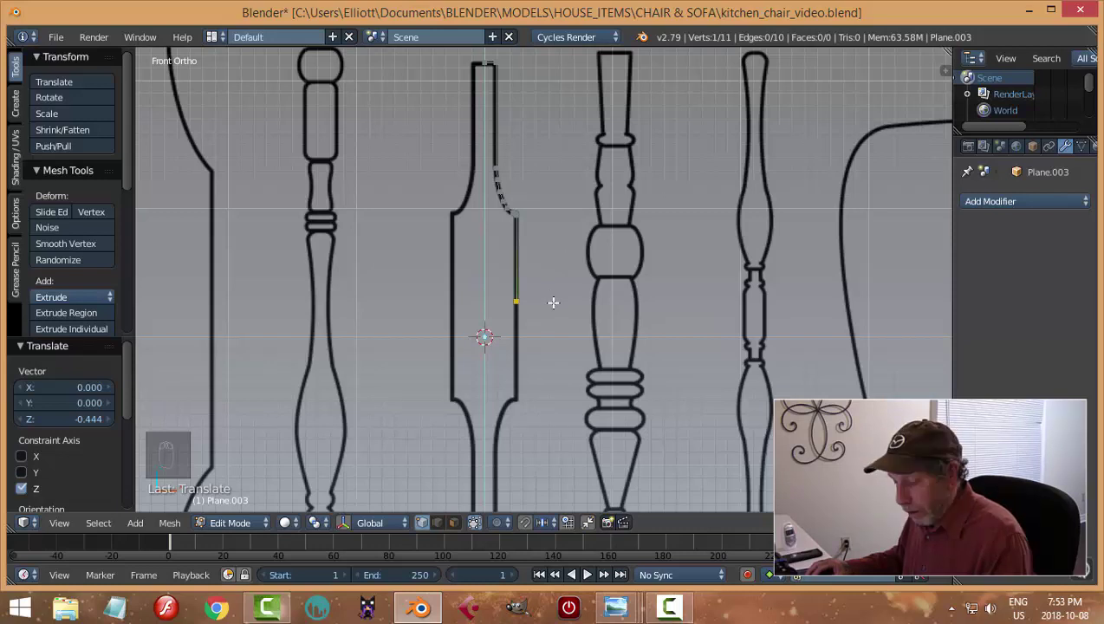
pyautogui.press('e')
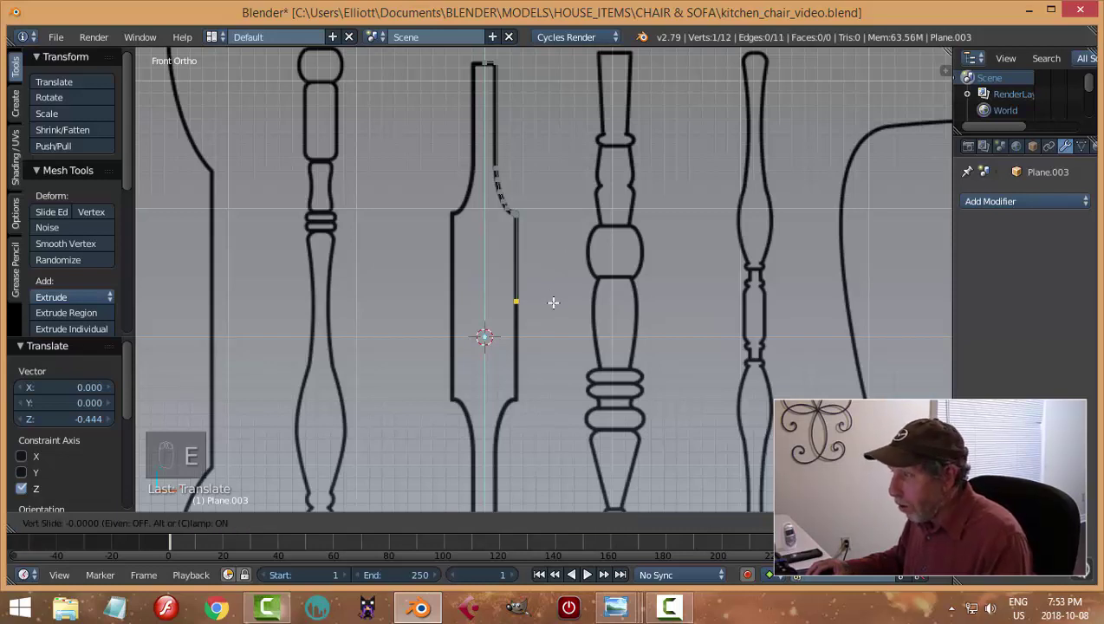
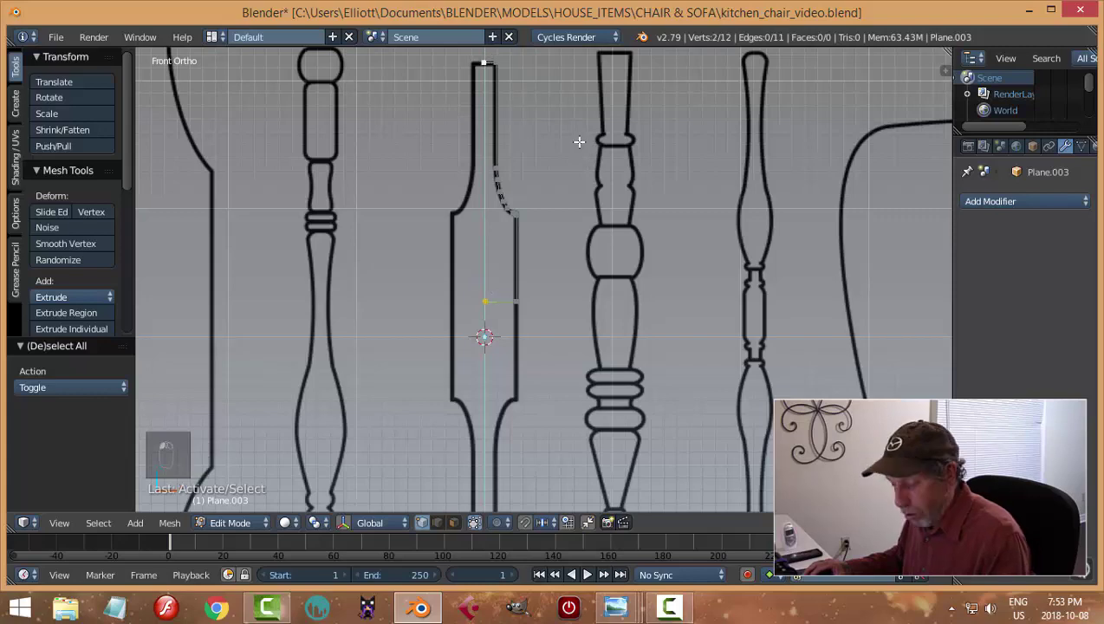
# Step: Join the two end vertices with F to close the leg half-profile outline
pyautogui.press('f')
pyautogui.press('a')
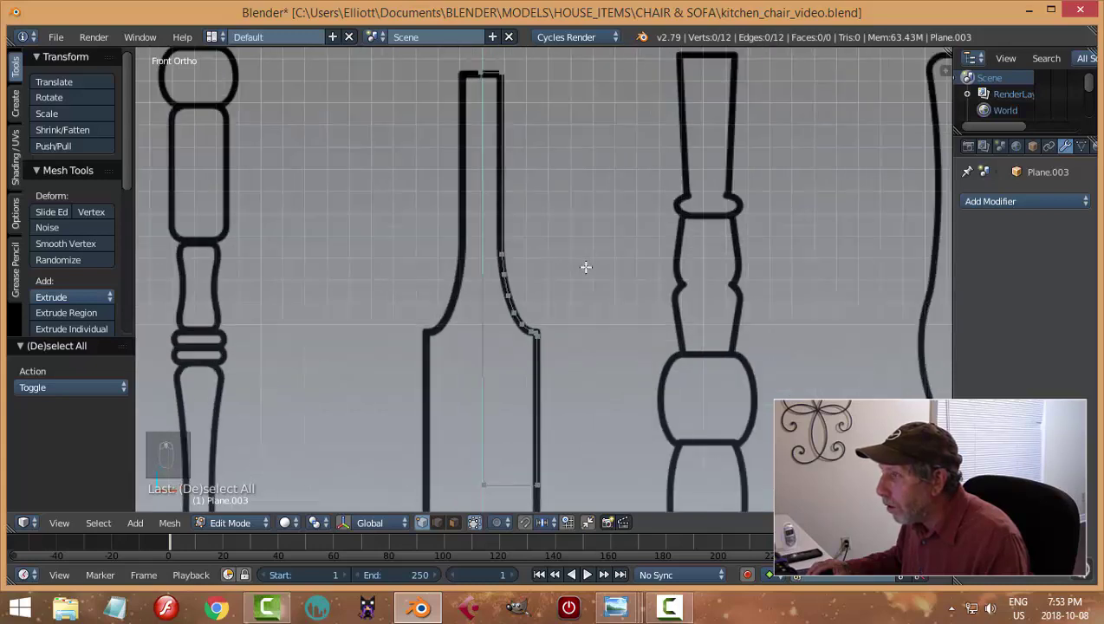
pyautogui.press('a')
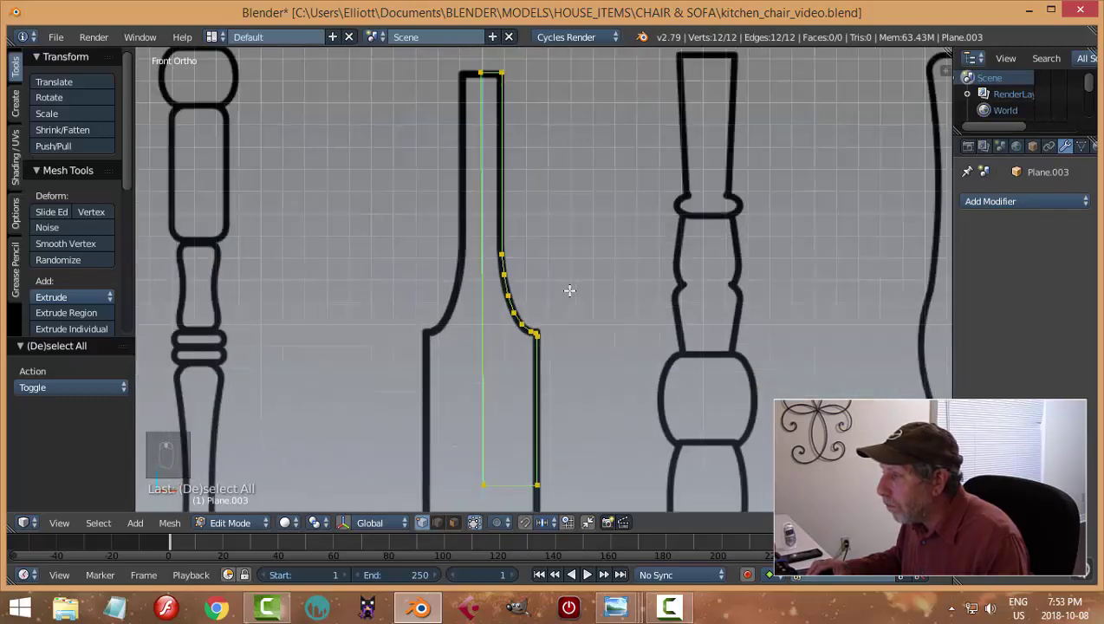
pyautogui.press('a')
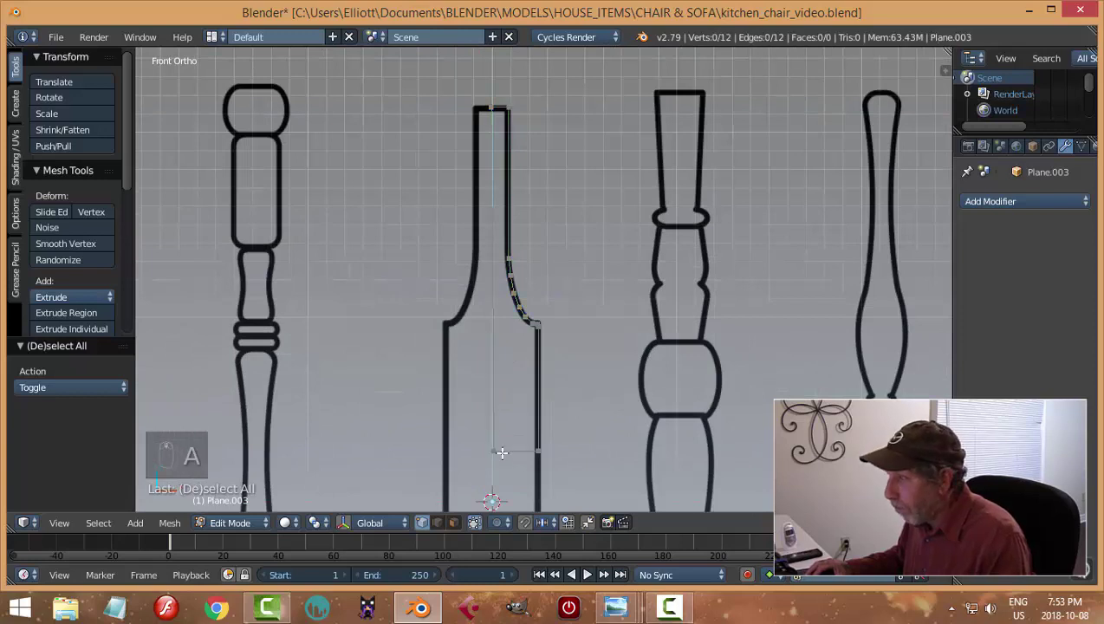
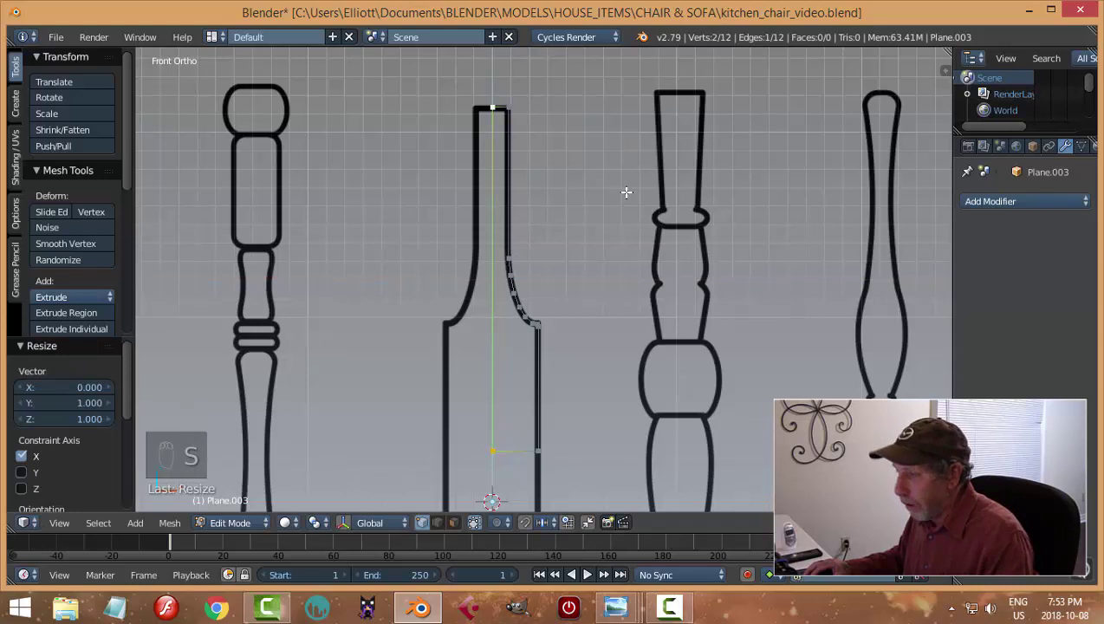
pyautogui.press('a')
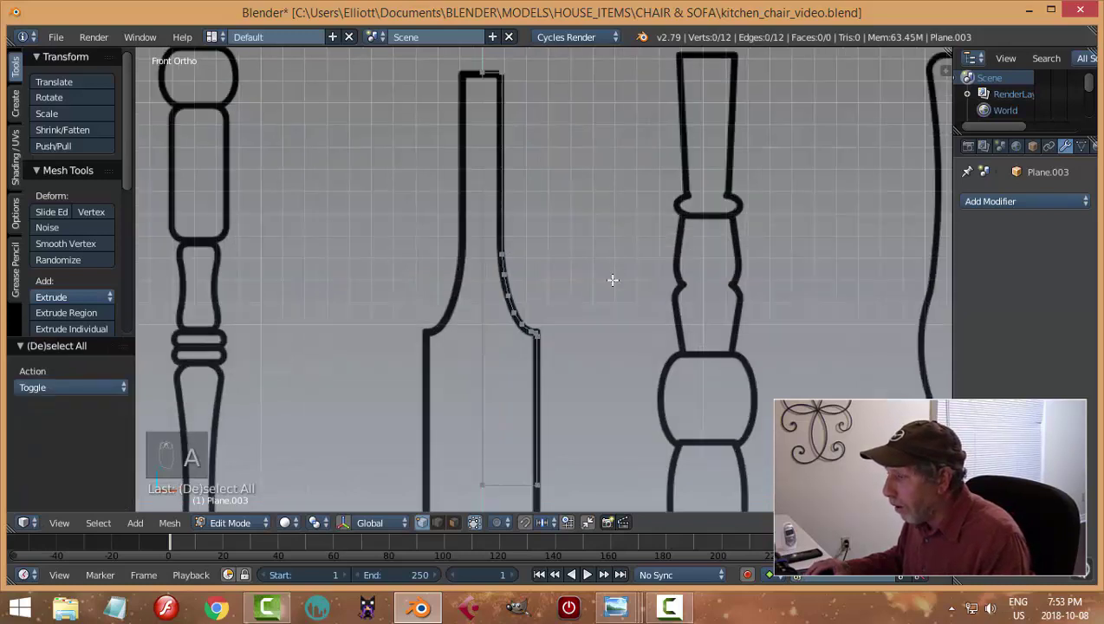
# Step: Check the outline in object mode, return to front view and line up the centre vertices
pyautogui.press('Tab')
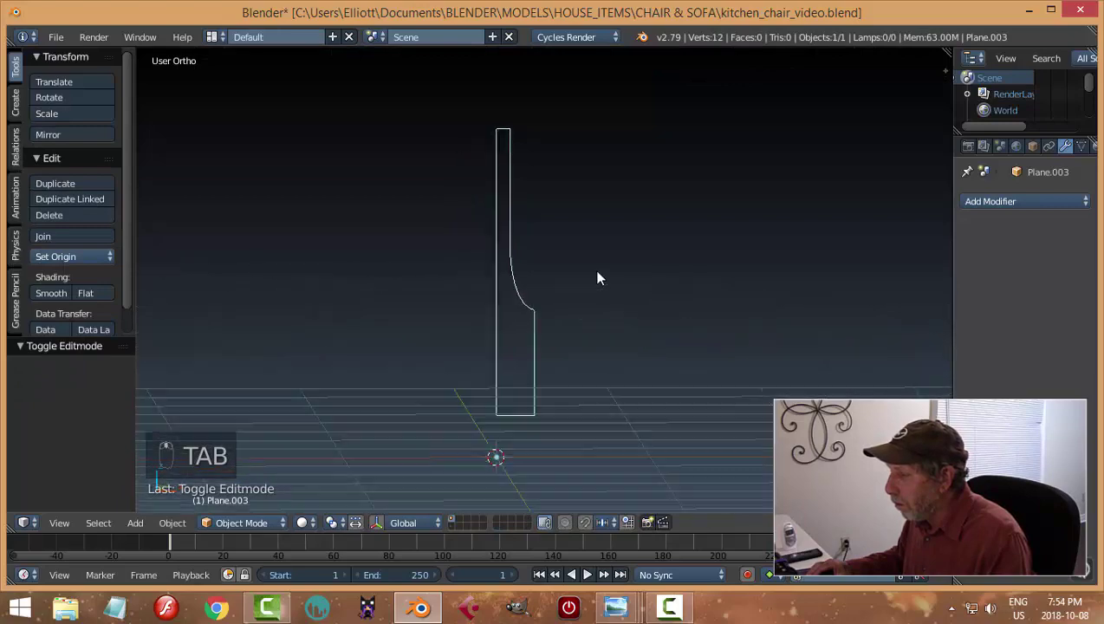
pyautogui.press('Tab')
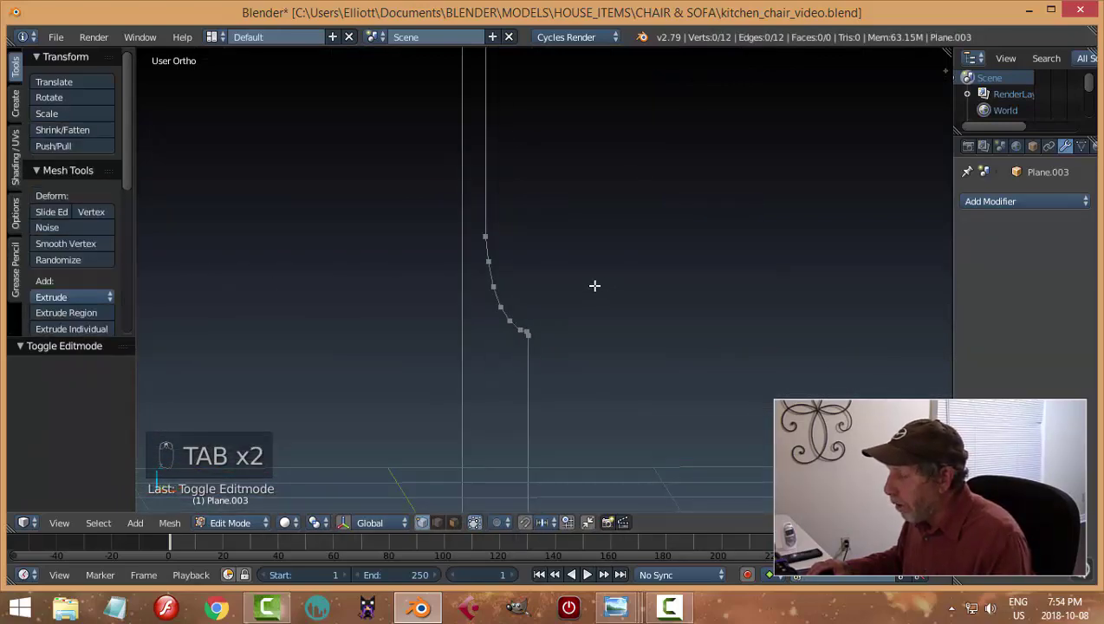
pyautogui.press('KP_1')
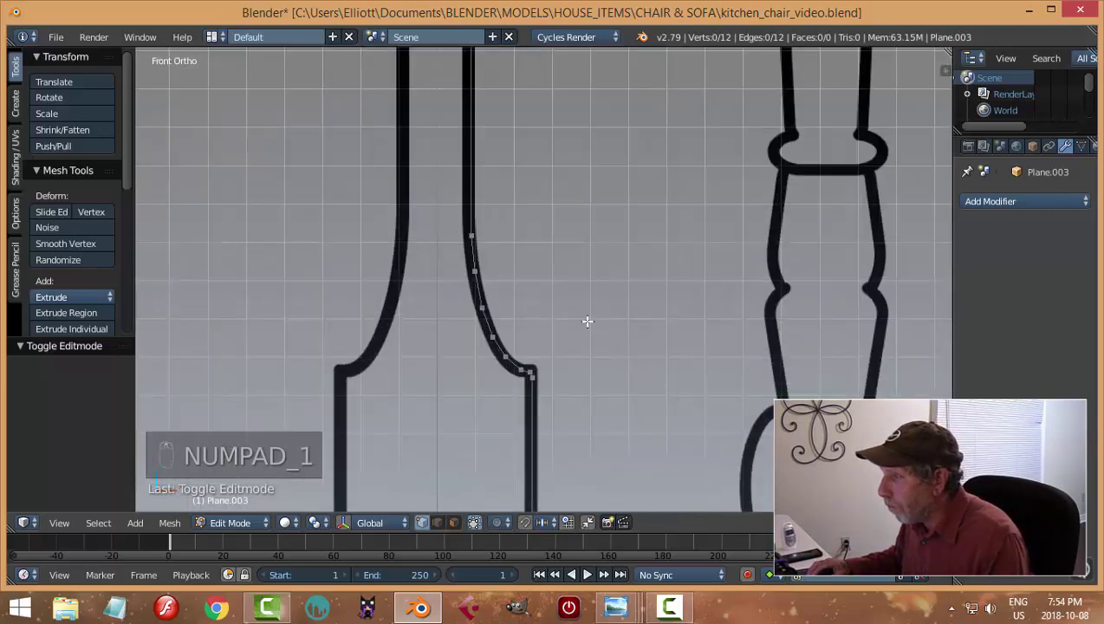
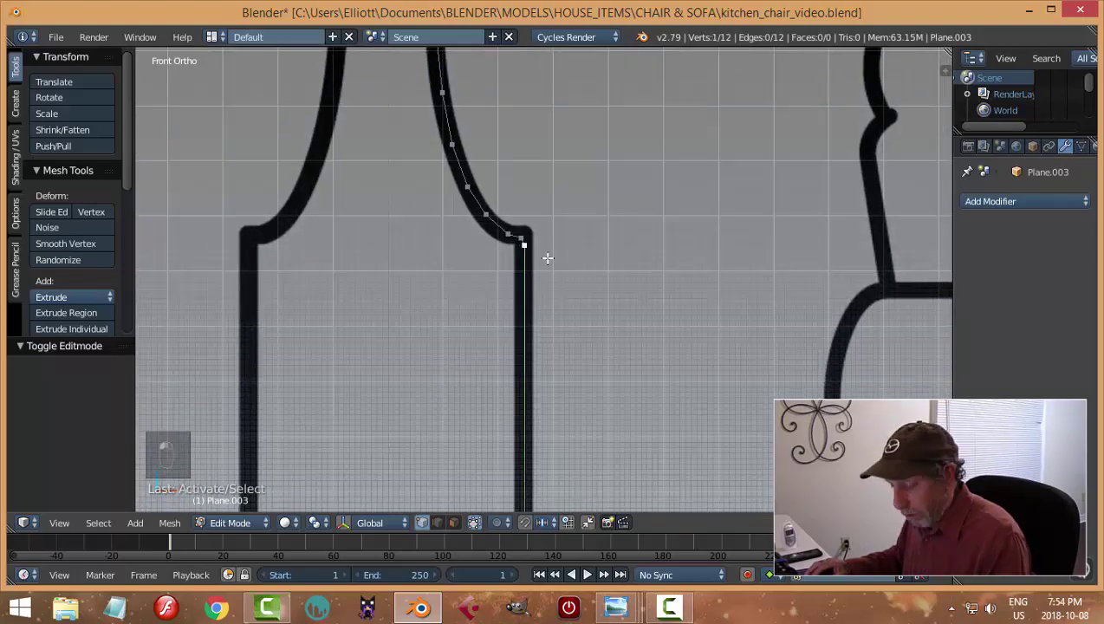
pyautogui.press('g')
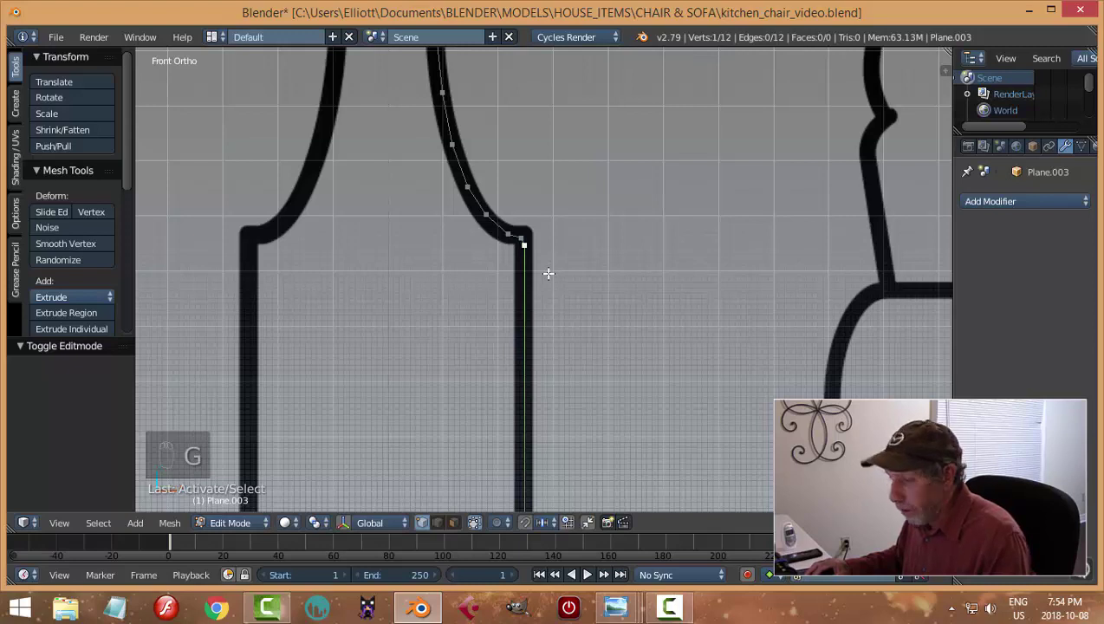
pyautogui.press('a')
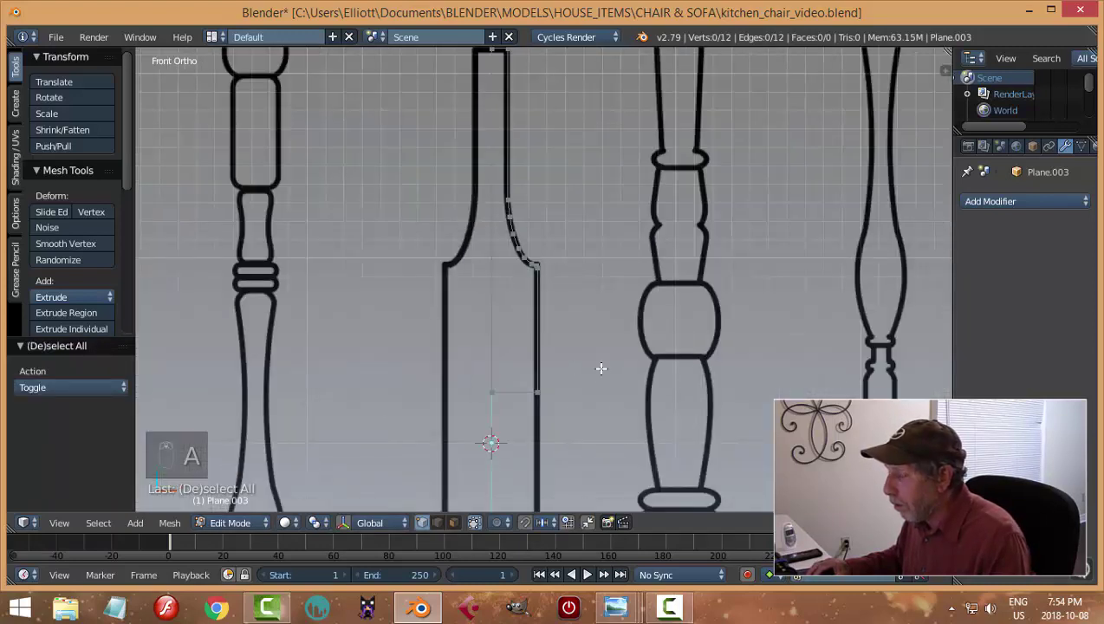
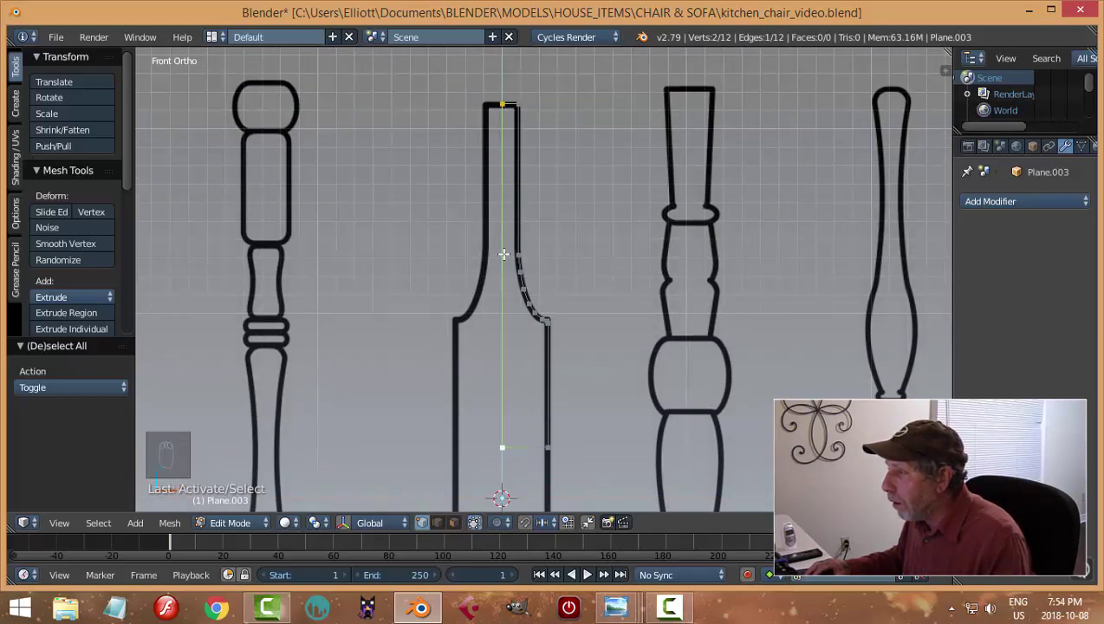
# Step: Subdivide the centre-line edge and move the new vertex up along Z to the profile top
pyautogui.press('w')
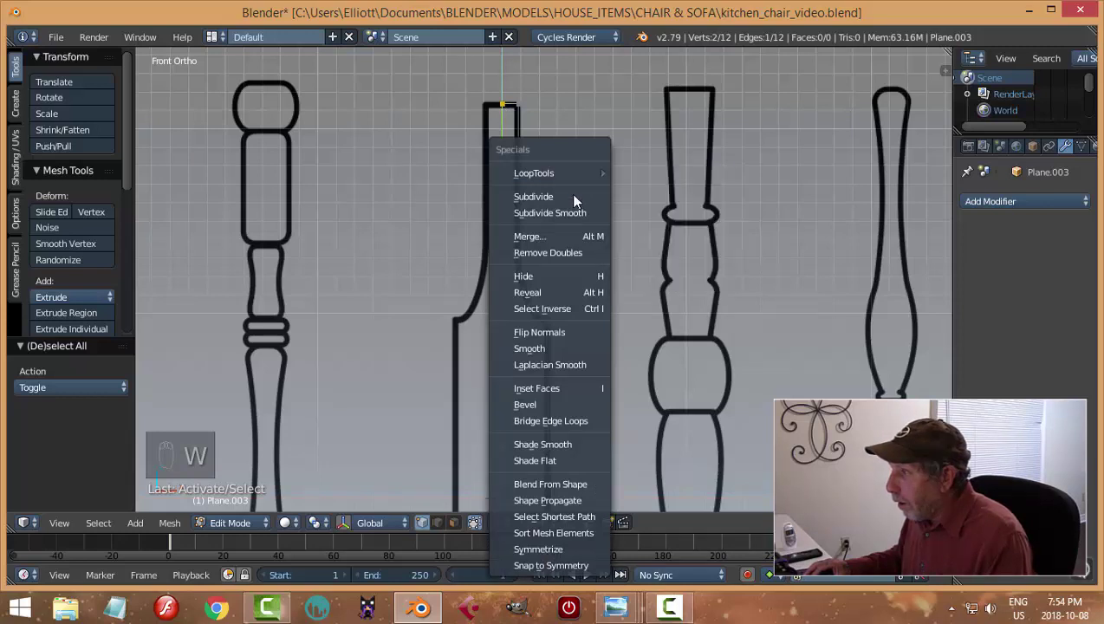
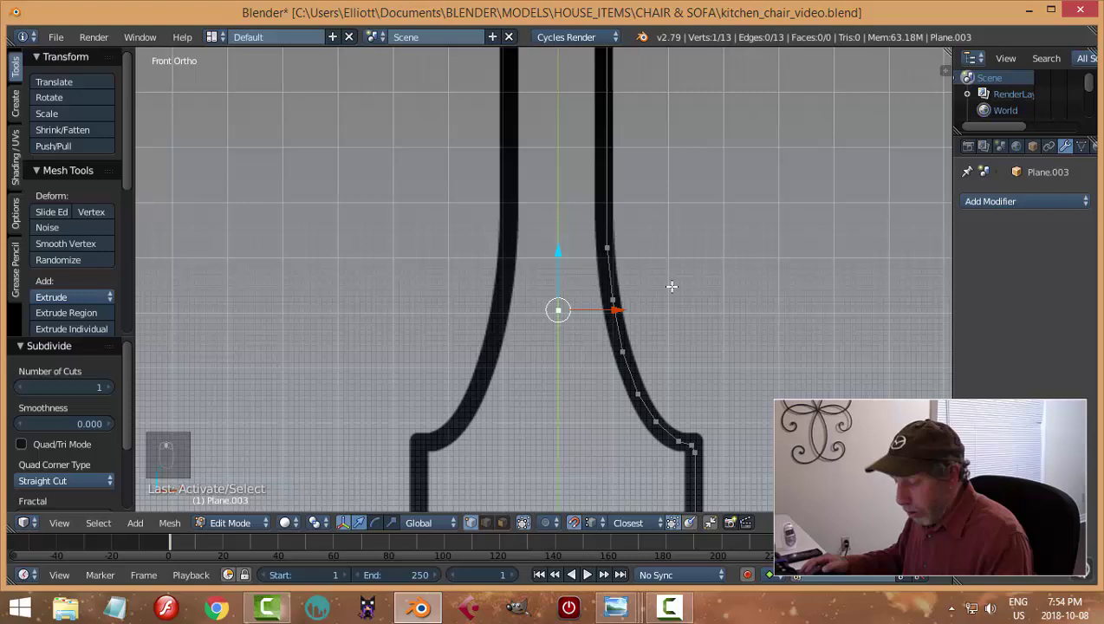
pyautogui.press('g')
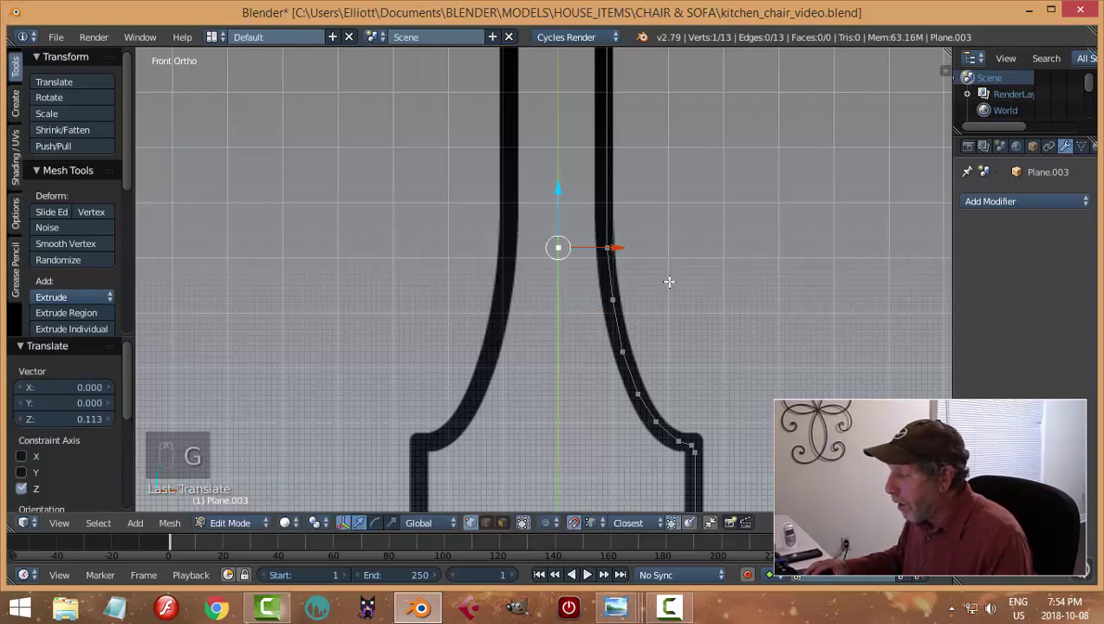
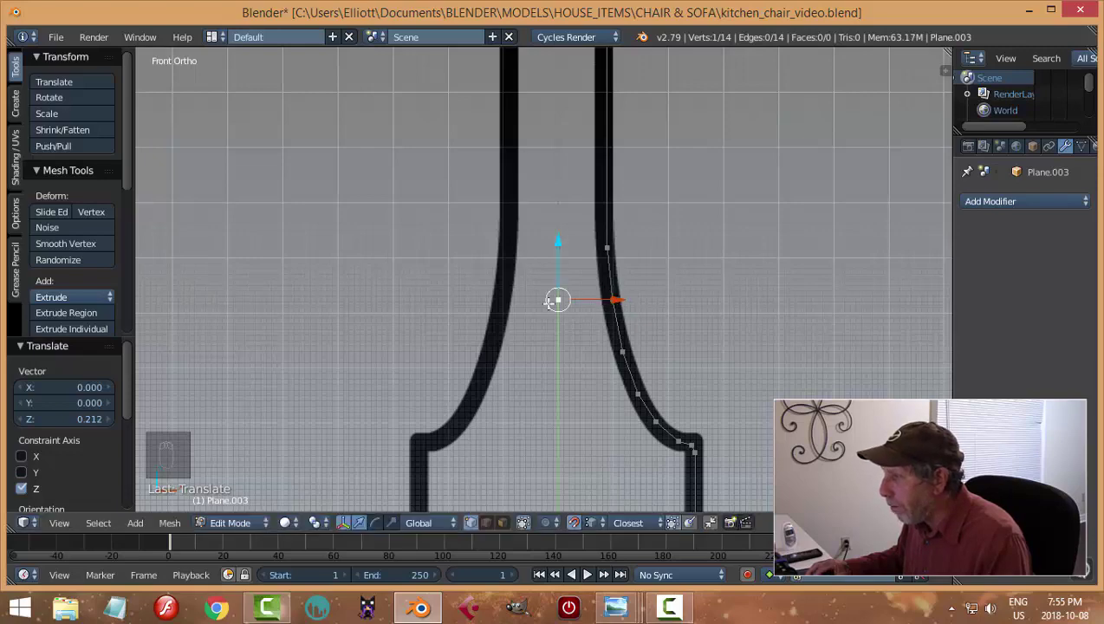
pyautogui.press('a')
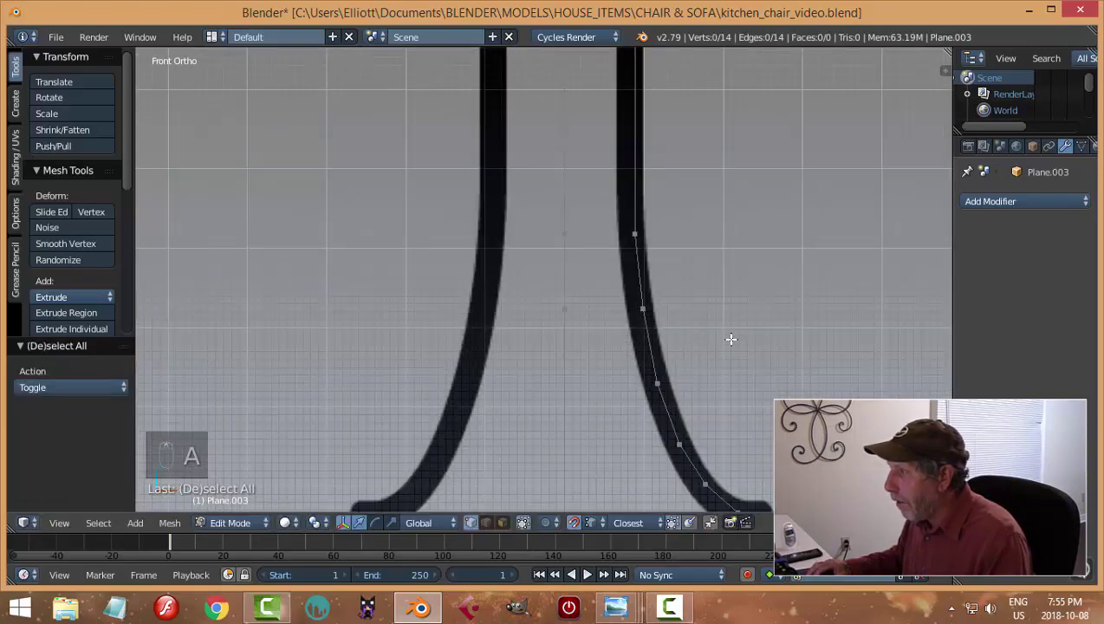
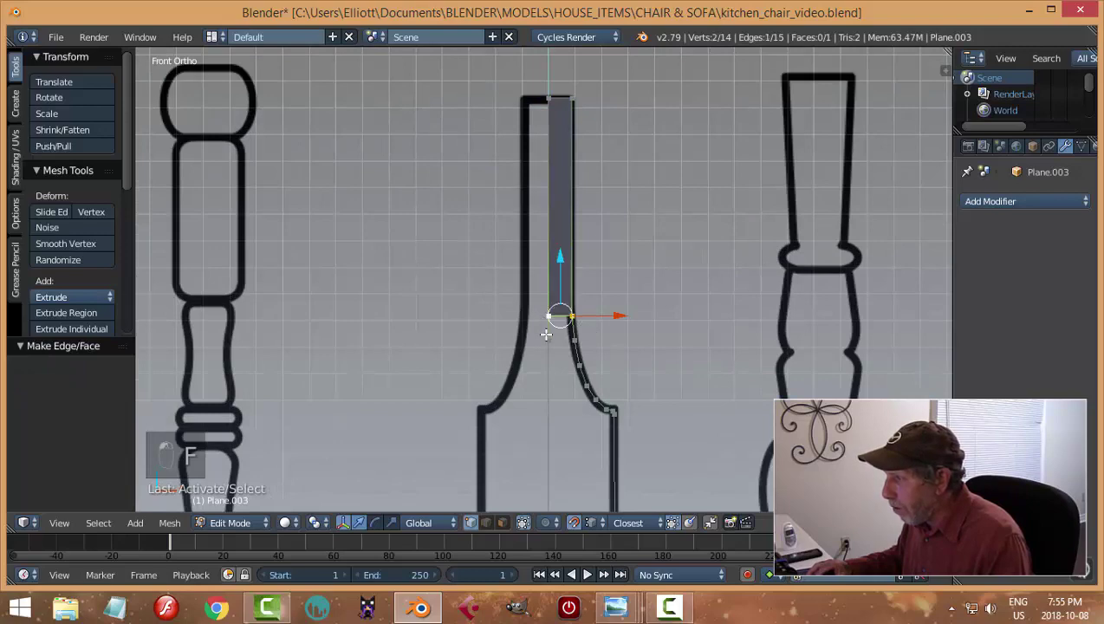
# Step: Fill the top faces of the profile between vertex pairs and subdivide the next edge
pyautogui.press('f')
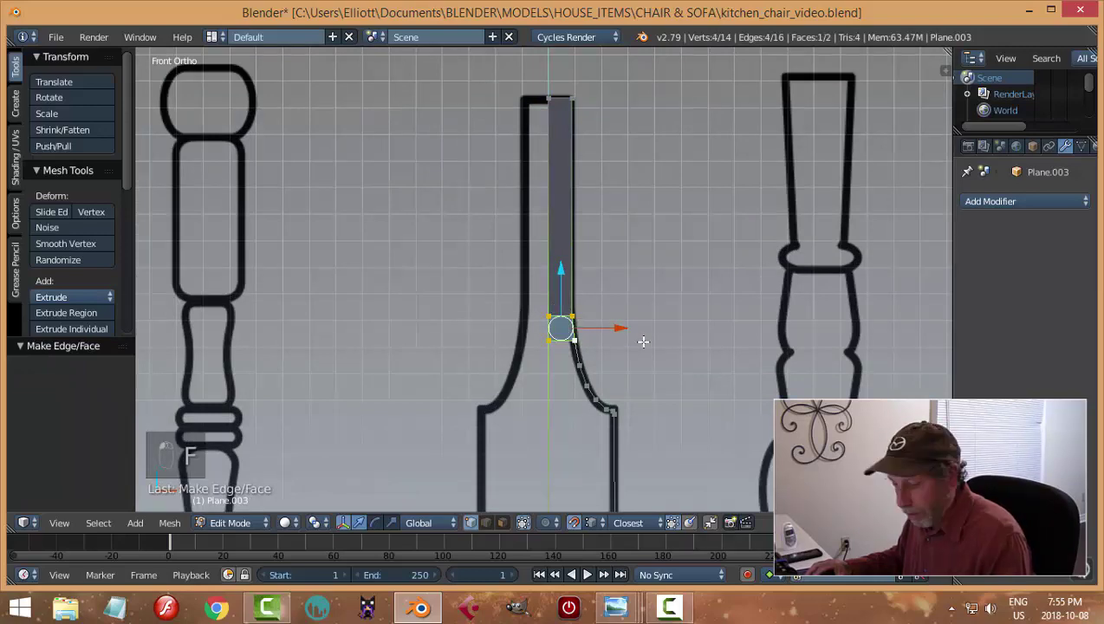
pyautogui.press('a')
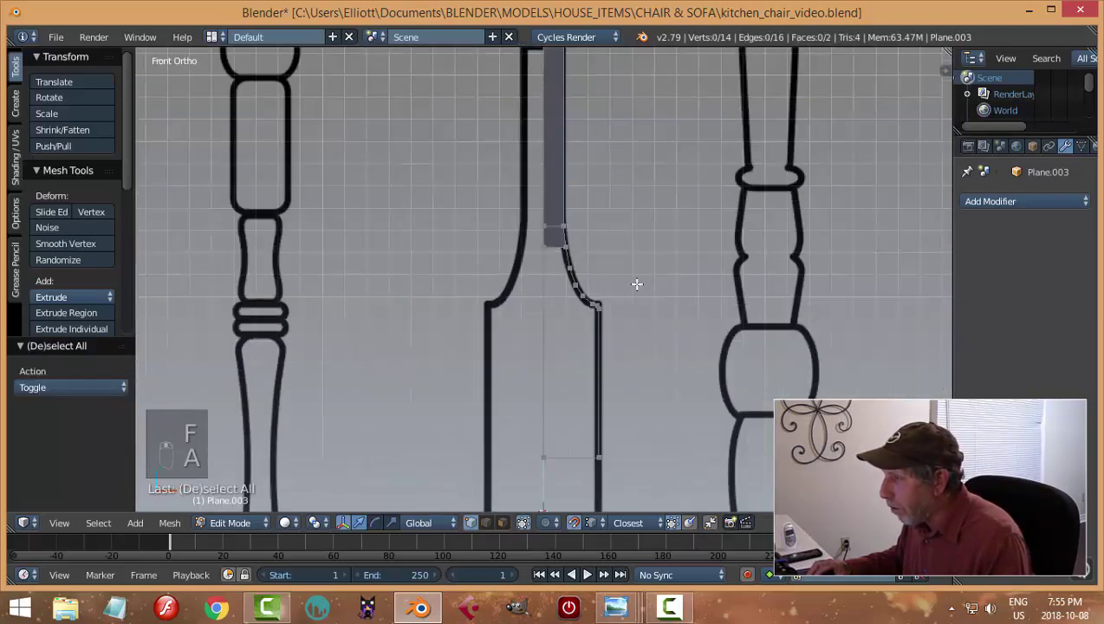
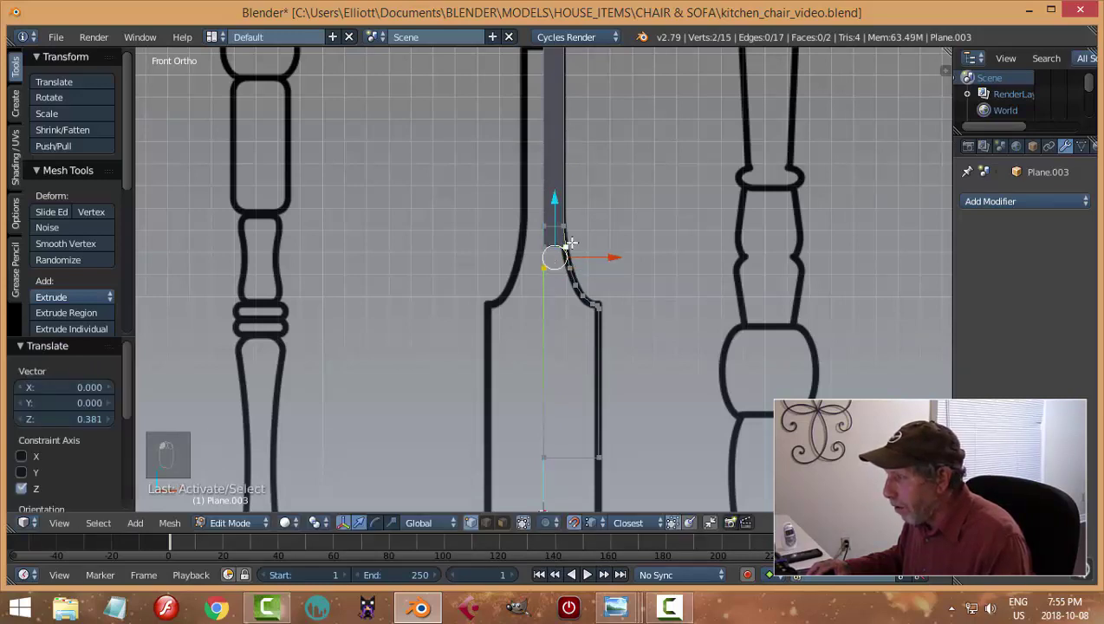
pyautogui.press('f')
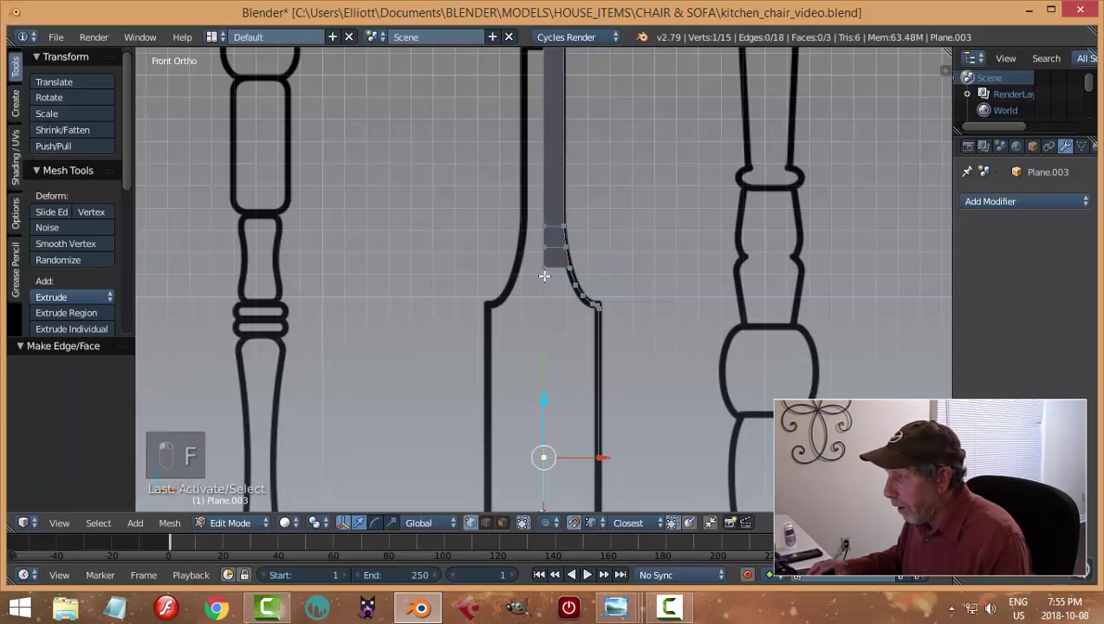
pyautogui.press('w')
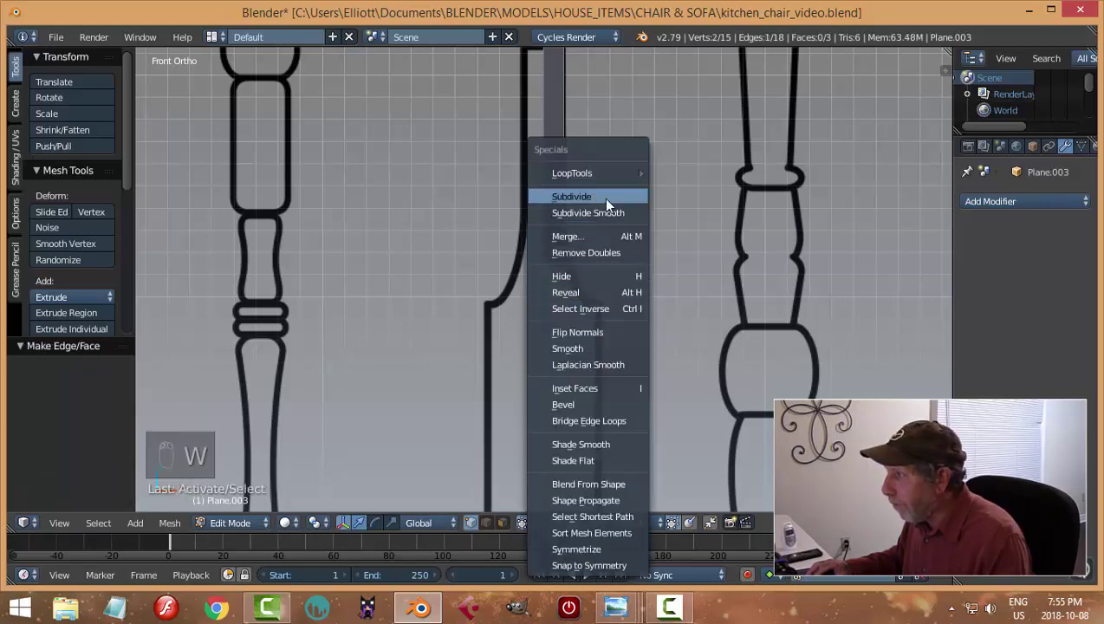
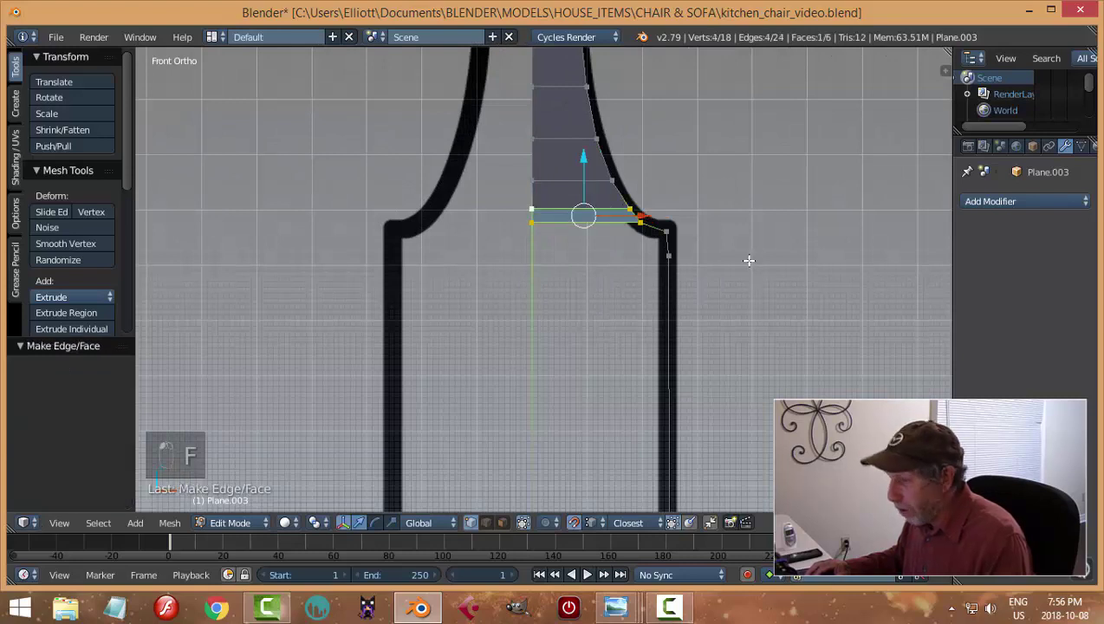
# Step: Split the long lower edge in two and fill the remaining lower section with a face
pyautogui.press('a')
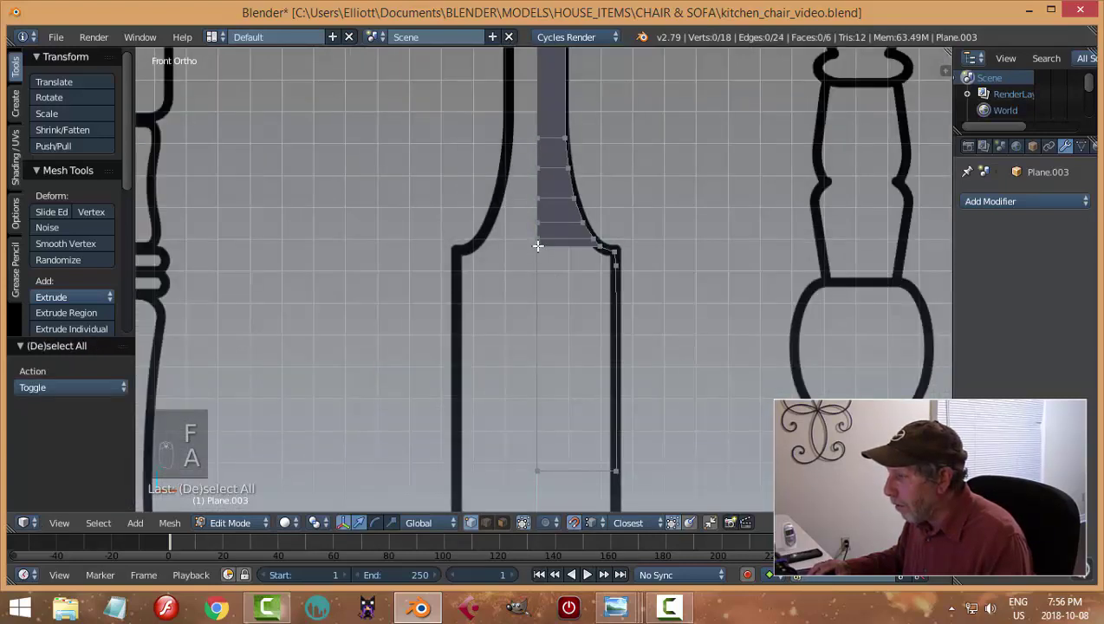
pyautogui.press('w')
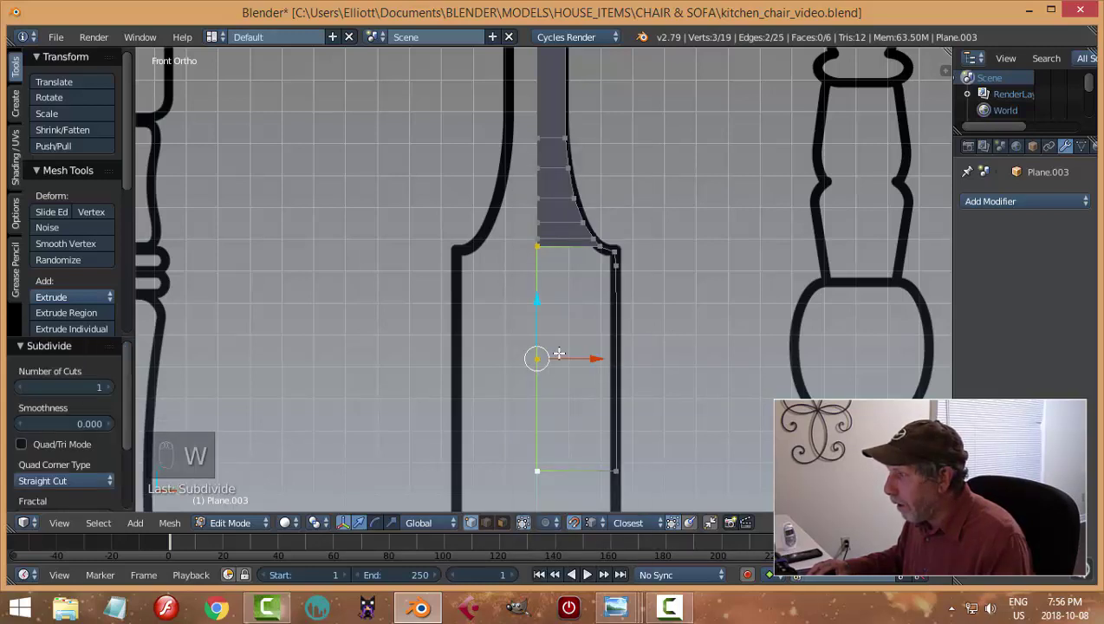
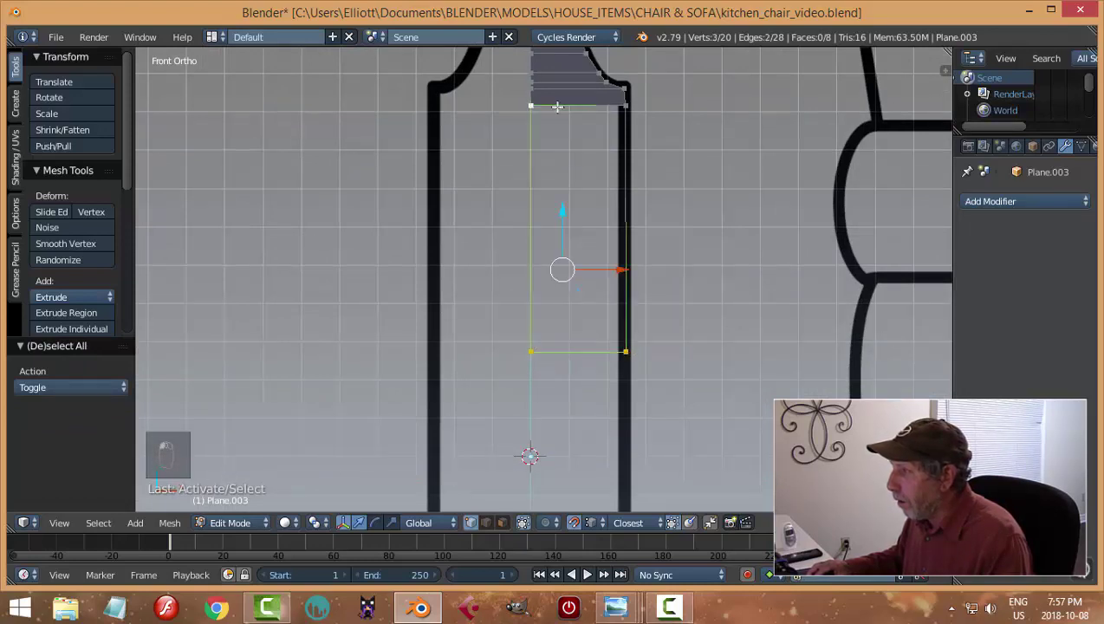
pyautogui.press('f')
pyautogui.press('a')
pyautogui.press('Tab')
pyautogui.moveTo(521, 285); pyautogui.dragTo(650, 263)
pyautogui.press('Tab')
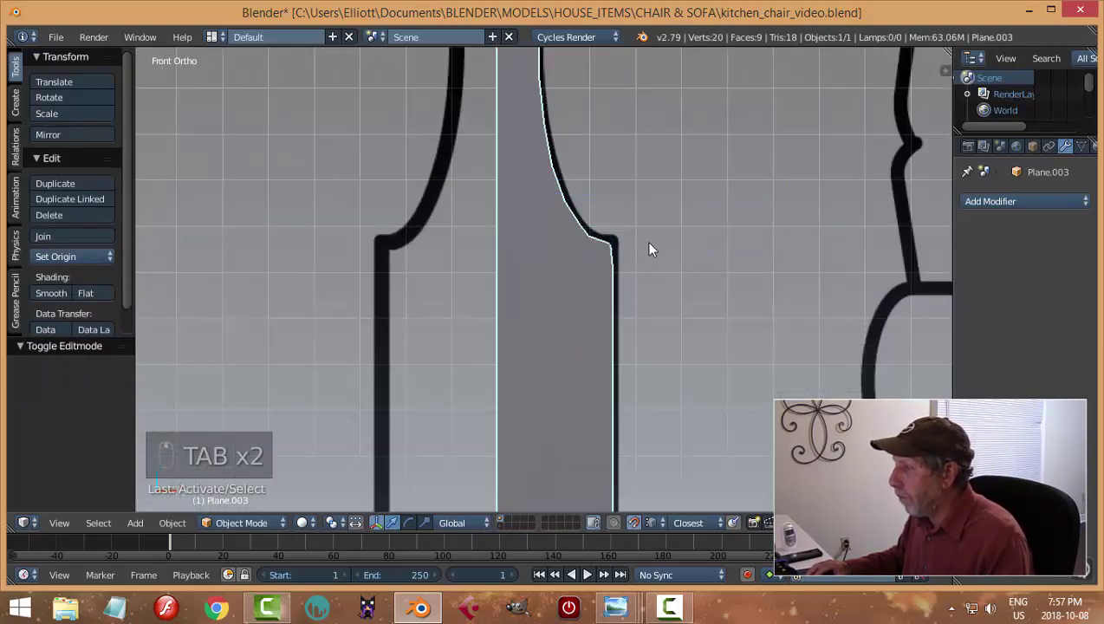
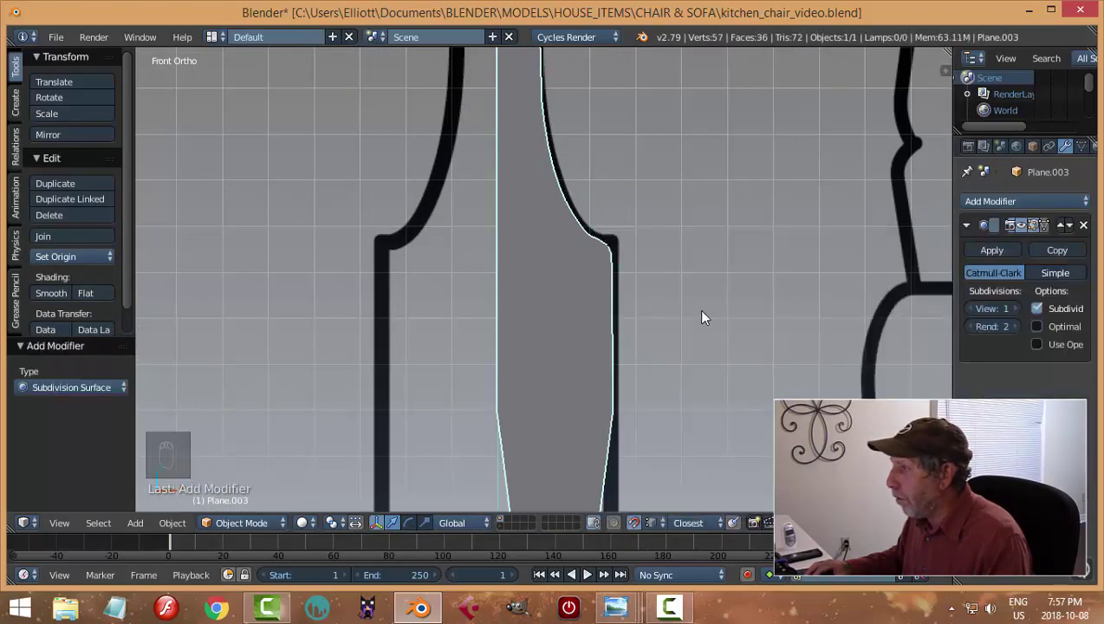
pyautogui.moveTo(1026, 310); pyautogui.dragTo(769, 297)
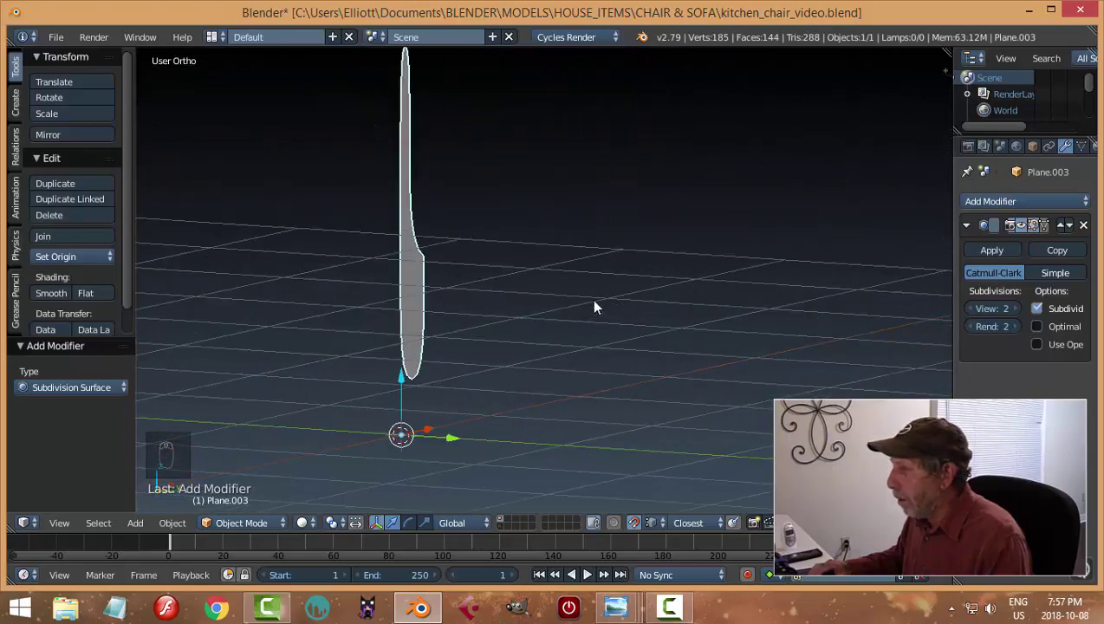
pyautogui.moveTo(1092, 232); pyautogui.dragTo(709, 319)
pyautogui.press('KP_1')
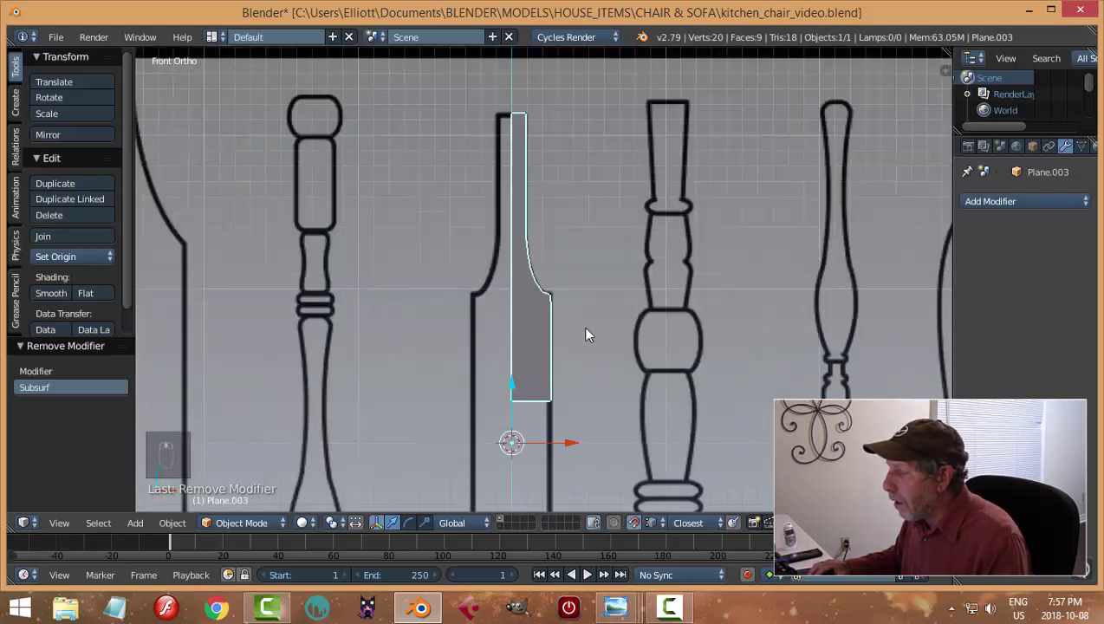
# Step: Select all profile vertices, adjust them under the X/Y mirror and orbit to inspect the joined shape
pyautogui.press('Tab')
pyautogui.press('a')
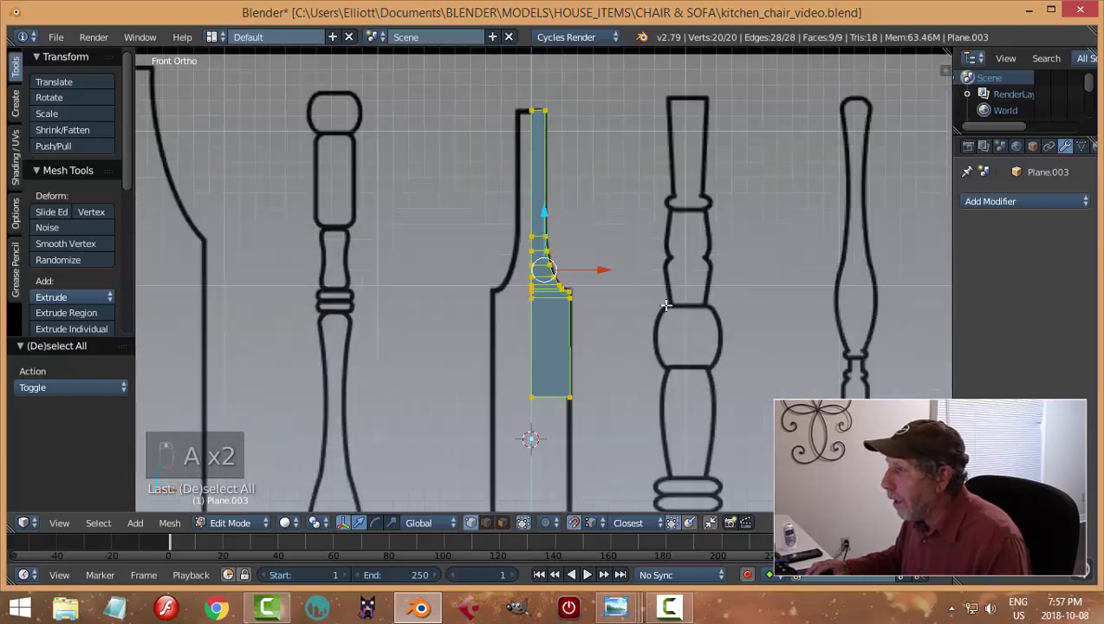
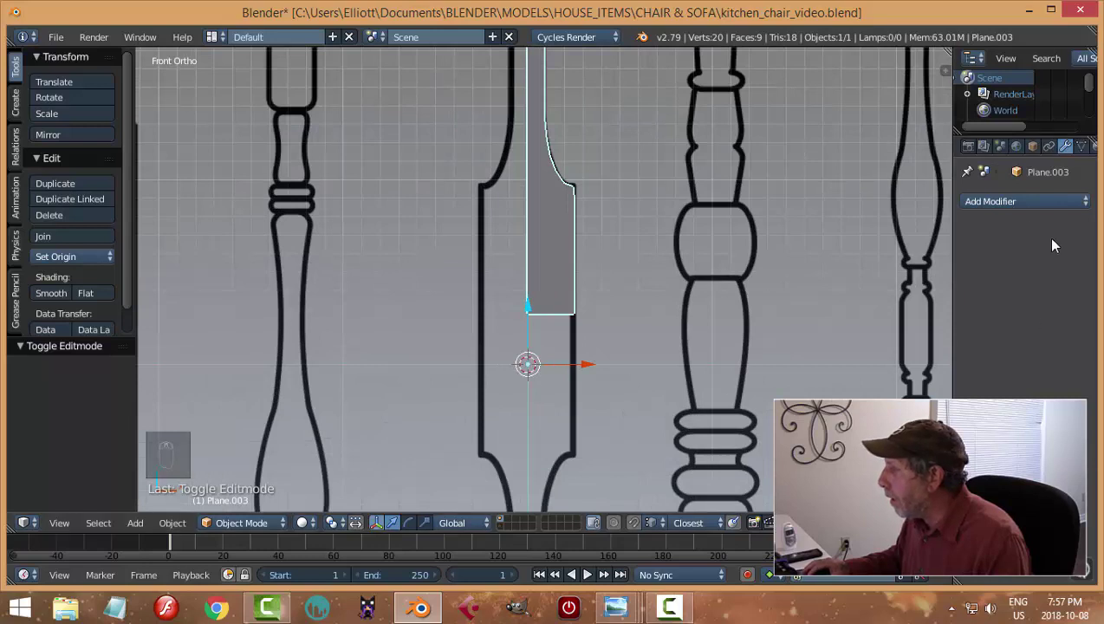
pyautogui.moveTo(1004, 211); pyautogui.dragTo(964, 356)
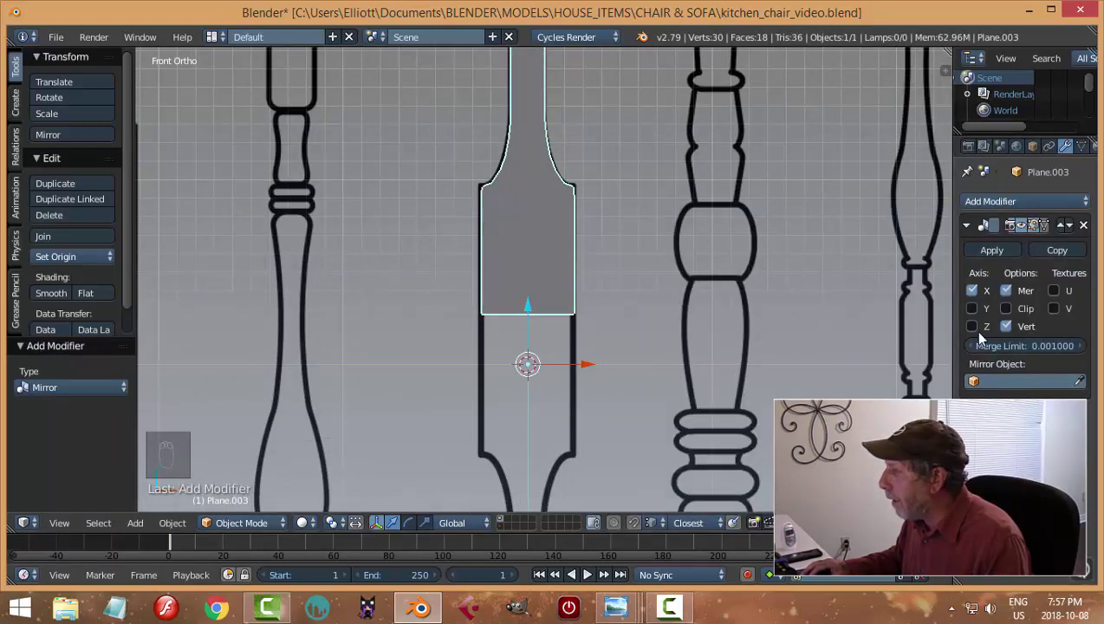
pyautogui.moveTo(976, 337); pyautogui.dragTo(692, 330)
pyautogui.moveTo(691, 330); pyautogui.dragTo(573, 395)
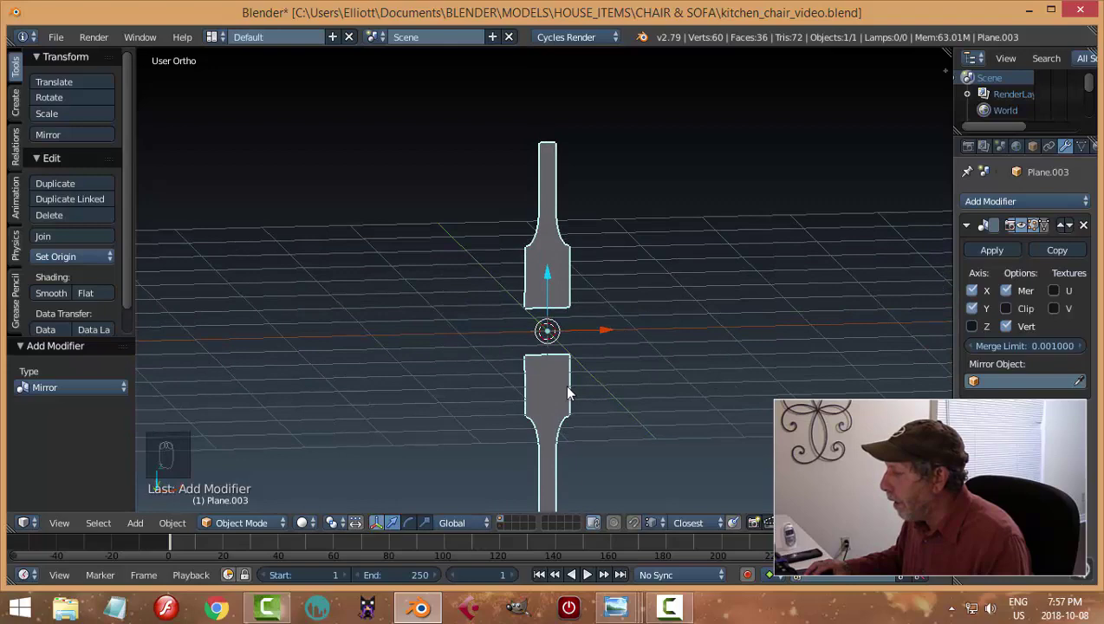
pyautogui.moveTo(1012, 313); pyautogui.dragTo(715, 344)
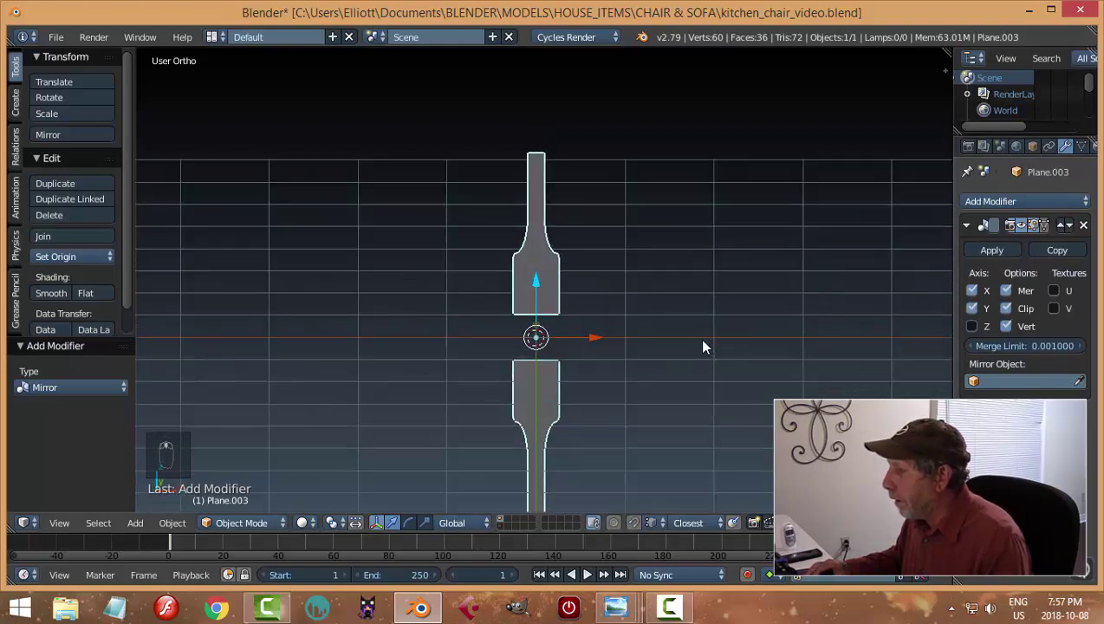
# Step: Return the mirrored leg shape to a straight front view with editing closed
pyautogui.press('Tab')
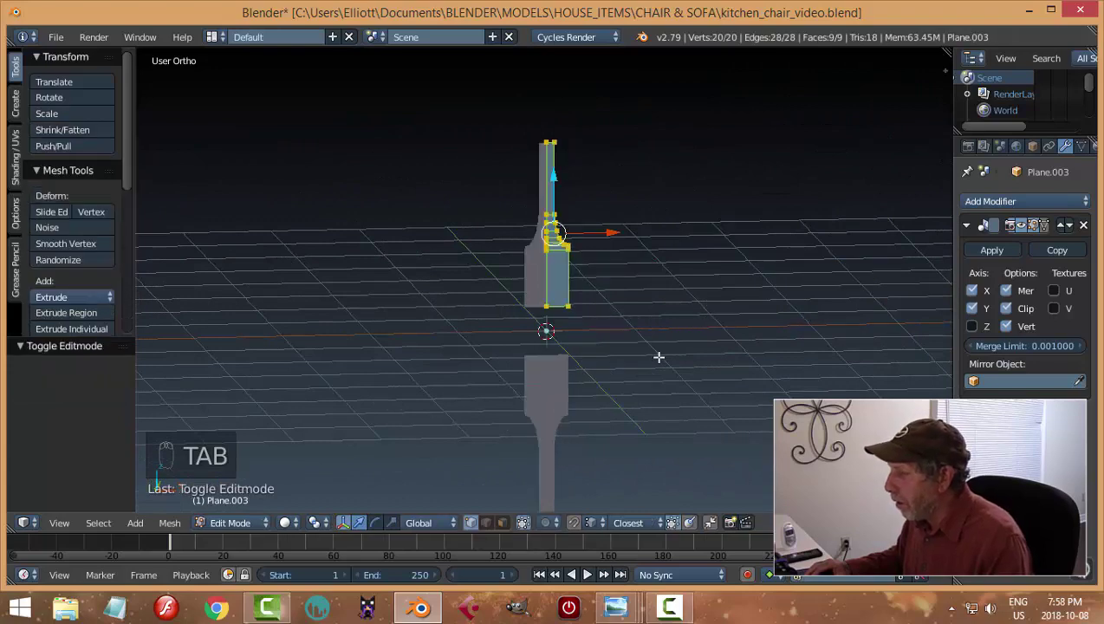
pyautogui.press('KP_1')
pyautogui.press('a')
pyautogui.press('Tab')
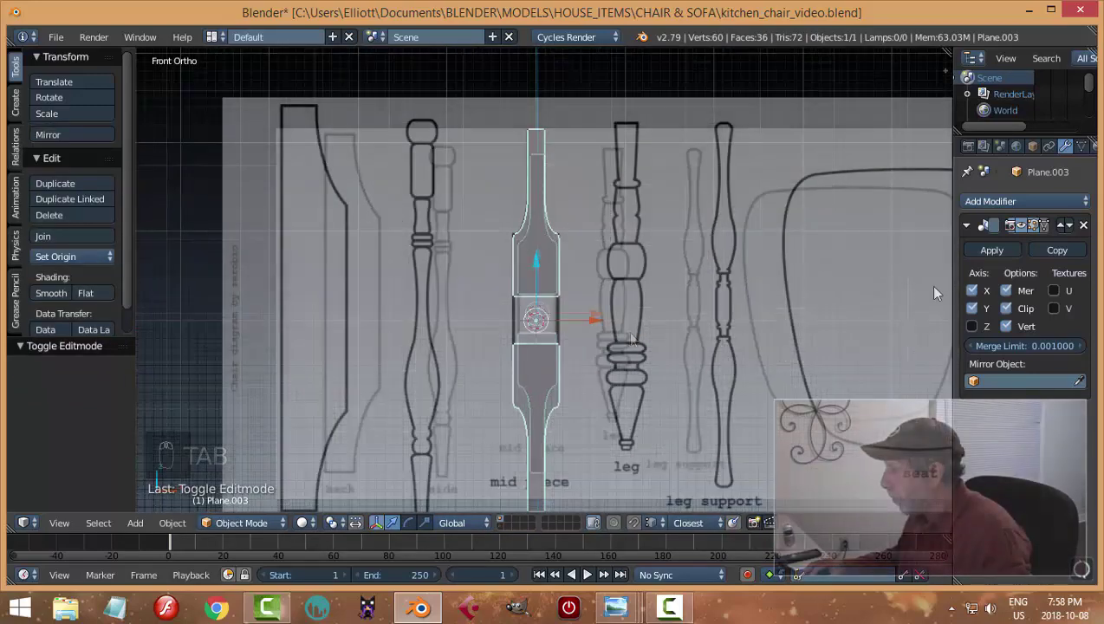
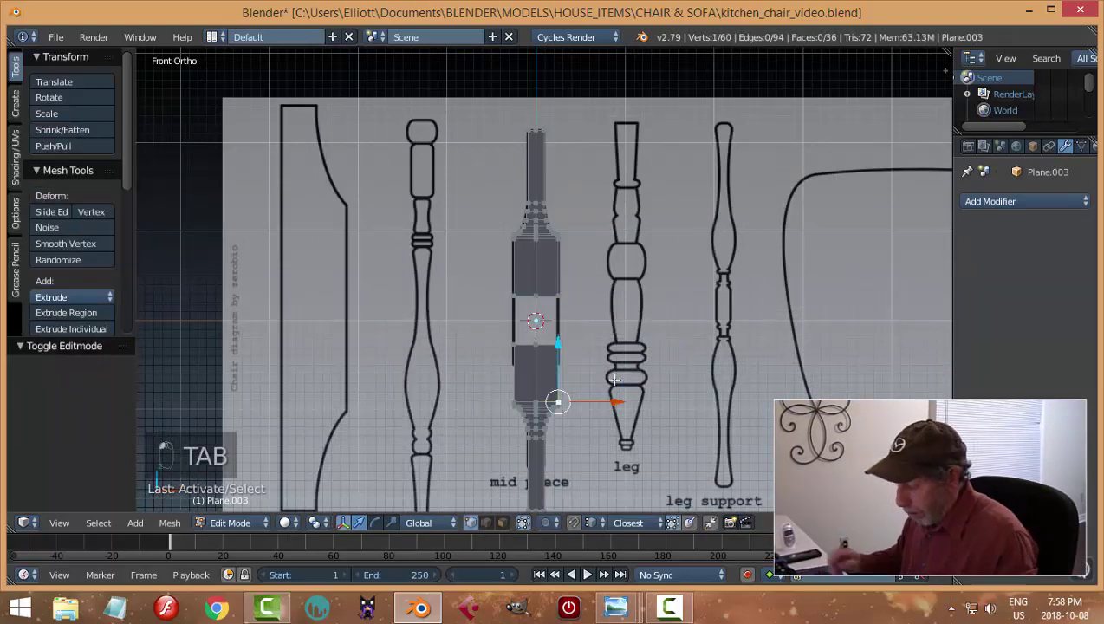
# Step: Select the connected lower section of the mid piece and move it up along Z
pyautogui.press('ctrl+l')
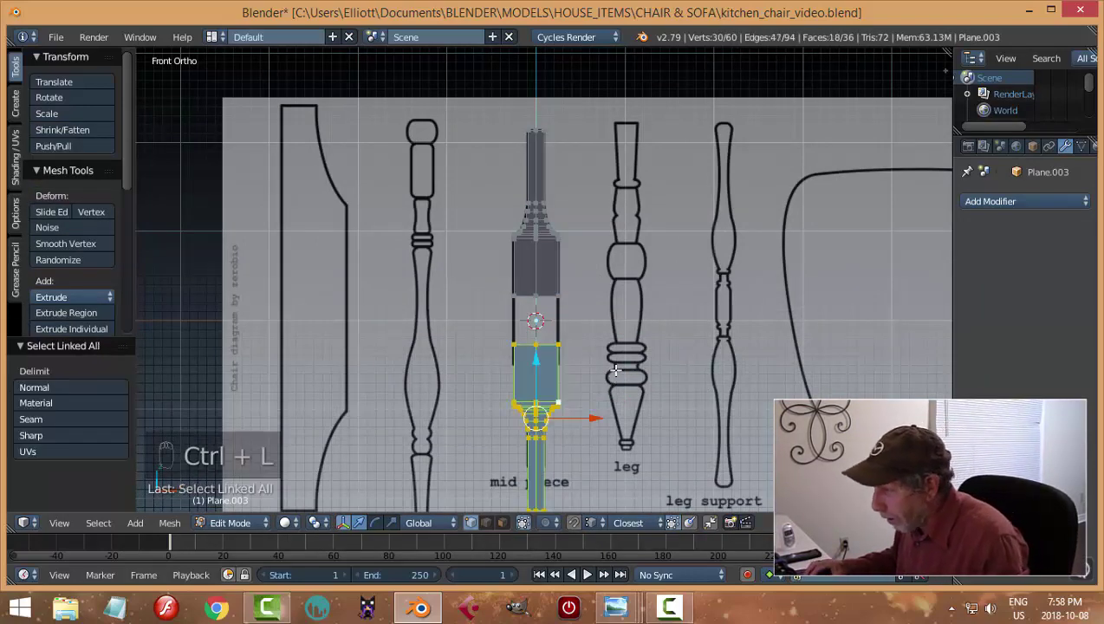
pyautogui.press('z')
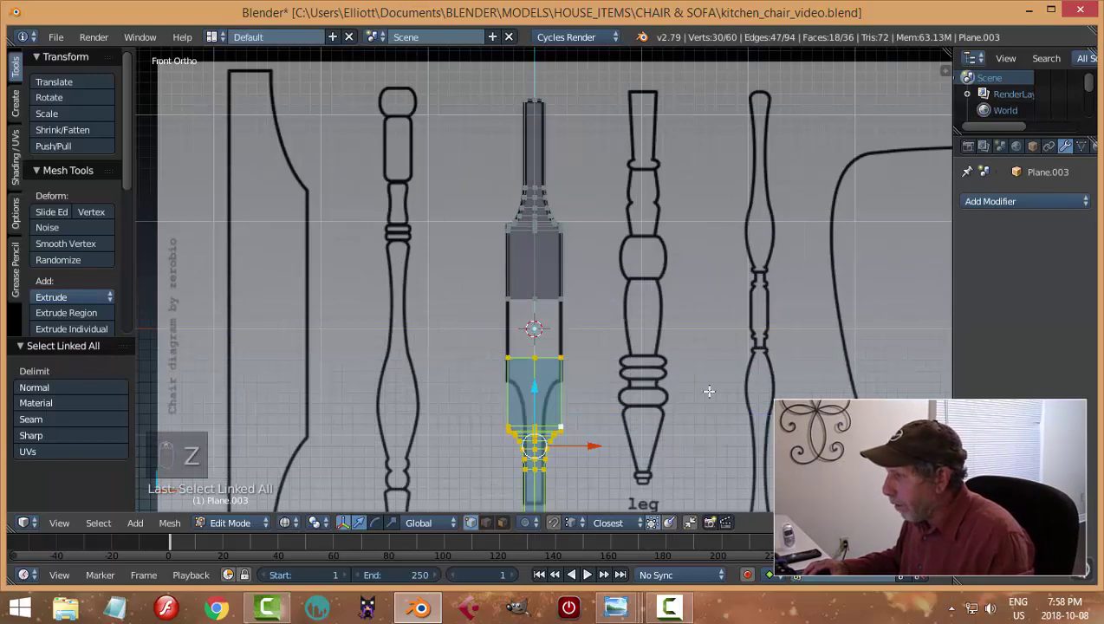
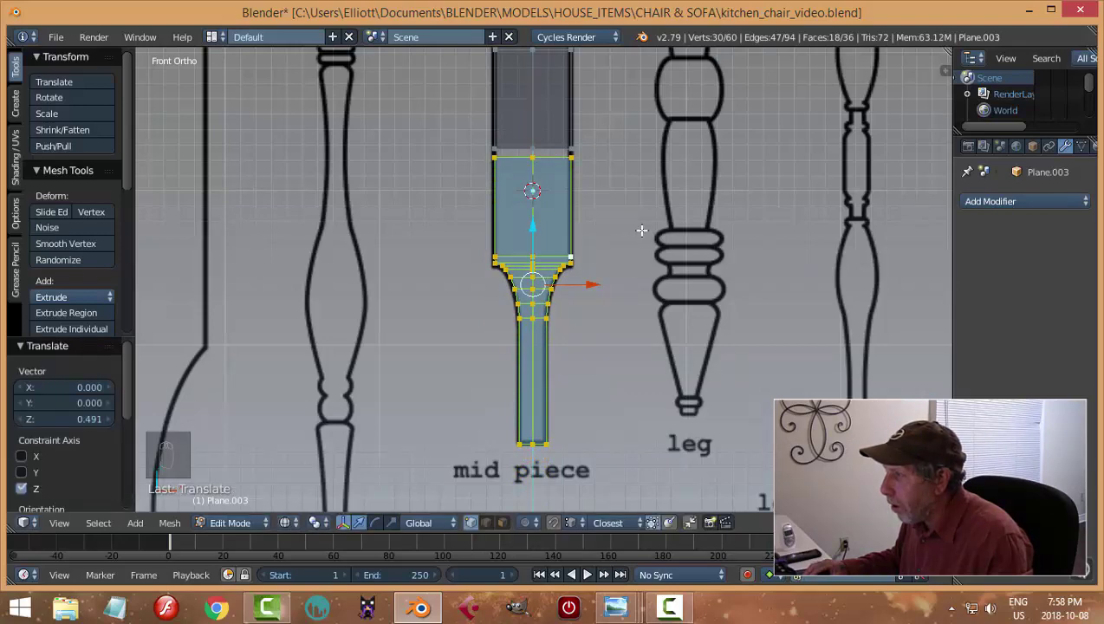
pyautogui.press('a')
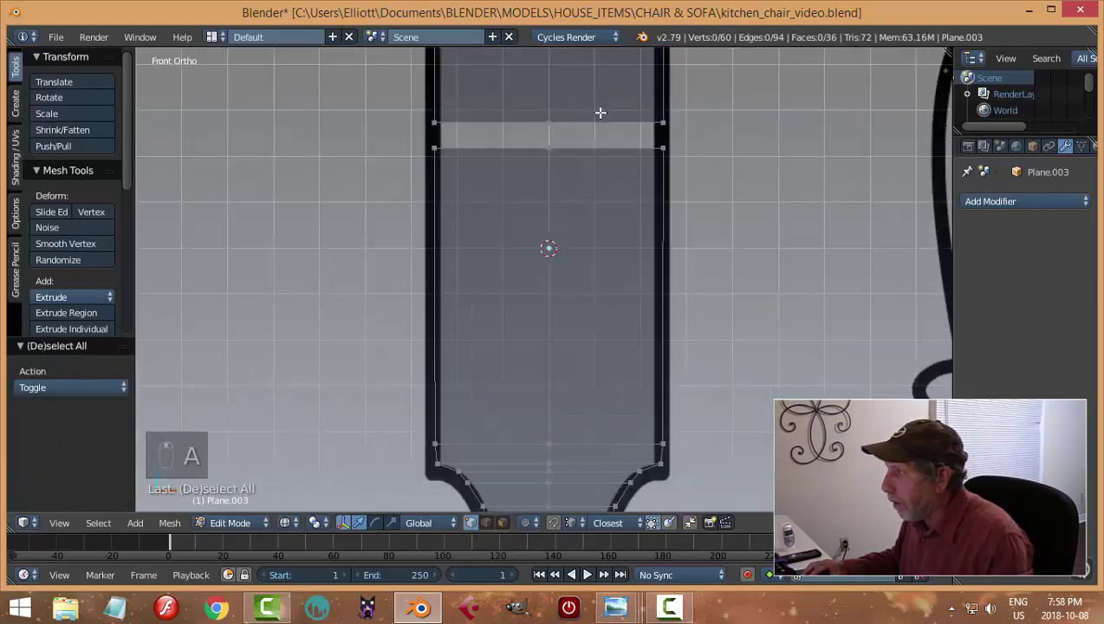
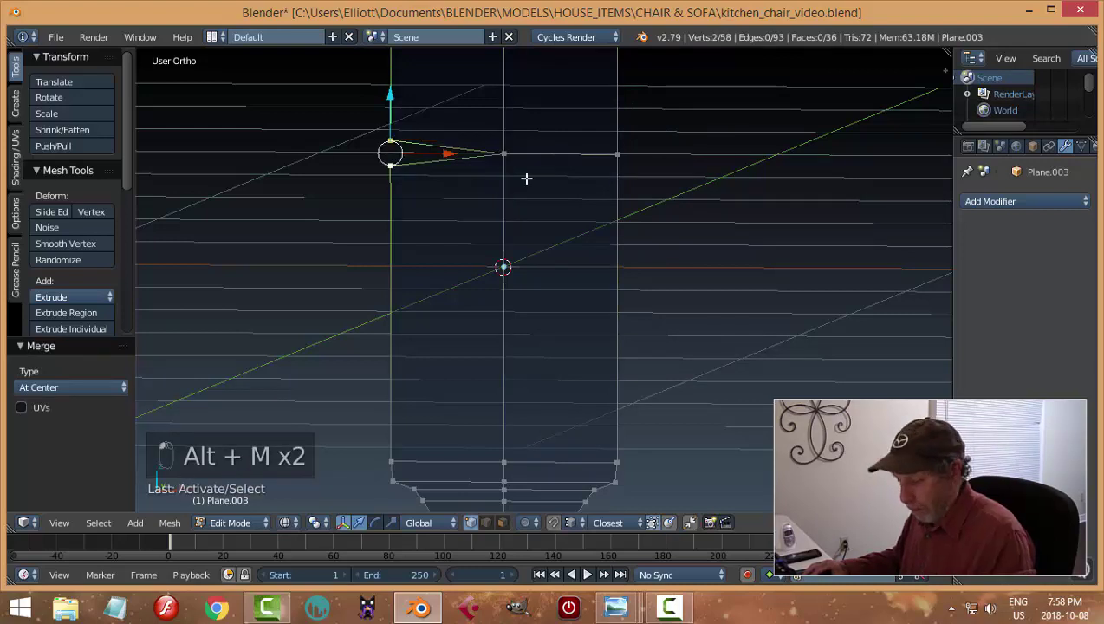
# Step: Merge the stray vertices at their centre and cut a new edge loop across the mid piece
pyautogui.press('alt+m')
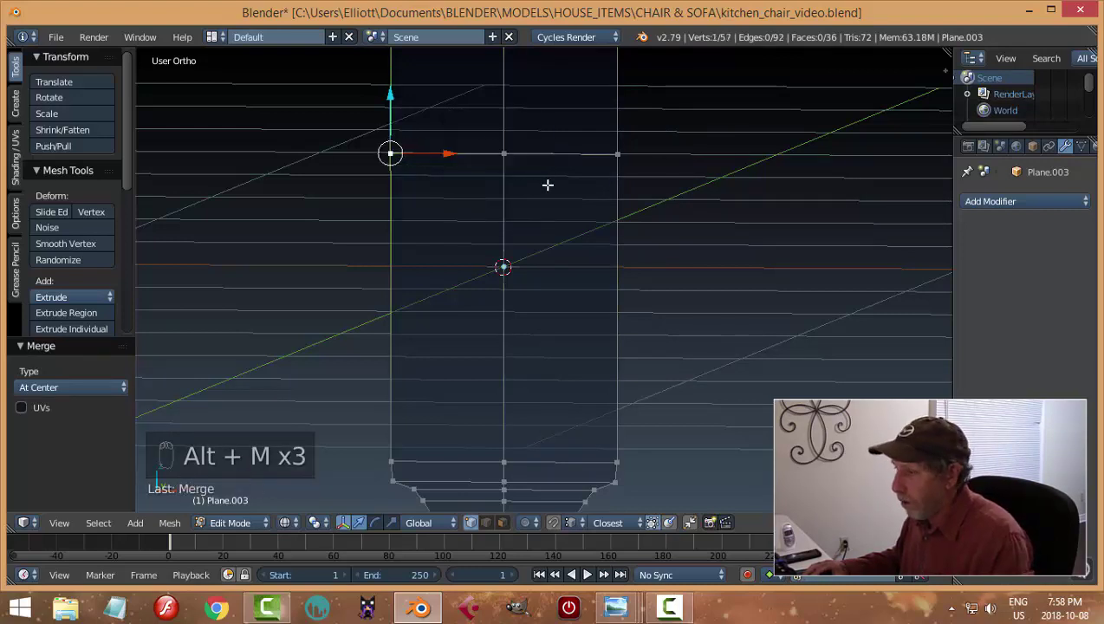
pyautogui.press('a')
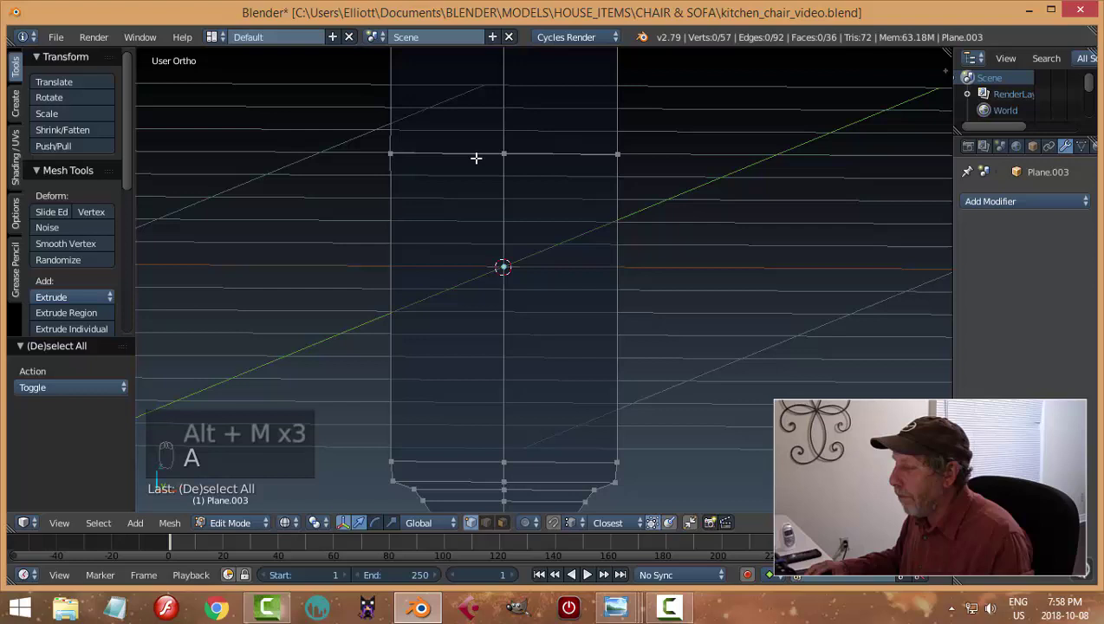
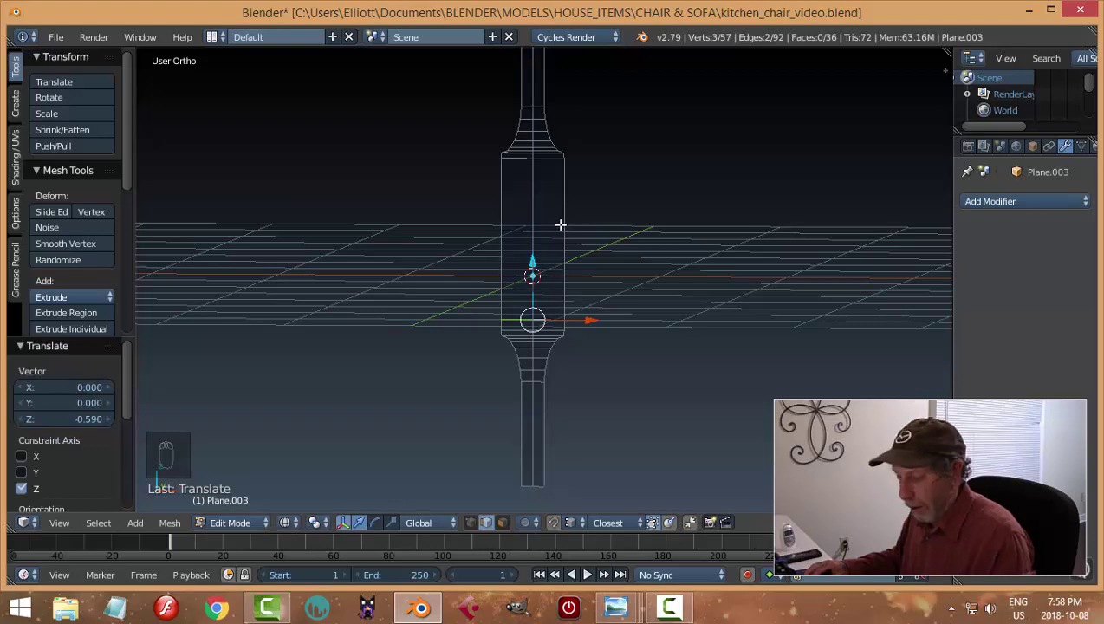
pyautogui.press('ctrl+r')
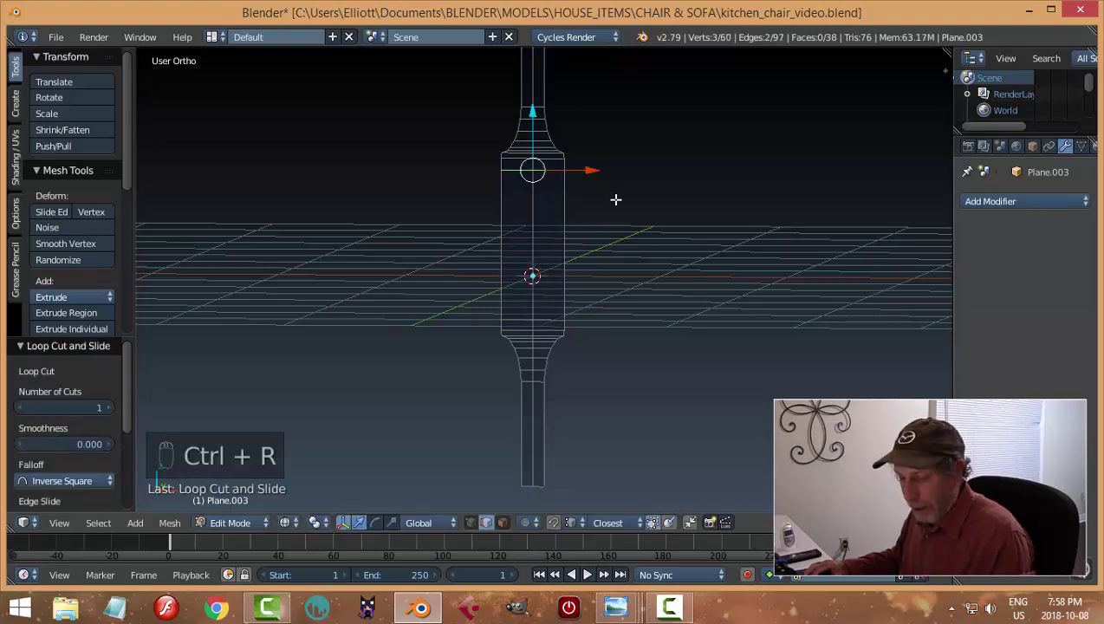
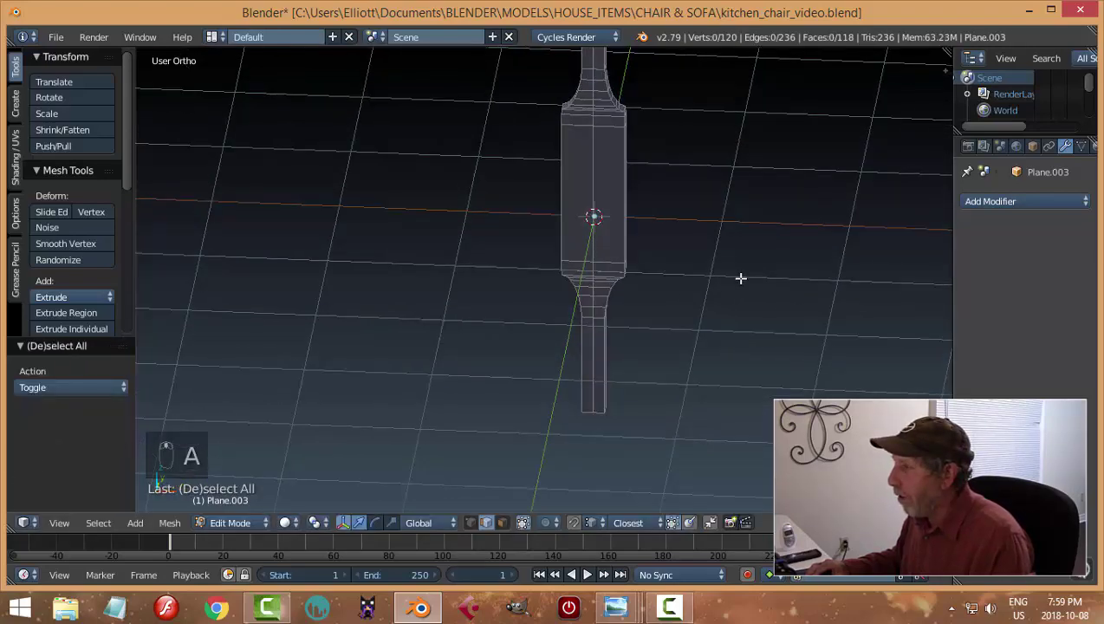
# Step: Smooth the mid piece with subdivision and add loop cuts near its top and bottom ends
pyautogui.press('Tab')
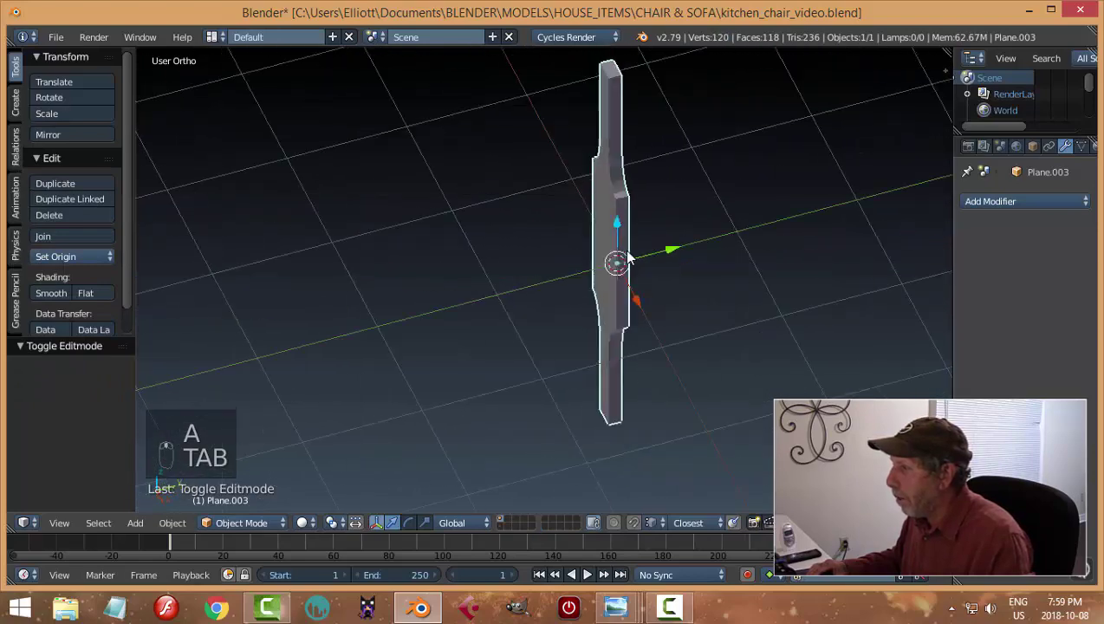
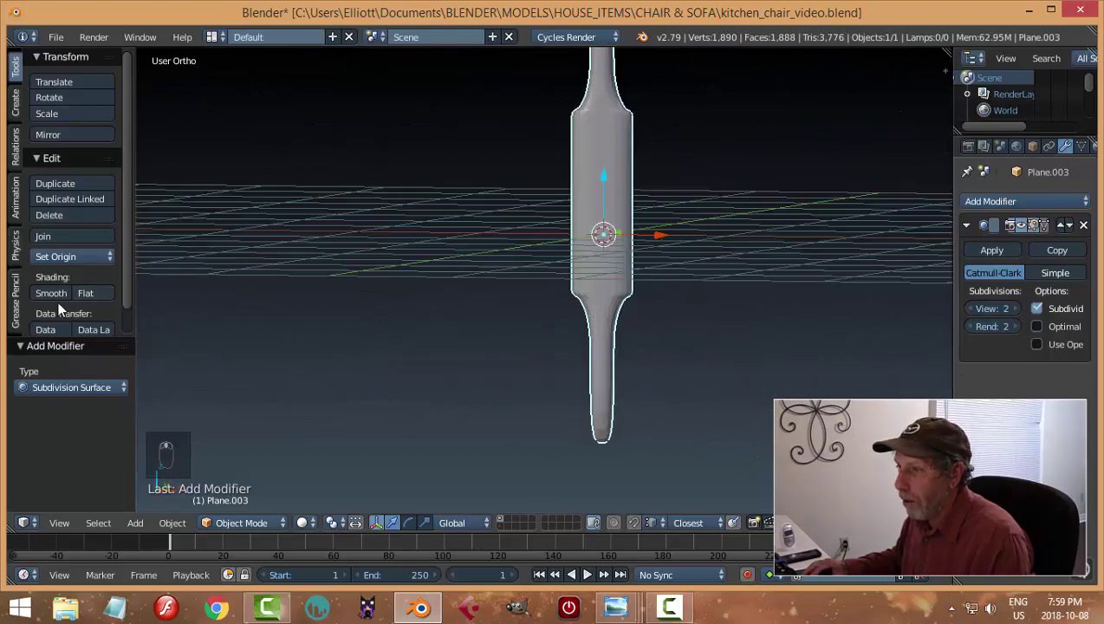
pyautogui.moveTo(42, 303); pyautogui.dragTo(654, 233)
pyautogui.moveTo(608, 246); pyautogui.dragTo(589, 210)
pyautogui.press('Tab')
pyautogui.press('ctrl+r')
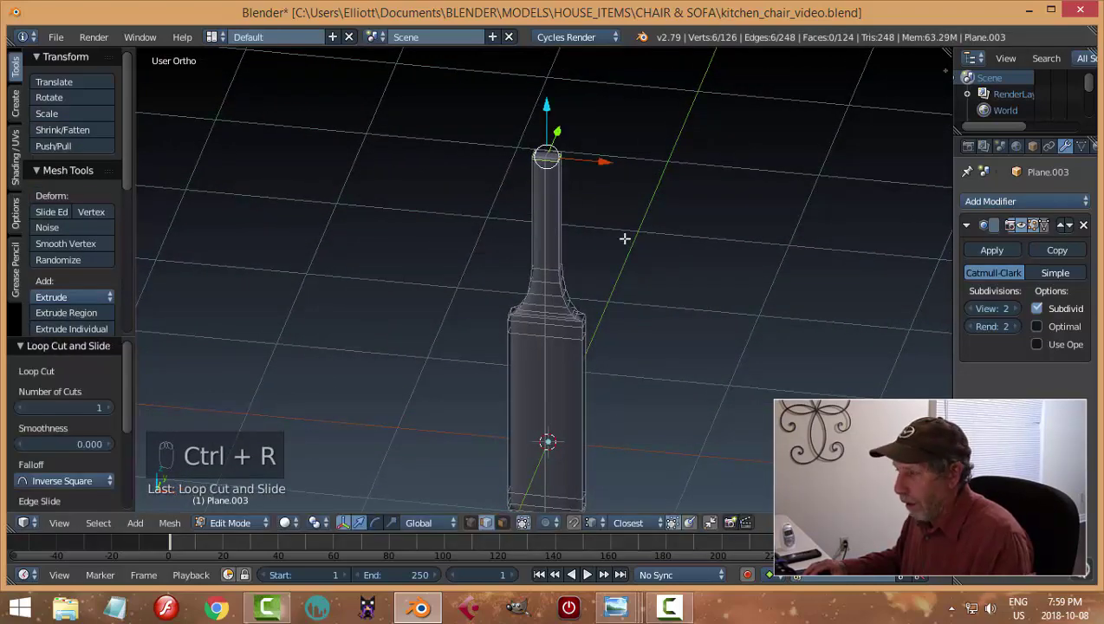
pyautogui.press('a')
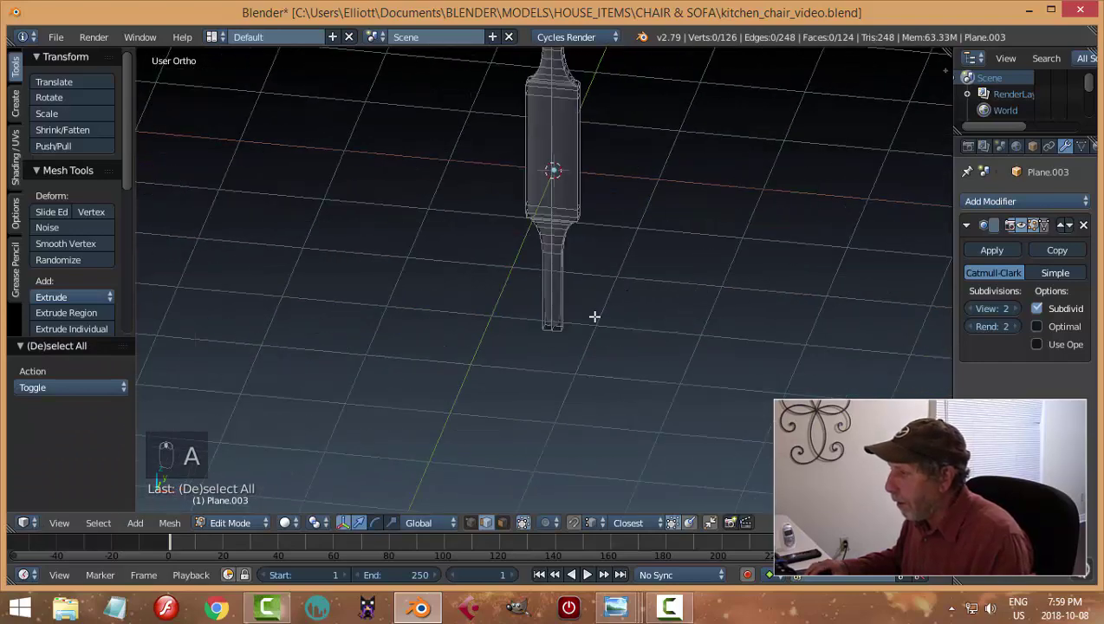
pyautogui.press('ctrl+r')
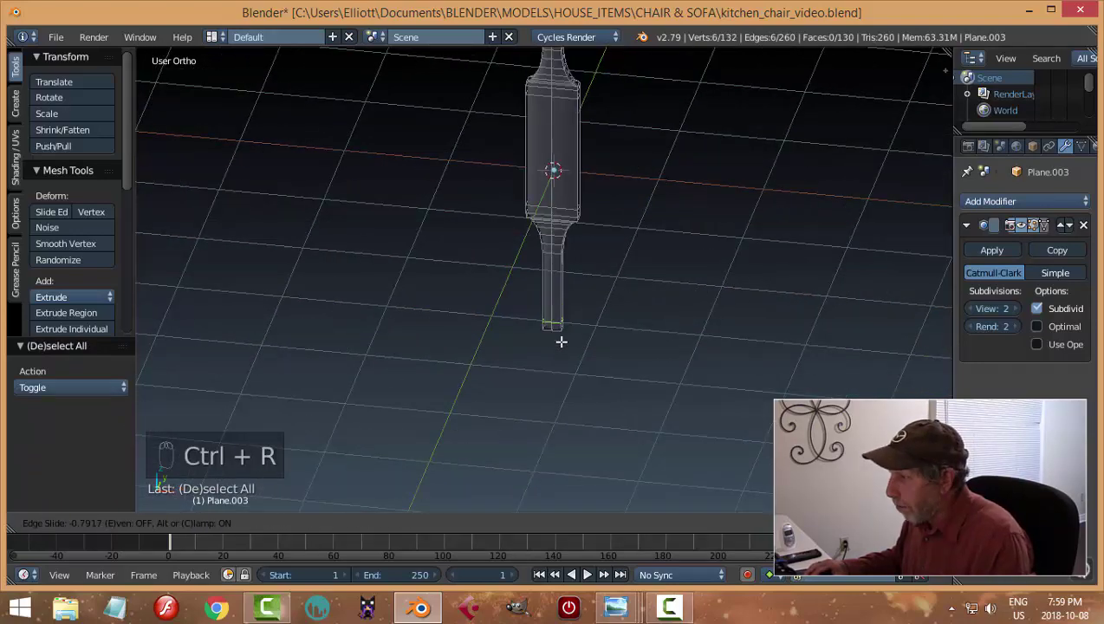
pyautogui.press('Tab')
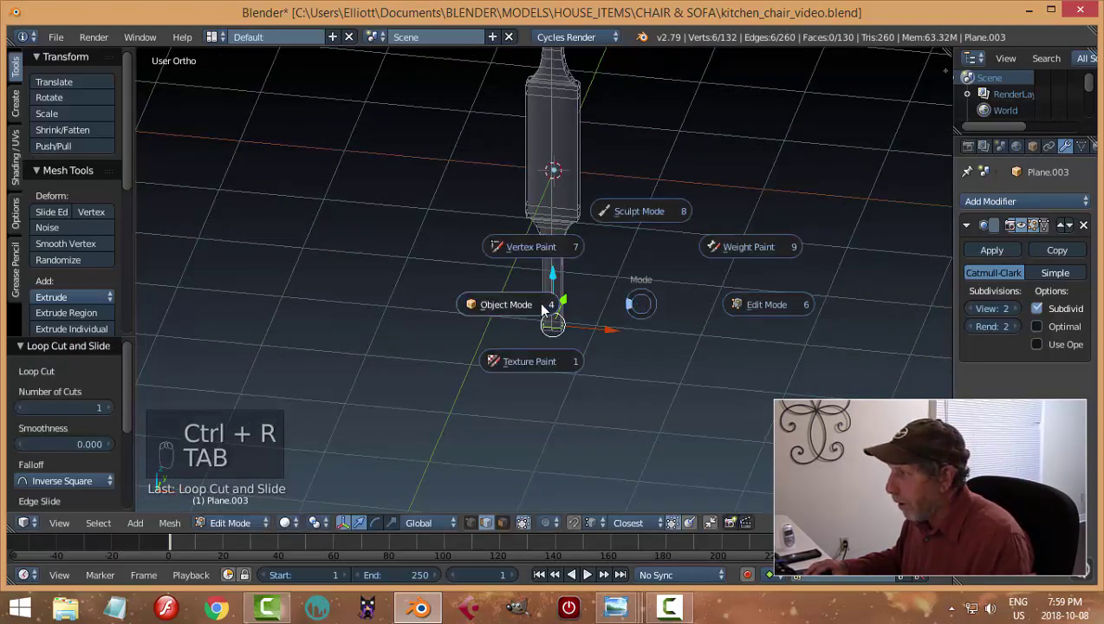
pyautogui.press('a')
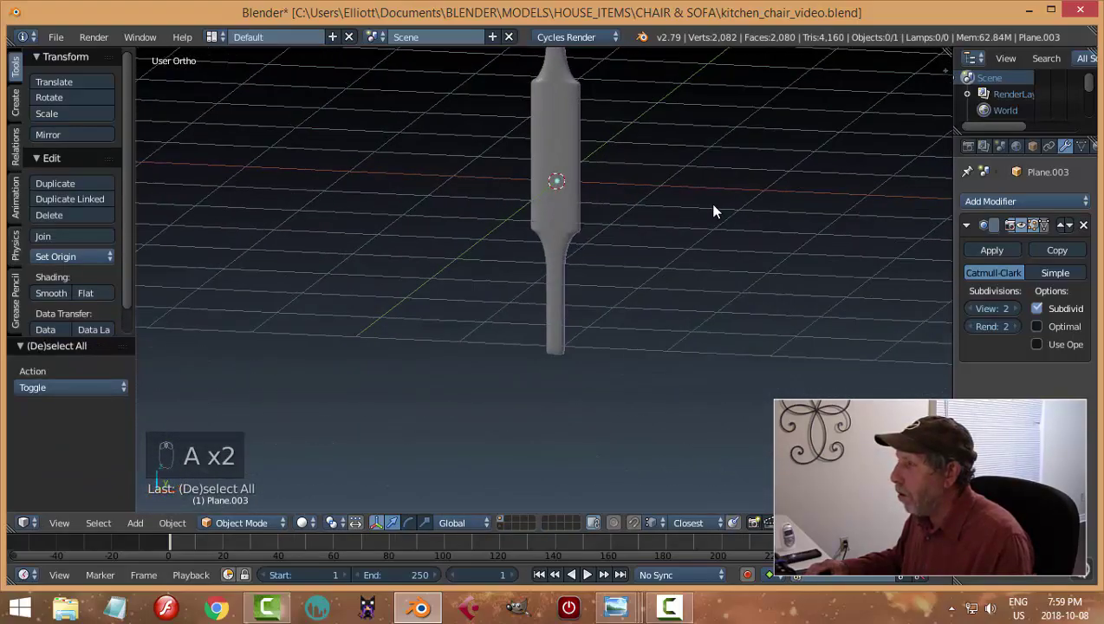
# Step: Add loop cuts at the shoulders to keep them crisp, check the smoothed solid and save the file
pyautogui.press('Tab')
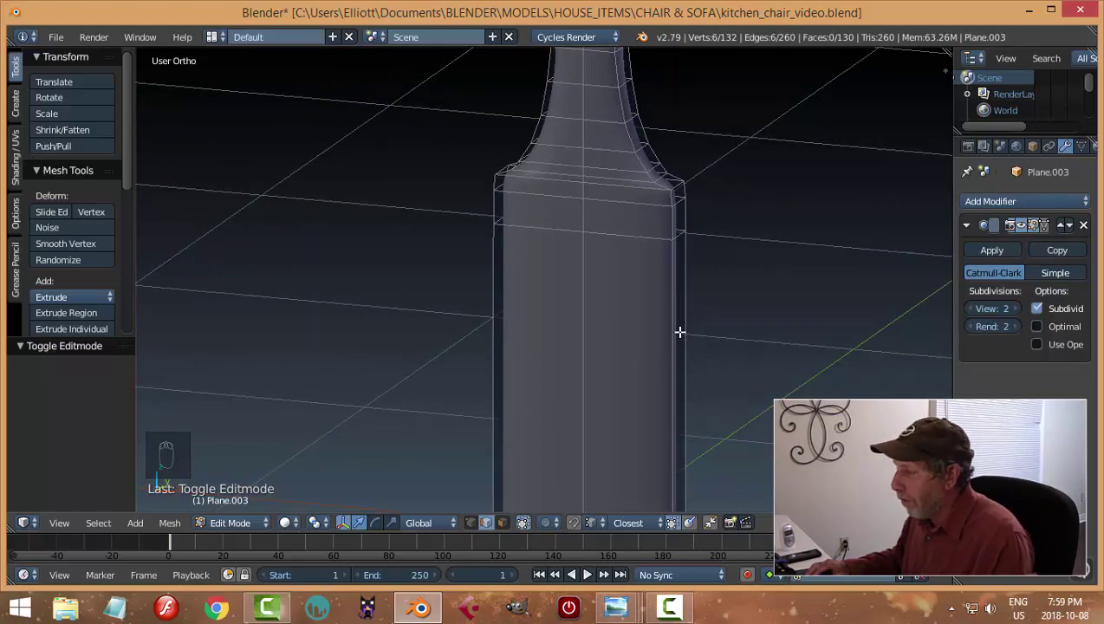
pyautogui.press('ctrl+r')
pyautogui.press('ctrl+r')
pyautogui.press('a')
pyautogui.press('Tab')
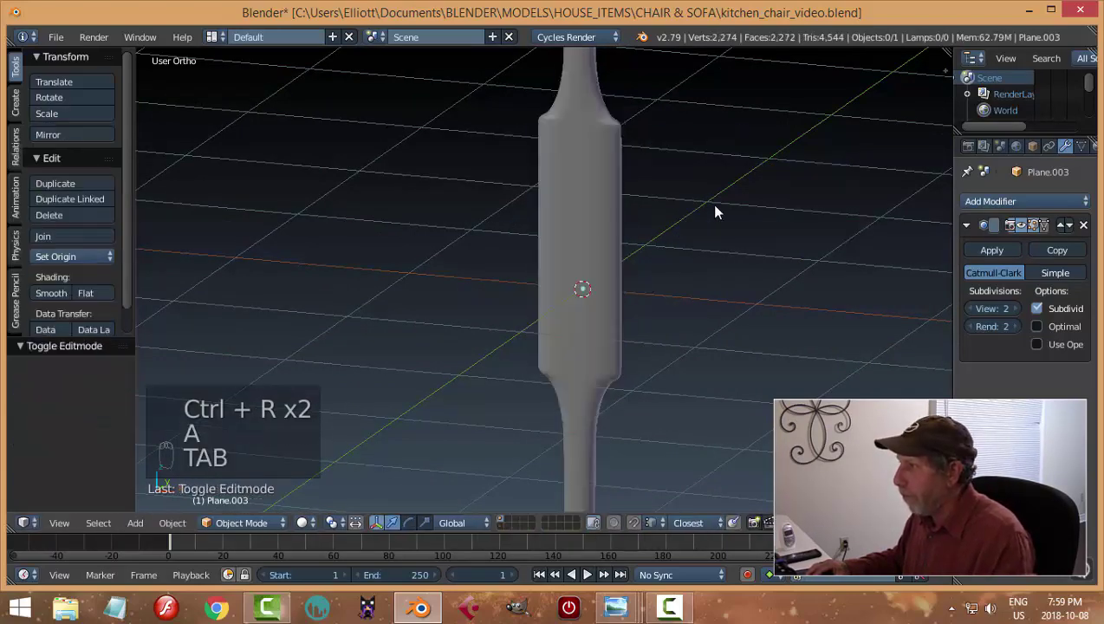
pyautogui.moveTo(744, 215); pyautogui.dragTo(426, 227)
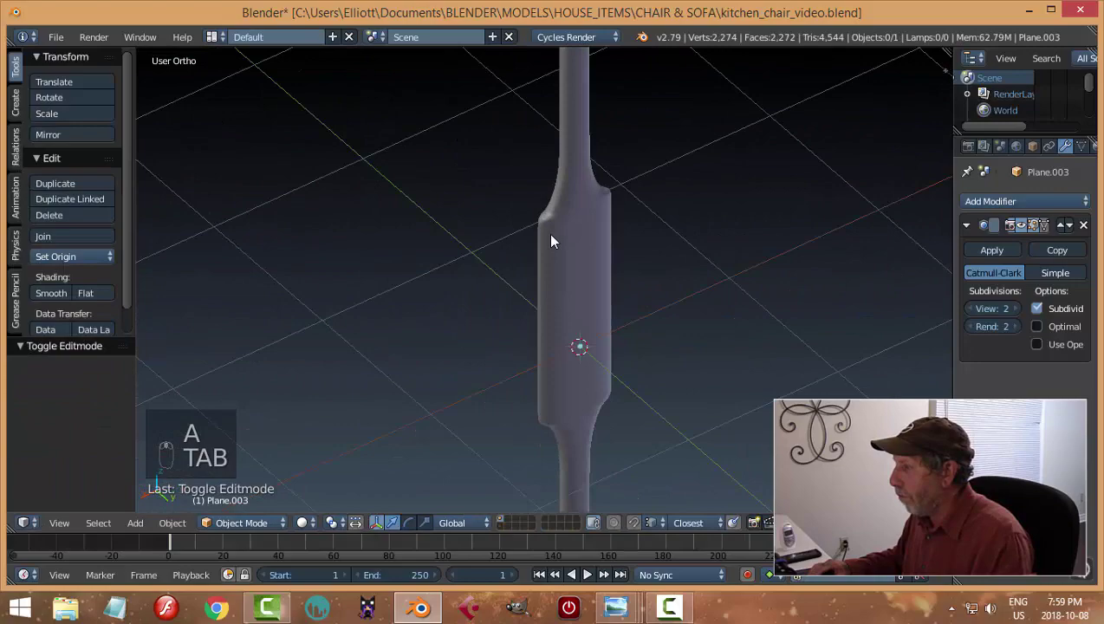
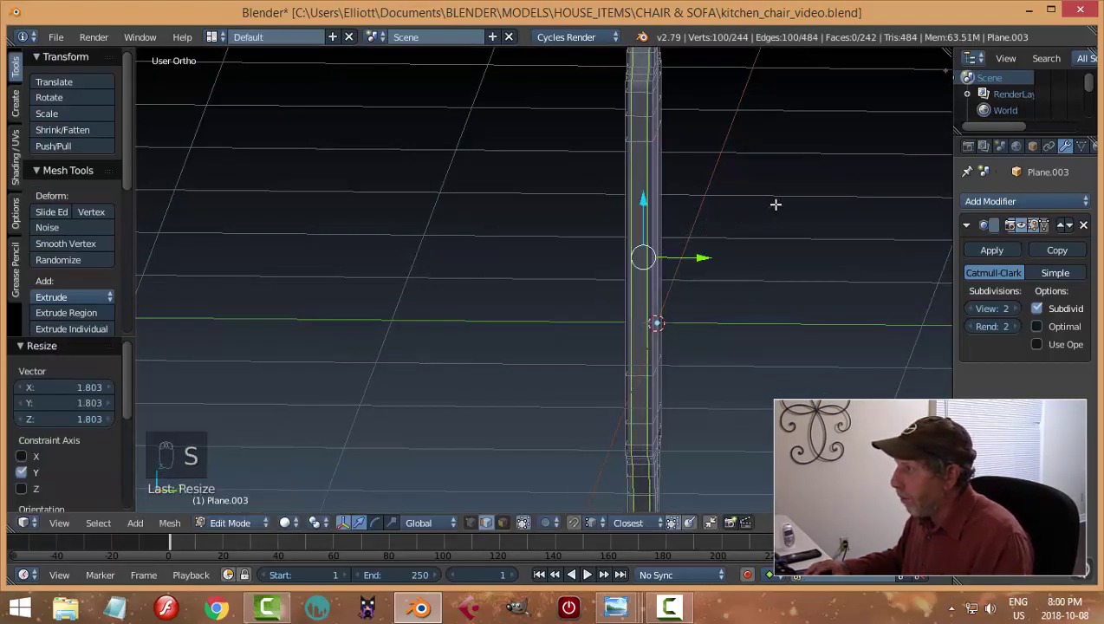
pyautogui.press('Tab')
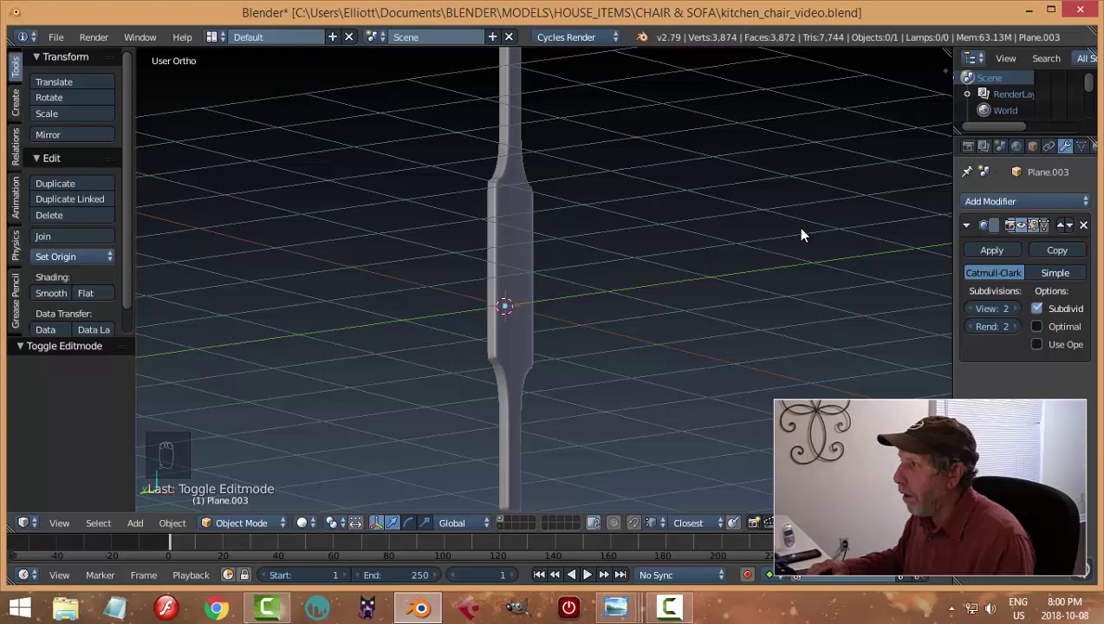
pyautogui.moveTo(697, 253); pyautogui.dragTo(576, 266)
pyautogui.press('ctrl+s')
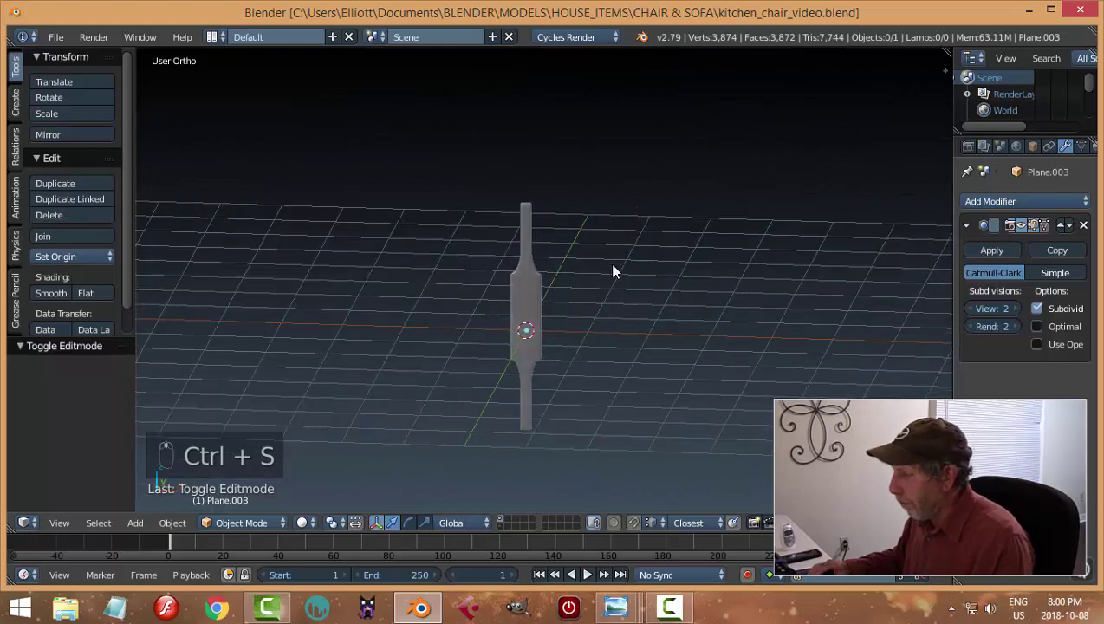
# Step: In front view, duplicate the mid piece and move the copy toward the back-piece outline
pyautogui.press('KP_1')
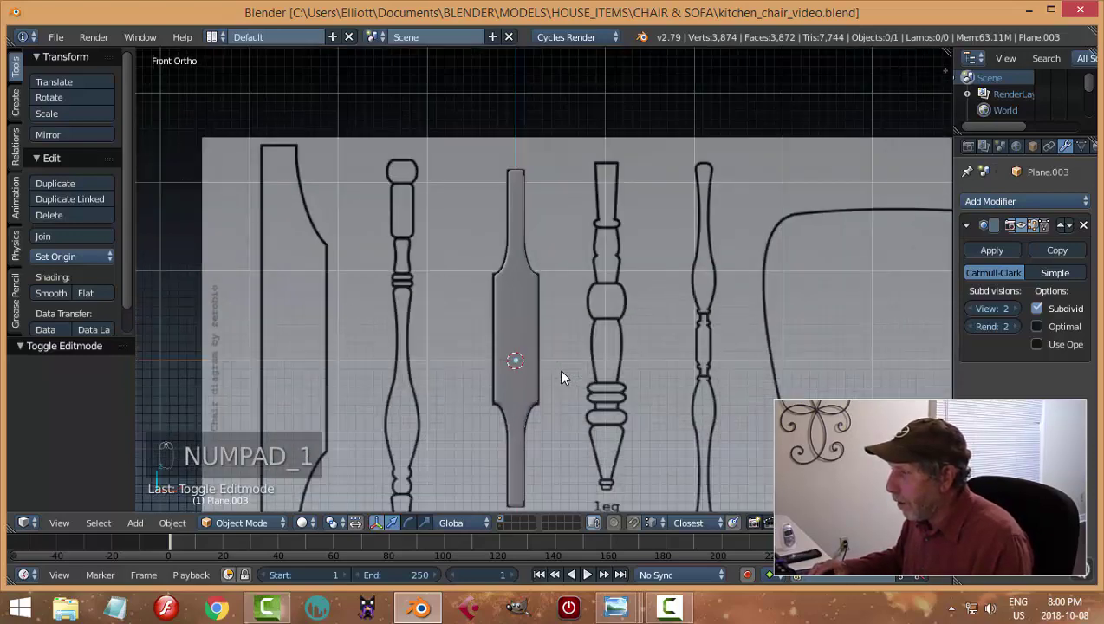
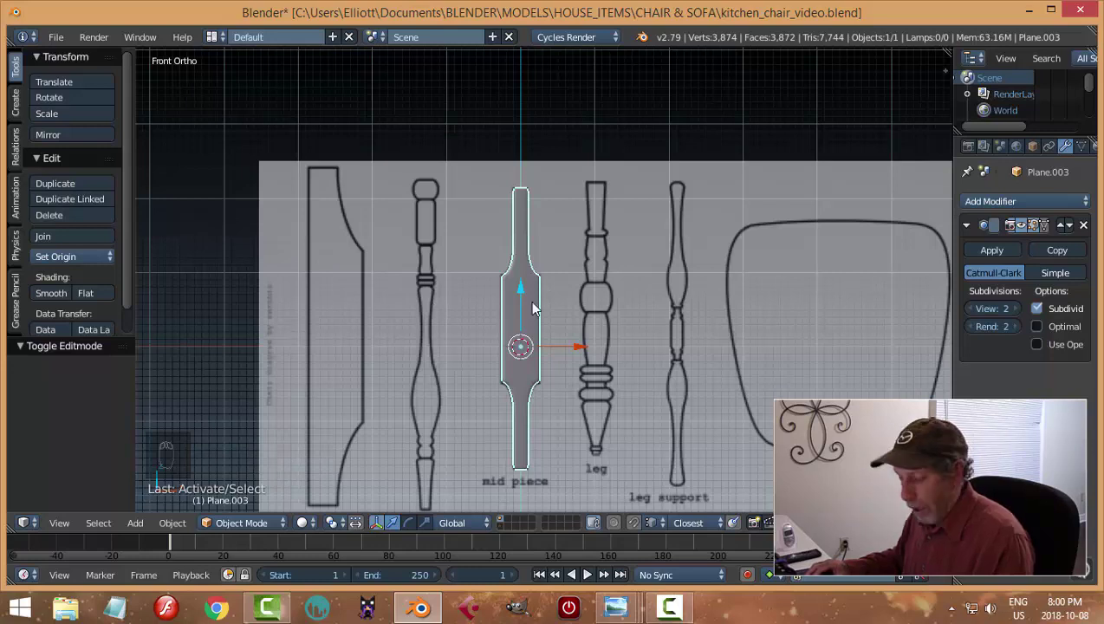
pyautogui.press('shift+d')
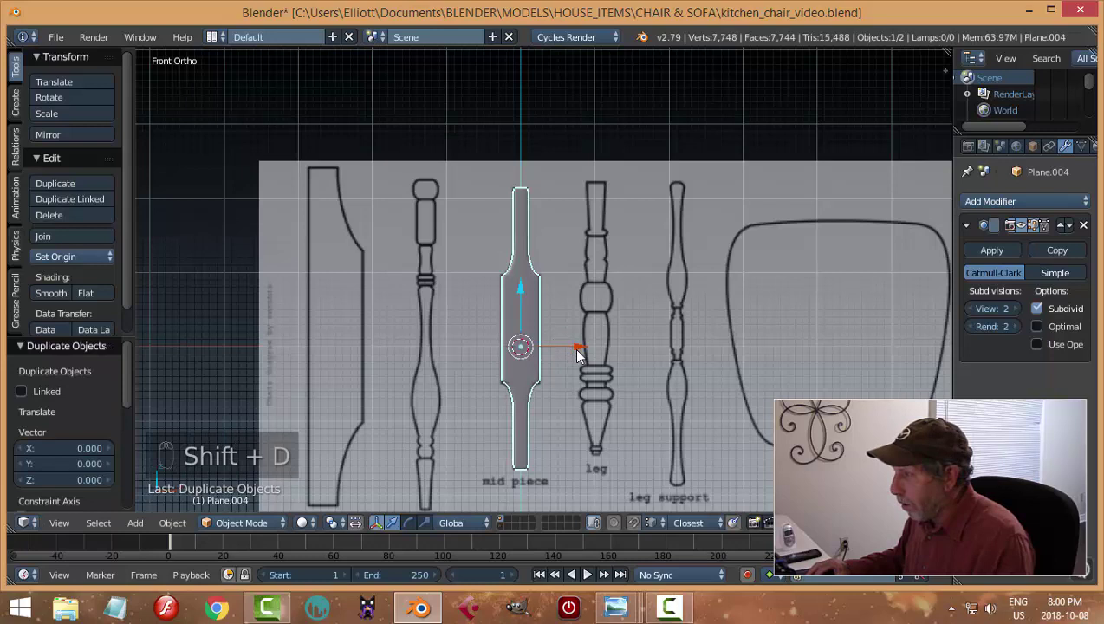
pyautogui.moveTo(574, 356); pyautogui.dragTo(396, 353)
pyautogui.moveTo(396, 353); pyautogui.dragTo(402, 327)
pyautogui.moveTo(406, 327); pyautogui.dragTo(350, 245)
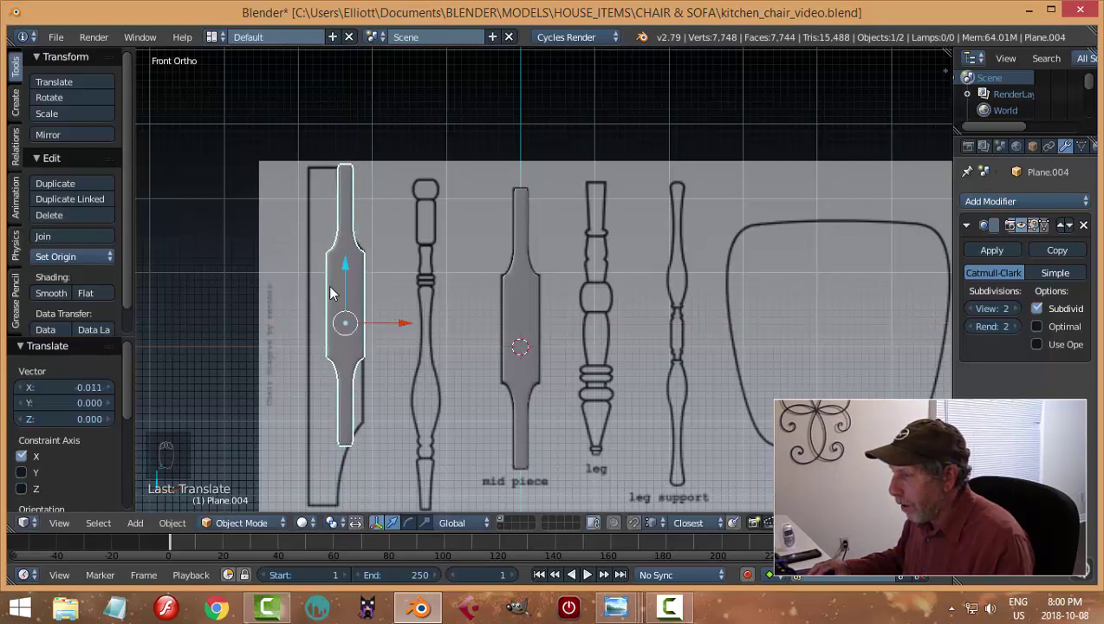
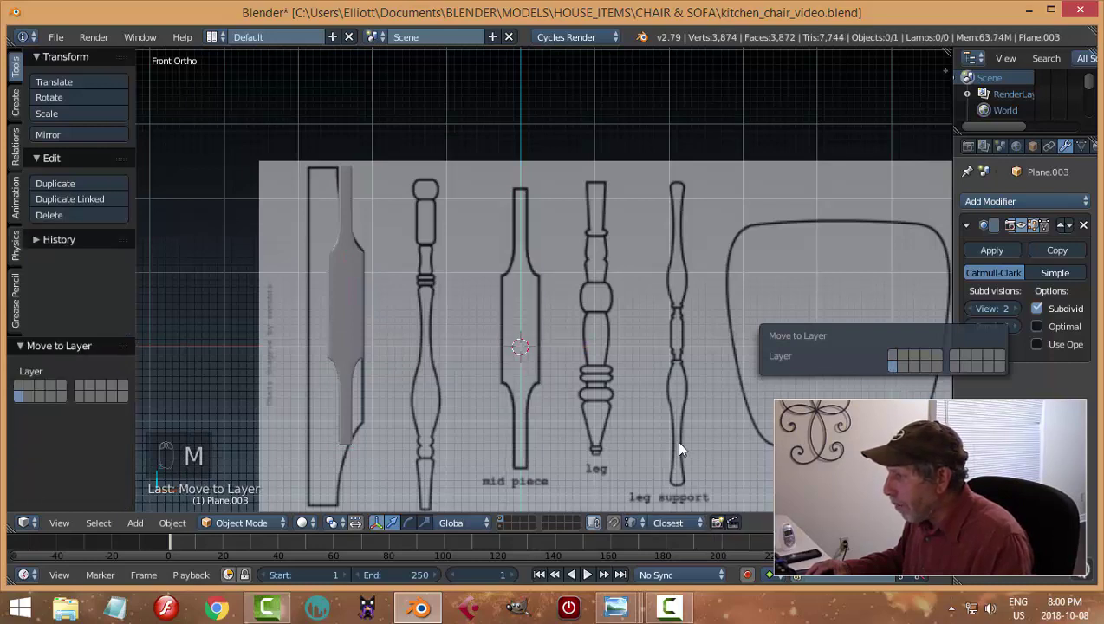
pyautogui.moveTo(502, 534); pyautogui.dragTo(532, 293)
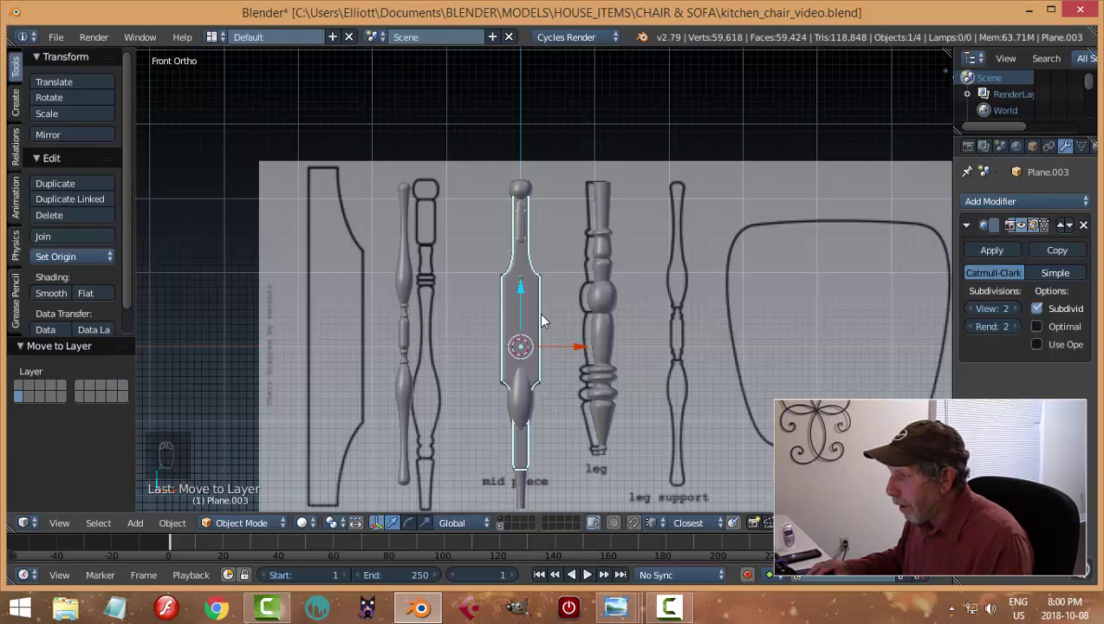
# Step: Slide the pieces into place over the leg support and back-piece outlines
pyautogui.moveTo(583, 346); pyautogui.dragTo(808, 366)
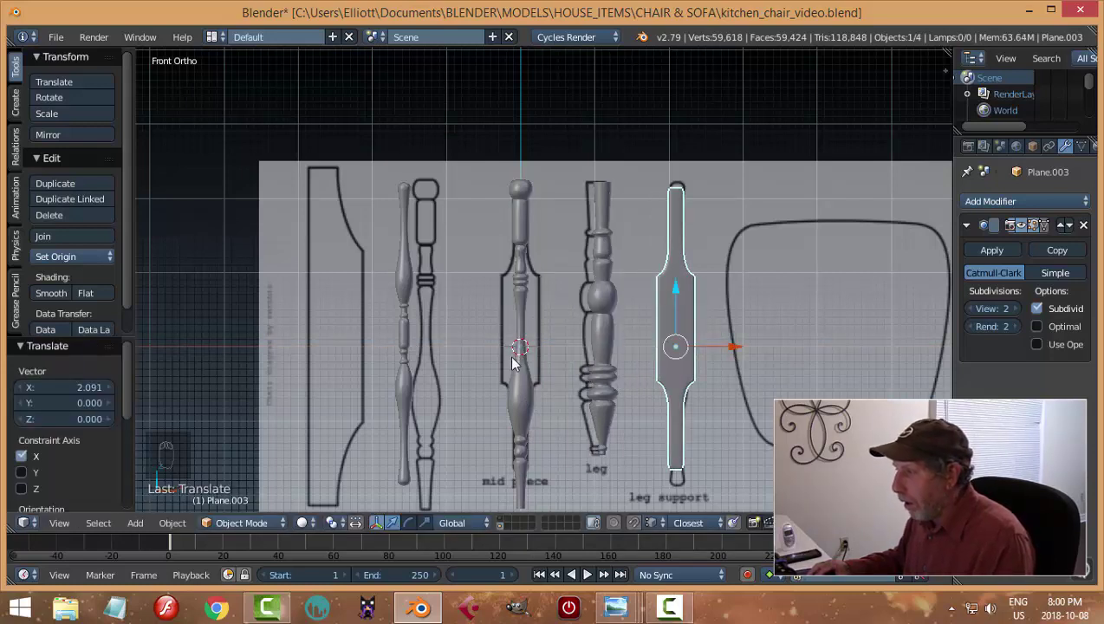
pyautogui.moveTo(527, 371); pyautogui.dragTo(493, 355)
pyautogui.moveTo(670, 341); pyautogui.dragTo(605, 355)
pyautogui.moveTo(664, 354); pyautogui.dragTo(762, 341)
pyautogui.moveTo(761, 342); pyautogui.dragTo(742, 291)
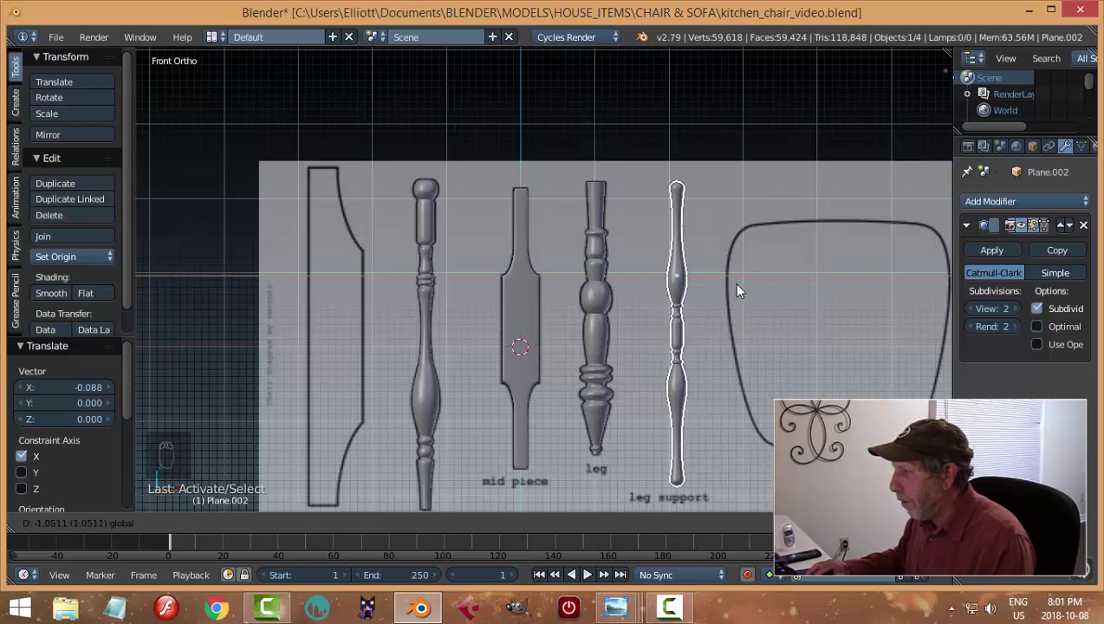
# Step: Save the file, move the finished parts to another layer and select the remaining copy
pyautogui.press('a')
pyautogui.press('ctrl+s')
pyautogui.click(505, 525)
pyautogui.click(527, 349)
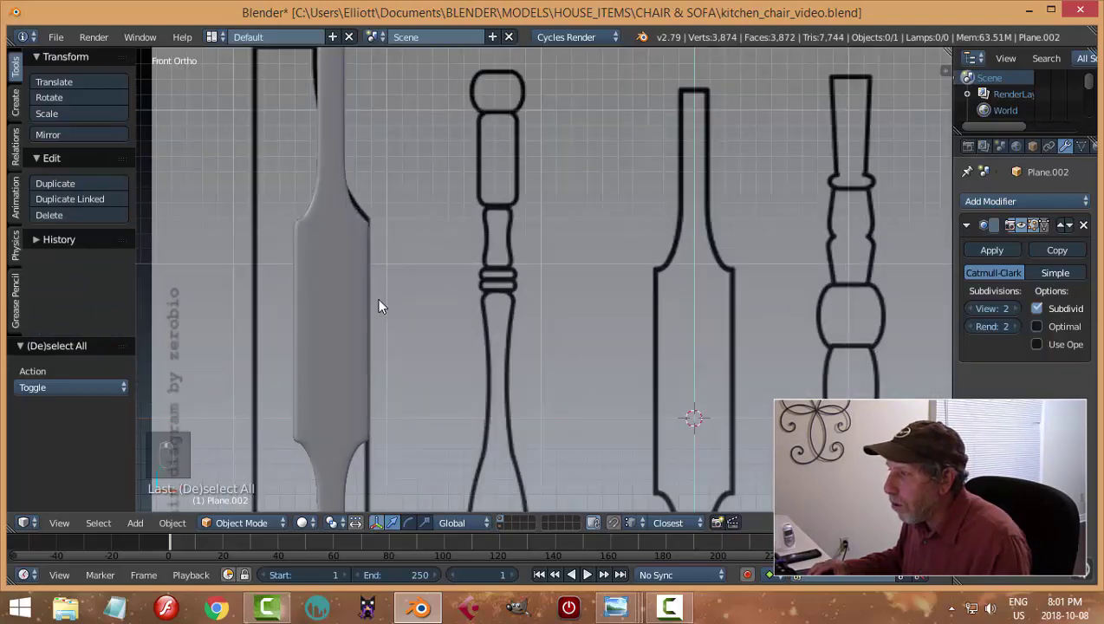
pyautogui.click(545, 313)
pyautogui.press('z')
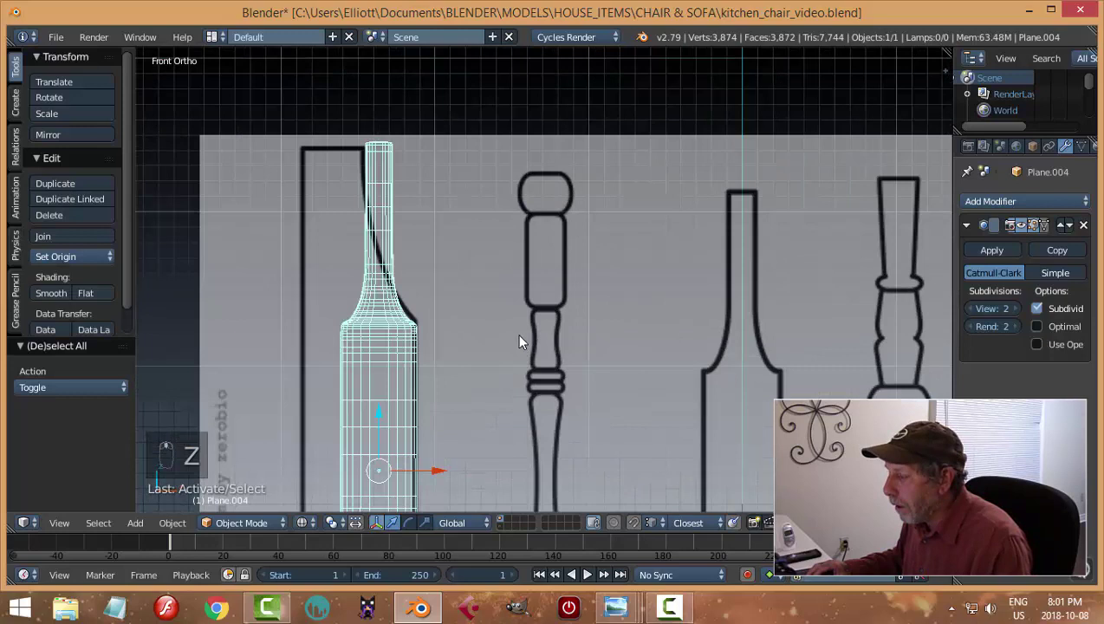
# Step: Delete the remaining object so only the chair reference drawings stay in the scene
pyautogui.press('Tab')
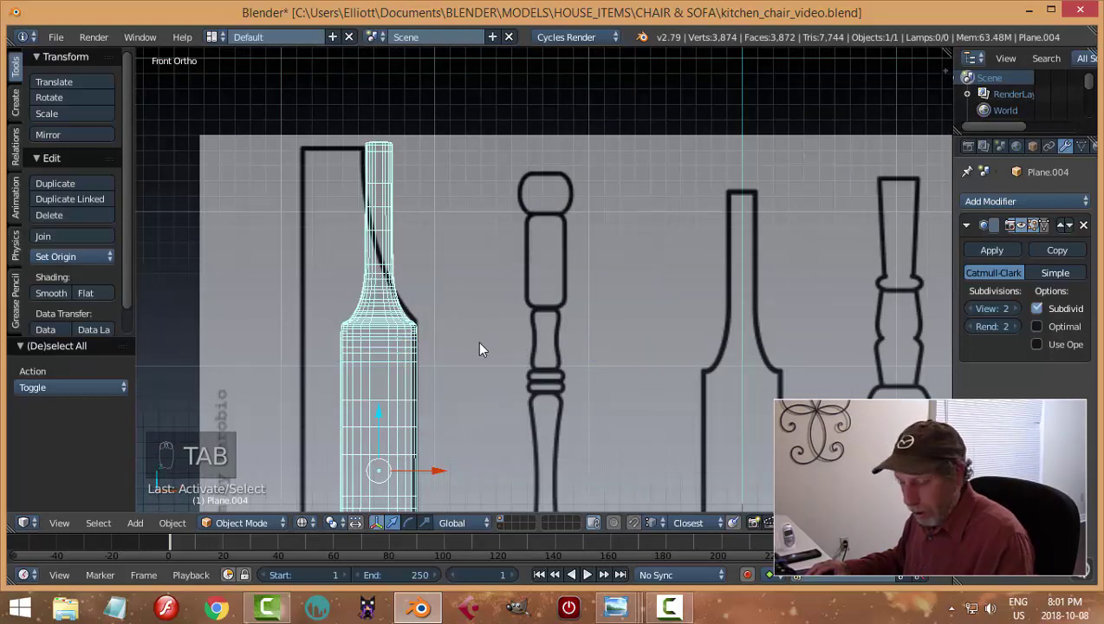
pyautogui.press('z')
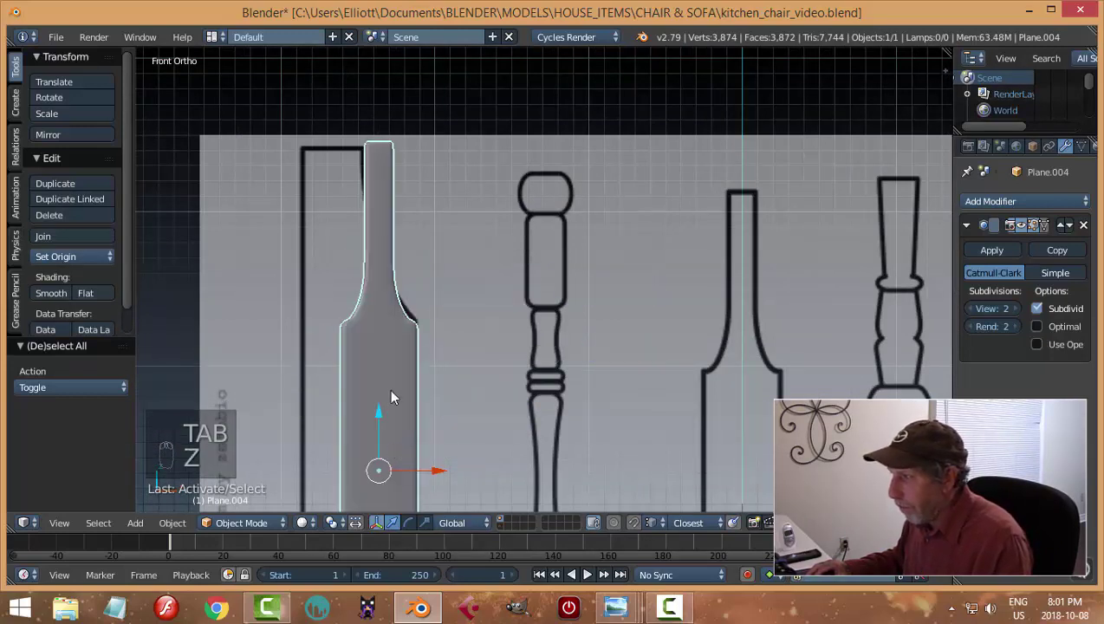
pyautogui.press('x')
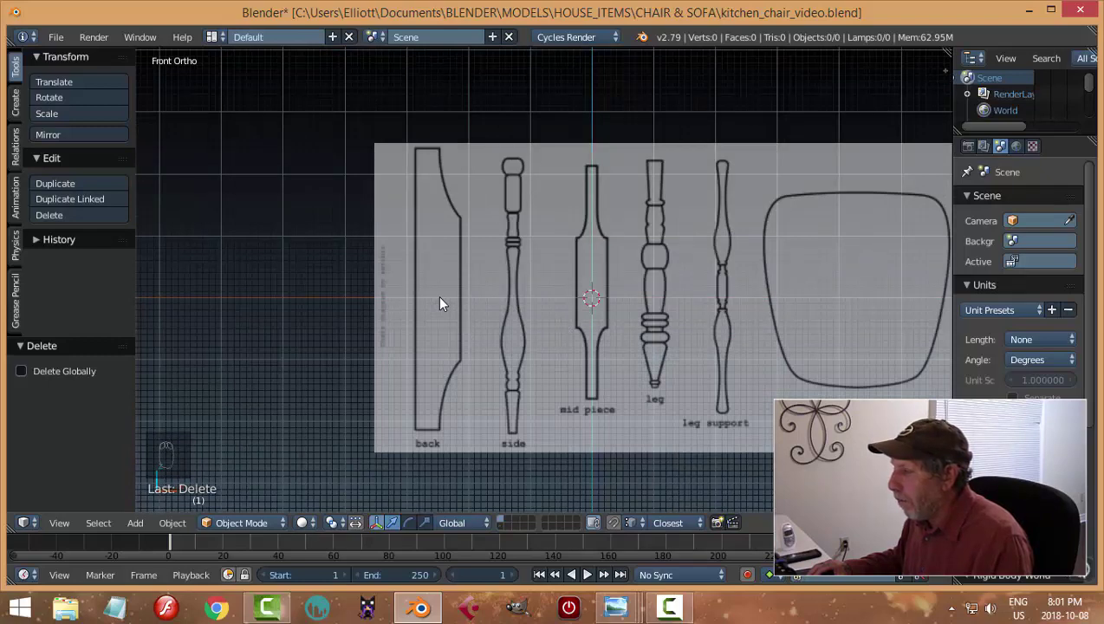
pyautogui.press('n')
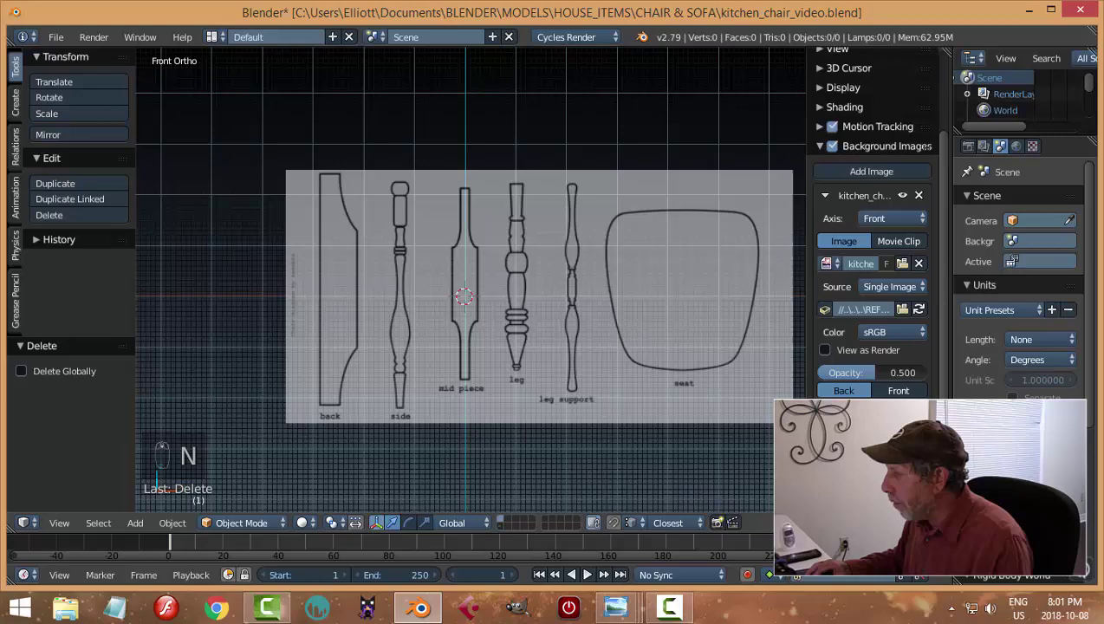
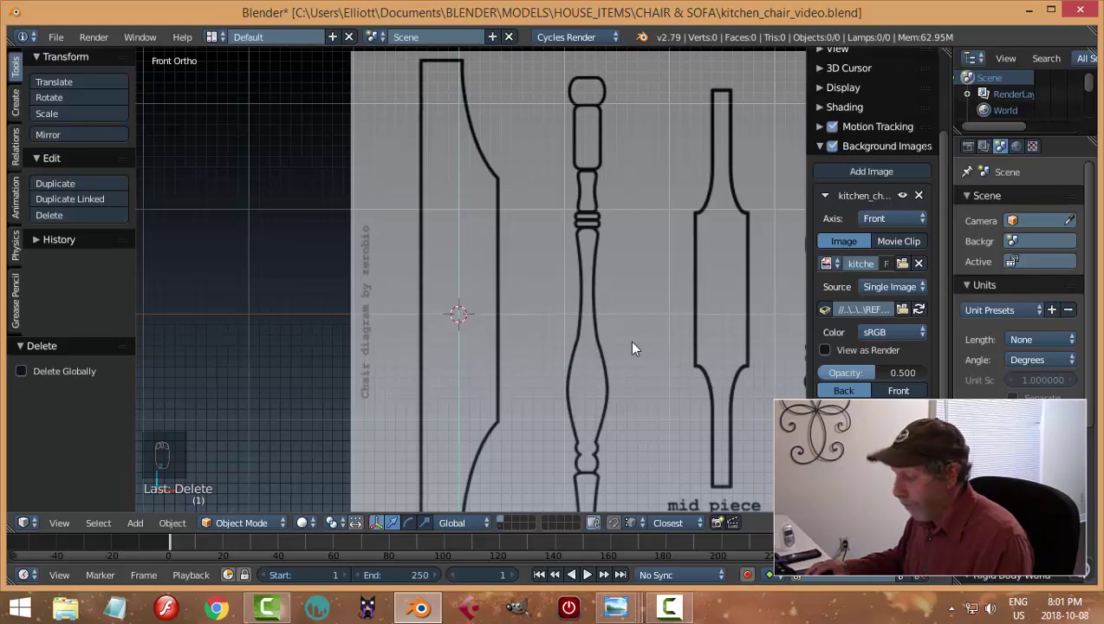
pyautogui.press('n')
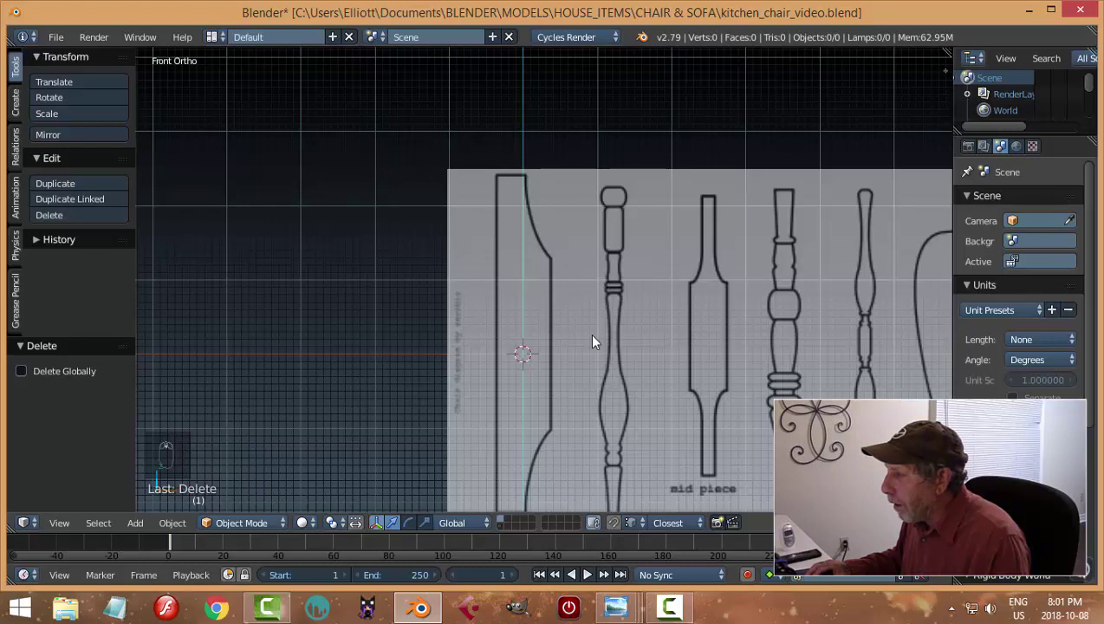
# Step: Add a plane rotated 90° about X and place its edges over the back-piece outline's top
pyautogui.press('shift+a')
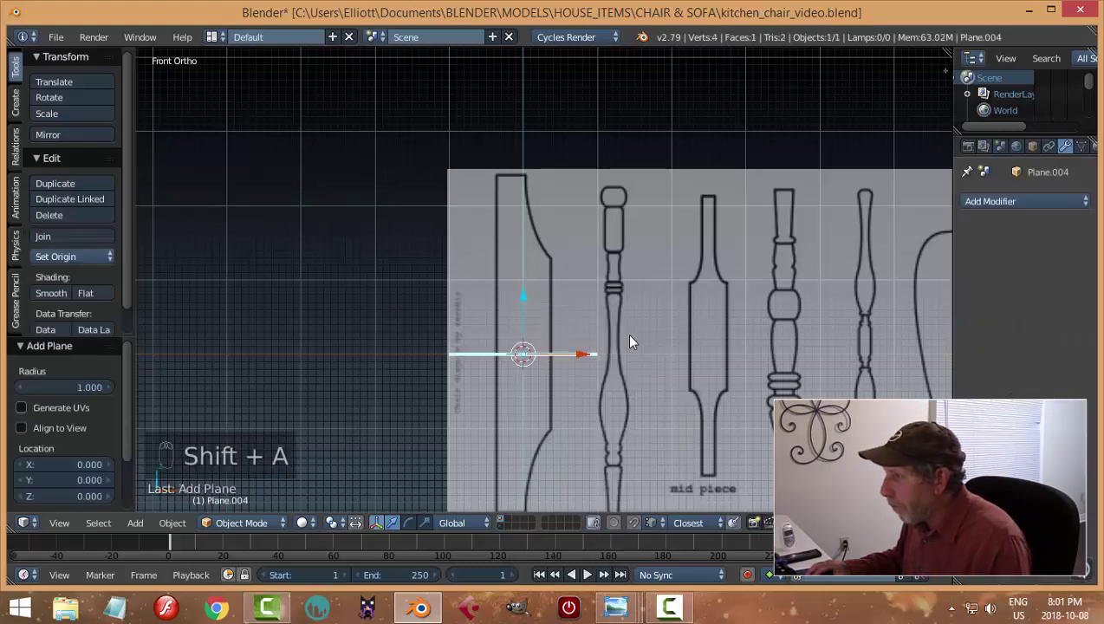
pyautogui.press('r')
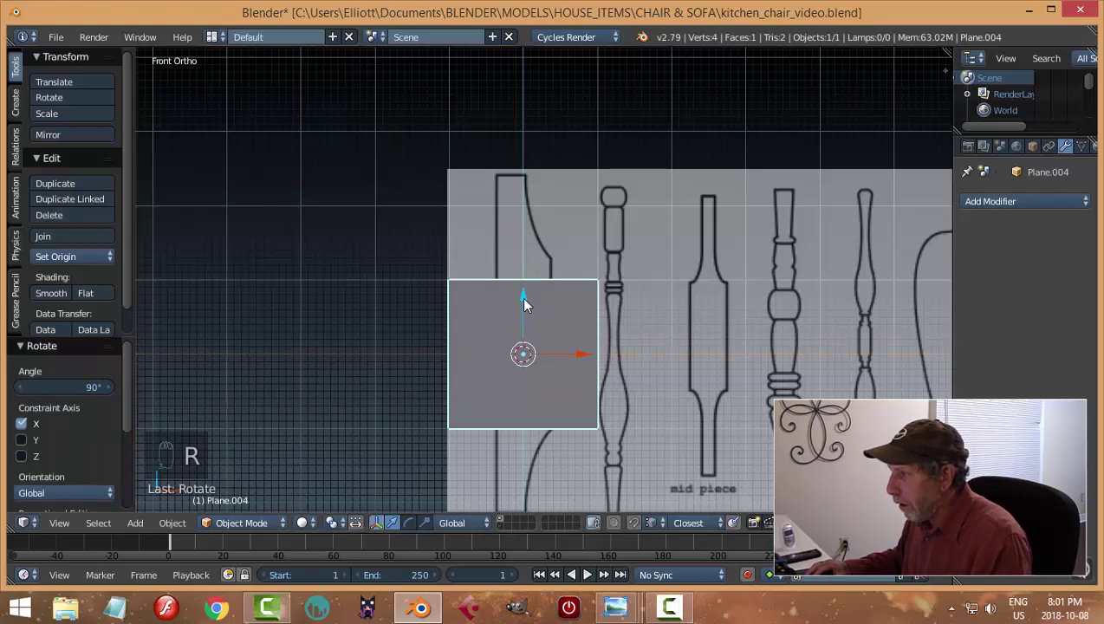
pyautogui.moveTo(532, 302); pyautogui.dragTo(530, 198)
pyautogui.press('Tab')
pyautogui.press('z')
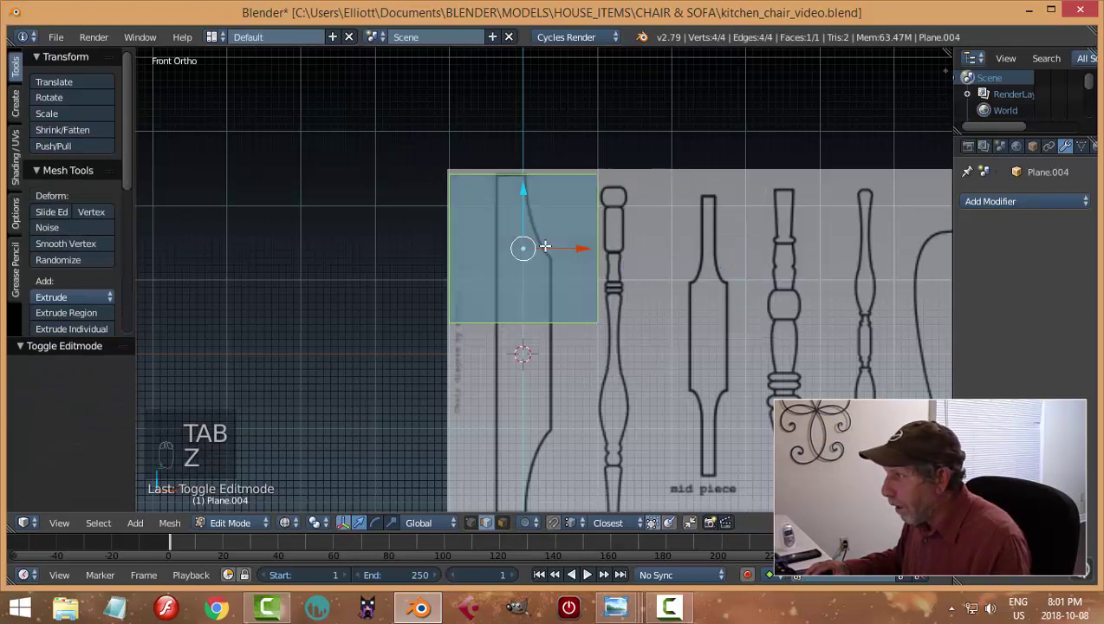
pyautogui.press('ctrl+Tab')
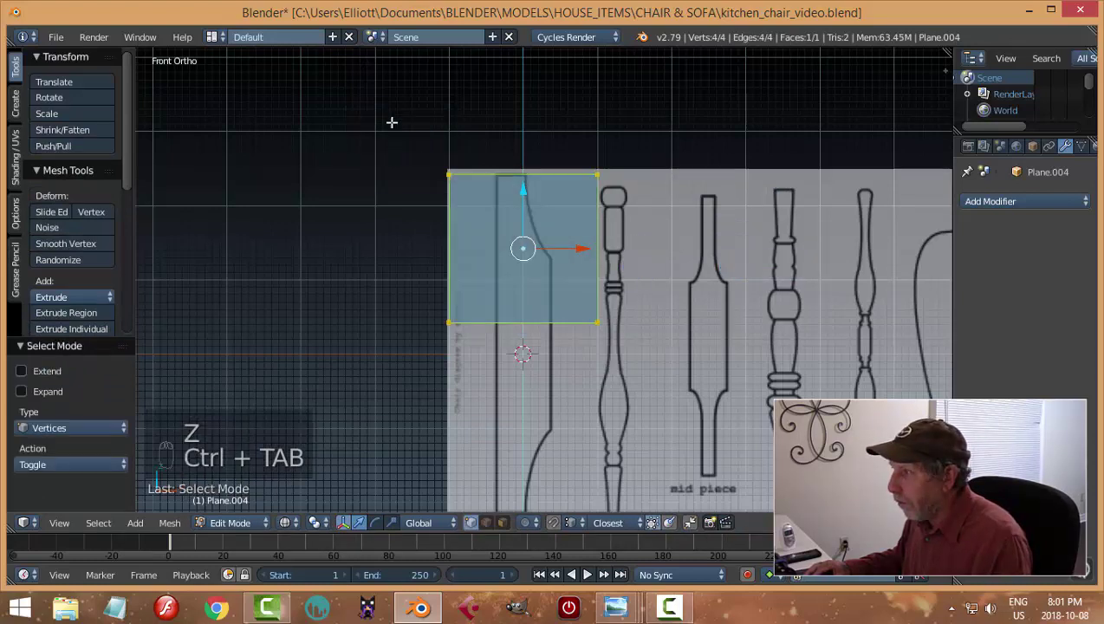
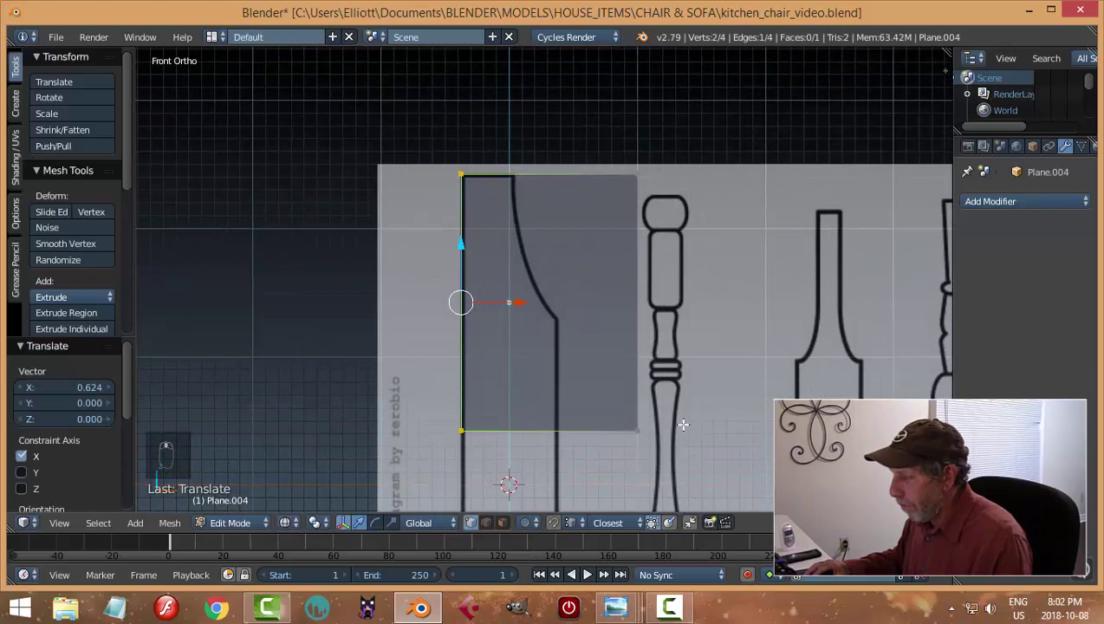
pyautogui.press('a')
pyautogui.press('b')
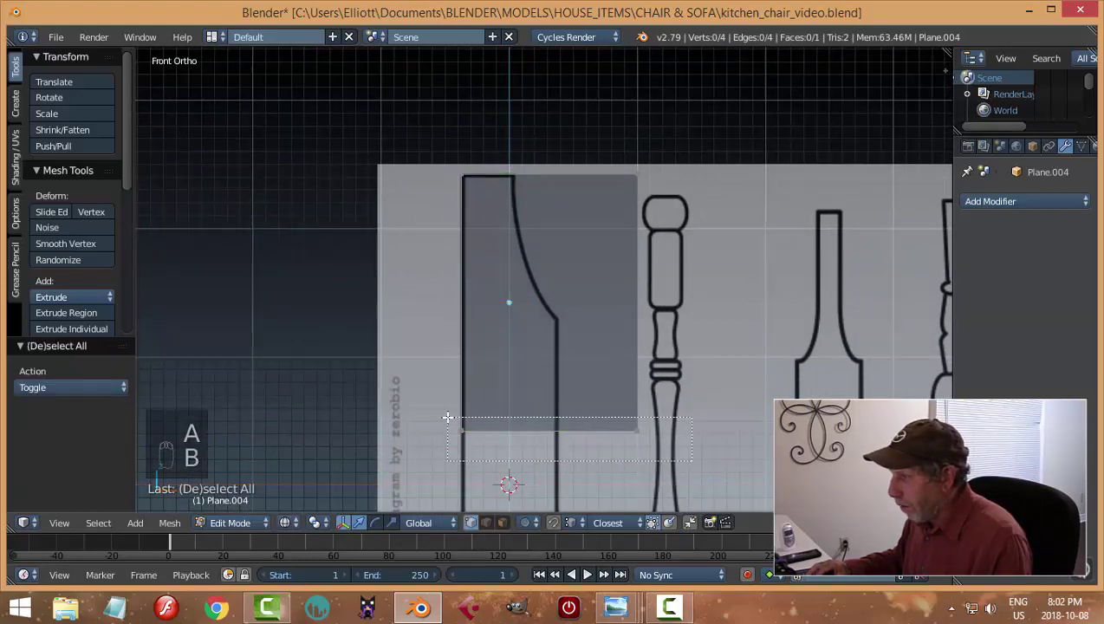
pyautogui.press('a')
# Step: Cut the plane into eight horizontal strips with loop cuts across its upper part
pyautogui.press('ctrl+r')
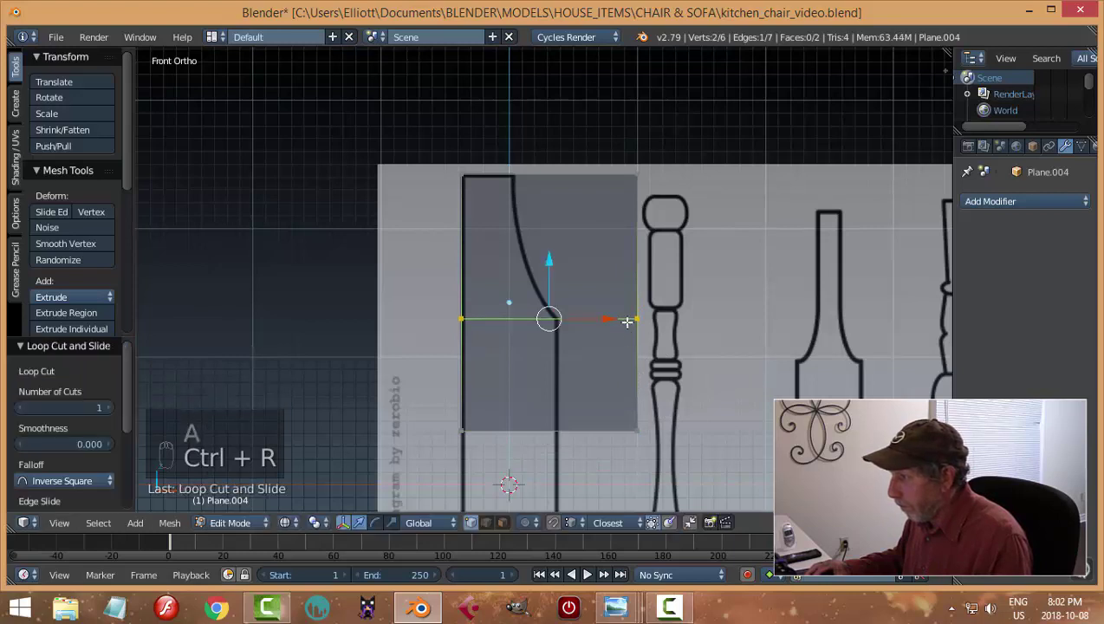
pyautogui.press('a')
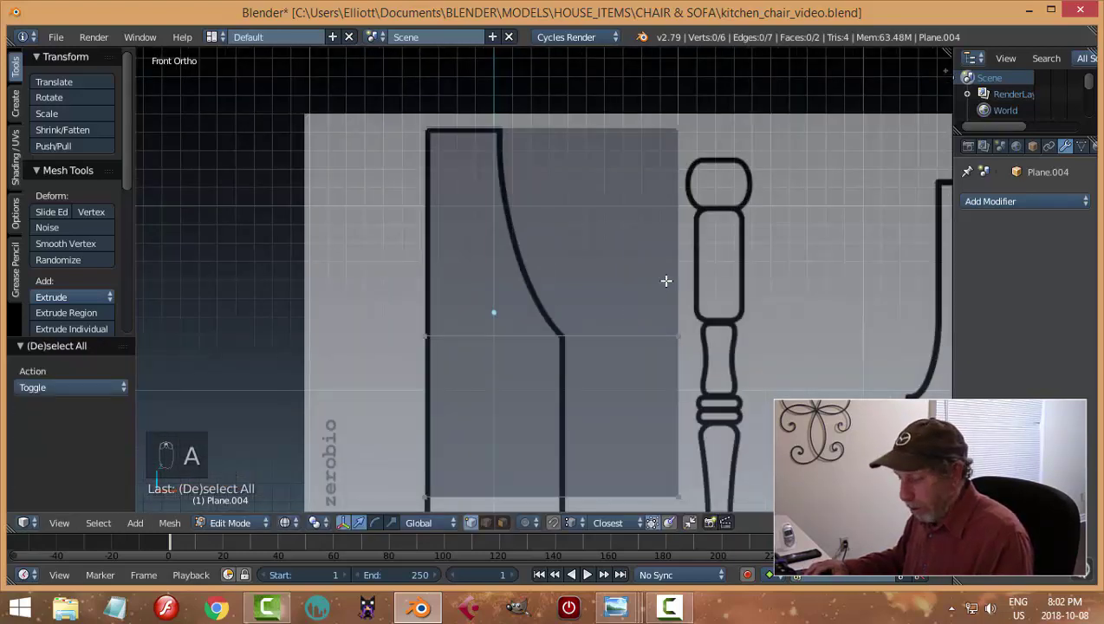
pyautogui.press('ctrl+r')
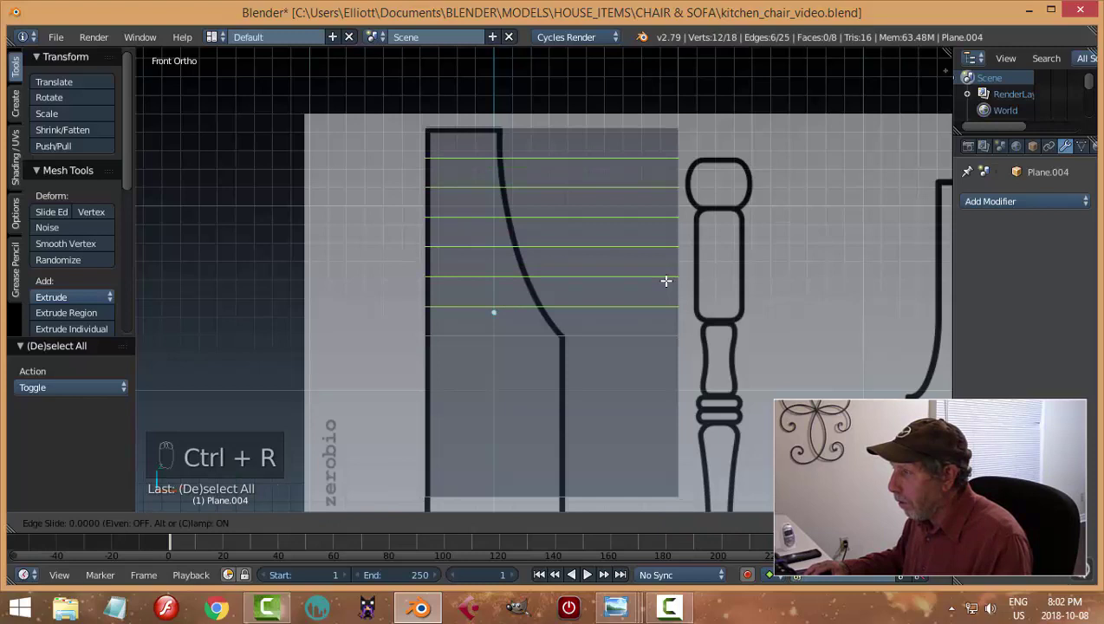
pyautogui.press('a')
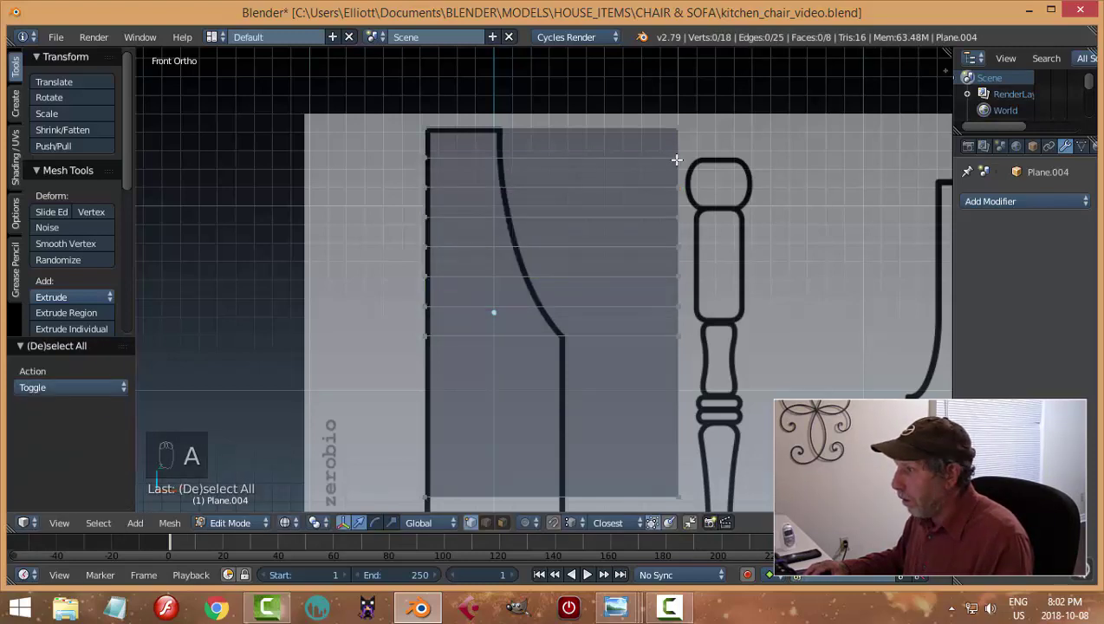
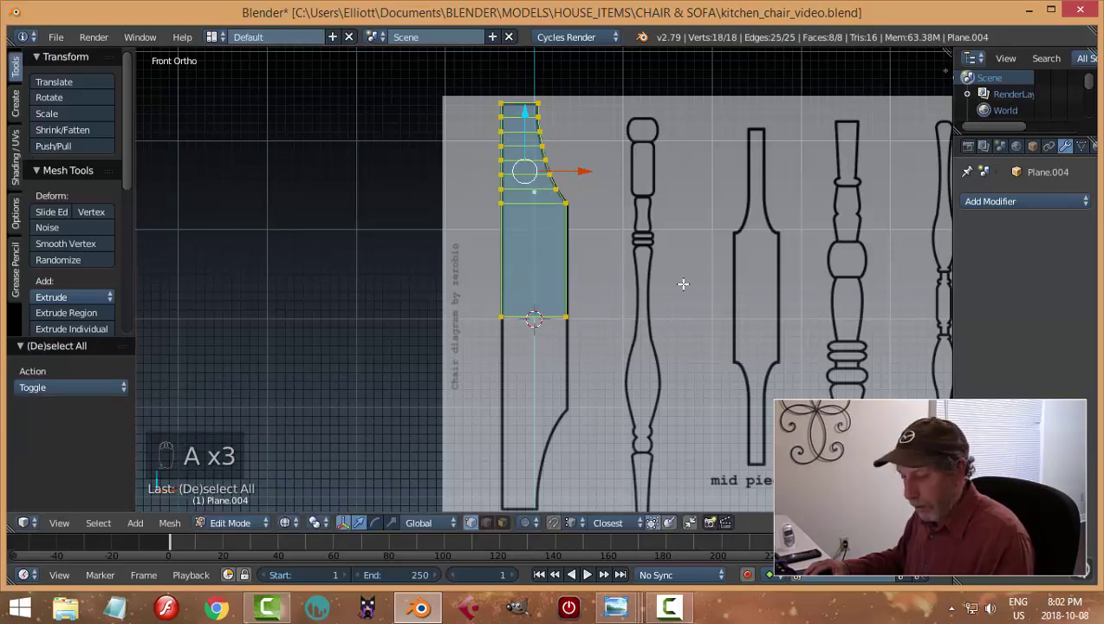
# Step: Duplicate the shaped top rows, move the copy down and flip it 180° for the bottom curve
pyautogui.press('shift+d')
pyautogui.press('r')
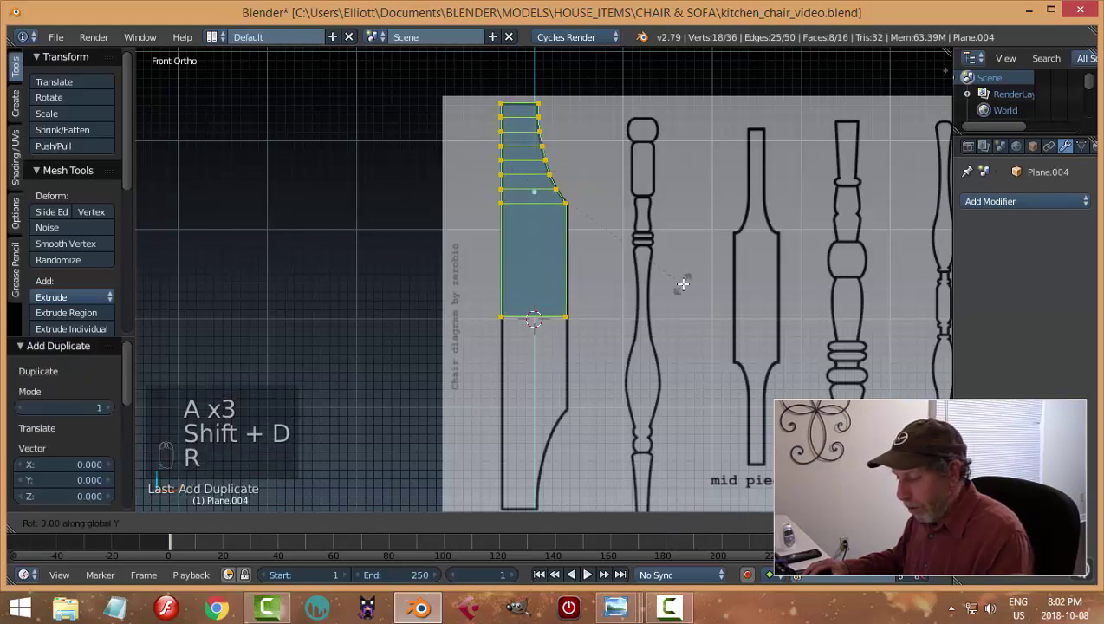
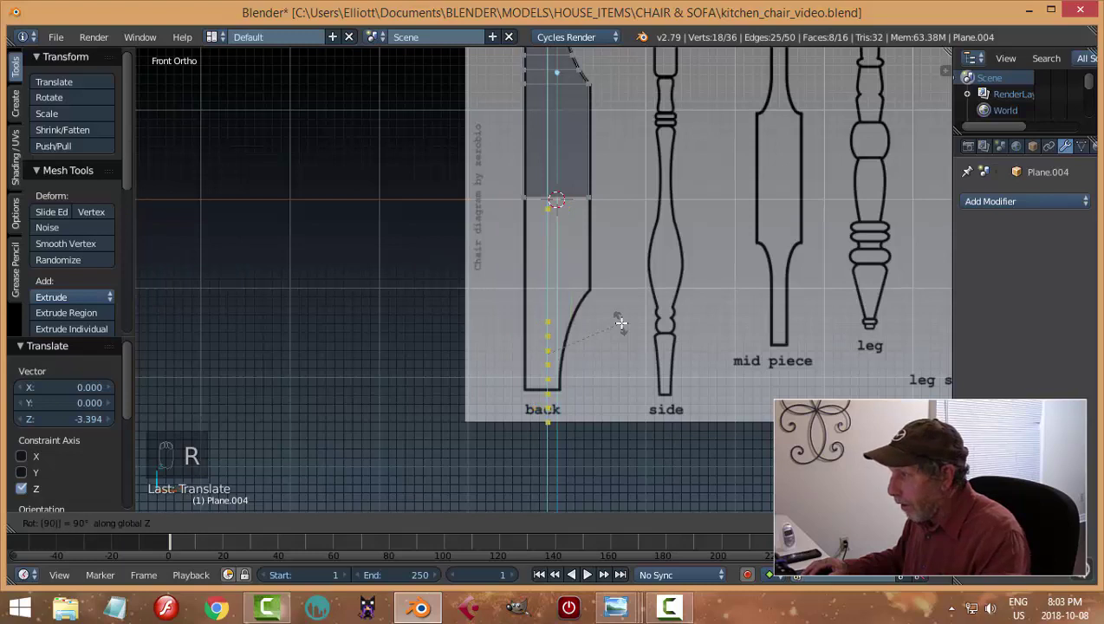
pyautogui.press('r')
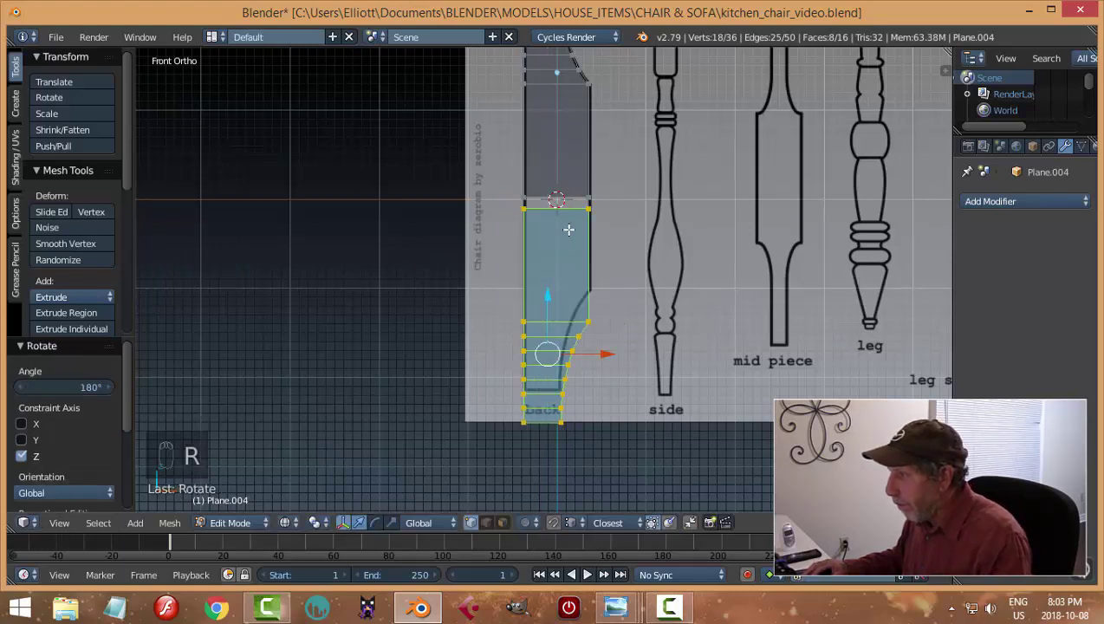
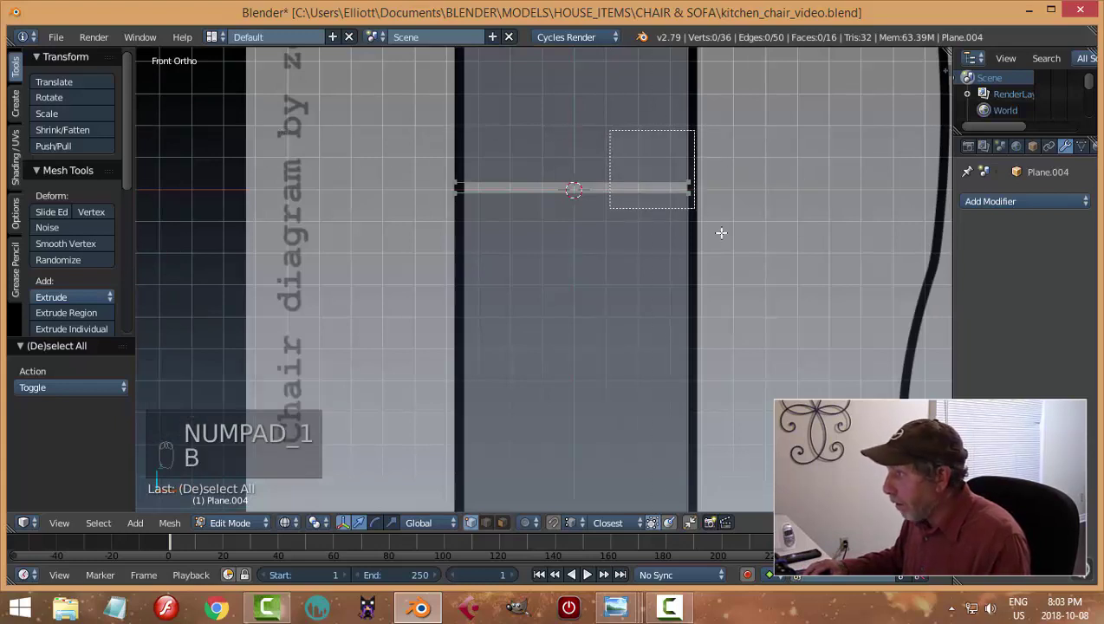
# Step: Merge the right and left seam vertex pairs so top and bottom sections join
pyautogui.press('alt+m')
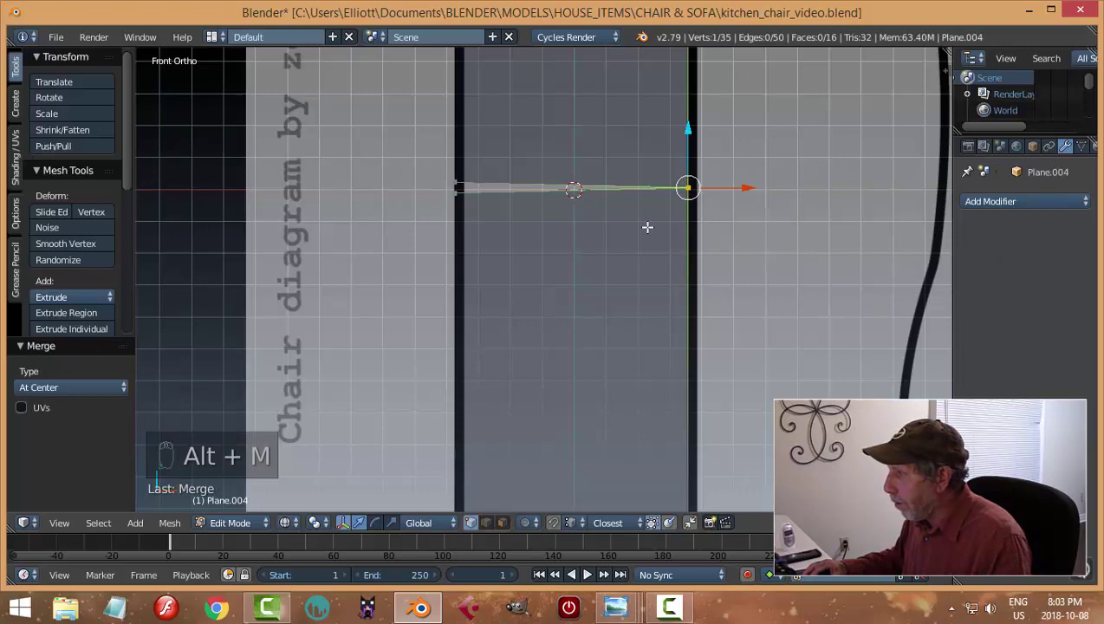
pyautogui.press('a')
pyautogui.press('b')
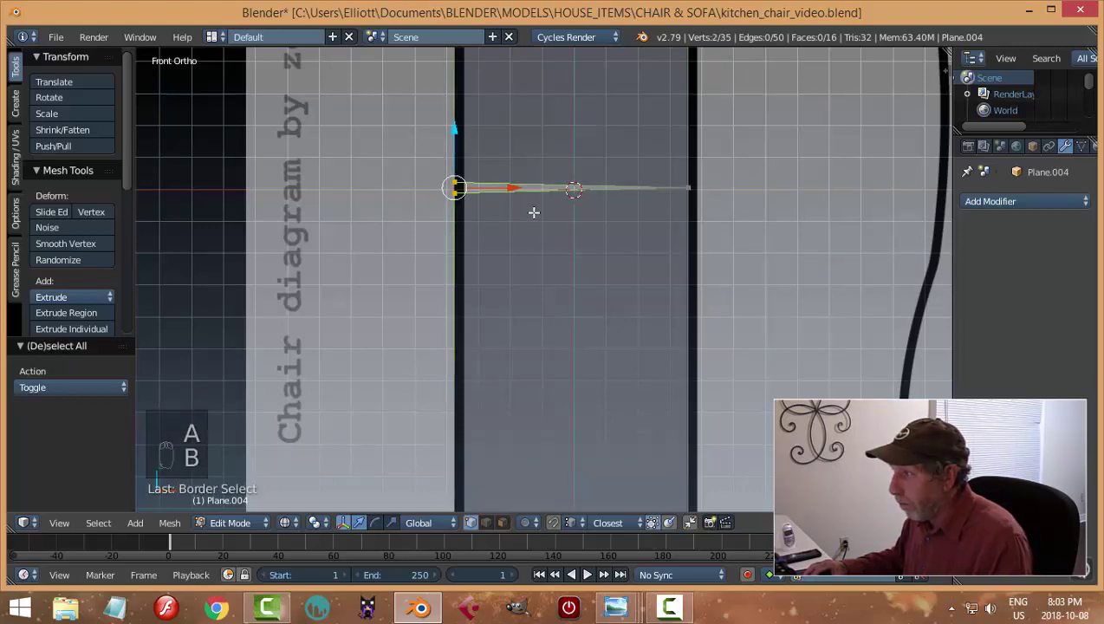
pyautogui.press('alt+m')
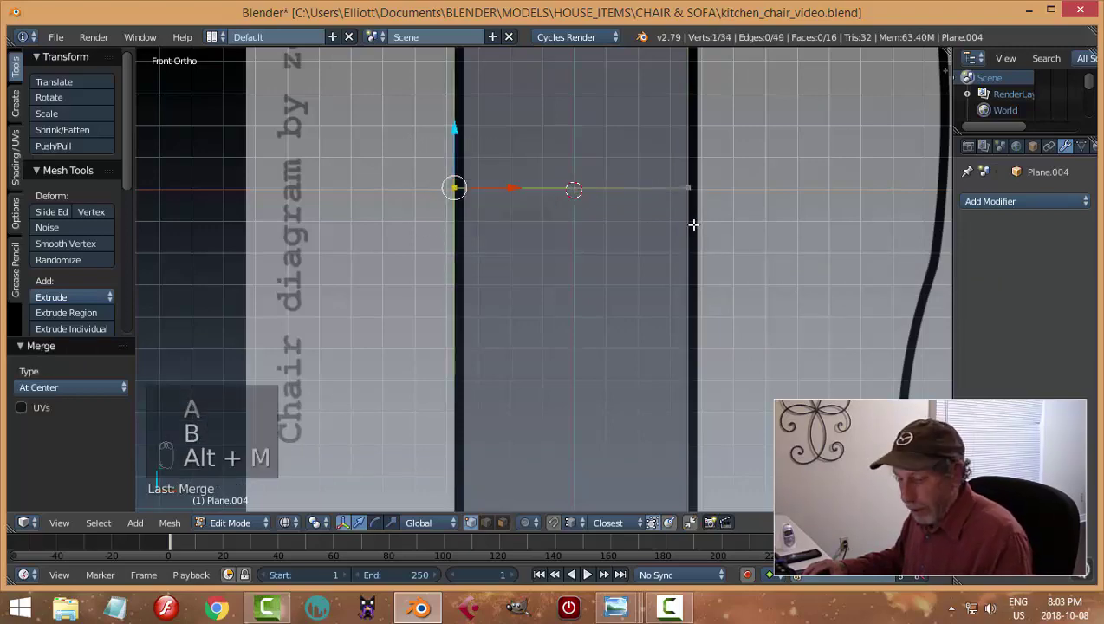
pyautogui.press('a')
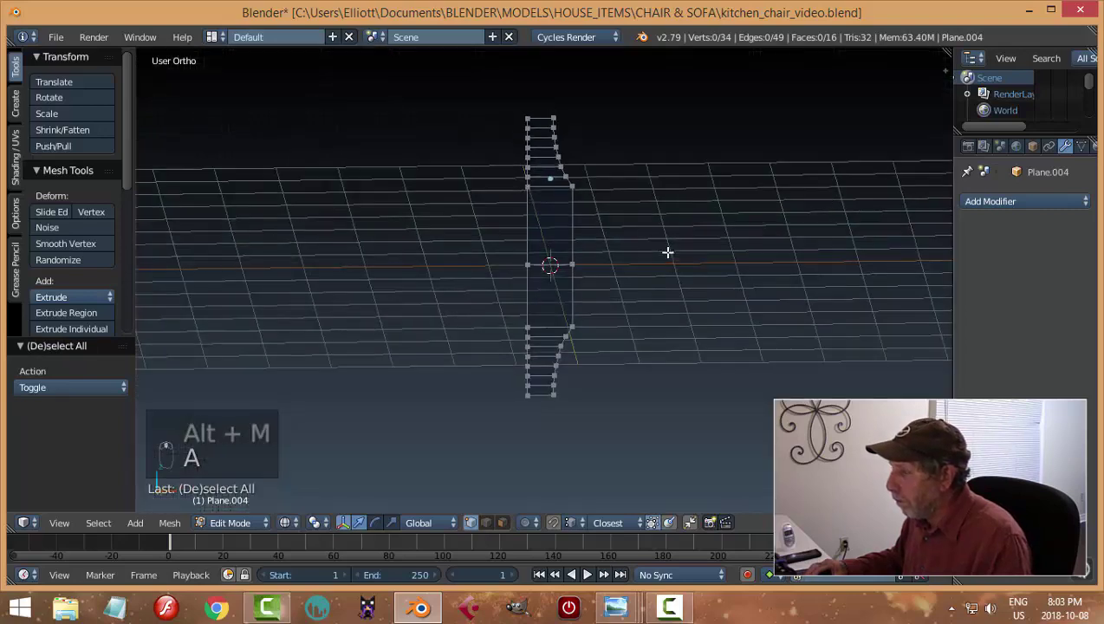
# Step: Add a horizontal loop cut through the middle of the joined outline
pyautogui.press('a')
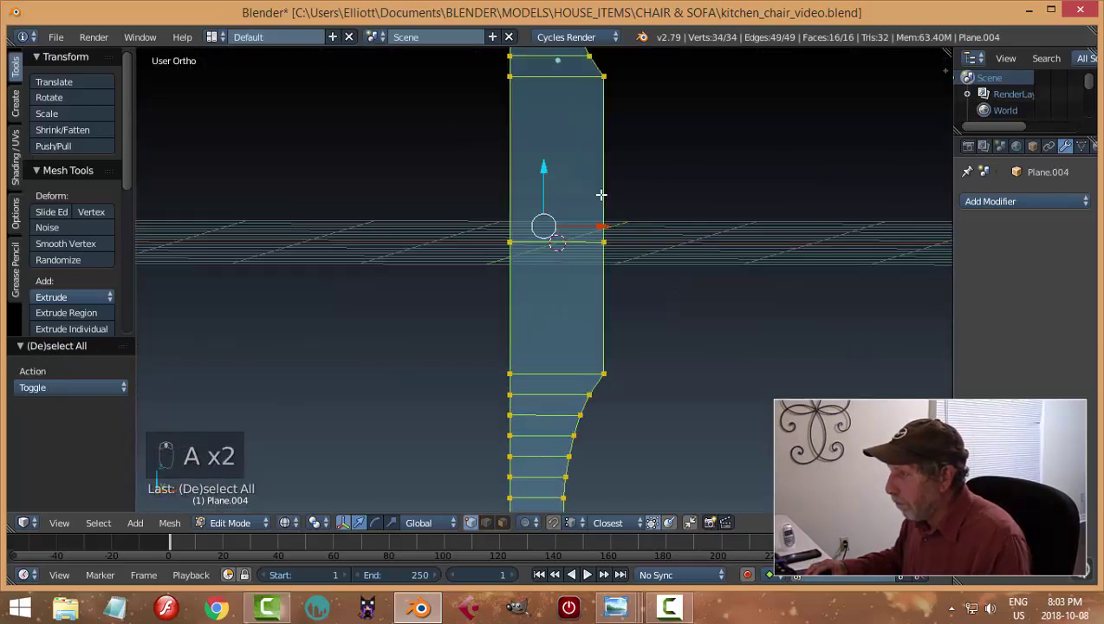
pyautogui.press('ctrl+r')
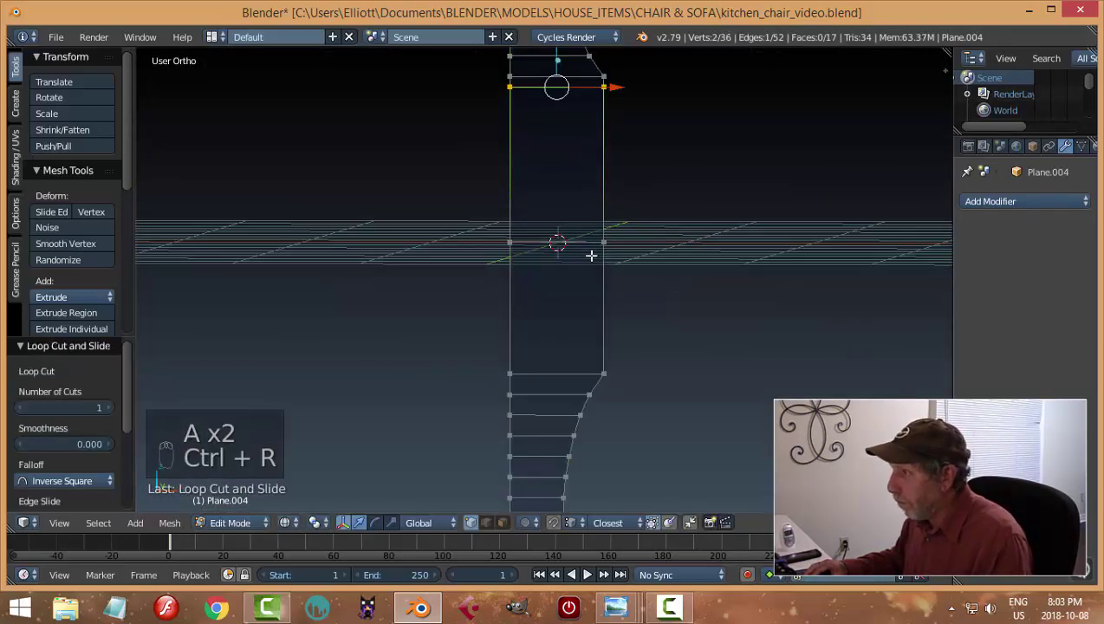
pyautogui.press('ctrl+r')
pyautogui.press('a')
pyautogui.press('z')
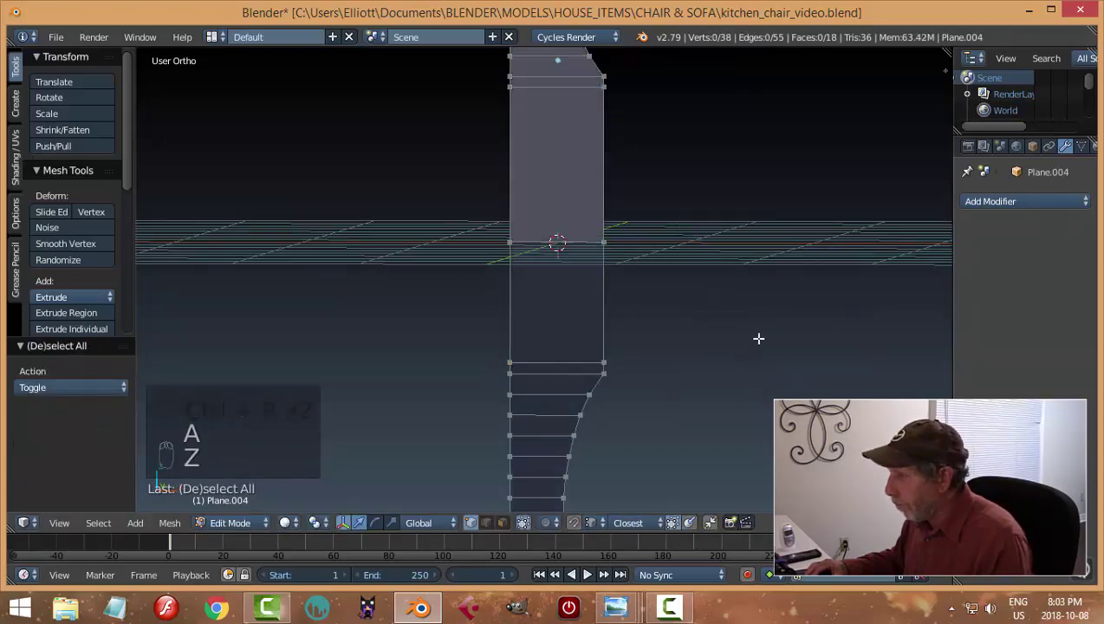
pyautogui.press('a')
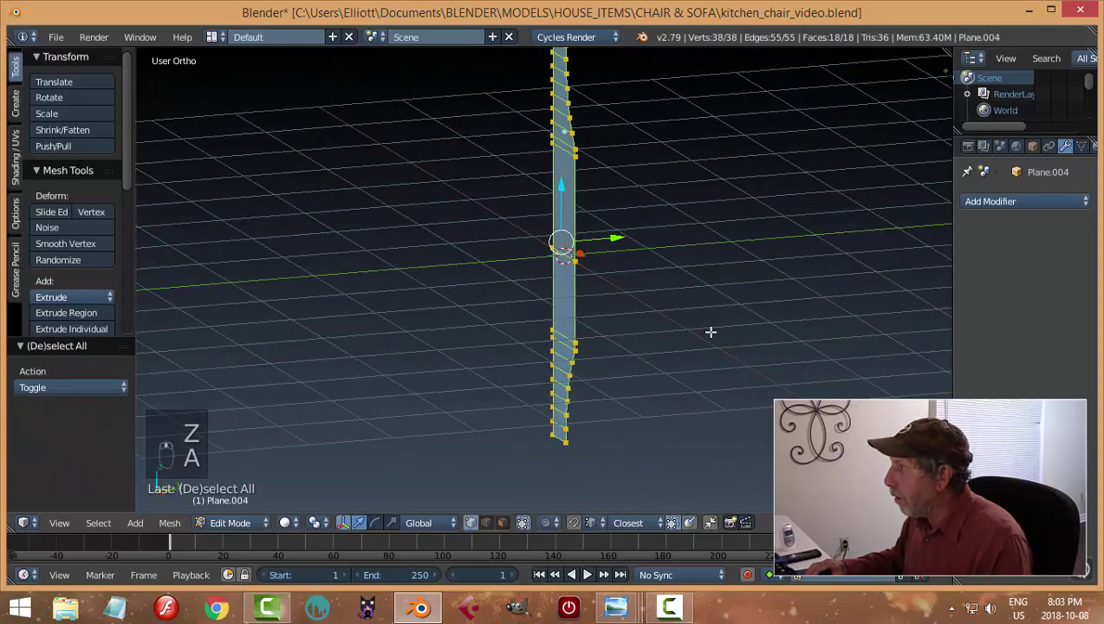
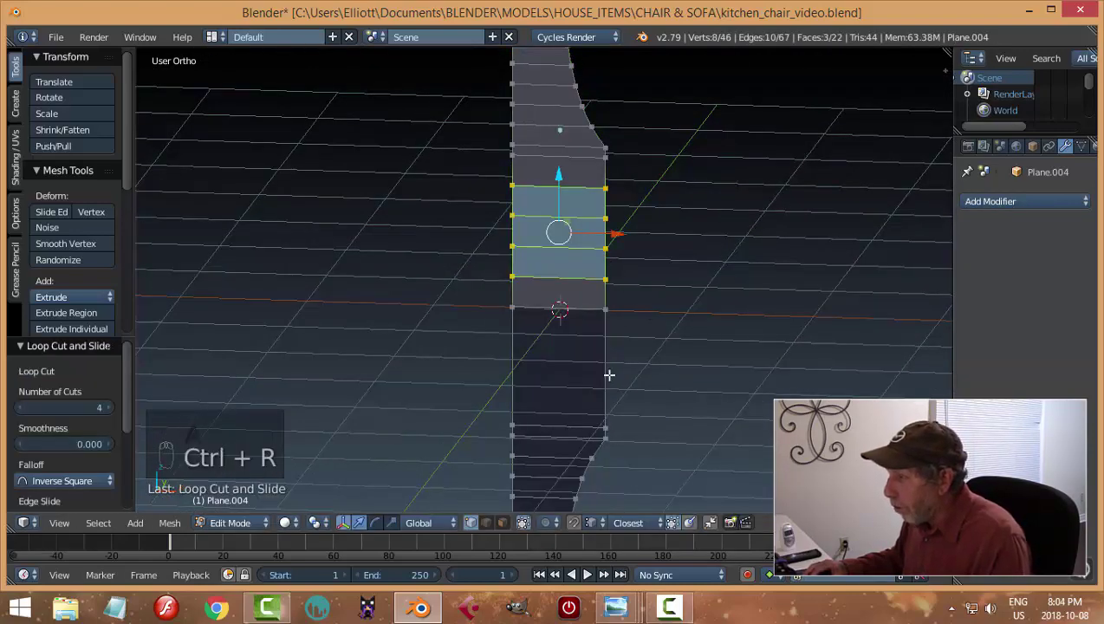
# Step: Add four middle cuts, extrude the outline along Y into a slab and recalculate normals
pyautogui.press('ctrl+r')
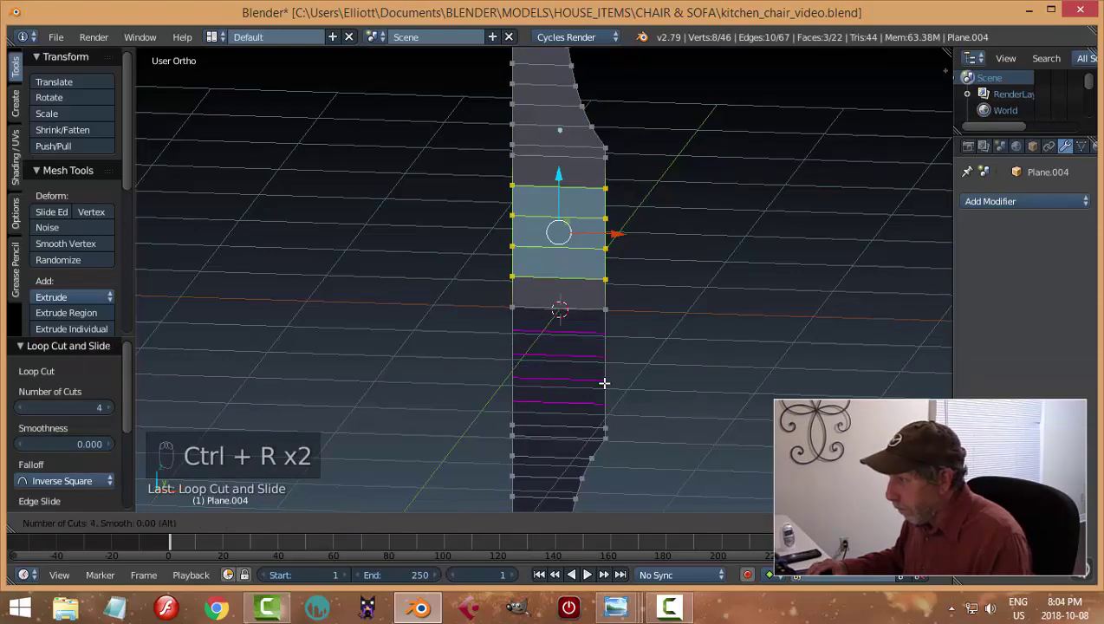
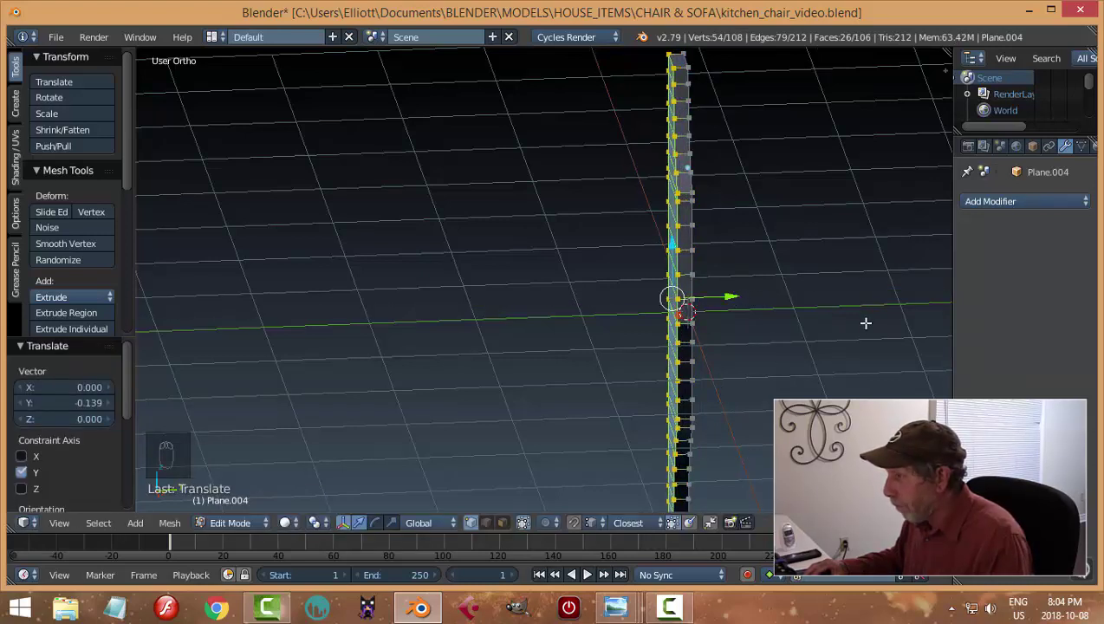
pyautogui.press('a')
pyautogui.press('a')
pyautogui.press('ctrl+n')
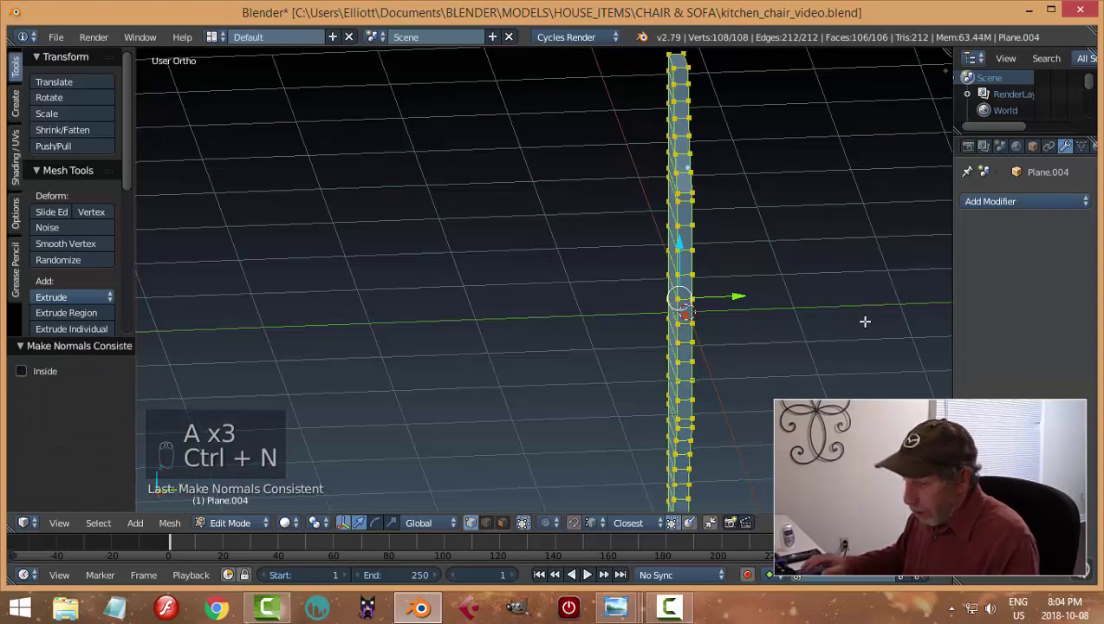
pyautogui.press('a')
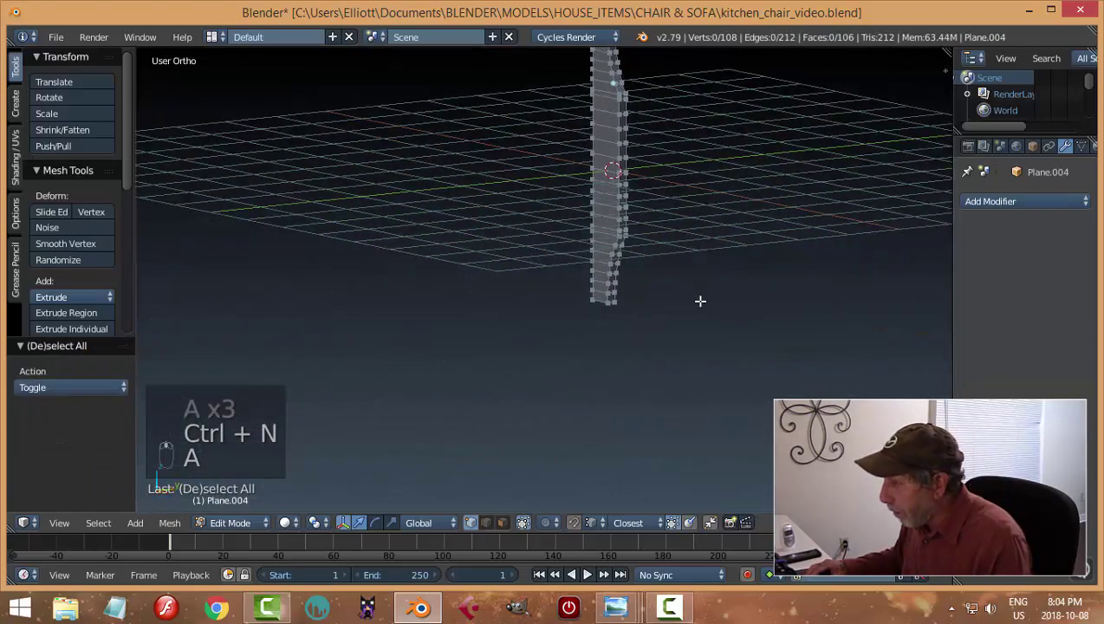
pyautogui.press('Tab')
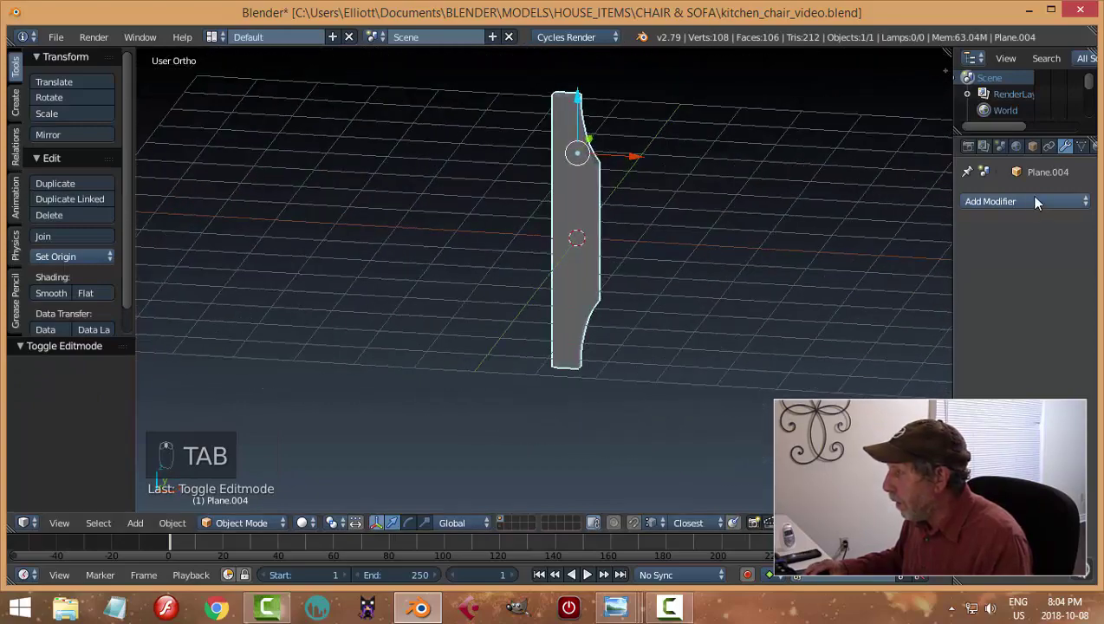
# Step: Save the file and orbit to view the subdivided, smooth-shaded back piece edge-on
pyautogui.press('ctrl+s')
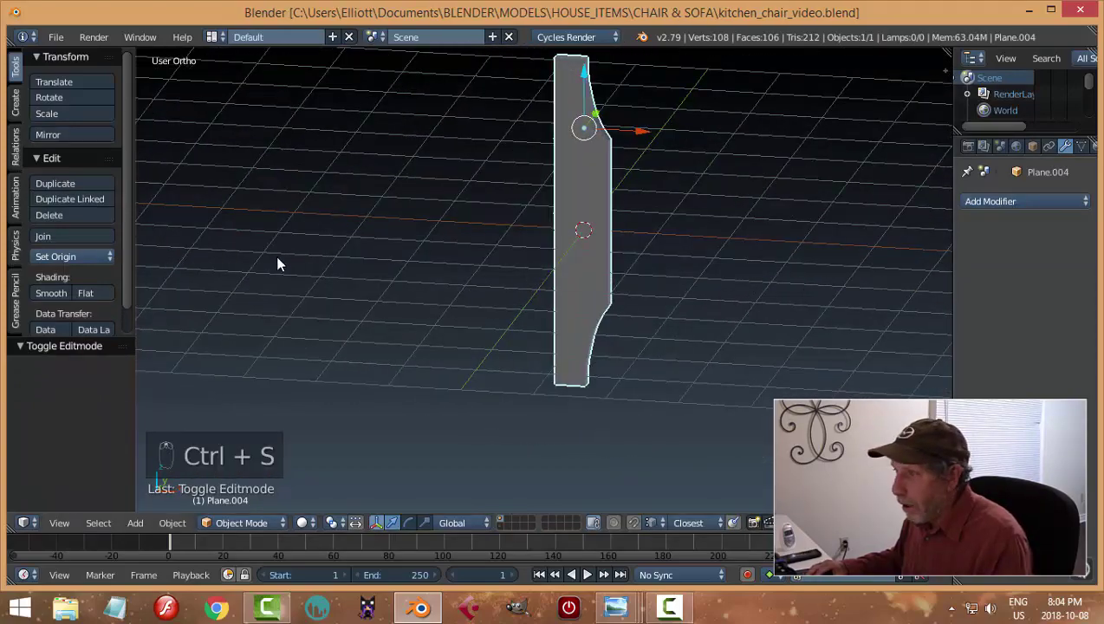
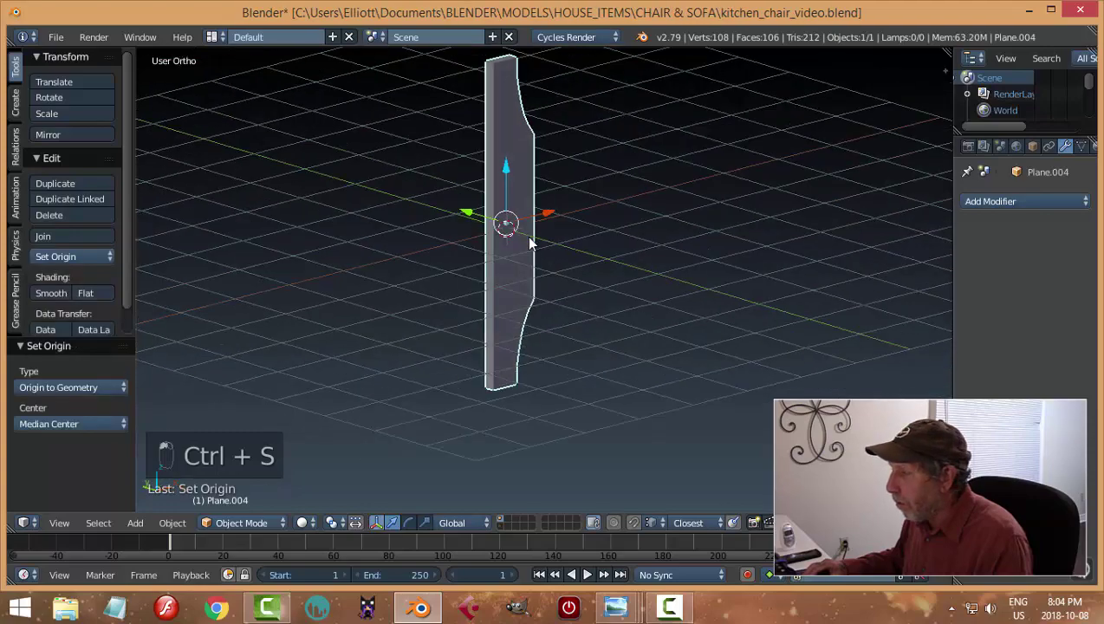
pyautogui.press('KP_1')
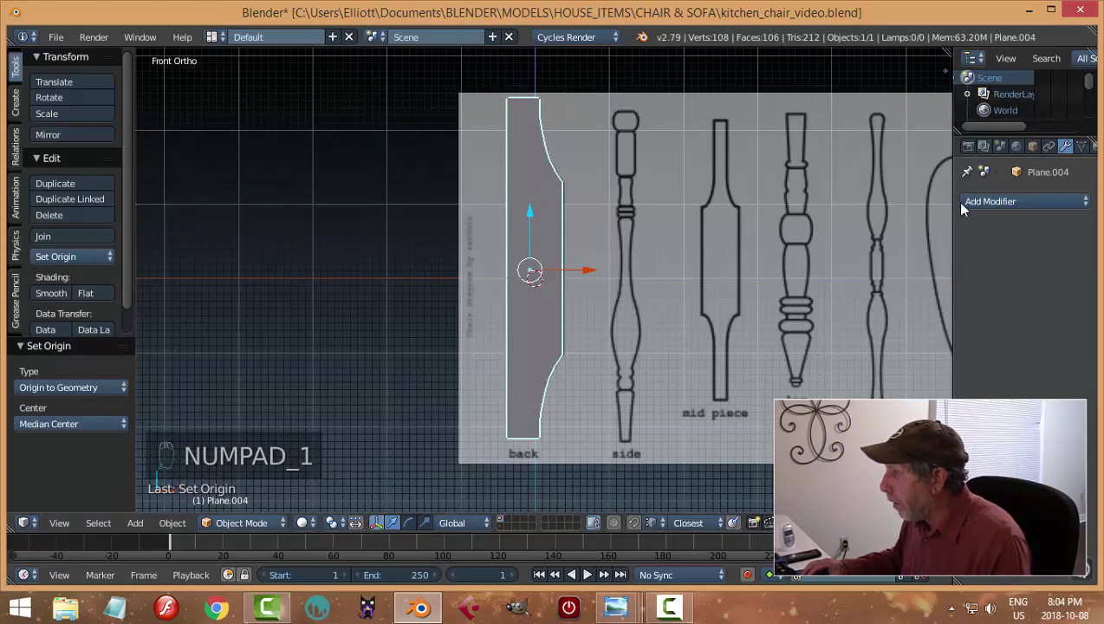
pyautogui.moveTo(990, 203); pyautogui.dragTo(693, 351)
pyautogui.moveTo(1020, 314); pyautogui.dragTo(633, 273)
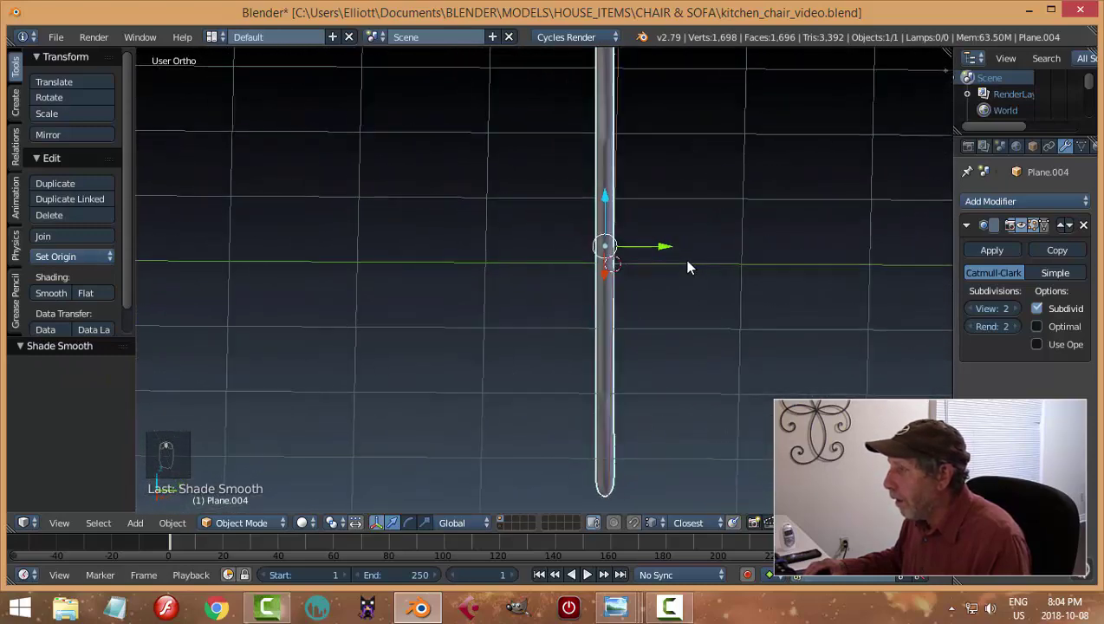
pyautogui.press('Tab')
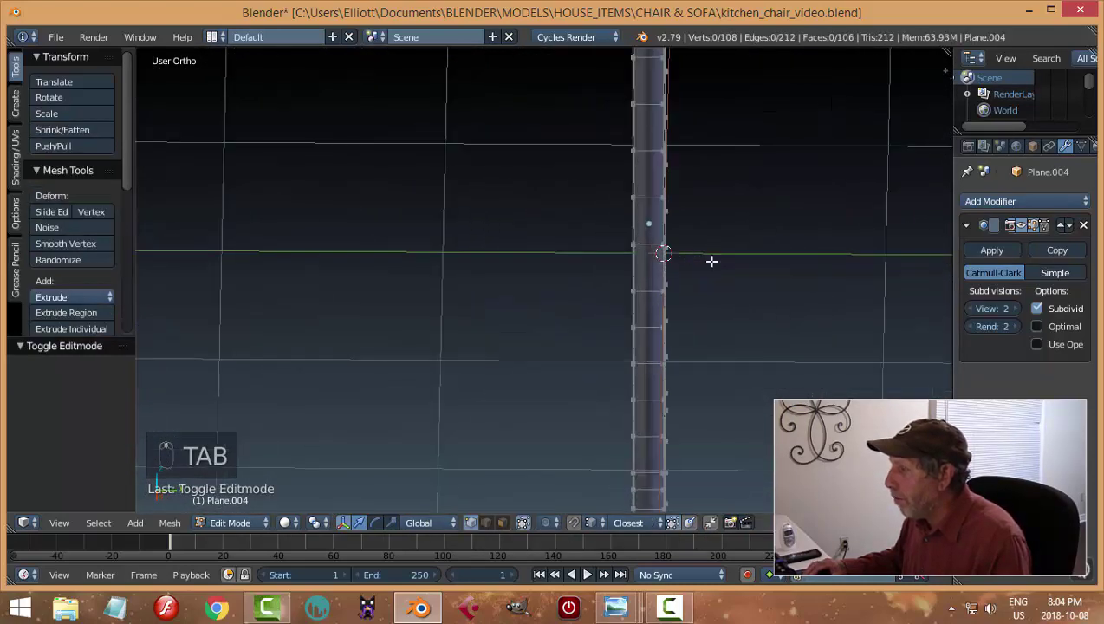
# Step: Add edge loops along the piece's length and scale them out toward the faces
pyautogui.press('ctrl+r')
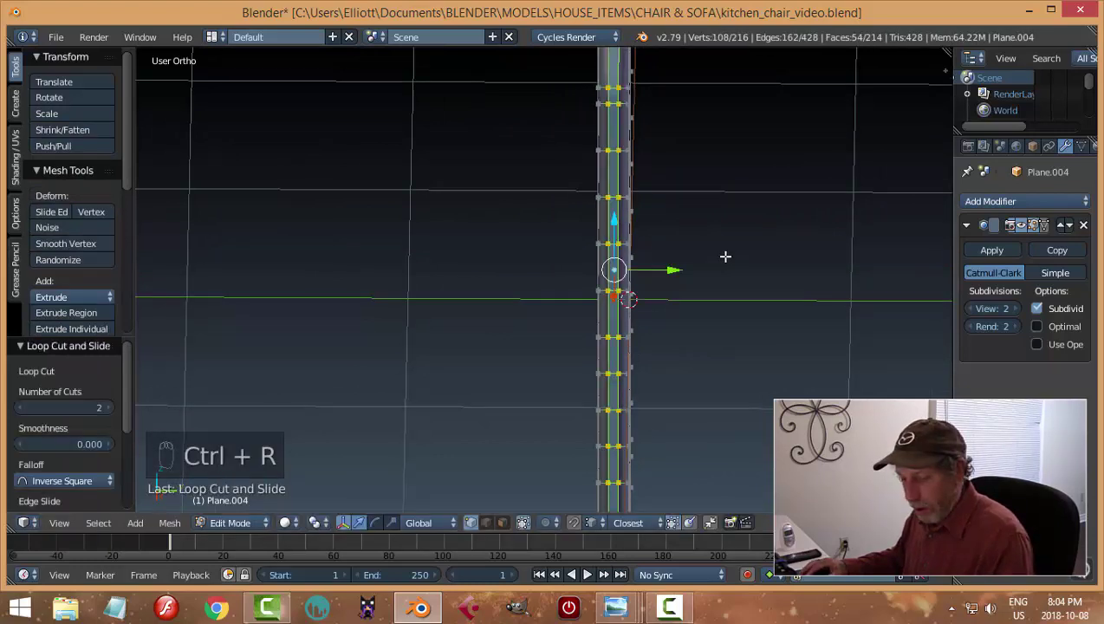
pyautogui.press('s')
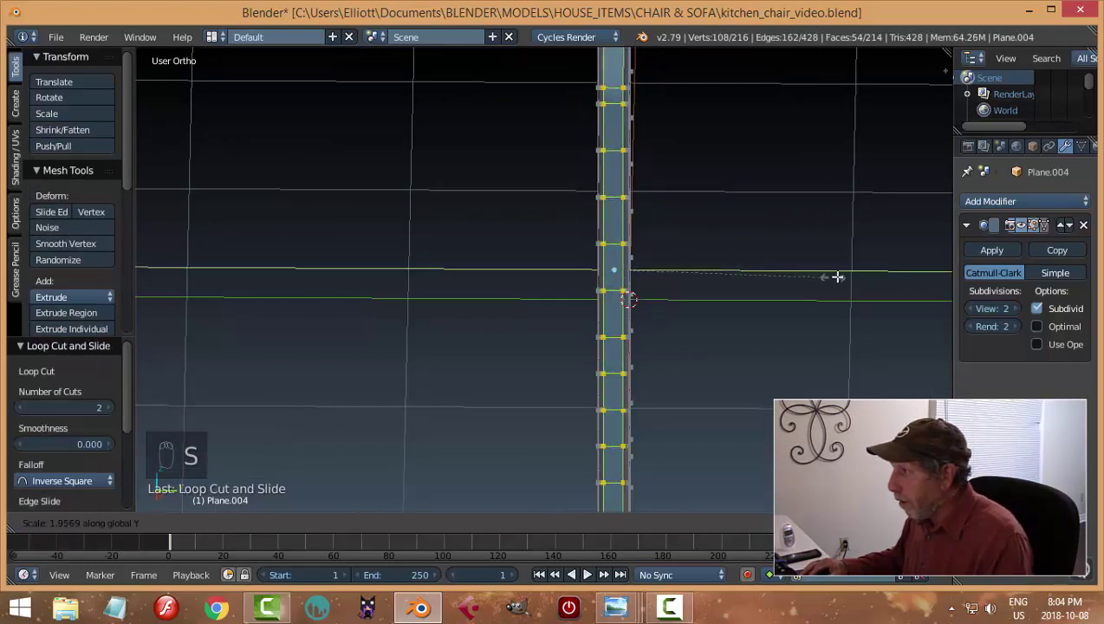
pyautogui.press('a')
pyautogui.press('Tab')
pyautogui.moveTo(539, 268); pyautogui.dragTo(674, 209)
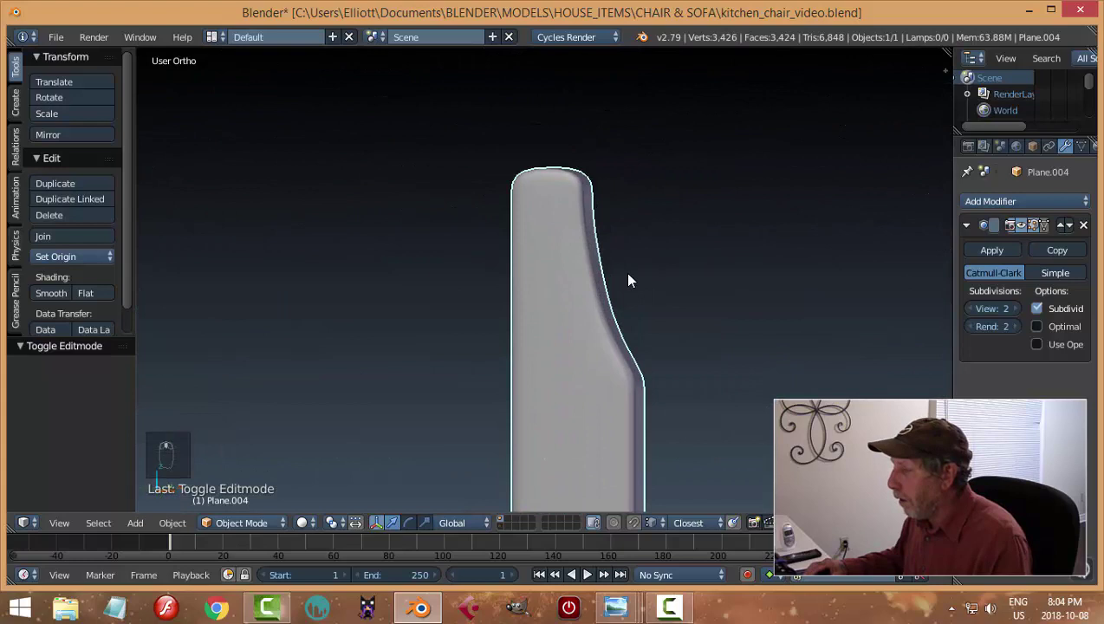
pyautogui.press('Tab')
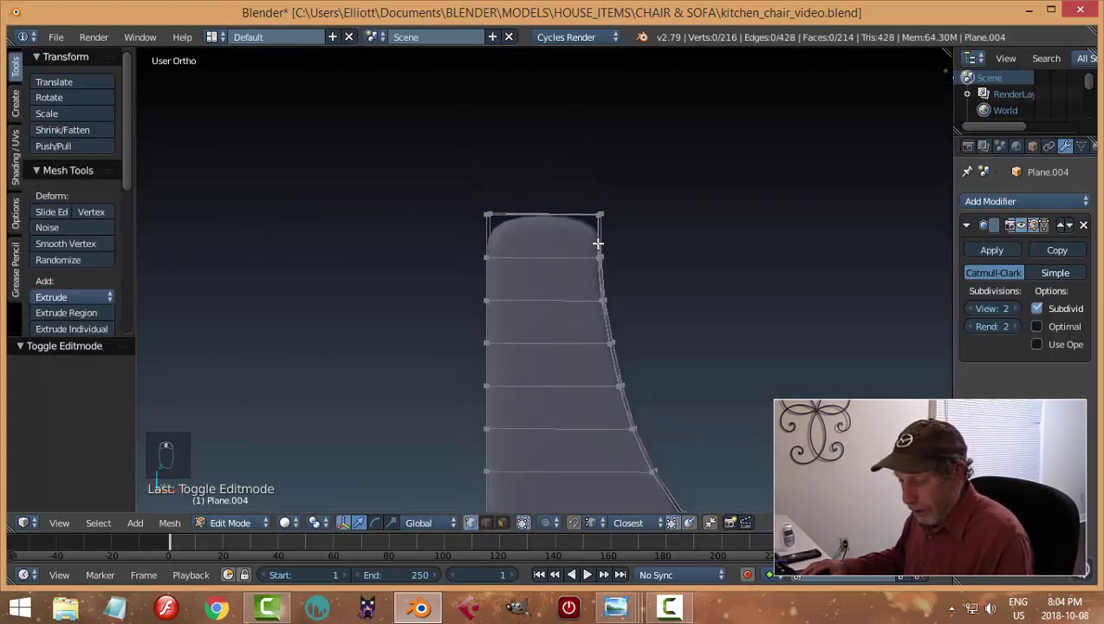
# Step: Add edge loops close to the top and bottom ends to keep them crisp
pyautogui.press('ctrl+r')
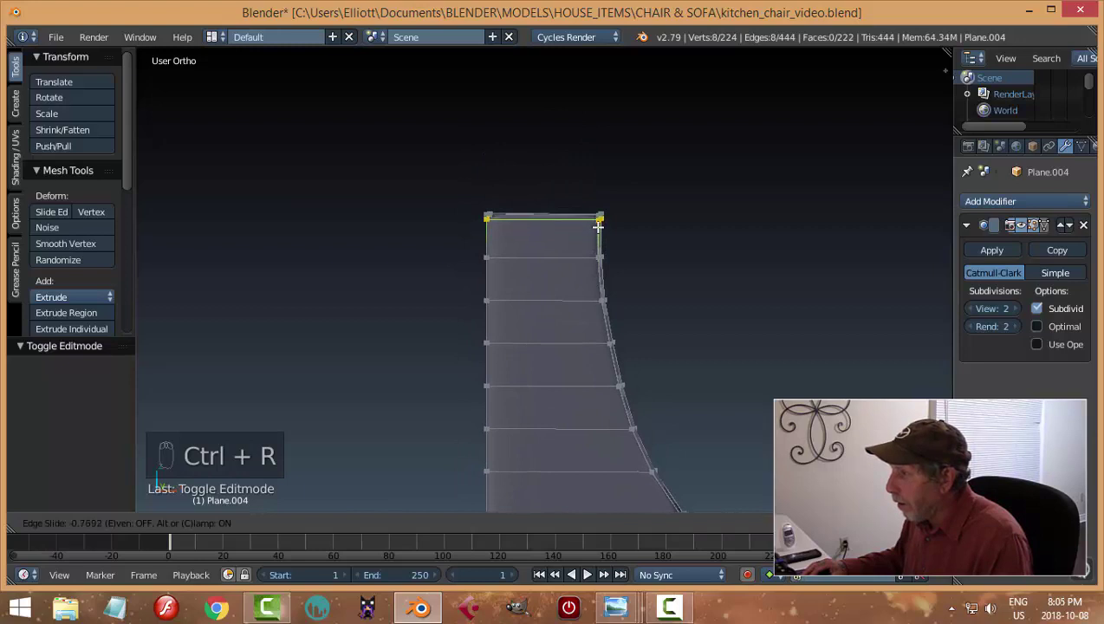
pyautogui.press('a')
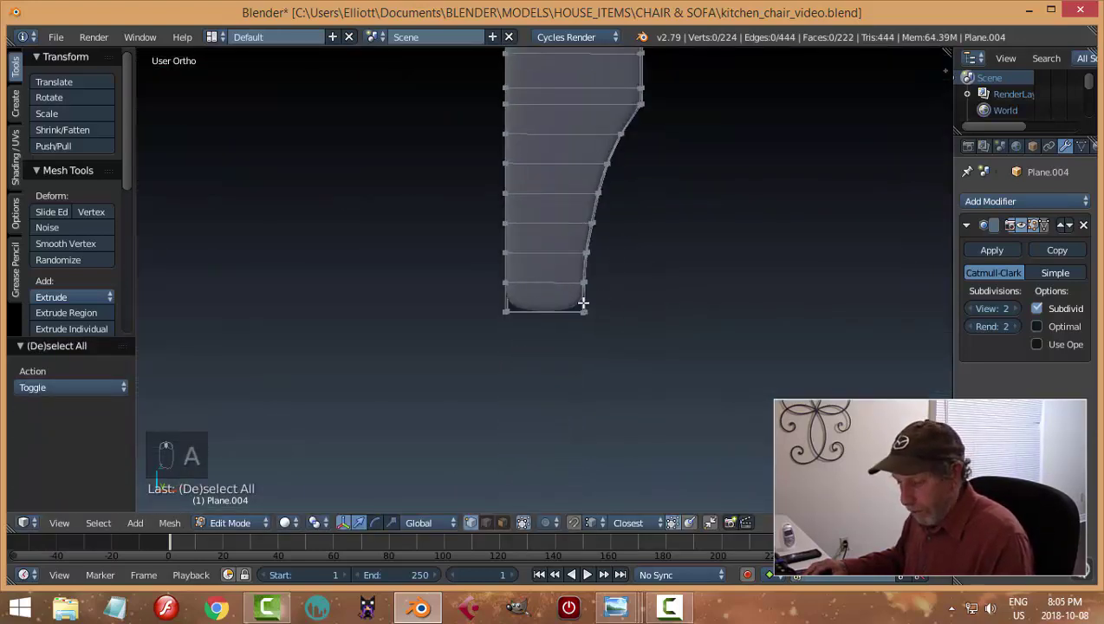
pyautogui.press('ctrl+r')
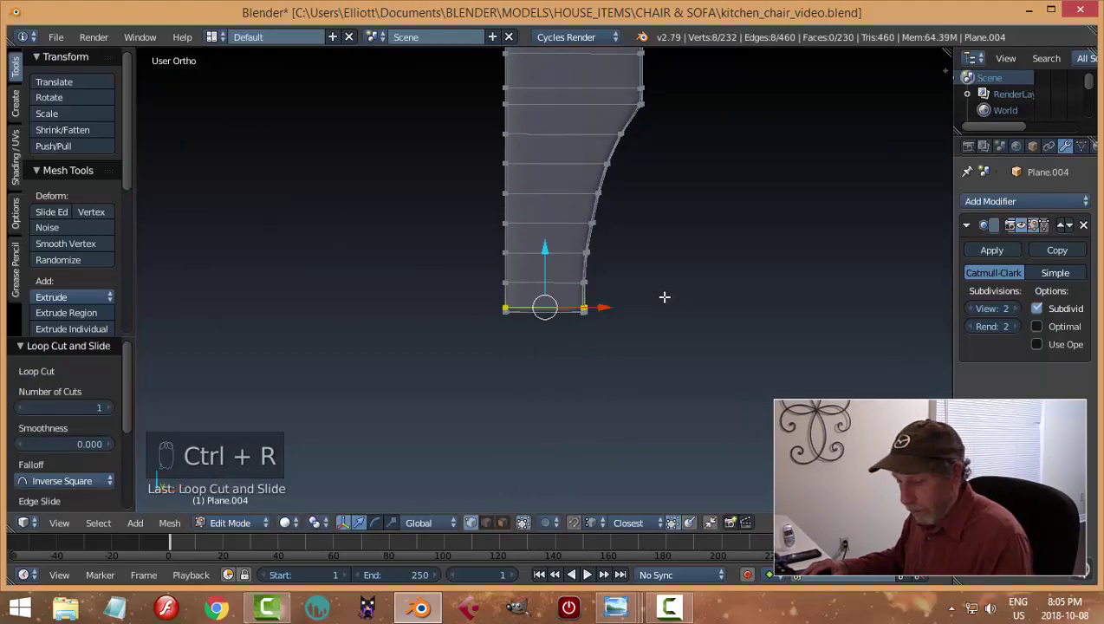
pyautogui.press('a')
pyautogui.press('Tab')
pyautogui.press('a')
# Step: Save the file and return to the front view of the reference drawing
pyautogui.moveTo(660, 336); pyautogui.dragTo(588, 386)
pyautogui.moveTo(593, 264); pyautogui.dragTo(417, 297)
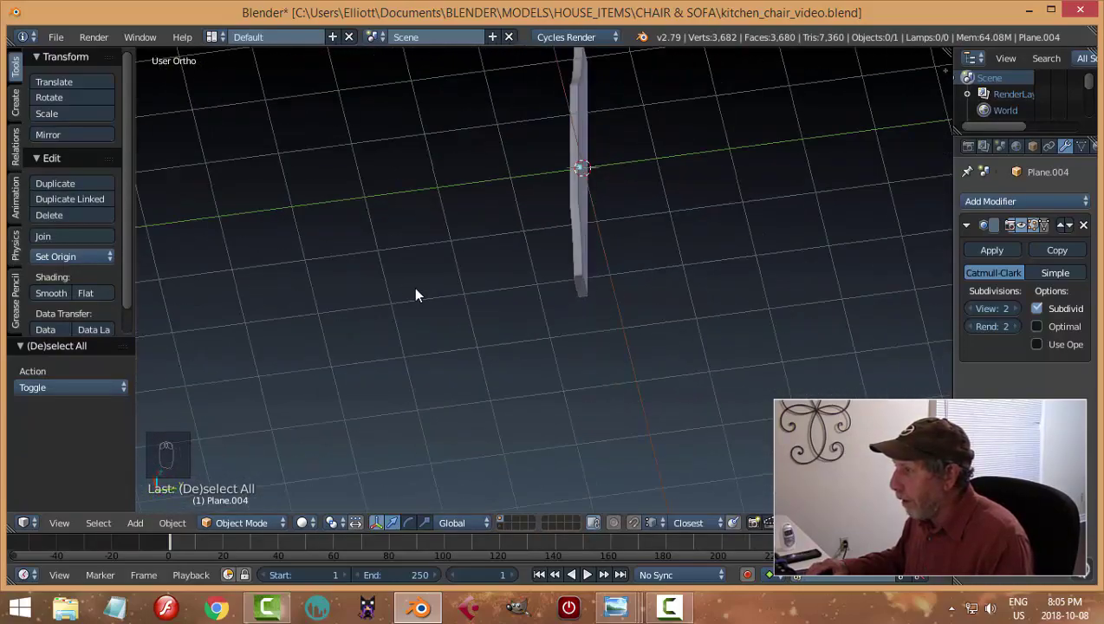
pyautogui.press('ctrl+s')
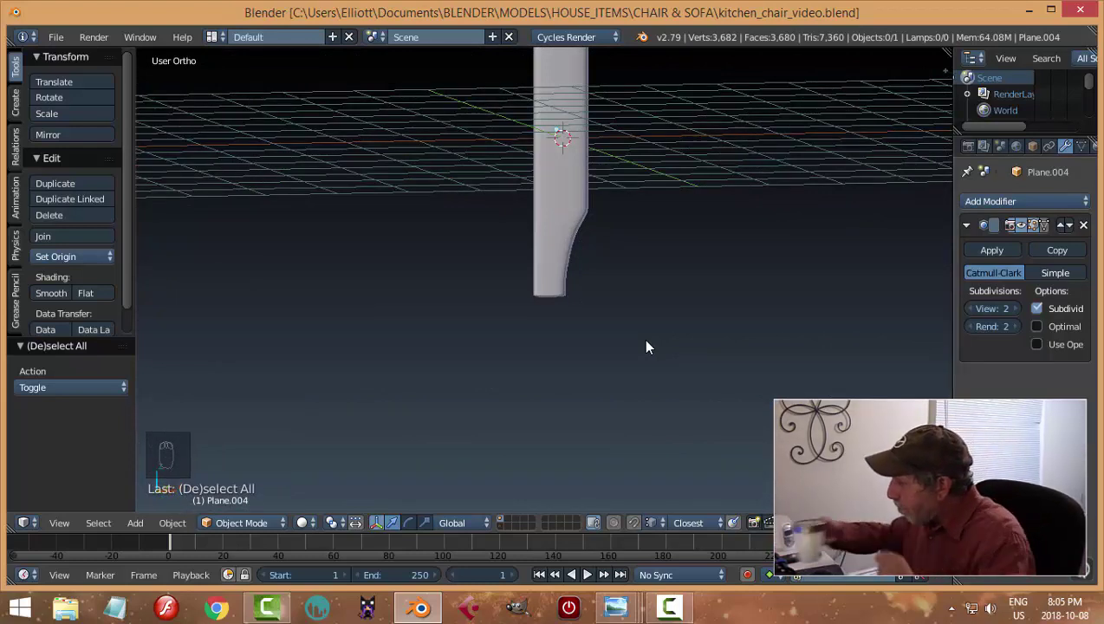
pyautogui.press('KP_1')
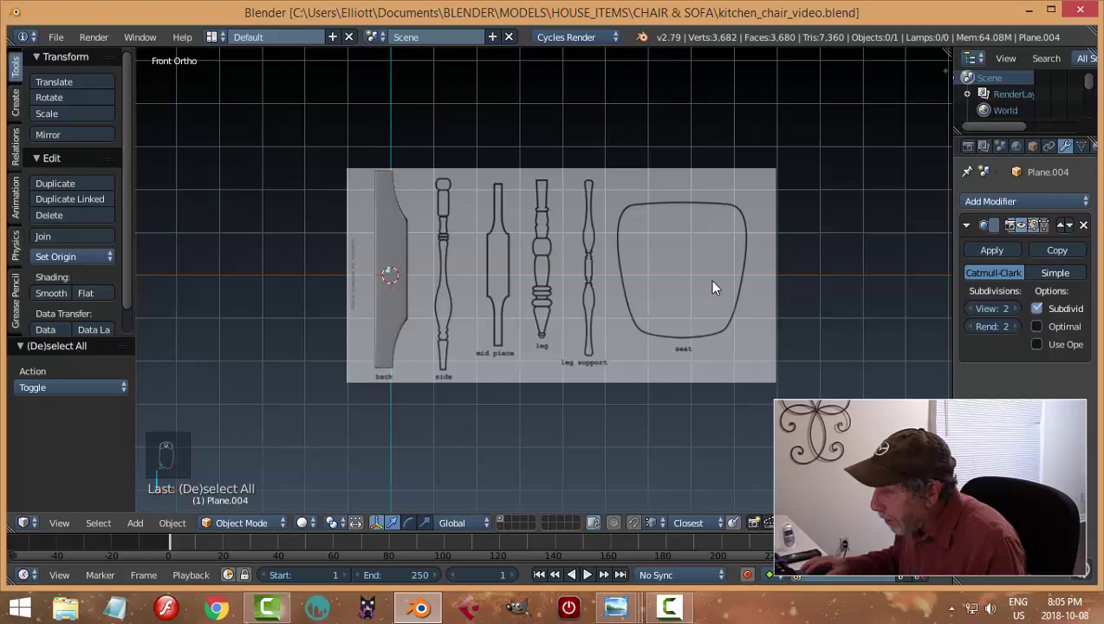
# Step: Move the finished back piece to another layer, deselect and save
pyautogui.moveTo(399, 269); pyautogui.dragTo(718, 374)
pyautogui.press('m')
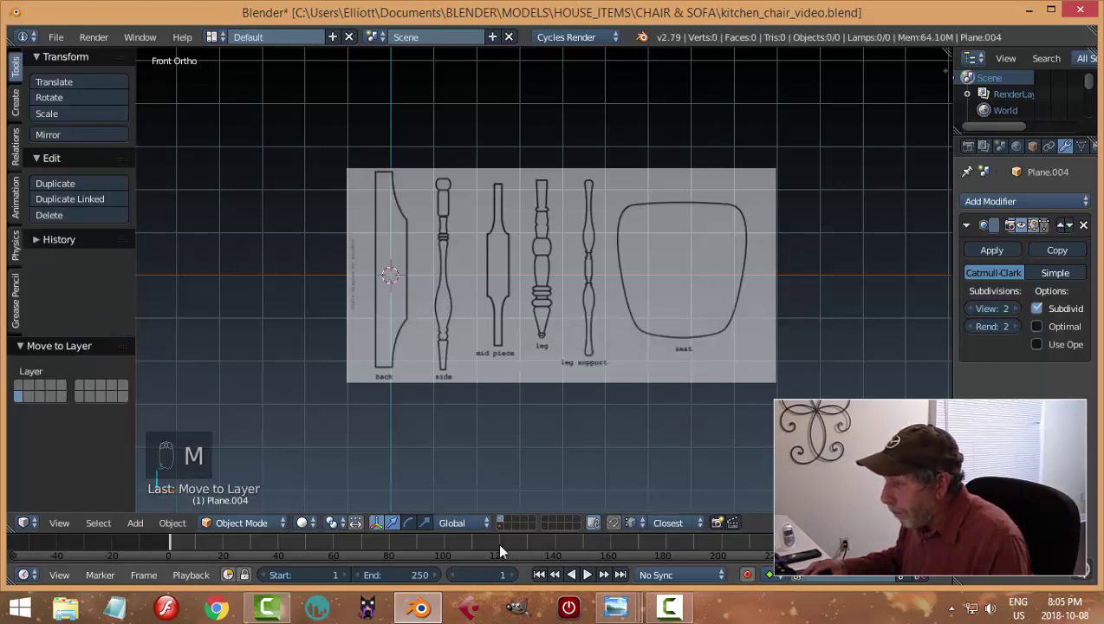
pyautogui.moveTo(506, 533); pyautogui.dragTo(433, 356)
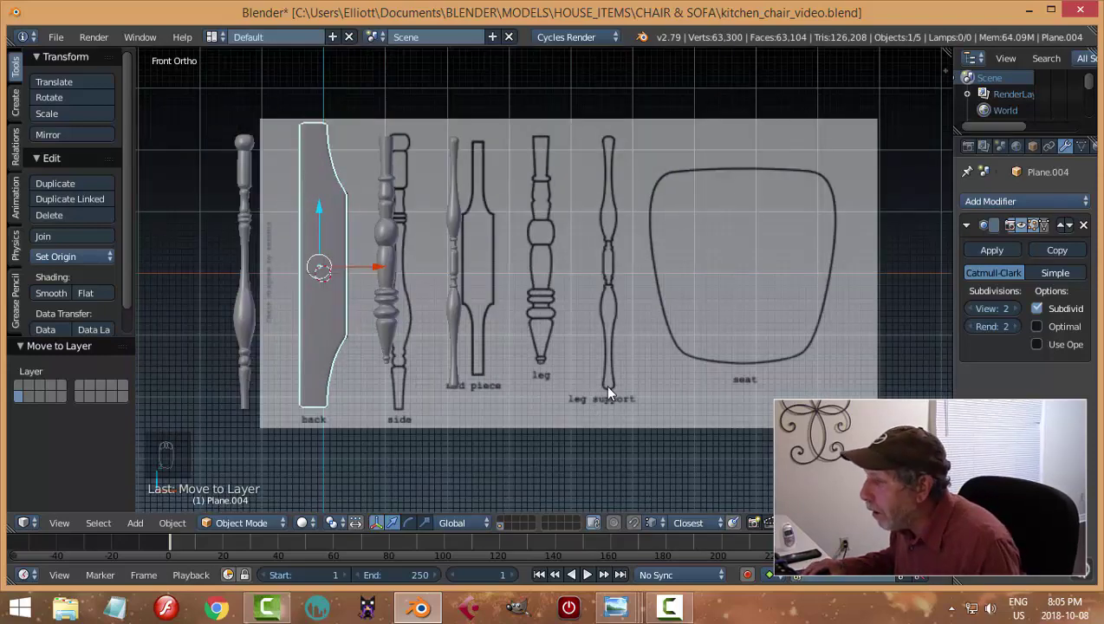
pyautogui.press('a')
pyautogui.press('ctrl+s')
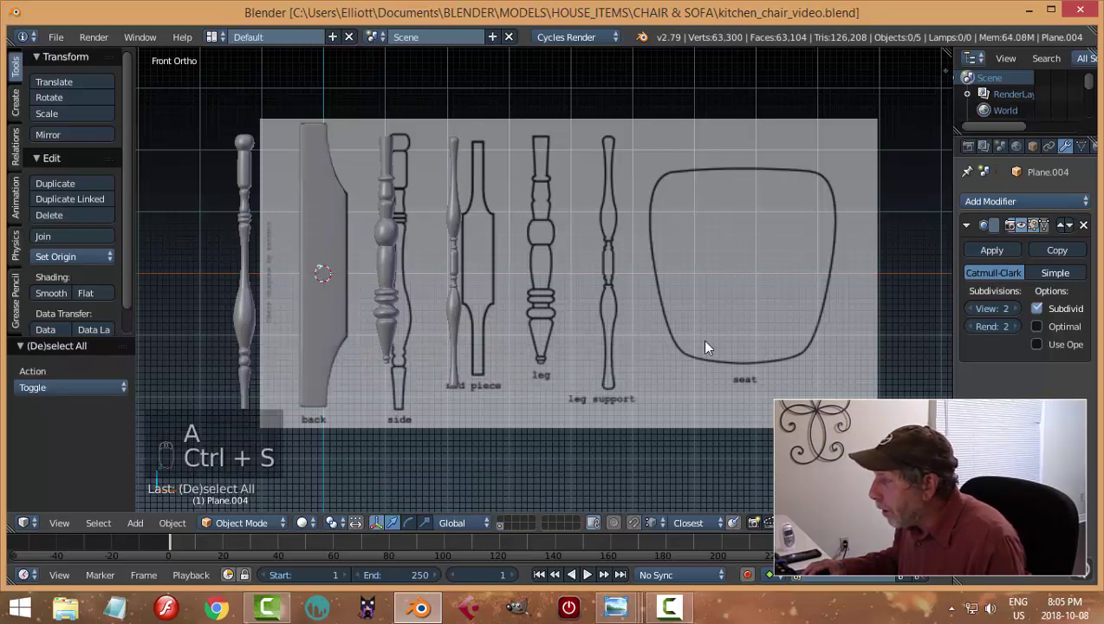
# Step: Zoom onto the seat outline and show the background image settings in the sidebar
pyautogui.moveTo(502, 524); pyautogui.dragTo(648, 337)
pyautogui.middleClick(745, 342)
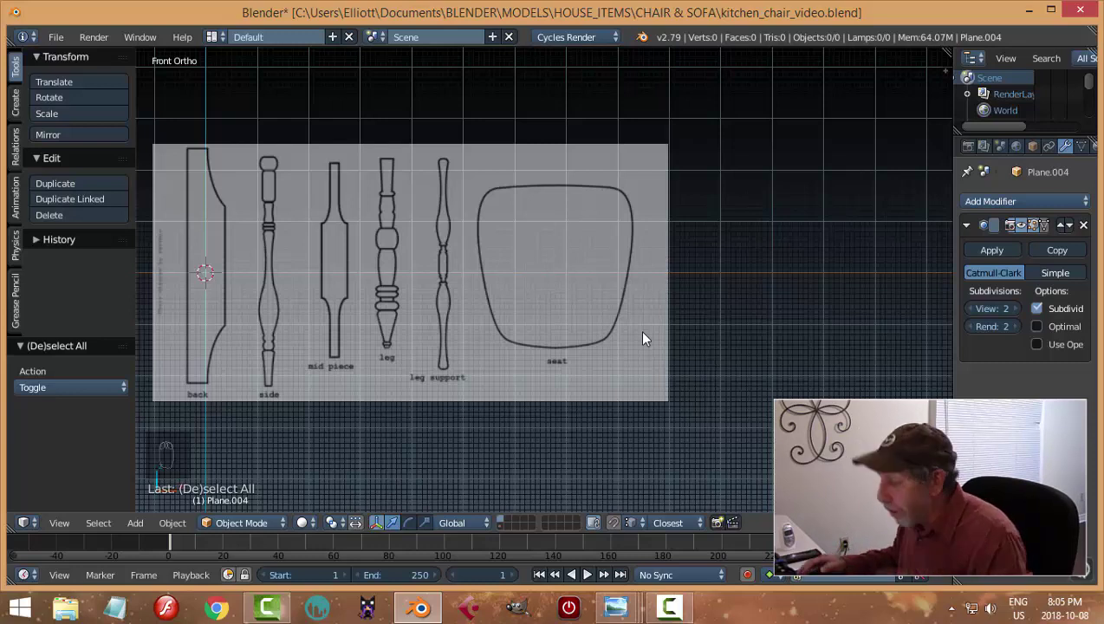
pyautogui.press('n')
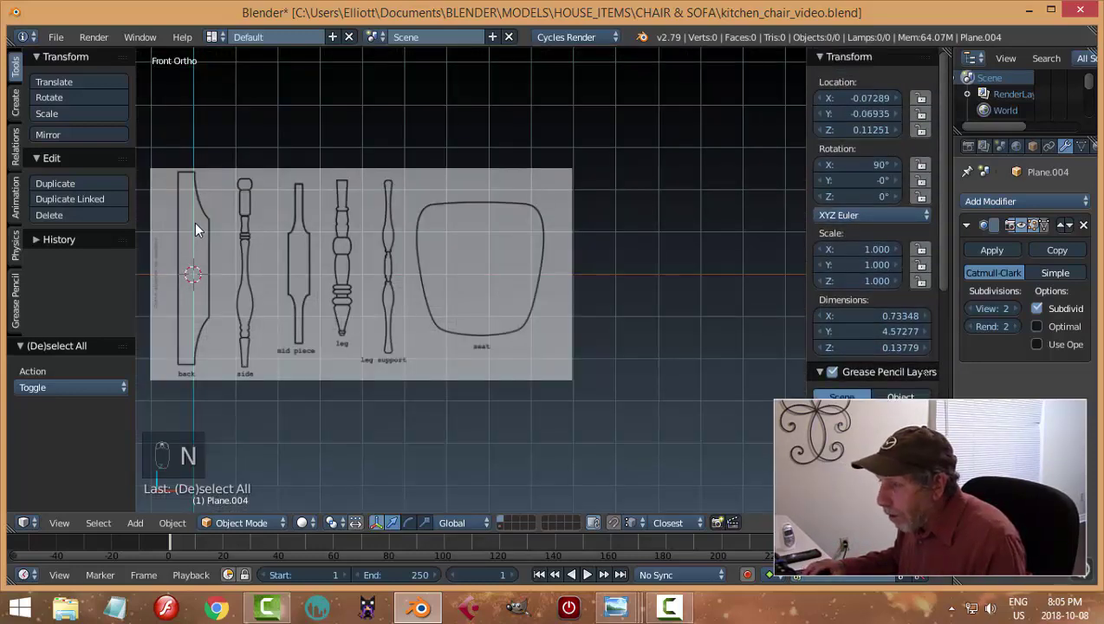
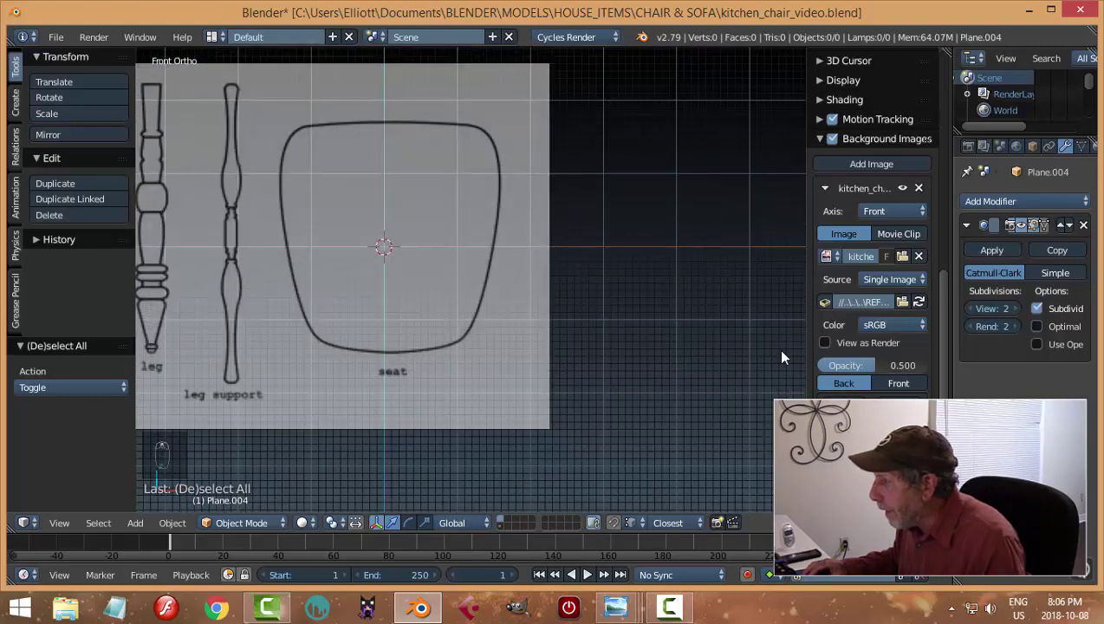
# Step: Add a cube and widen it in Edit Mode to match the seat outline's width
pyautogui.press('n')
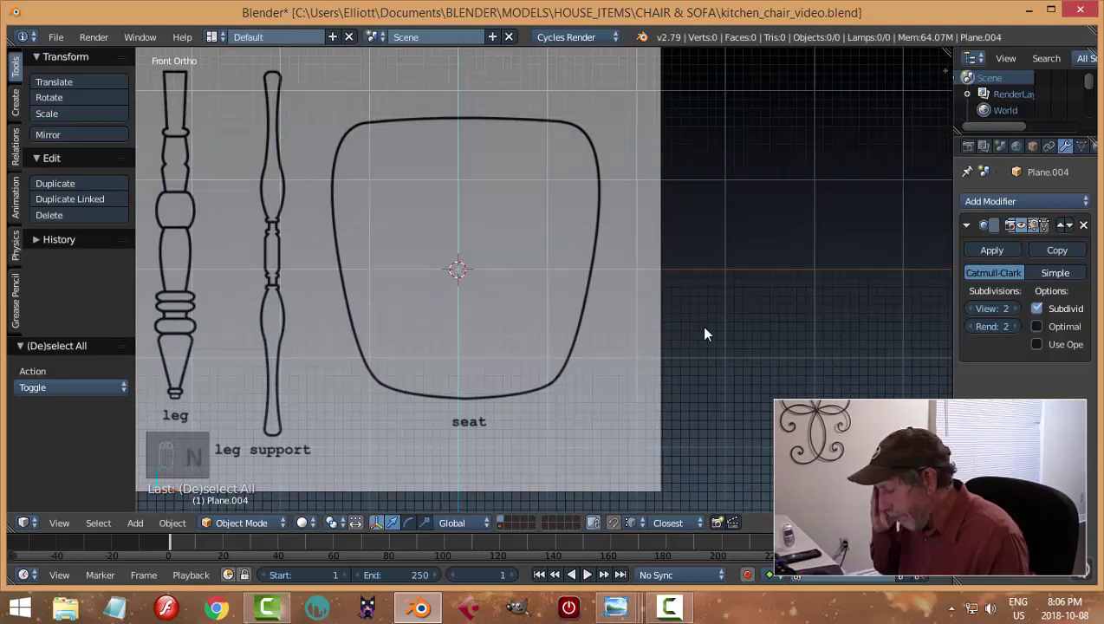
pyautogui.press('shift+a')
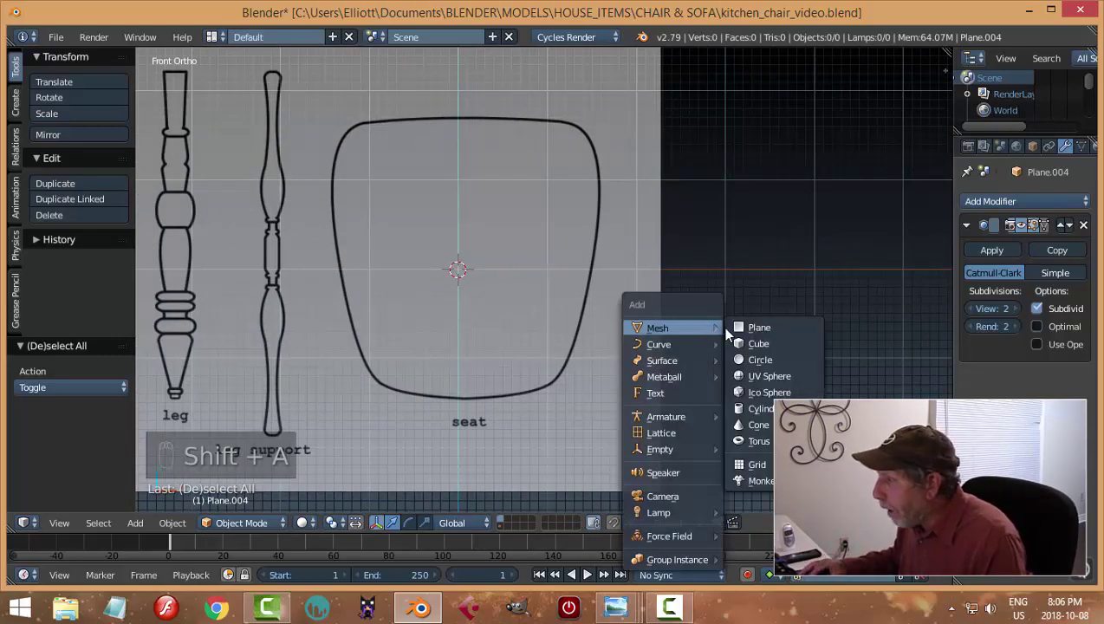
pyautogui.press('Tab')
pyautogui.press('s')
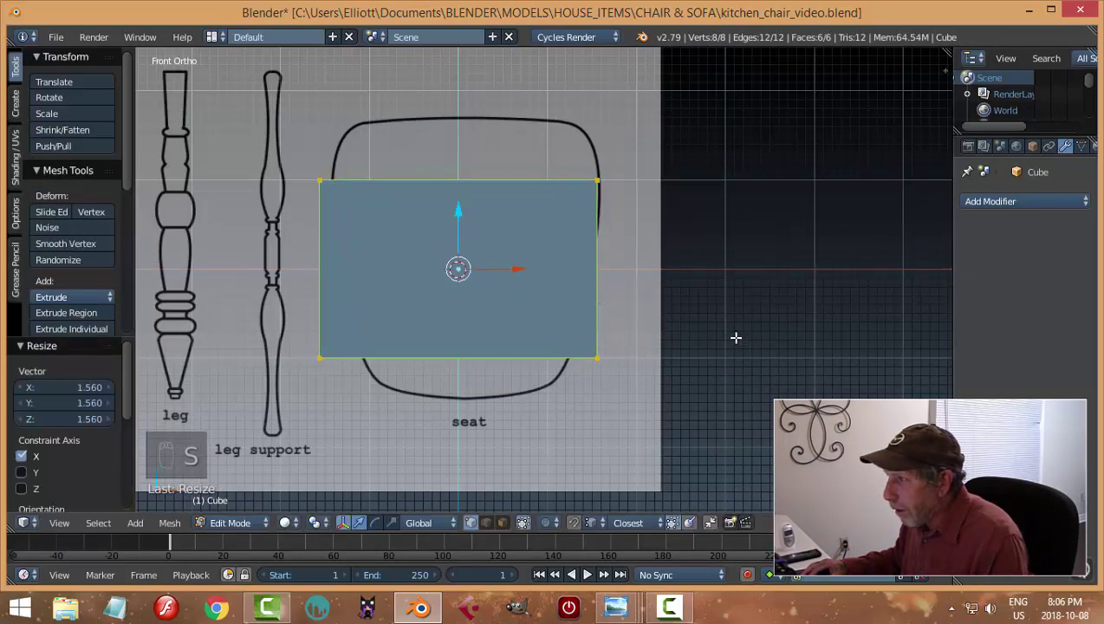
pyautogui.press('z')
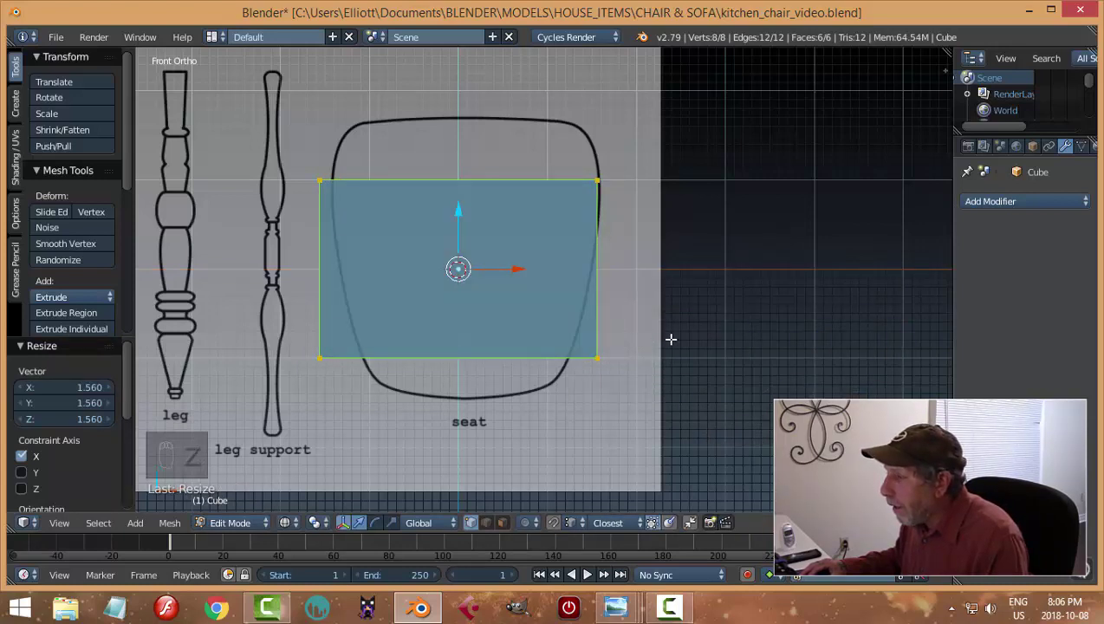
pyautogui.press('Tab')
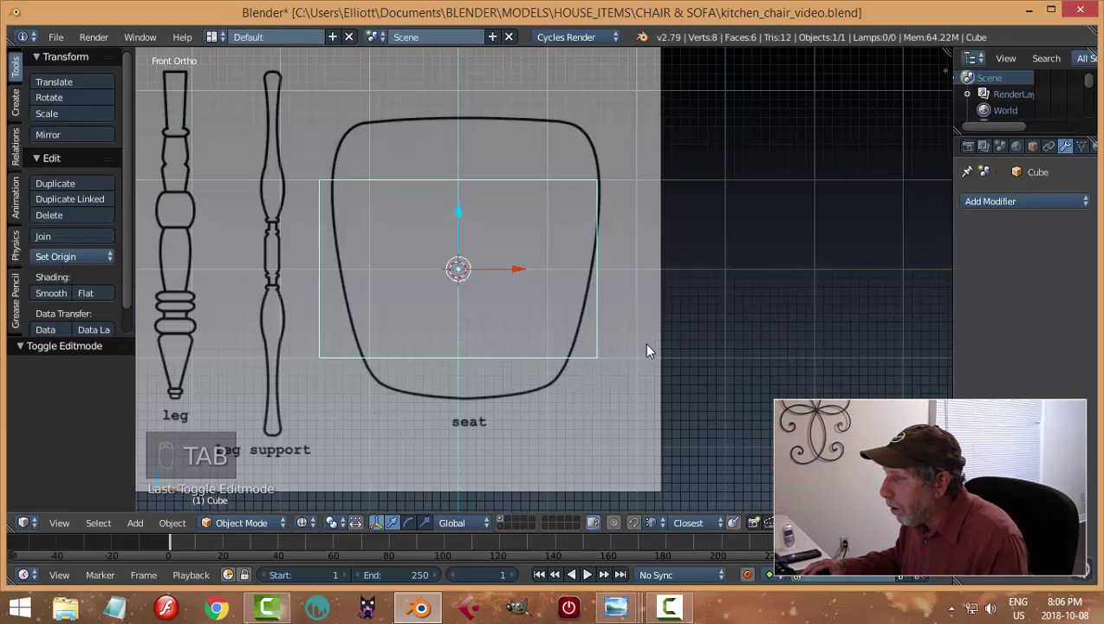
pyautogui.press('n')
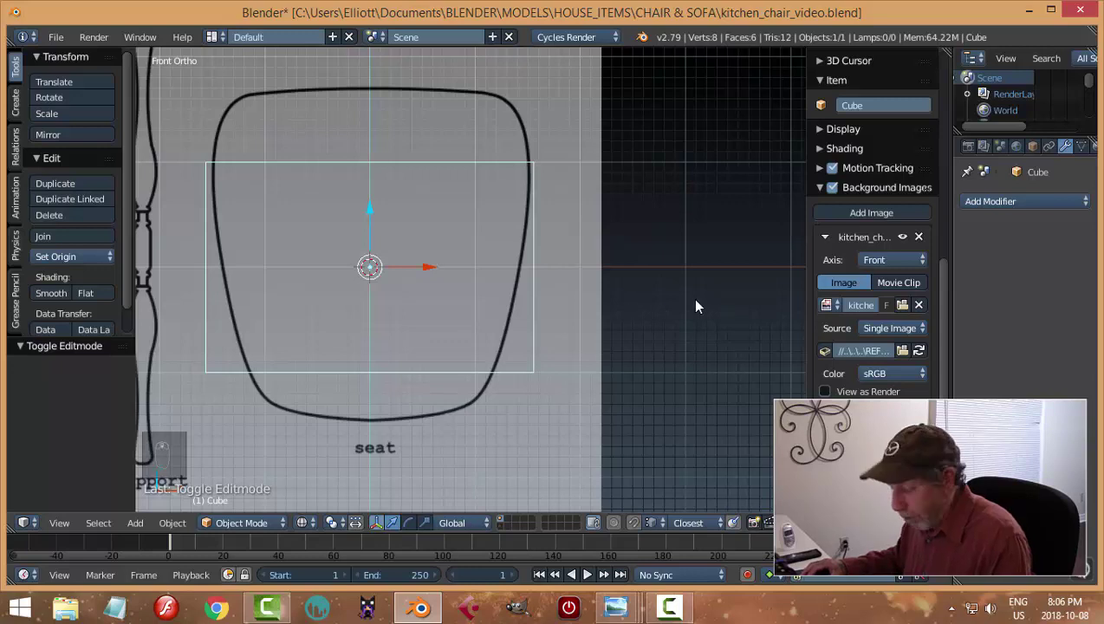
# Step: Move the cube's top and bottom edges to the seat's back and front lines
pyautogui.press('n')
pyautogui.click(603, 144)
pyautogui.press('Tab')
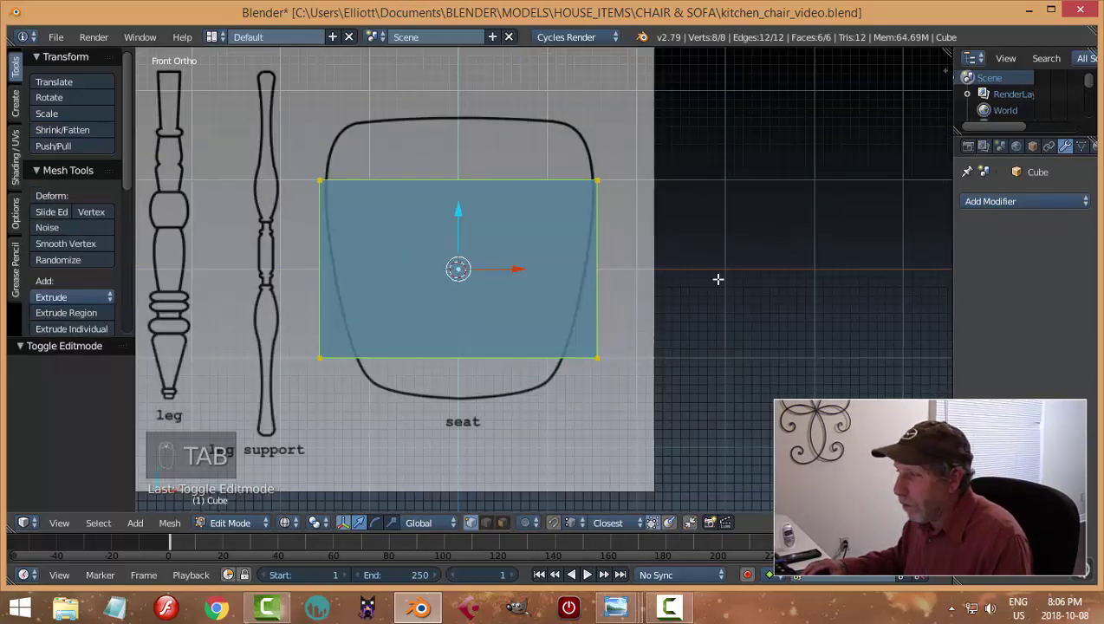
pyautogui.press('a')
pyautogui.press('b')
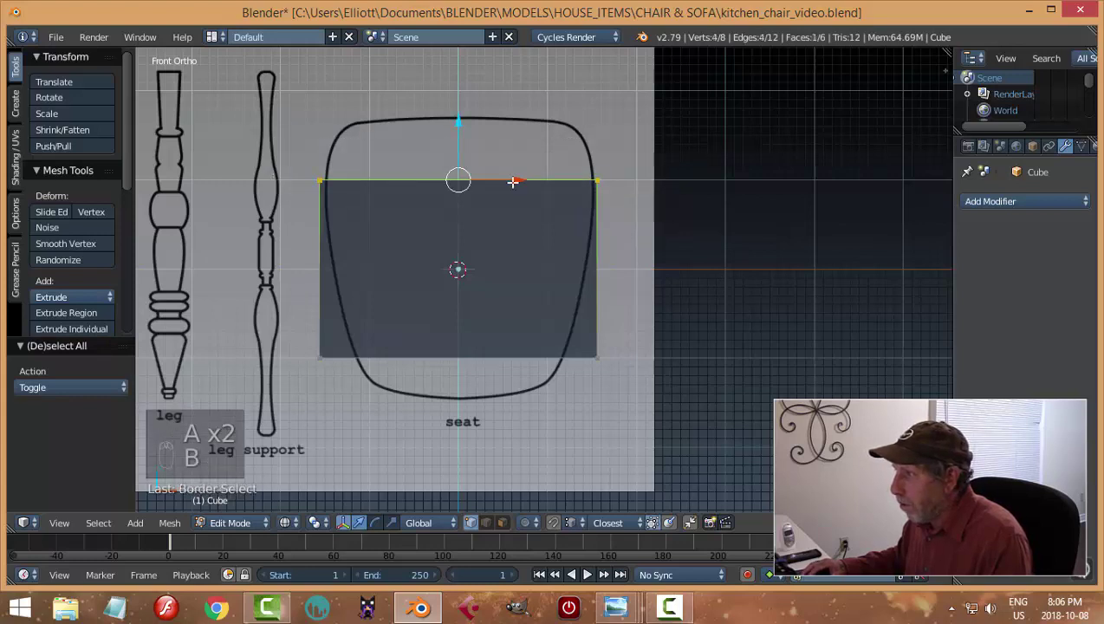
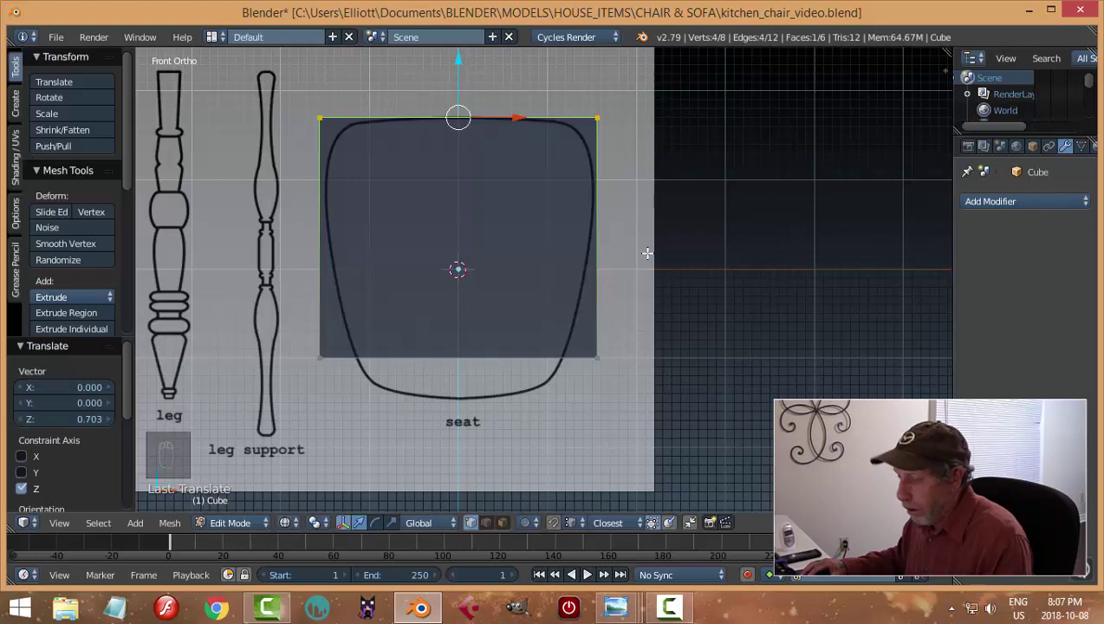
pyautogui.press('a')
pyautogui.press('b')
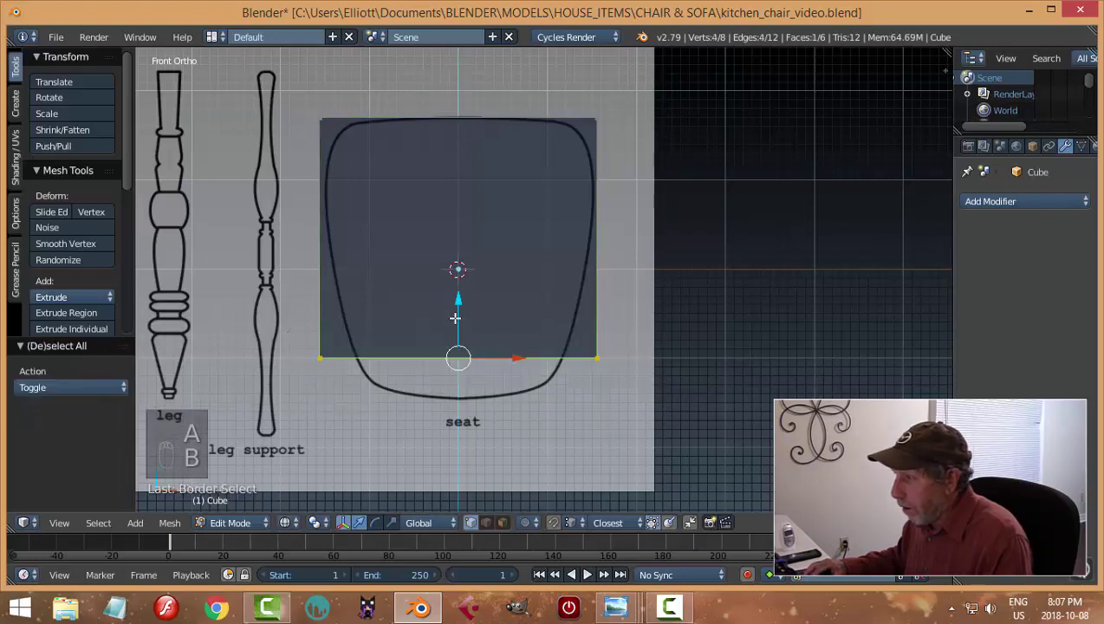
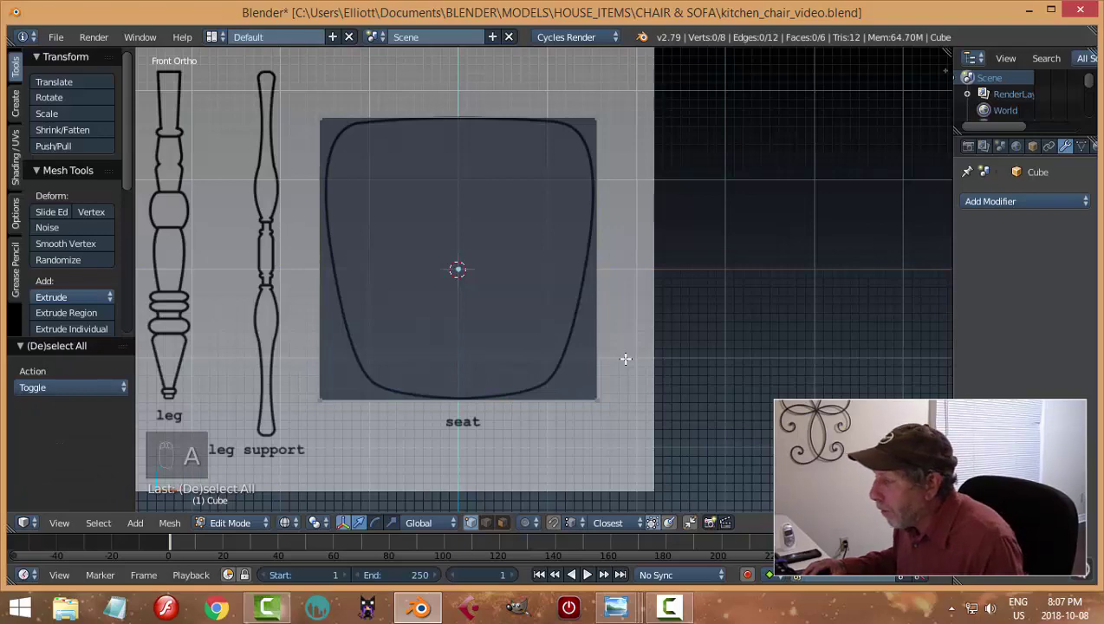
pyautogui.press('KP_1')
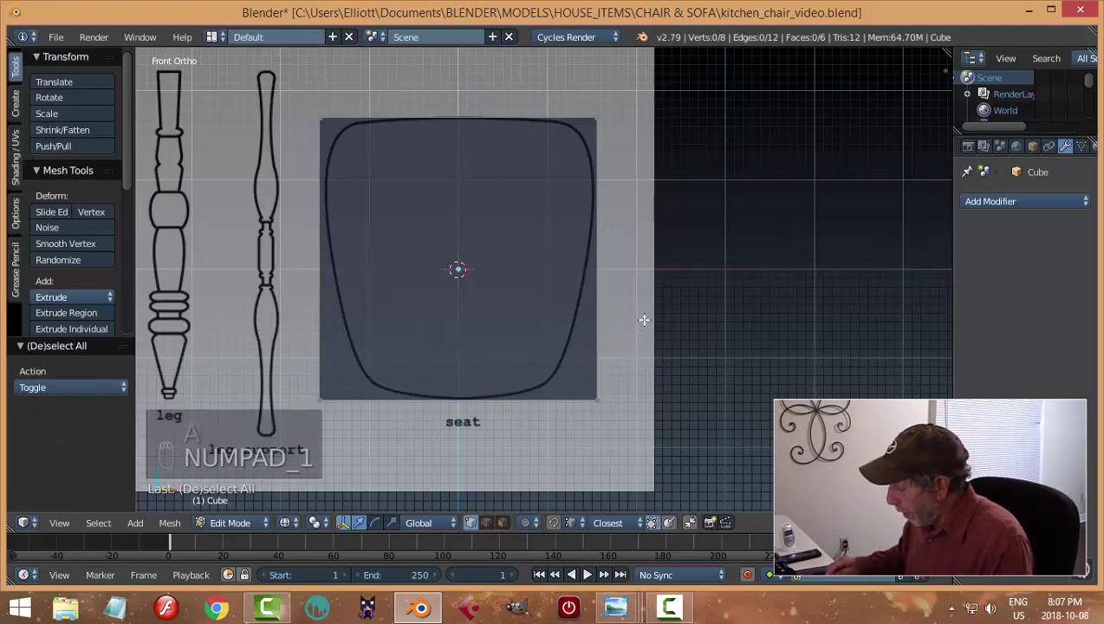
# Step: Check the cube from the side, top and front views over the drawing
pyautogui.press('KP_3')
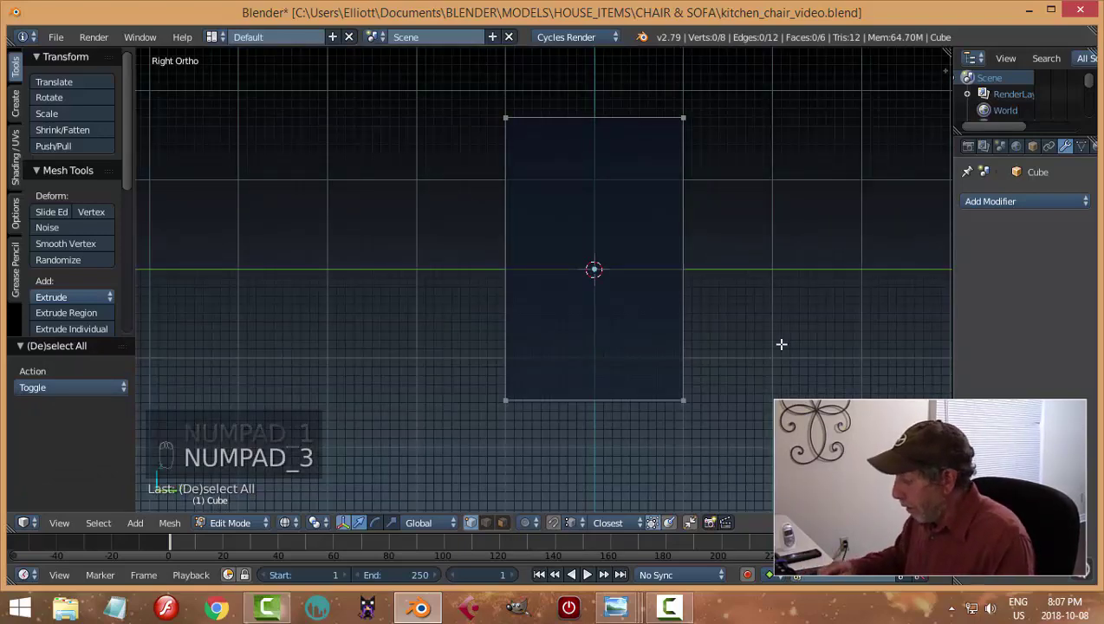
pyautogui.press('KP_7')
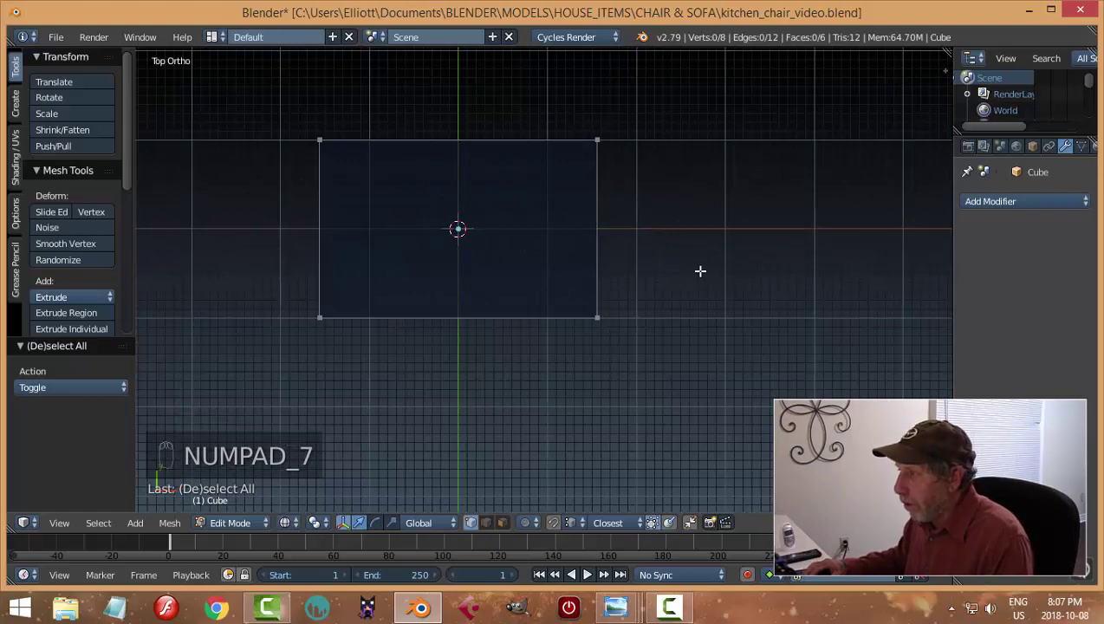
pyautogui.press('KP_1')
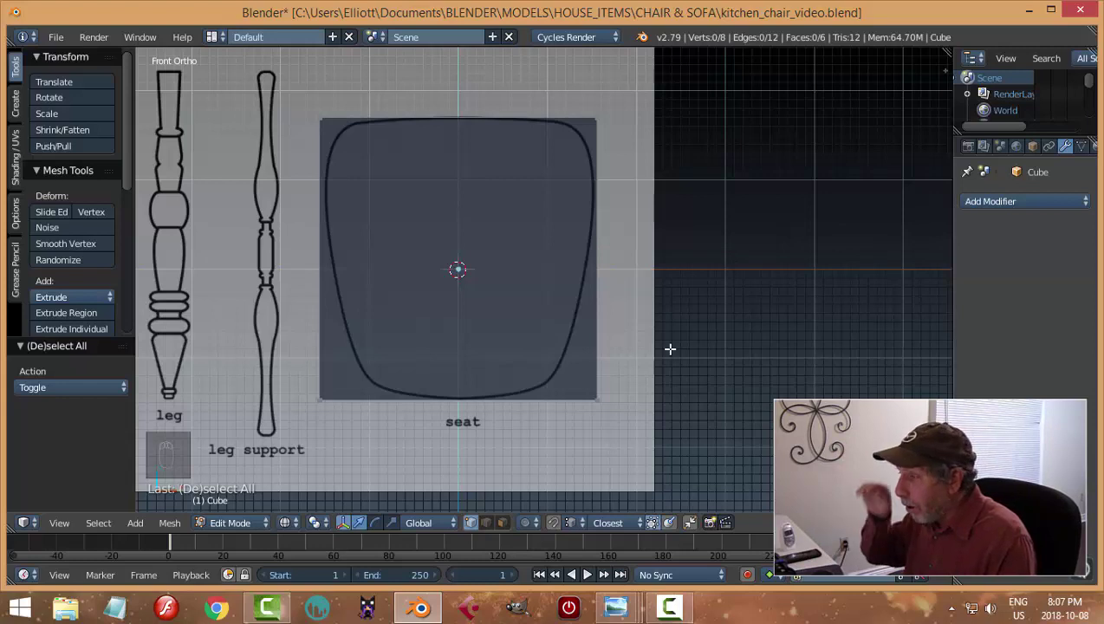
# Step: Rotate the cube mesh 90° about X and scale it along Z into a thin seat slab
pyautogui.press('a')
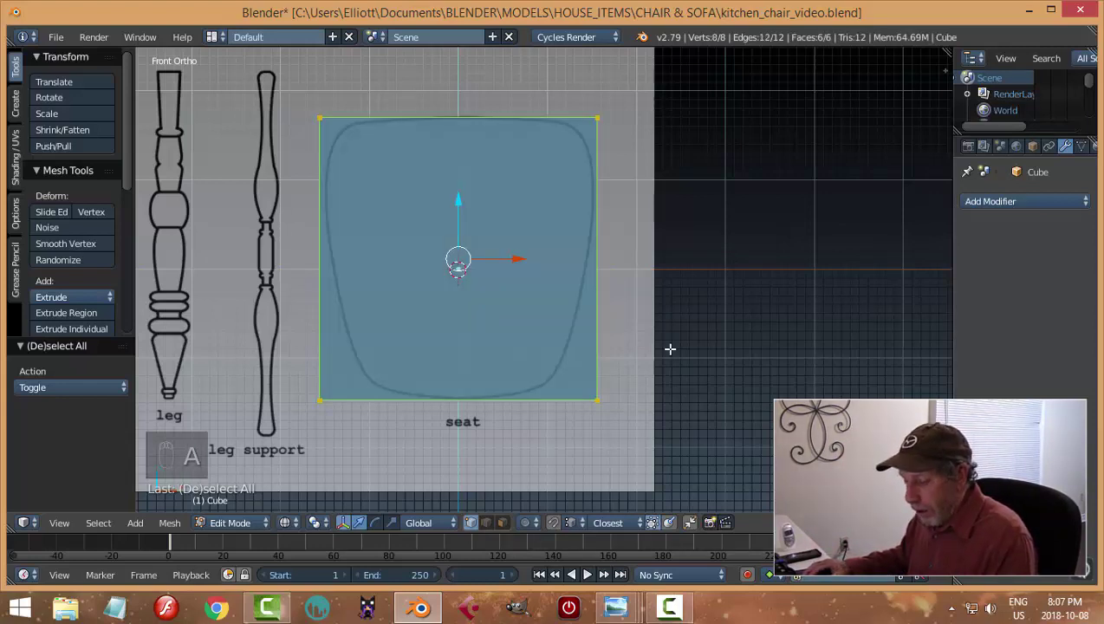
pyautogui.press('r')
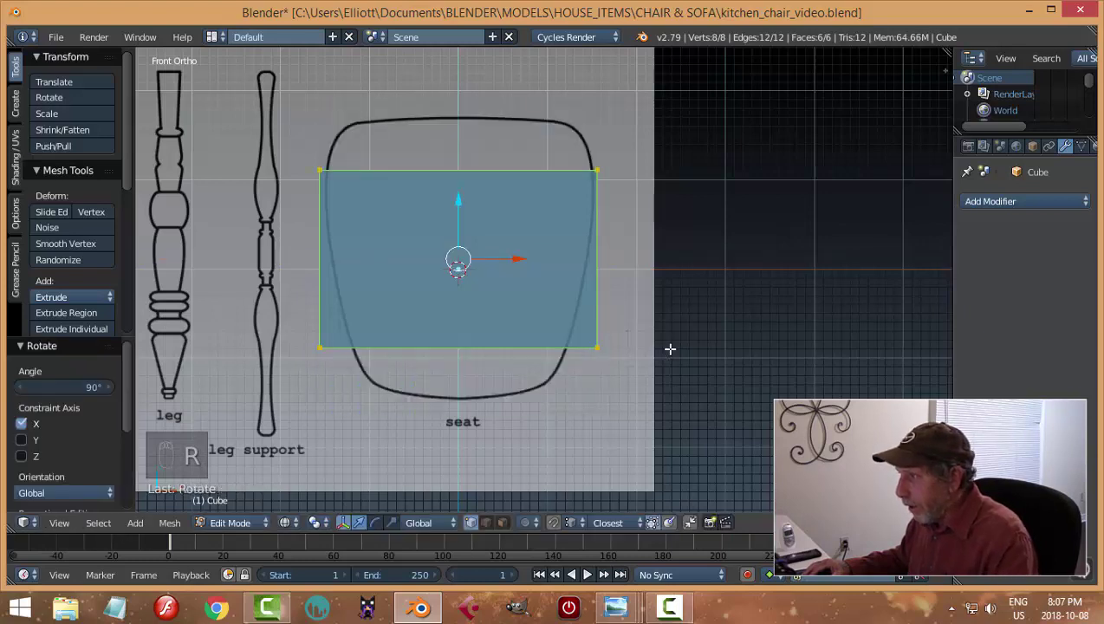
pyautogui.press('KP_7')
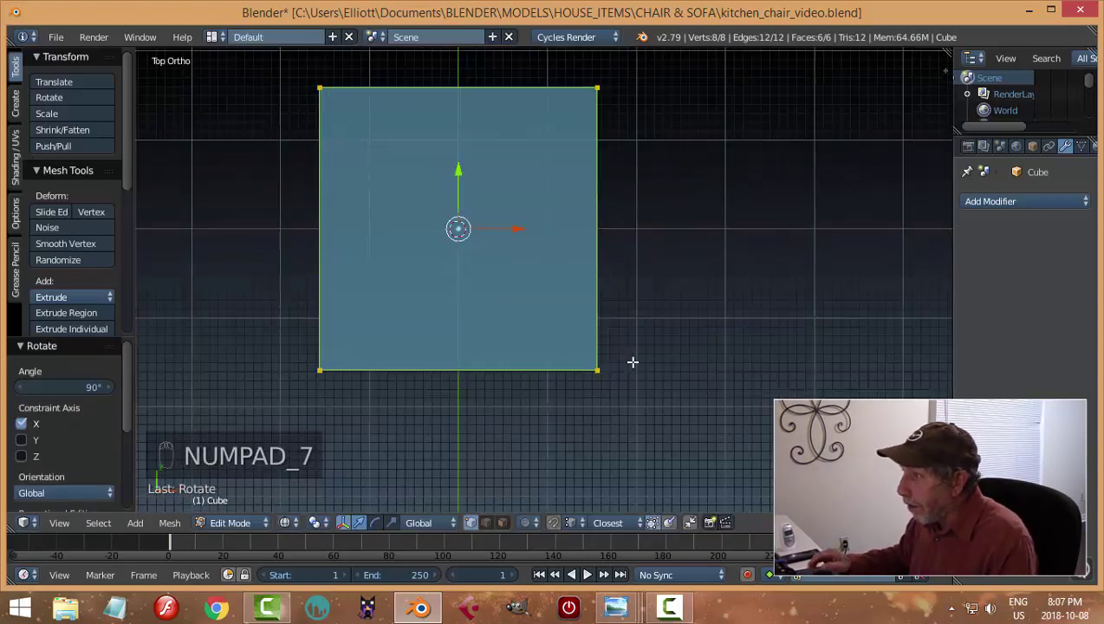
pyautogui.press('KP_1')
pyautogui.press('s')
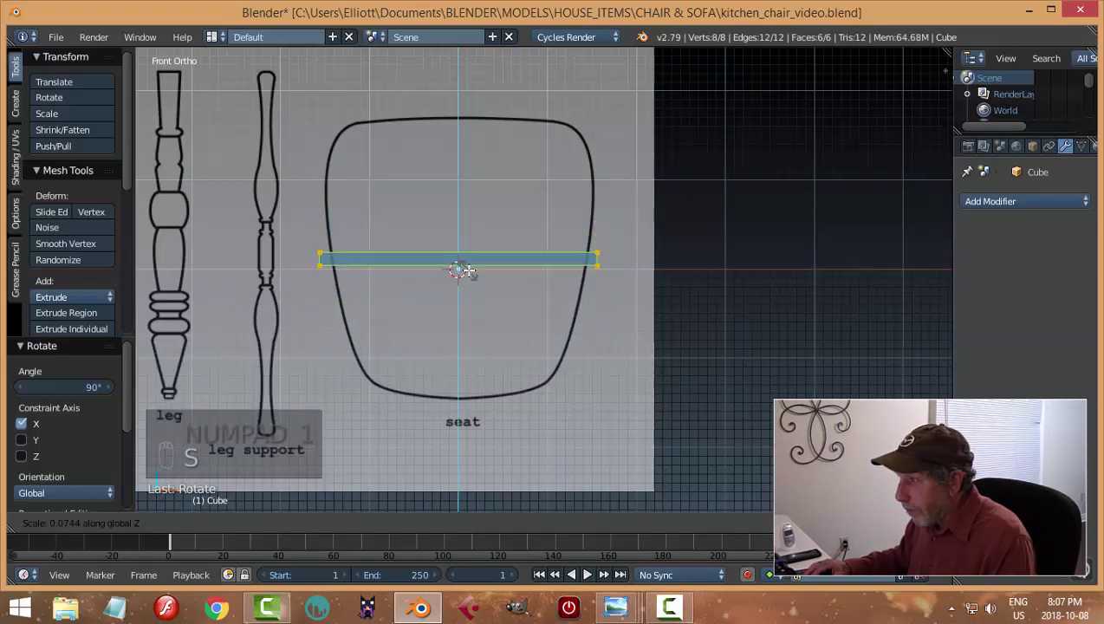
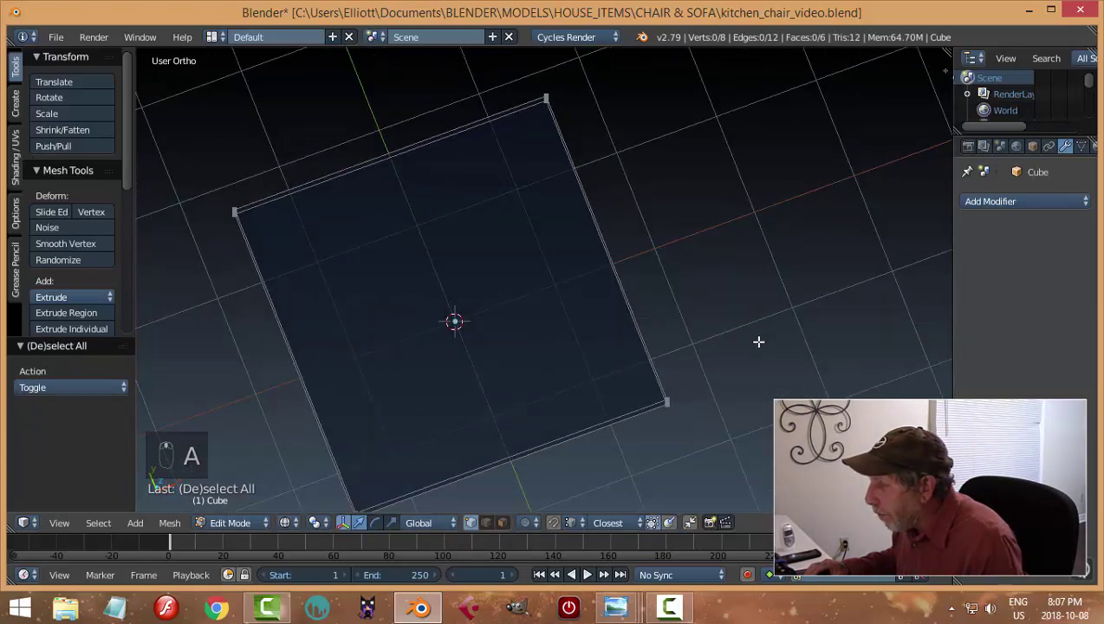
pyautogui.press('KP_7')
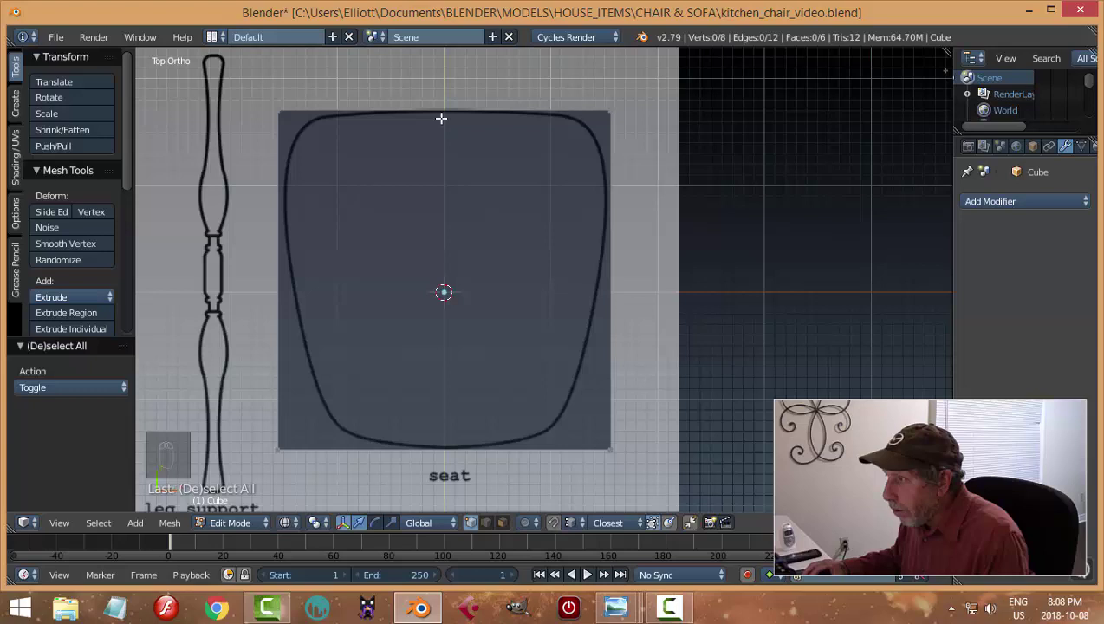
# Step: Cut the seat slab into a grid with 7 lengthwise and 11 crosswise edge loops
pyautogui.press('ctrl+r')
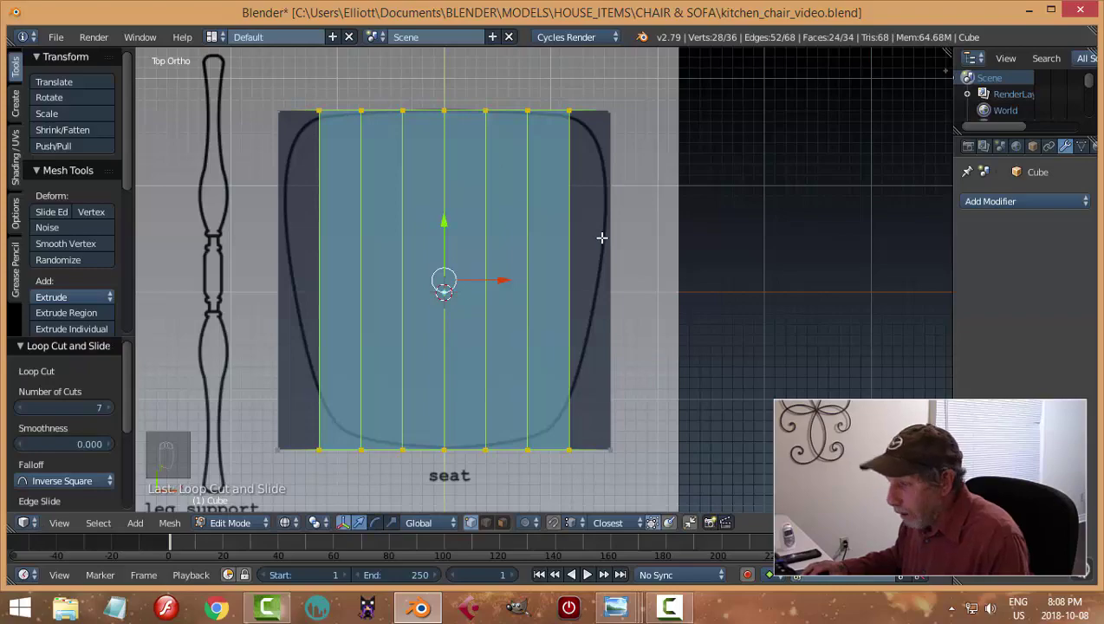
pyautogui.press('ctrl+r')
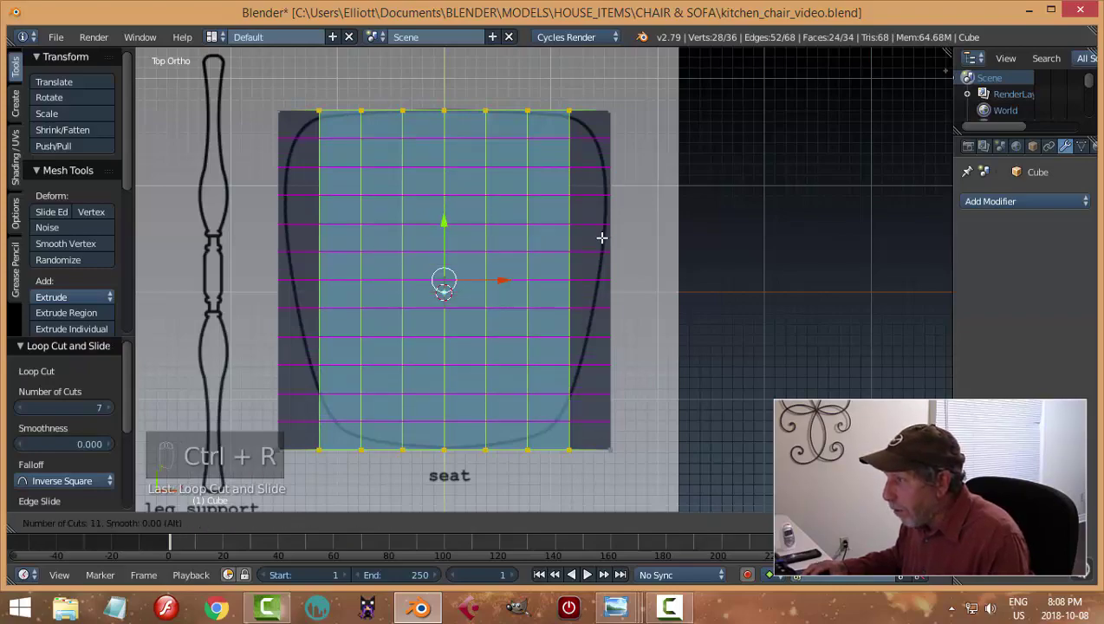
pyautogui.press('a')
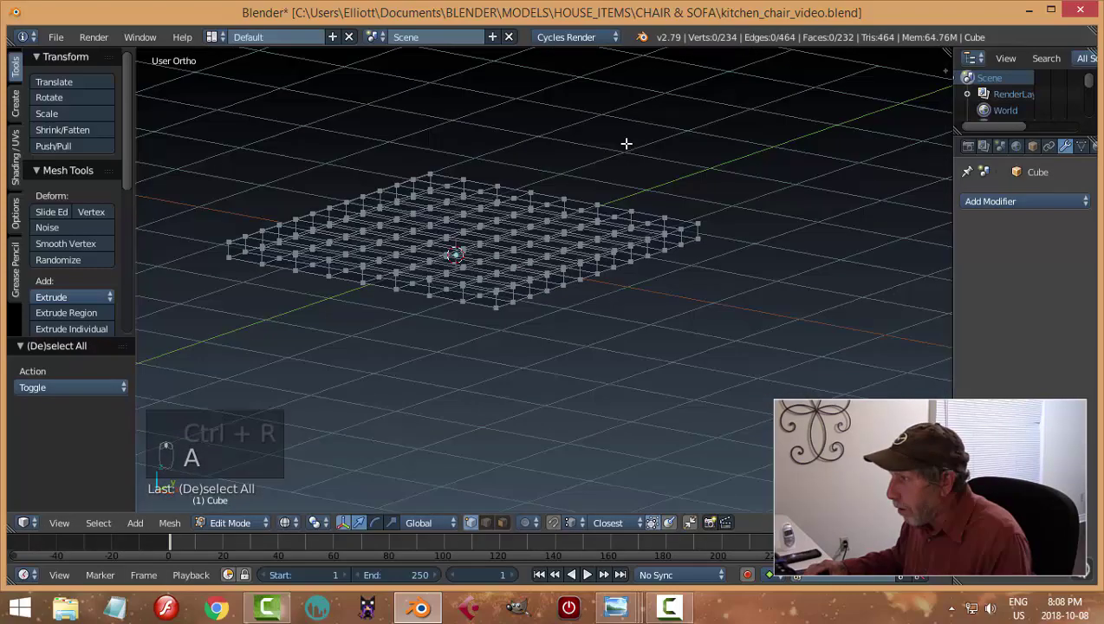
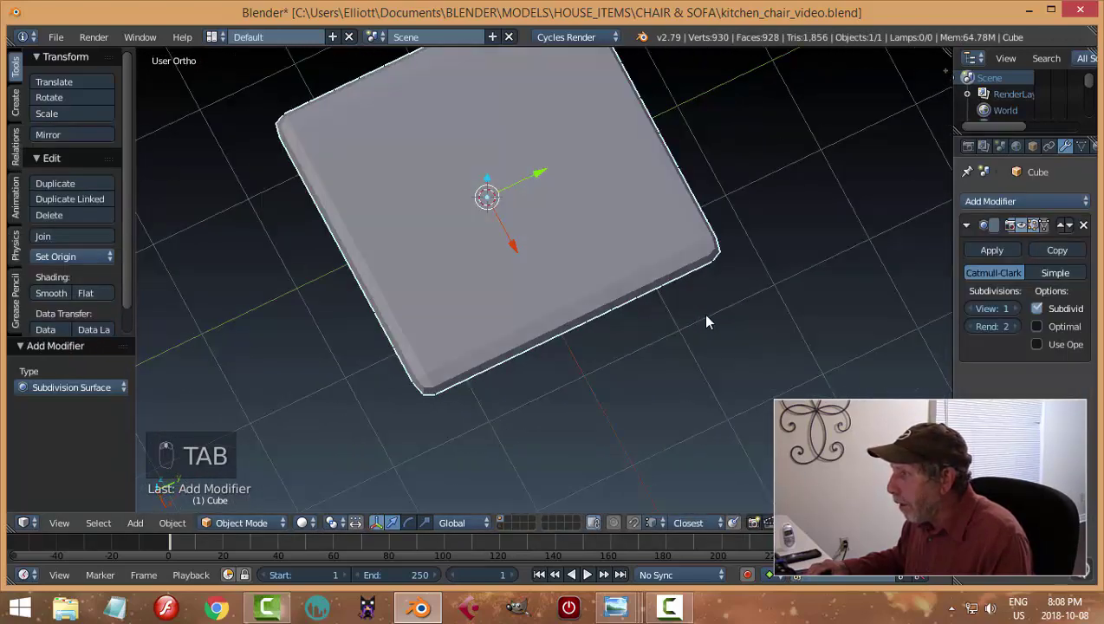
# Step: Leave mesh editing and snap the 3D cursor to the seat slab's centre
pyautogui.moveTo(1090, 227); pyautogui.dragTo(706, 244)
pyautogui.middleClick(706, 245)
pyautogui.press('shift+s')
pyautogui.click(683, 311)
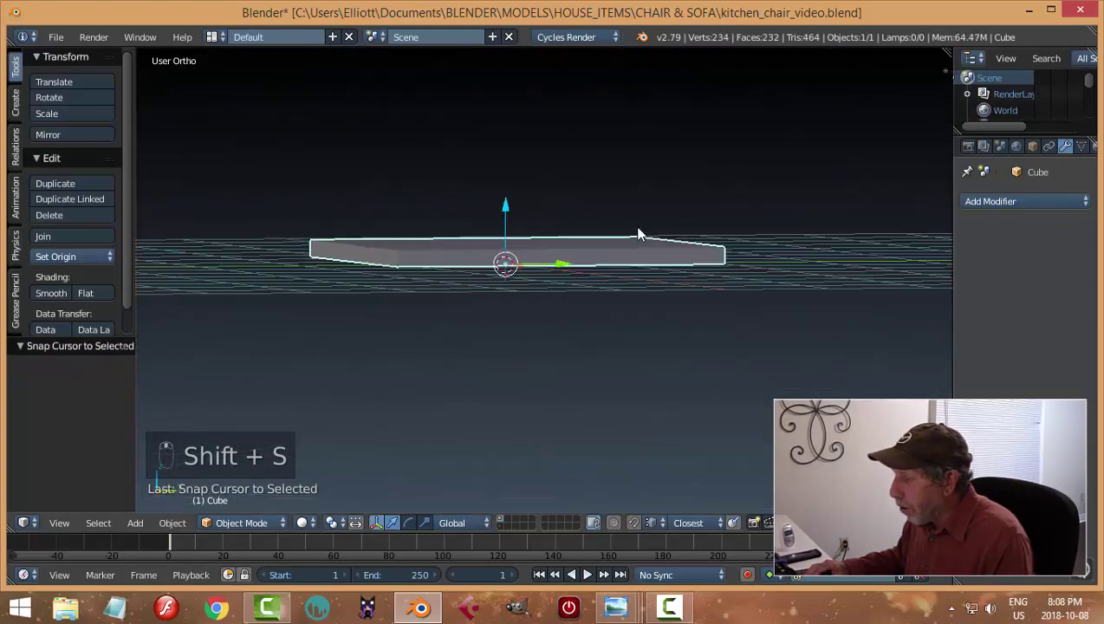
# Step: Add a lattice and scale it to the slab's length and depth, checking from top view
pyautogui.press('shift+a')
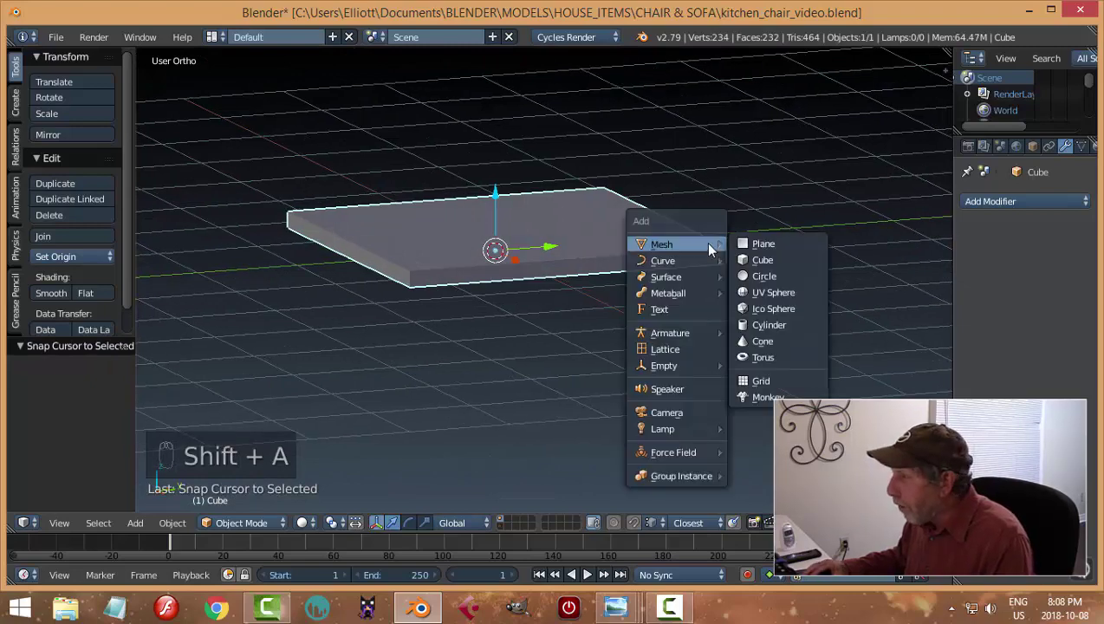
pyautogui.moveTo(644, 293); pyautogui.dragTo(712, 291)
pyautogui.press('s')
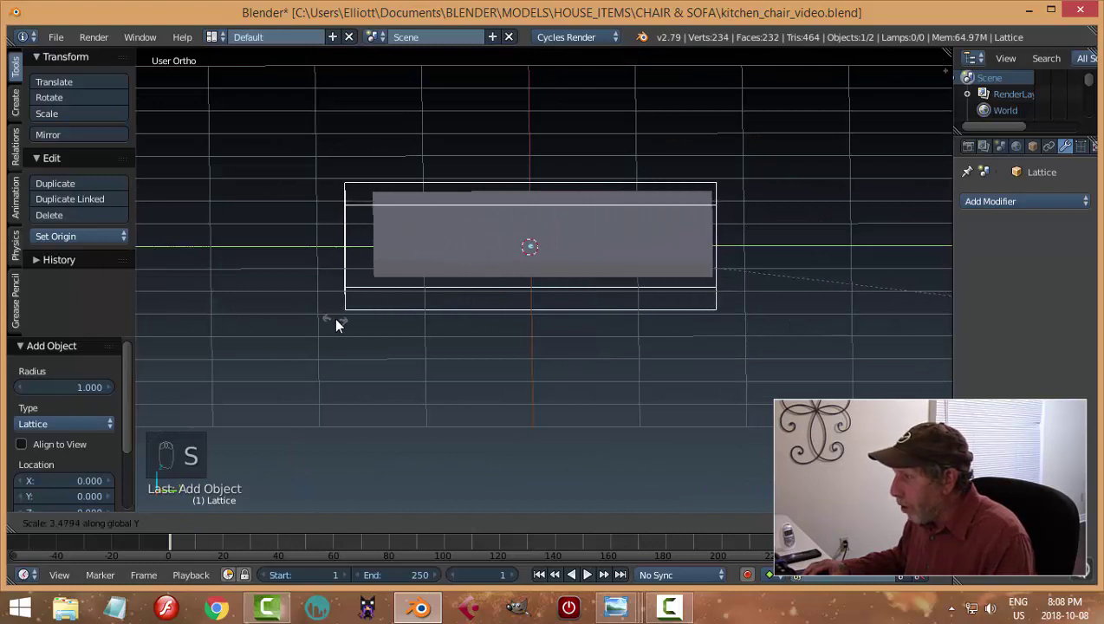
pyautogui.moveTo(598, 250); pyautogui.dragTo(605, 249)
pyautogui.press('KP_7')
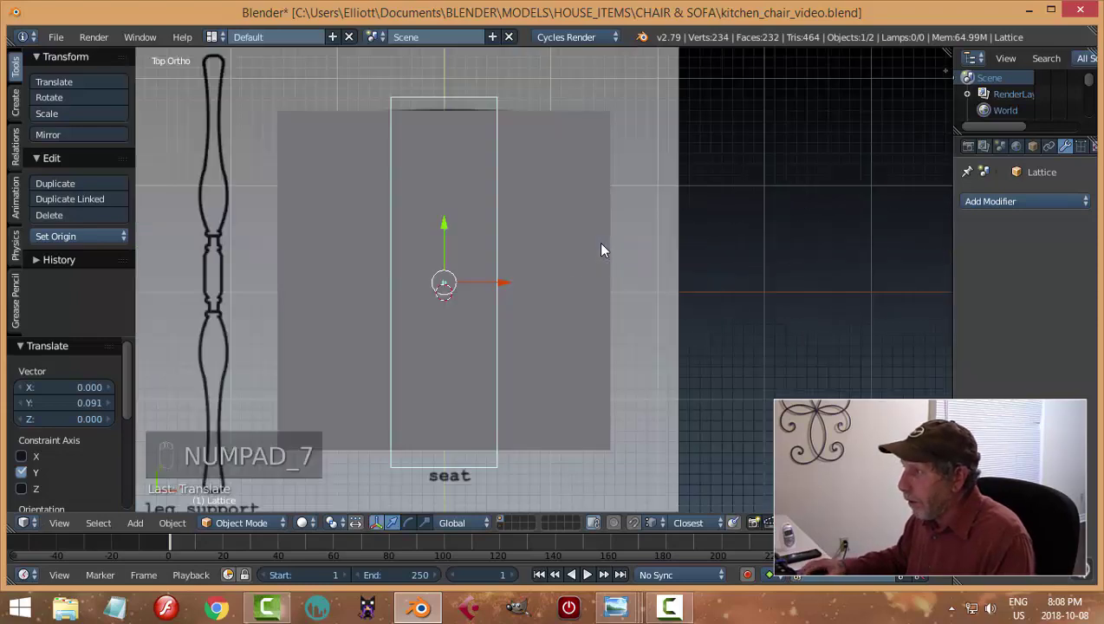
pyautogui.press('s')
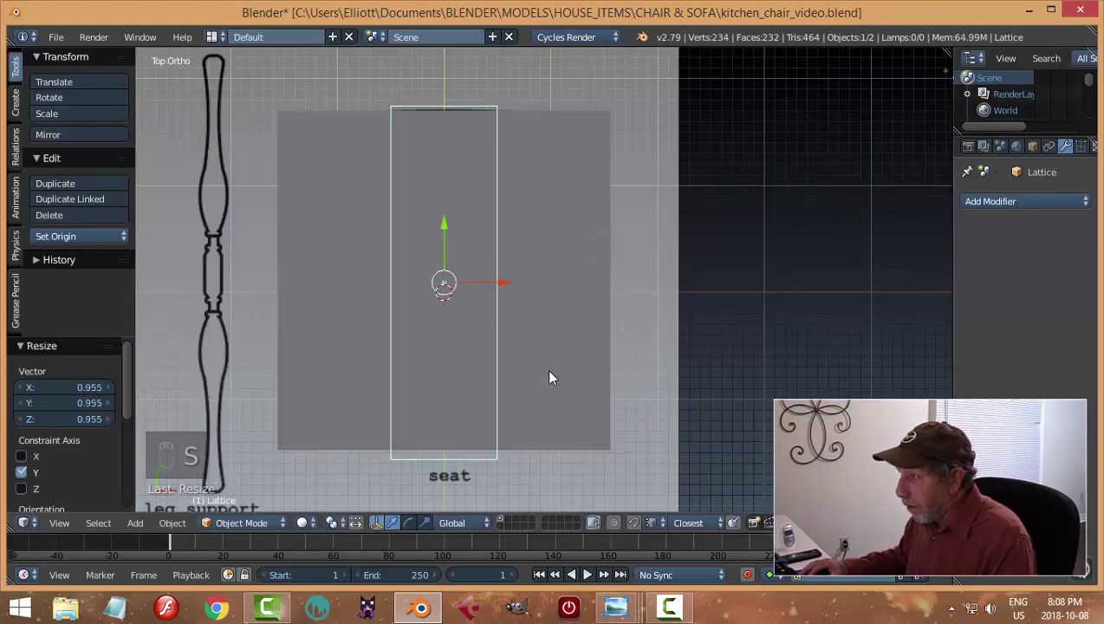
pyautogui.moveTo(449, 228); pyautogui.dragTo(591, 344)
pyautogui.press('s')
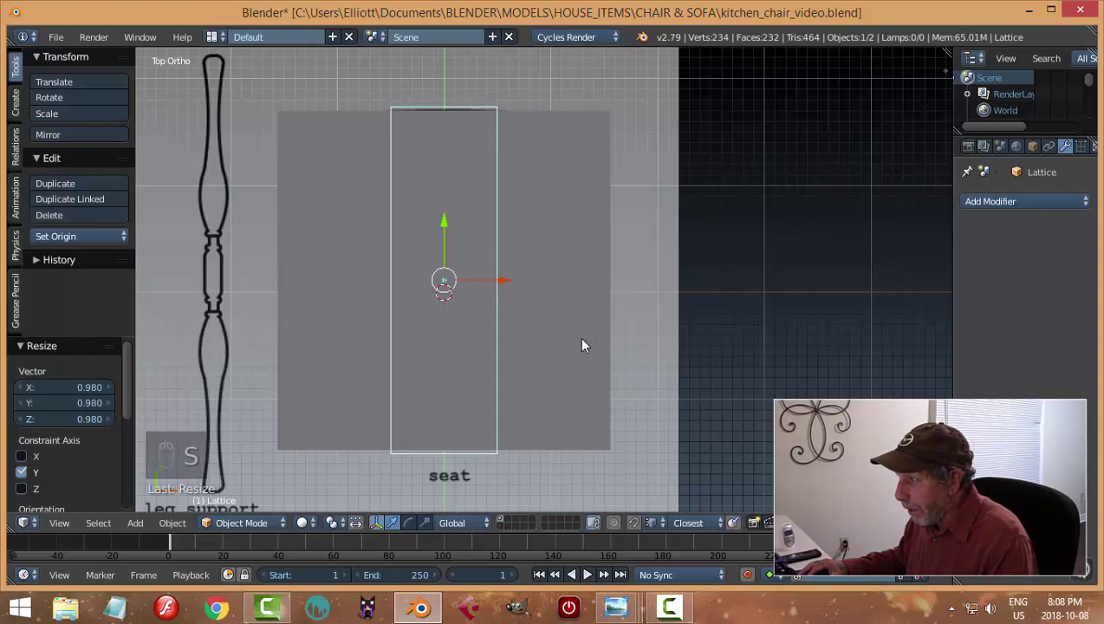
pyautogui.press('s')
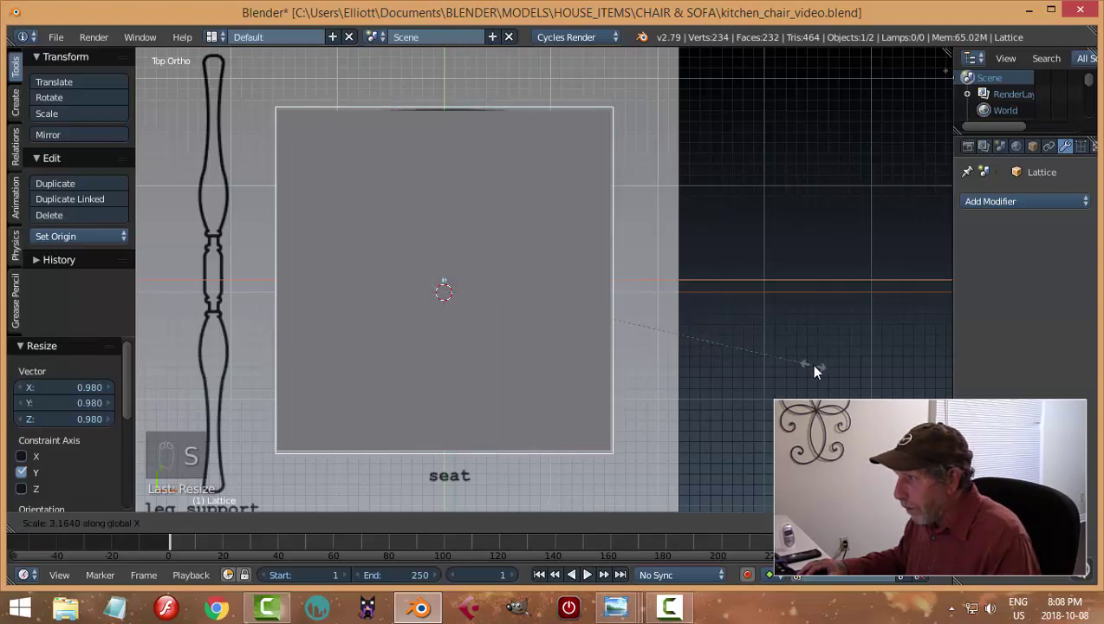
# Step: Squash the lattice to the slab's thickness and raise it to centre on the slab
pyautogui.middleClick(654, 393)
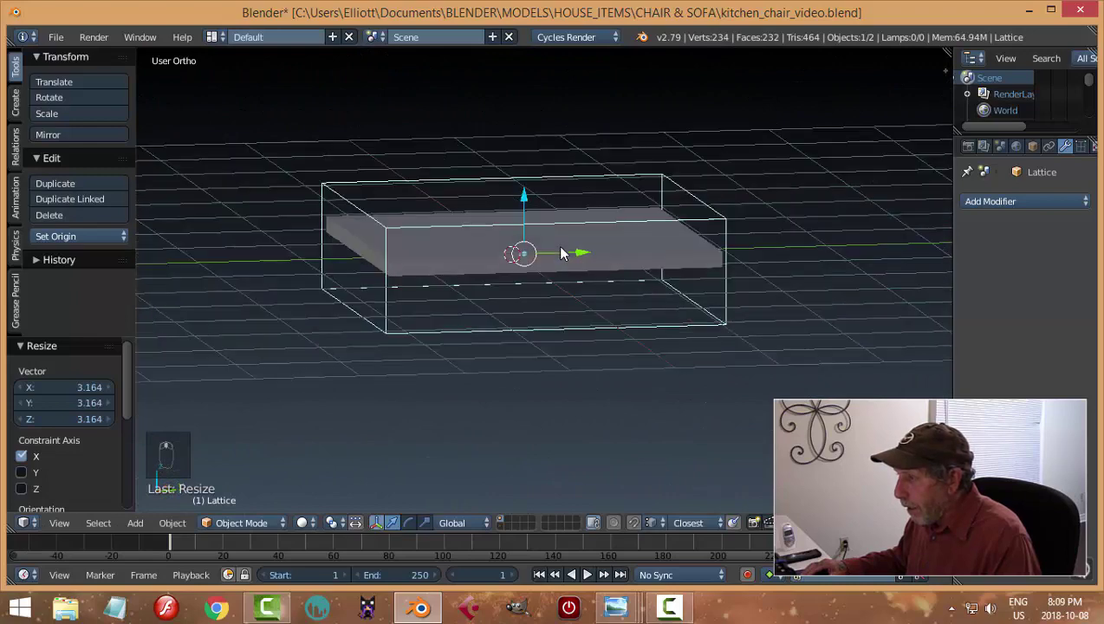
pyautogui.press('s')
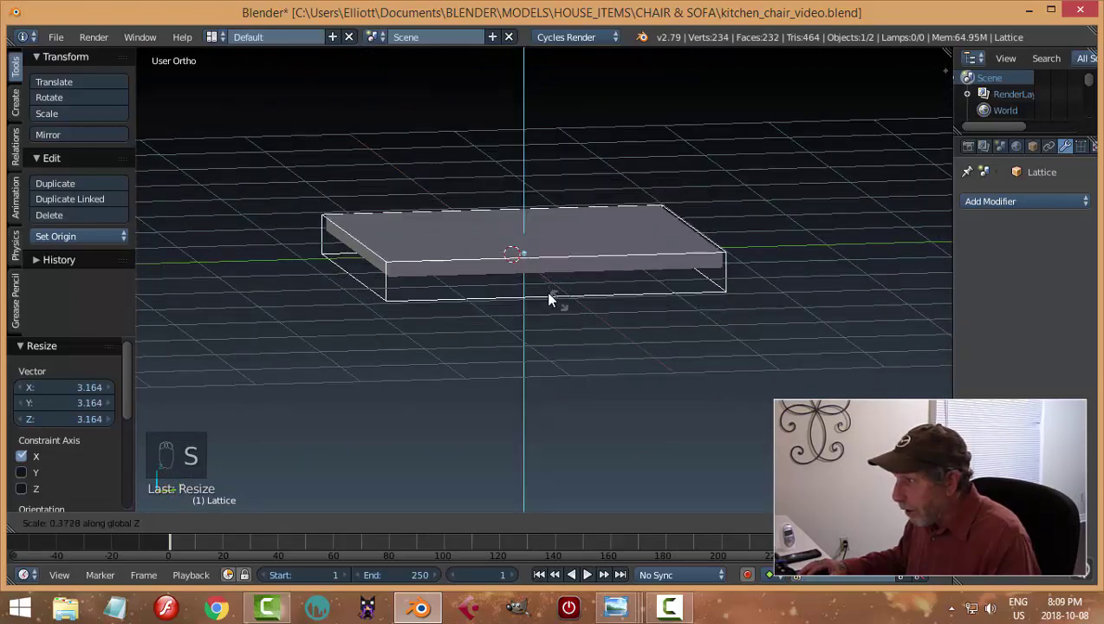
pyautogui.moveTo(528, 201); pyautogui.dragTo(646, 322)
pyautogui.rightClick(660, 336)
pyautogui.moveTo(660, 336); pyautogui.dragTo(763, 313)
pyautogui.moveTo(619, 333); pyautogui.dragTo(642, 333)
pyautogui.press('KP_7')
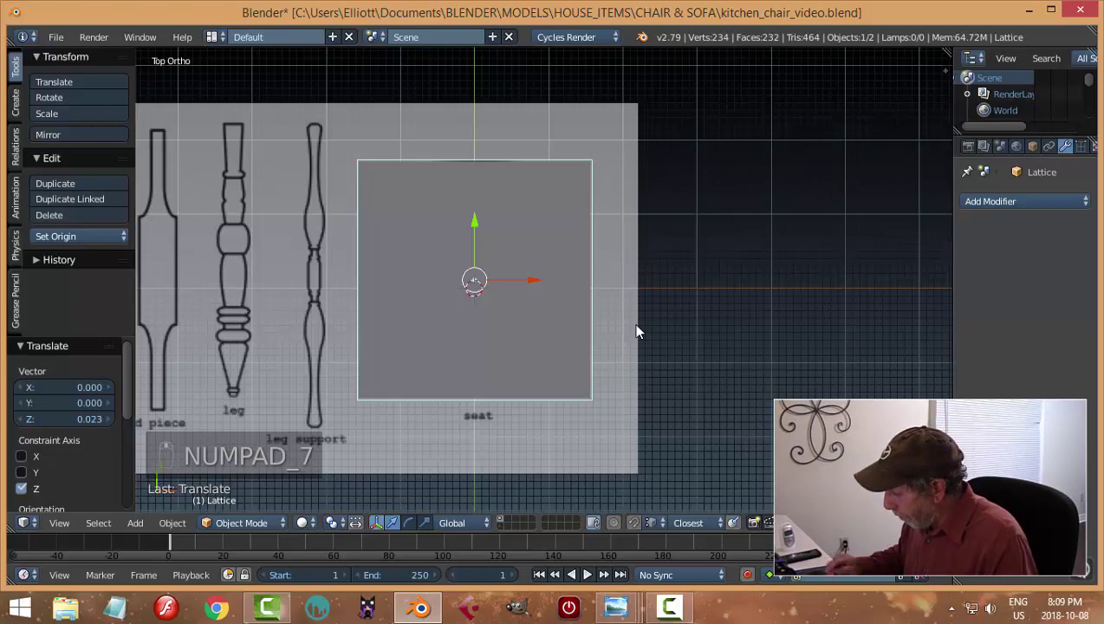
pyautogui.press('KP_1')
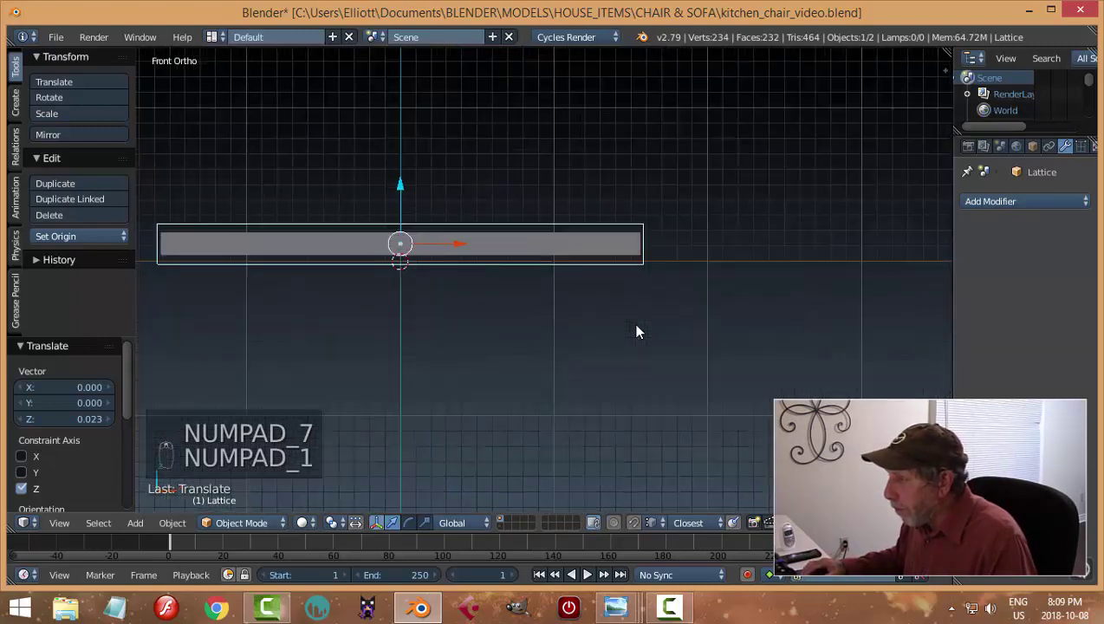
pyautogui.press('s')
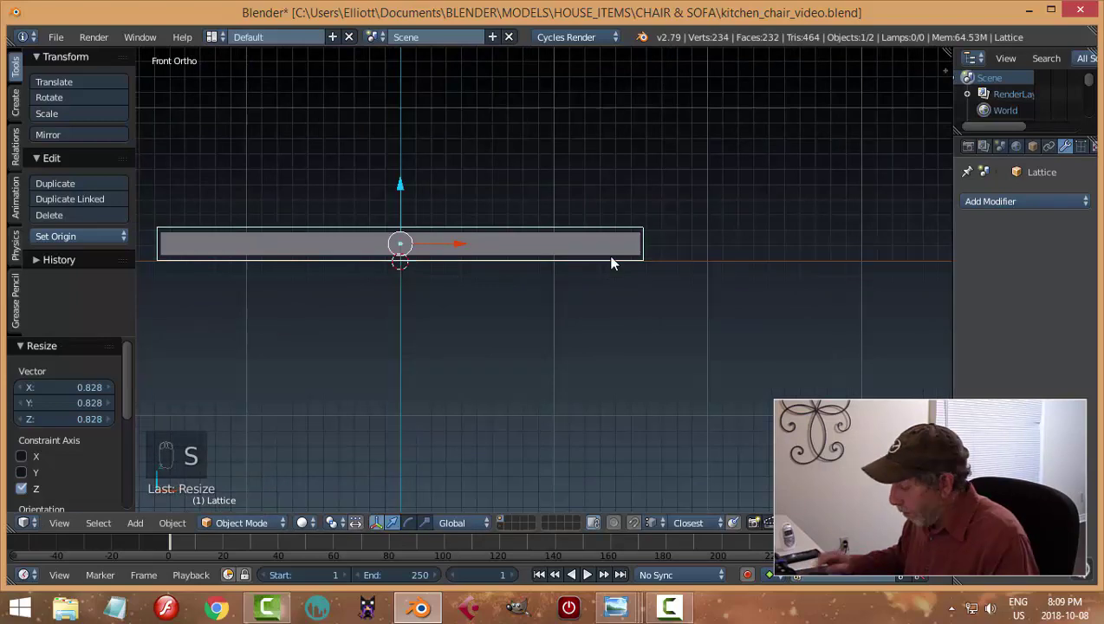
# Step: Check the lattice against the seat outline from above in see-through display
pyautogui.press('KP_7')
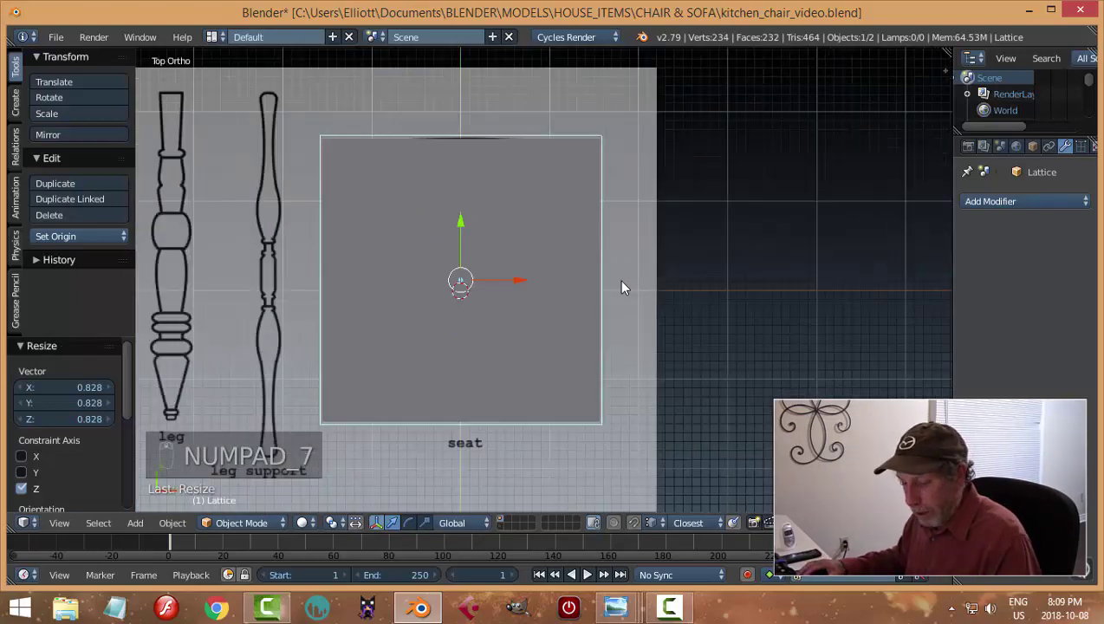
pyautogui.press('z')
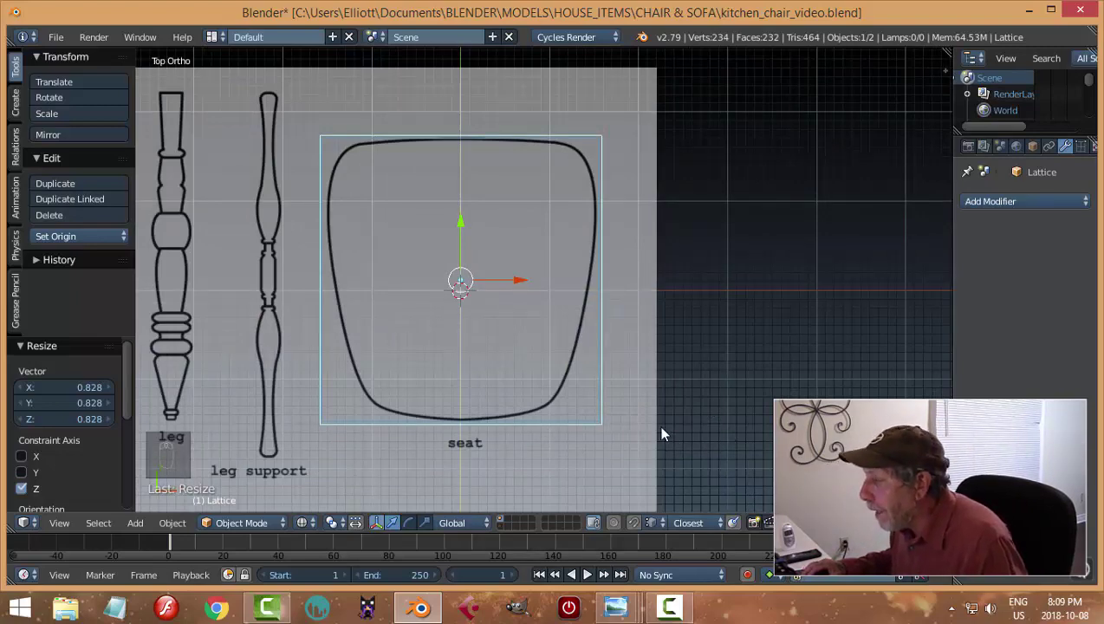
pyautogui.moveTo(658, 391); pyautogui.dragTo(579, 346)
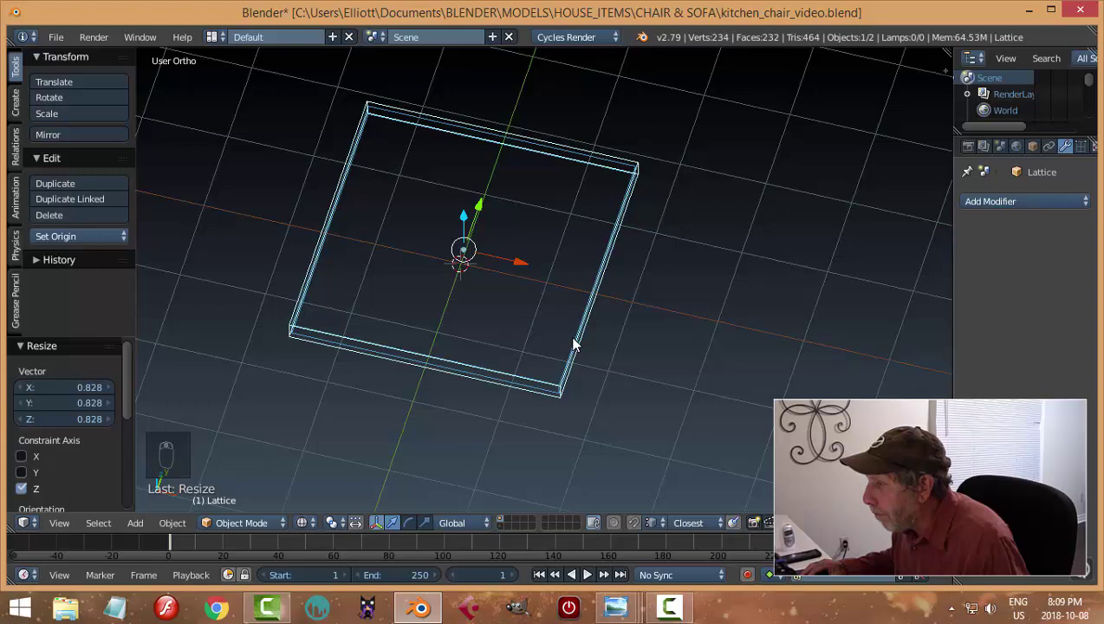
pyautogui.press('z')
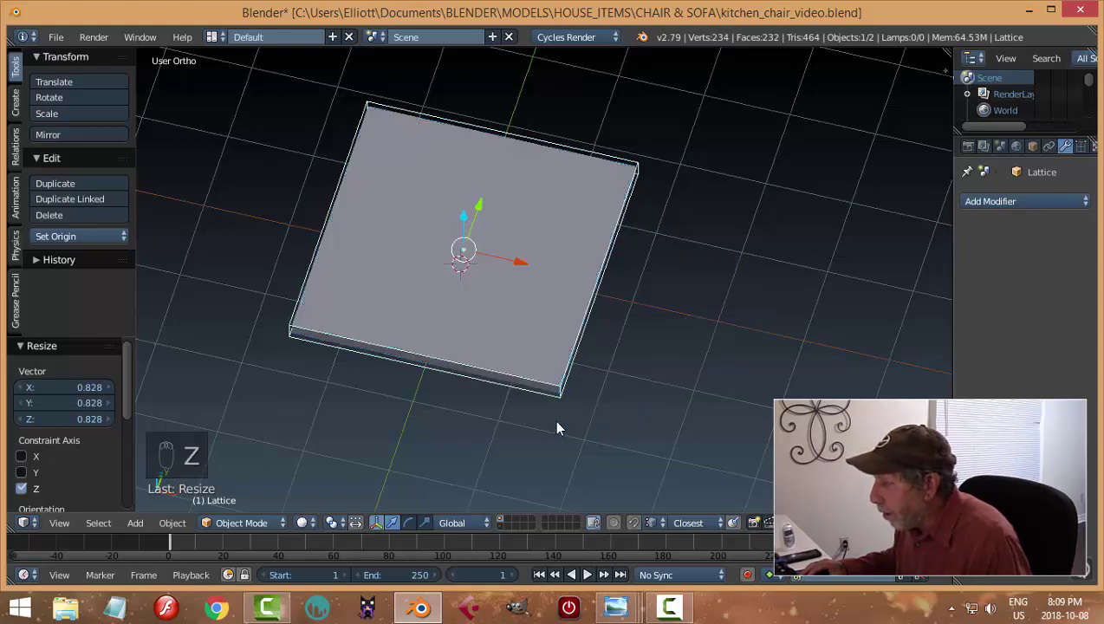
# Step: Set the lattice's U resolution to 4 points in its data properties, V and W at 2
pyautogui.moveTo(555, 394); pyautogui.dragTo(540, 461)
pyautogui.moveTo(539, 461); pyautogui.dragTo(541, 482)
pyautogui.moveTo(542, 482); pyautogui.dragTo(720, 371)
pyautogui.middleClick(720, 371)
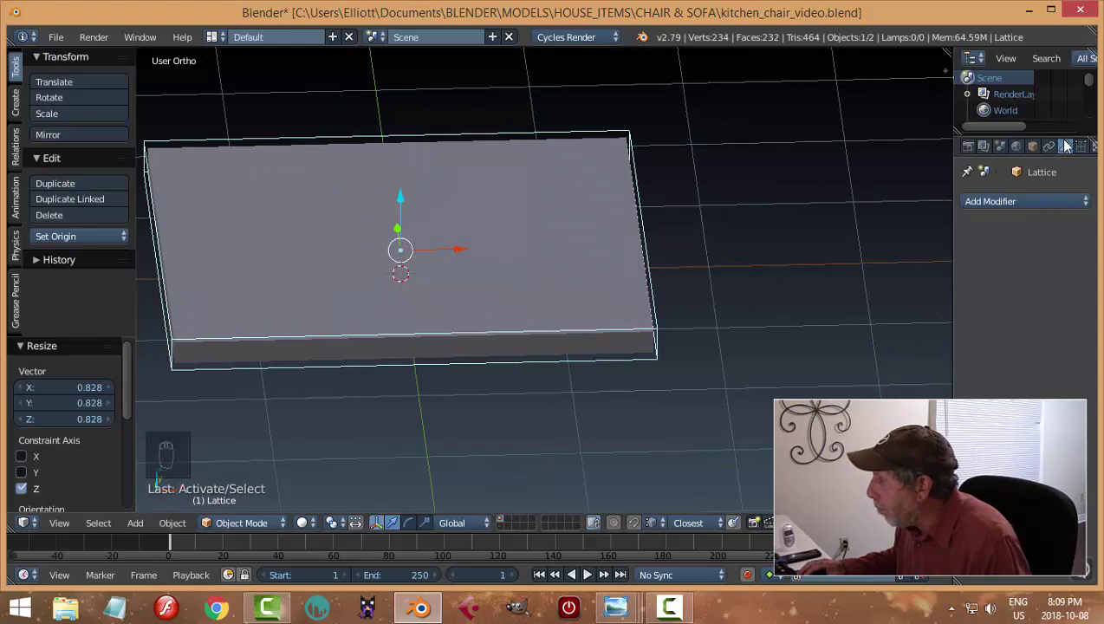
pyautogui.moveTo(1086, 150); pyautogui.dragTo(1017, 258)
pyautogui.moveTo(1019, 256); pyautogui.dragTo(798, 304)
pyautogui.middleClick(797, 304)
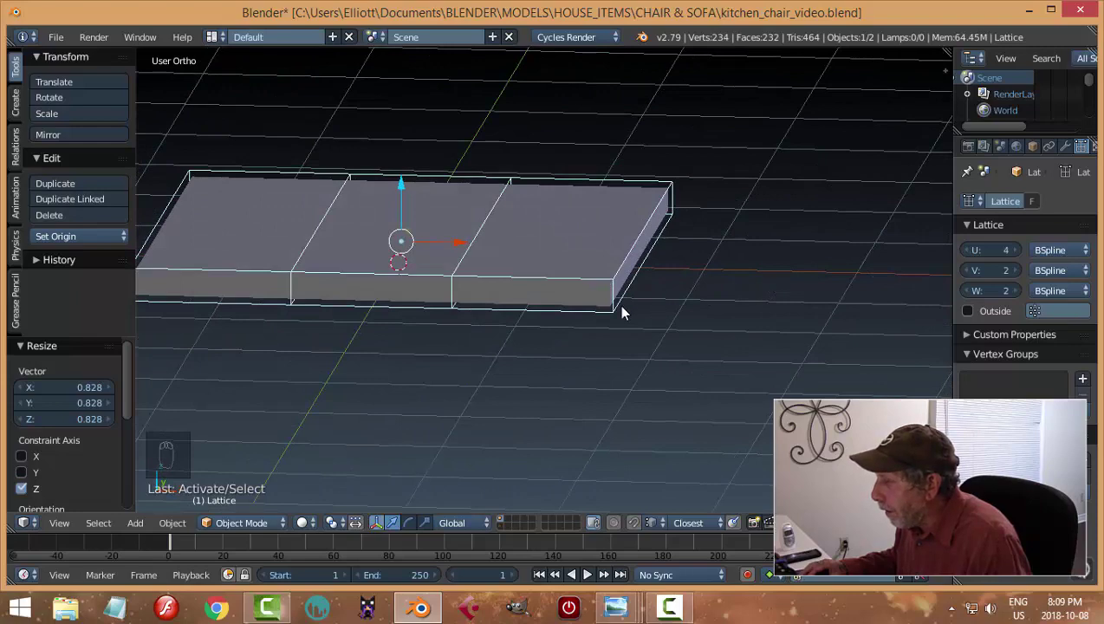
# Step: Give the seat slab a Lattice modifier bound to the lattice object, viewed from above
pyautogui.moveTo(597, 299); pyautogui.dragTo(1040, 193)
pyautogui.moveTo(1070, 151); pyautogui.dragTo(904, 389)
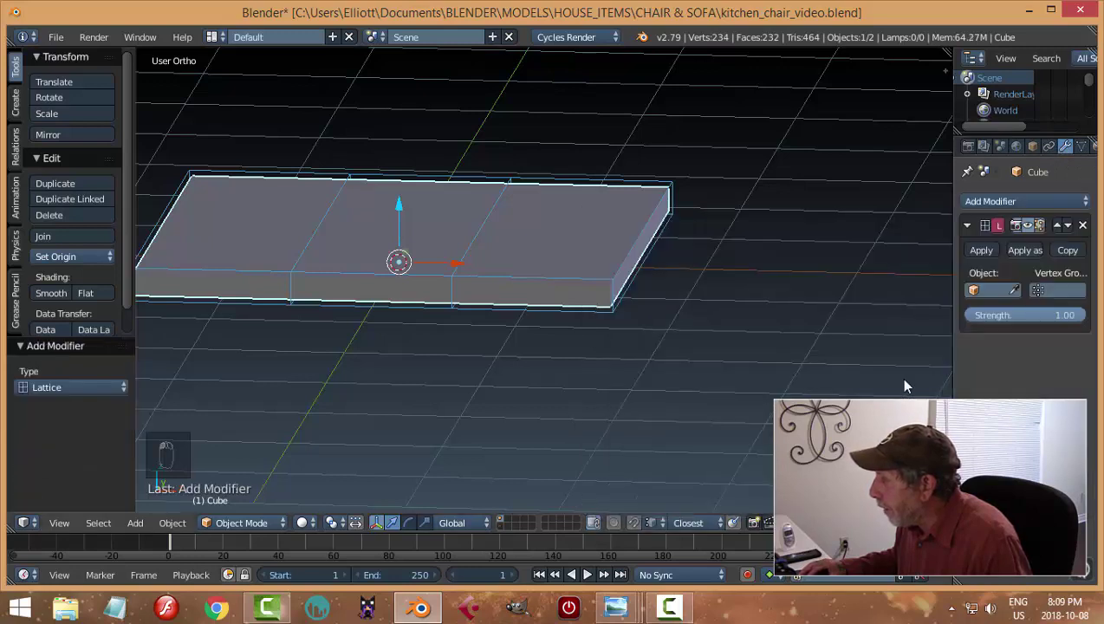
pyautogui.moveTo(995, 291); pyautogui.dragTo(682, 353)
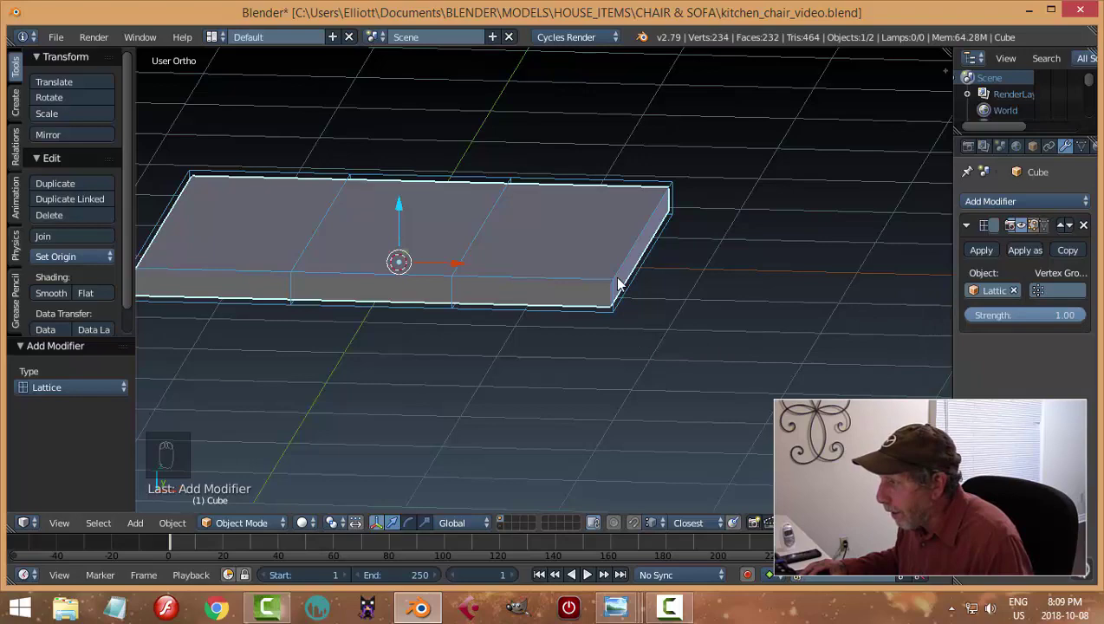
pyautogui.moveTo(613, 285); pyautogui.dragTo(705, 301)
pyautogui.press('KP_7')
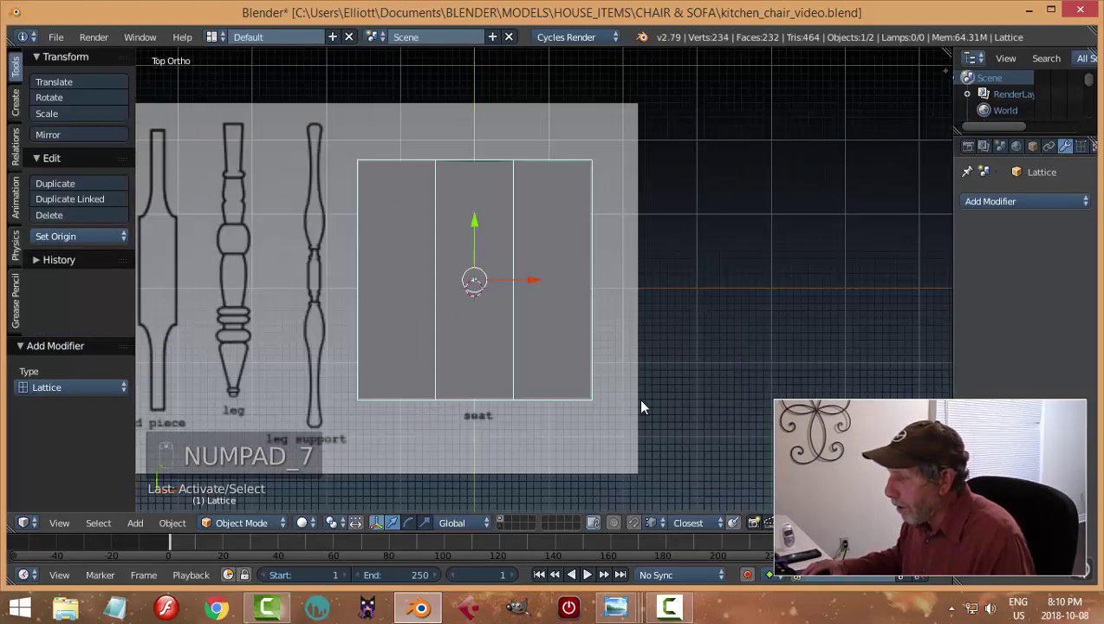
# Step: Show the seat drawing through the block and enter lattice point editing
pyautogui.press('z')
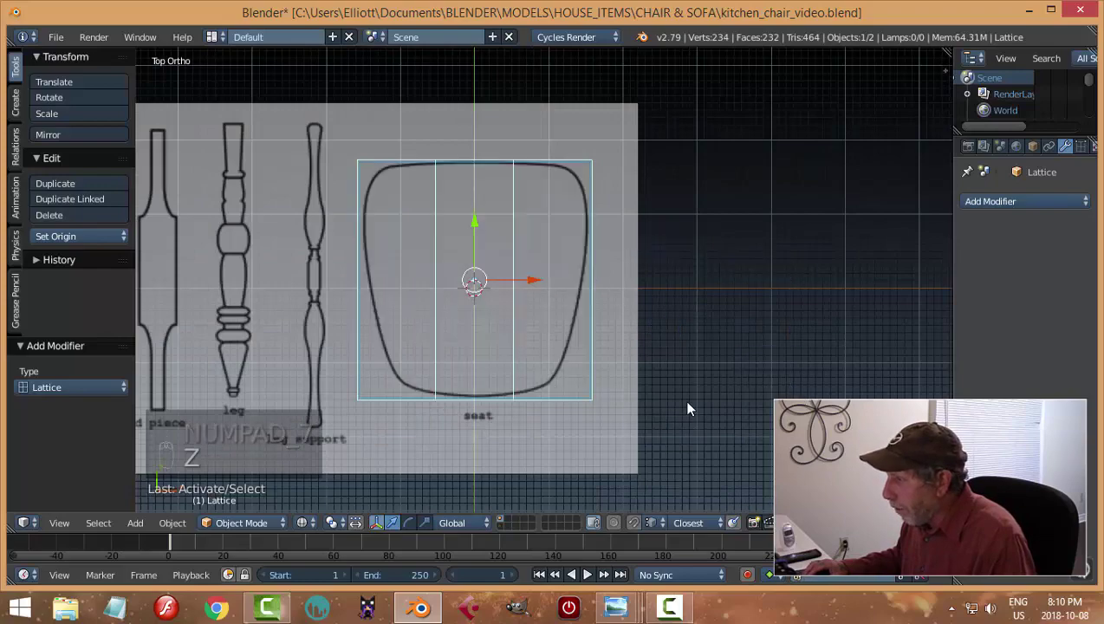
pyautogui.press('Tab')
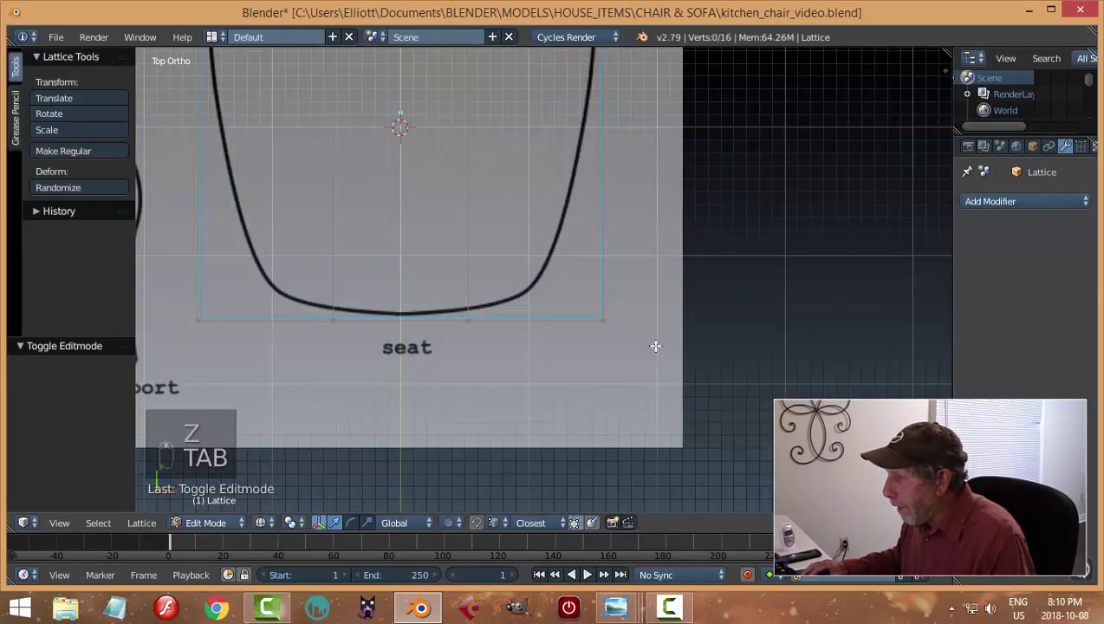
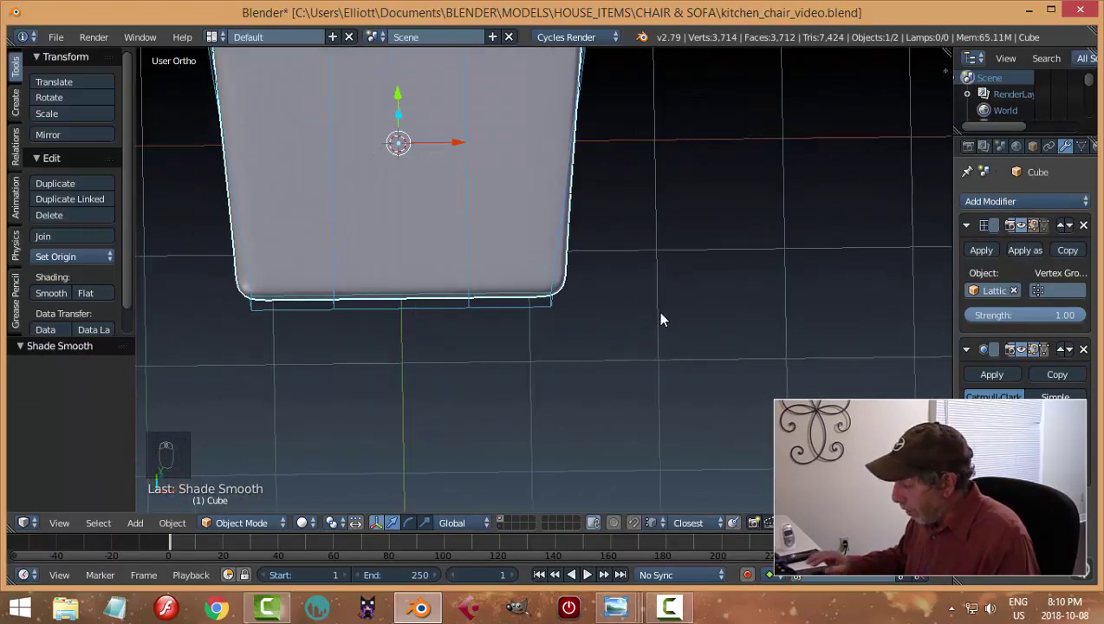
# Step: Switch the top view to Wireframe shading so the seat shows over the drawing
pyautogui.press('KP_7')
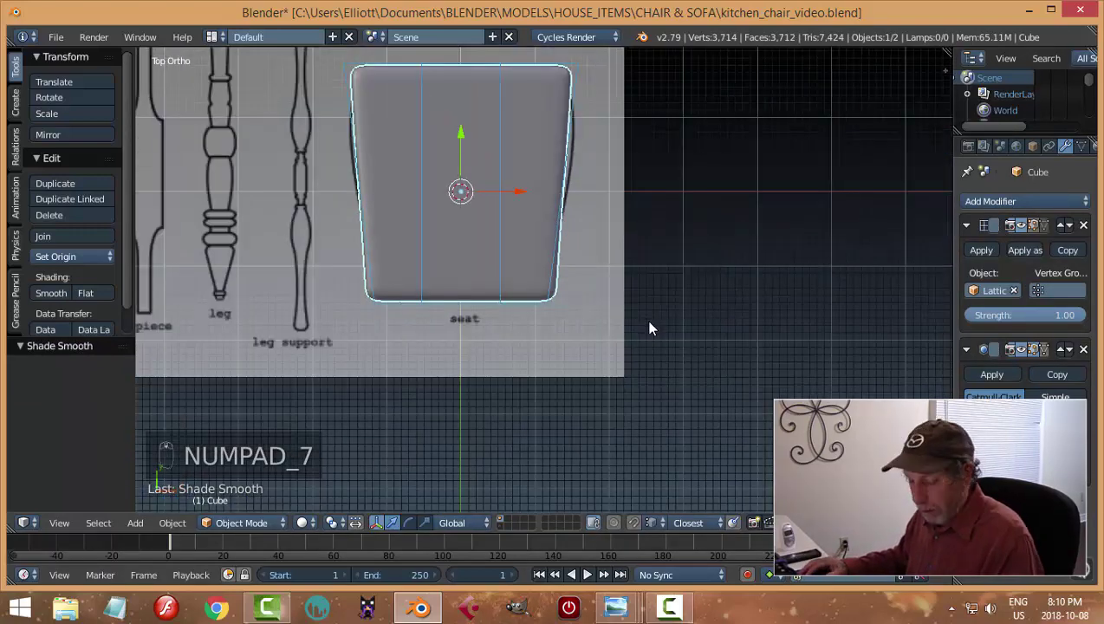
pyautogui.press('z')
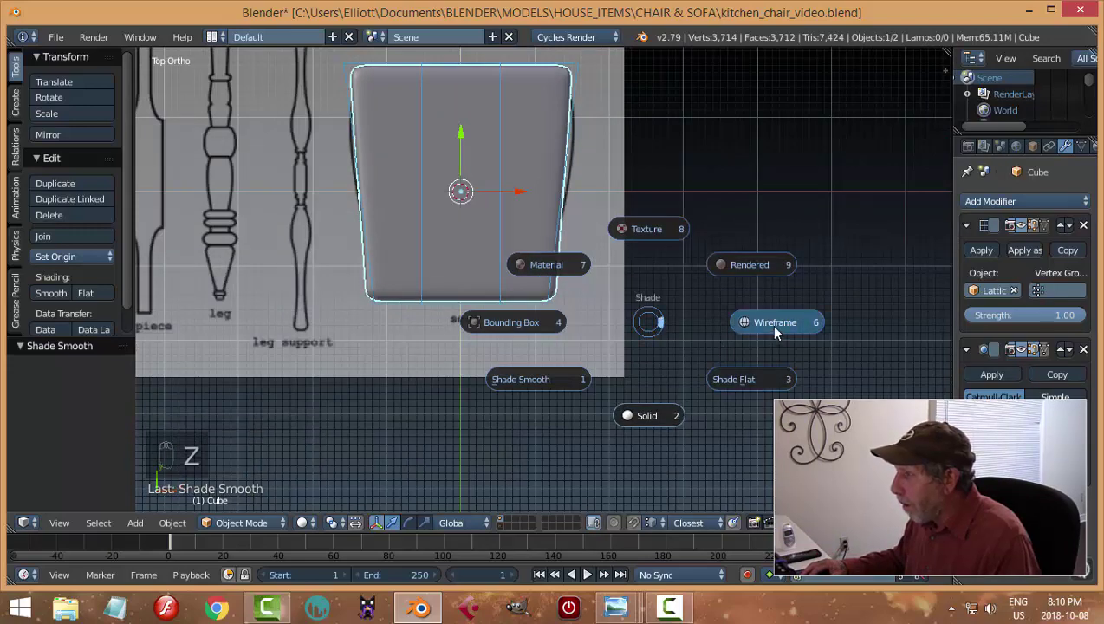
pyautogui.moveTo(656, 316); pyautogui.dragTo(631, 322)
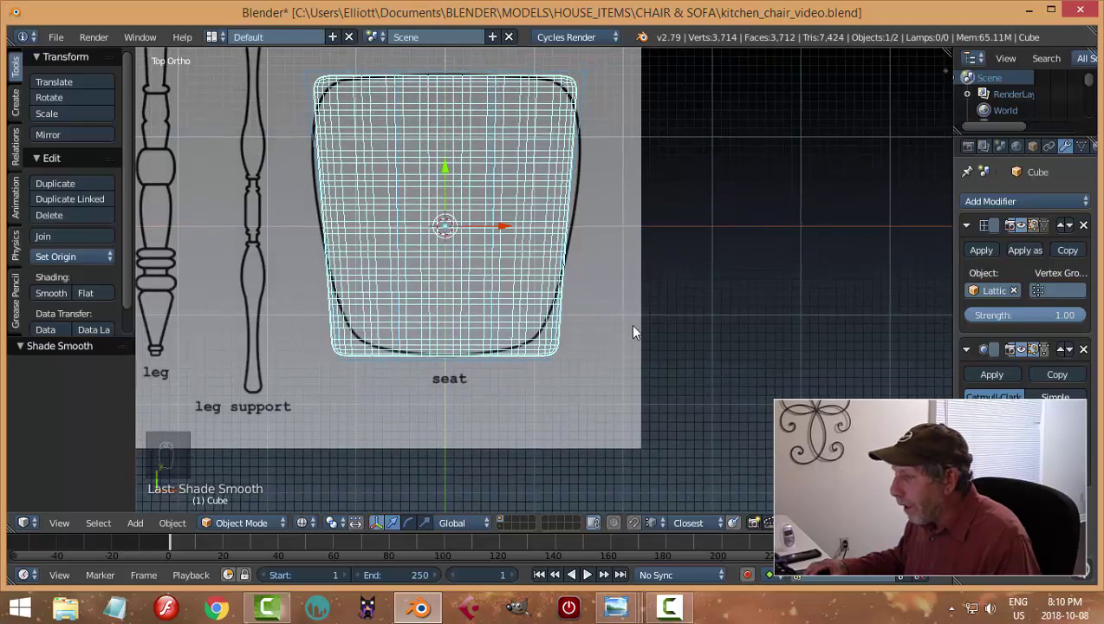
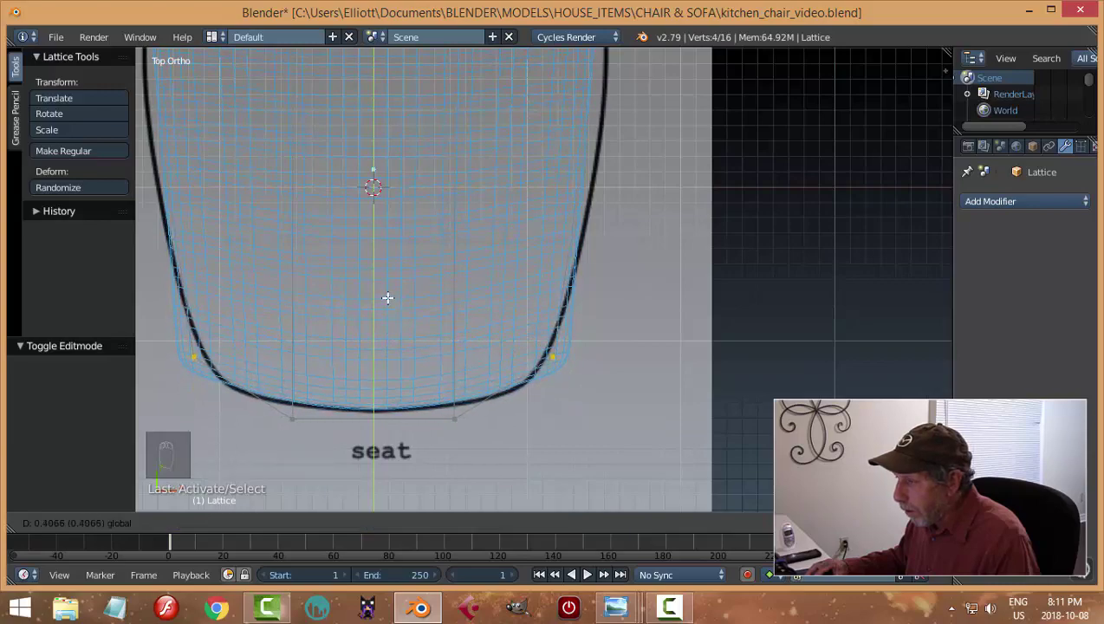
# Step: Pull the seat's back corner lattice points in along the drawn curve and return to Solid shading
pyautogui.press('a')
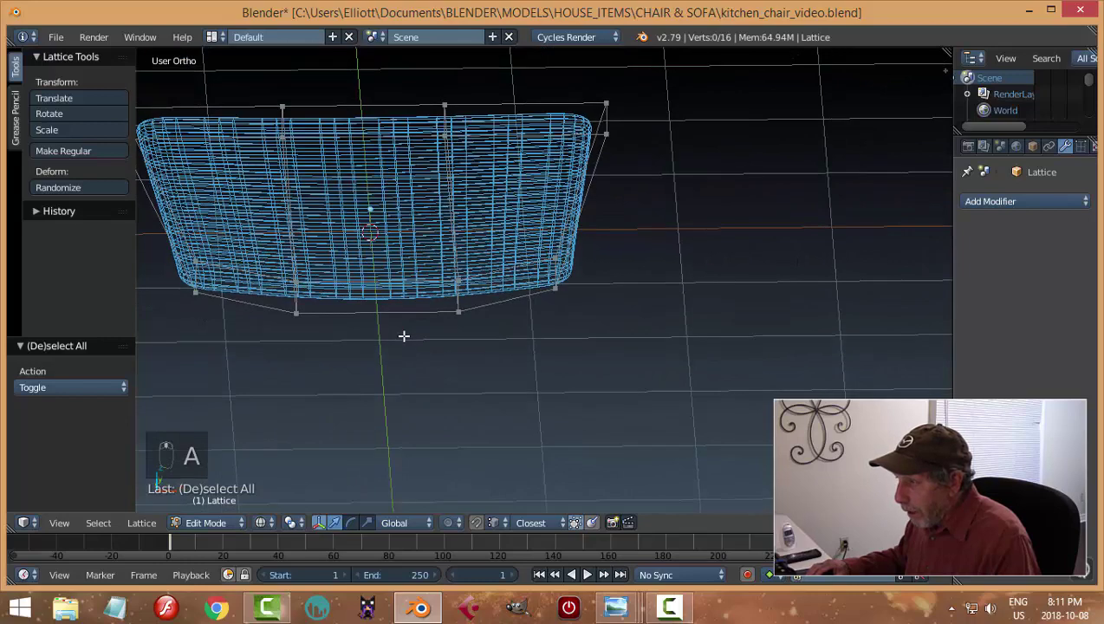
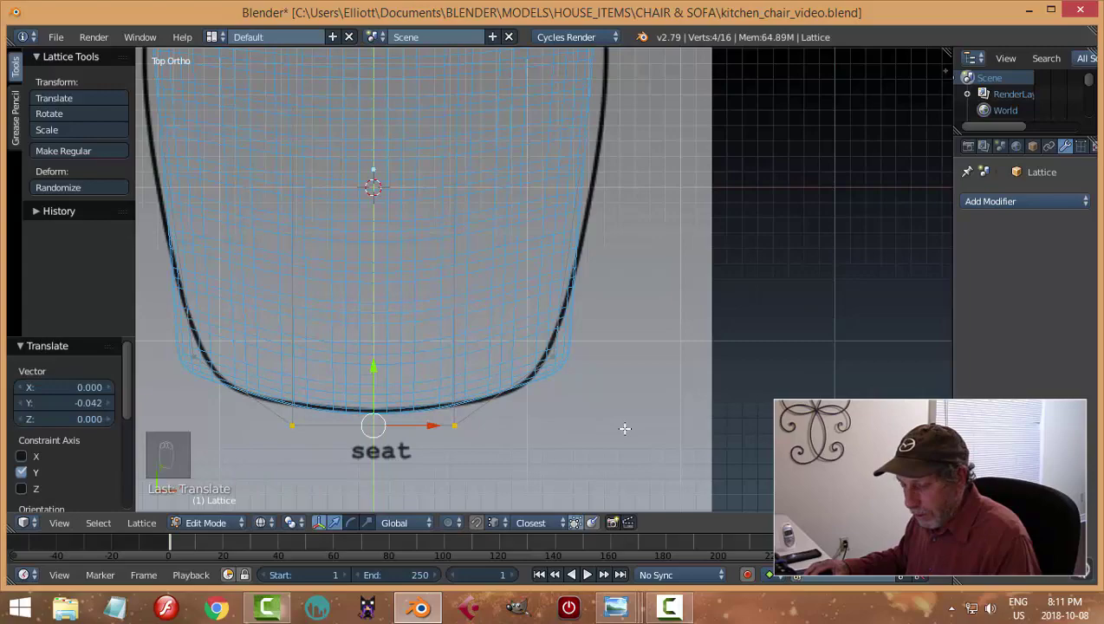
pyautogui.press('a')
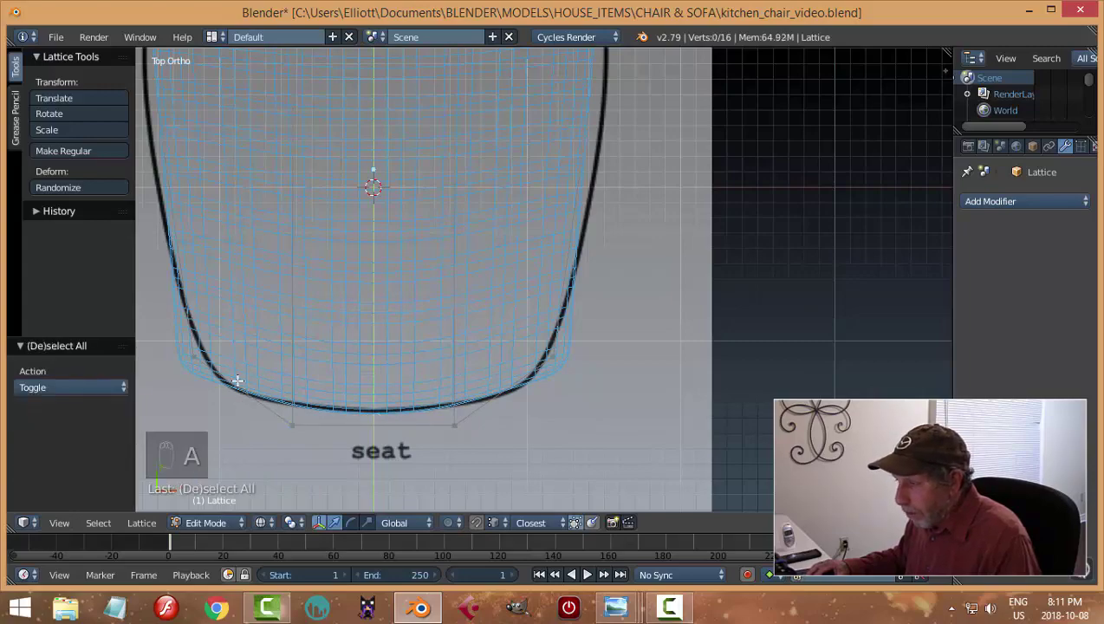
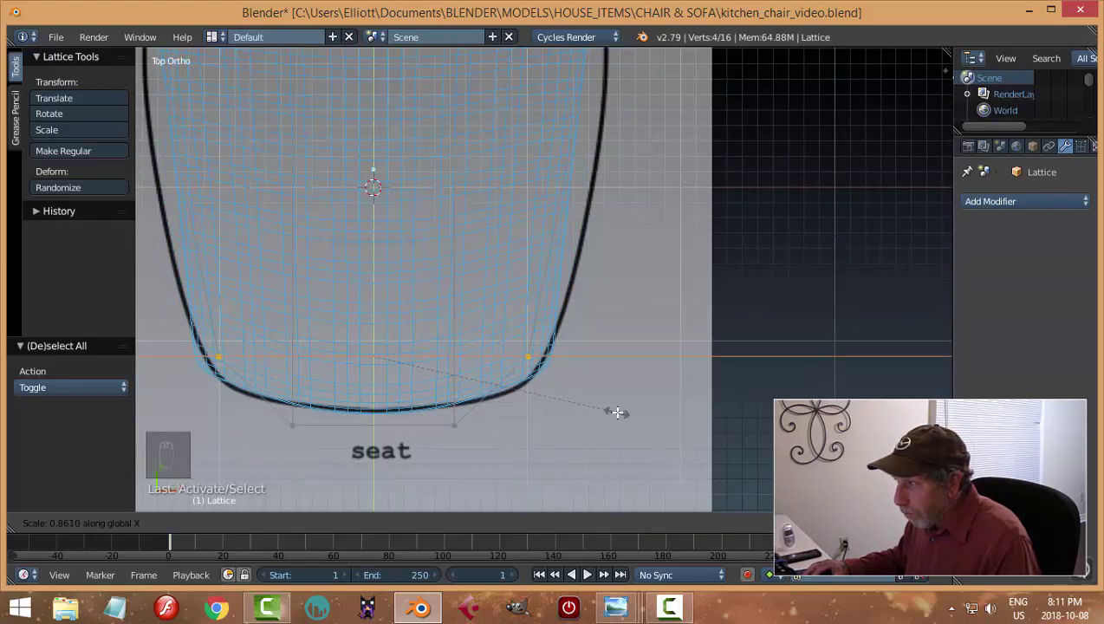
pyautogui.press('Tab')
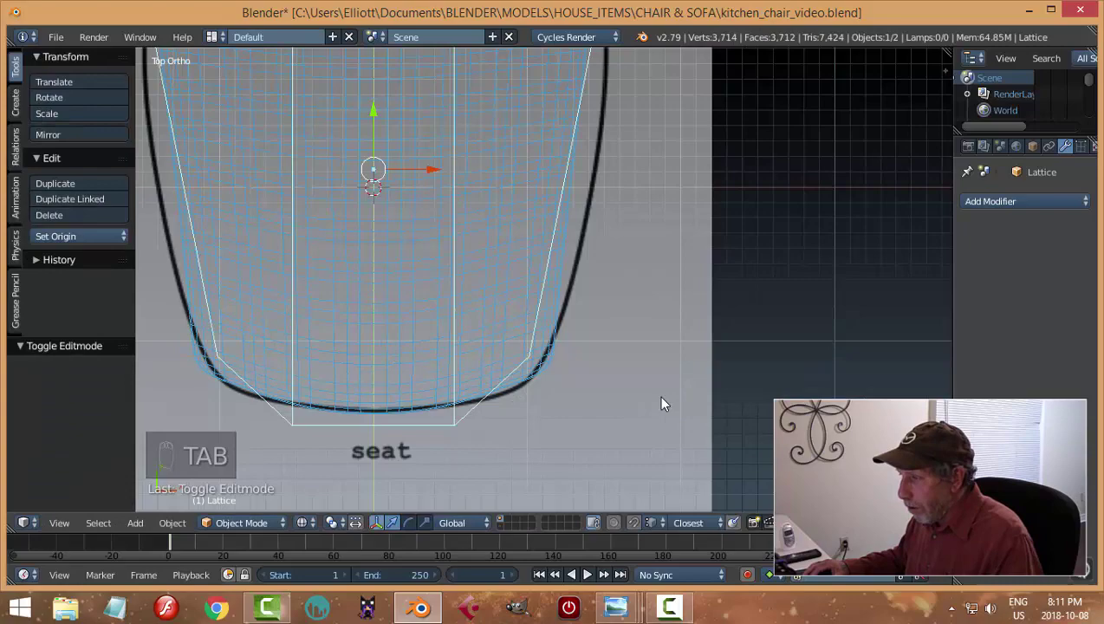
pyautogui.press('z')
# Step: Orbit the view to inspect the tapered seat at an angle
pyautogui.middleClick(694, 449)
pyautogui.moveTo(641, 408); pyautogui.dragTo(571, 349)
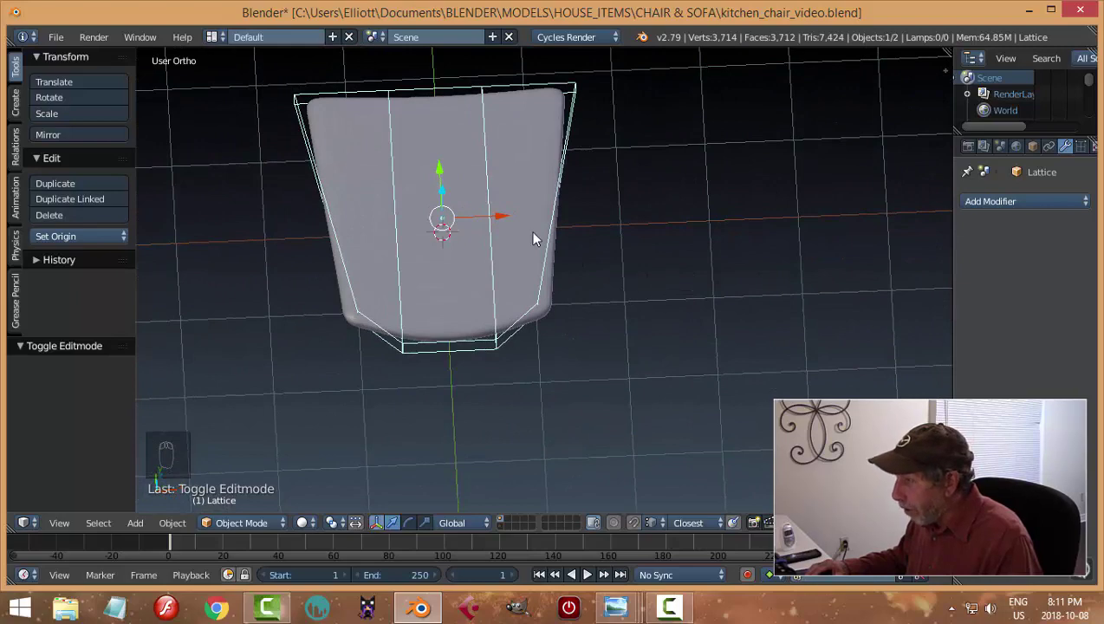
pyautogui.moveTo(1083, 152); pyautogui.dragTo(658, 215)
pyautogui.middleClick(657, 215)
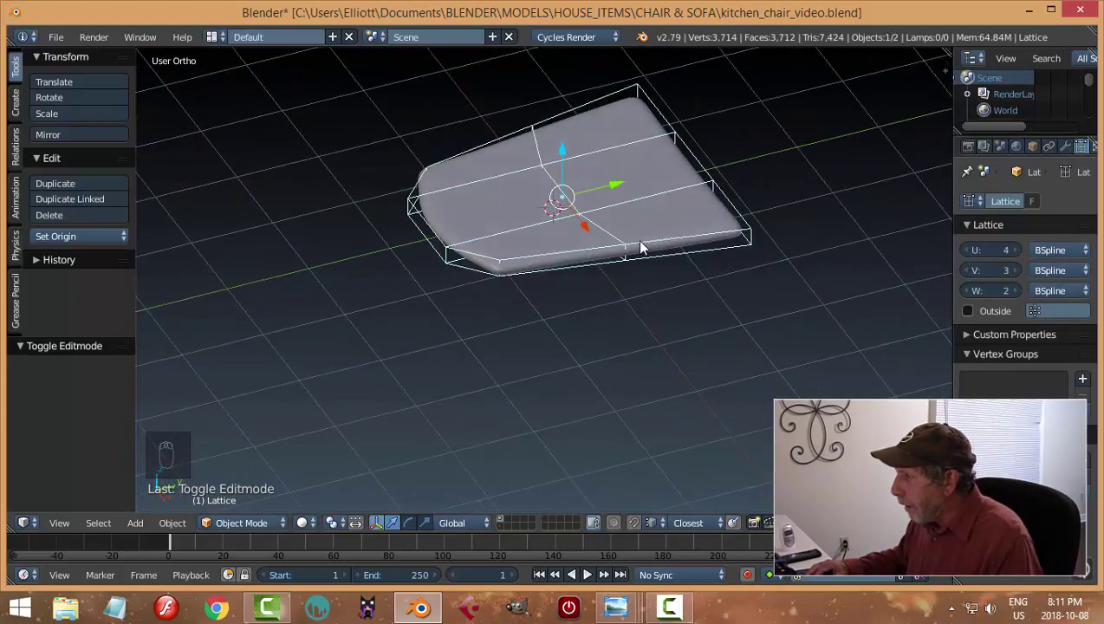
# Step: Edit the lattice from top and stepped angles and scale the middle row of side points
pyautogui.moveTo(645, 246); pyautogui.dragTo(639, 250)
pyautogui.press('Tab')
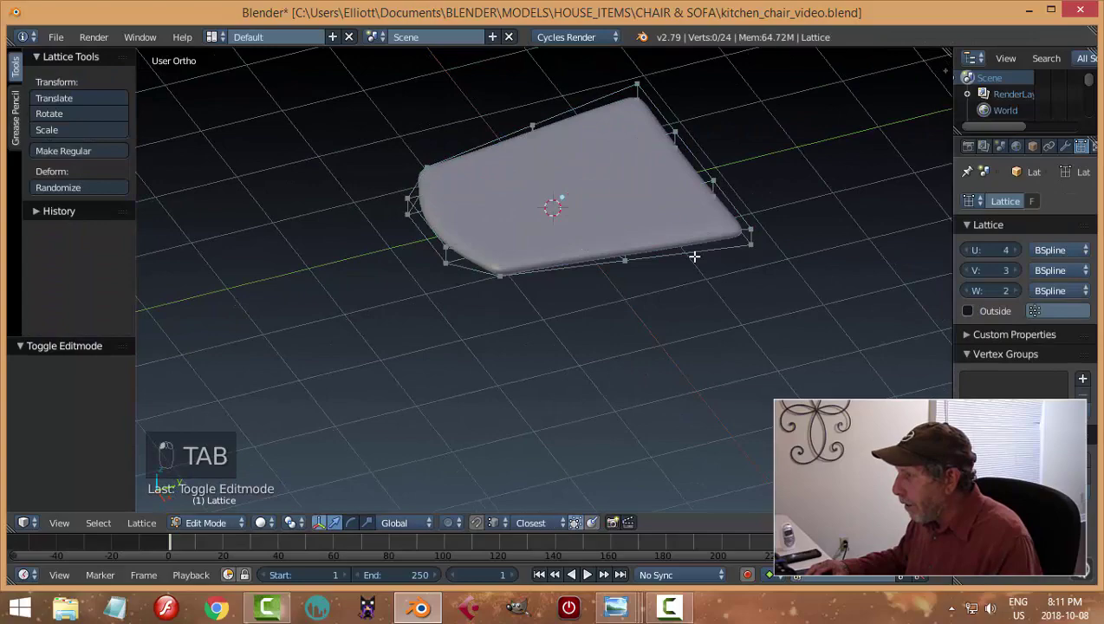
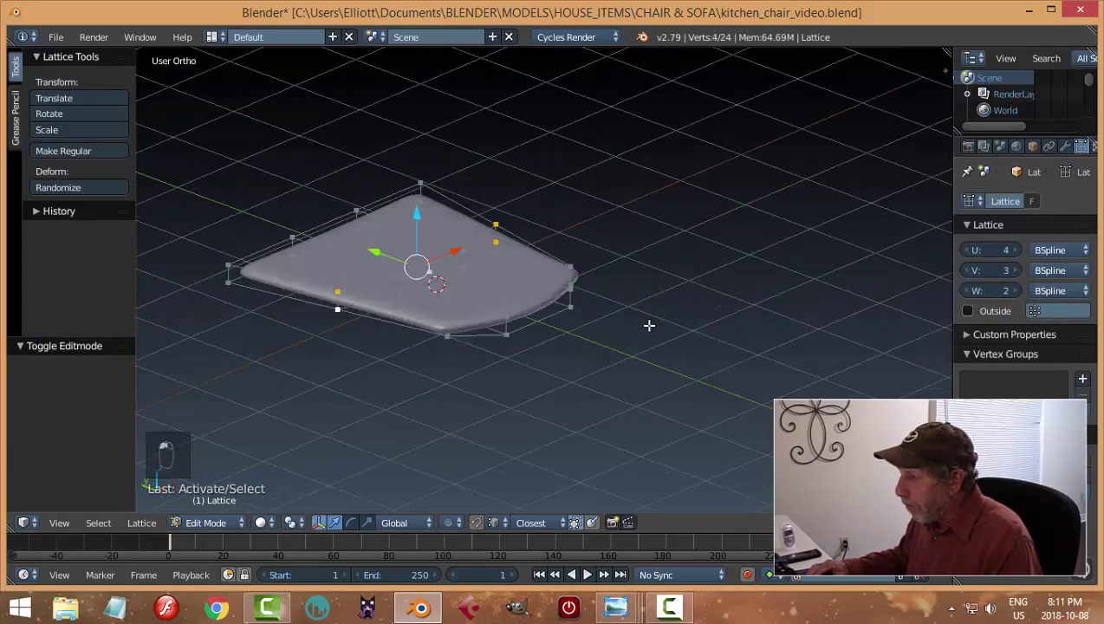
pyautogui.press('KP_7')
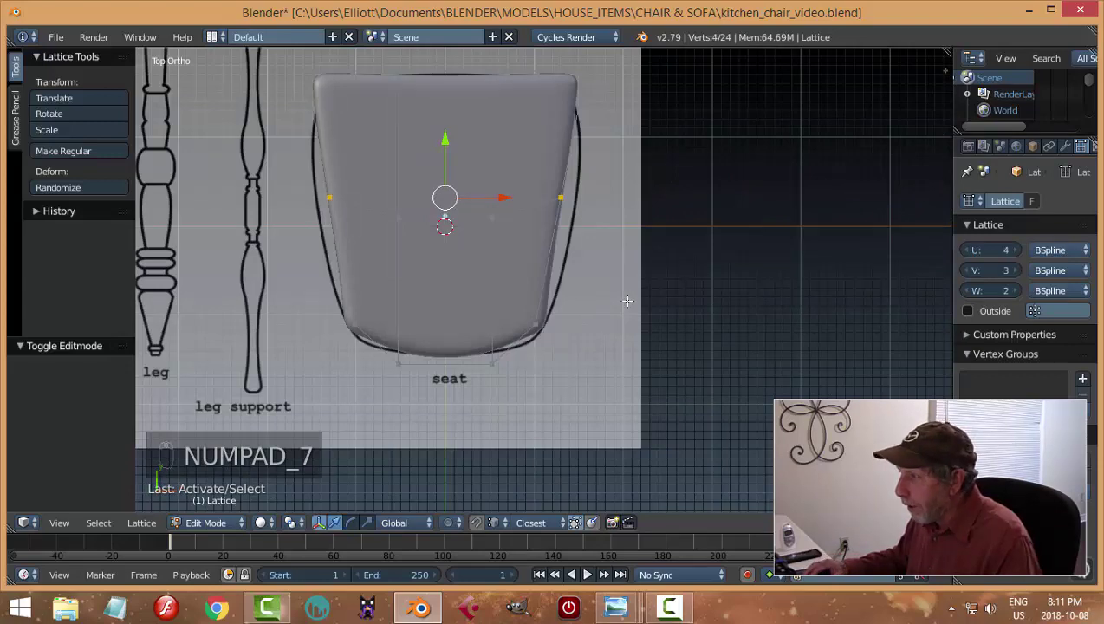
pyautogui.press('a')
pyautogui.press('a')
pyautogui.press('ctrl+Tab')
pyautogui.press('Tab')
pyautogui.press('Tab')
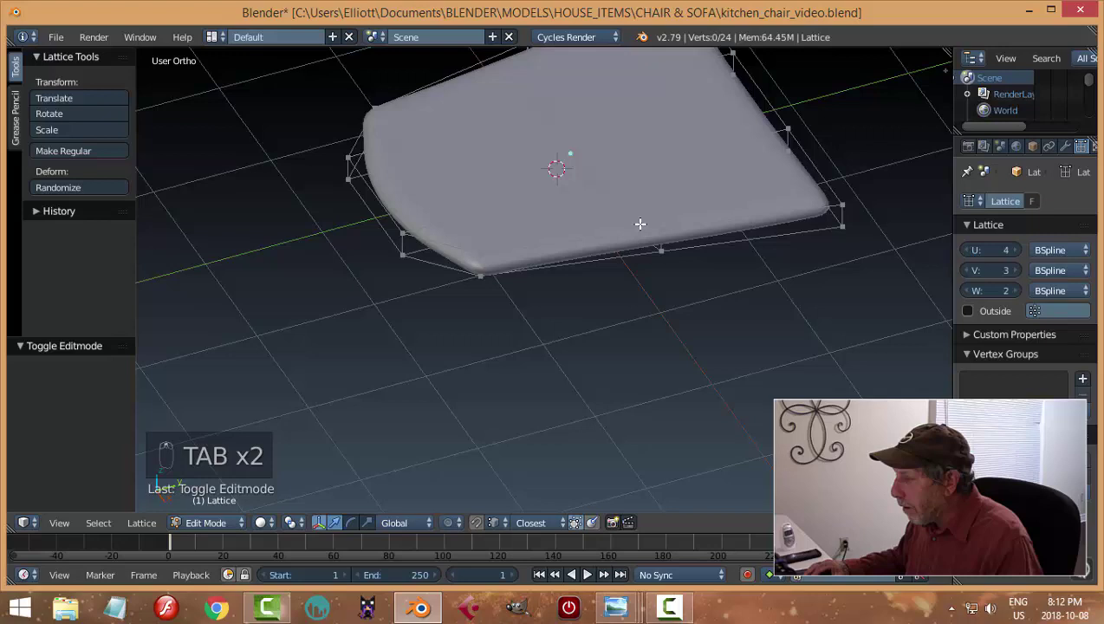
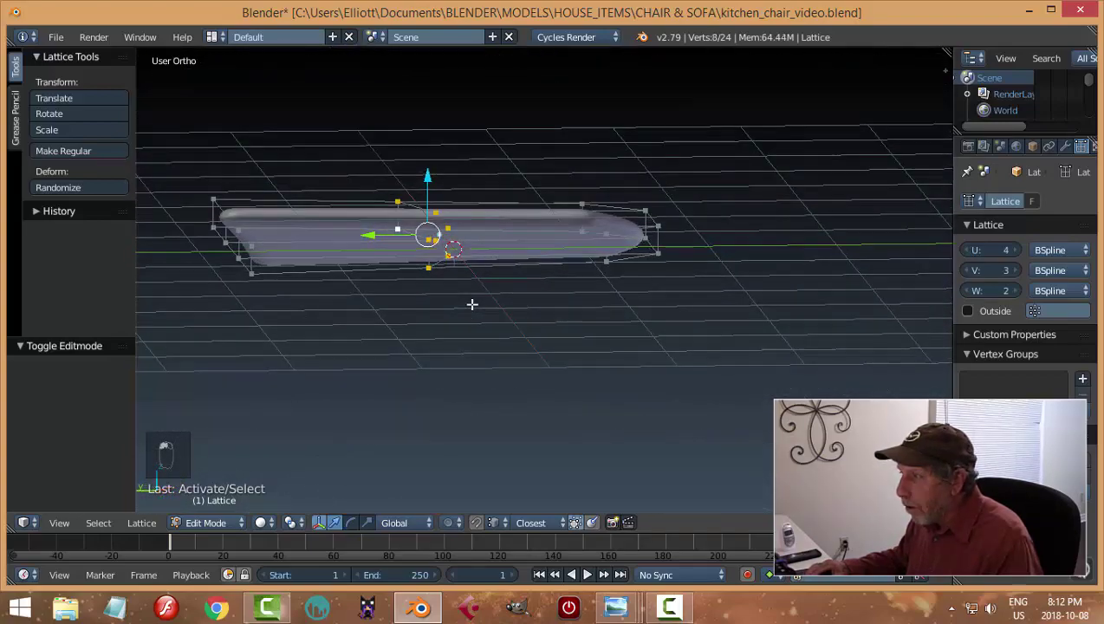
pyautogui.press('s')
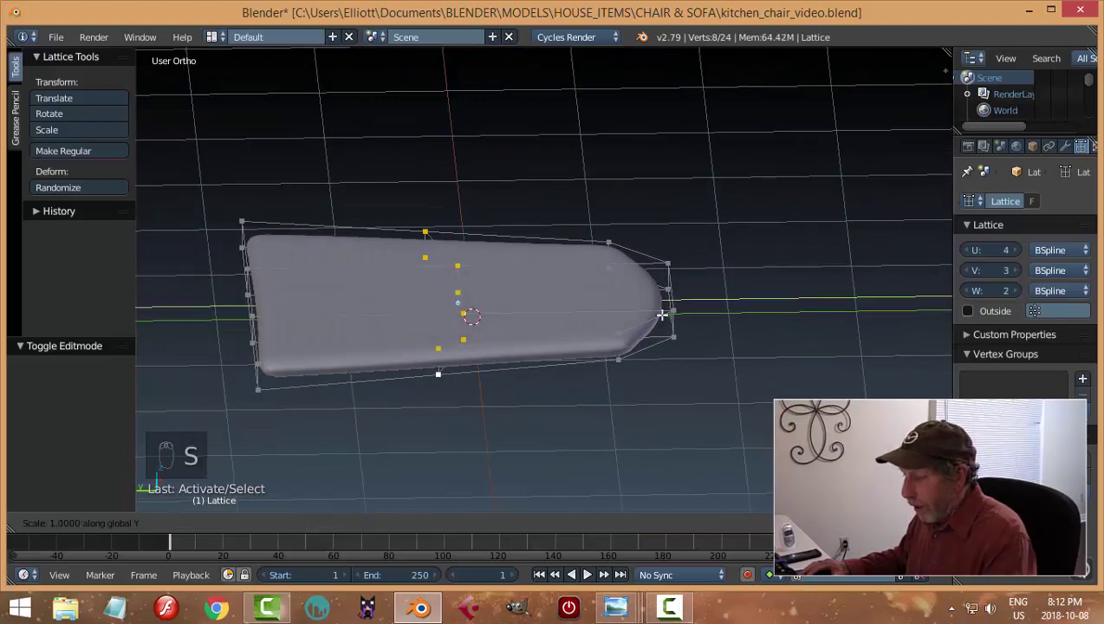
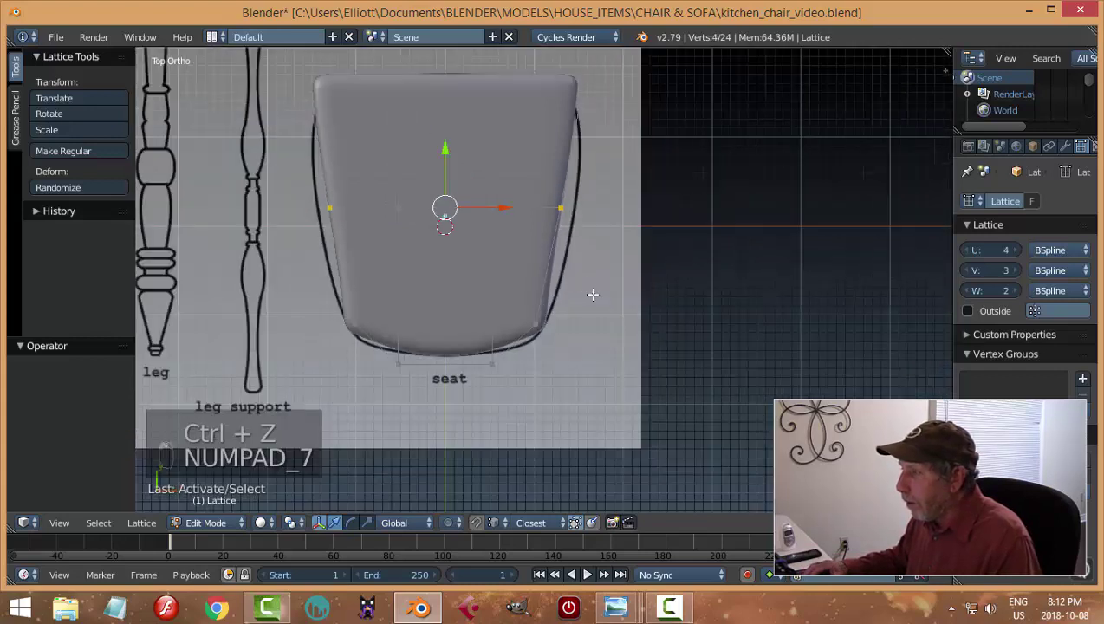
# Step: Scale the side and corner lattice points so the seat width follows the traced outline
pyautogui.press('s')
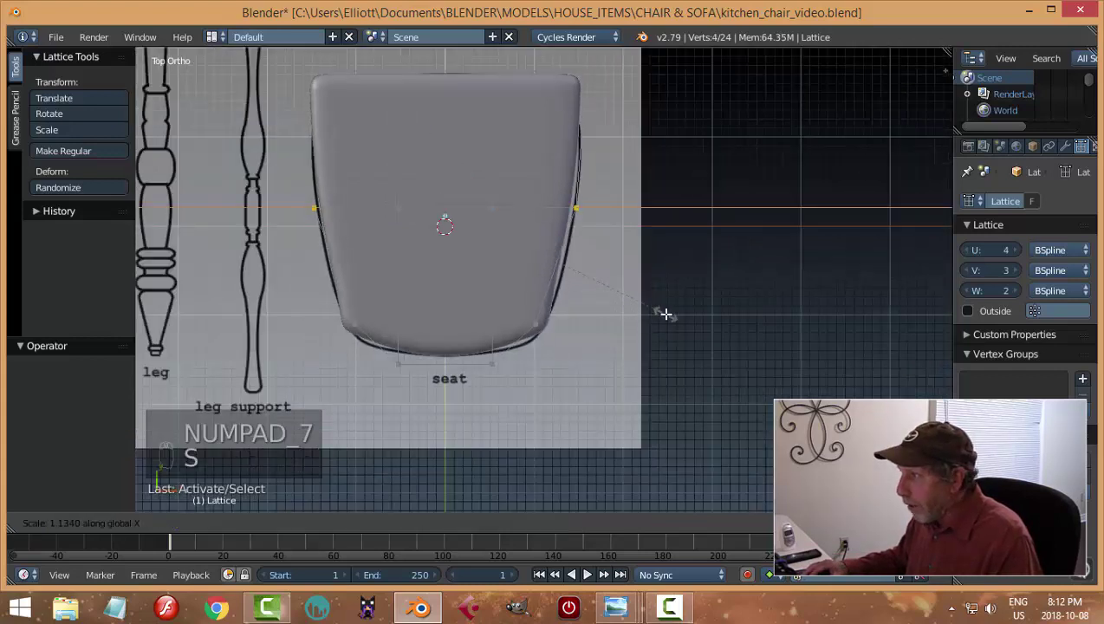
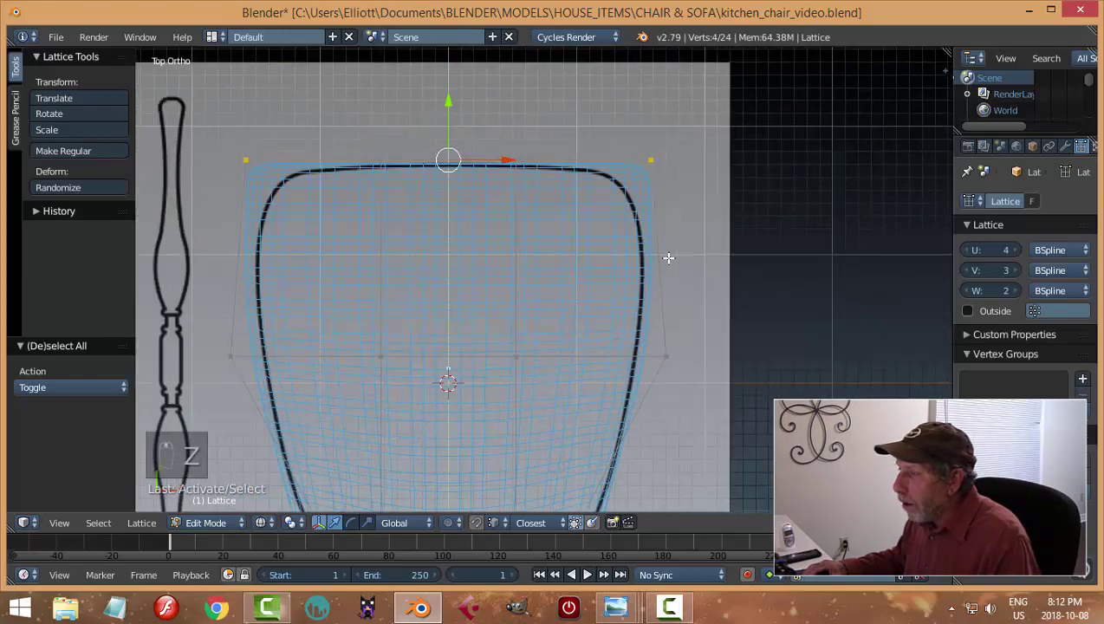
pyautogui.press('s')
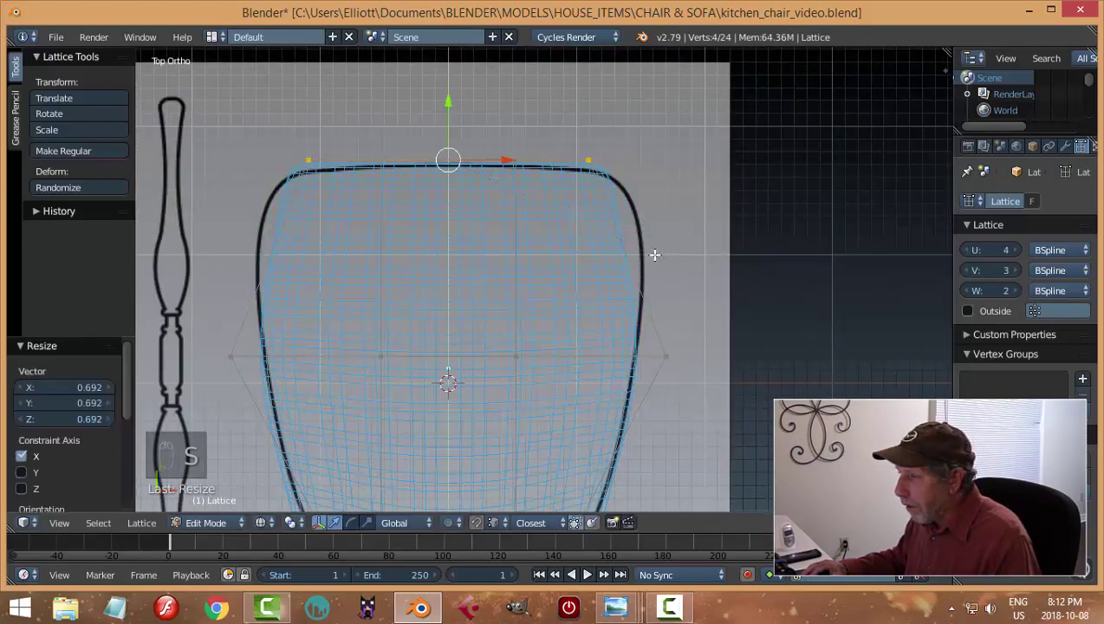
pyautogui.press('a')
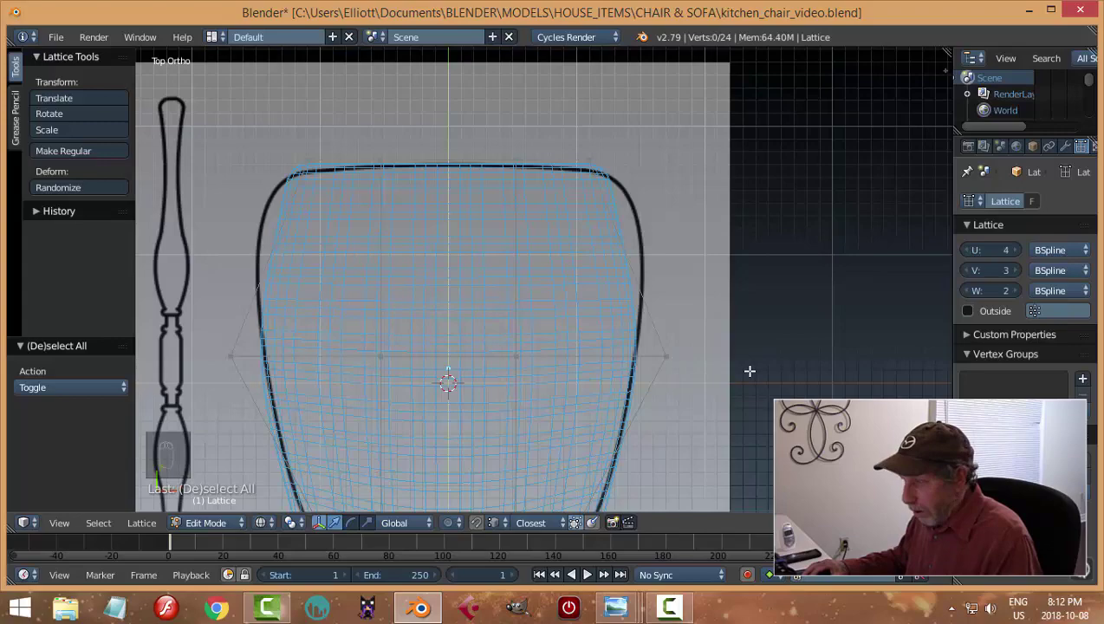
pyautogui.press('b')
pyautogui.press('b')
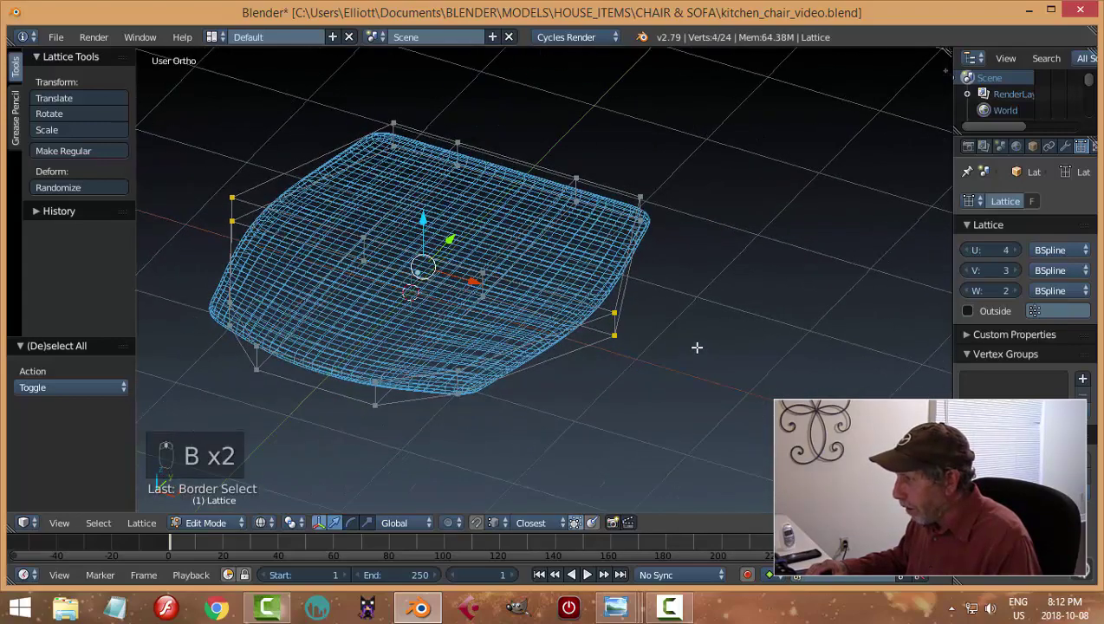
pyautogui.press('KP_7')
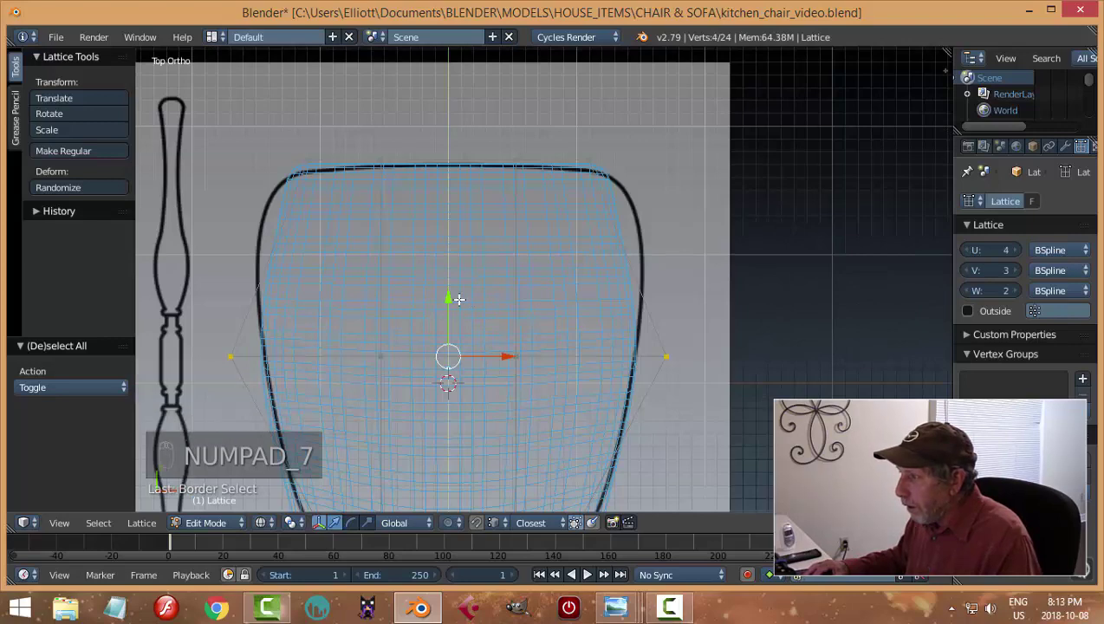
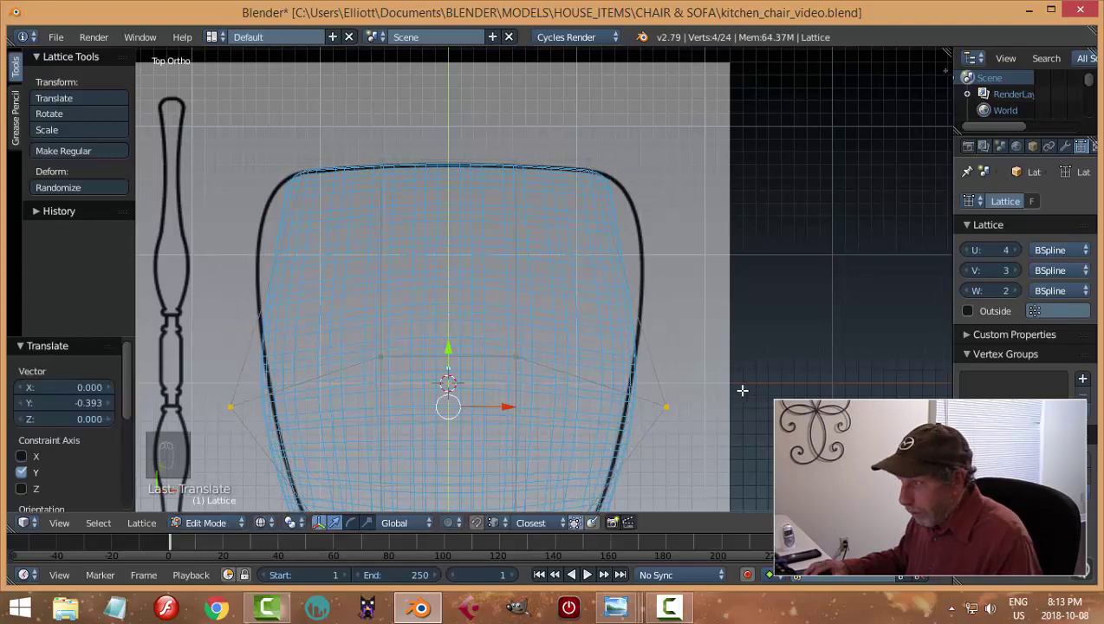
pyautogui.press('s')
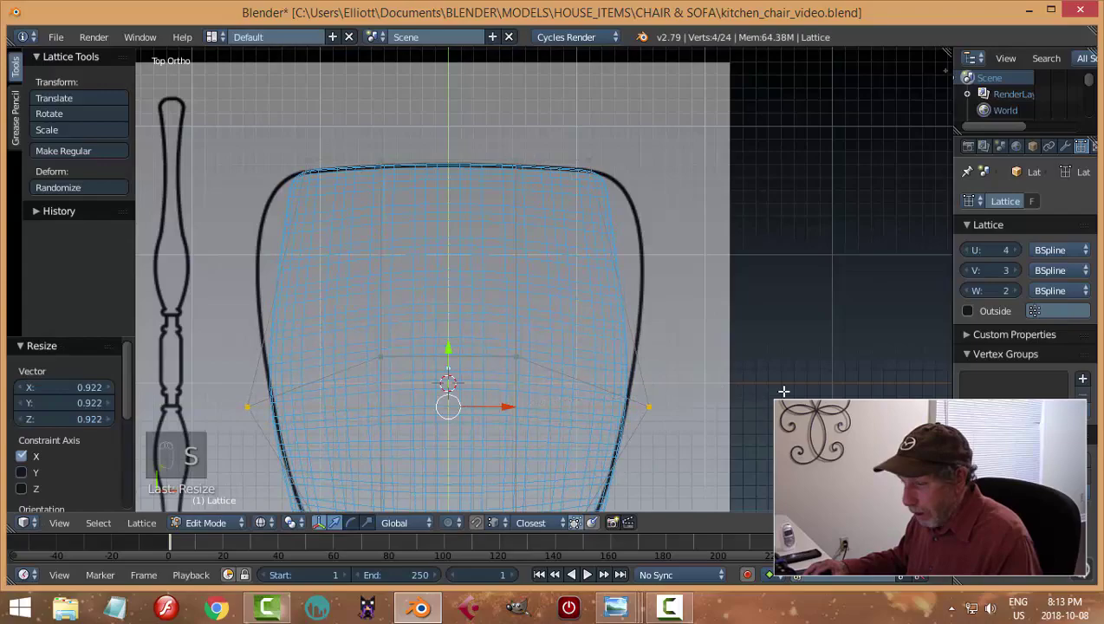
pyautogui.press('a')
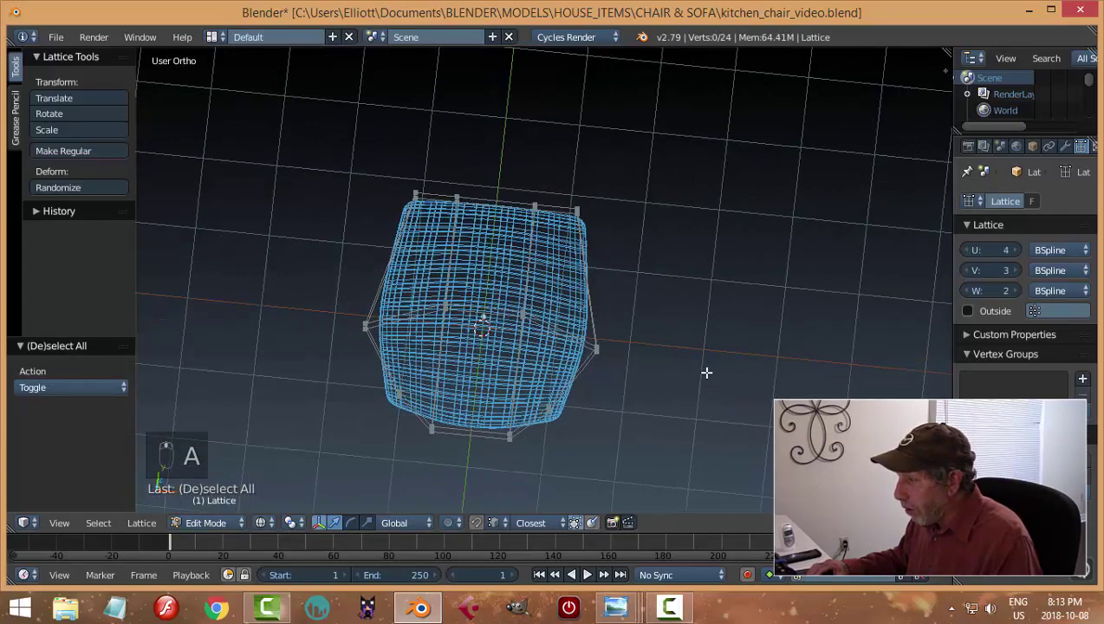
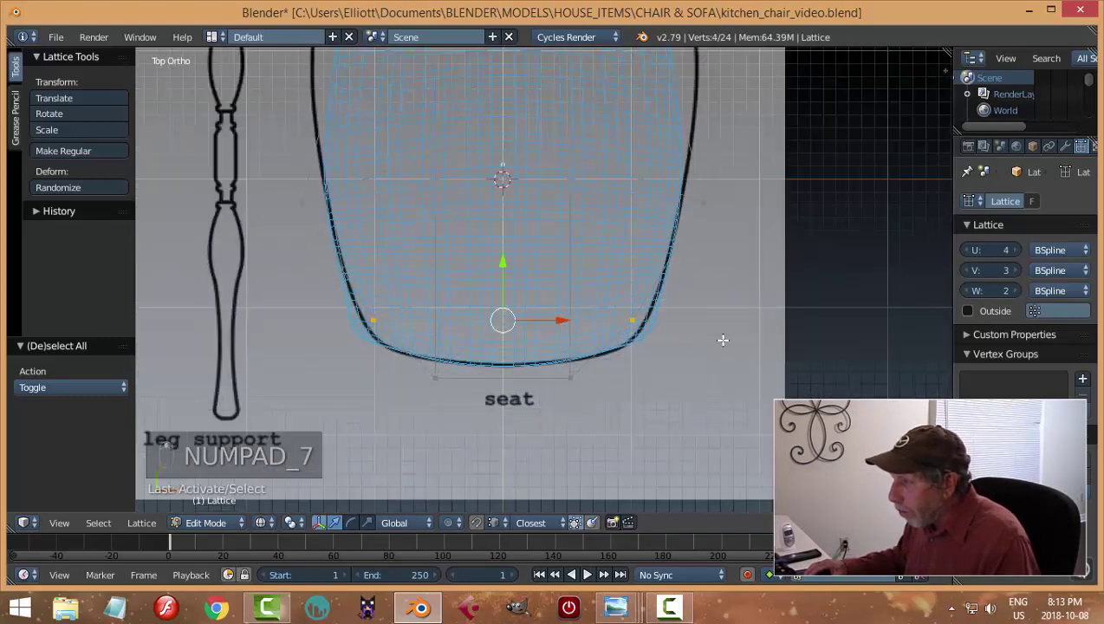
pyautogui.press('s')
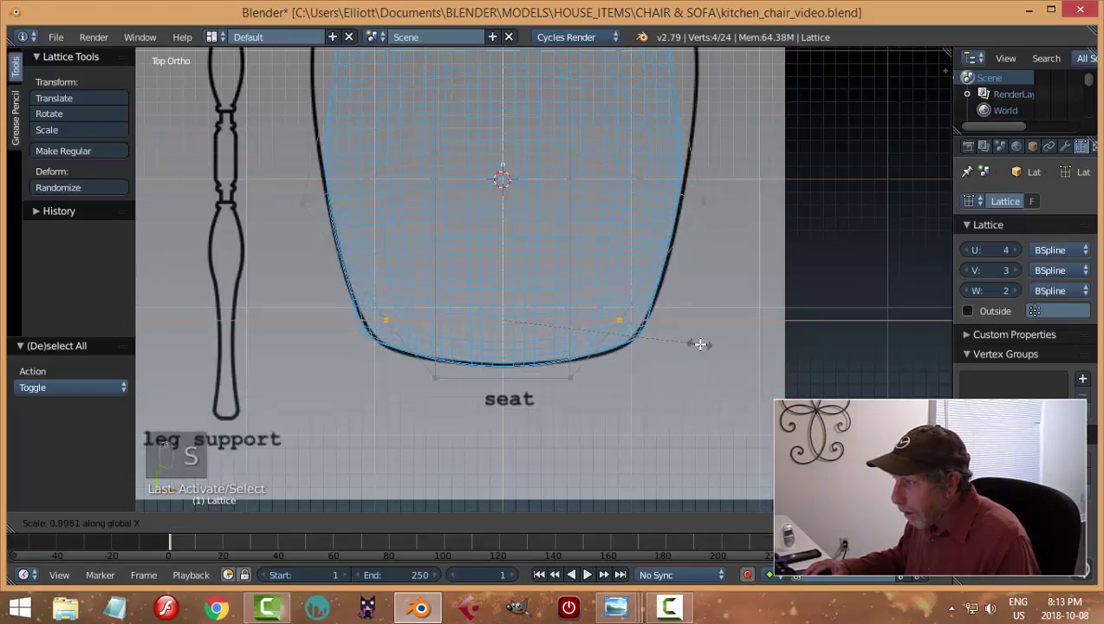
pyautogui.press('a')
pyautogui.press('Tab')
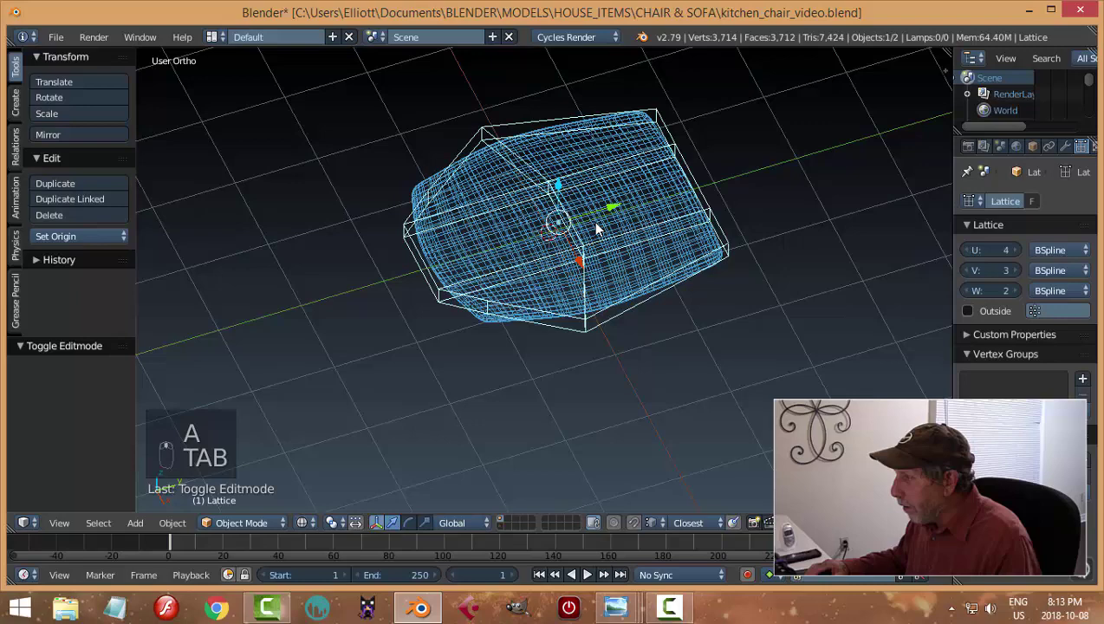
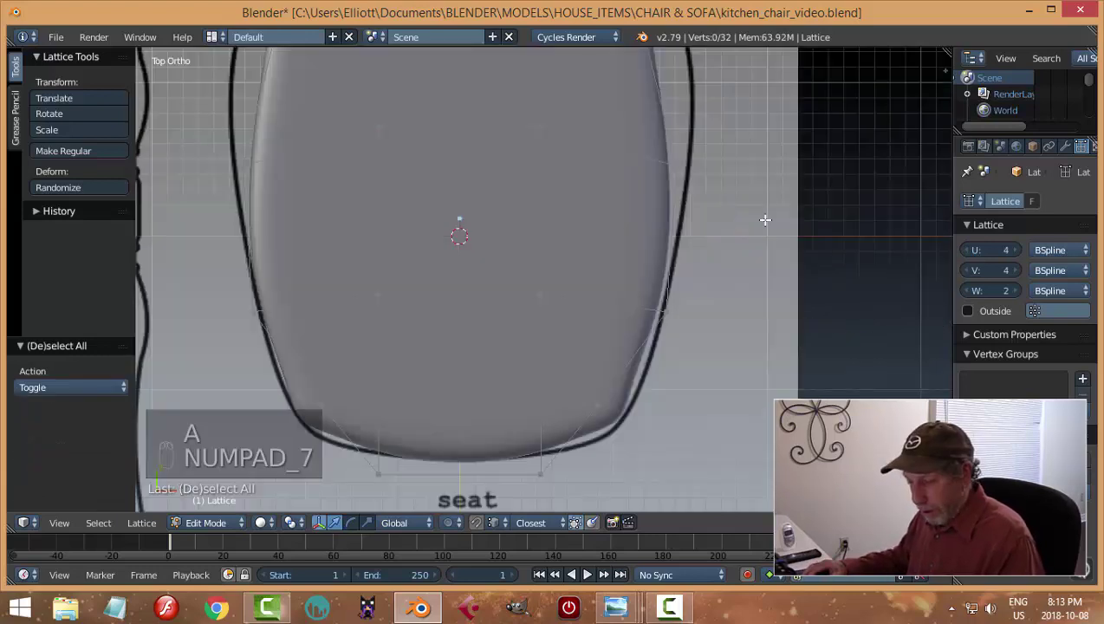
# Step: Set the lattice V to 4 rows, hiding and revealing the seat to select and scale a row
pyautogui.press('z')
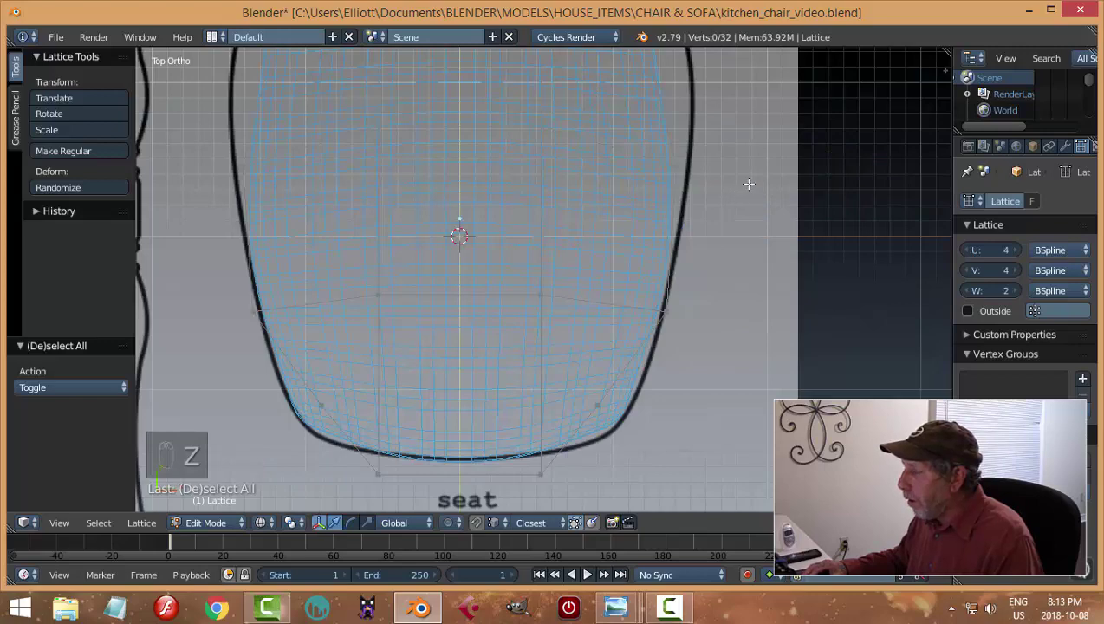
pyautogui.press('Tab')
pyautogui.moveTo(628, 161); pyautogui.dragTo(667, 245)
pyautogui.press('h')
pyautogui.press('Tab')
pyautogui.press('b')
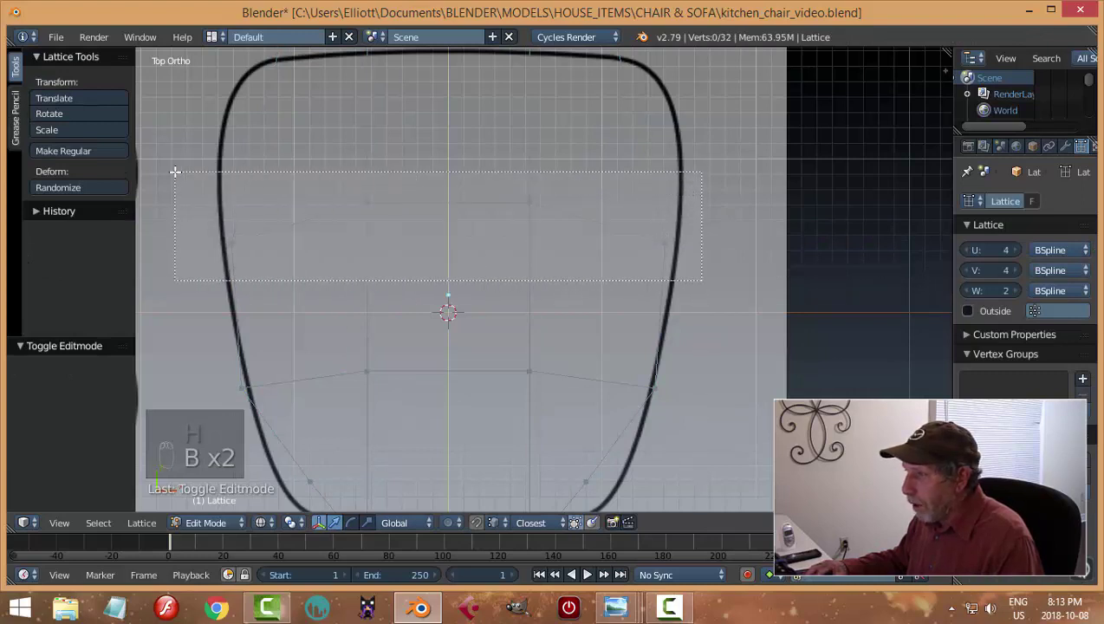
pyautogui.press('s')
pyautogui.press('a')
pyautogui.press('alt+h')
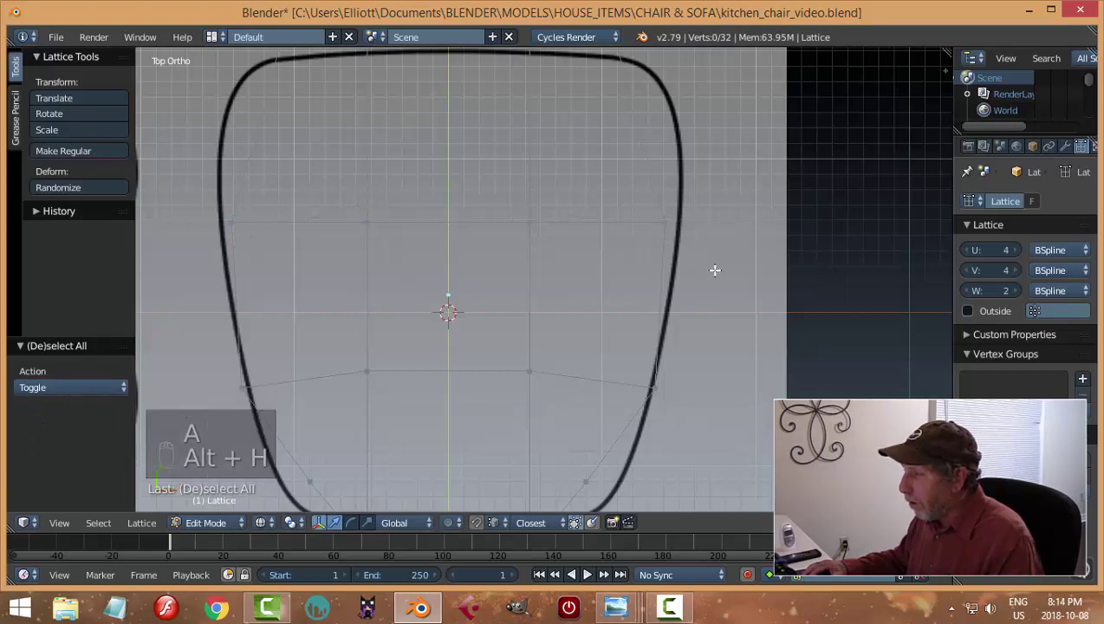
pyautogui.press('Tab')
pyautogui.press('alt+h')
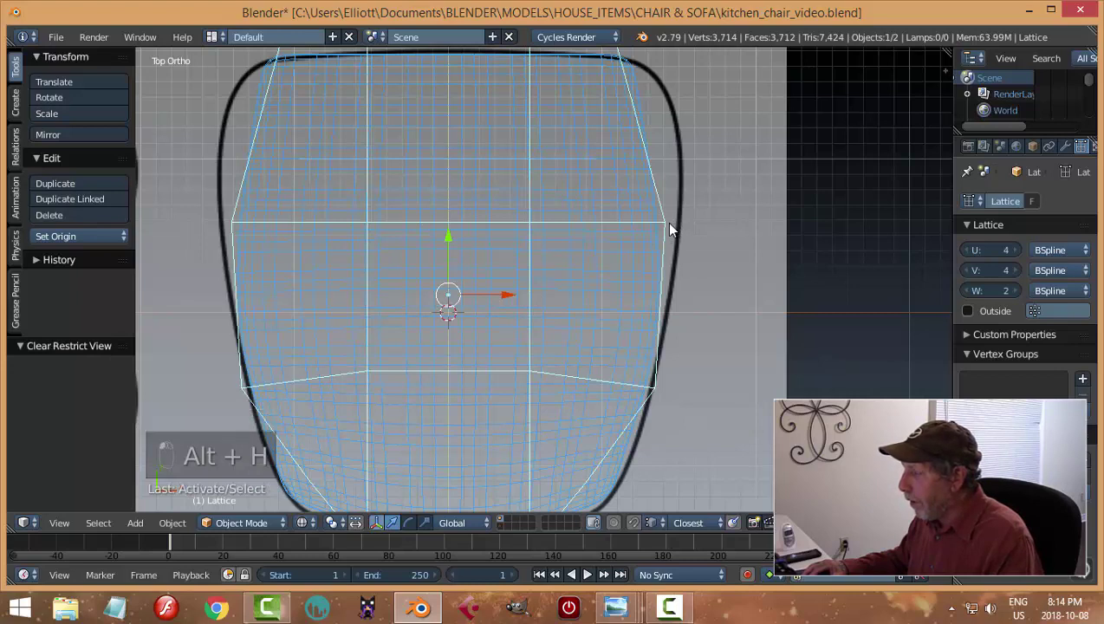
pyautogui.press('Tab')
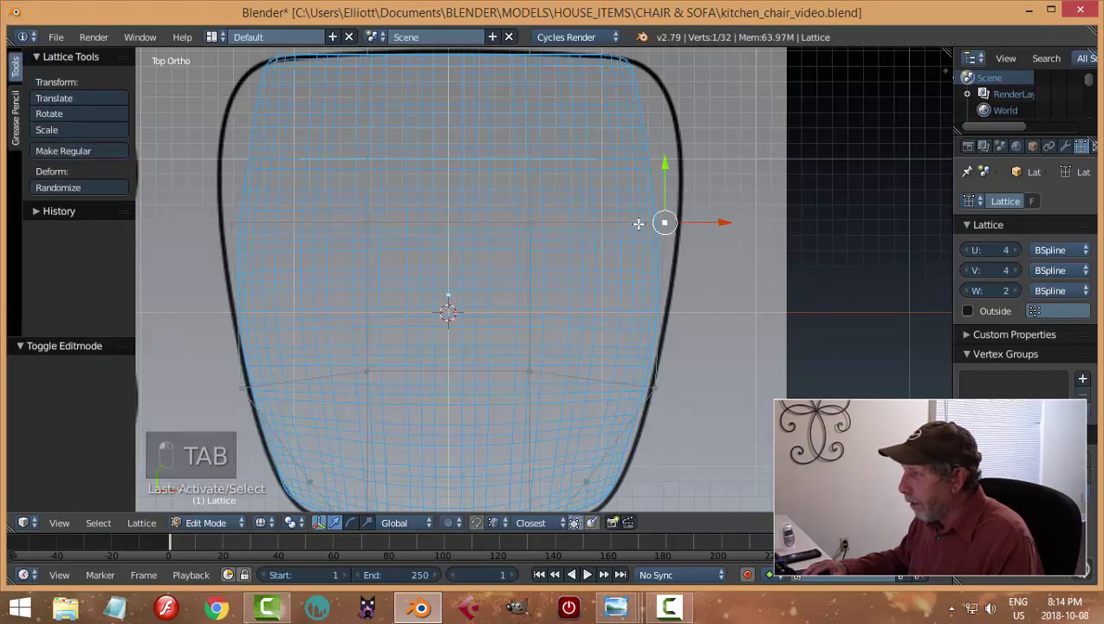
# Step: Move the middle and back rows of points so the seat's back follows the drawn curve
pyautogui.press('a')
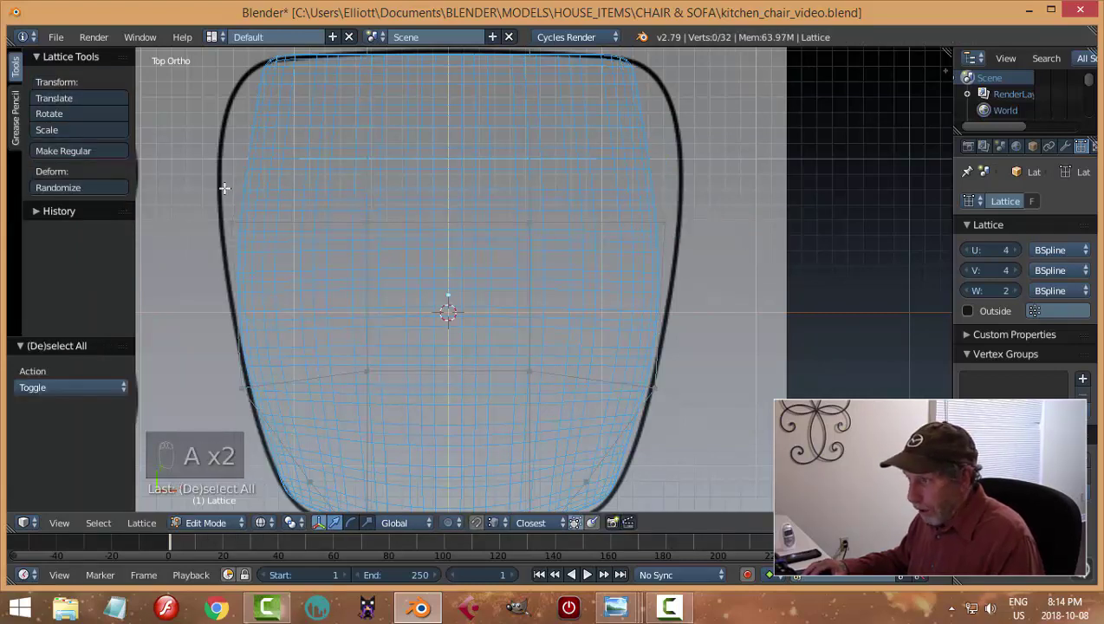
pyautogui.press('b')
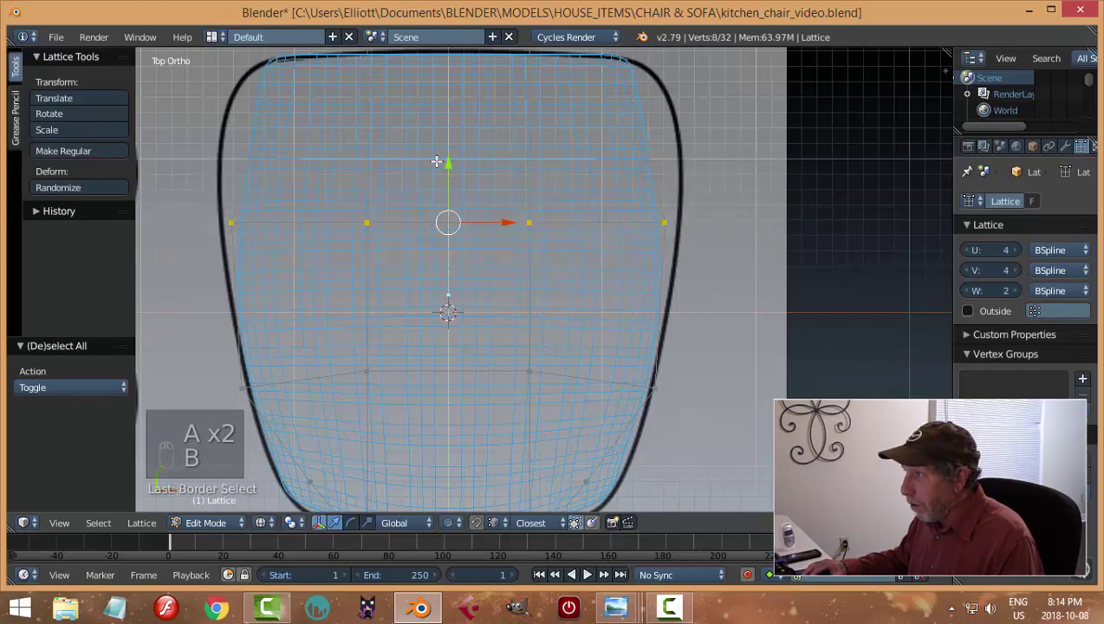
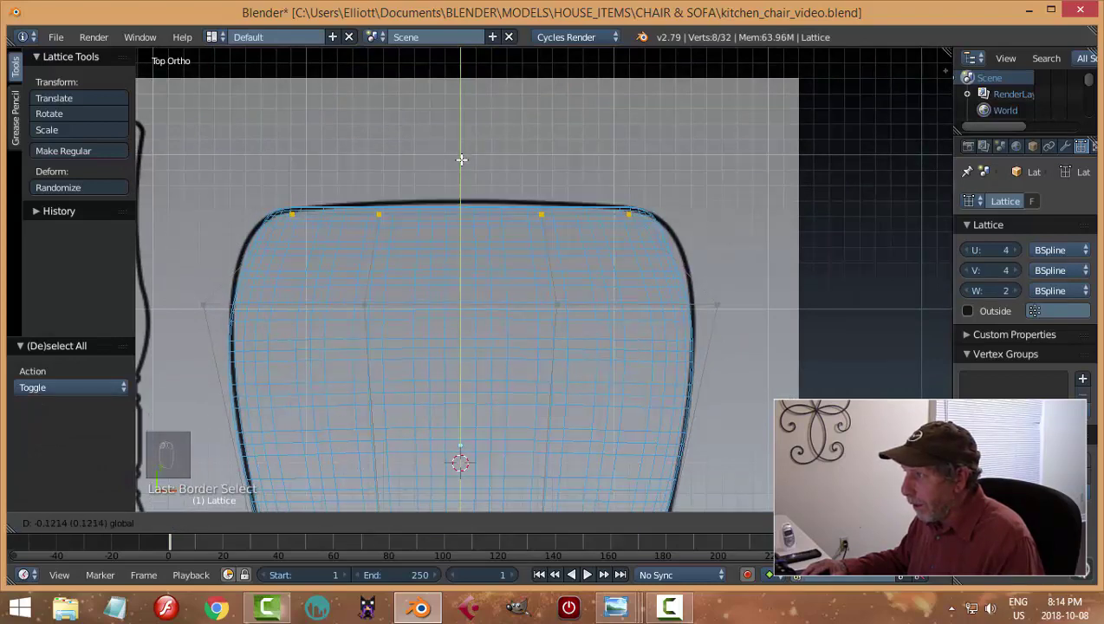
pyautogui.press('s')
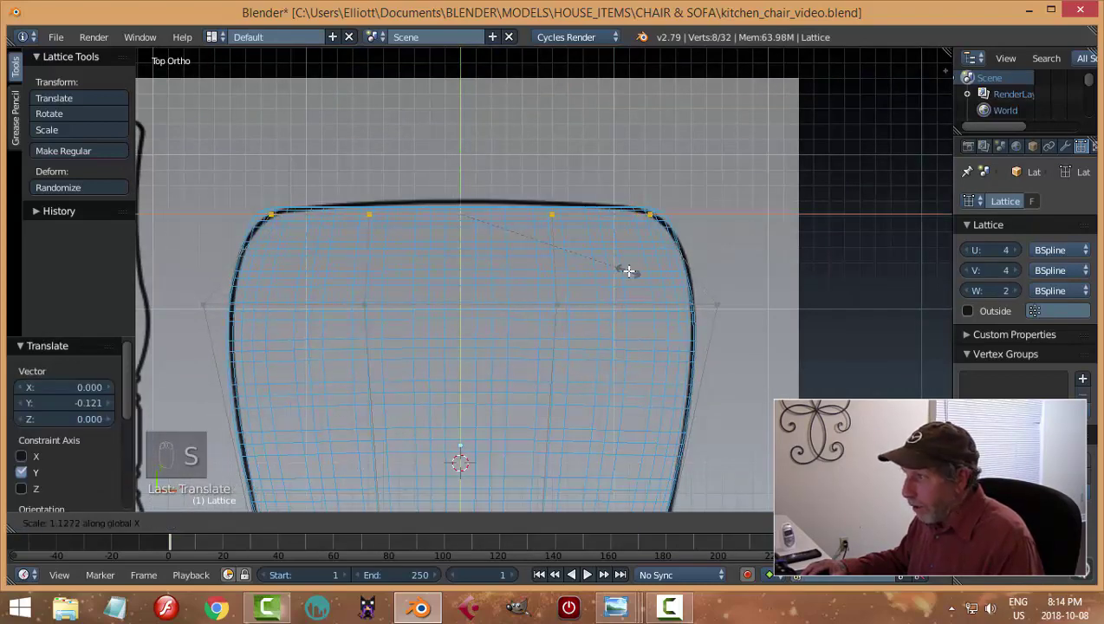
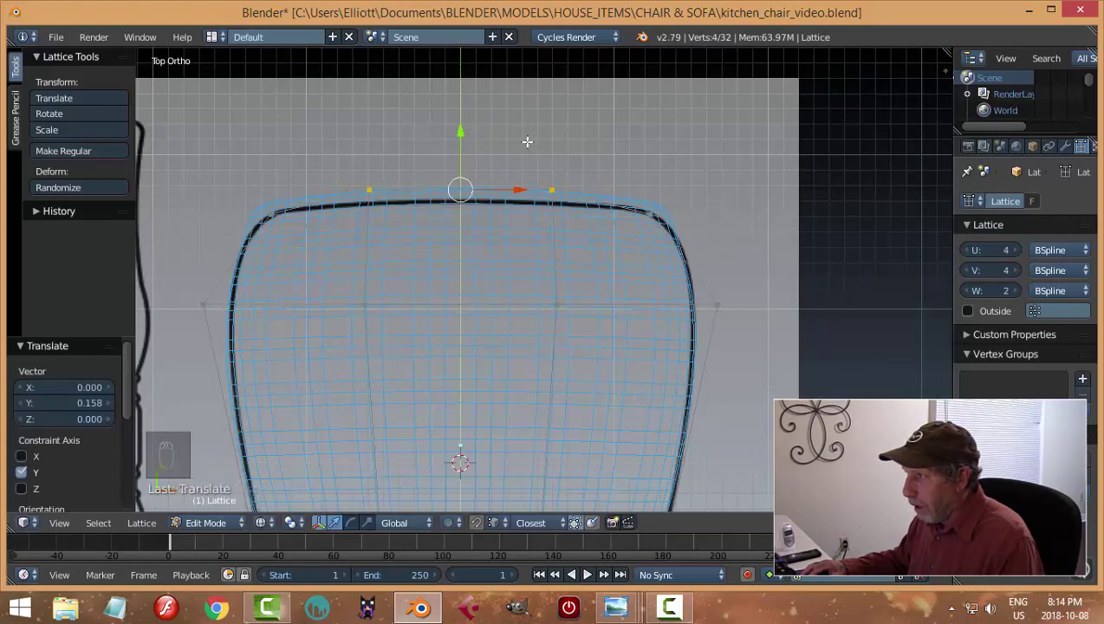
pyautogui.press('a')
pyautogui.press('b')
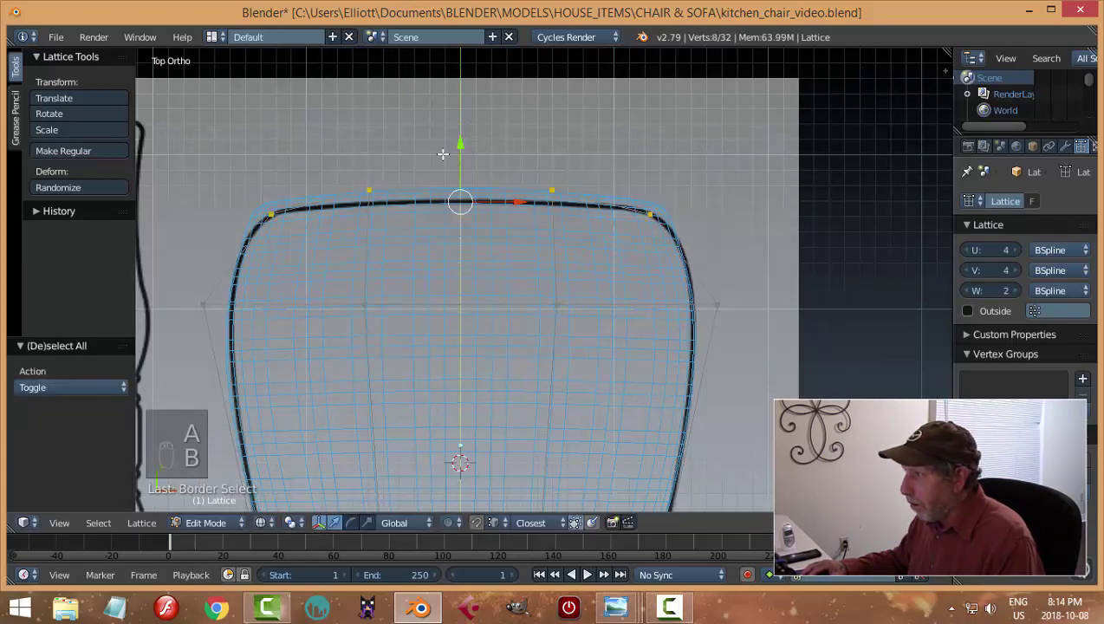
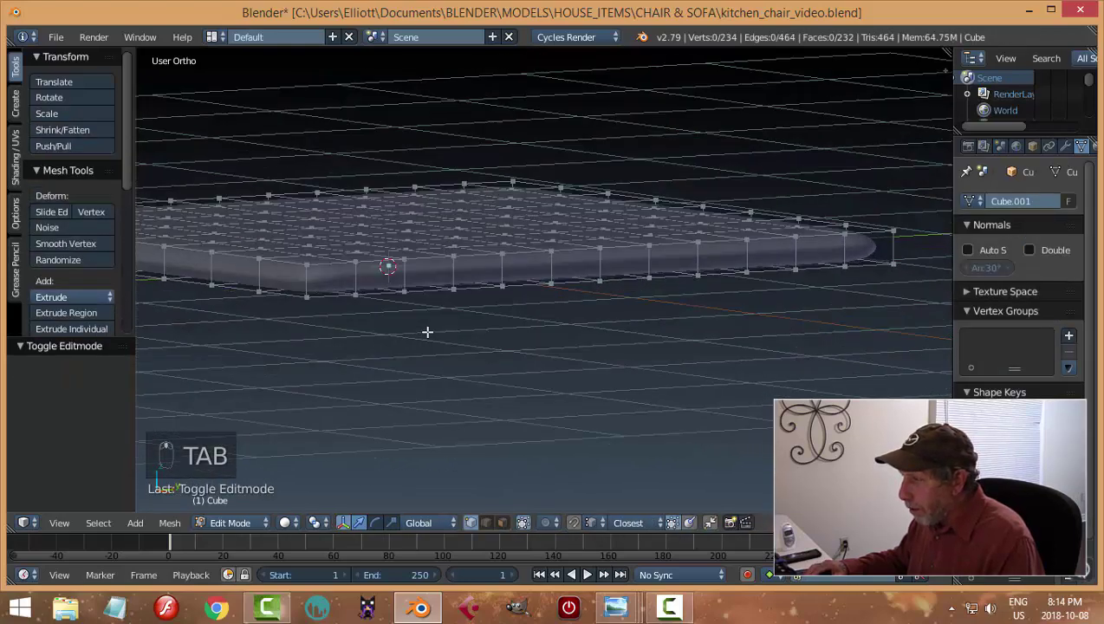
# Step: Add edge loops tightening the seat's rim and stretch the seat slightly thicker along Z
pyautogui.press('ctrl+r')
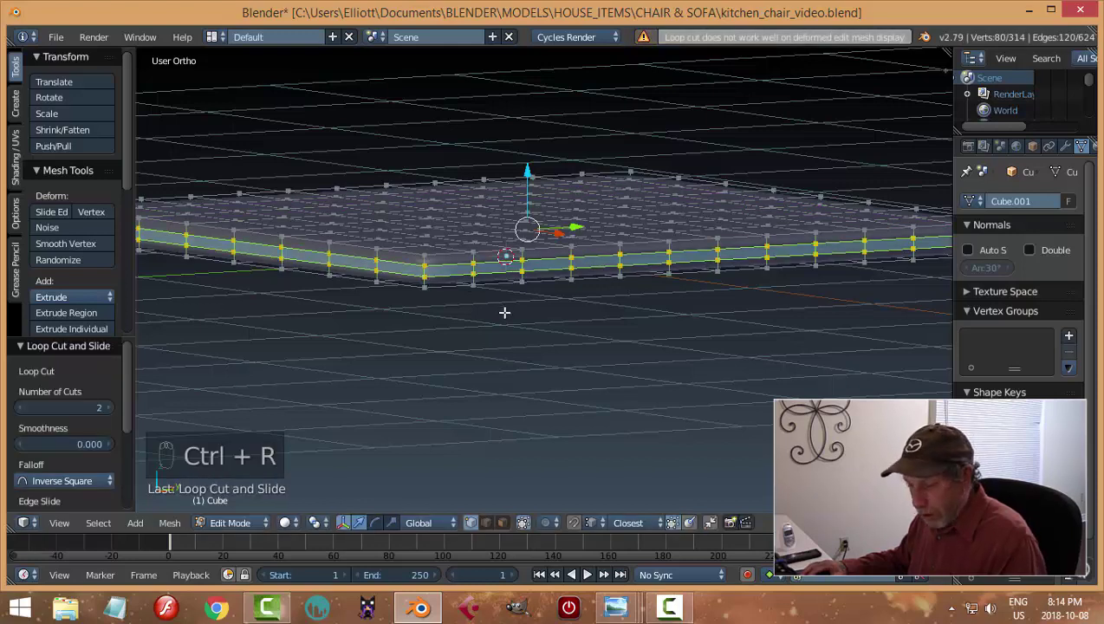
pyautogui.press('s')
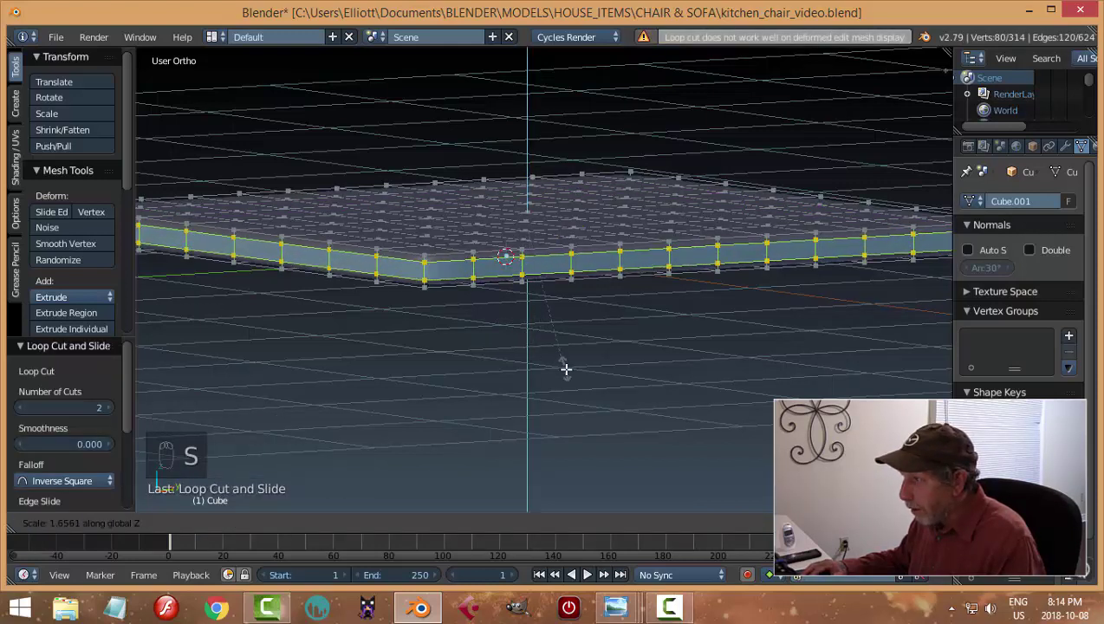
pyautogui.press('Tab')
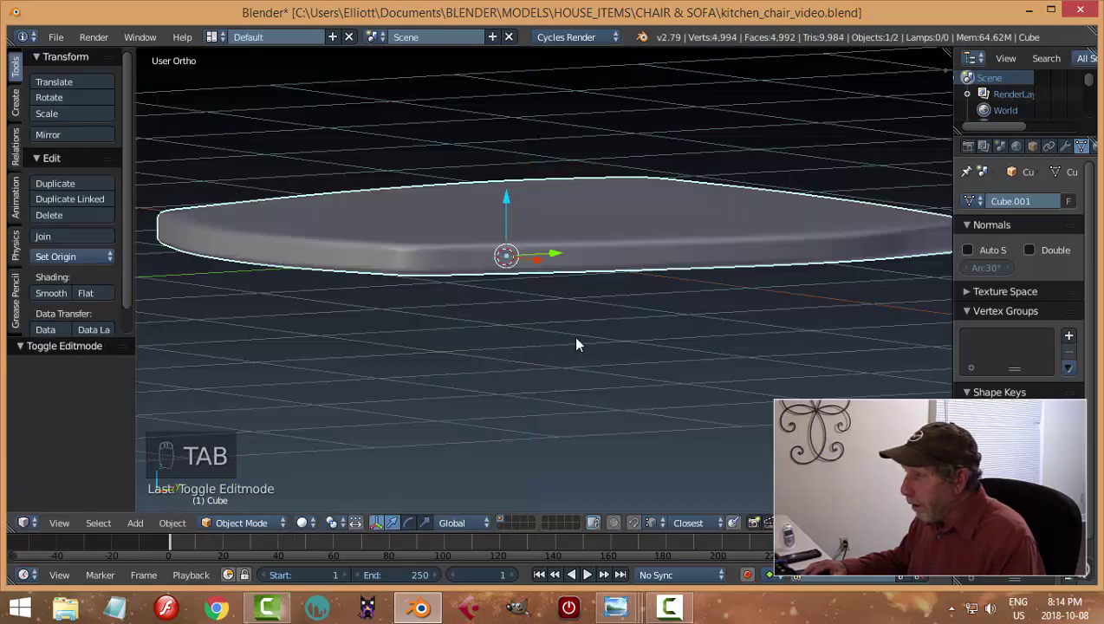
pyautogui.press('a')
pyautogui.moveTo(612, 345); pyautogui.dragTo(685, 301)
pyautogui.middleClick(708, 263)
pyautogui.moveTo(645, 262); pyautogui.dragTo(679, 346)
pyautogui.middleClick(680, 347)
pyautogui.press('s')
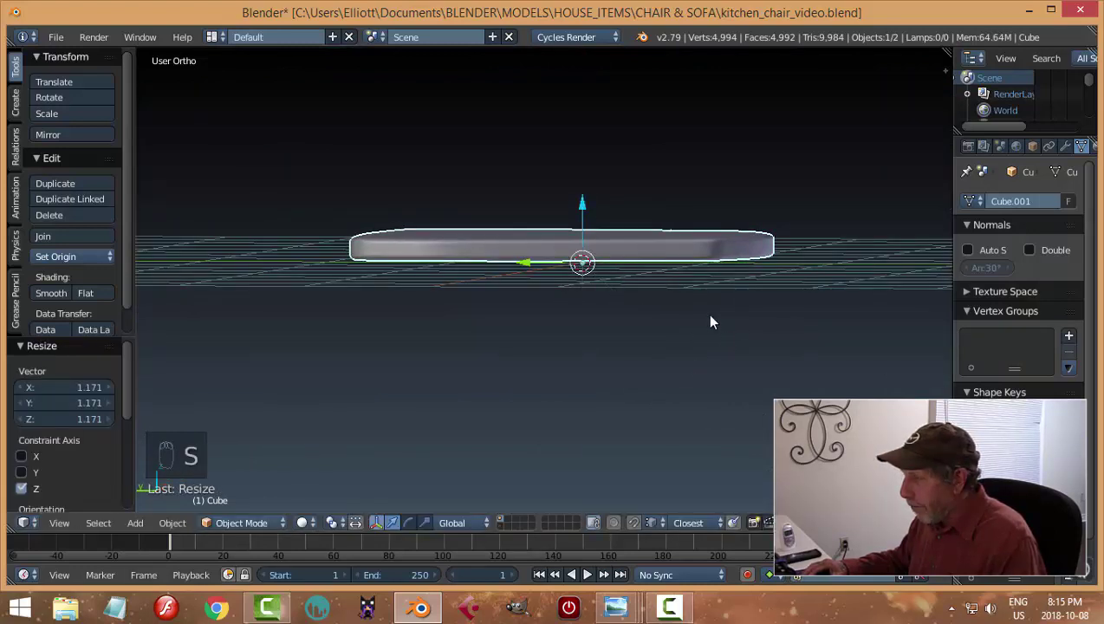
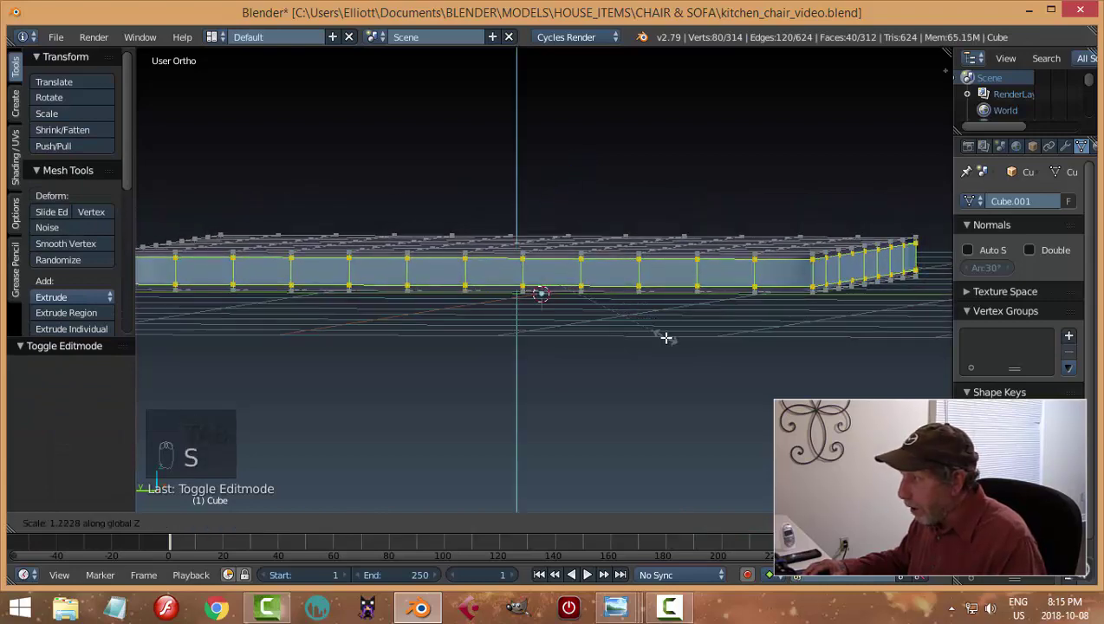
# Step: Add another rim edge loop, inspect the corner and reveal the hidden objects
pyautogui.press('a')
pyautogui.press('Tab')
pyautogui.press('a')
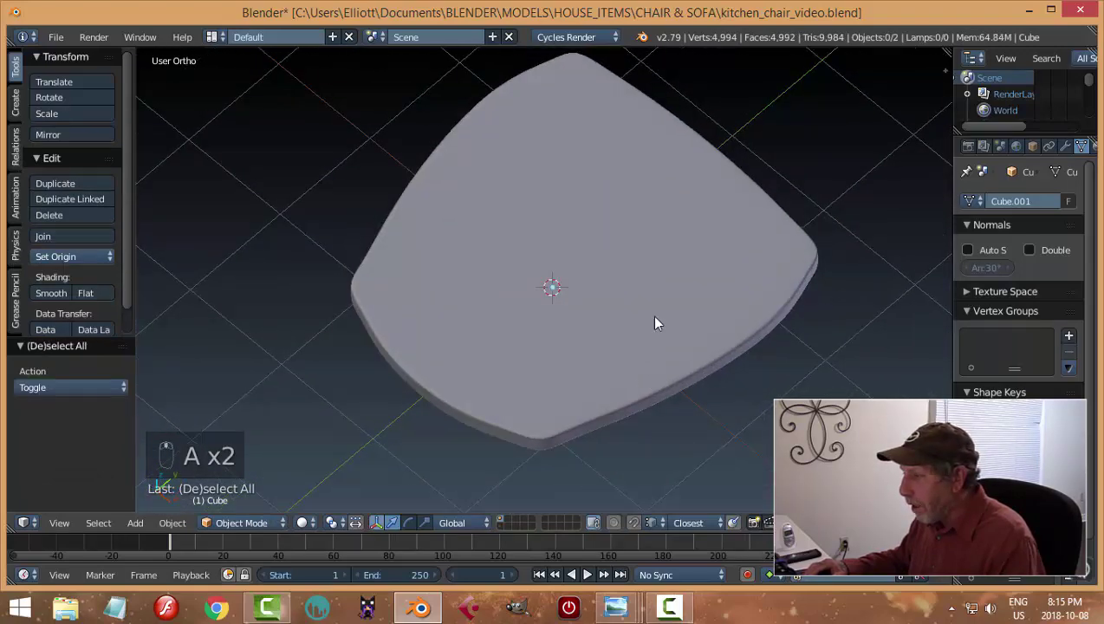
pyautogui.press('Tab')
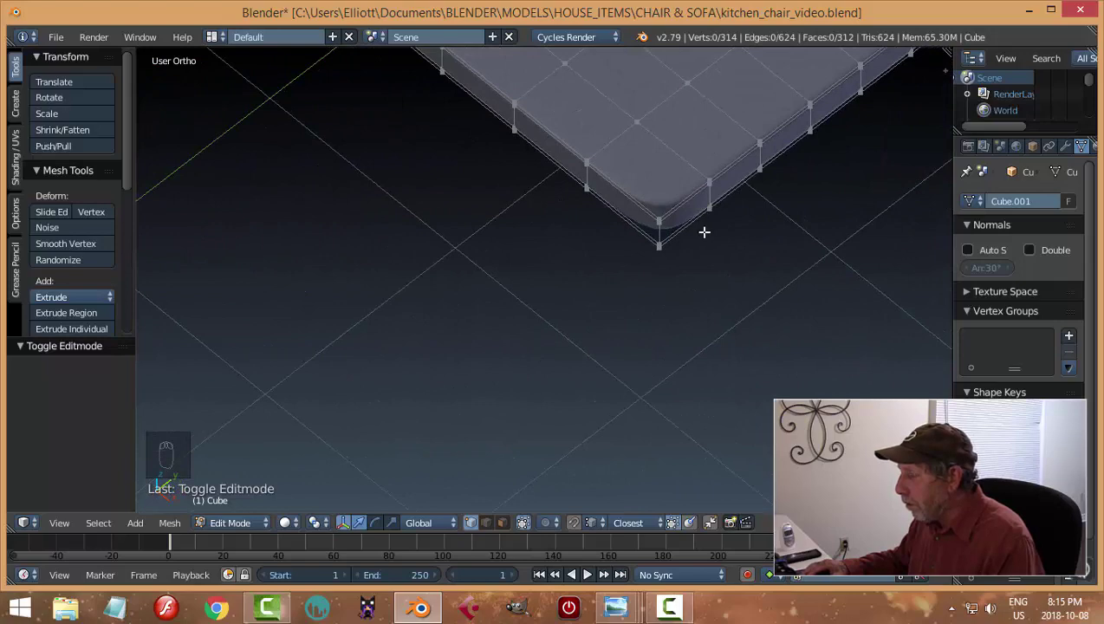
pyautogui.press('Tab')
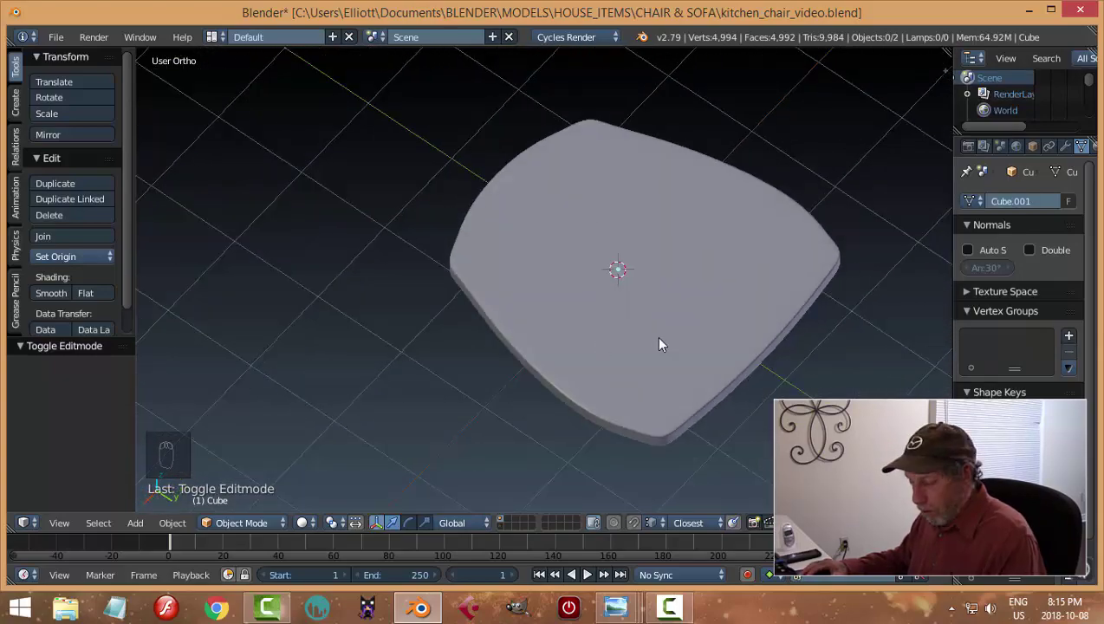
pyautogui.press('alt+h')
pyautogui.press('a')
# Step: Apply the lattice deformation to the seat and delete the lattice object
pyautogui.middleClick(673, 291)
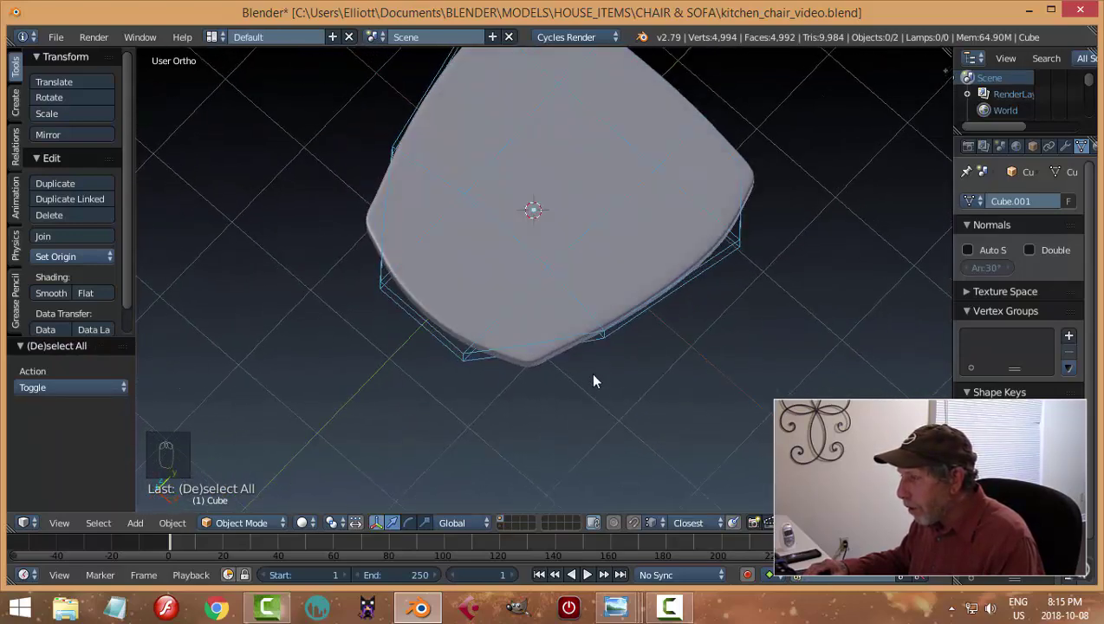
pyautogui.moveTo(541, 349); pyautogui.dragTo(644, 283)
pyautogui.press('a')
pyautogui.moveTo(641, 279); pyautogui.dragTo(1058, 193)
pyautogui.moveTo(1069, 147); pyautogui.dragTo(1002, 263)
pyautogui.moveTo(988, 251); pyautogui.dragTo(718, 271)
pyautogui.moveTo(719, 271); pyautogui.dragTo(695, 330)
pyautogui.press('x')
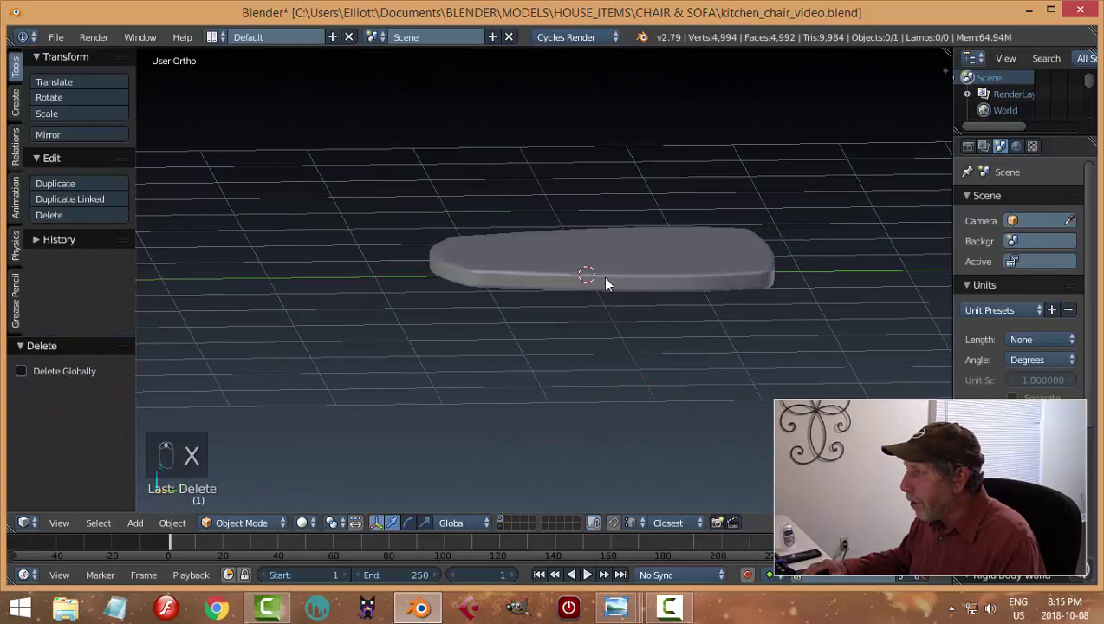
# Step: Save the file and turn the seat 180 degrees about the vertical axis in front view
pyautogui.press('ctrl+s')
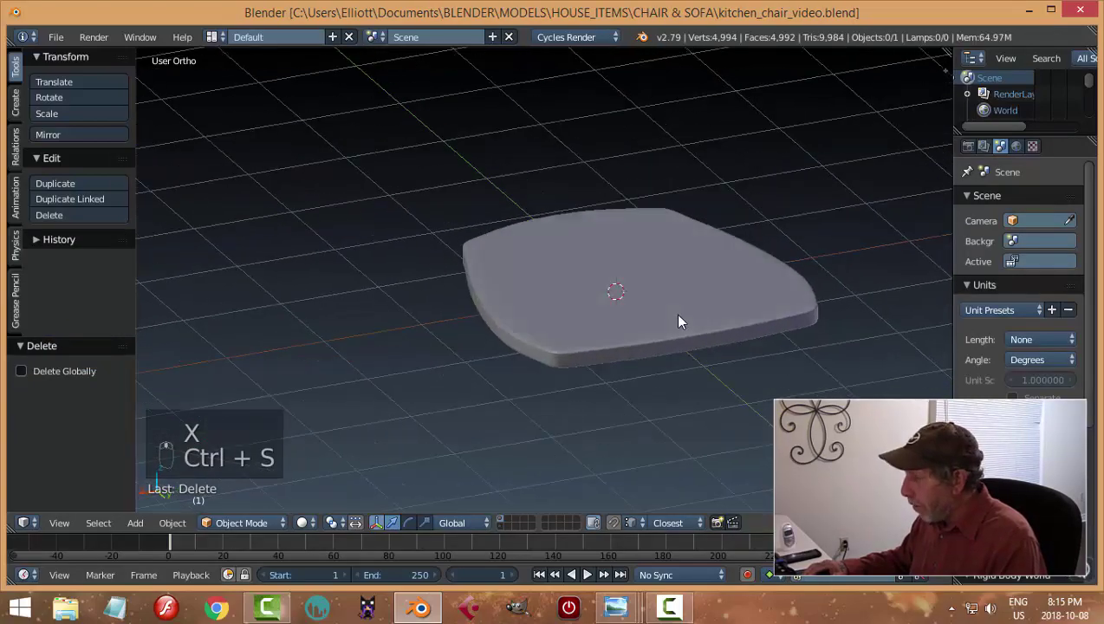
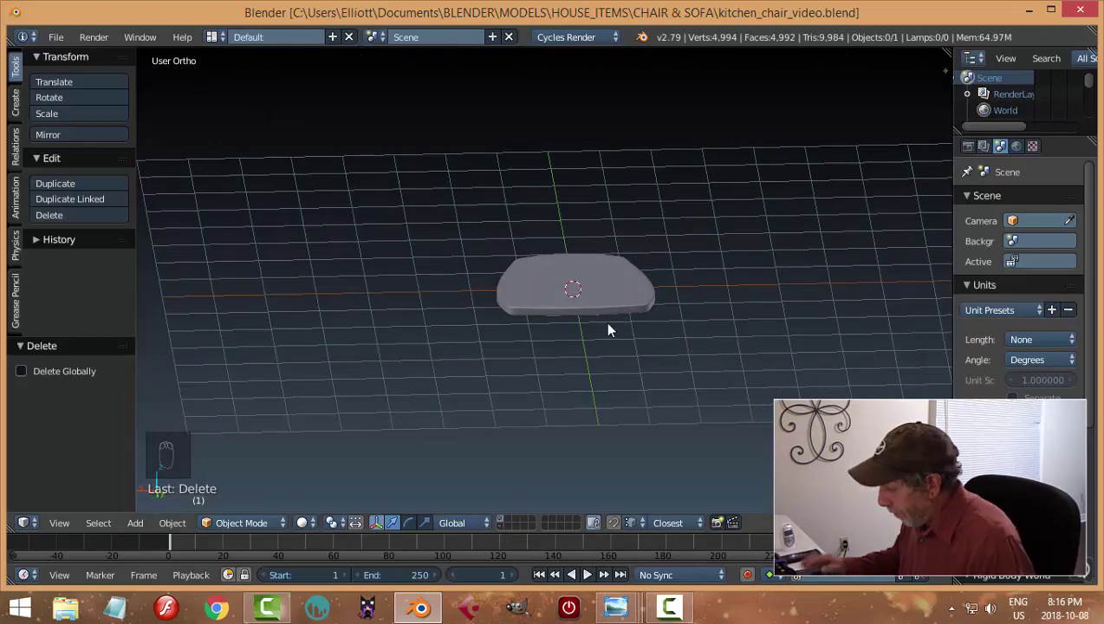
pyautogui.press('KP_1')
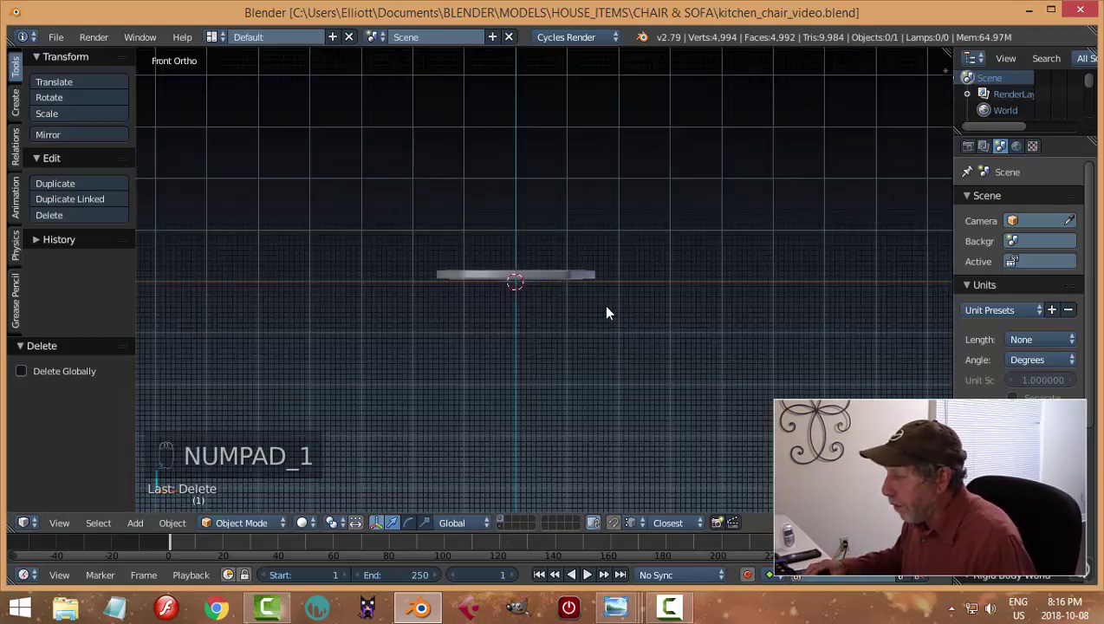
pyautogui.middleClick(615, 341)
pyautogui.moveTo(540, 273); pyautogui.dragTo(623, 338)
pyautogui.press('r')
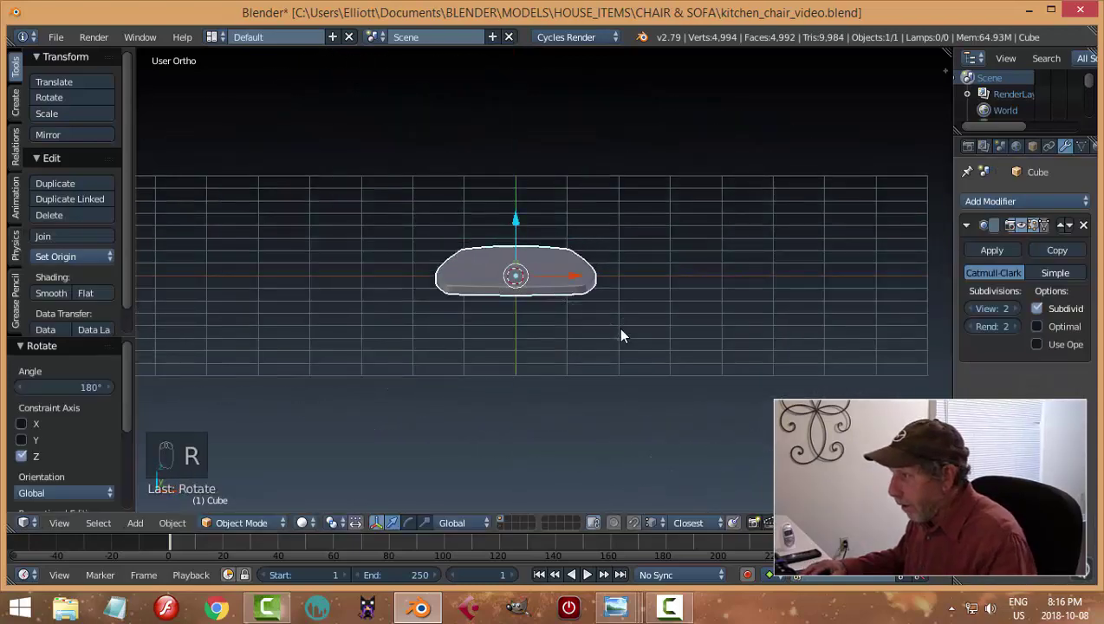
pyautogui.press('KP_1')
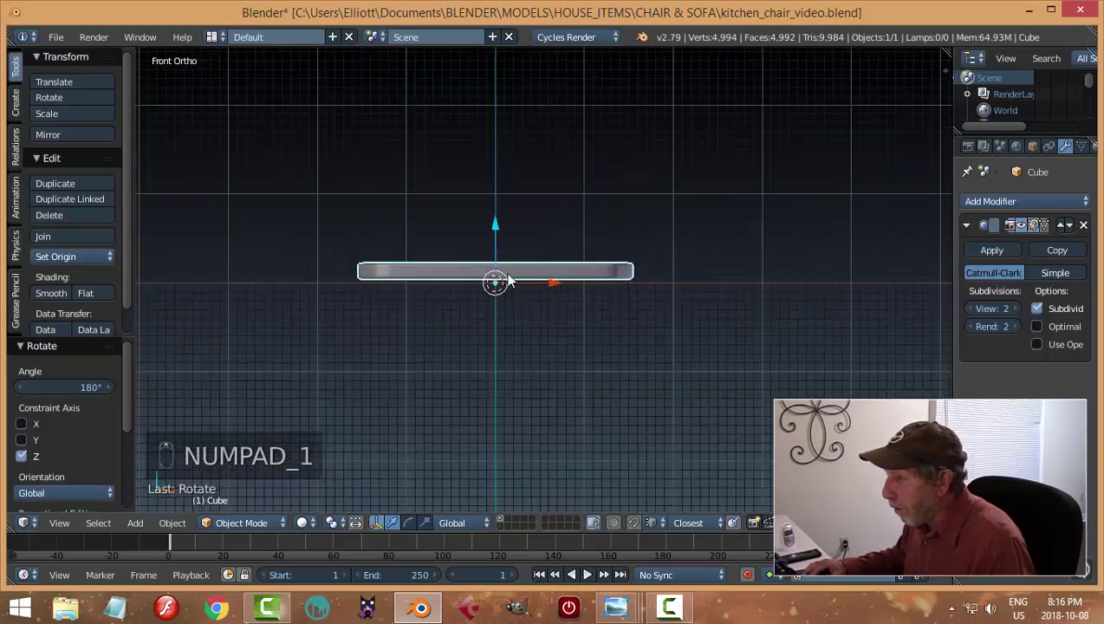
# Step: Lower the seat slightly on Z and centre its origin on its geometry
pyautogui.moveTo(501, 235); pyautogui.dragTo(688, 302)
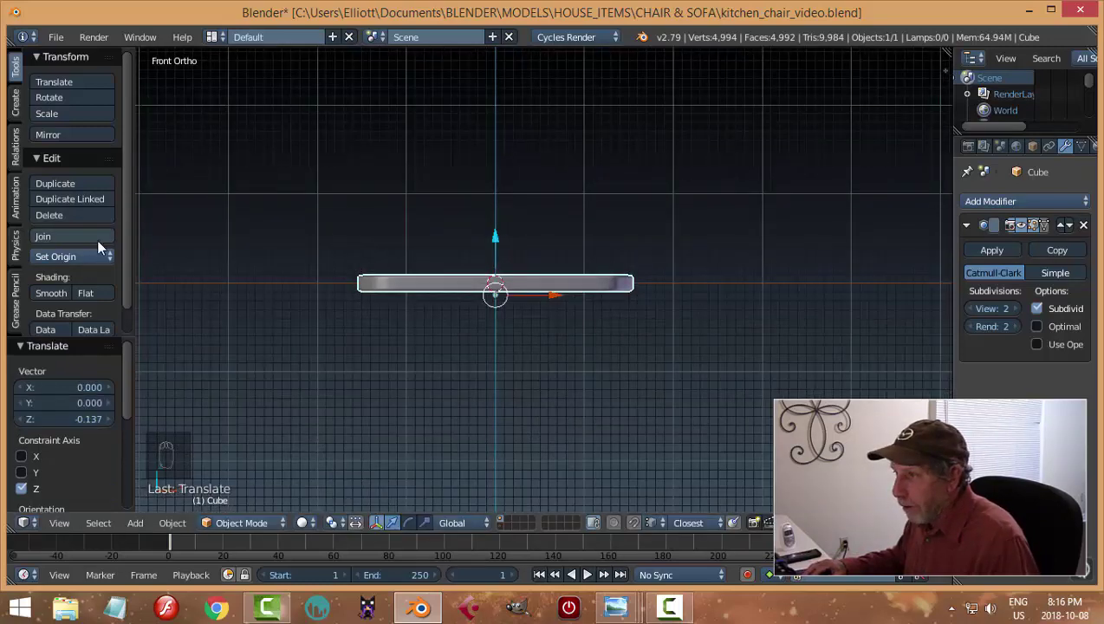
pyautogui.moveTo(80, 266); pyautogui.dragTo(539, 337)
pyautogui.middleClick(556, 335)
pyautogui.press('ctrl+s')
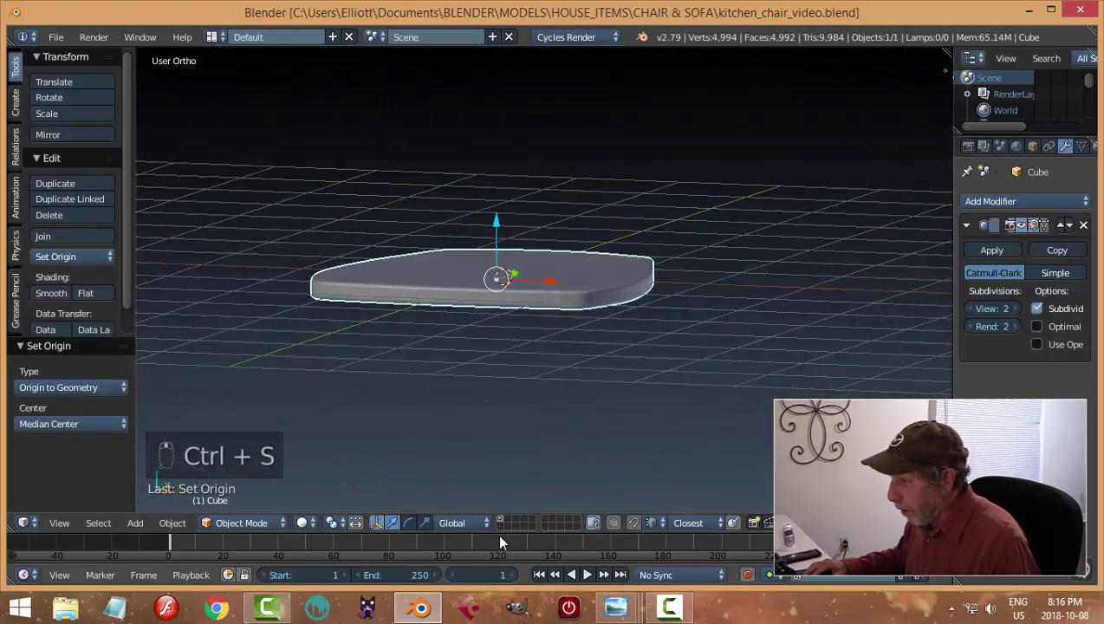
# Step: Show the parts layer and send one turned leg to the seat's layer
pyautogui.click(505, 533)
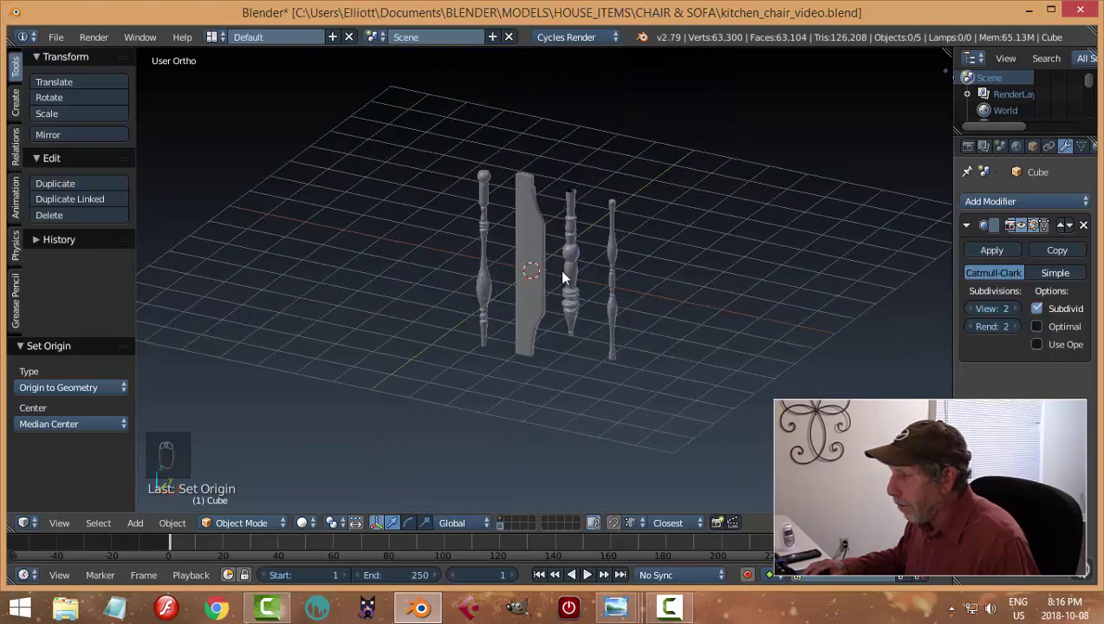
pyautogui.moveTo(581, 270); pyautogui.dragTo(645, 381)
pyautogui.press('m')
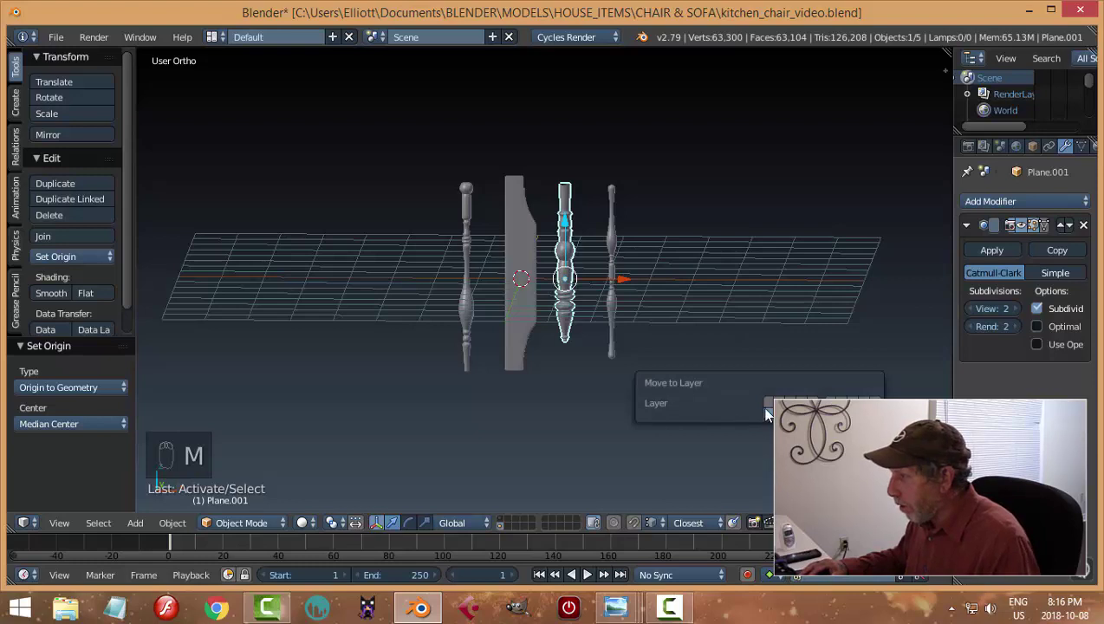
pyautogui.moveTo(507, 525); pyautogui.dragTo(608, 313)
pyautogui.press('KP_1')
pyautogui.click(578, 365)
pyautogui.press('a')
# Step: Lower the leg on Z so its top sits against the seat's underside
pyautogui.moveTo(569, 304); pyautogui.dragTo(640, 329)
pyautogui.press('a')
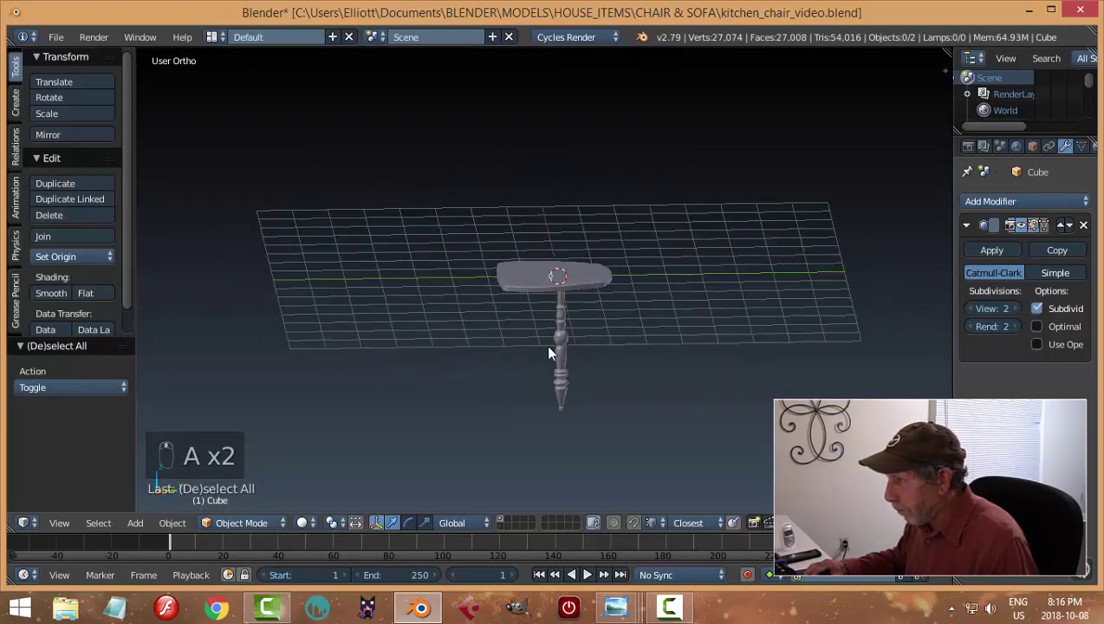
pyautogui.moveTo(568, 359); pyautogui.dragTo(579, 342)
pyautogui.press('a')
pyautogui.moveTo(580, 345); pyautogui.dragTo(583, 378)
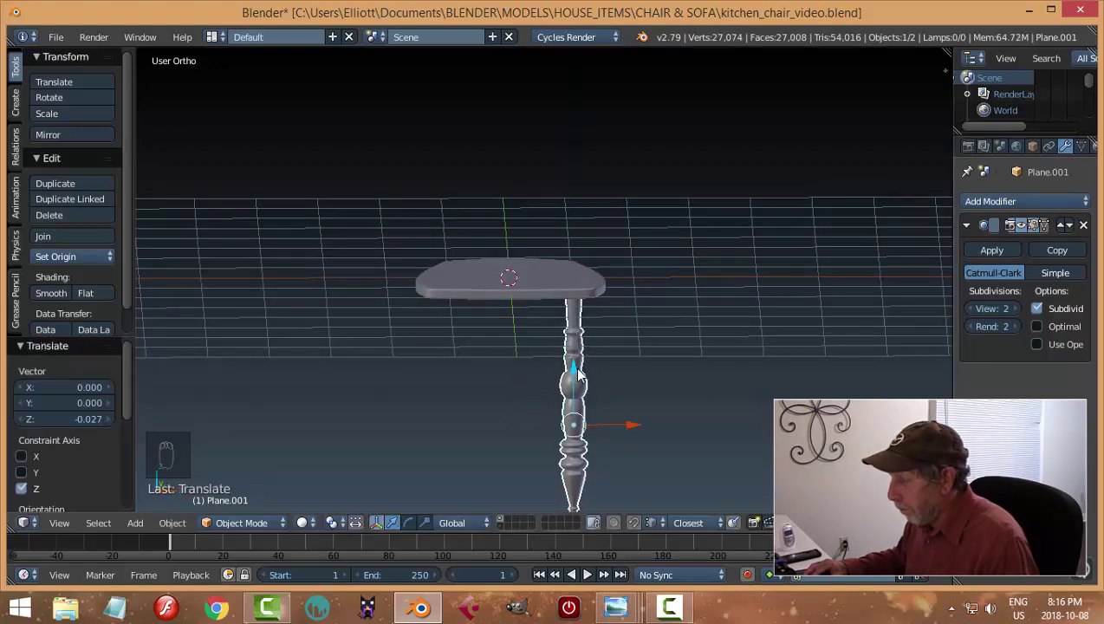
pyautogui.press('a')
# Step: Check the view properties panel briefly and return to a straight front view
pyautogui.moveTo(672, 365); pyautogui.dragTo(658, 396)
pyautogui.press('n')
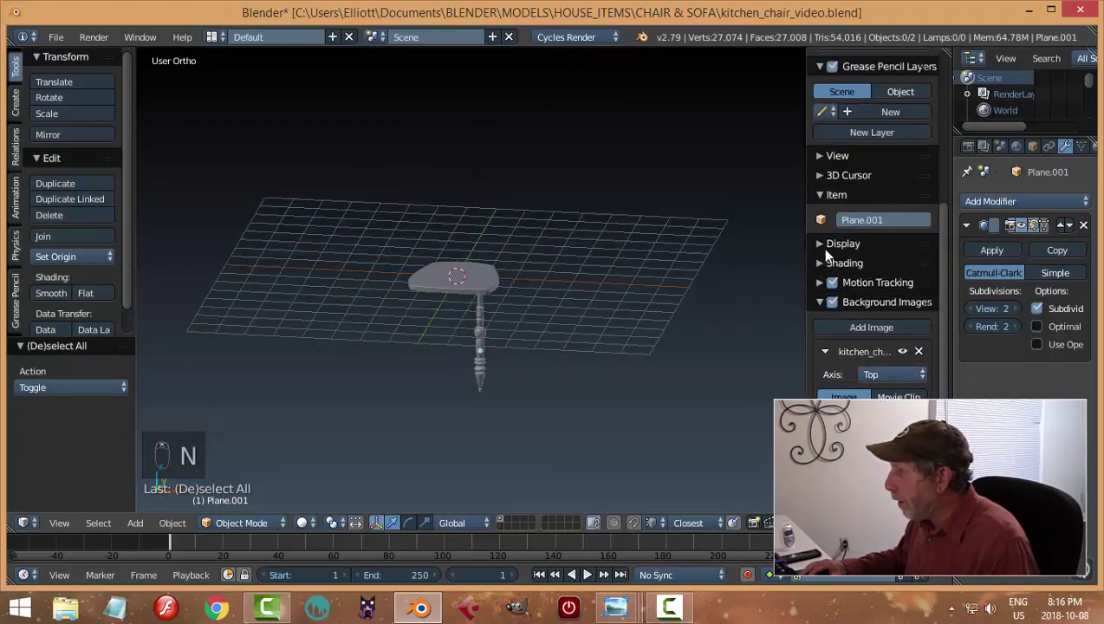
pyautogui.moveTo(817, 251); pyautogui.dragTo(645, 316)
pyautogui.press('n')
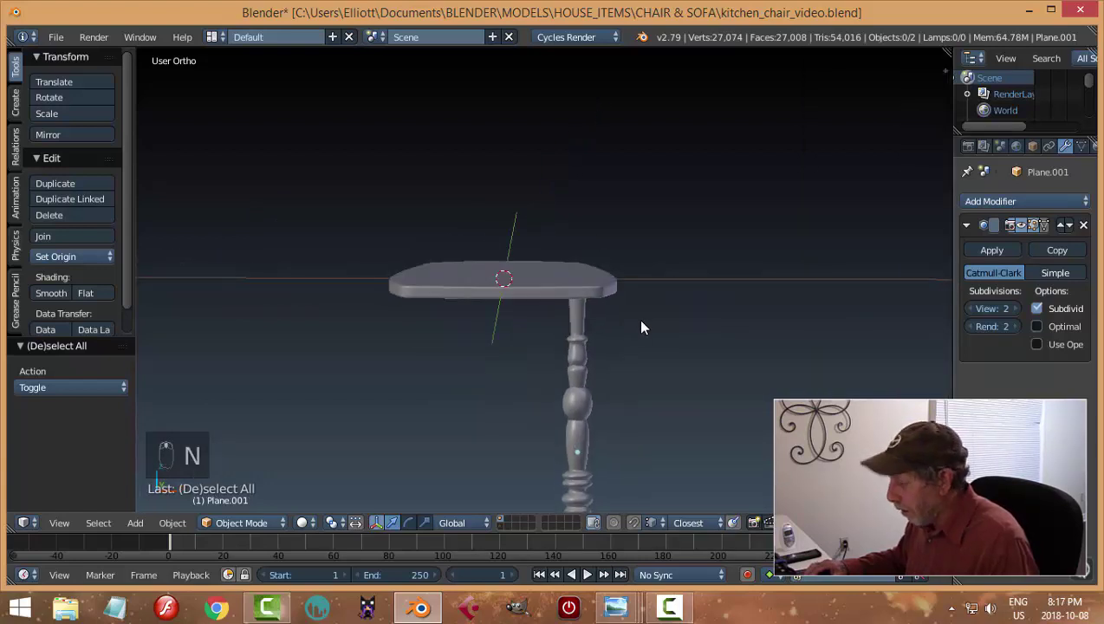
pyautogui.press('KP_1')
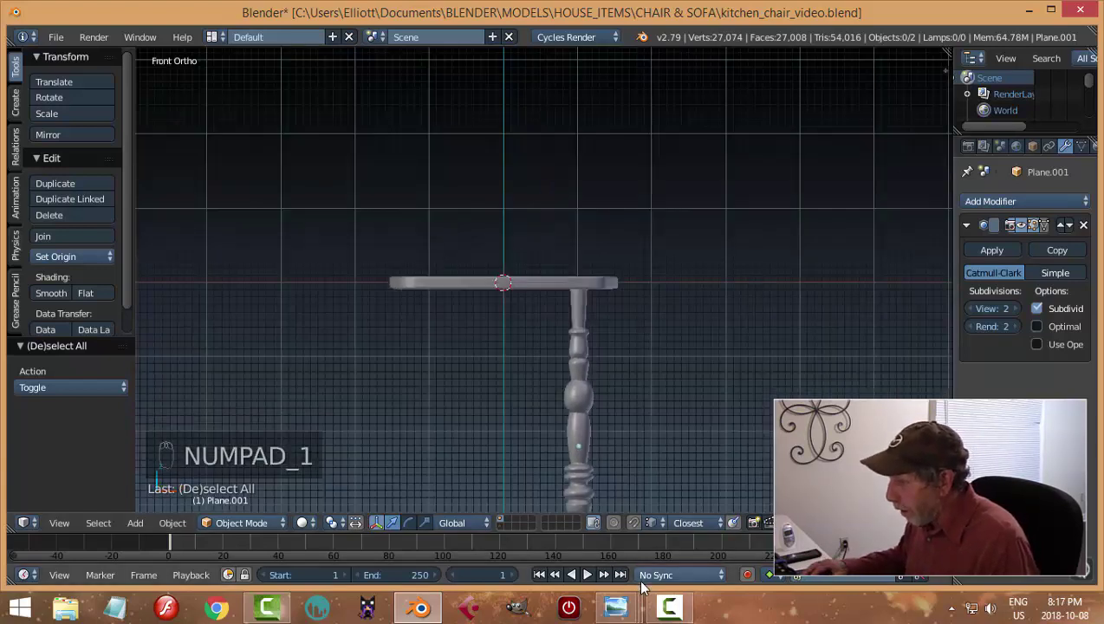
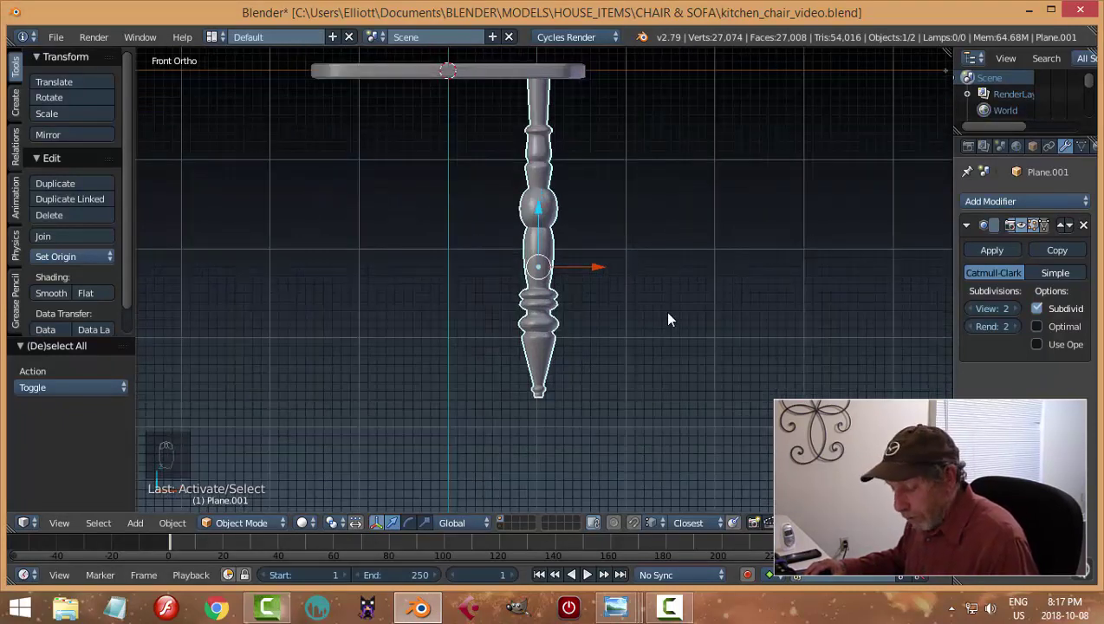
# Step: Tilt the leg outward about 5°, shift it sideways, and snap the 3D cursor to the seat
pyautogui.press('r')
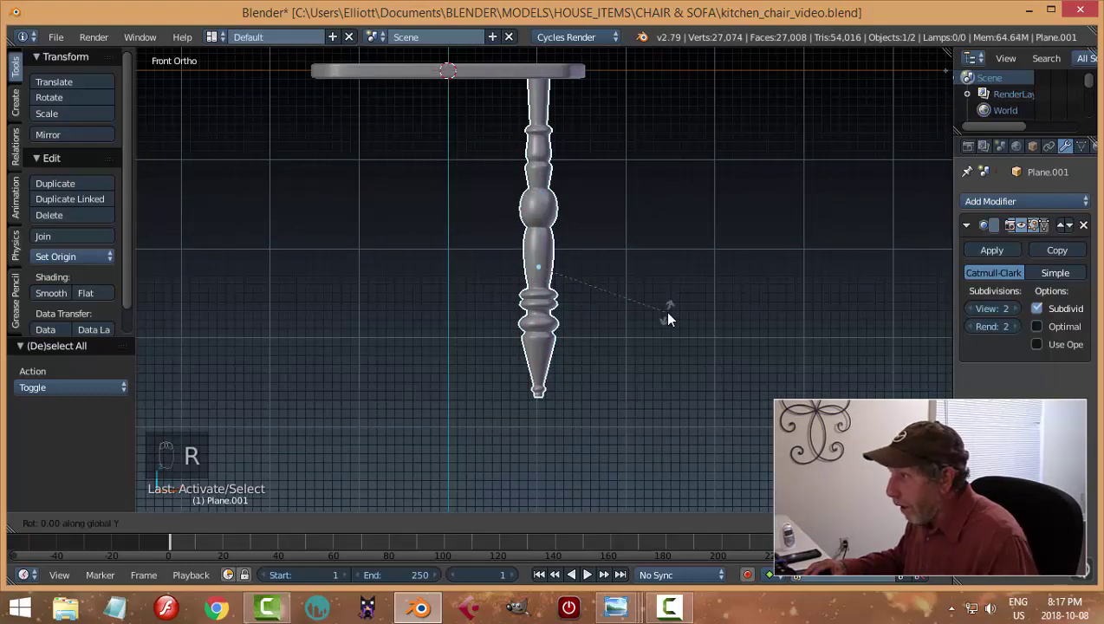
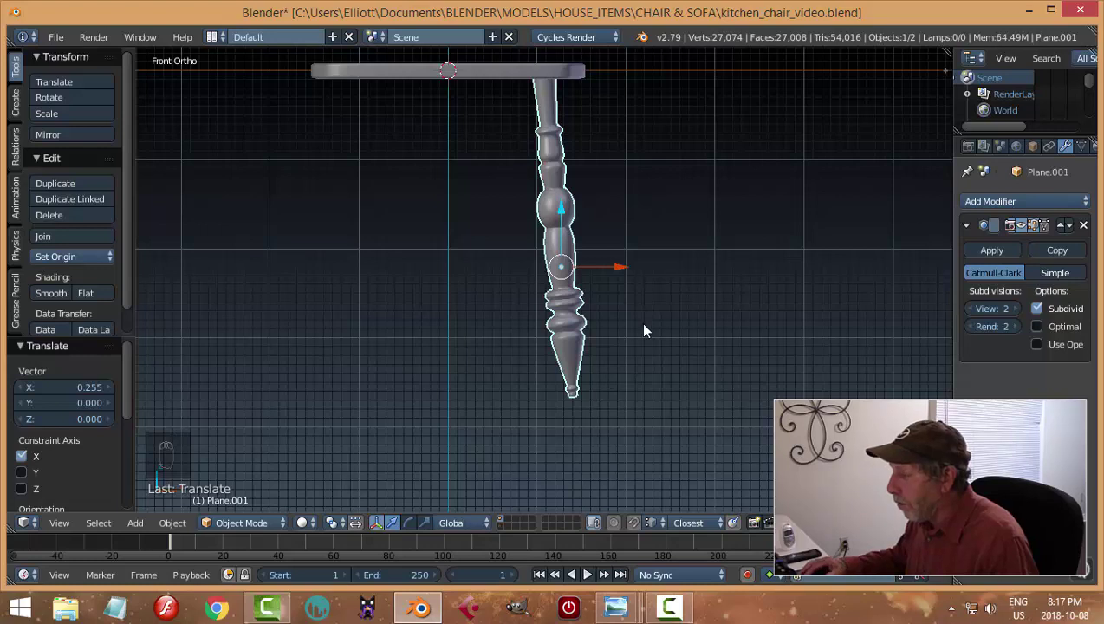
pyautogui.moveTo(712, 311); pyautogui.dragTo(533, 98)
pyautogui.moveTo(533, 97); pyautogui.dragTo(645, 236)
pyautogui.press('shift+s')
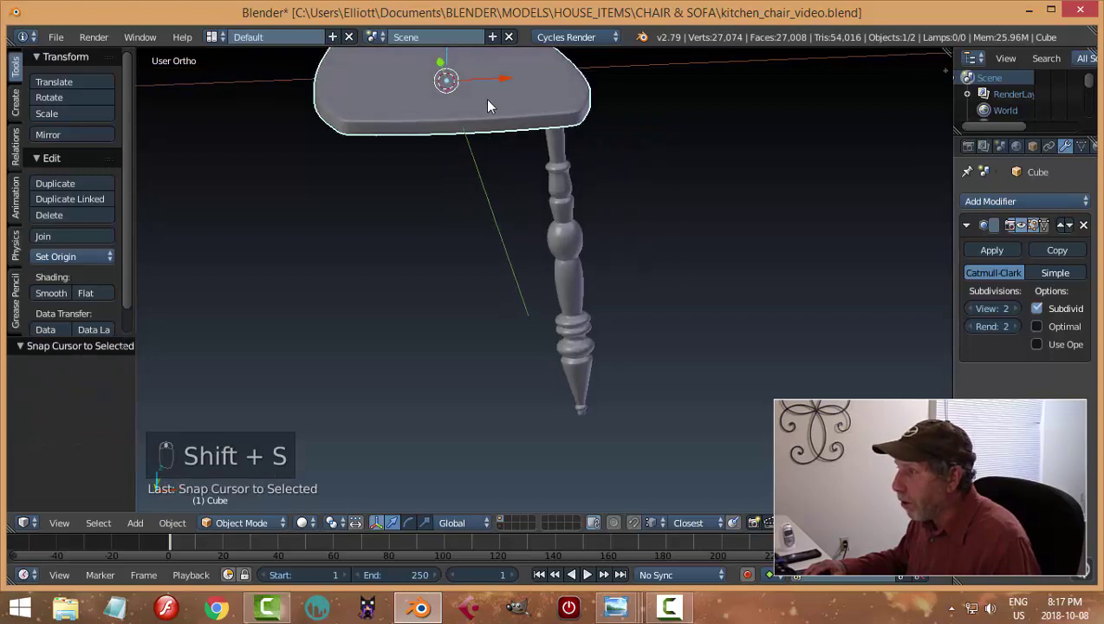
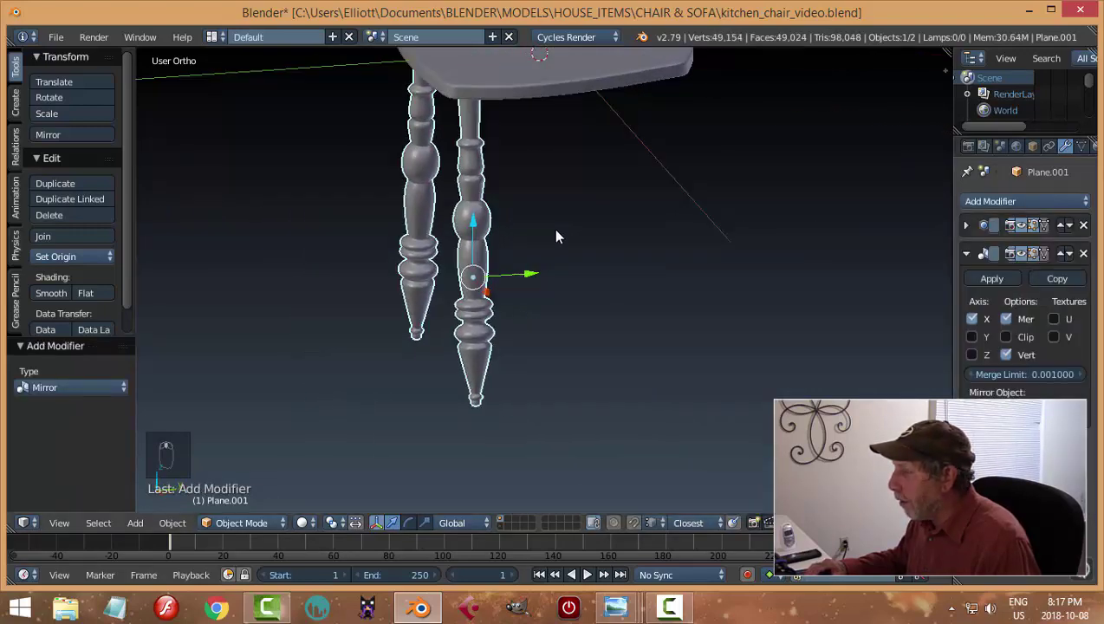
# Step: Mirror the leg across X into a splayed pair, undo the Y trial, and save the file
pyautogui.press('a')
pyautogui.moveTo(710, 255); pyautogui.dragTo(682, 397)
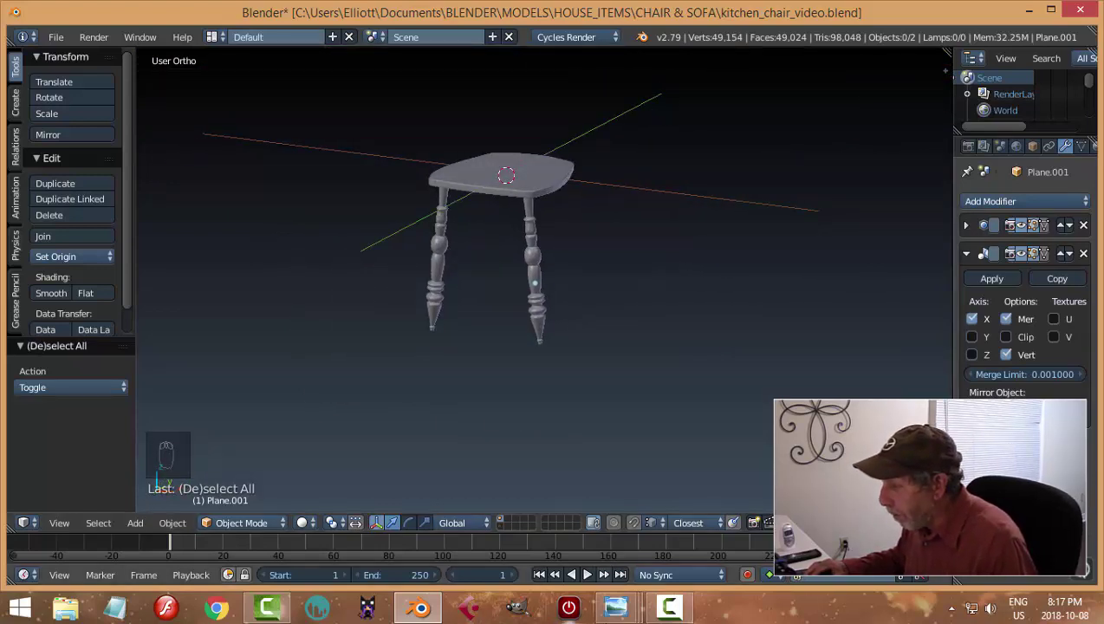
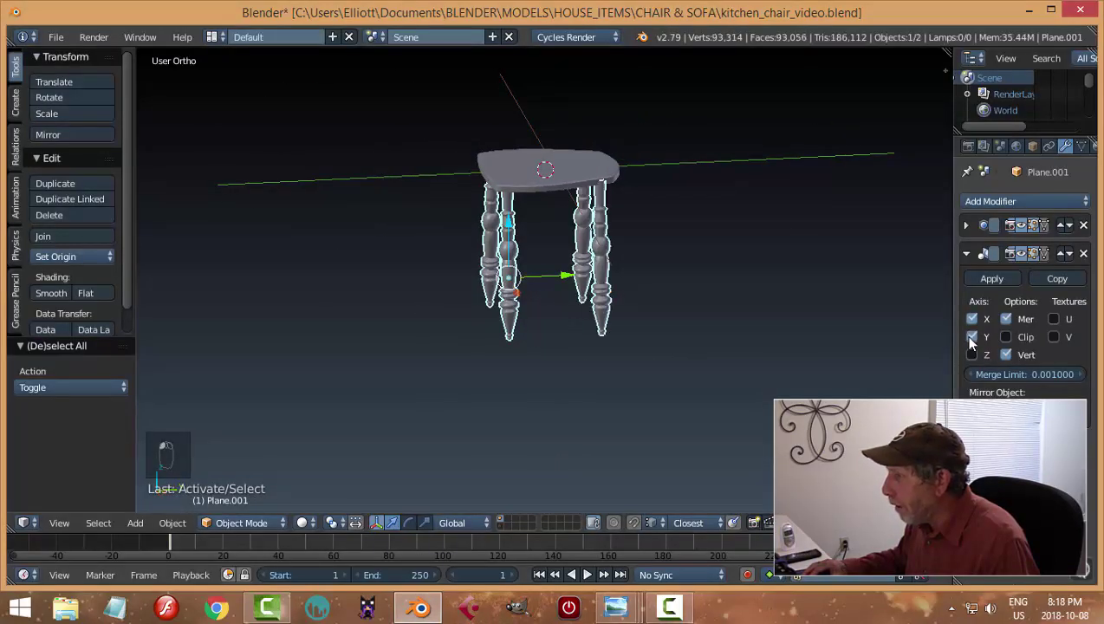
pyautogui.press('a')
pyautogui.click(690, 288)
pyautogui.moveTo(647, 223); pyautogui.dragTo(761, 197)
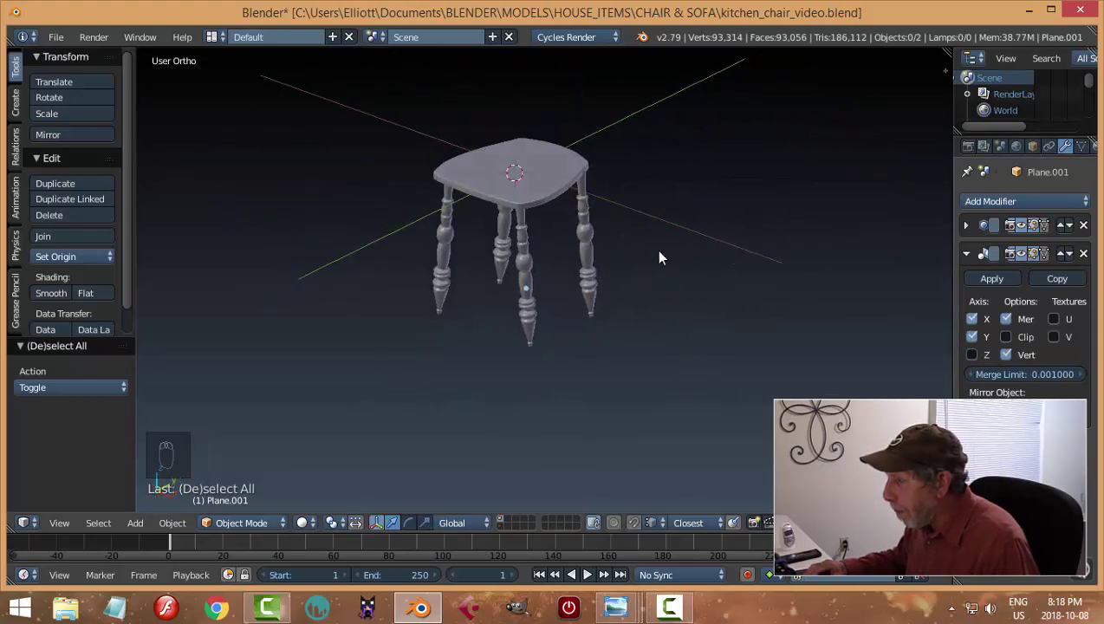
pyautogui.moveTo(1089, 262); pyautogui.dragTo(980, 211)
pyautogui.middleClick(980, 210)
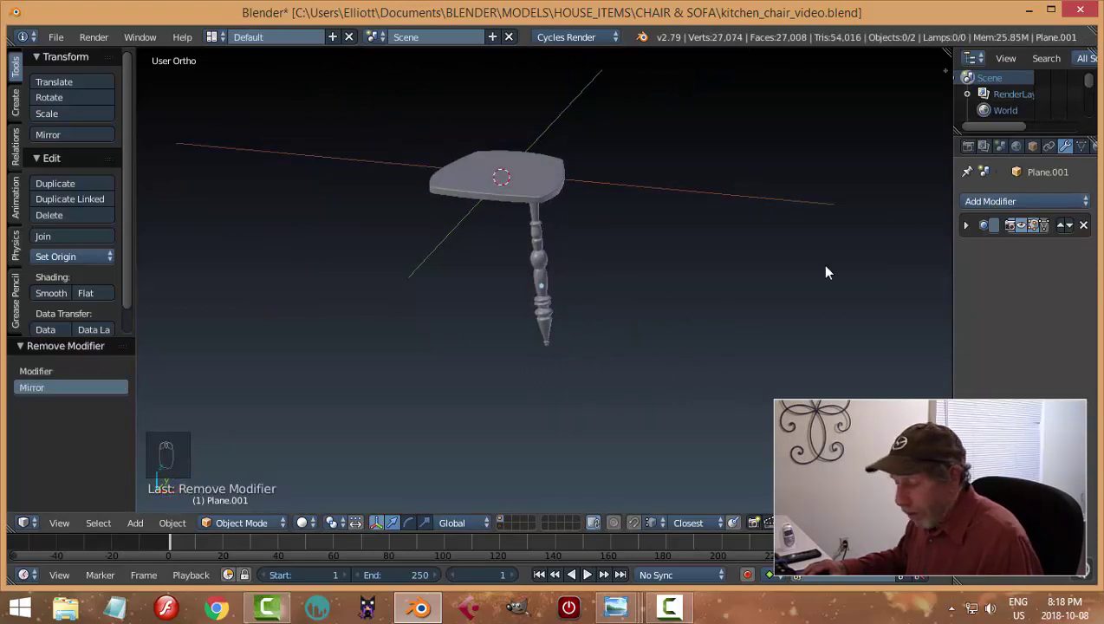
pyautogui.press('ctrl+z')
pyautogui.moveTo(980, 343); pyautogui.dragTo(743, 282)
pyautogui.press('ctrl+s')
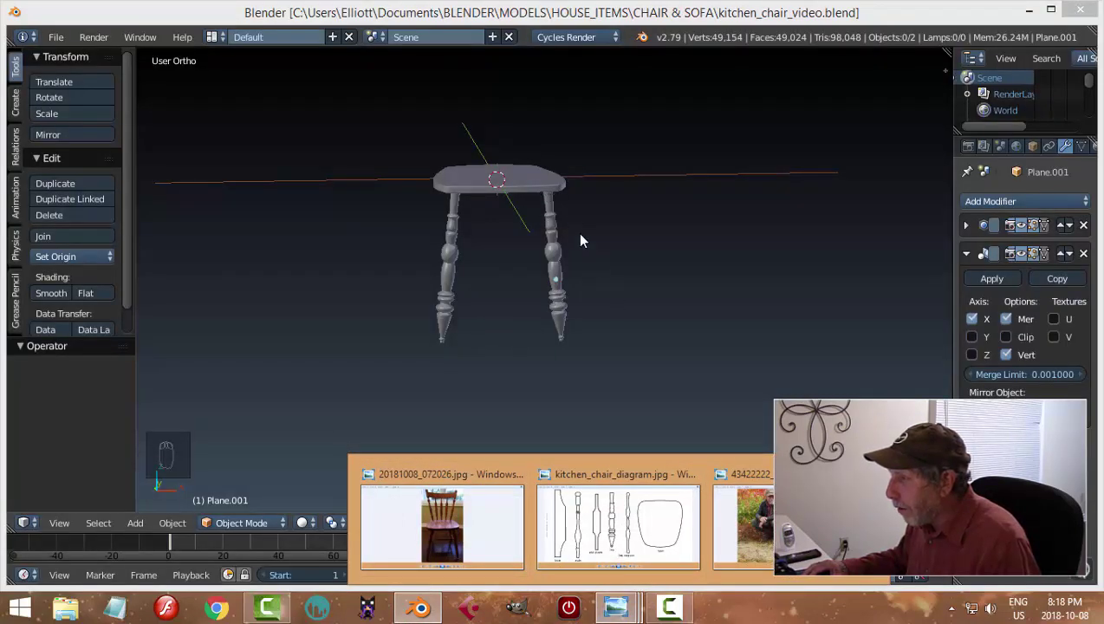
# Step: Switch to the parts layer and move a back post off it toward the seat layer
pyautogui.moveTo(661, 301); pyautogui.dragTo(696, 298)
pyautogui.moveTo(683, 283); pyautogui.dragTo(594, 300)
pyautogui.moveTo(593, 300); pyautogui.dragTo(592, 288)
pyautogui.middleClick(640, 268)
pyautogui.moveTo(501, 155); pyautogui.dragTo(629, 235)
pyautogui.press('a')
pyautogui.moveTo(606, 256); pyautogui.dragTo(630, 229)
pyautogui.moveTo(502, 528); pyautogui.dragTo(686, 328)
pyautogui.press('m')
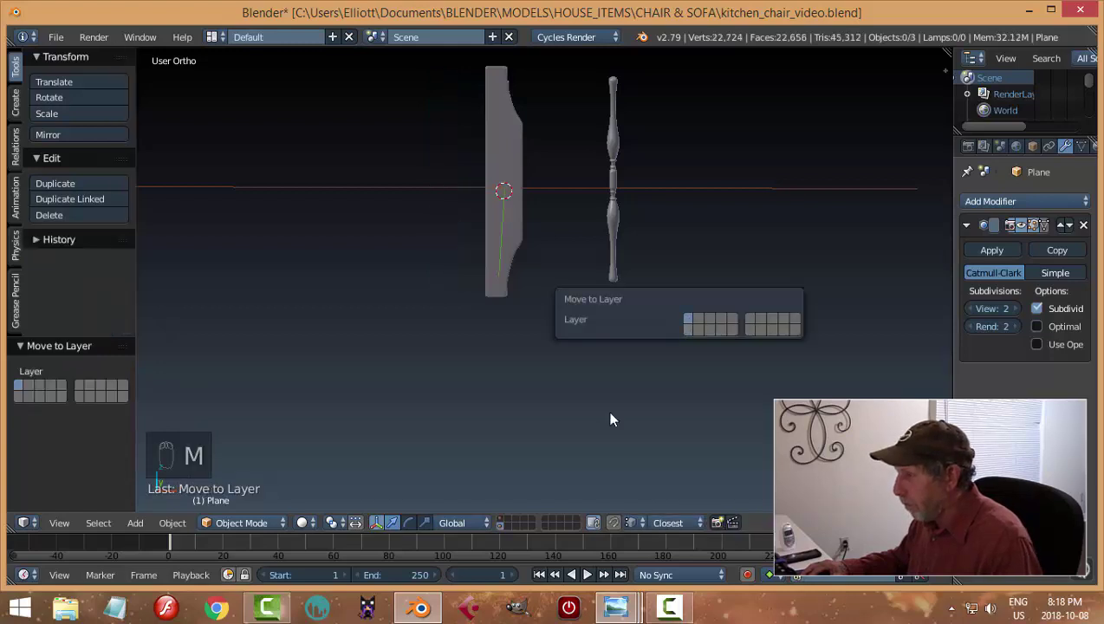
# Step: Bring the back post onto the seat layer and raise it above the seat
pyautogui.moveTo(506, 521); pyautogui.dragTo(702, 207)
pyautogui.moveTo(702, 207); pyautogui.dragTo(538, 241)
pyautogui.moveTo(538, 241); pyautogui.dragTo(547, 240)
pyautogui.moveTo(567, 249); pyautogui.dragTo(531, 238)
pyautogui.moveTo(544, 240); pyautogui.dragTo(583, 147)
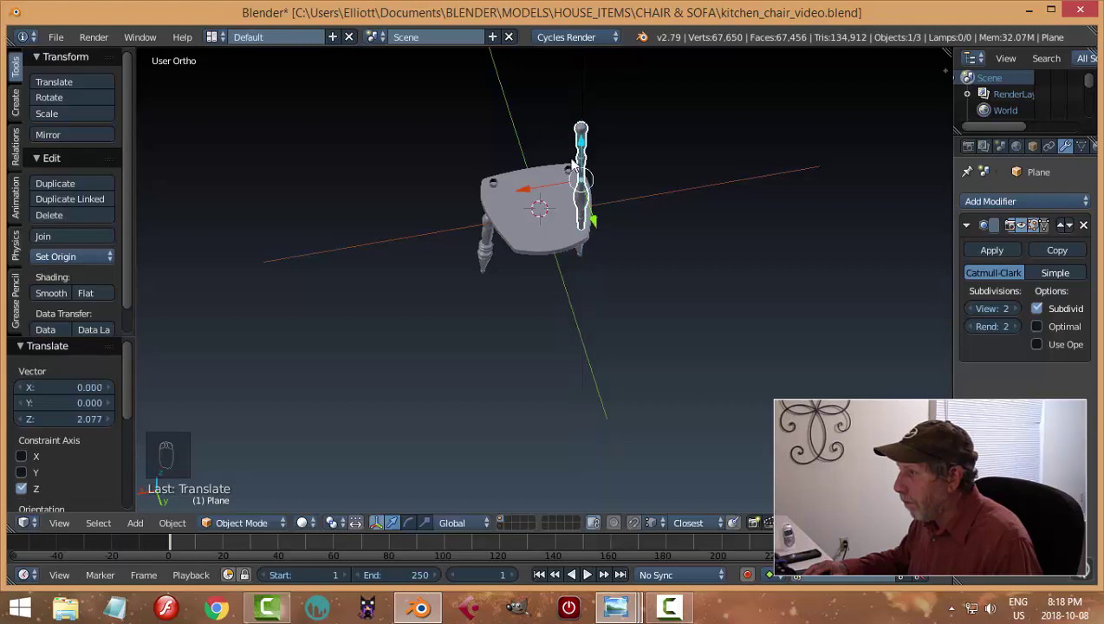
# Step: Tilt the back post outward about 8.6° and give it a mirrored twin
pyautogui.moveTo(541, 235); pyautogui.dragTo(579, 327)
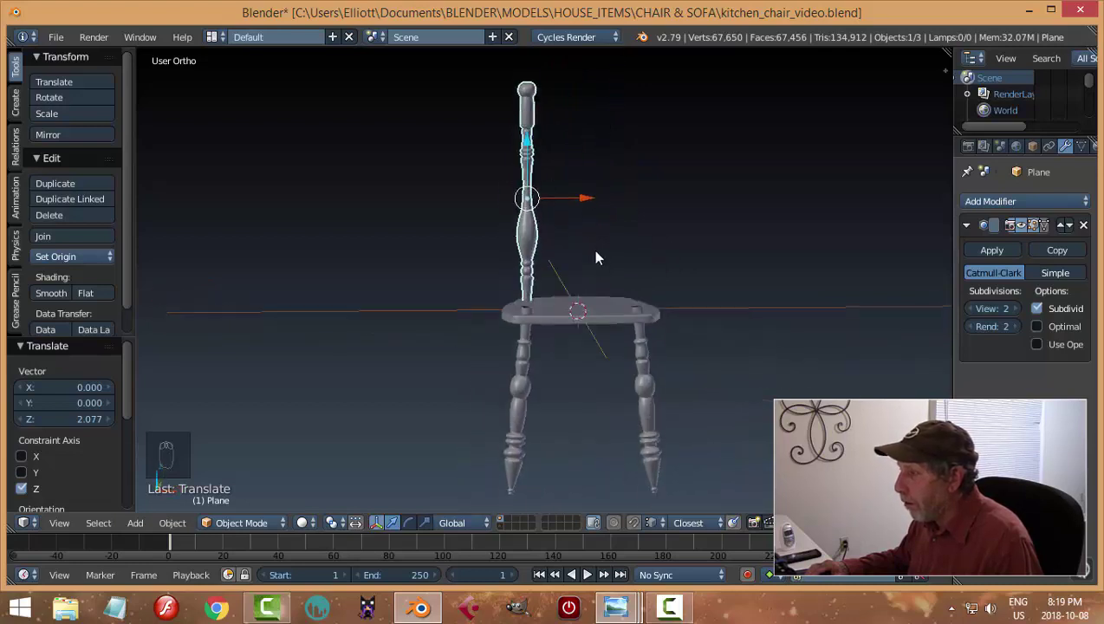
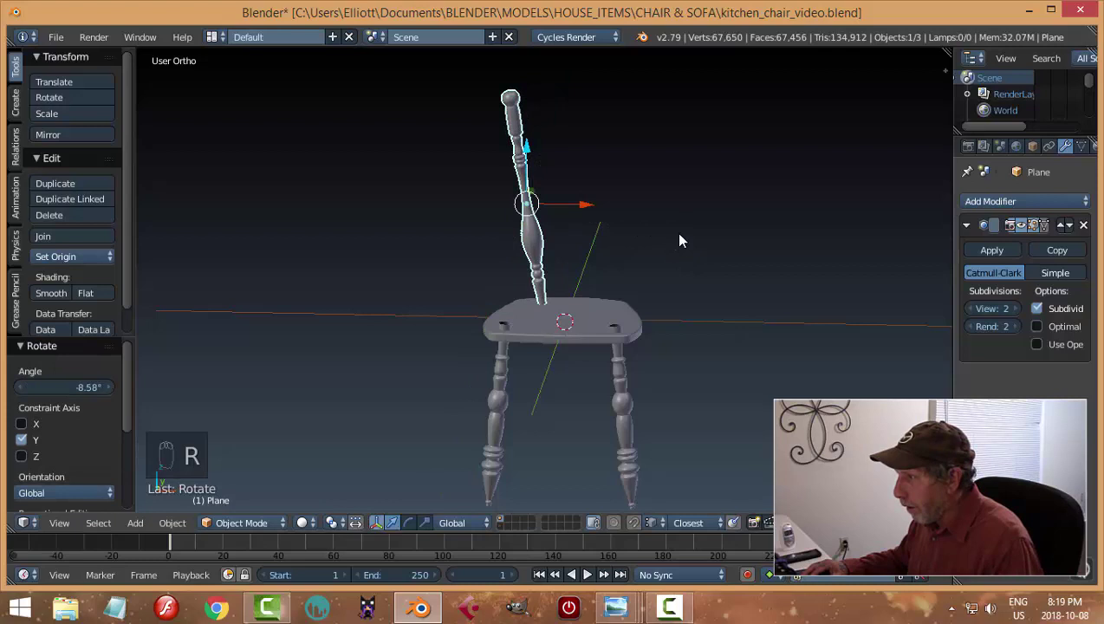
pyautogui.moveTo(602, 209); pyautogui.dragTo(608, 318)
pyautogui.moveTo(977, 203); pyautogui.dragTo(1008, 332)
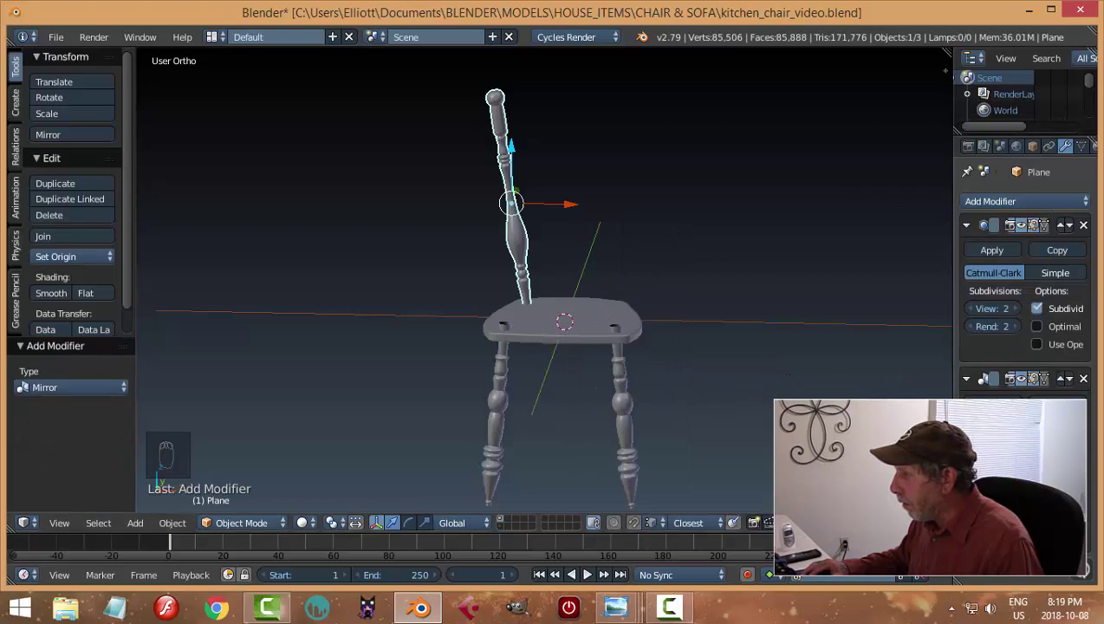
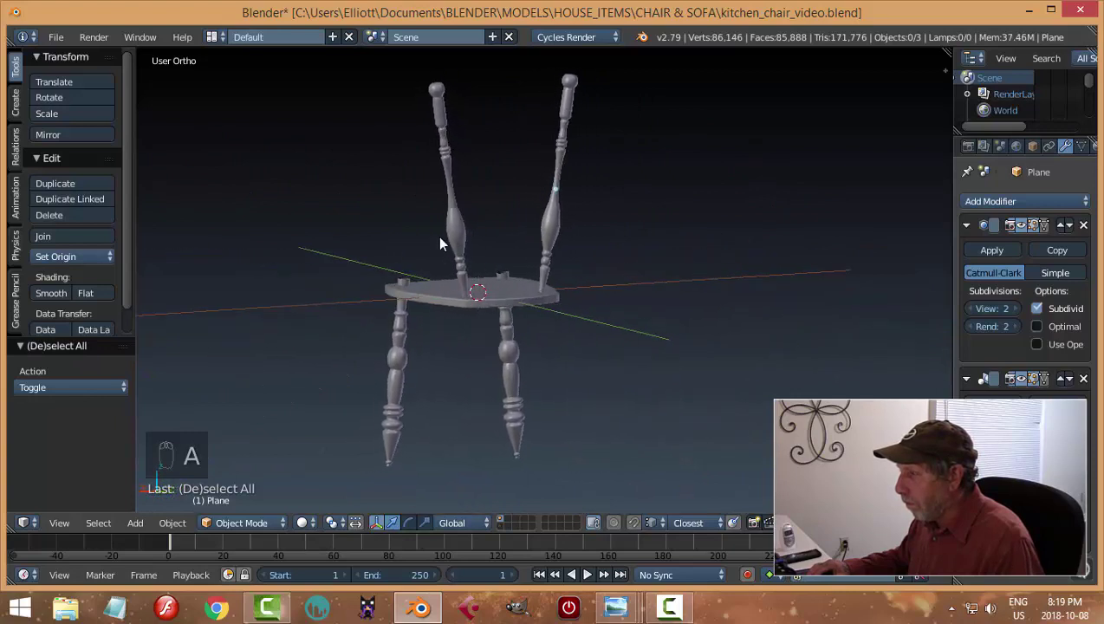
# Step: Nudge the back posts into place, then select the flat splat on the parts layer
pyautogui.moveTo(563, 239); pyautogui.dragTo(556, 149)
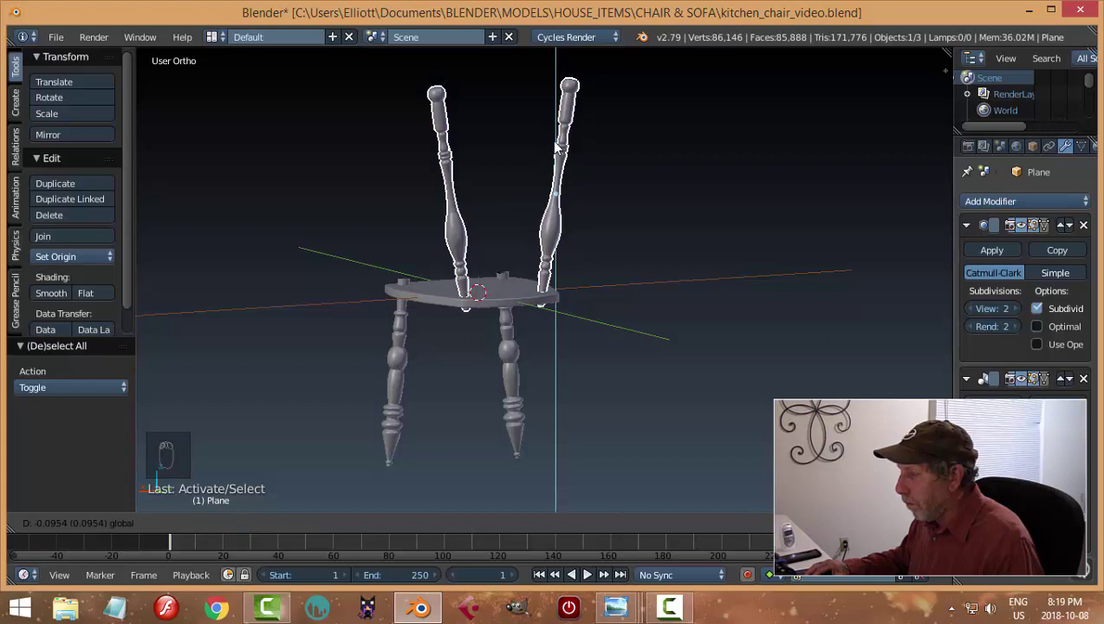
pyautogui.press('a')
pyautogui.middleClick(451, 287)
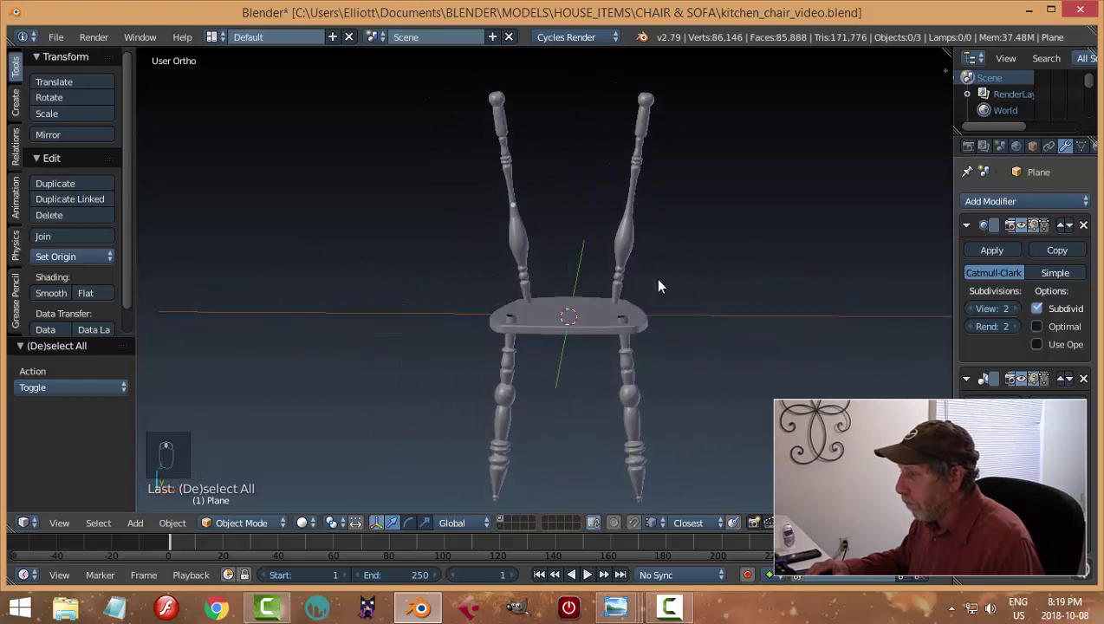
pyautogui.moveTo(501, 536); pyautogui.dragTo(689, 341)
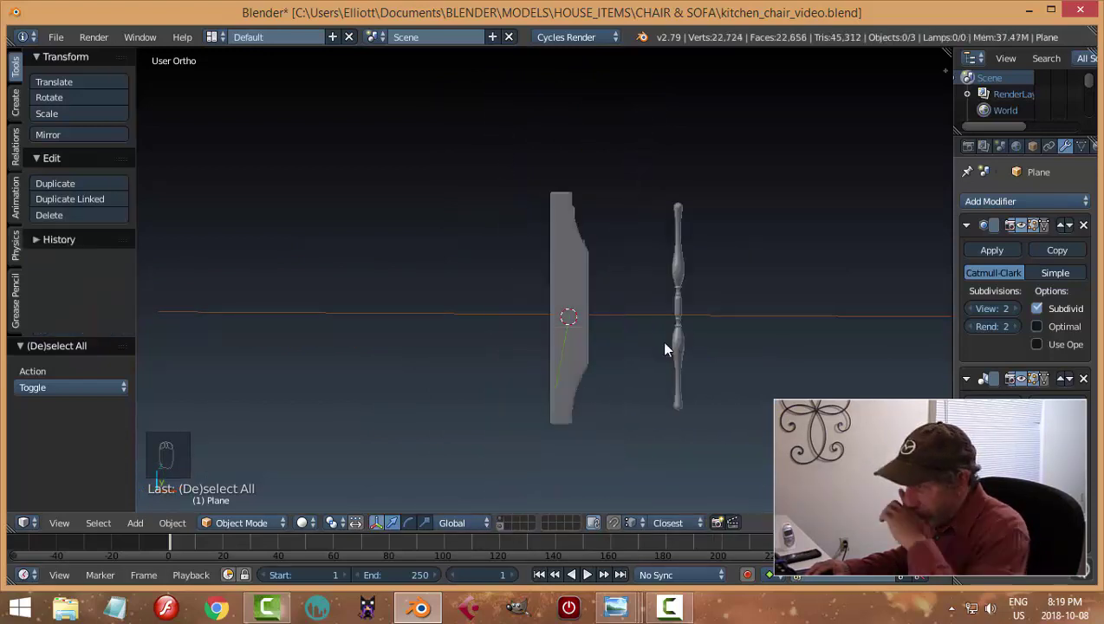
pyautogui.moveTo(580, 330); pyautogui.dragTo(763, 372)
# Step: Move the splat to the seat layer and slide it along Y between the back posts
pyautogui.press('m')
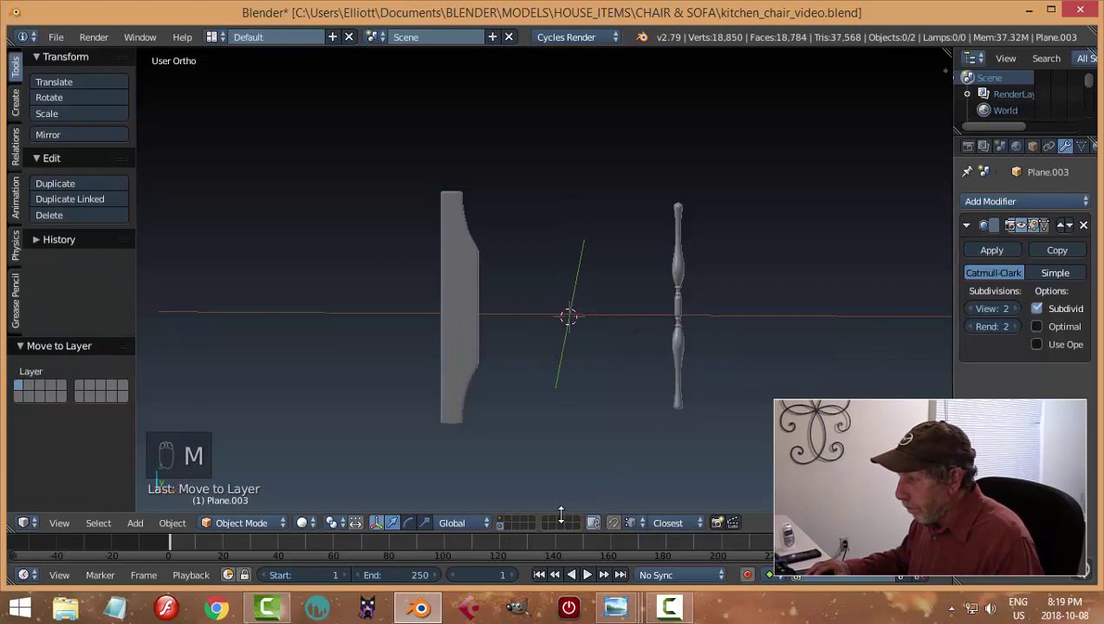
pyautogui.moveTo(504, 527); pyautogui.dragTo(578, 326)
pyautogui.moveTo(579, 326); pyautogui.dragTo(592, 320)
pyautogui.moveTo(544, 322); pyautogui.dragTo(538, 279)
pyautogui.moveTo(542, 260); pyautogui.dragTo(550, 203)
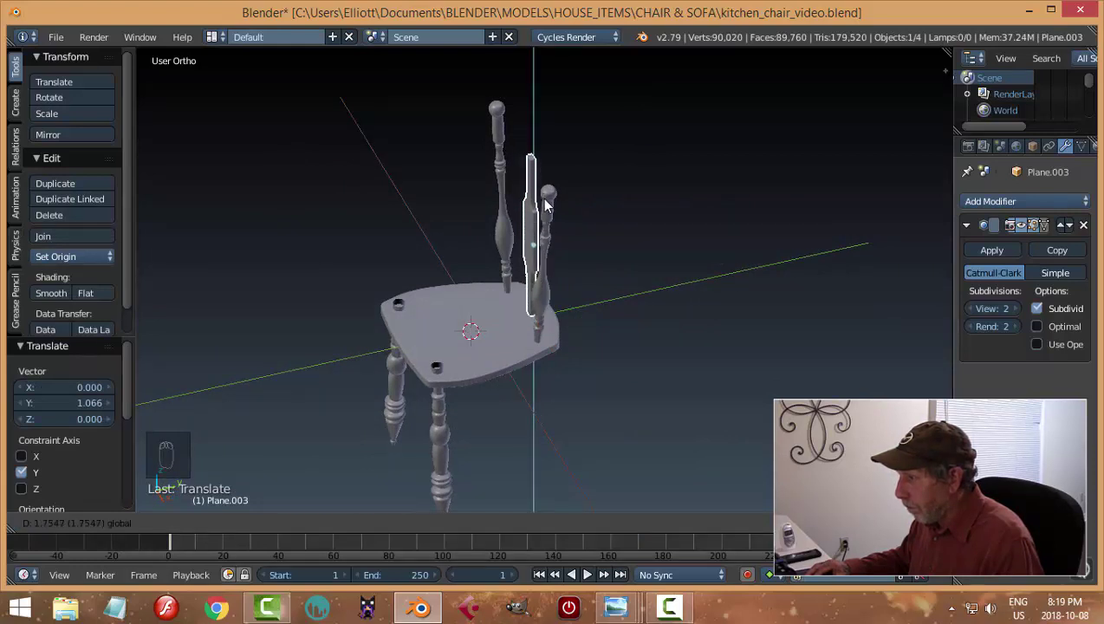
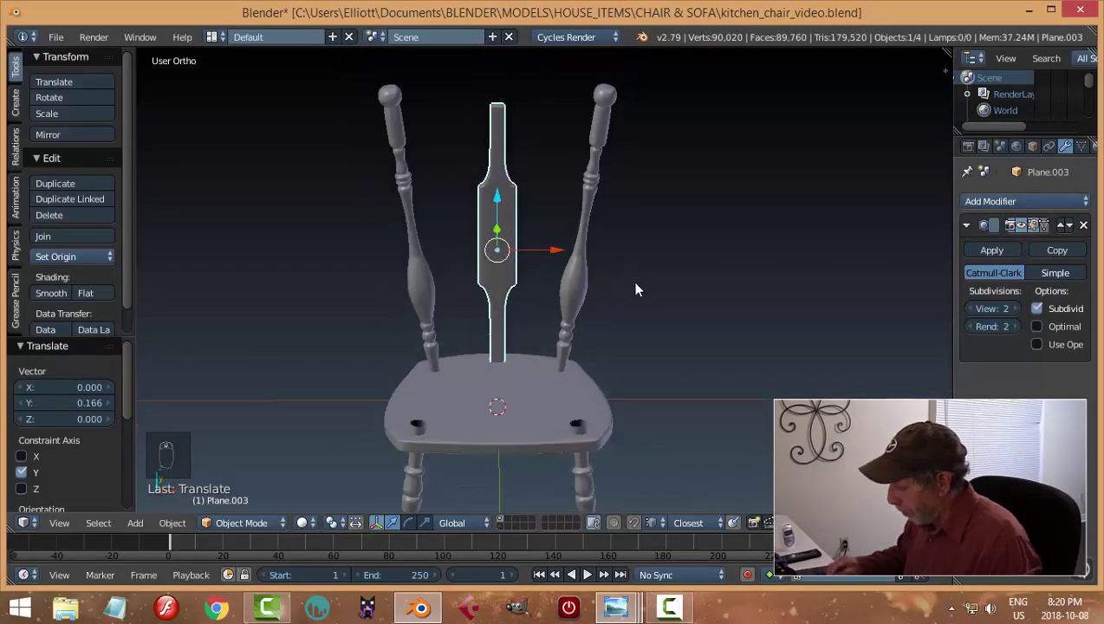
pyautogui.press('KP_1')
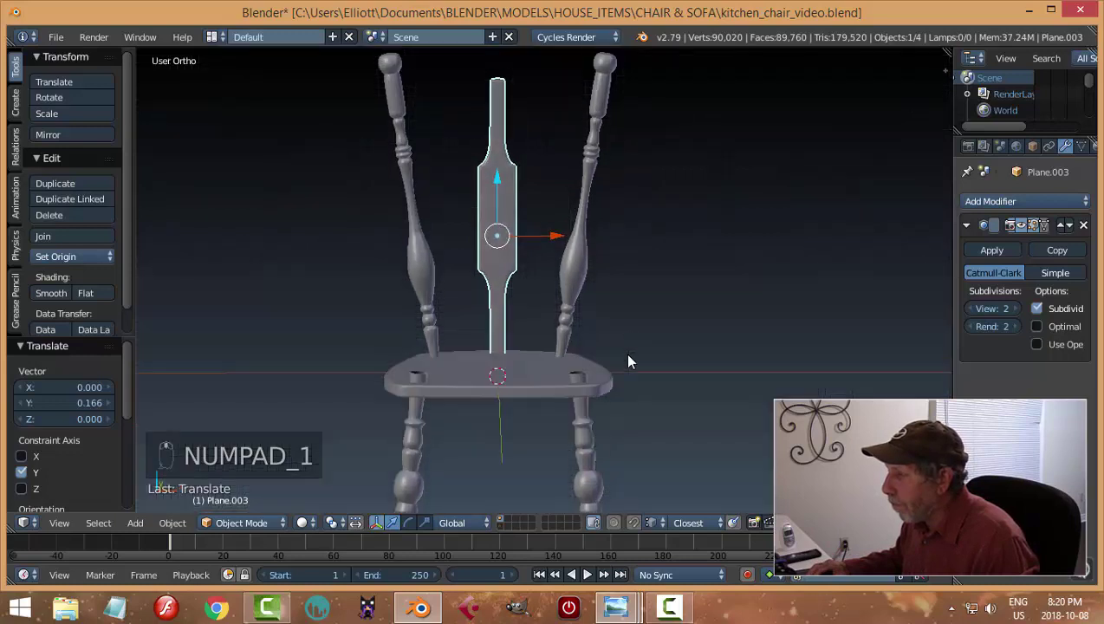
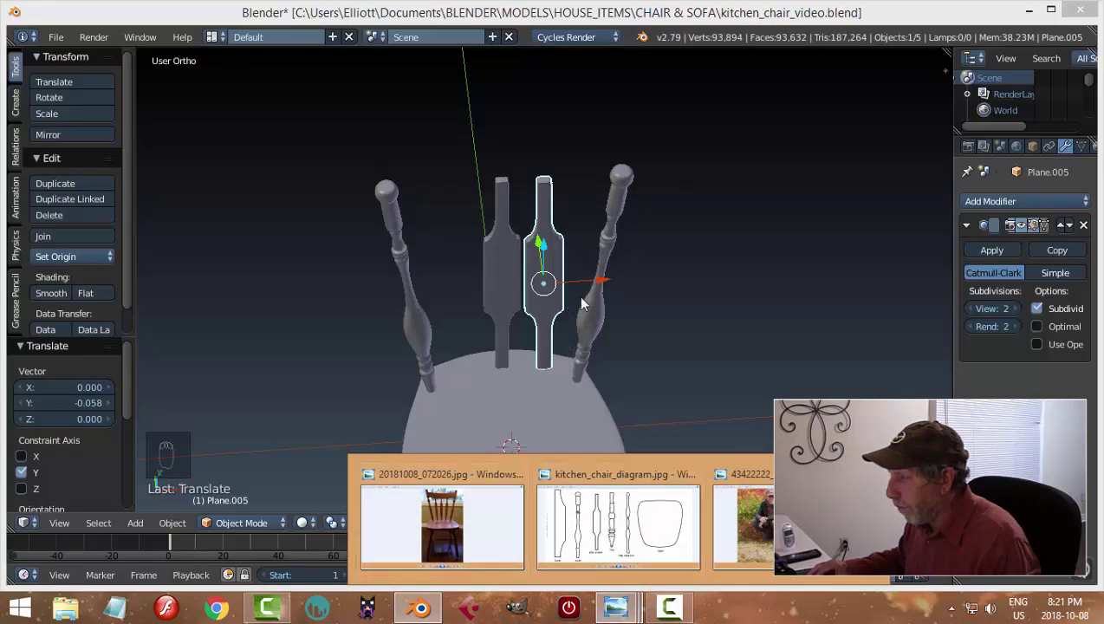
# Step: Tilt the splat copy backward to line up with the chair back
pyautogui.moveTo(725, 314); pyautogui.dragTo(668, 364)
pyautogui.press('r')
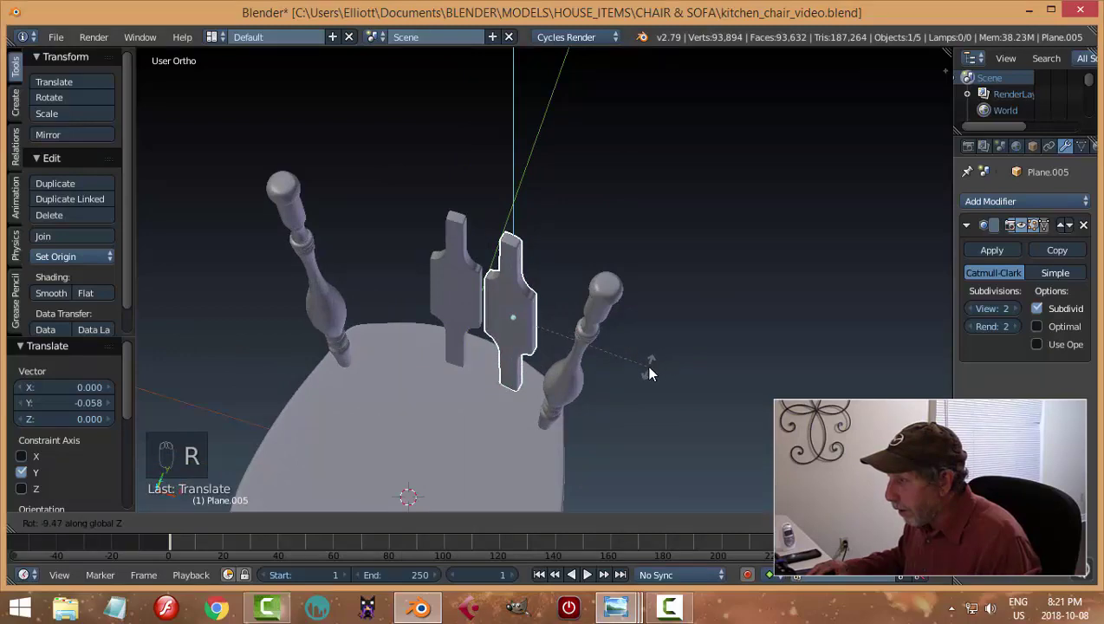
pyautogui.moveTo(570, 338); pyautogui.dragTo(674, 376)
pyautogui.press('a')
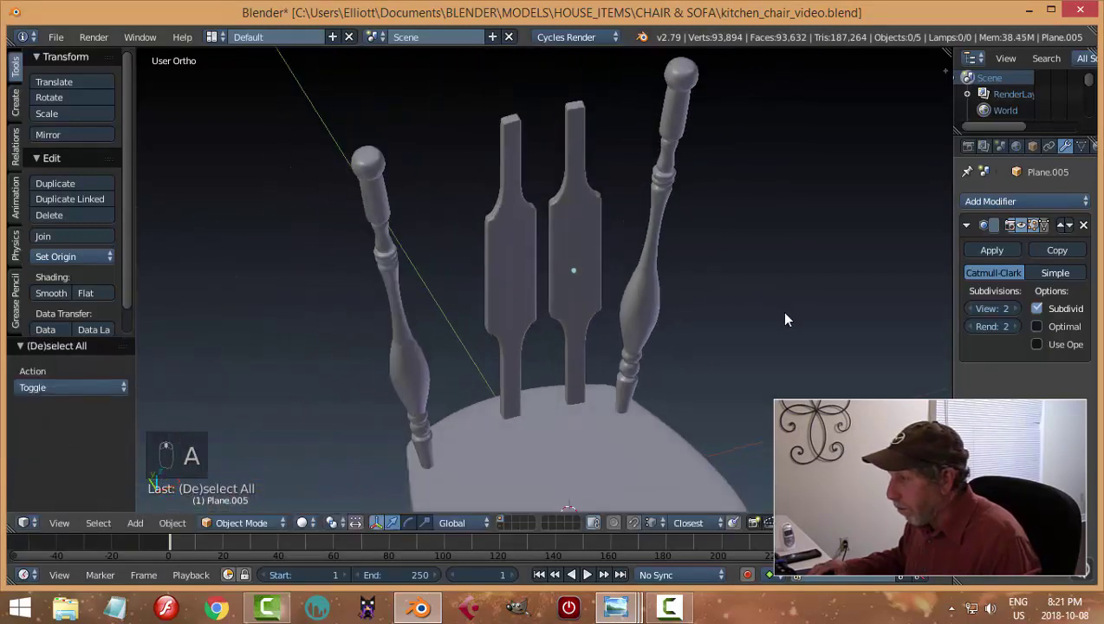
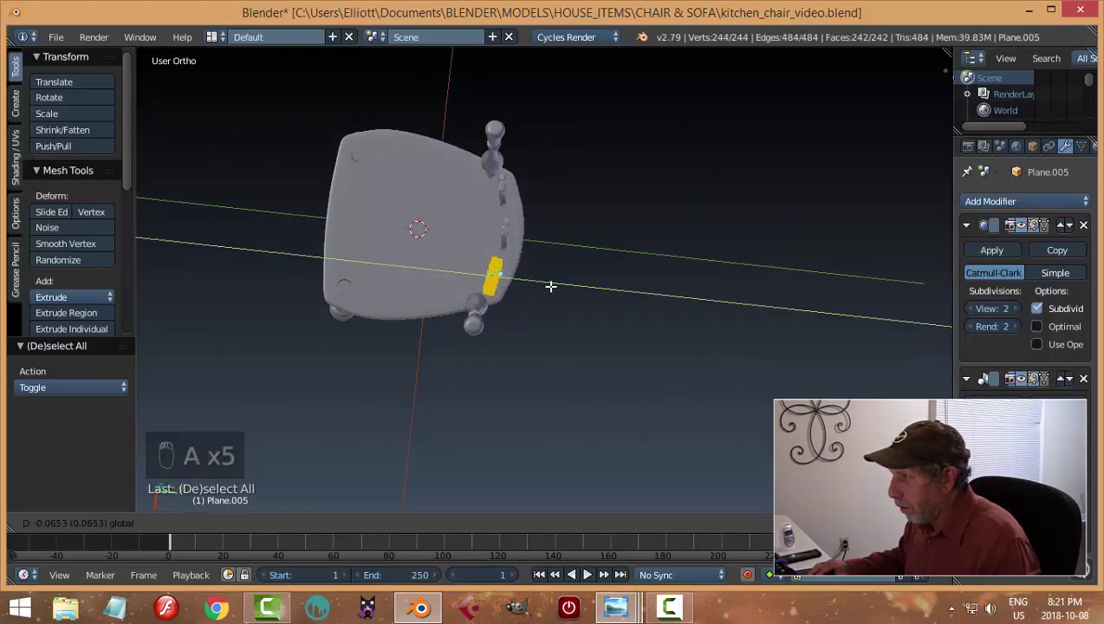
pyautogui.press('a')
# Step: Adjust the leg socket in the seat's mesh and orbit to inspect the chair
pyautogui.press('Tab')
pyautogui.moveTo(479, 328); pyautogui.dragTo(636, 237)
pyautogui.press('a')
pyautogui.moveTo(636, 237); pyautogui.dragTo(655, 292)
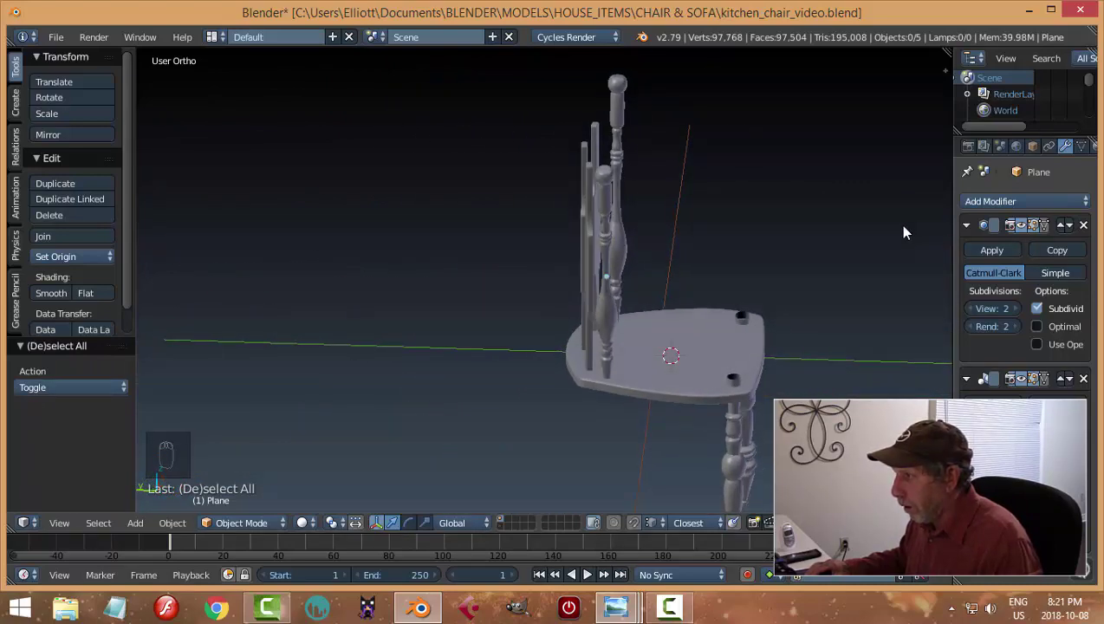
pyautogui.moveTo(655, 300); pyautogui.dragTo(602, 343)
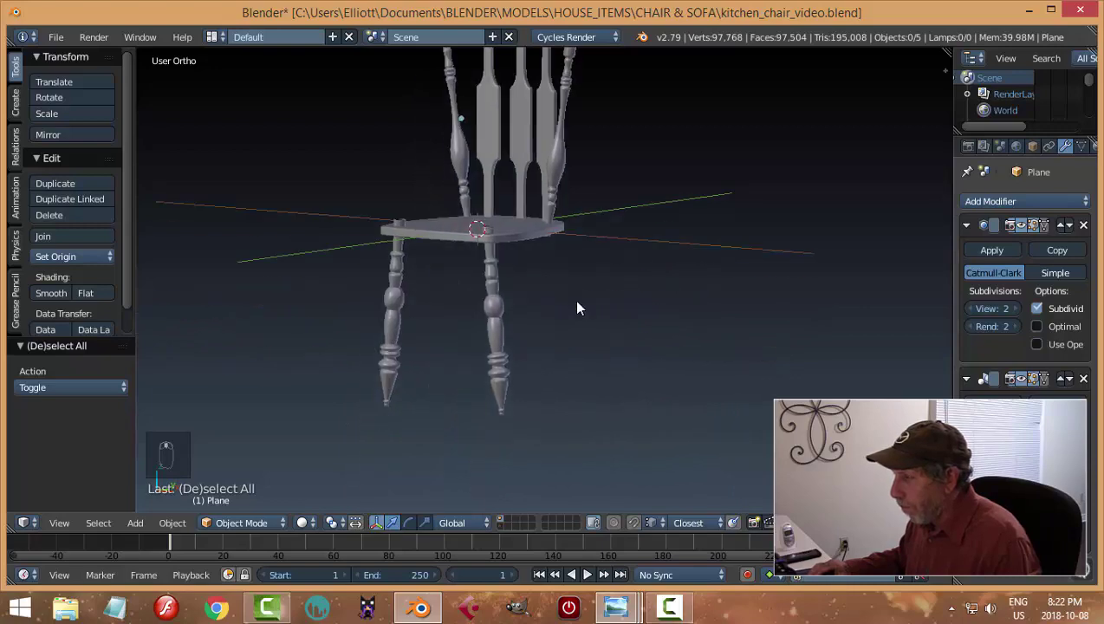
# Step: Extrude the leg's top ring upward into its socket in the seat
pyautogui.moveTo(580, 327); pyautogui.dragTo(475, 338)
pyautogui.moveTo(475, 338); pyautogui.dragTo(504, 242)
pyautogui.press('Tab')
pyautogui.middleClick(505, 243)
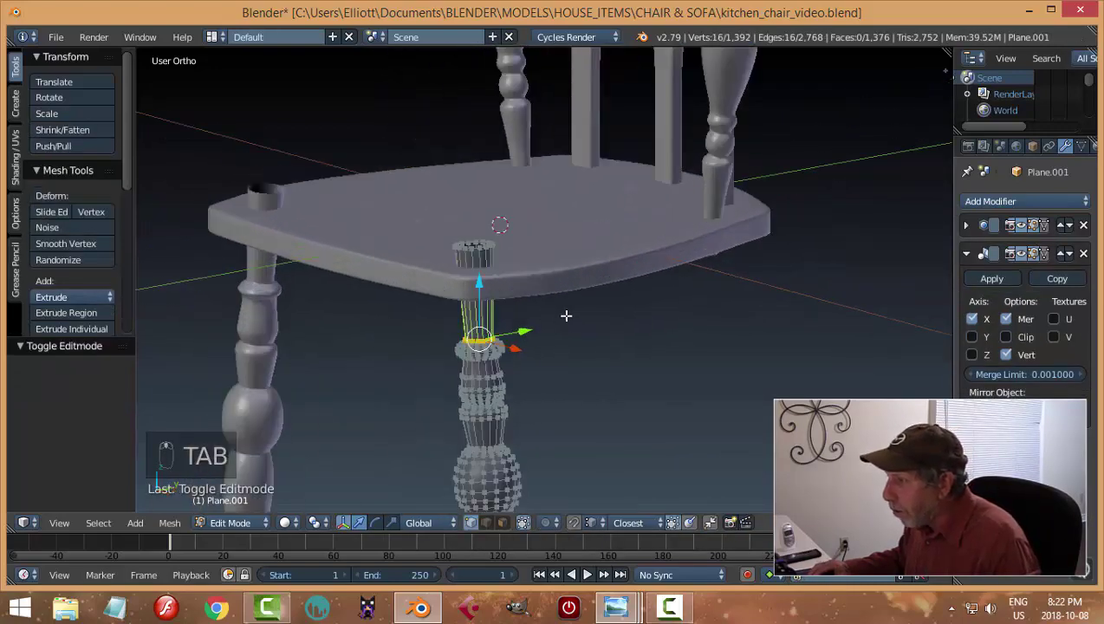
pyautogui.press('a')
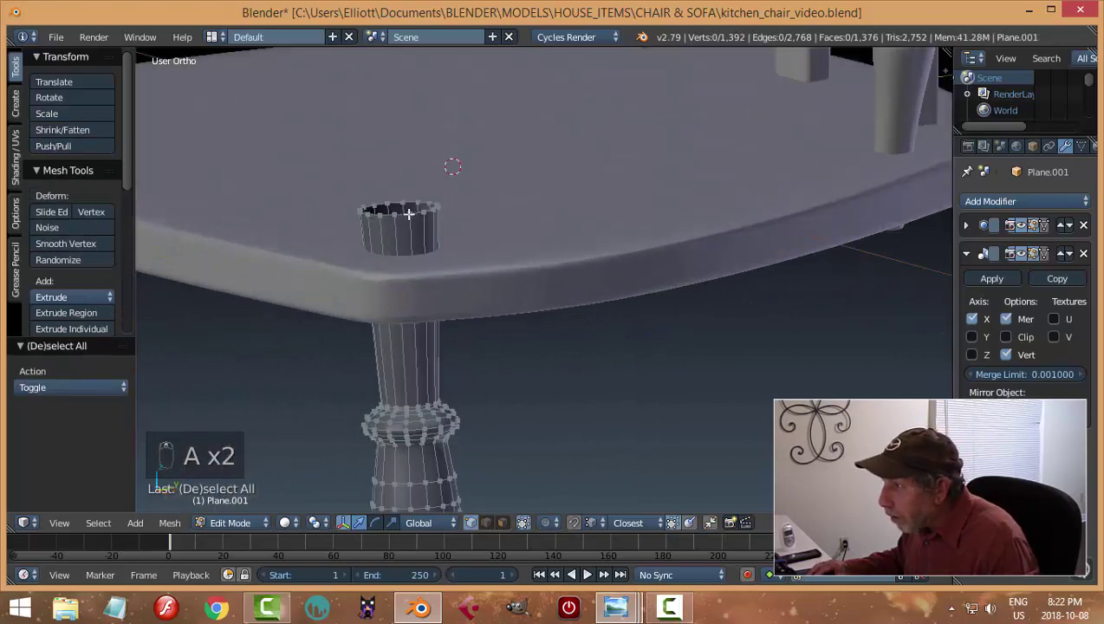
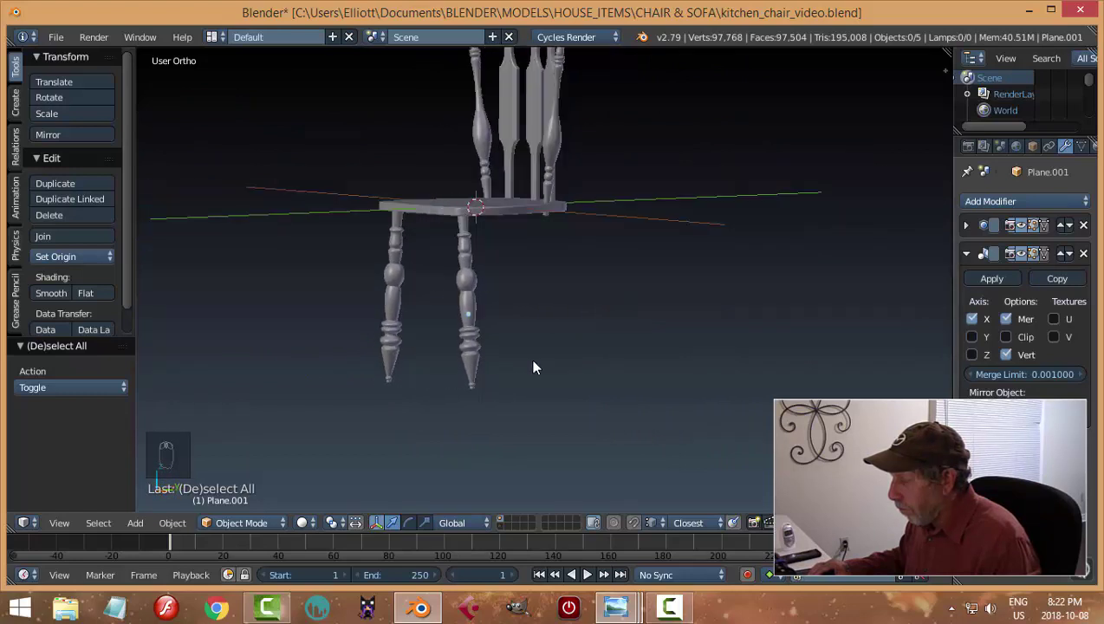
# Step: Duplicate the turned leg and place the copy beside the first along Y
pyautogui.moveTo(482, 313); pyautogui.dragTo(736, 327)
pyautogui.moveTo(679, 346); pyautogui.dragTo(979, 342)
pyautogui.moveTo(979, 342); pyautogui.dragTo(599, 349)
pyautogui.press('shift+d')
pyautogui.middleClick(576, 339)
pyautogui.moveTo(572, 321); pyautogui.dragTo(734, 316)
# Step: Shift the new leg's mesh on X and tilt it outward beneath the seat
pyautogui.press('Tab')
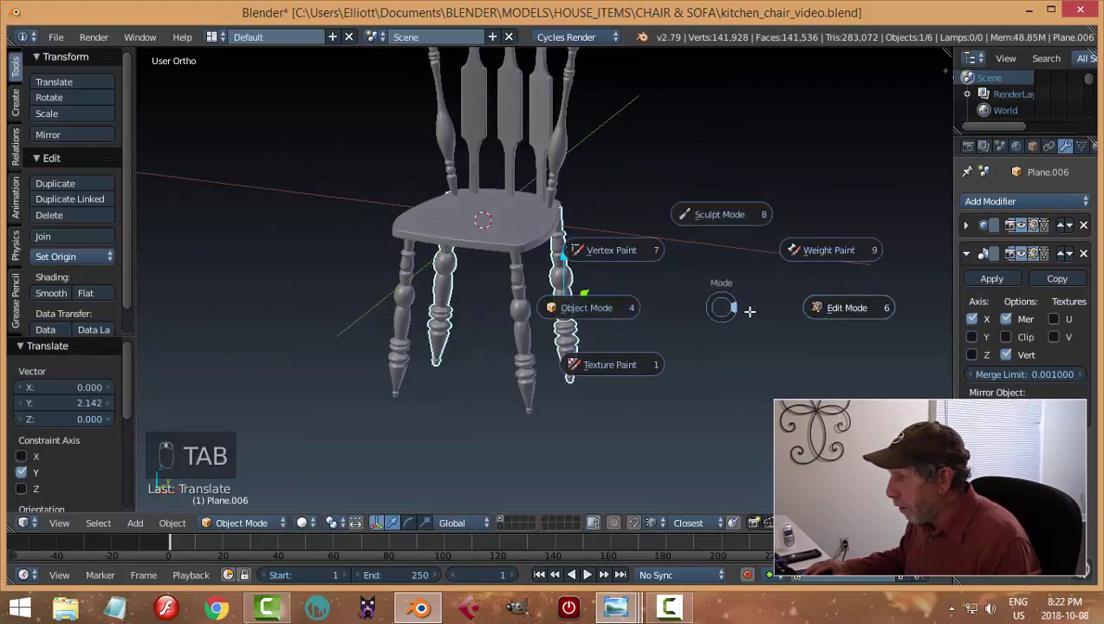
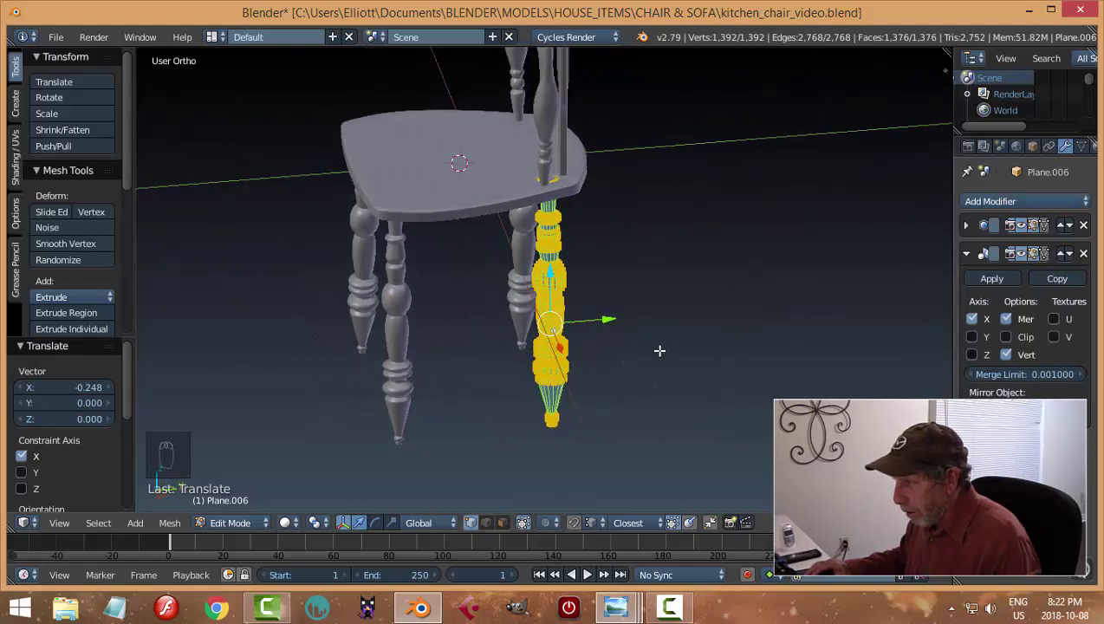
pyautogui.press('r')
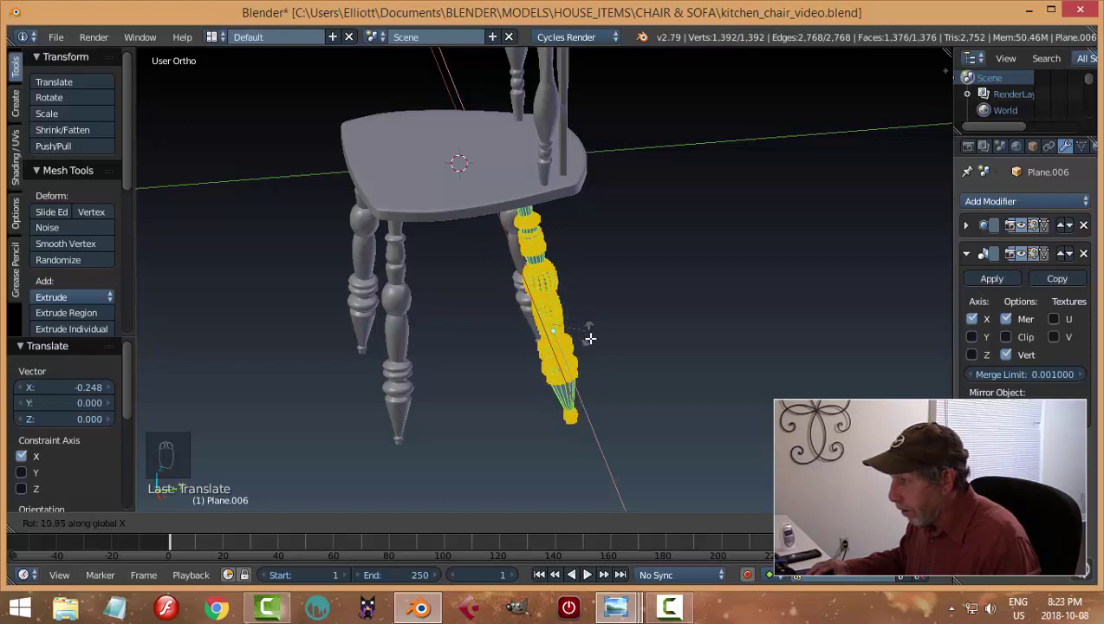
pyautogui.press('a')
pyautogui.press('Tab')
pyautogui.press('a')
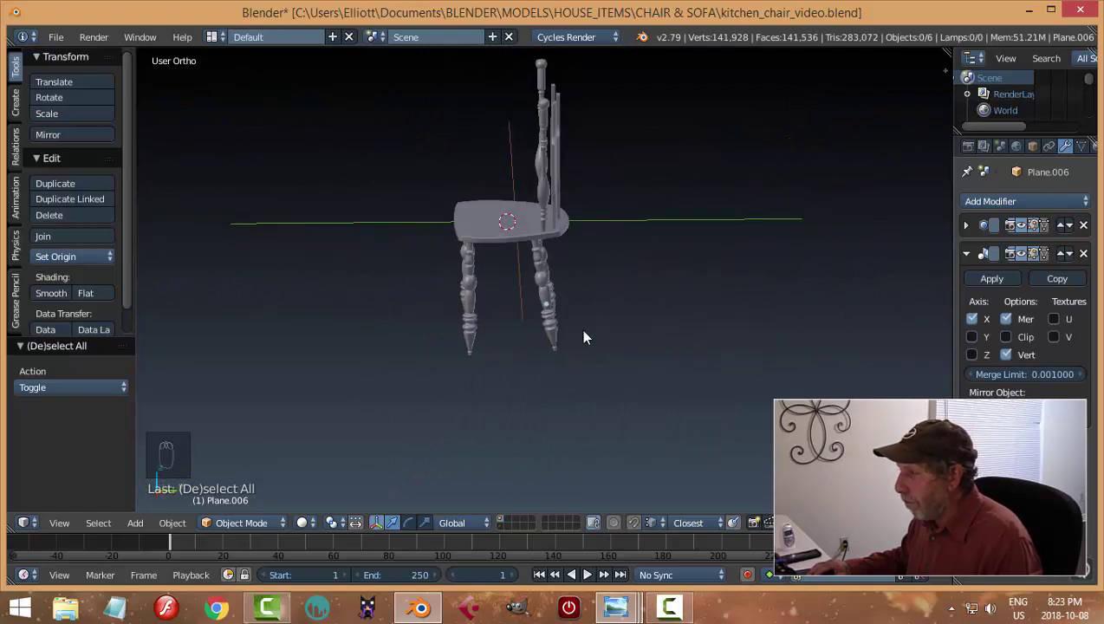
# Step: Rotate the rear leg's mesh slightly to adjust its splay, then leave mesh editing
pyautogui.moveTo(549, 300); pyautogui.dragTo(645, 331)
pyautogui.press('a')
pyautogui.moveTo(664, 290); pyautogui.dragTo(564, 616)
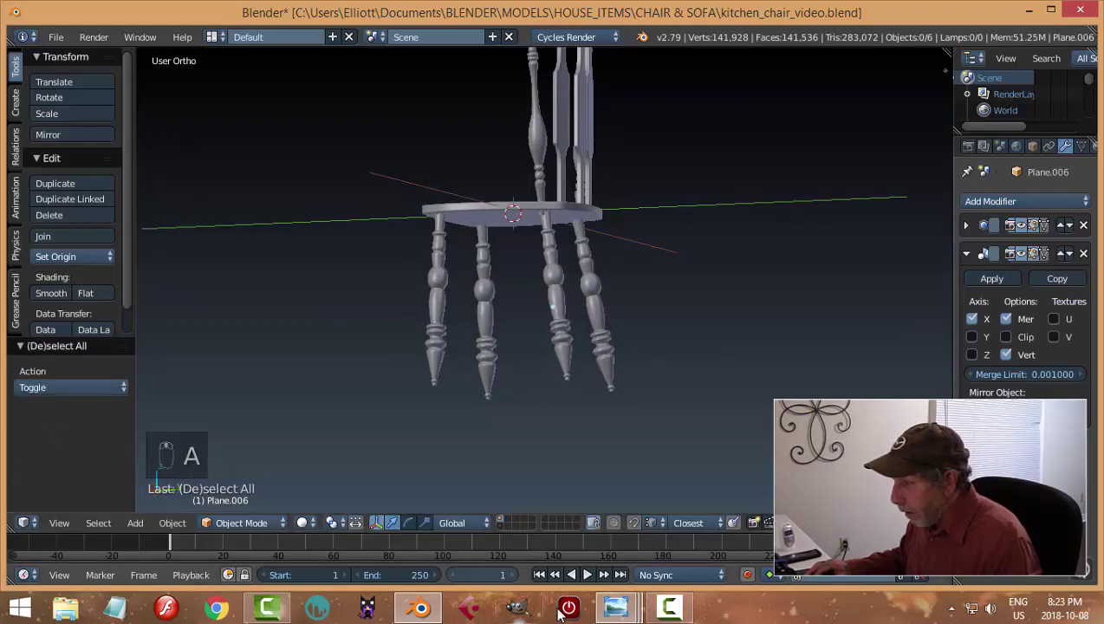
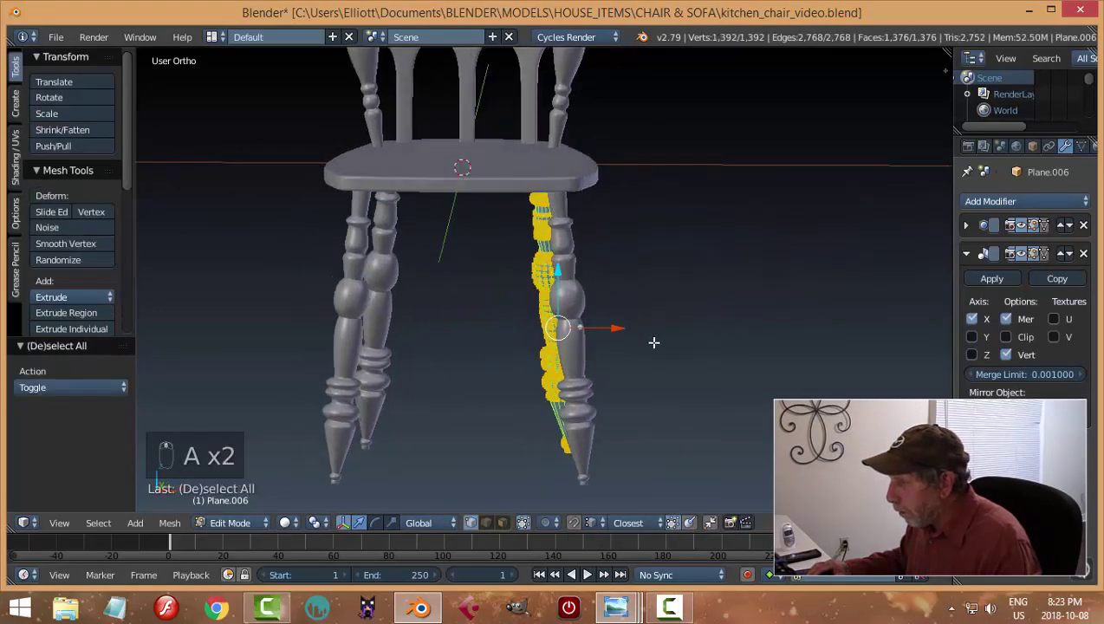
pyautogui.press('r')
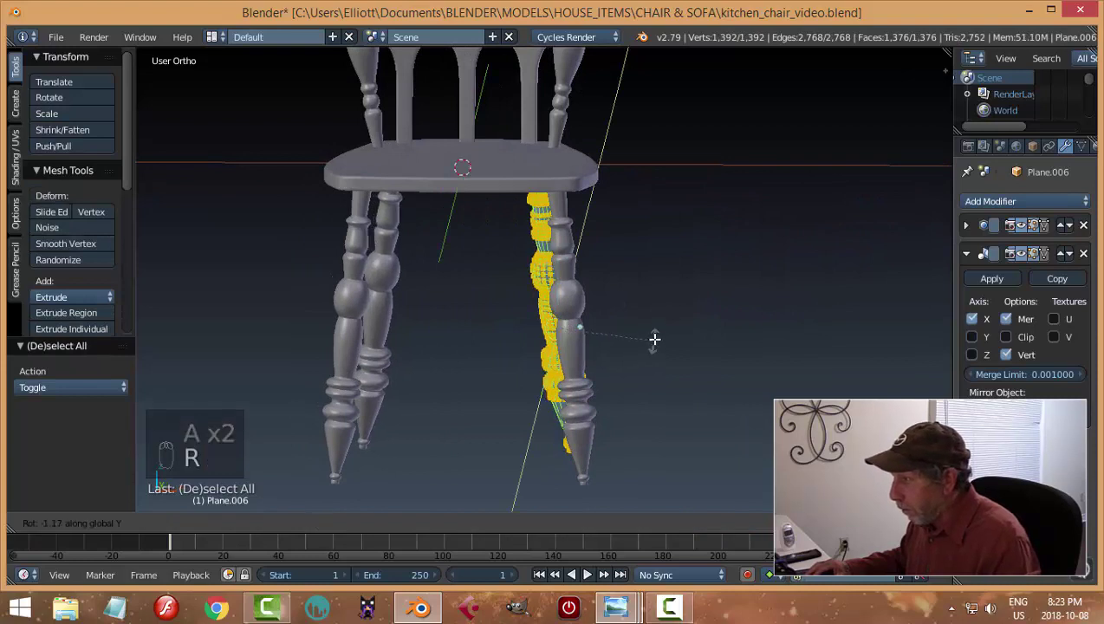
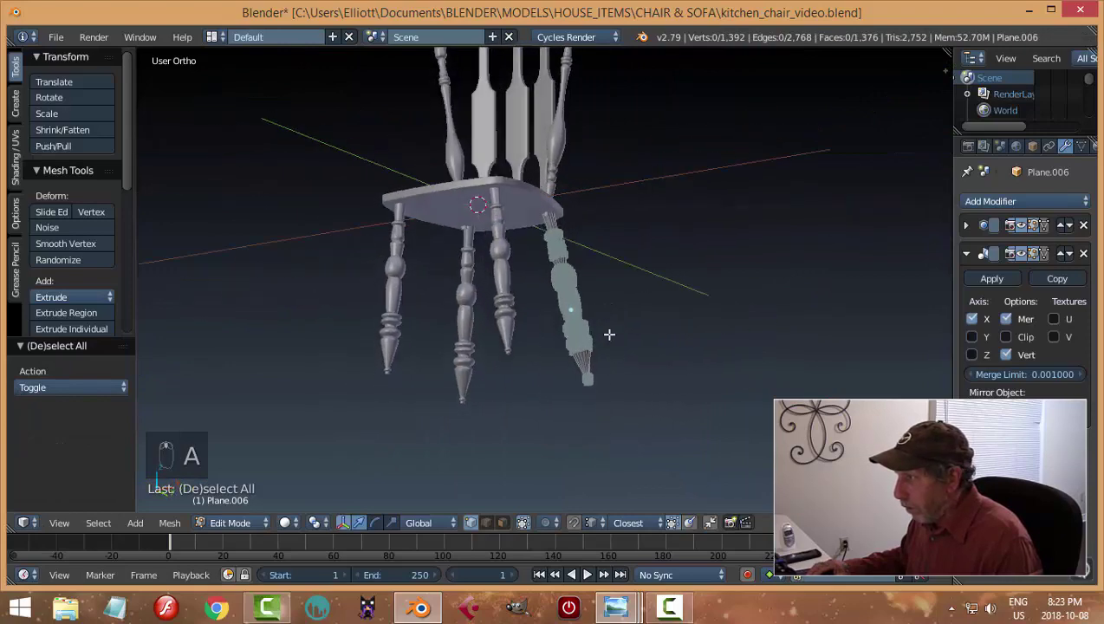
pyautogui.press('Tab')
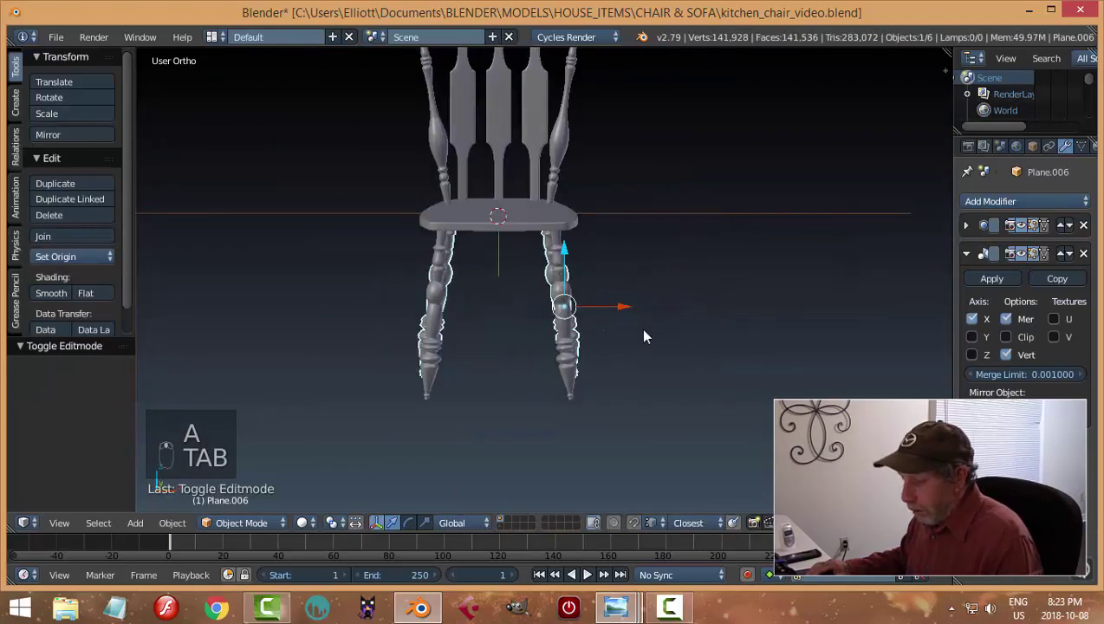
# Step: Scale the seat cube about 1.35 along Z to thicken it above the splayed legs
pyautogui.press('a')
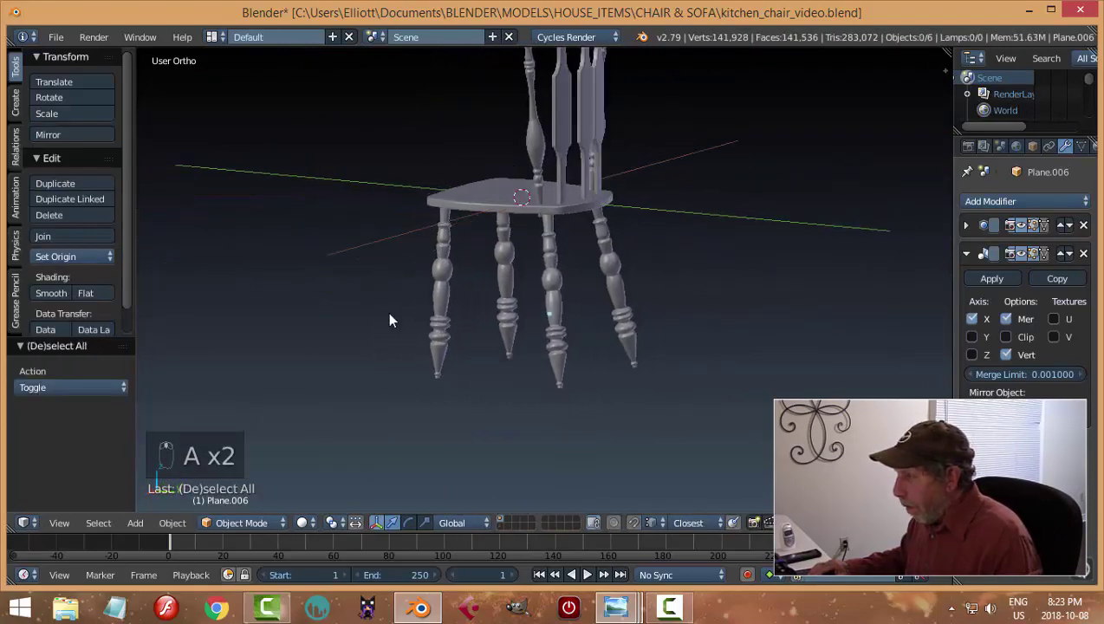
pyautogui.moveTo(554, 292); pyautogui.dragTo(551, 260)
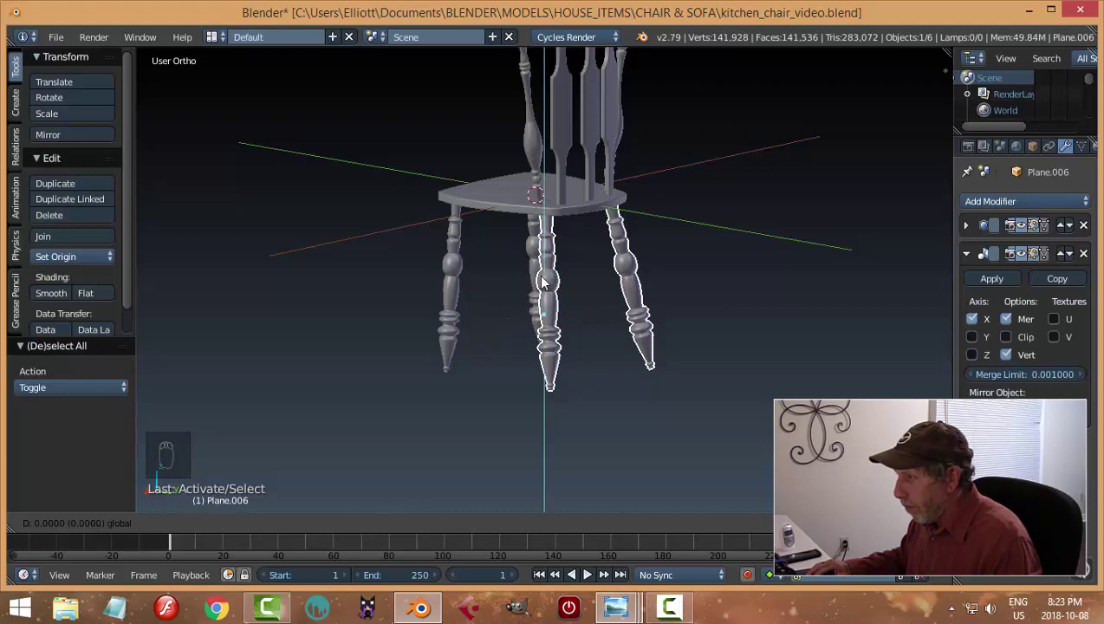
pyautogui.press('a')
pyautogui.moveTo(507, 317); pyautogui.dragTo(763, 326)
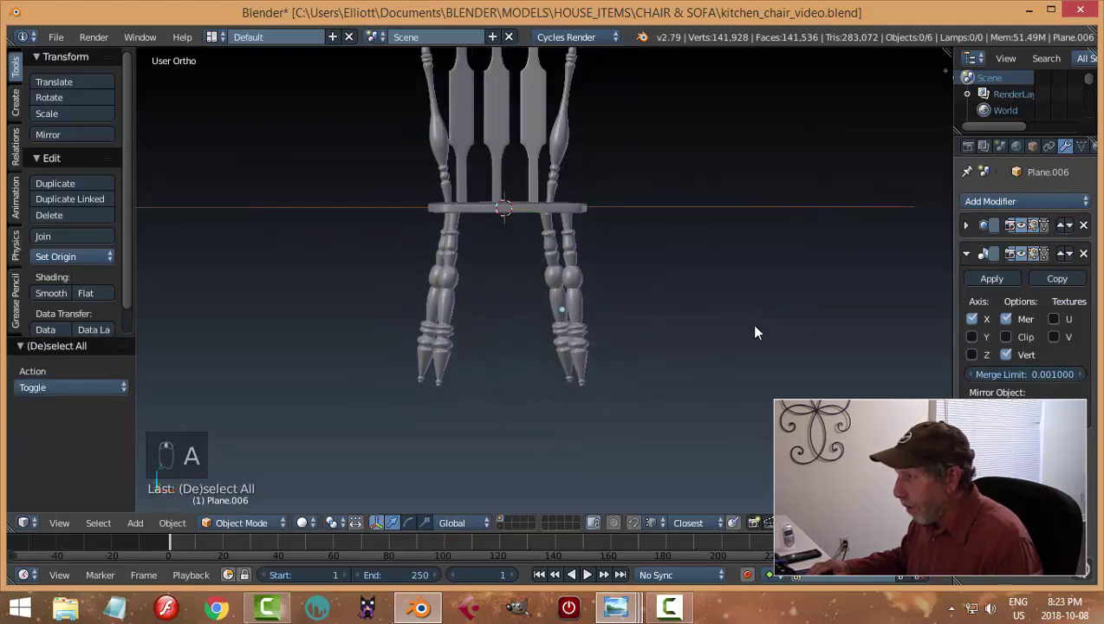
pyautogui.moveTo(501, 237); pyautogui.dragTo(615, 294)
pyautogui.press('s')
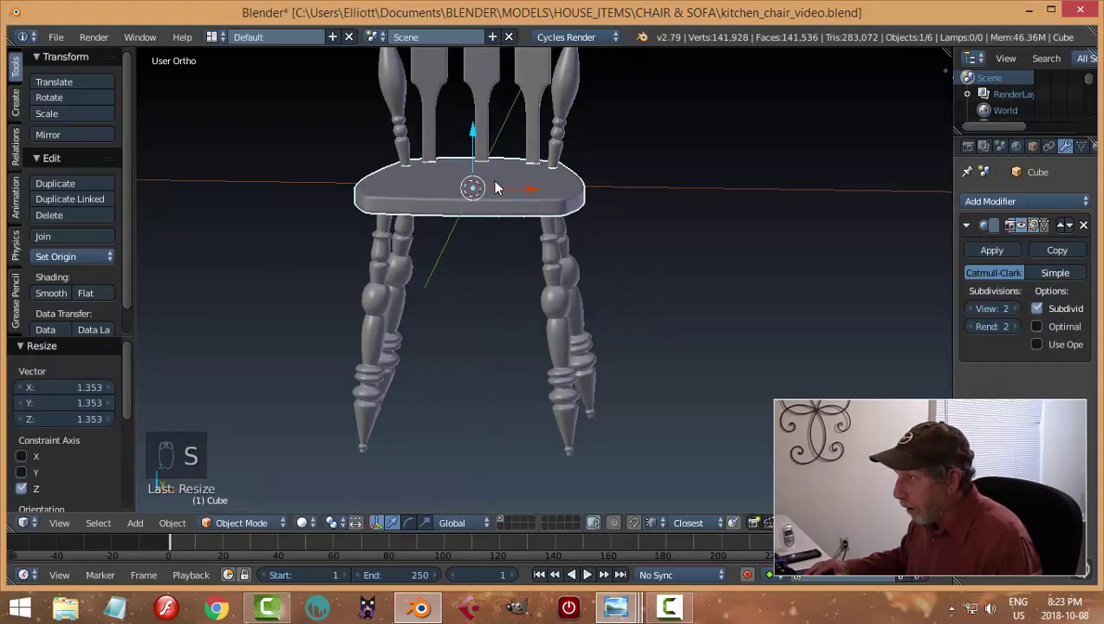
# Step: Save the file and select the front turned leg for mesh editing
pyautogui.moveTo(477, 135); pyautogui.dragTo(619, 214)
pyautogui.press('a')
pyautogui.middleClick(553, 259)
pyautogui.press('ctrl+s')
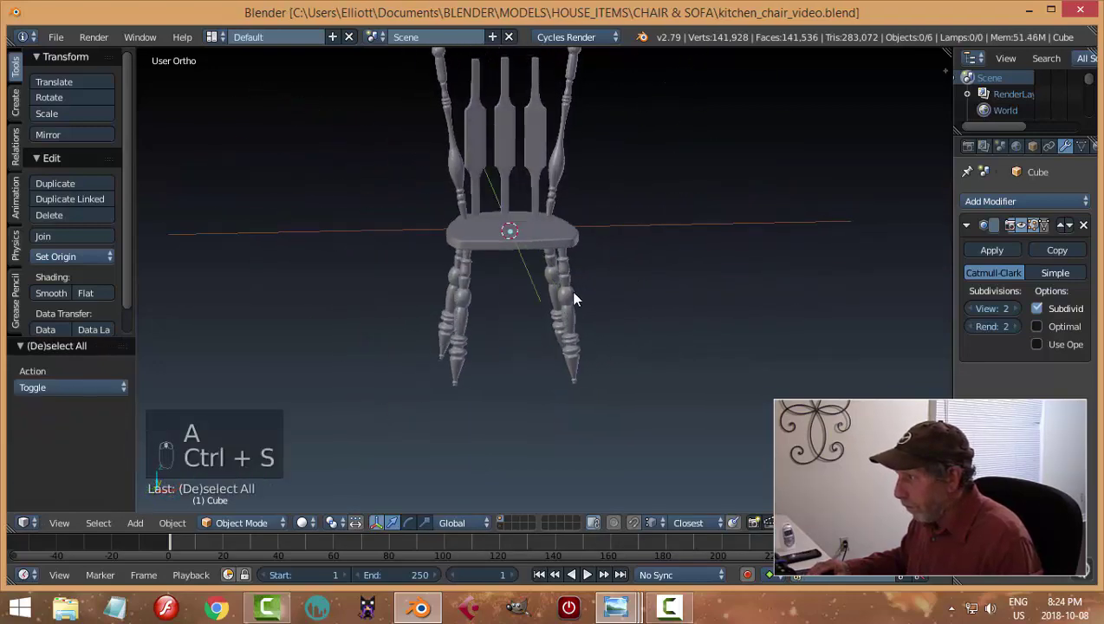
pyautogui.click(659, 300)
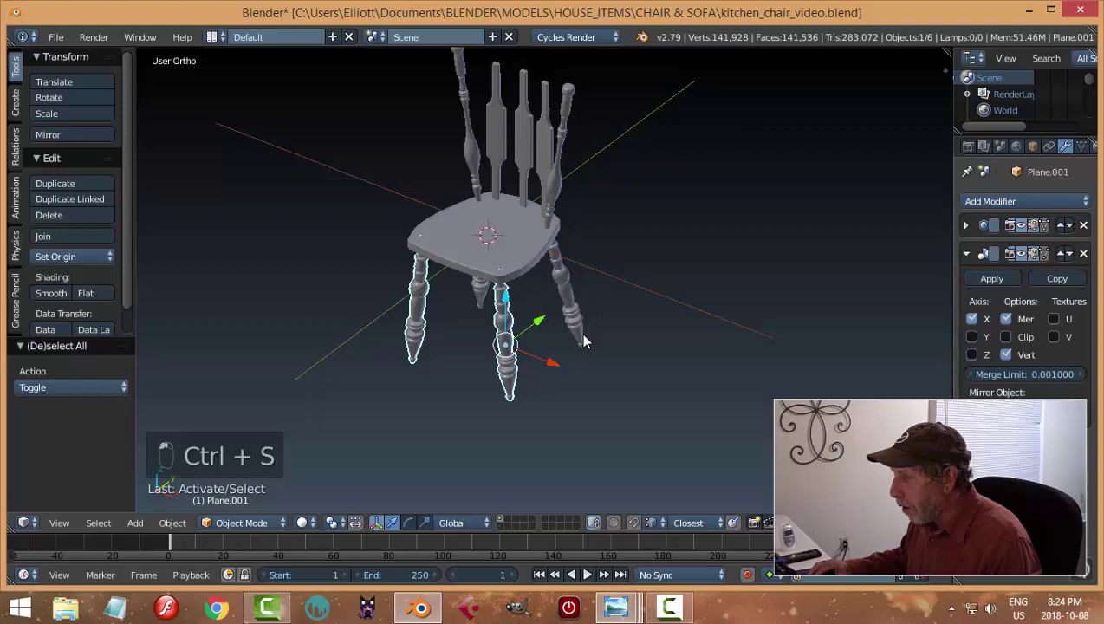
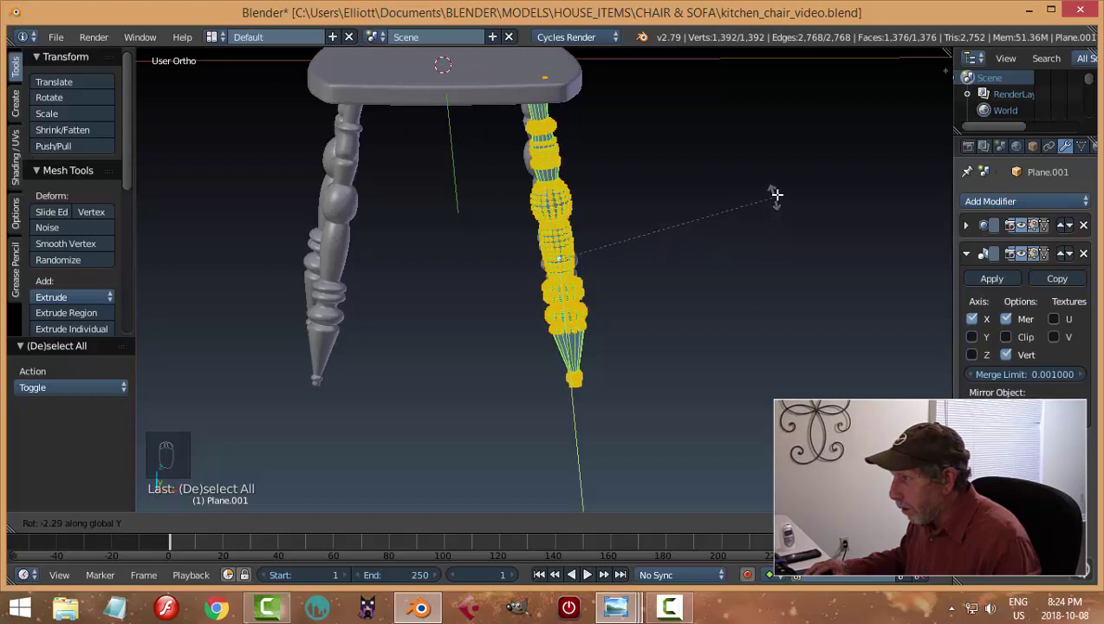
# Step: Check the front leg's roughly -4° Y tilt from Front Ortho view
pyautogui.press('KP_1')
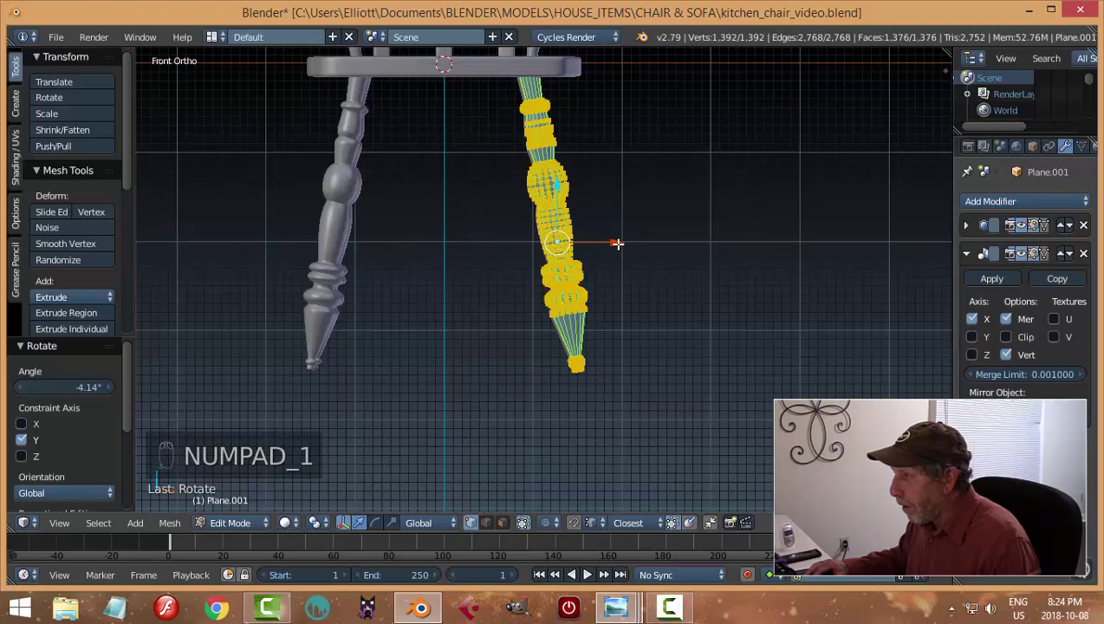
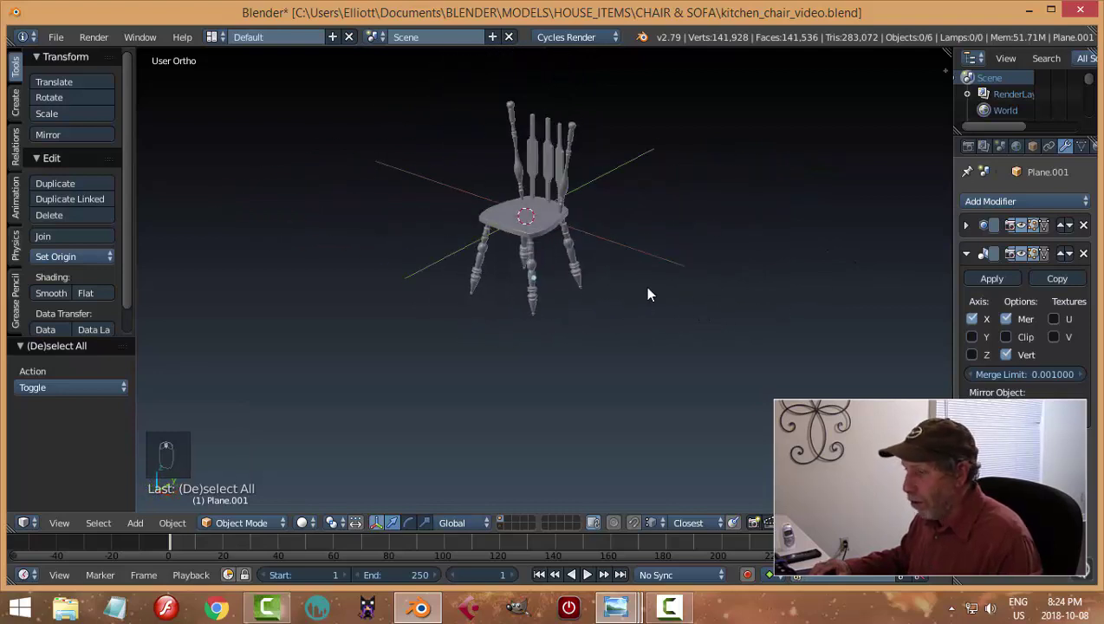
# Step: Save the chair file after tilting the front leg
pyautogui.press('ctrl+s')
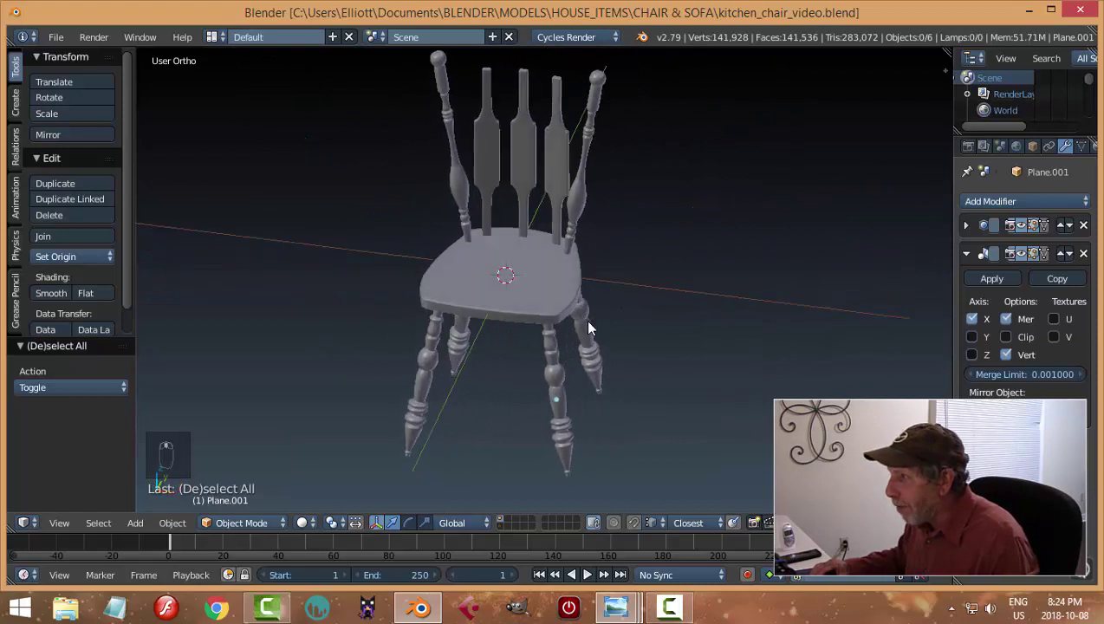
# Step: Move the curved crest rail onto the chair's layer with M and display it beside the seat
pyautogui.moveTo(505, 533); pyautogui.dragTo(615, 309)
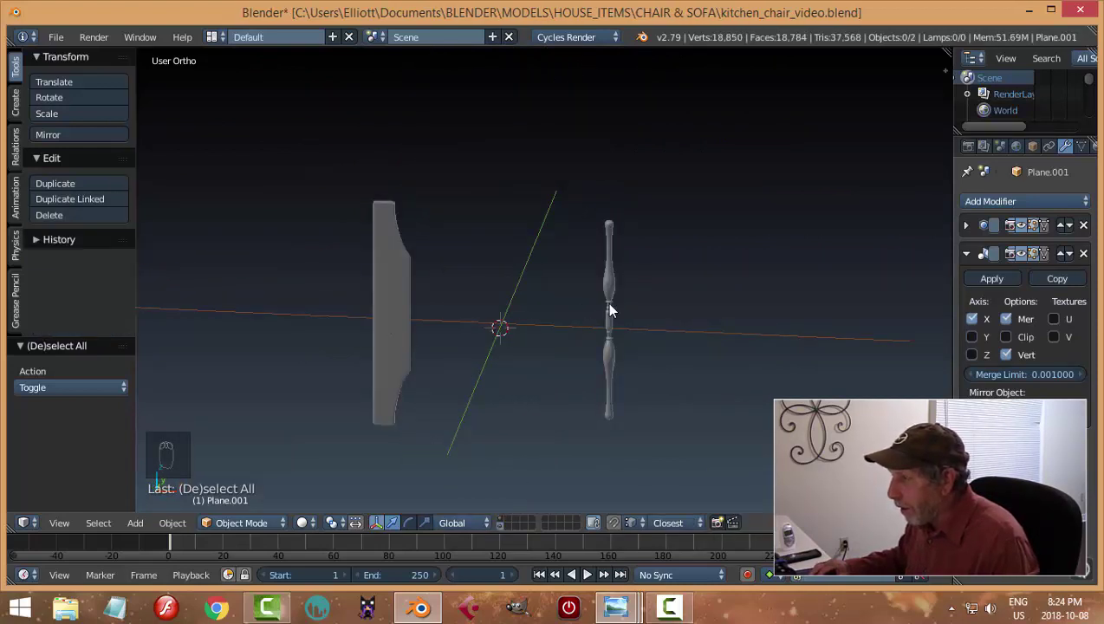
pyautogui.moveTo(409, 293); pyautogui.dragTo(529, 309)
pyautogui.press('m')
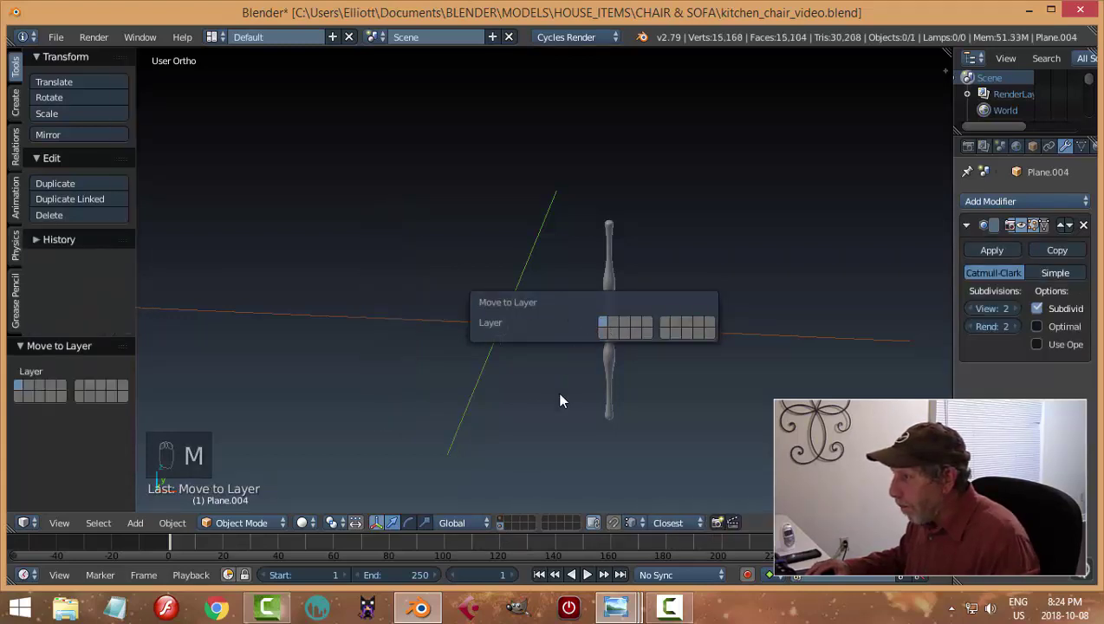
pyautogui.moveTo(503, 524); pyautogui.dragTo(434, 366)
pyautogui.rightClick(499, 353)
pyautogui.moveTo(499, 354); pyautogui.dragTo(553, 259)
# Step: Rotate the crest rail a quarter turn and shift it over the back spindles
pyautogui.moveTo(518, 229); pyautogui.dragTo(680, 227)
pyautogui.moveTo(668, 229); pyautogui.dragTo(502, 363)
pyautogui.press('r')
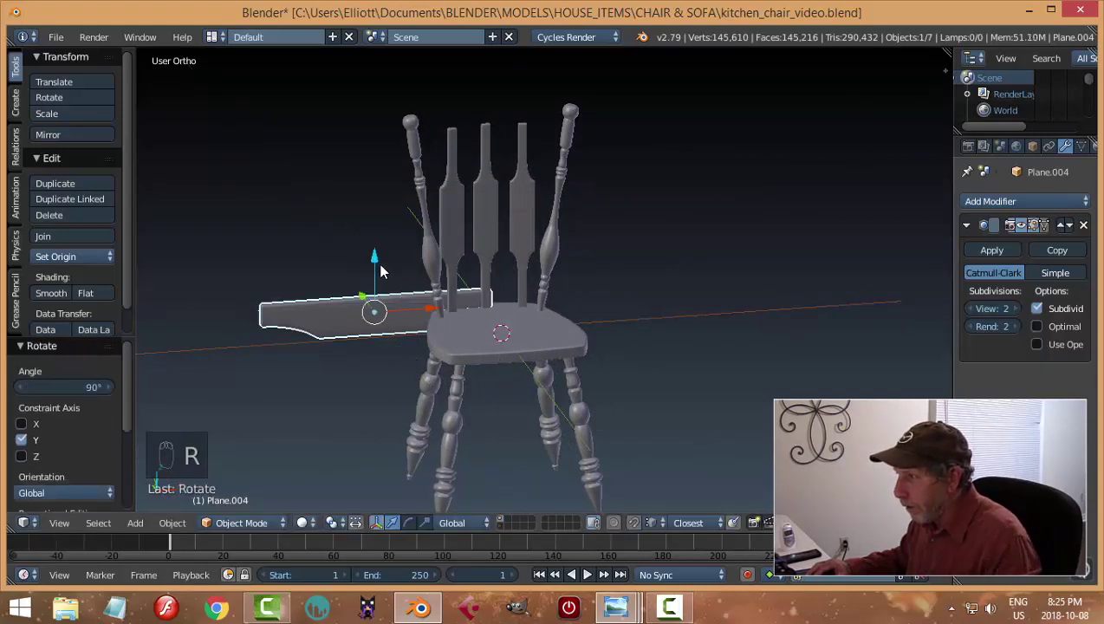
pyautogui.moveTo(391, 222); pyautogui.dragTo(718, 217)
pyautogui.middleClick(616, 210)
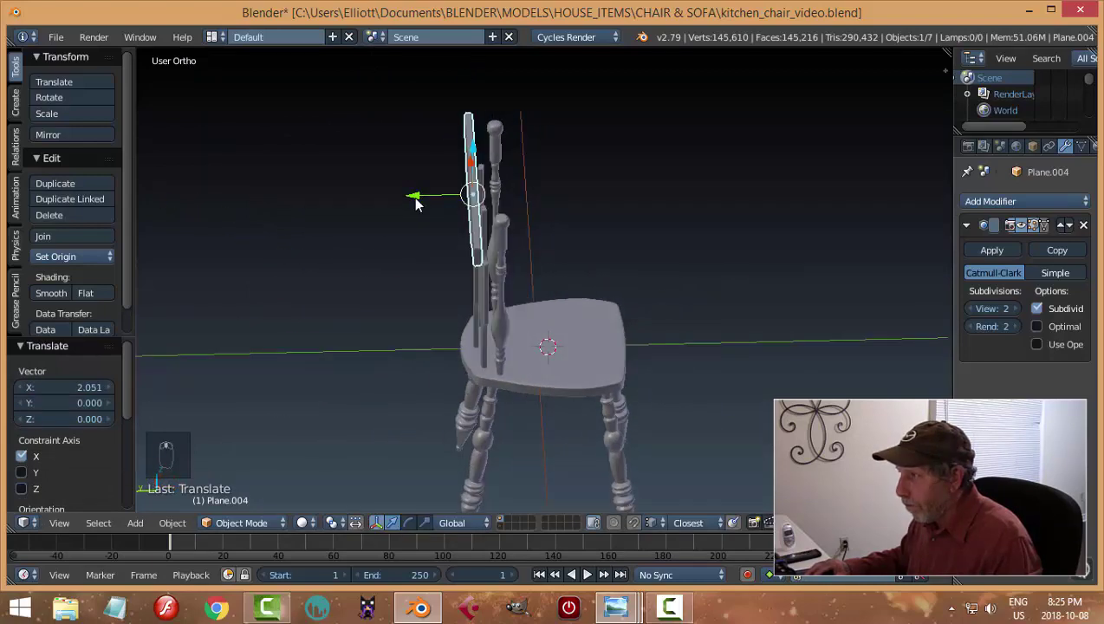
pyautogui.moveTo(414, 202); pyautogui.dragTo(438, 204)
pyautogui.moveTo(414, 202); pyautogui.dragTo(552, 246)
pyautogui.middleClick(553, 246)
pyautogui.middleClick(443, 134)
pyautogui.moveTo(443, 134); pyautogui.dragTo(467, 88)
pyautogui.middleClick(606, 187)
# Step: In front view, set the crest rail down onto the spindle tops and save the file
pyautogui.press('KP_1')
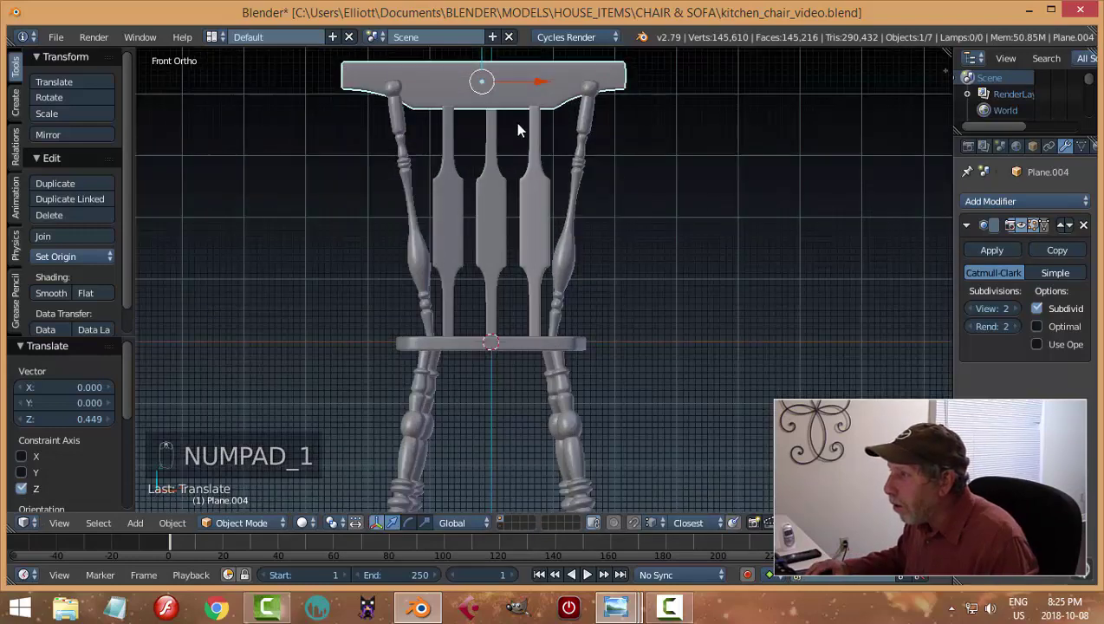
pyautogui.moveTo(508, 89); pyautogui.dragTo(426, 166)
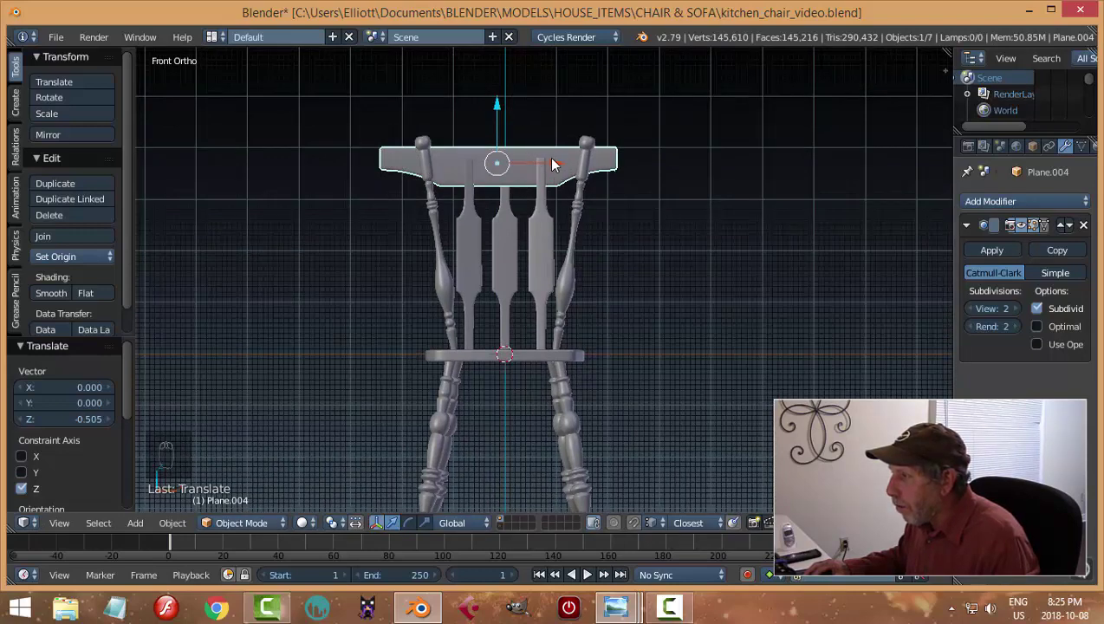
pyautogui.moveTo(560, 167); pyautogui.dragTo(568, 166)
pyautogui.moveTo(512, 110); pyautogui.dragTo(592, 256)
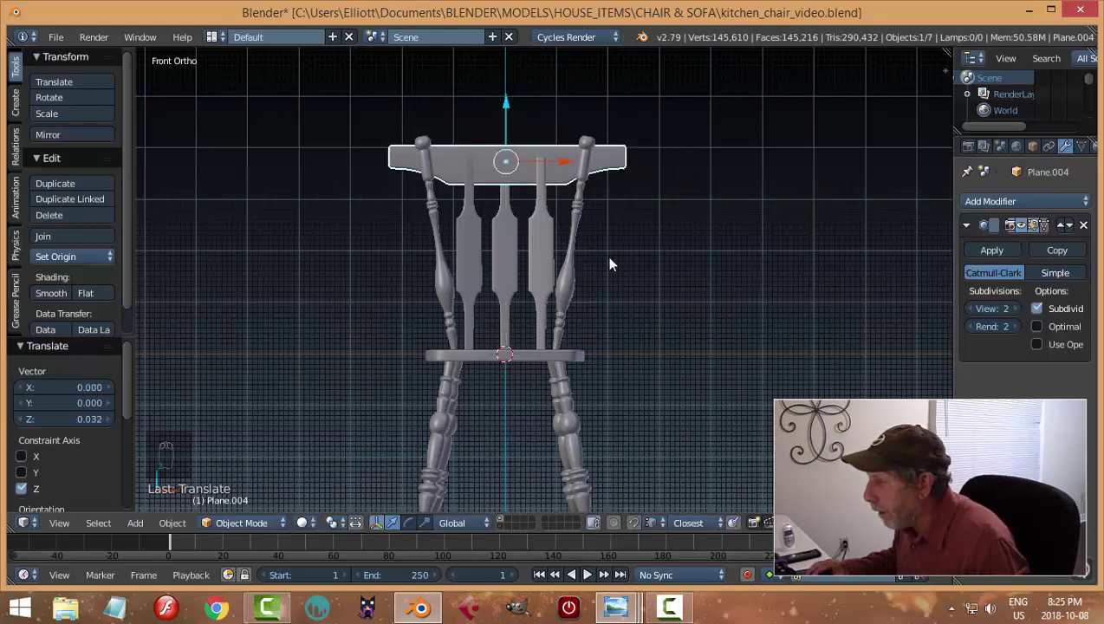
pyautogui.moveTo(629, 250); pyautogui.dragTo(580, 368)
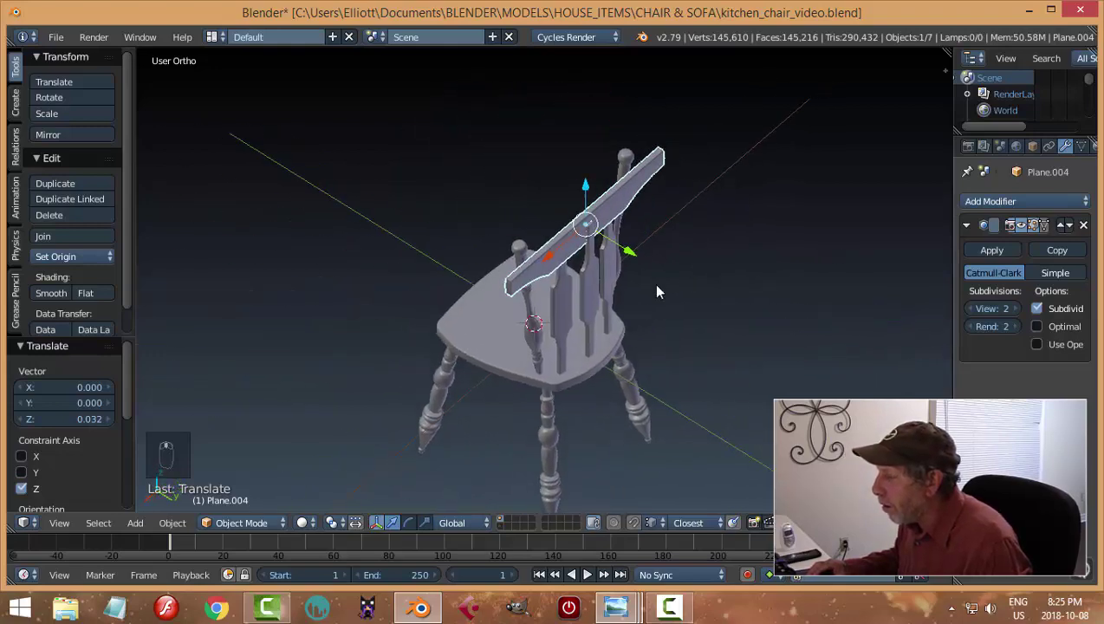
pyautogui.press('ctrl+s')
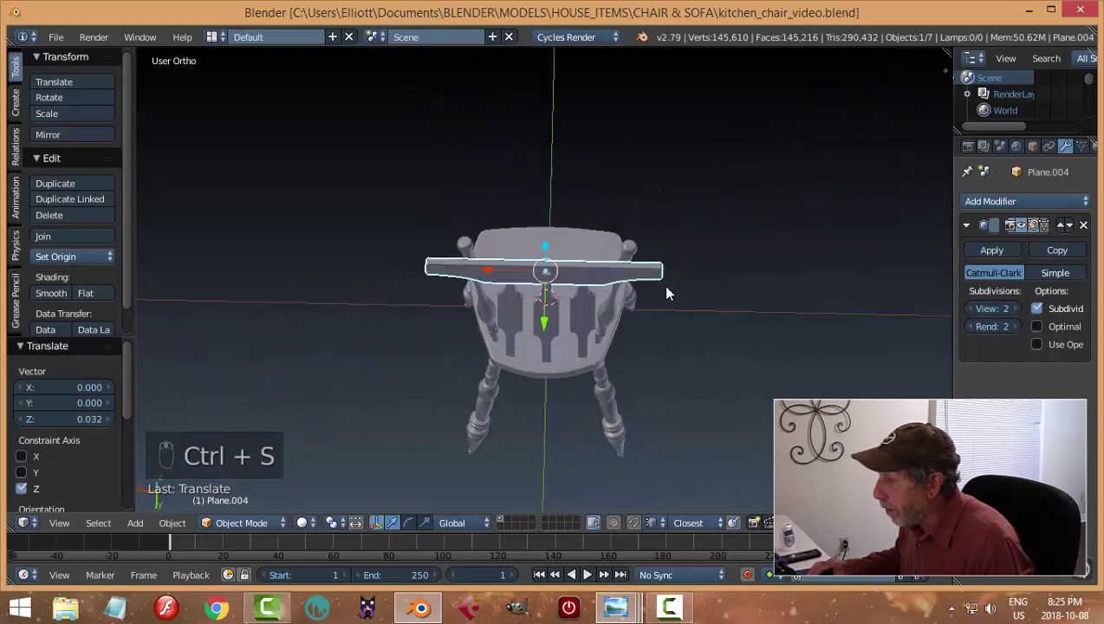
# Step: Snap the 3D cursor to the crest rail's centre with Cursor to Selected
pyautogui.press('KP_1')
pyautogui.moveTo(670, 231); pyautogui.dragTo(616, 290)
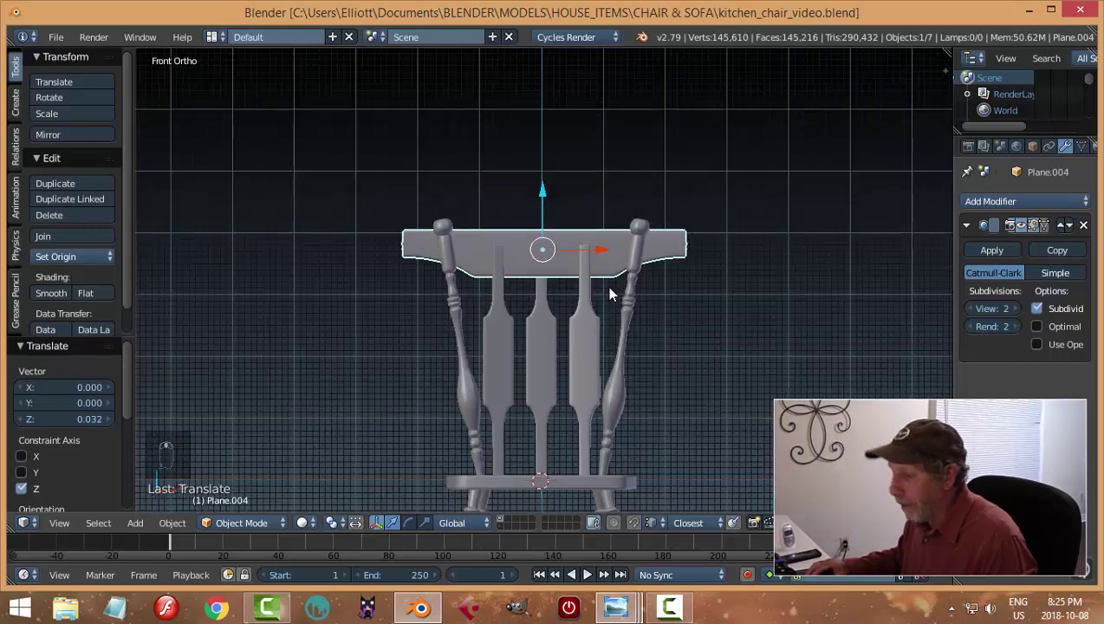
pyautogui.press('shift+s')
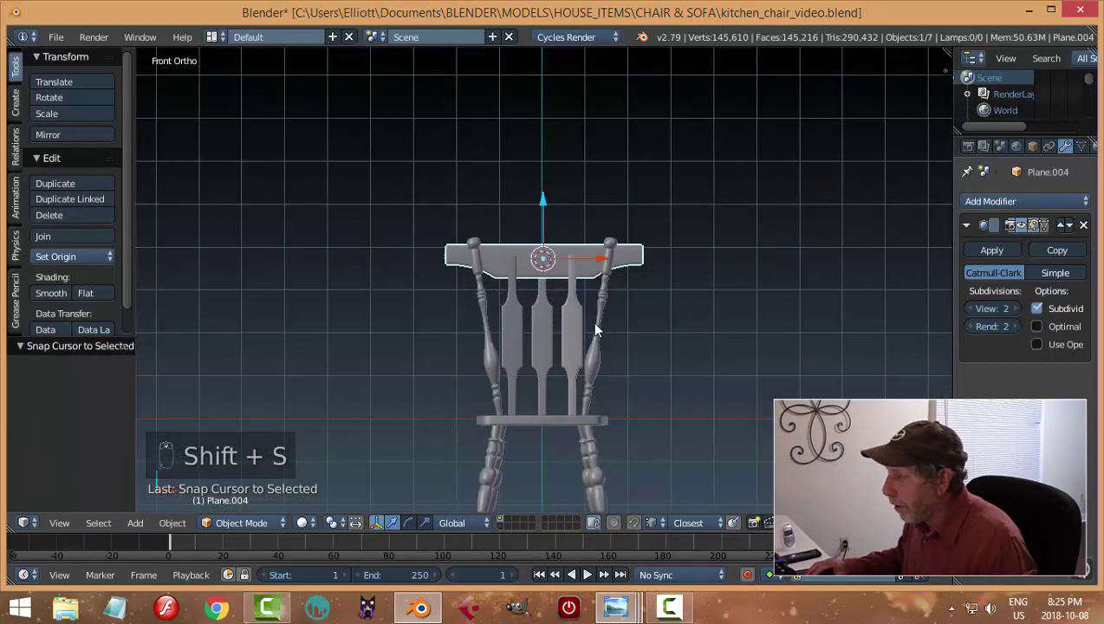
# Step: Add a lattice at the cursor and scale it to the rail's width and height
pyautogui.press('shift+a')
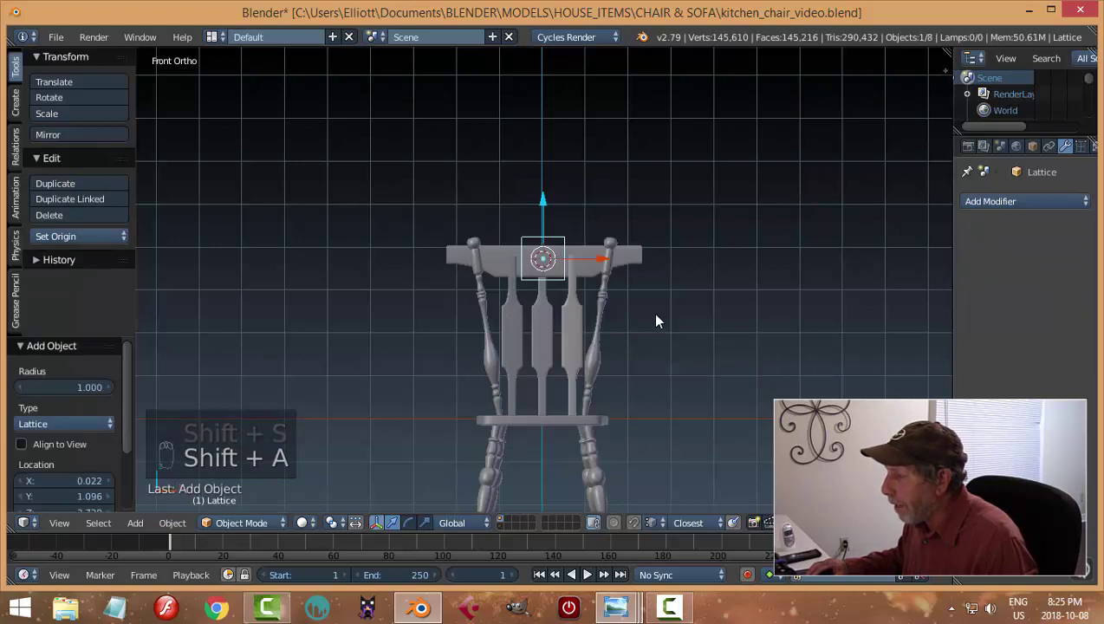
pyautogui.press('s')
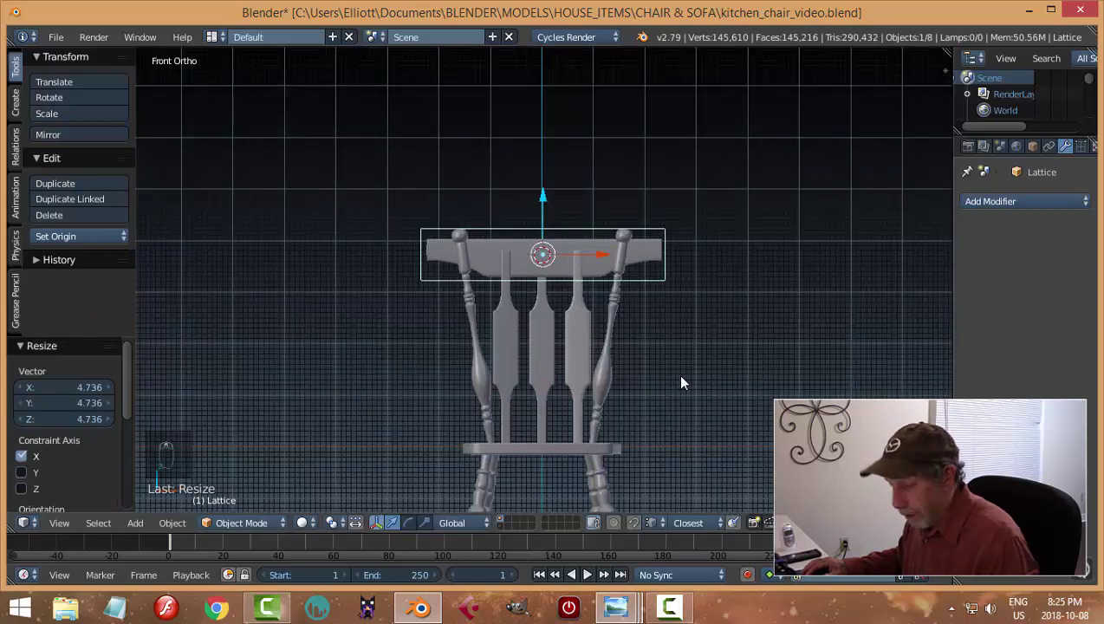
pyautogui.press('s')
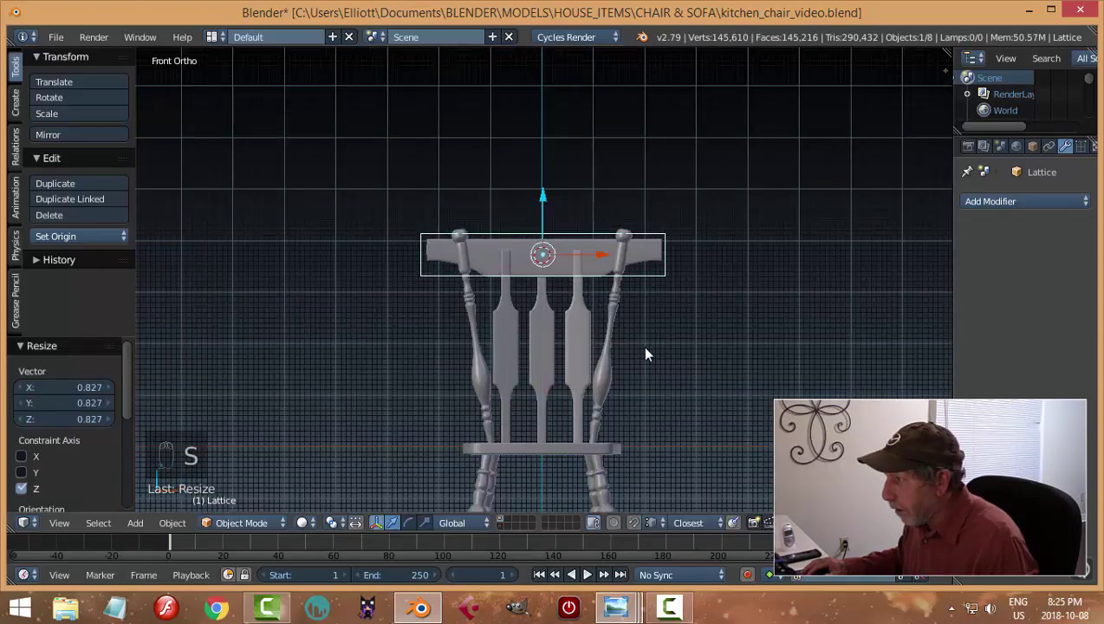
# Step: Thin the lattice along Y so it closely matches the rail's depth
pyautogui.moveTo(547, 205); pyautogui.dragTo(549, 207)
pyautogui.moveTo(799, 298); pyautogui.dragTo(746, 344)
pyautogui.press('s')
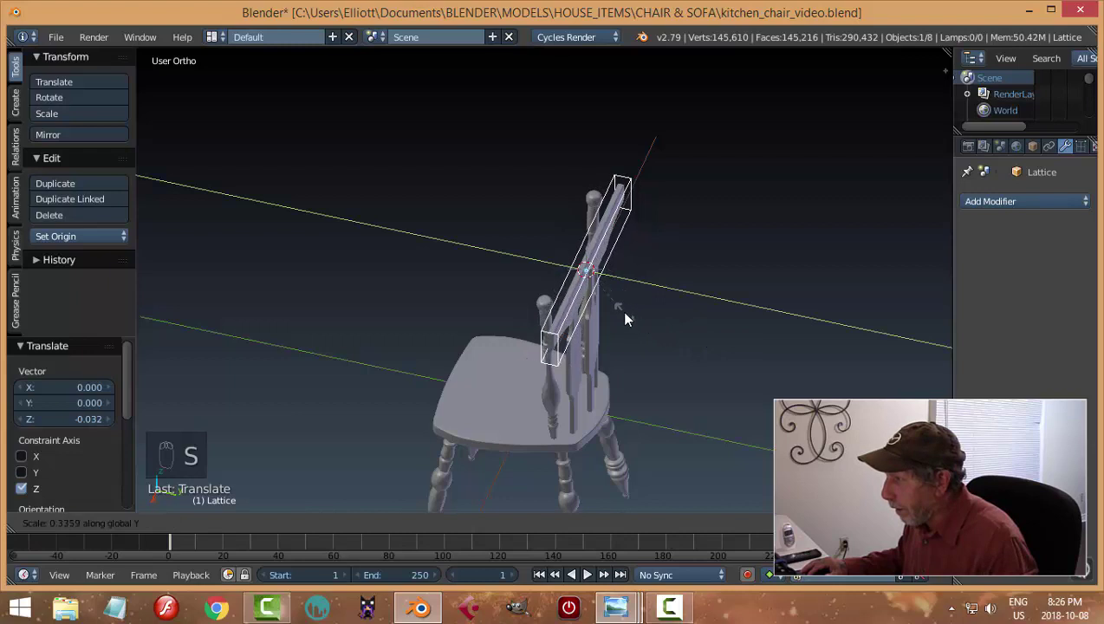
pyautogui.moveTo(631, 352); pyautogui.dragTo(756, 326)
pyautogui.press('s')
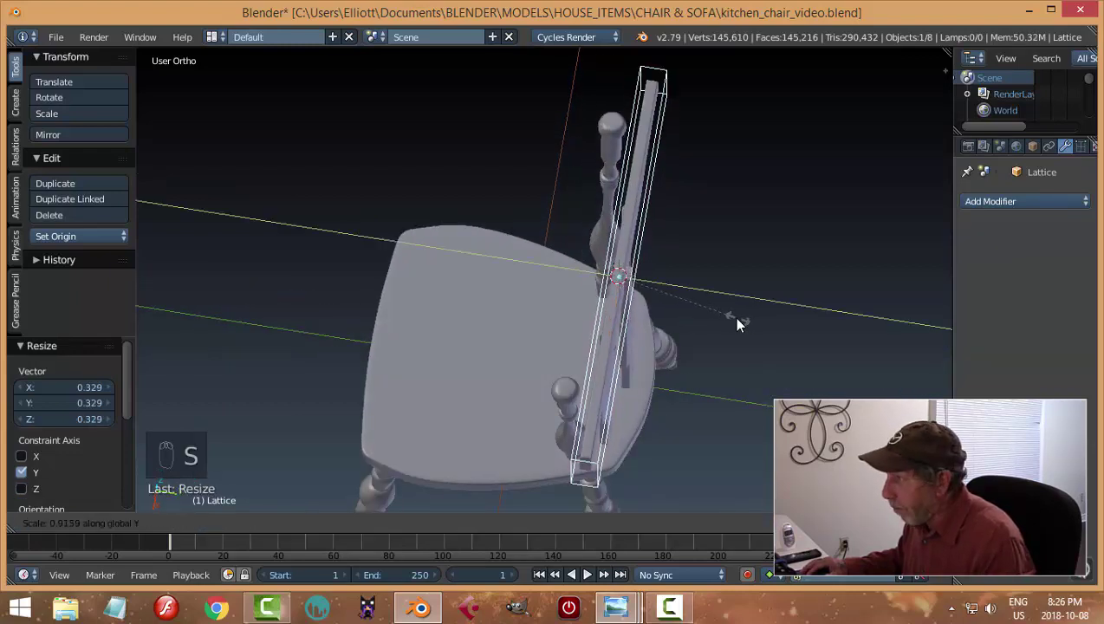
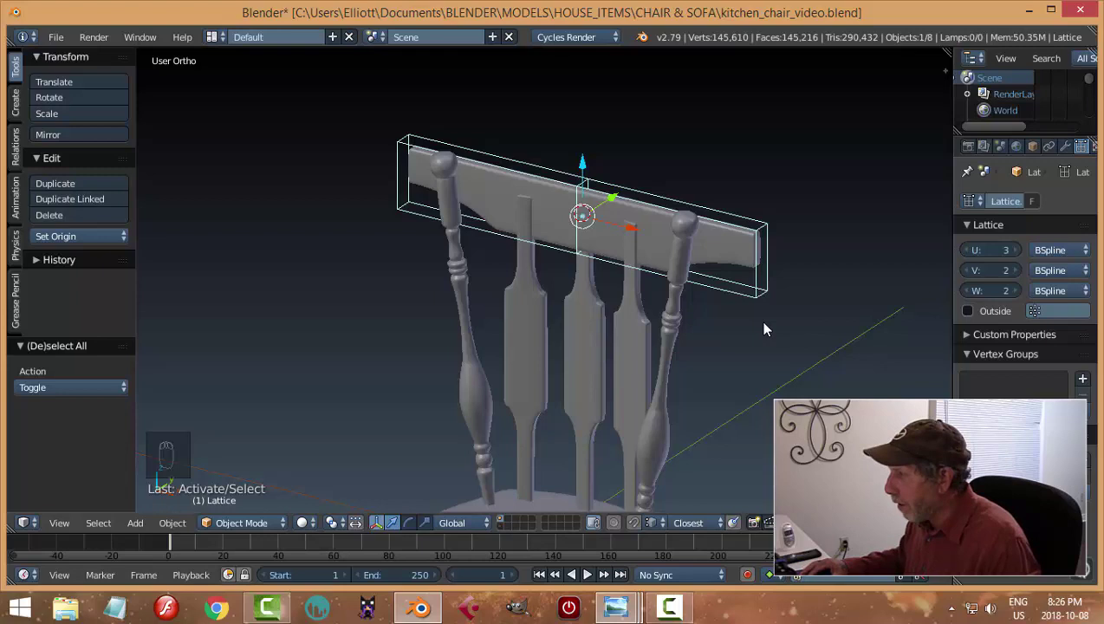
# Step: Select the lattice's middle points and push them about 1.59 along Y to bend the rail backward
pyautogui.moveTo(735, 253); pyautogui.dragTo(1014, 329)
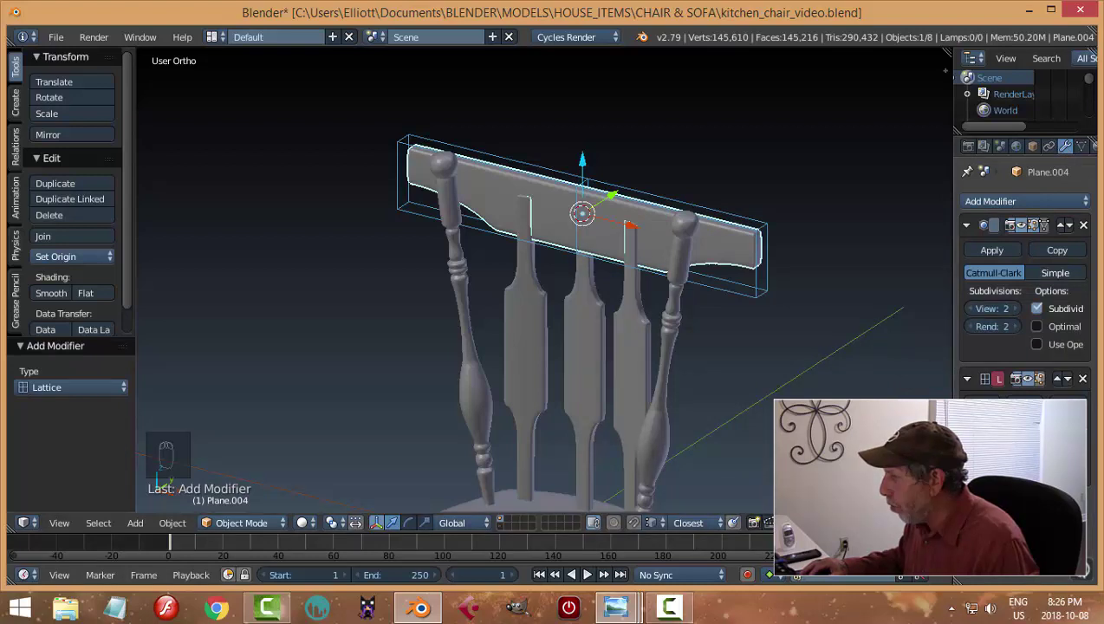
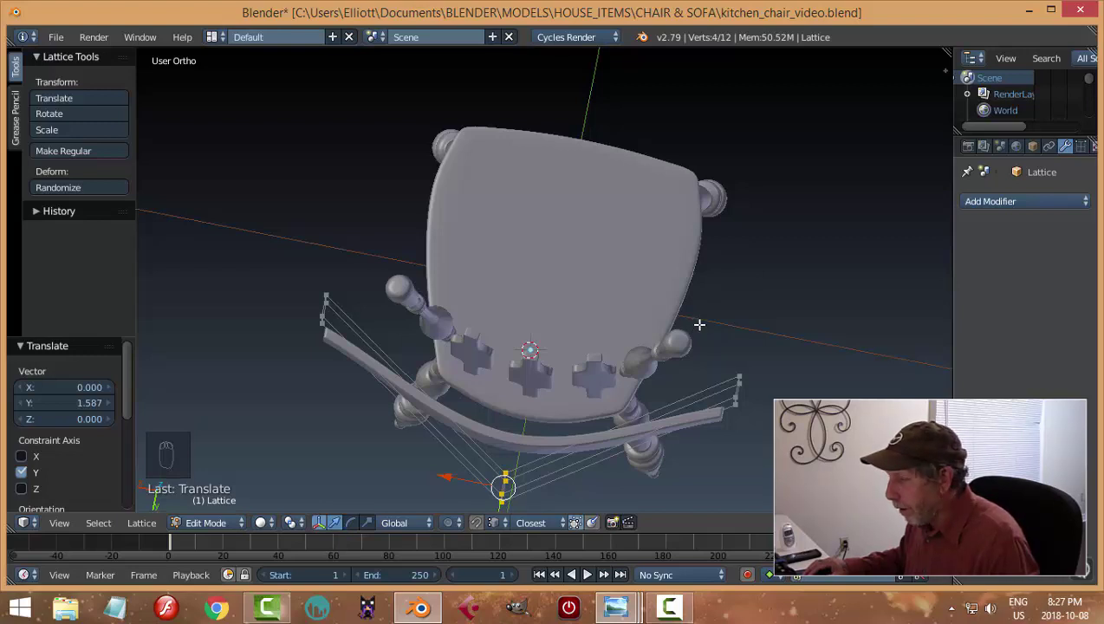
pyautogui.press('a')
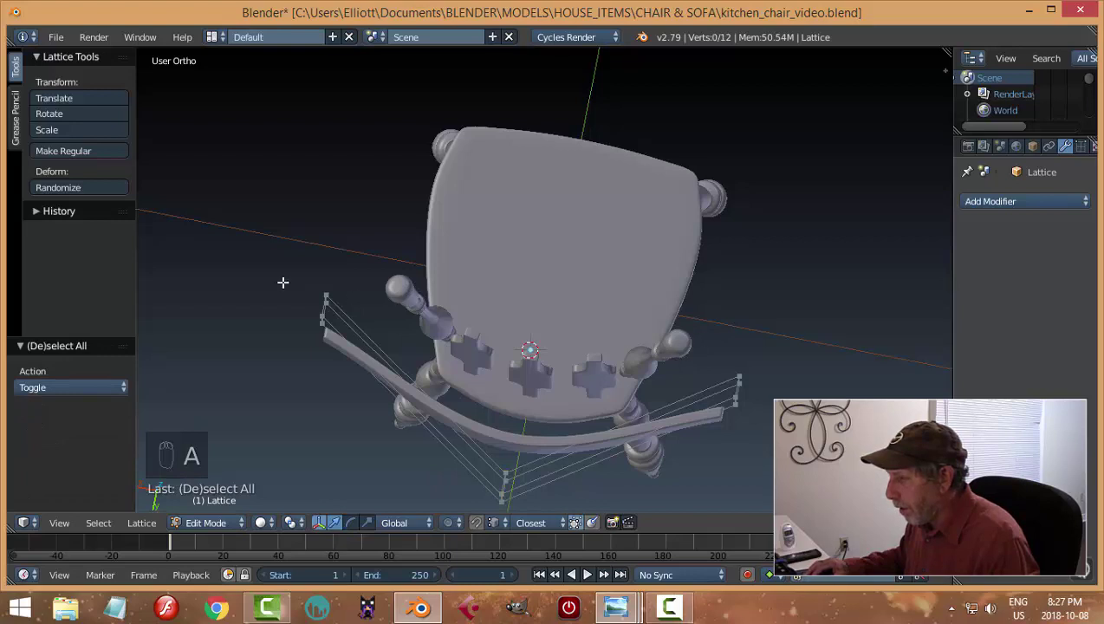
pyautogui.press('b')
pyautogui.press('b')
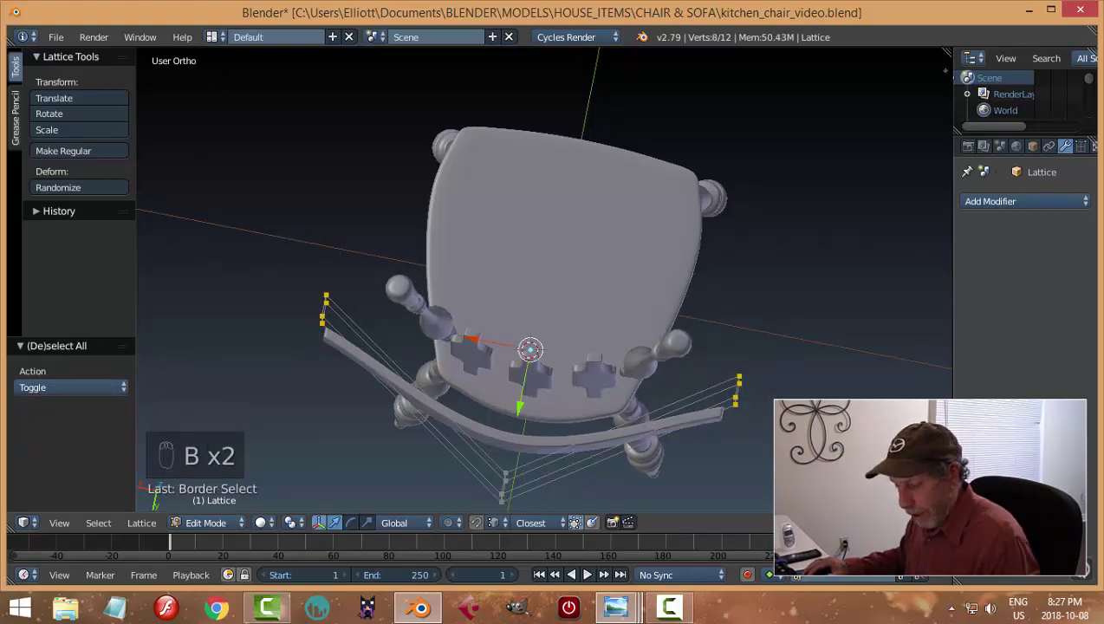
pyautogui.press('s')
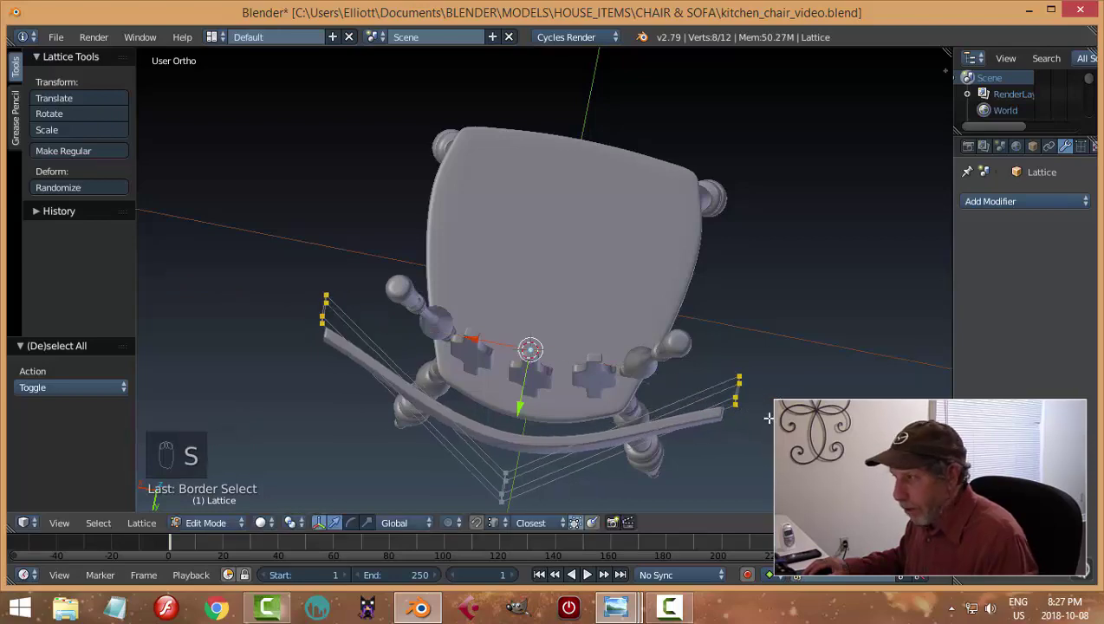
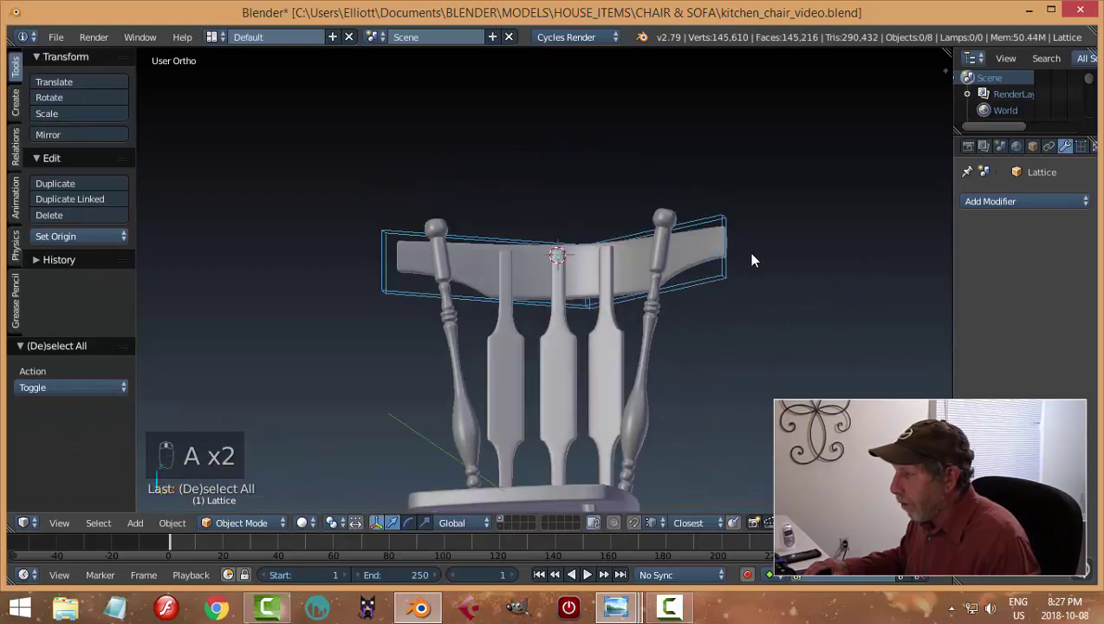
# Step: Shrink the curved rail along X so it fits between the two back posts
pyautogui.moveTo(655, 222); pyautogui.dragTo(605, 263)
pyautogui.moveTo(657, 277); pyautogui.dragTo(720, 250)
pyautogui.moveTo(720, 271); pyautogui.dragTo(722, 313)
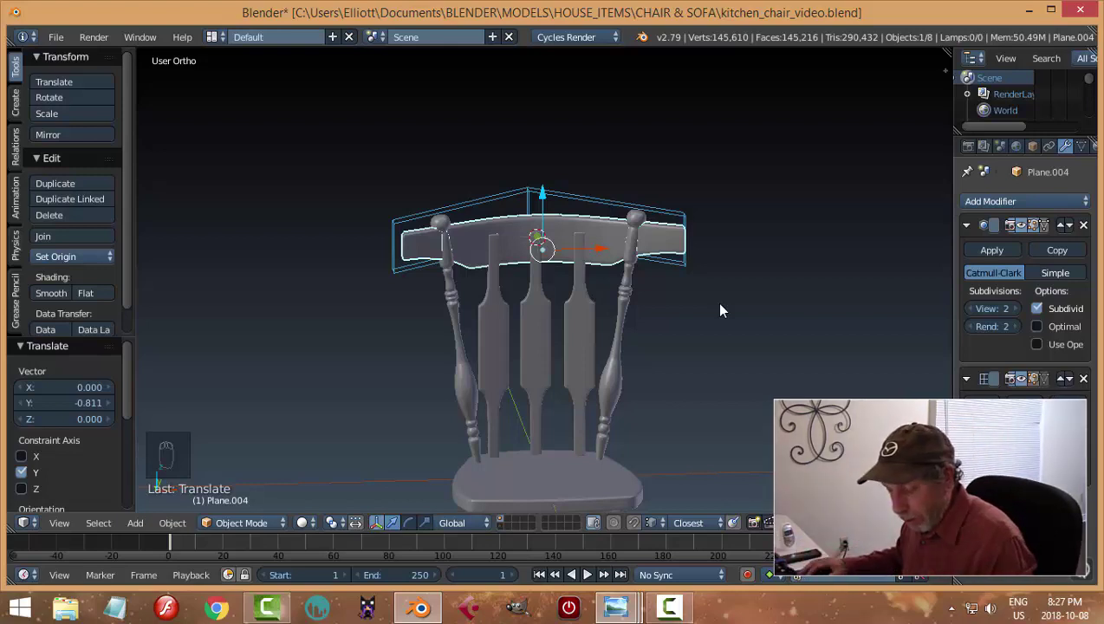
pyautogui.press('s')
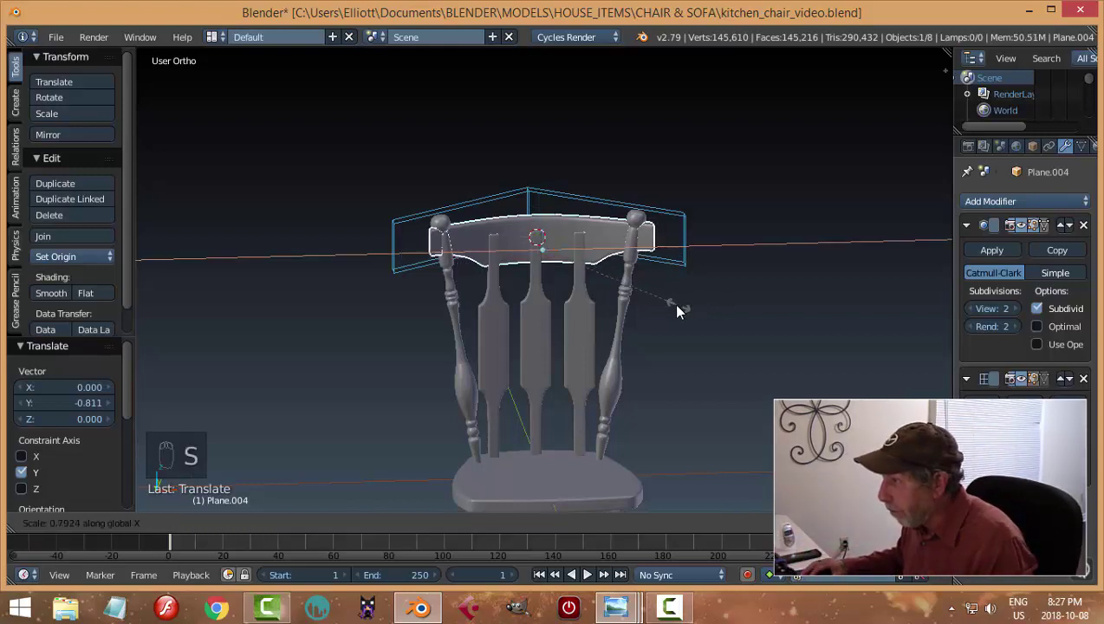
pyautogui.middleClick(659, 287)
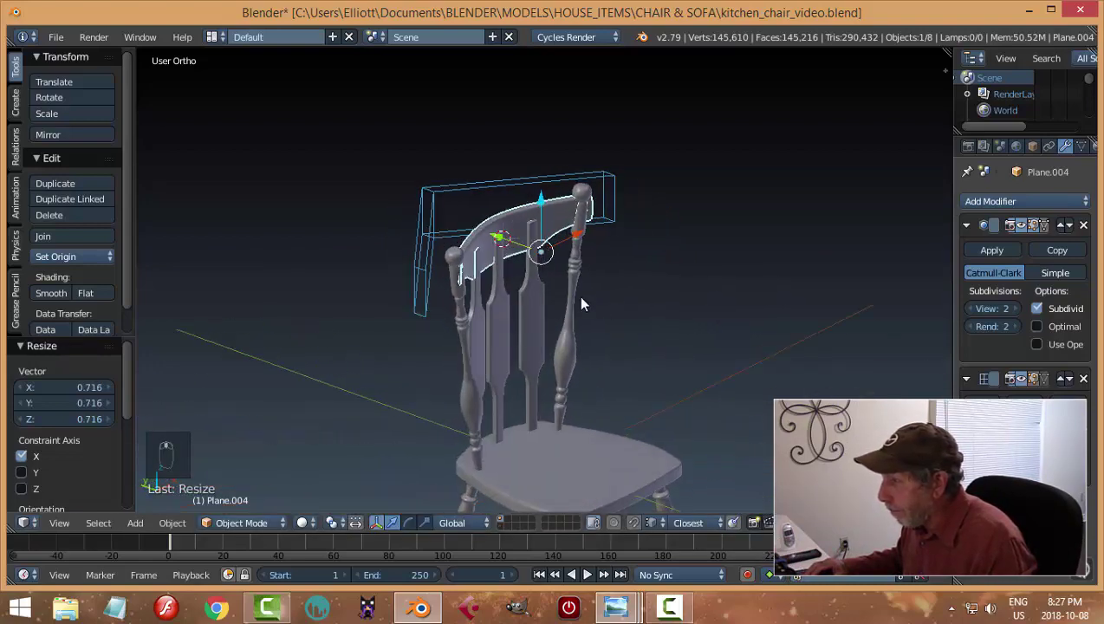
# Step: Check the rail's fit between the posts and deselect everything
pyautogui.moveTo(500, 243); pyautogui.dragTo(506, 246)
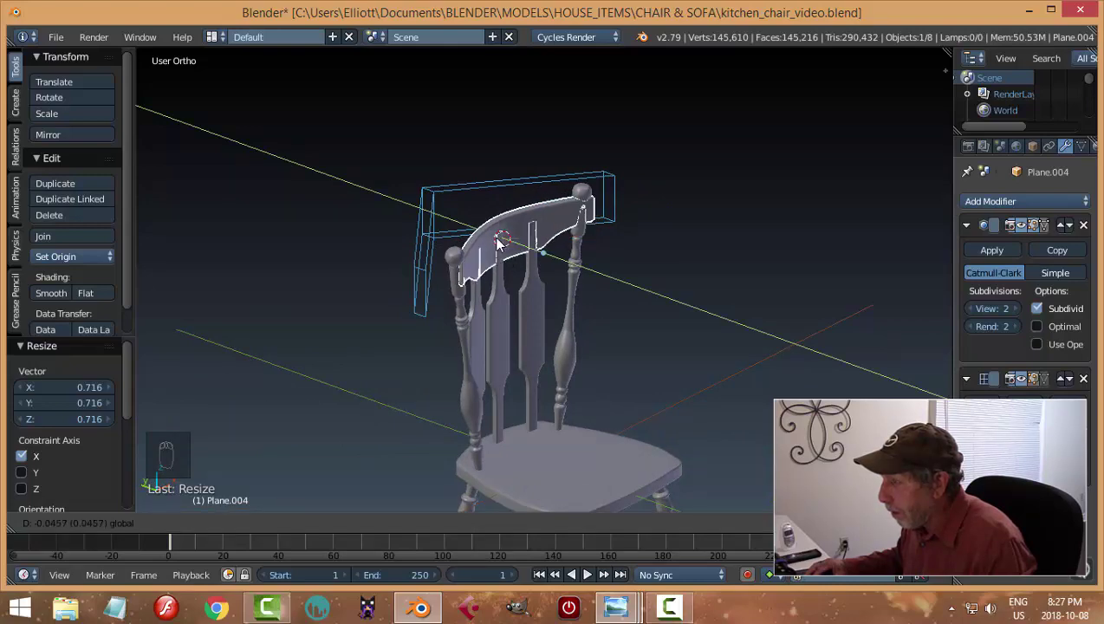
pyautogui.moveTo(682, 294); pyautogui.dragTo(647, 310)
pyautogui.press('a')
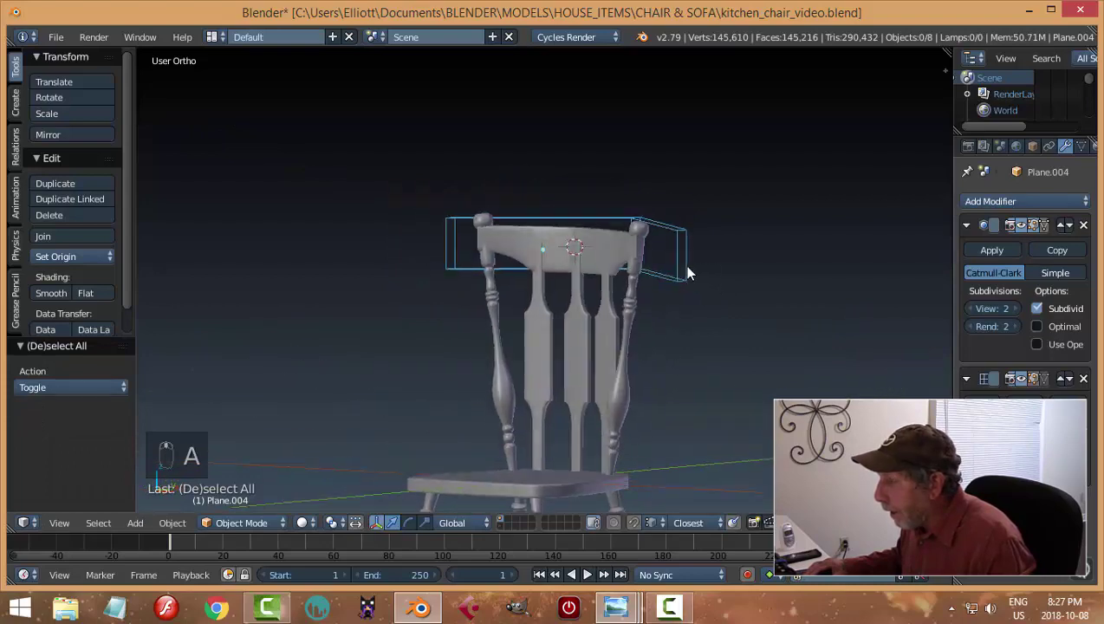
pyautogui.moveTo(695, 294); pyautogui.dragTo(709, 322)
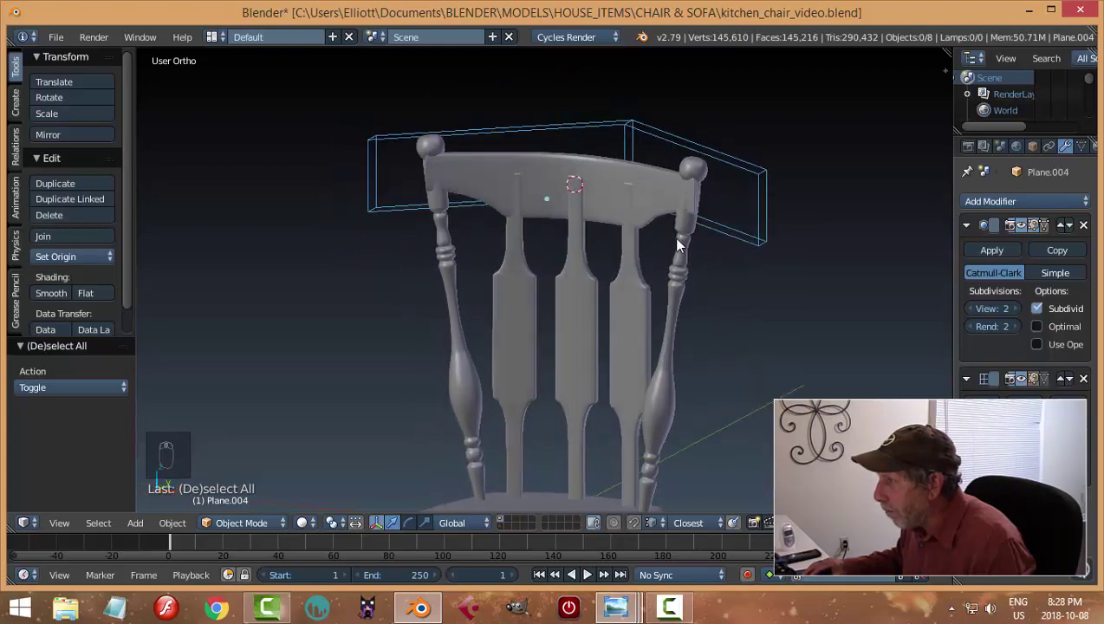
pyautogui.moveTo(689, 245); pyautogui.dragTo(557, 368)
# Step: Tilt one back post's mesh slightly sideways about a single axis
pyautogui.press('Tab')
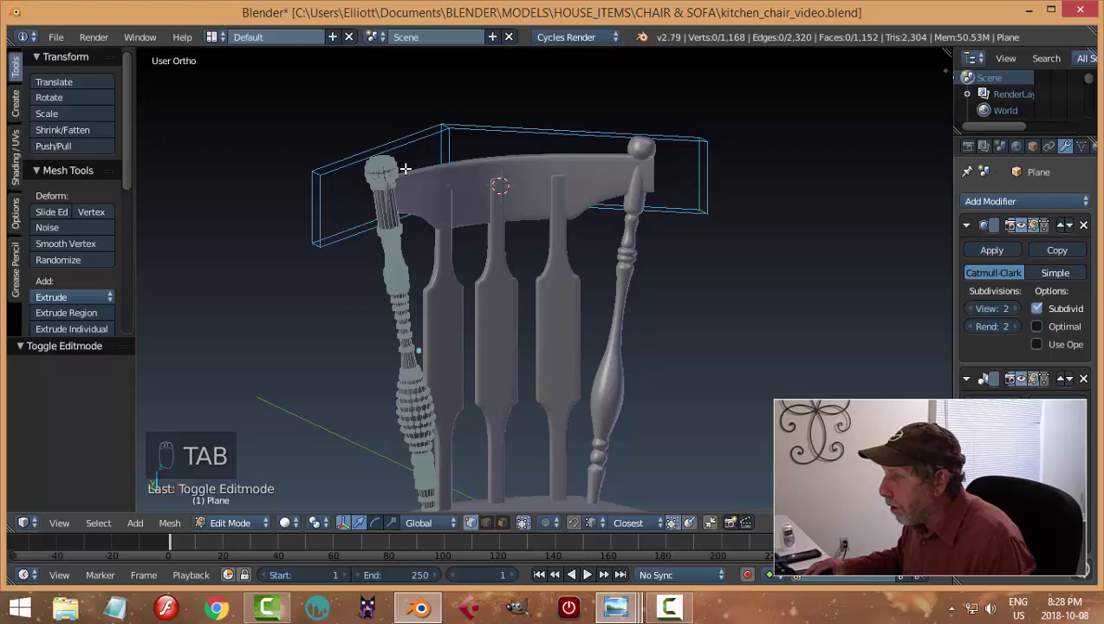
pyautogui.press('a')
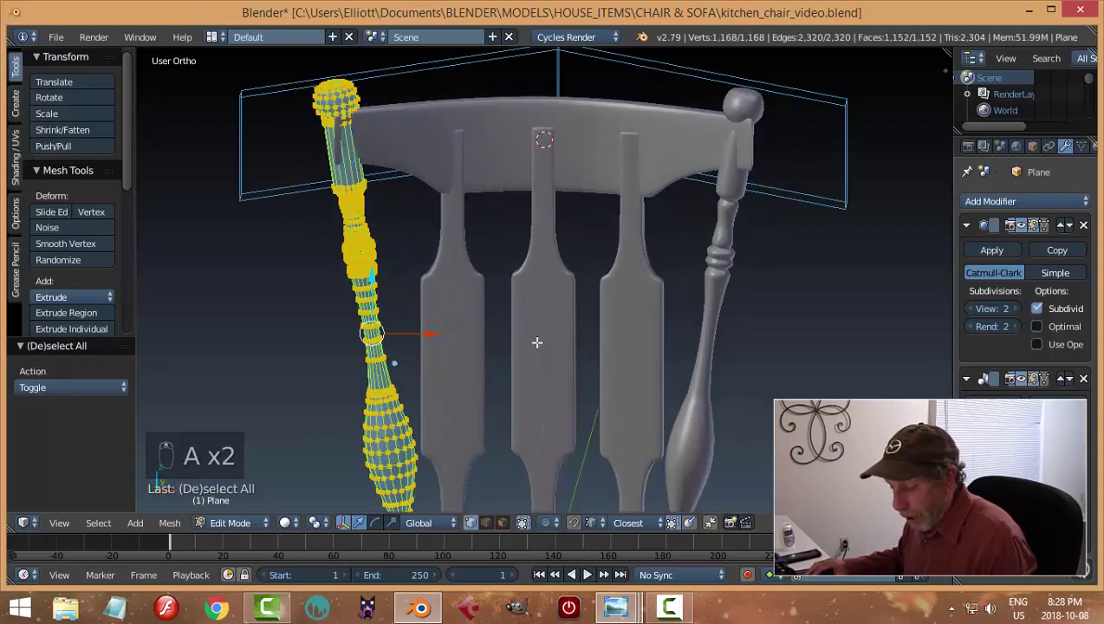
pyautogui.press('r')
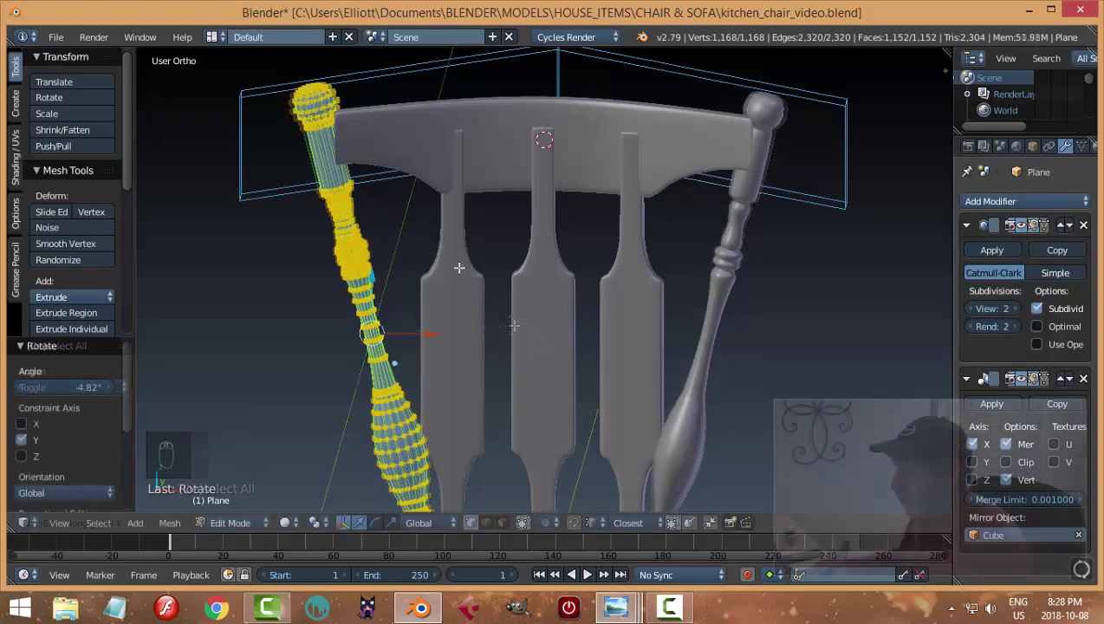
pyautogui.press('Tab')
pyautogui.click(507, 147)
pyautogui.click(540, 130)
# Step: Lower the crest rail onto the posts, nudge it back and reduce its curve depth
pyautogui.moveTo(599, 183); pyautogui.dragTo(462, 191)
pyautogui.moveTo(462, 191); pyautogui.dragTo(449, 190)
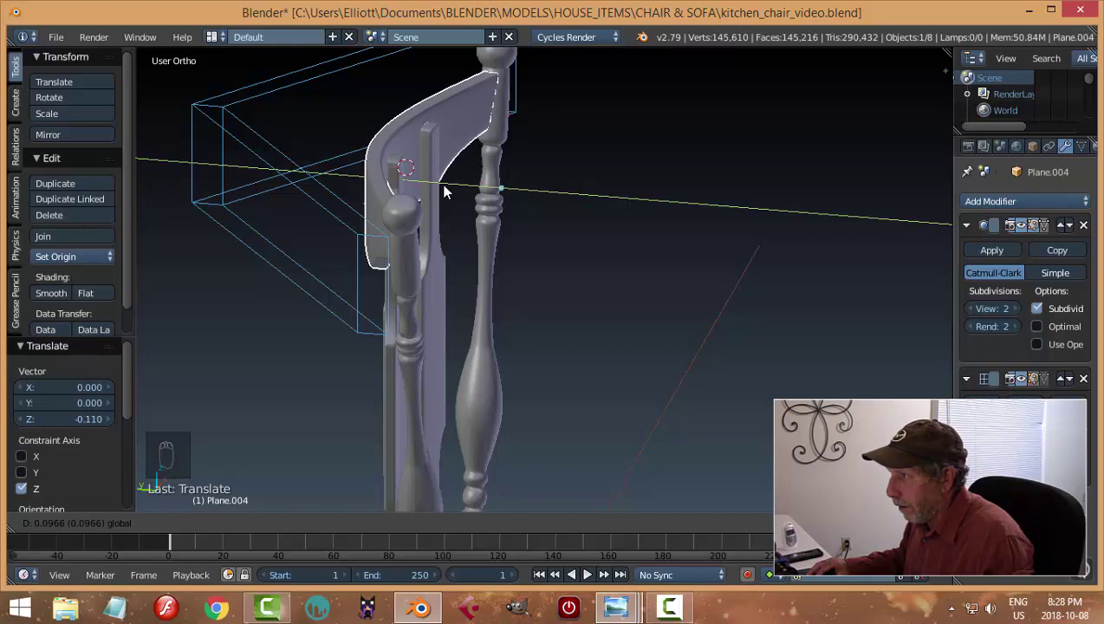
pyautogui.moveTo(538, 213); pyautogui.dragTo(378, 207)
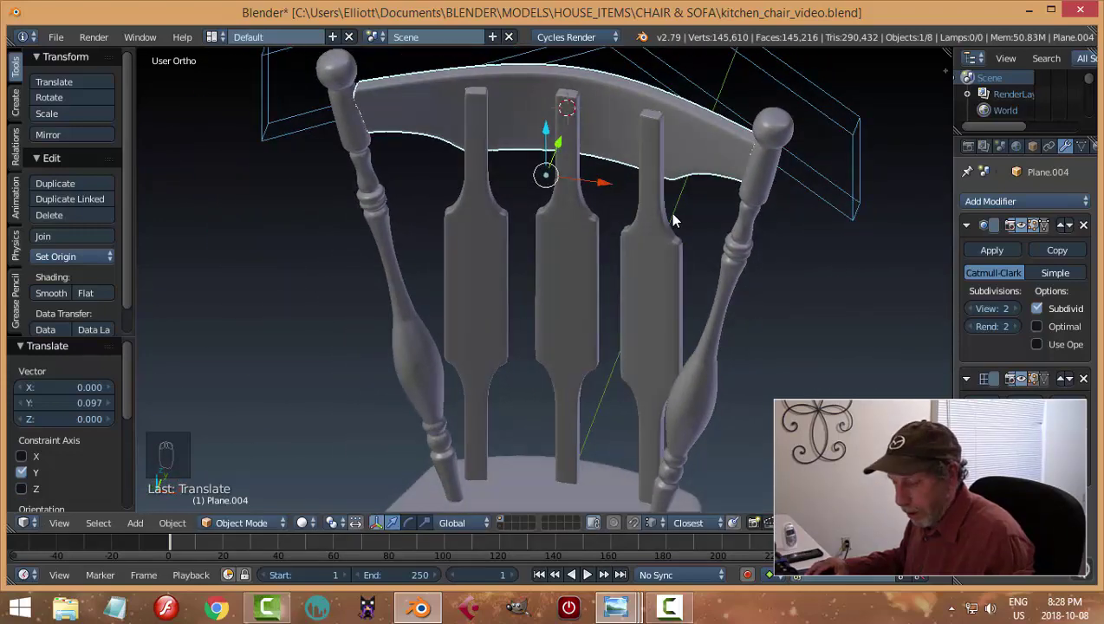
pyautogui.press('s')
pyautogui.moveTo(765, 234); pyautogui.dragTo(760, 254)
pyautogui.press('s')
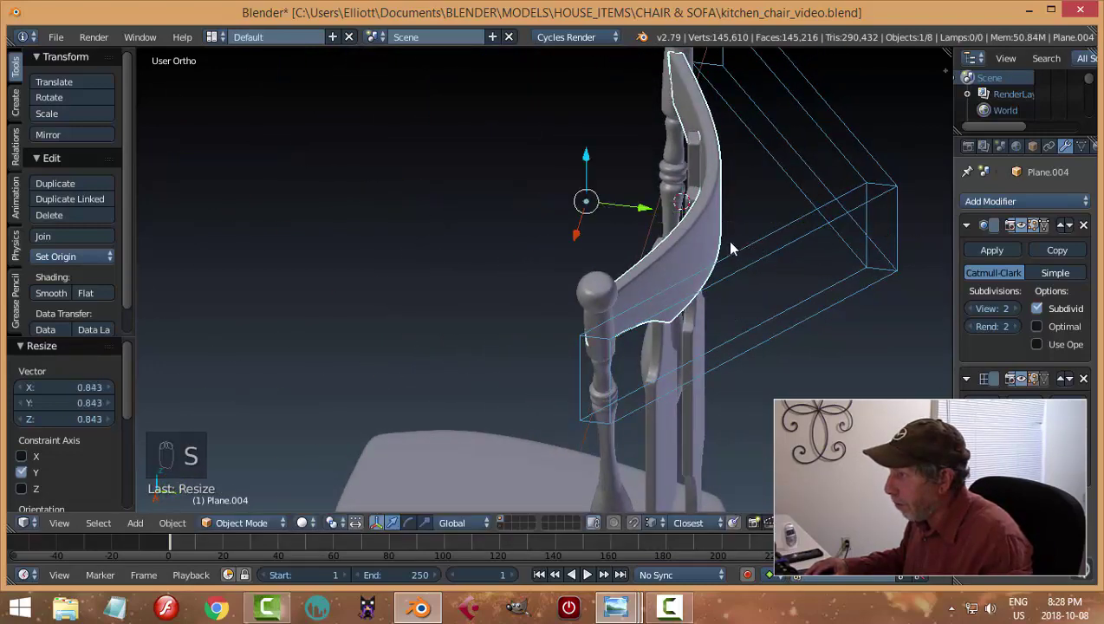
# Step: Squash the crest rail to about 0.79 of its height over the back posts
pyautogui.press('a')
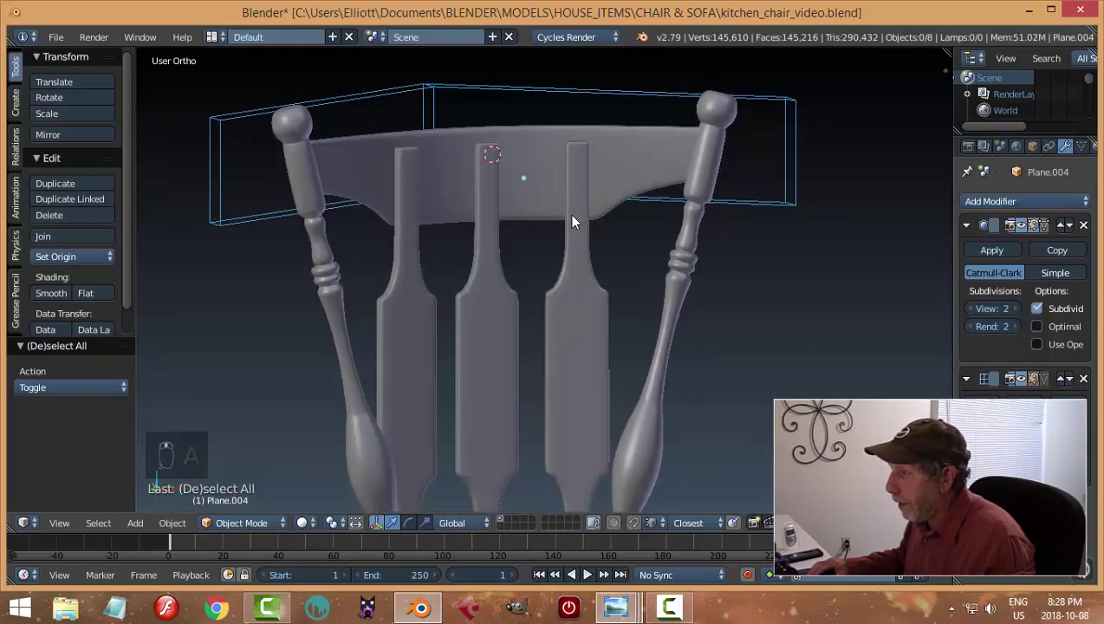
pyautogui.moveTo(532, 183); pyautogui.dragTo(599, 238)
pyautogui.press('s')
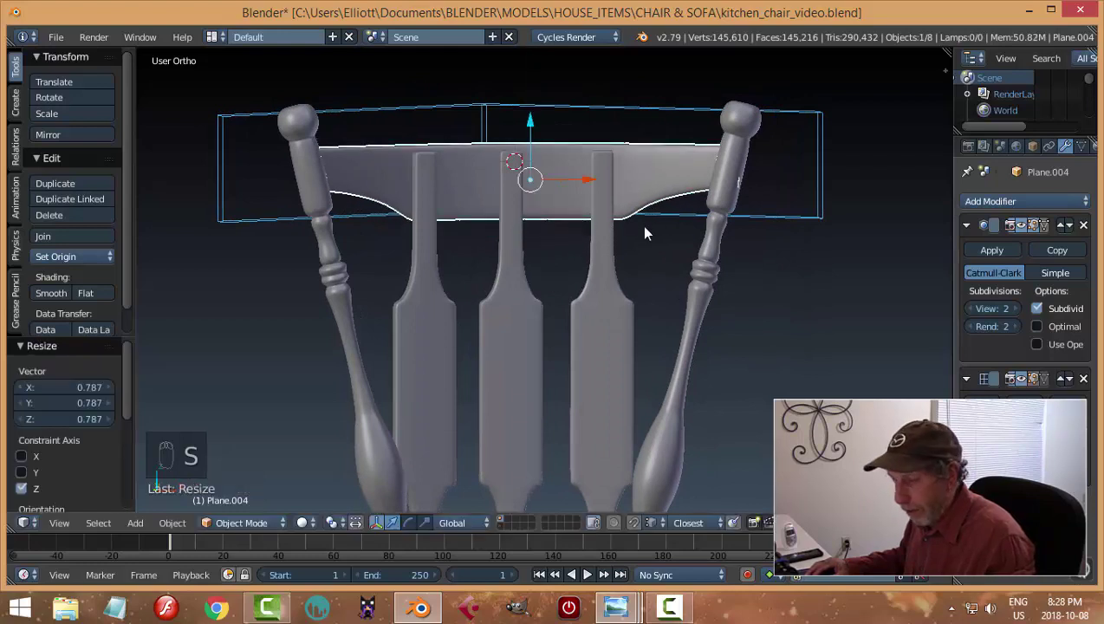
pyautogui.press('s')
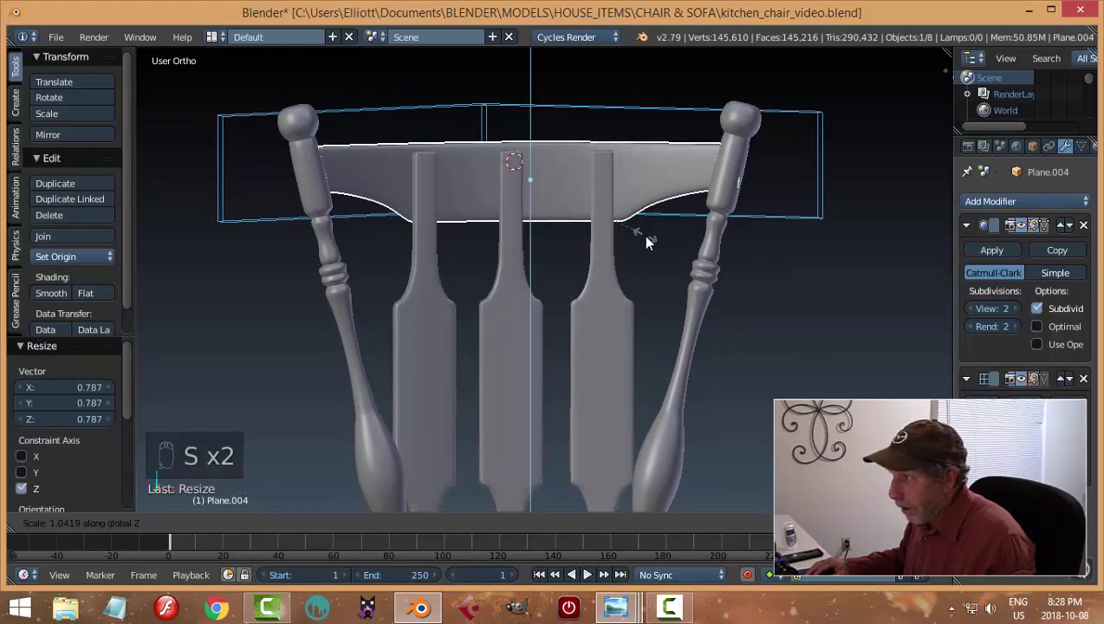
# Step: Scale the crest rail up along Z to about 1.041 so it reads slightly taller
pyautogui.press('a')
pyautogui.moveTo(695, 240); pyautogui.dragTo(721, 245)
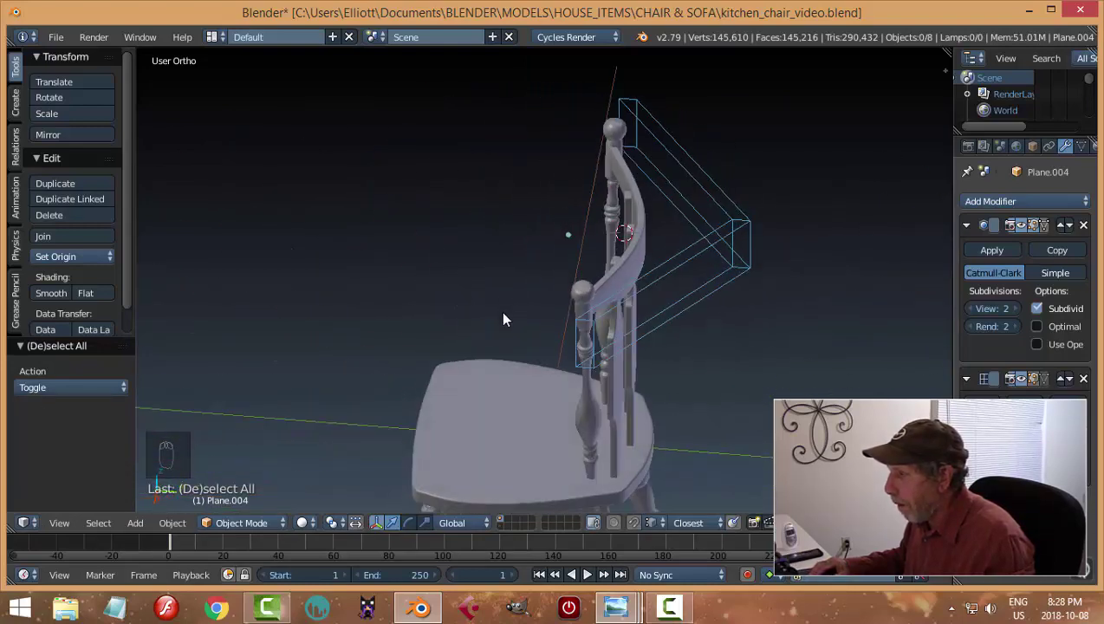
pyautogui.middleClick(652, 273)
pyautogui.moveTo(651, 212); pyautogui.dragTo(704, 248)
pyautogui.press('a')
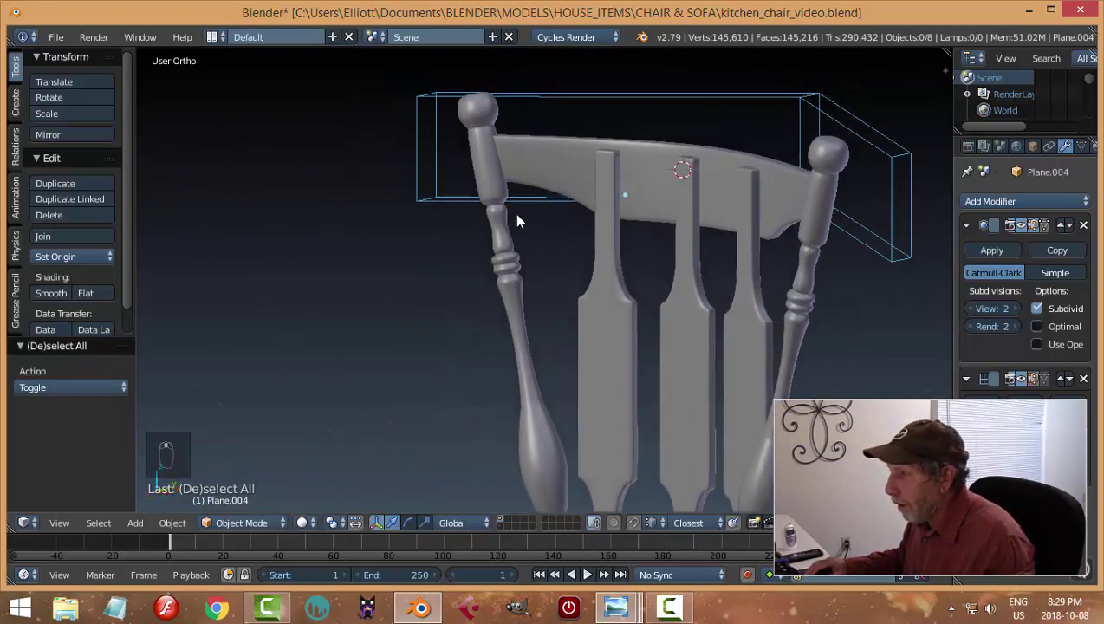
pyautogui.moveTo(517, 176); pyautogui.dragTo(610, 269)
pyautogui.press('s')
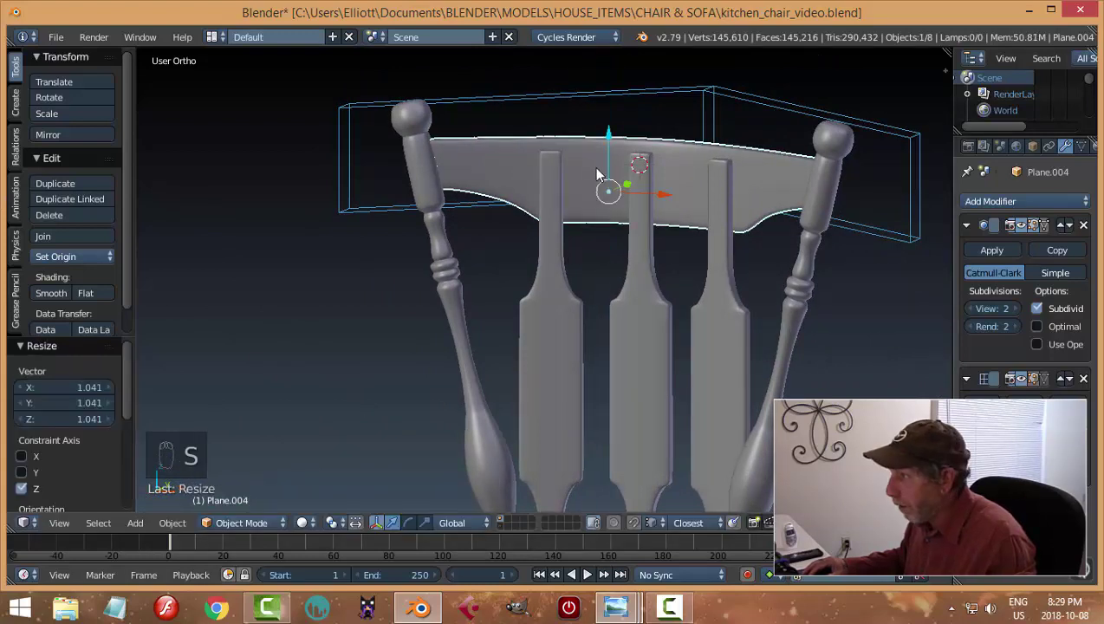
pyautogui.moveTo(612, 140); pyautogui.dragTo(615, 143)
# Step: Deselect, tilt the view toward the seat and select a turned back post
pyautogui.press('a')
pyautogui.middleClick(678, 202)
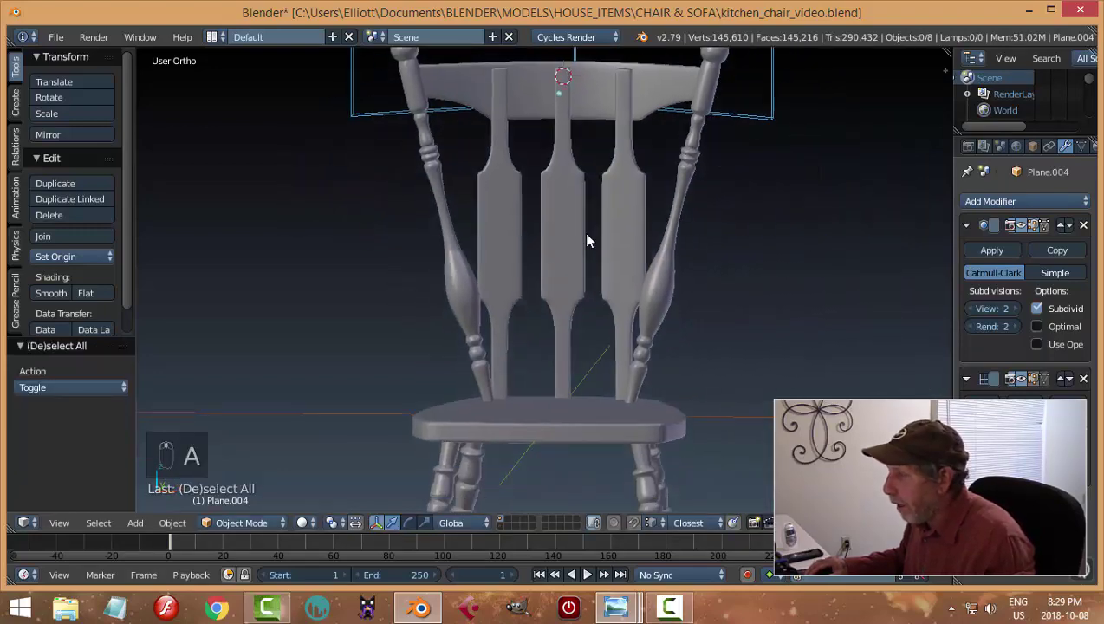
pyautogui.moveTo(629, 279); pyautogui.dragTo(617, 309)
pyautogui.moveTo(641, 298); pyautogui.dragTo(628, 332)
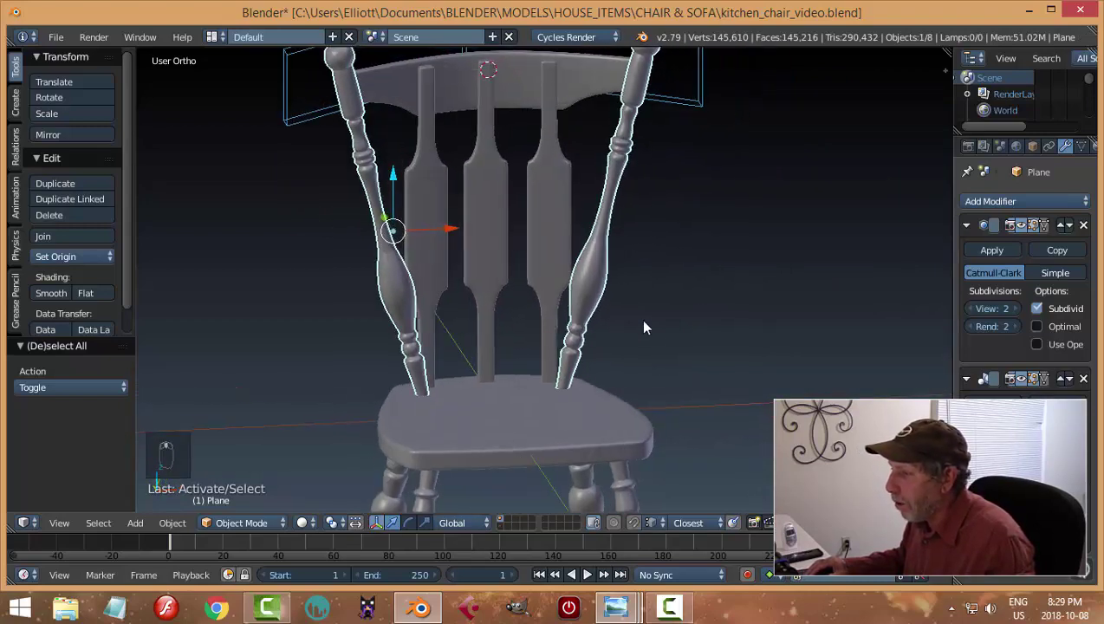
pyautogui.press('Tab')
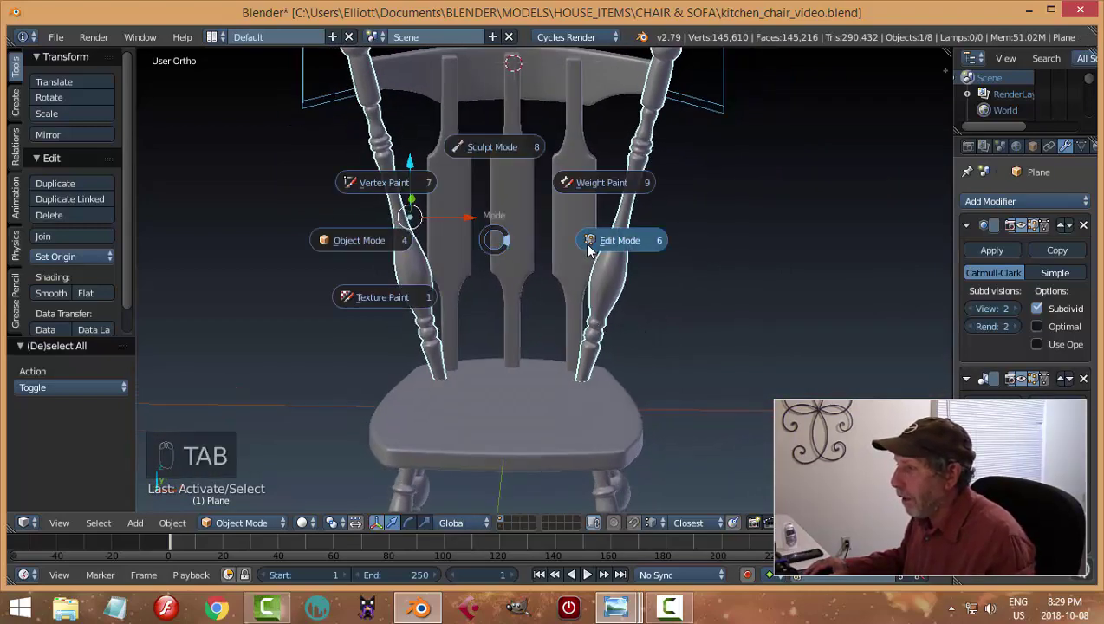
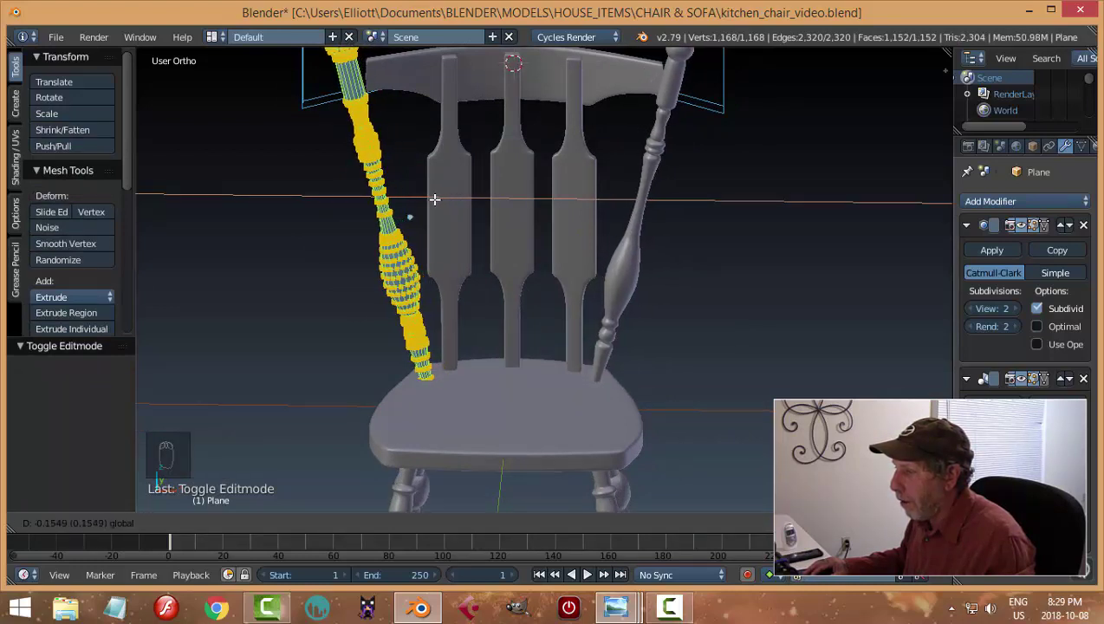
pyautogui.press('a')
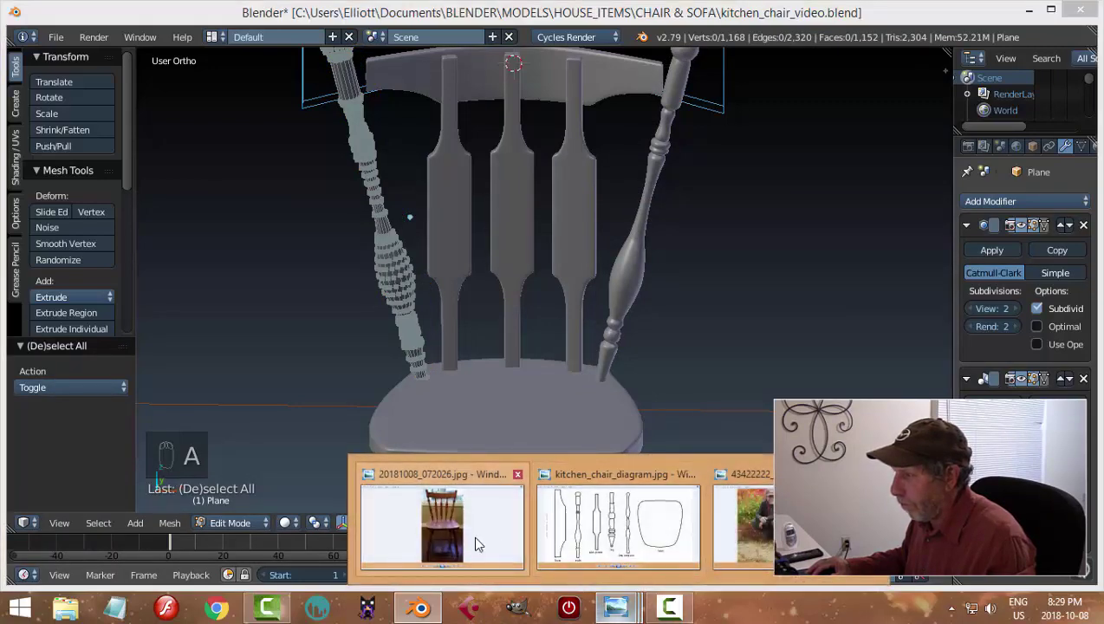
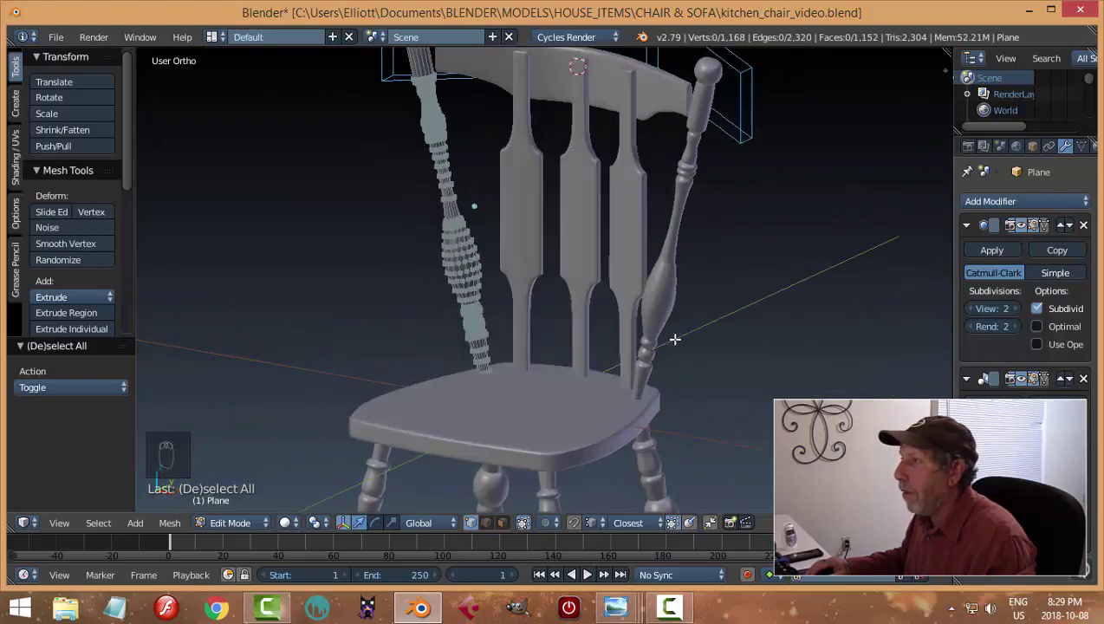
pyautogui.middleClick(582, 279)
pyautogui.press('Tab')
# Step: Select the crest rail and stretch it along its length toward the post tops
pyautogui.press('Tab')
pyautogui.moveTo(574, 136); pyautogui.dragTo(711, 204)
pyautogui.press('s')
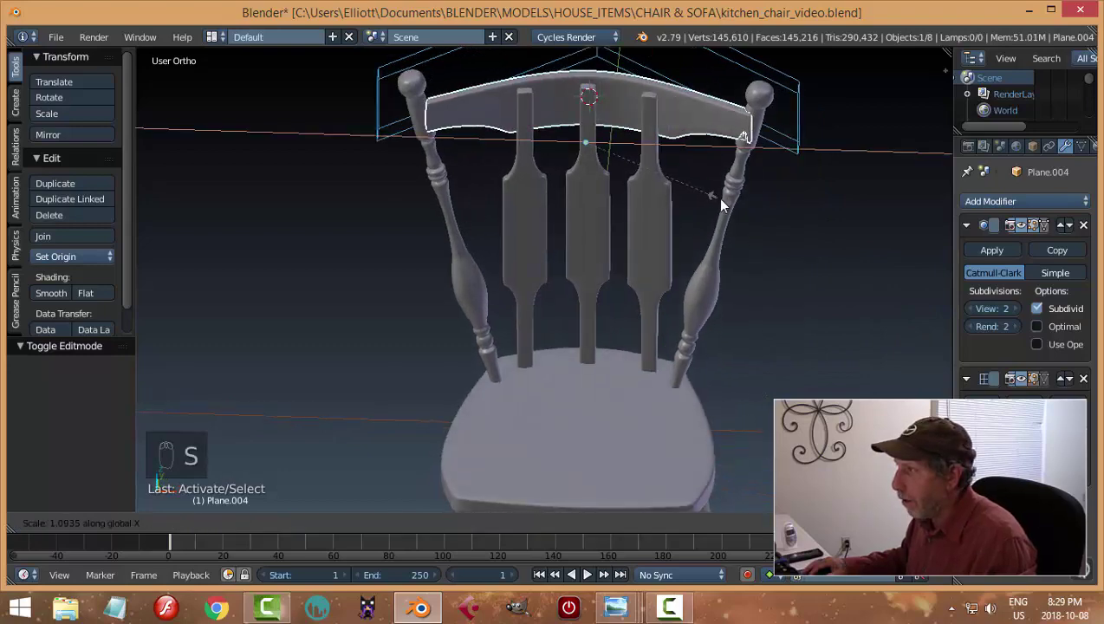
pyautogui.moveTo(692, 206); pyautogui.dragTo(771, 197)
pyautogui.moveTo(771, 197); pyautogui.dragTo(780, 199)
pyautogui.press('s')
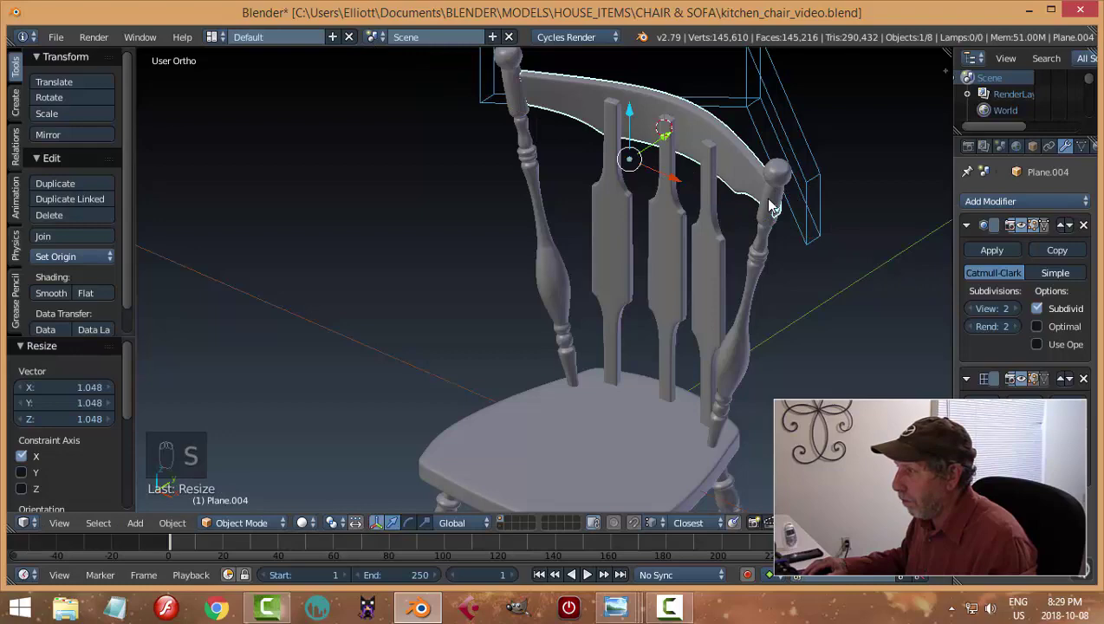
# Step: Narrow the crest rail along X to about 0.97 so its ends meet the posts, then deselect
pyautogui.press('s')
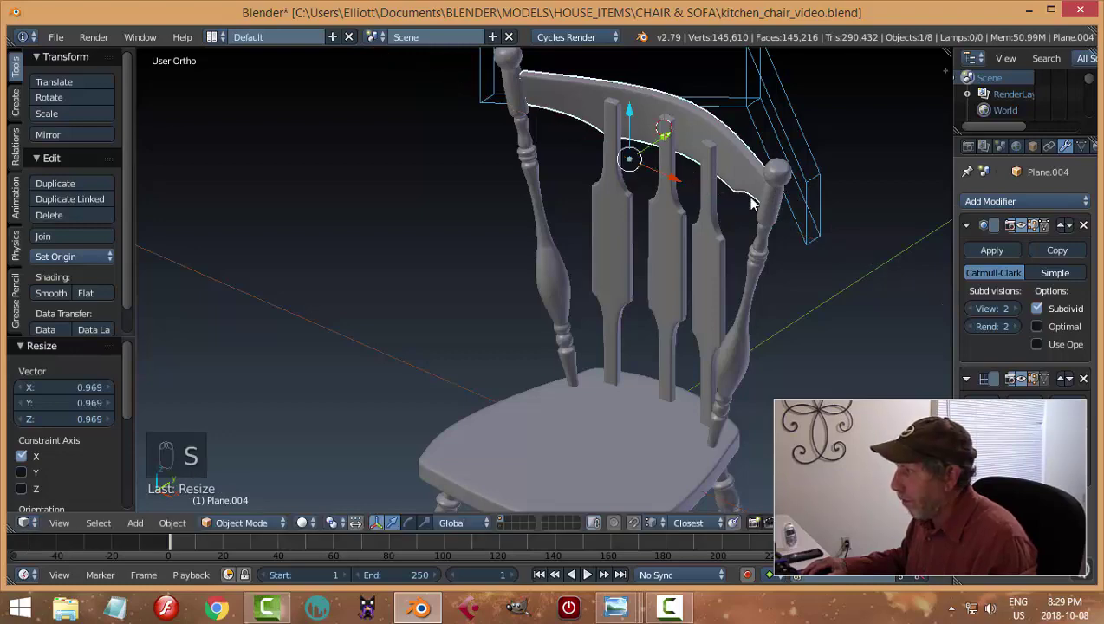
pyautogui.moveTo(800, 195); pyautogui.dragTo(695, 220)
pyautogui.moveTo(695, 220); pyautogui.dragTo(731, 241)
pyautogui.press('a')
pyautogui.moveTo(746, 248); pyautogui.dragTo(723, 218)
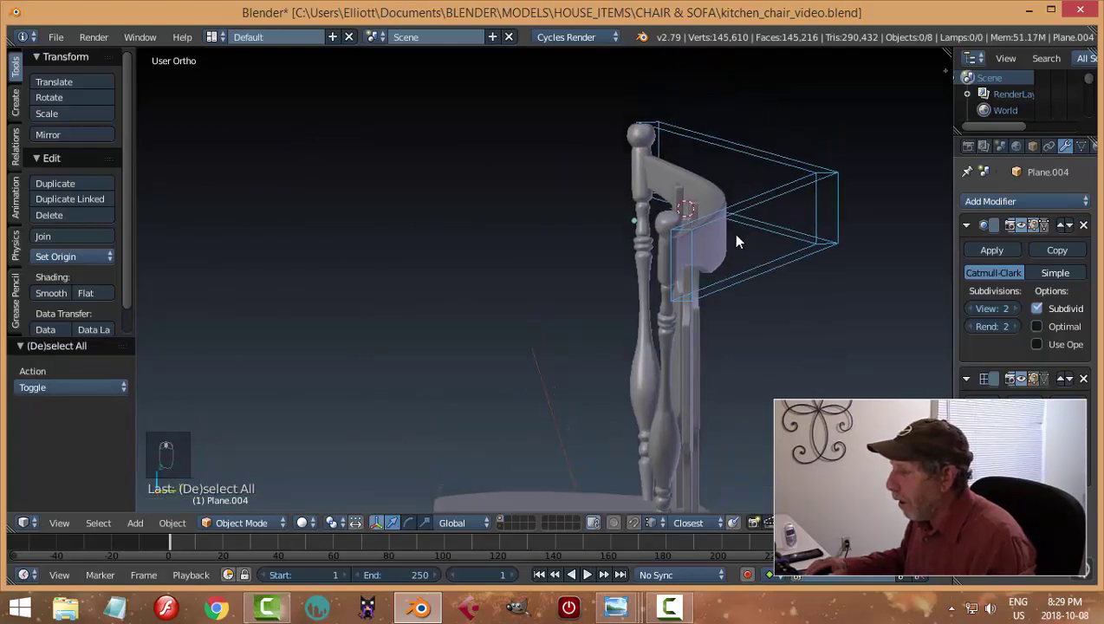
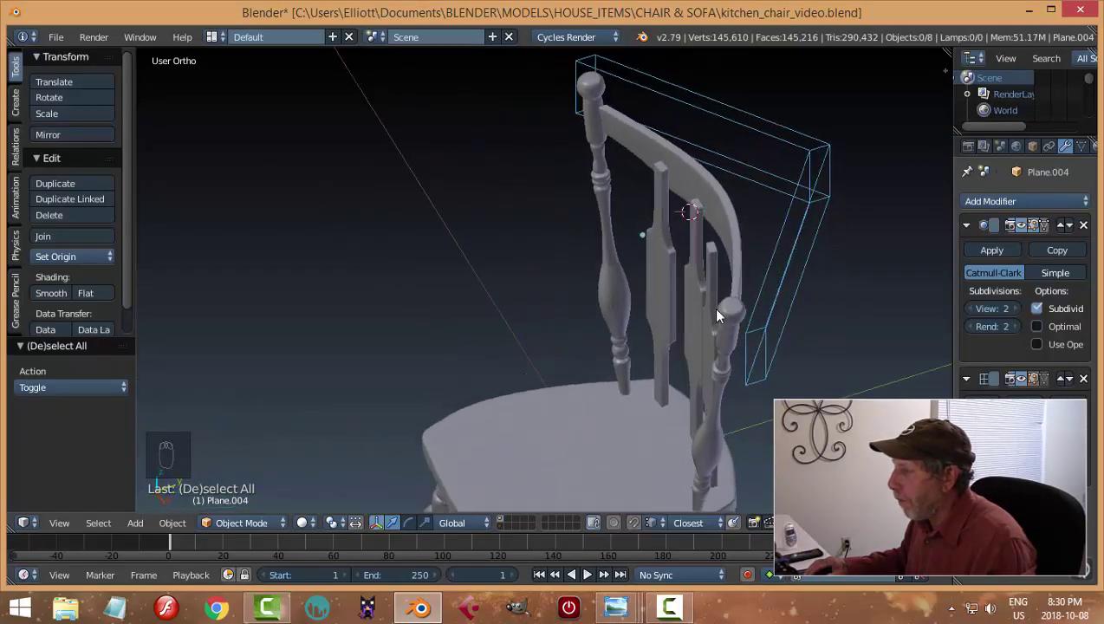
# Step: With its origin at geometry, rotate the crest rail about -7.49° around X to match the posts' lean
pyautogui.moveTo(728, 239); pyautogui.dragTo(667, 337)
pyautogui.rightClick(670, 351)
pyautogui.middleClick(666, 336)
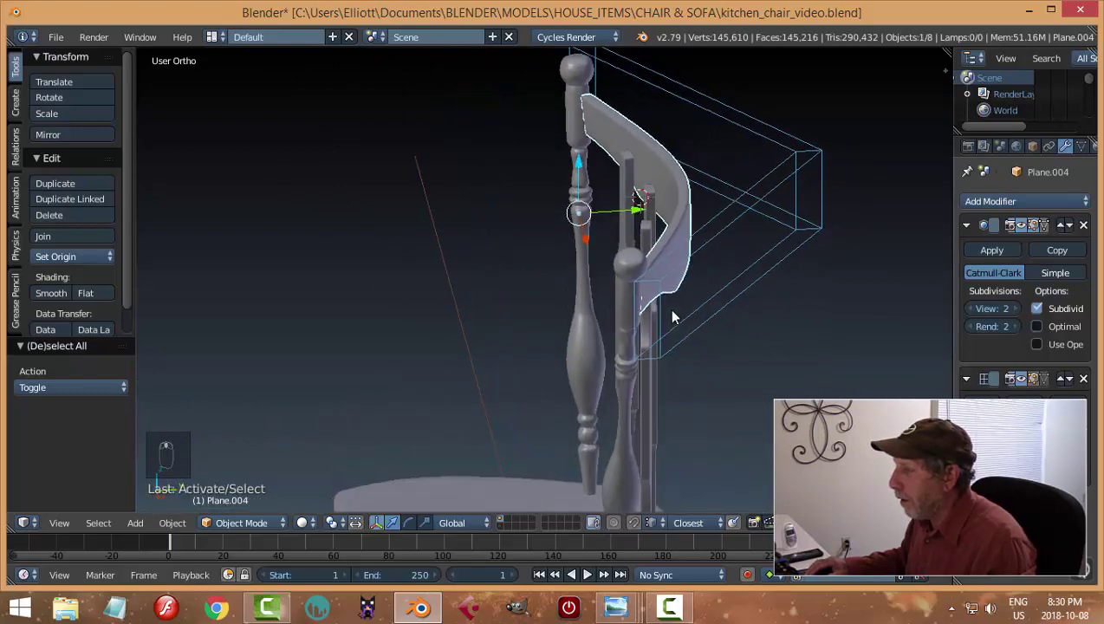
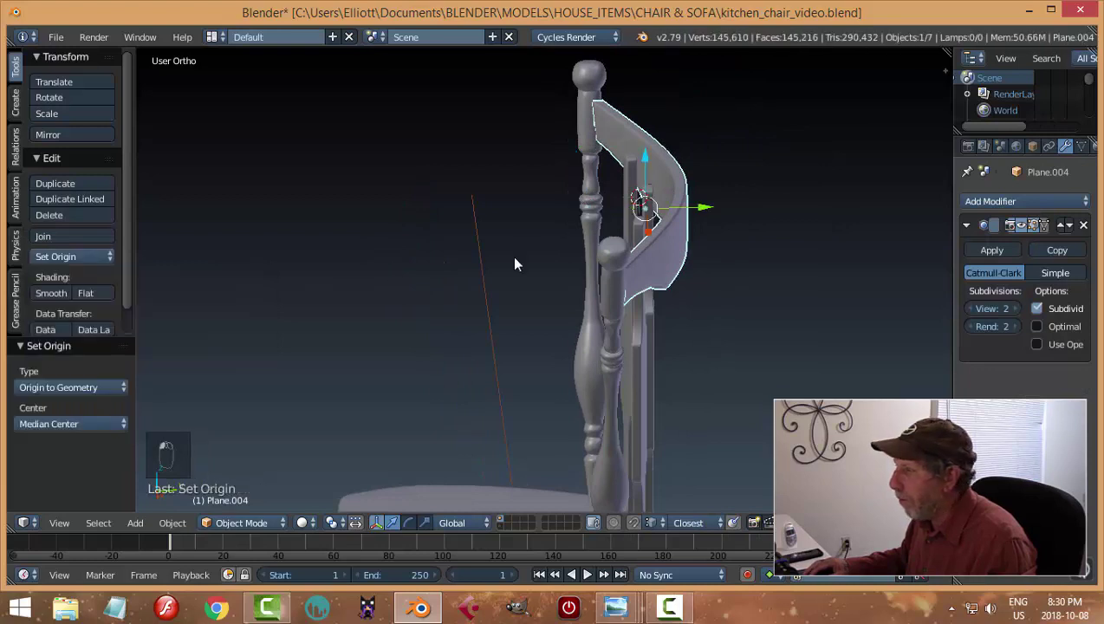
pyautogui.press('r')
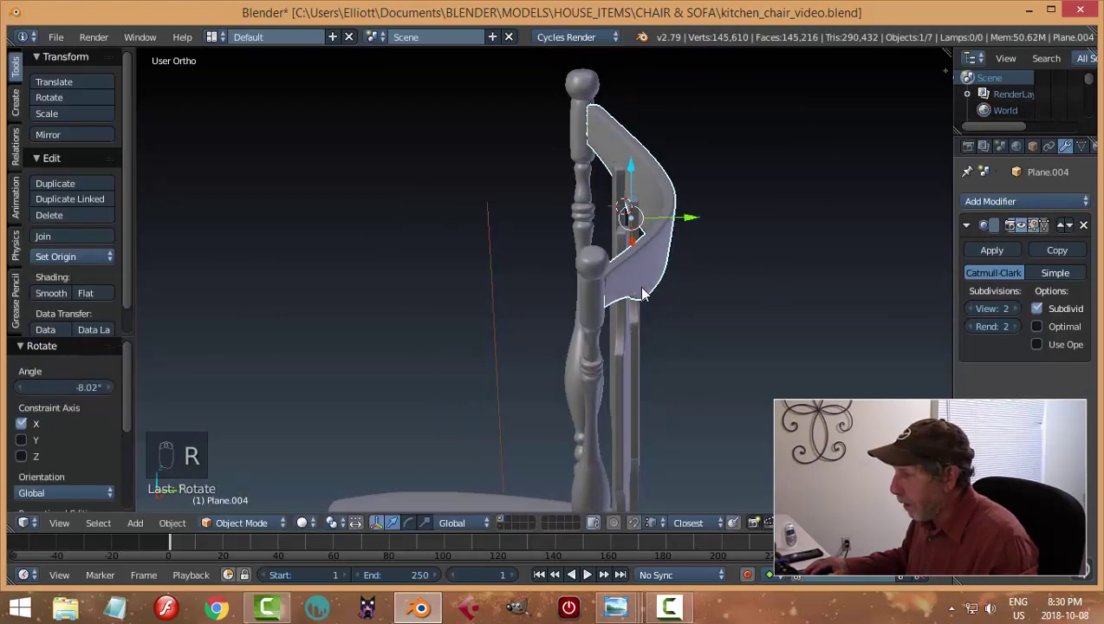
pyautogui.middleClick(579, 281)
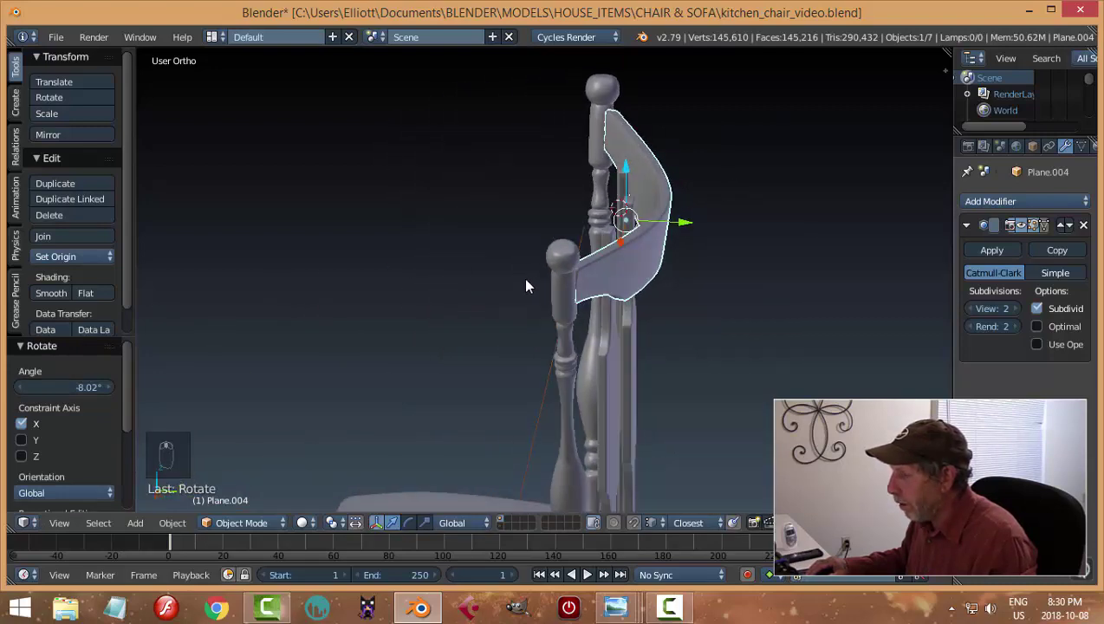
pyautogui.press('r')
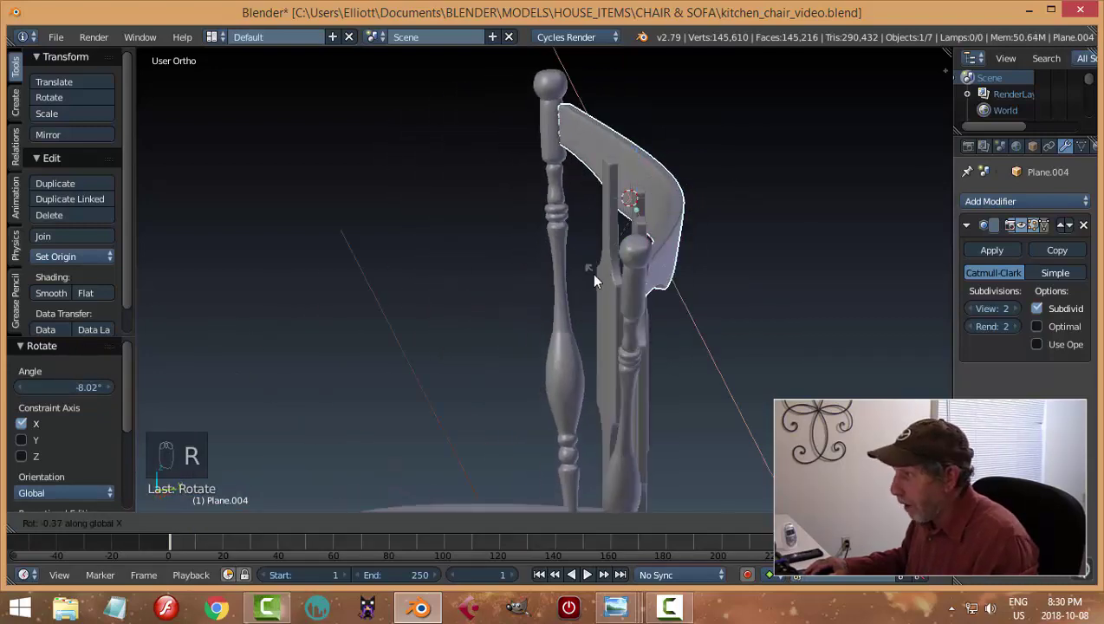
# Step: Orbit to the other side of the back and select a turned back post
pyautogui.middleClick(629, 238)
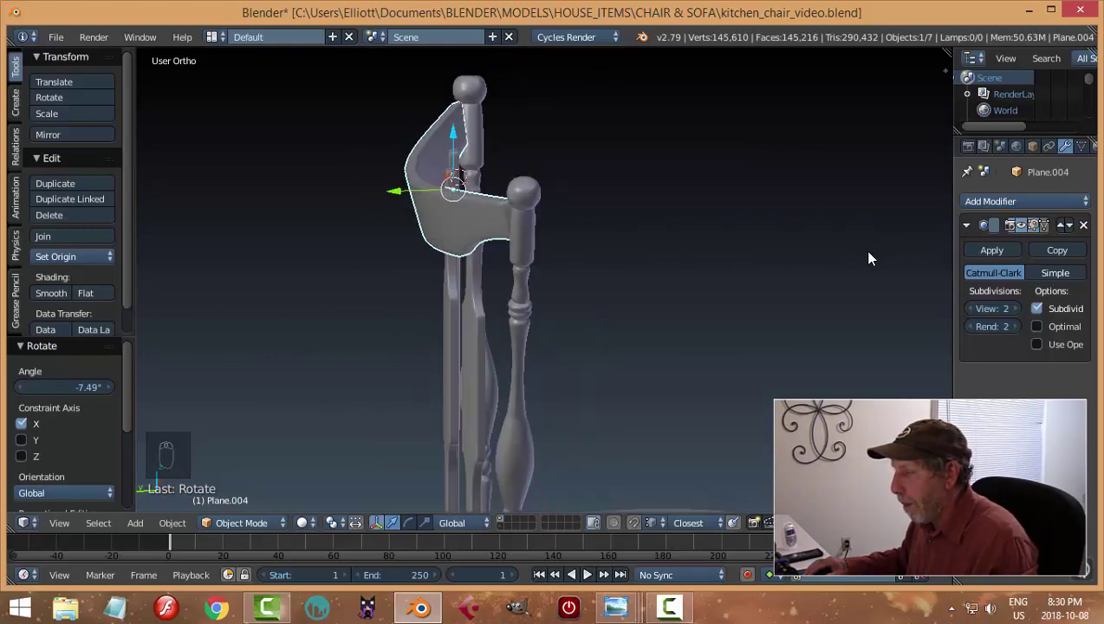
pyautogui.moveTo(386, 209); pyautogui.dragTo(555, 302)
pyautogui.middleClick(555, 301)
# Step: In Edit Mode, side ortho wireframe, select all of the post's vertices and shift them along Y under the rail
pyautogui.press('Tab')
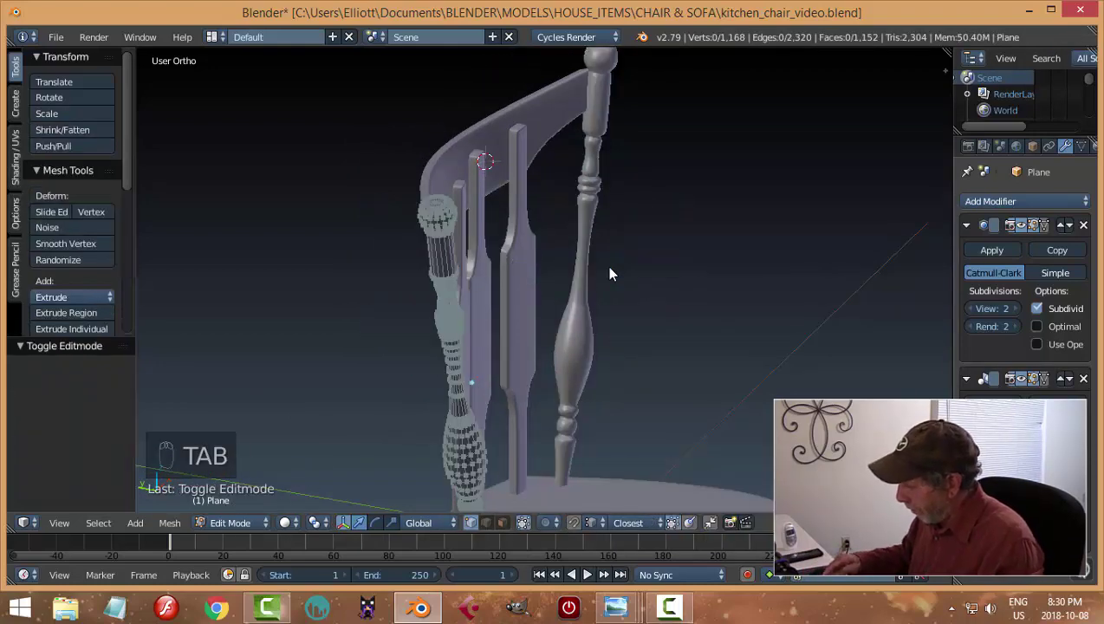
pyautogui.press('KP_3')
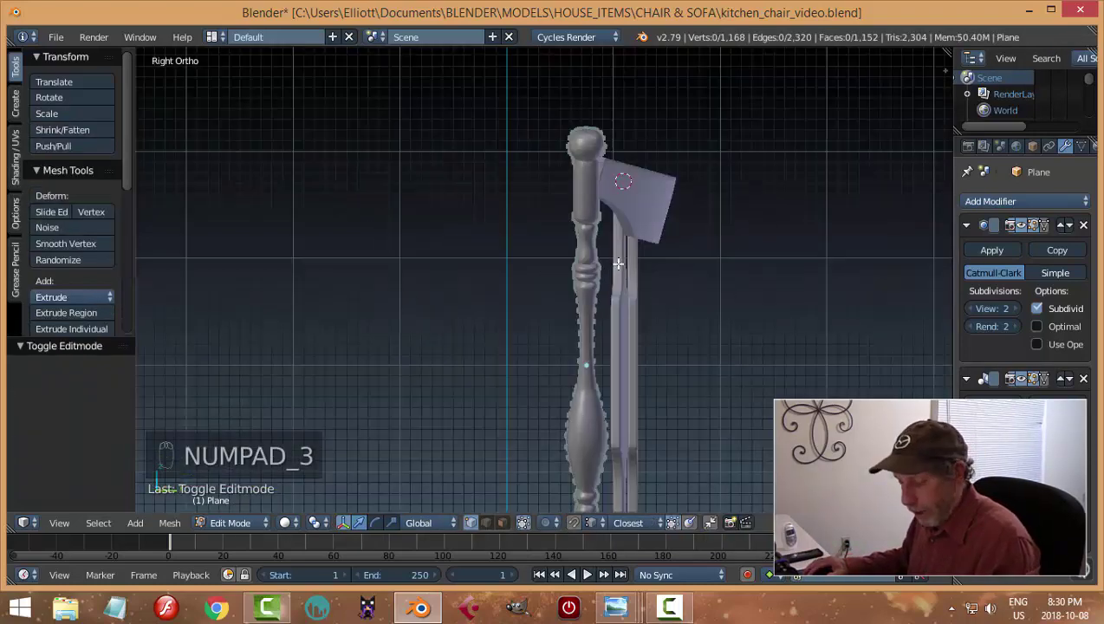
pyautogui.press('z')
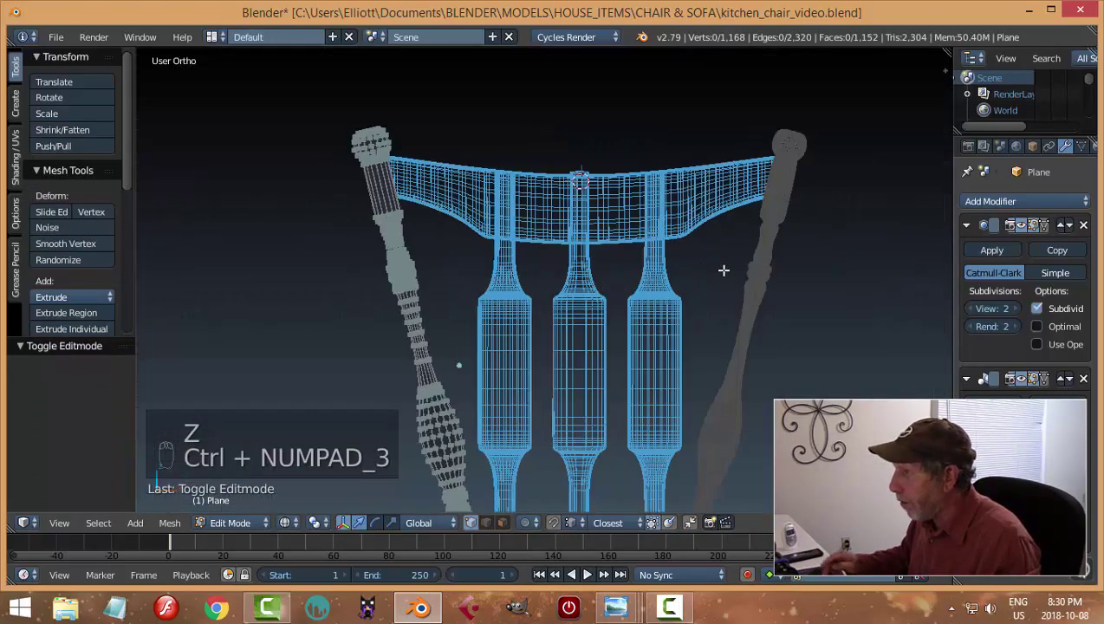
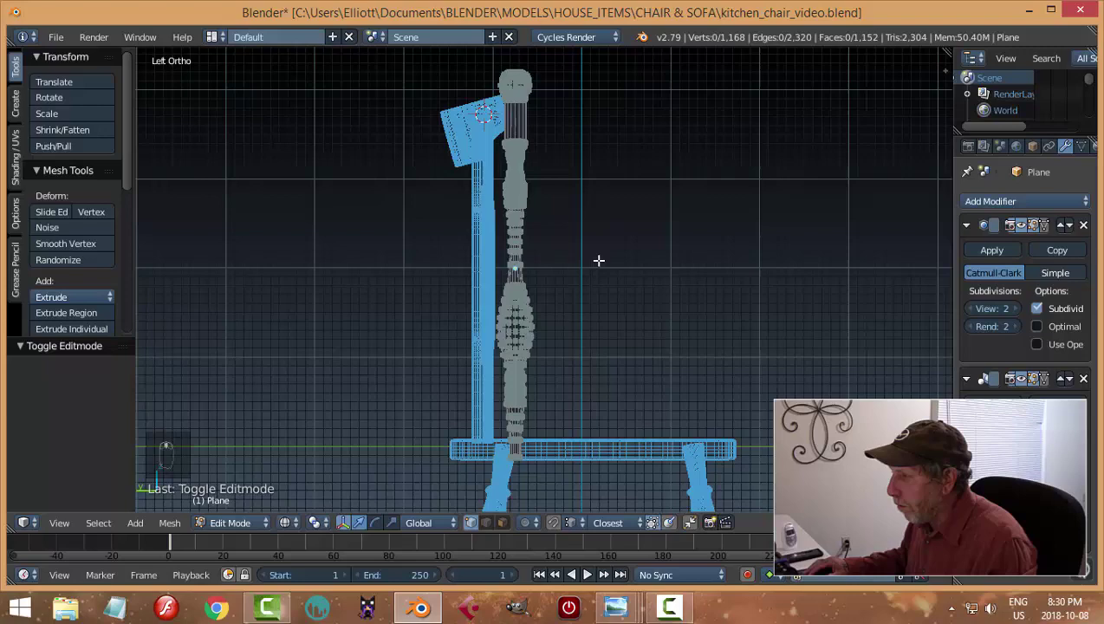
pyautogui.press('a')
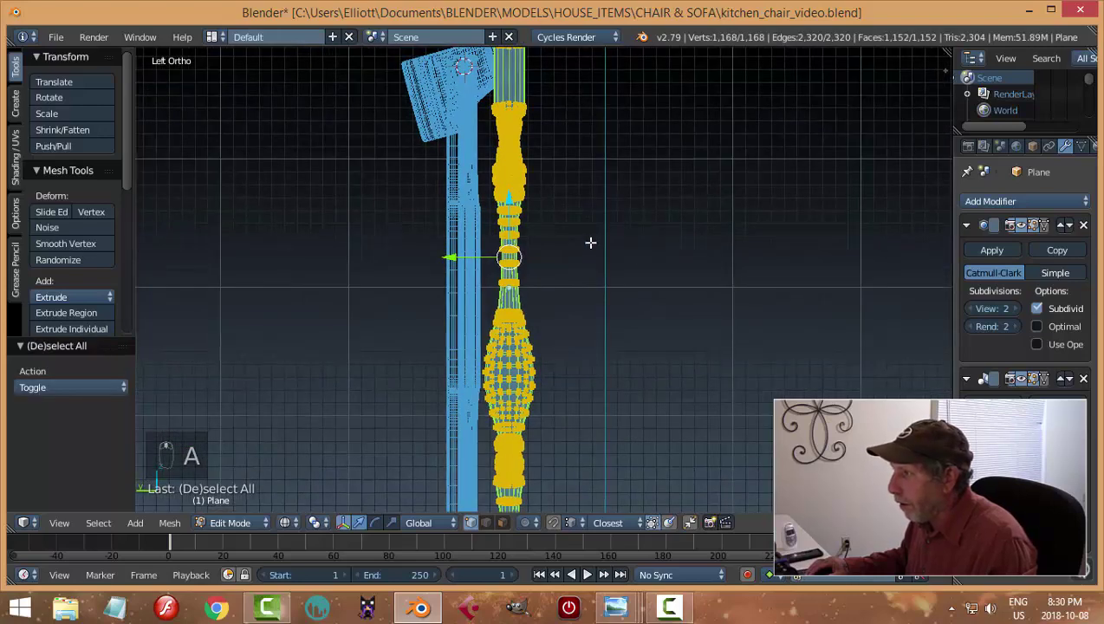
pyautogui.press('r')
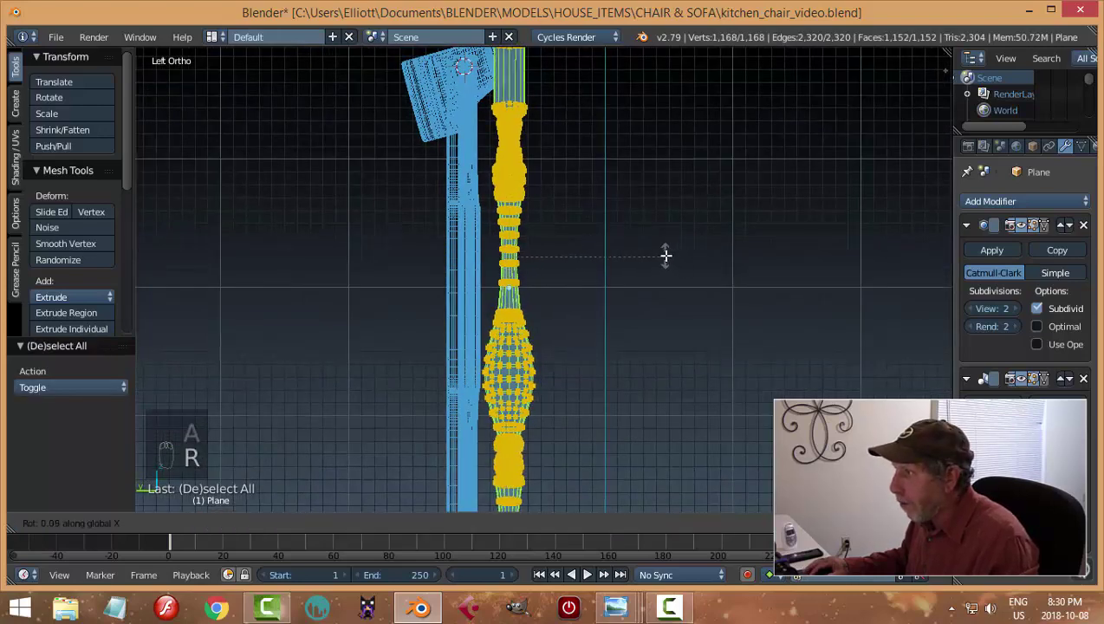
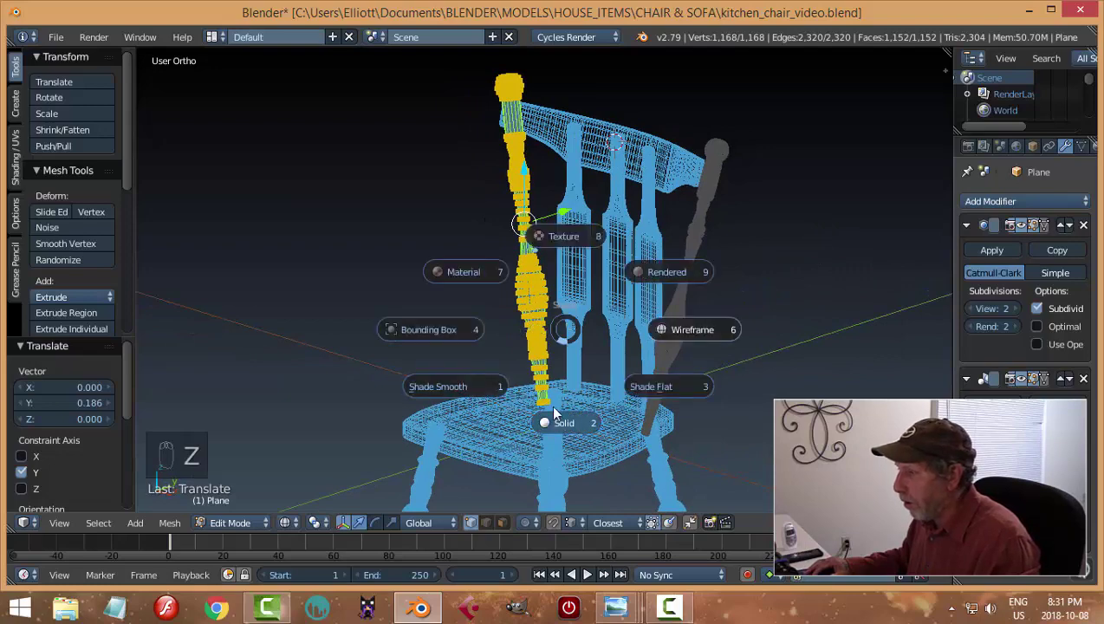
pyautogui.press('Tab')
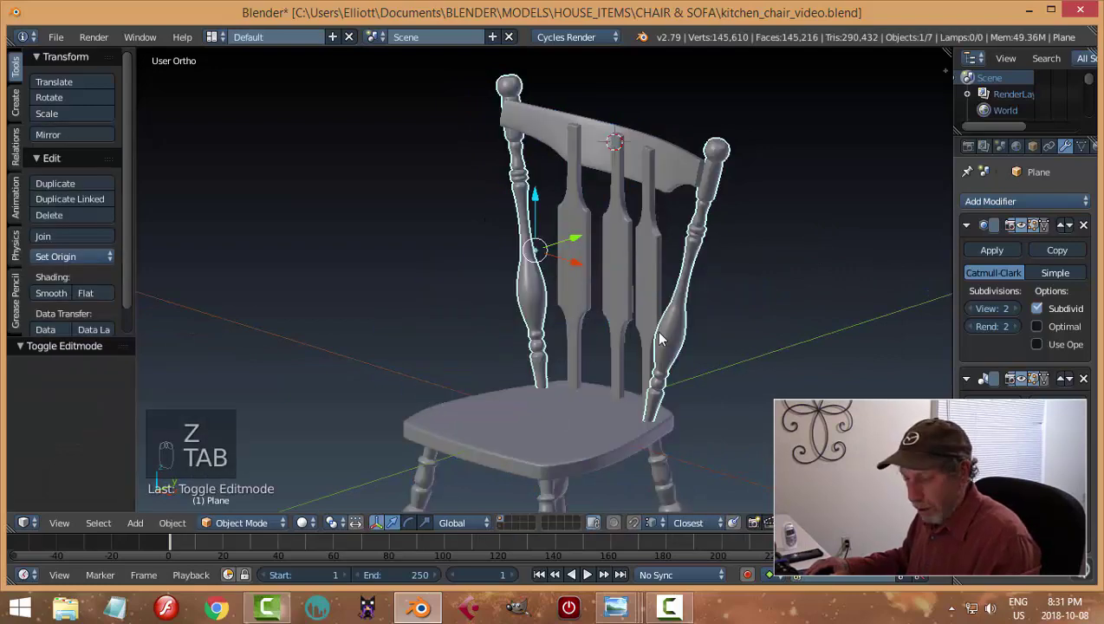
# Step: Select the back post and centre its origin on its geometry
pyautogui.press('a')
pyautogui.moveTo(697, 344); pyautogui.dragTo(617, 316)
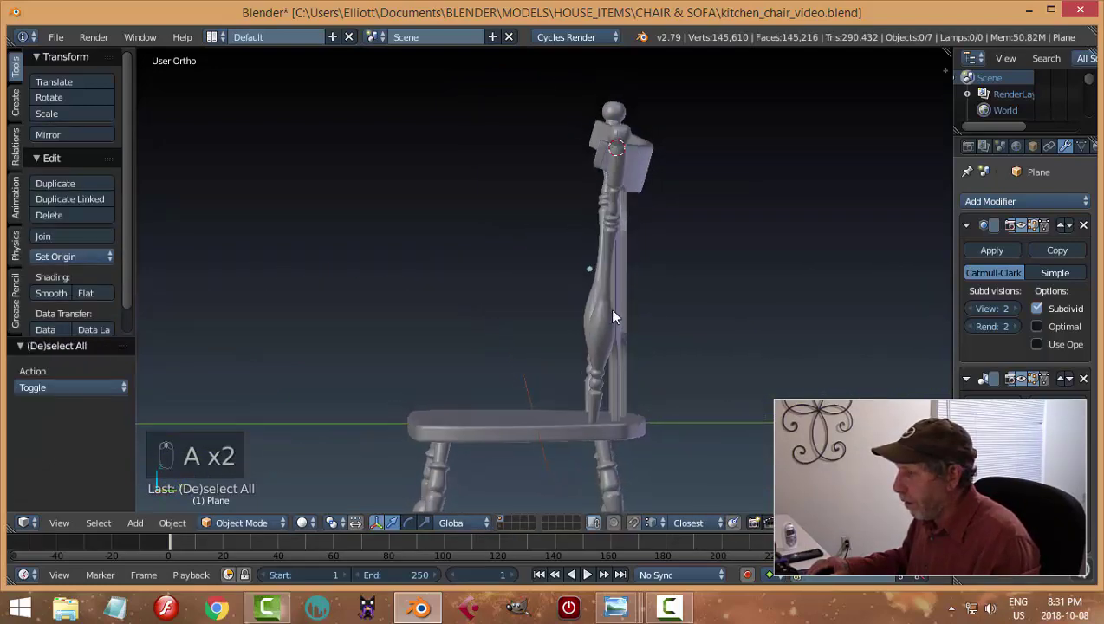
pyautogui.moveTo(614, 331); pyautogui.dragTo(737, 323)
pyautogui.middleClick(738, 323)
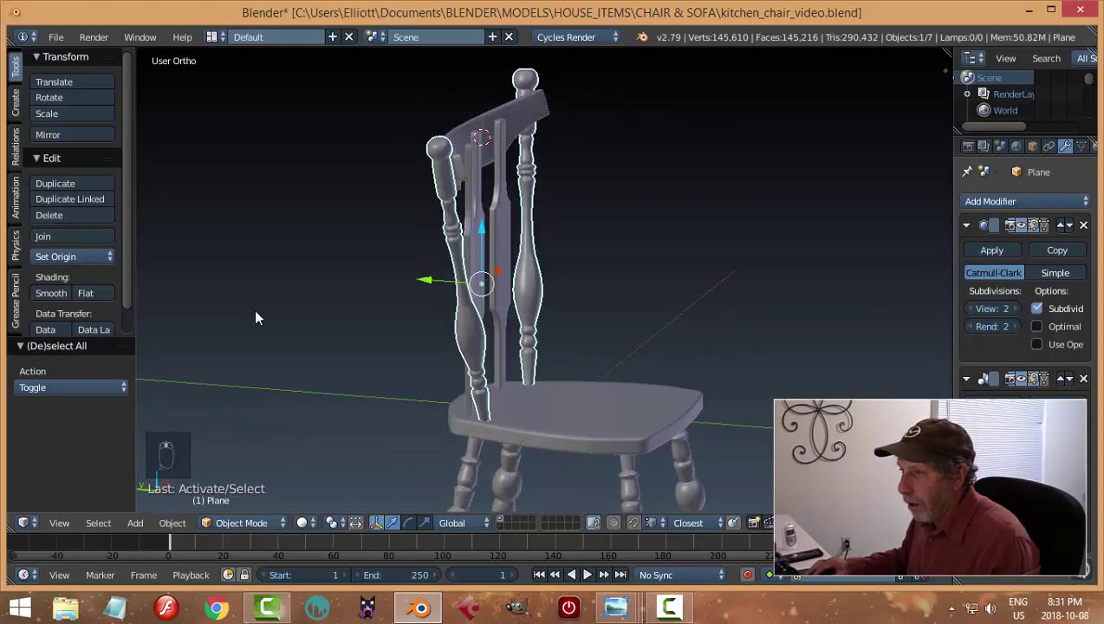
pyautogui.moveTo(80, 260); pyautogui.dragTo(518, 277)
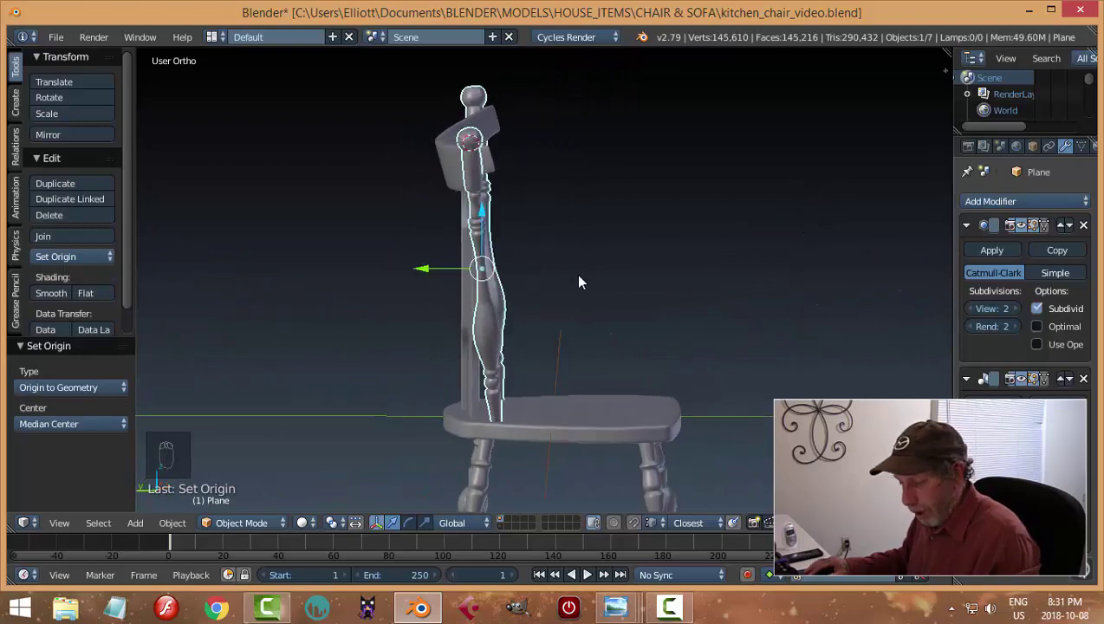
pyautogui.press('r')
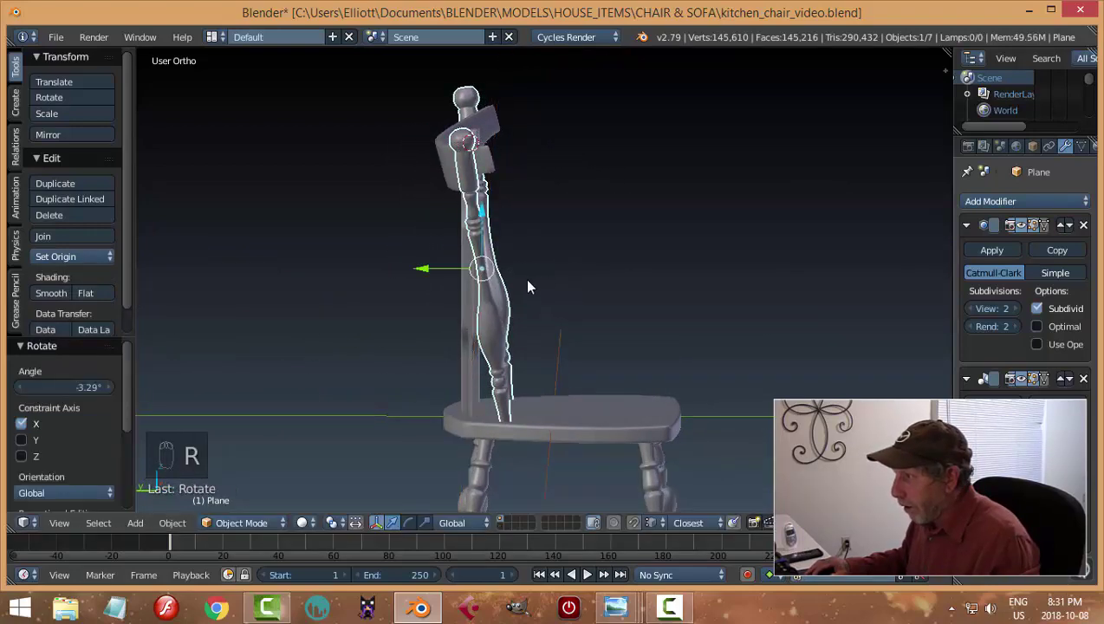
pyautogui.moveTo(437, 271); pyautogui.dragTo(583, 284)
# Step: Tilt the back post backward around X and lower the crest rail slightly on Z, then deselect
pyautogui.press('a')
pyautogui.moveTo(471, 167); pyautogui.dragTo(413, 162)
pyautogui.moveTo(411, 160); pyautogui.dragTo(381, 164)
pyautogui.moveTo(624, 221); pyautogui.dragTo(613, 222)
pyautogui.moveTo(614, 222); pyautogui.dragTo(751, 246)
pyautogui.moveTo(751, 246); pyautogui.dragTo(721, 308)
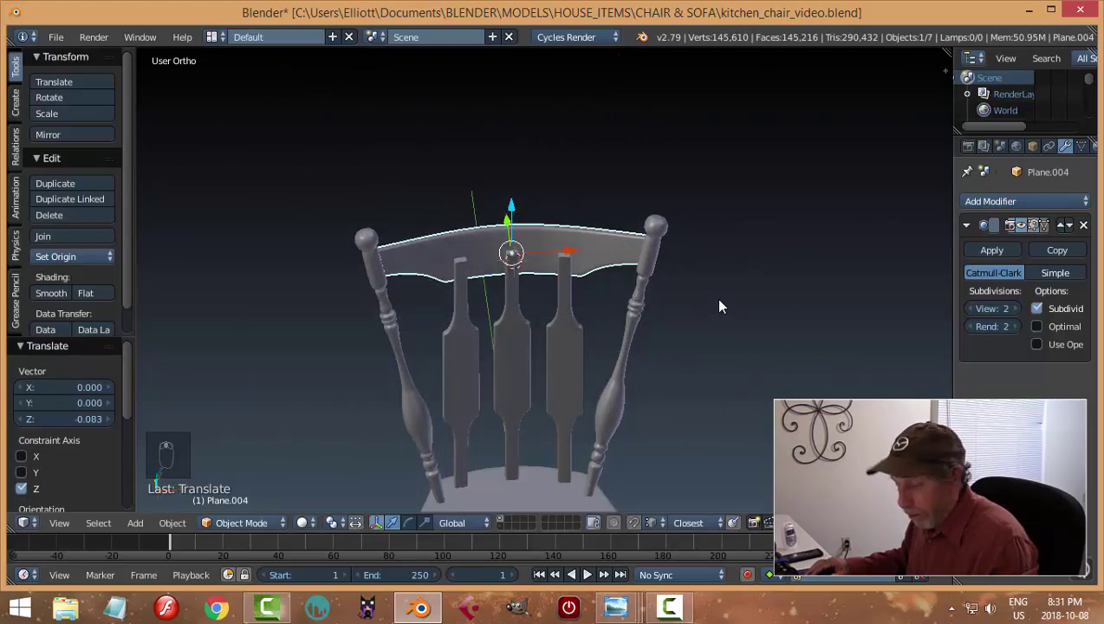
pyautogui.press('a')
# Step: Orbit to the side, select the centre splat and enter Edit Mode on its 244-vertex mesh
pyautogui.middleClick(723, 266)
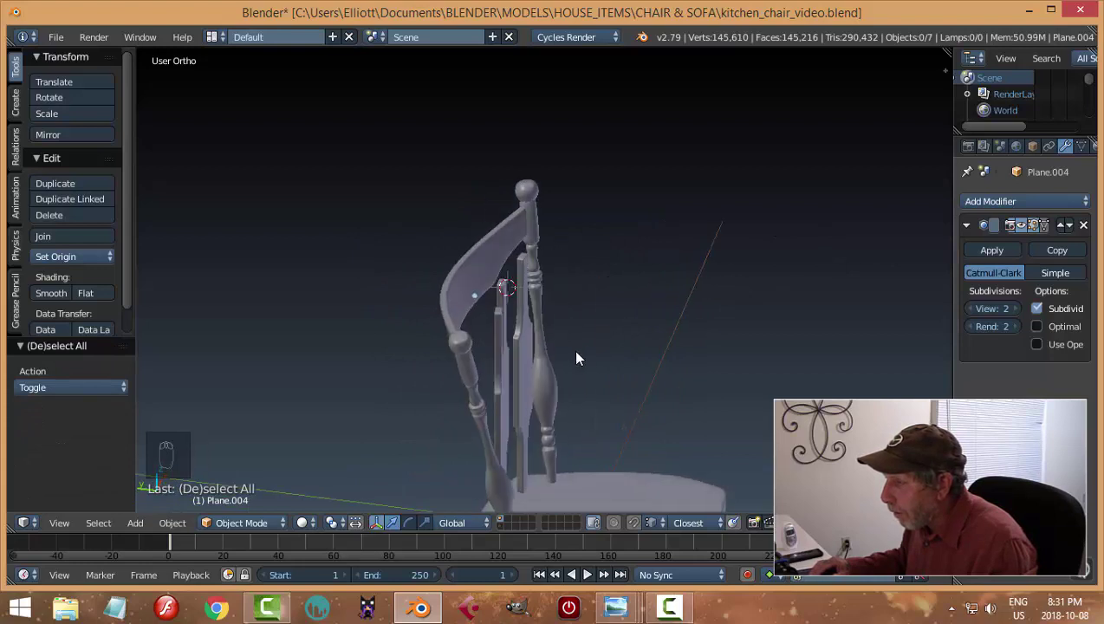
pyautogui.moveTo(574, 362); pyautogui.dragTo(512, 360)
pyautogui.moveTo(512, 361); pyautogui.dragTo(589, 288)
pyautogui.moveTo(589, 287); pyautogui.dragTo(623, 396)
pyautogui.moveTo(604, 388); pyautogui.dragTo(662, 386)
pyautogui.press('a')
pyautogui.moveTo(606, 296); pyautogui.dragTo(659, 323)
pyautogui.press('a')
pyautogui.moveTo(669, 305); pyautogui.dragTo(609, 233)
pyautogui.moveTo(609, 232); pyautogui.dragTo(677, 299)
pyautogui.press('Tab')
# Step: Select the splat's bottom vertices in wireframe and return to Object Mode from a side view
pyautogui.press('a')
pyautogui.press('ctrl+Tab')
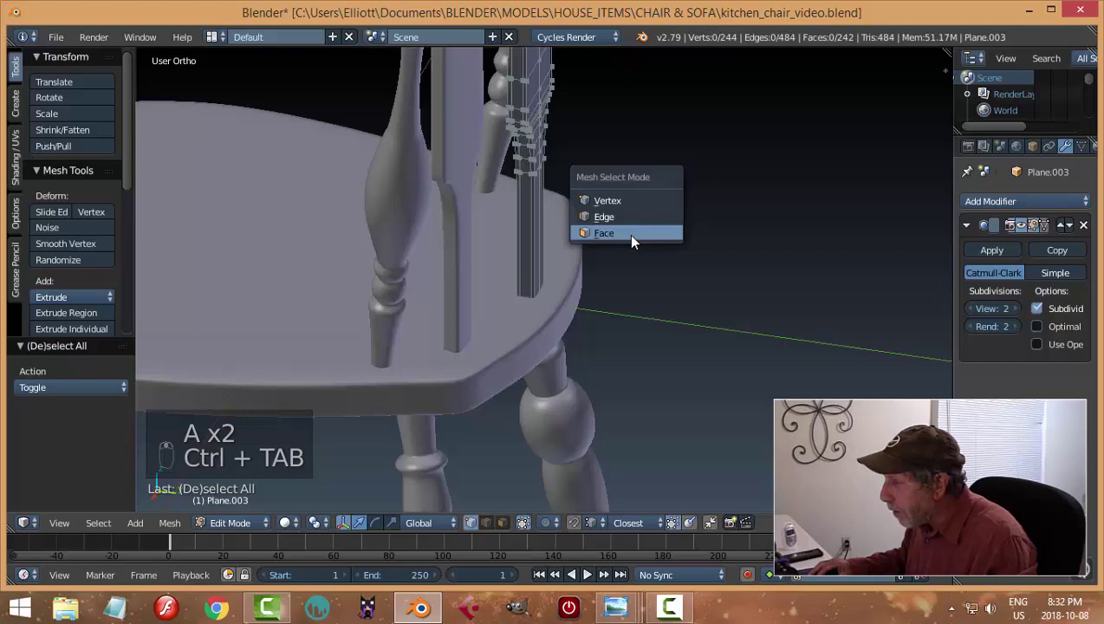
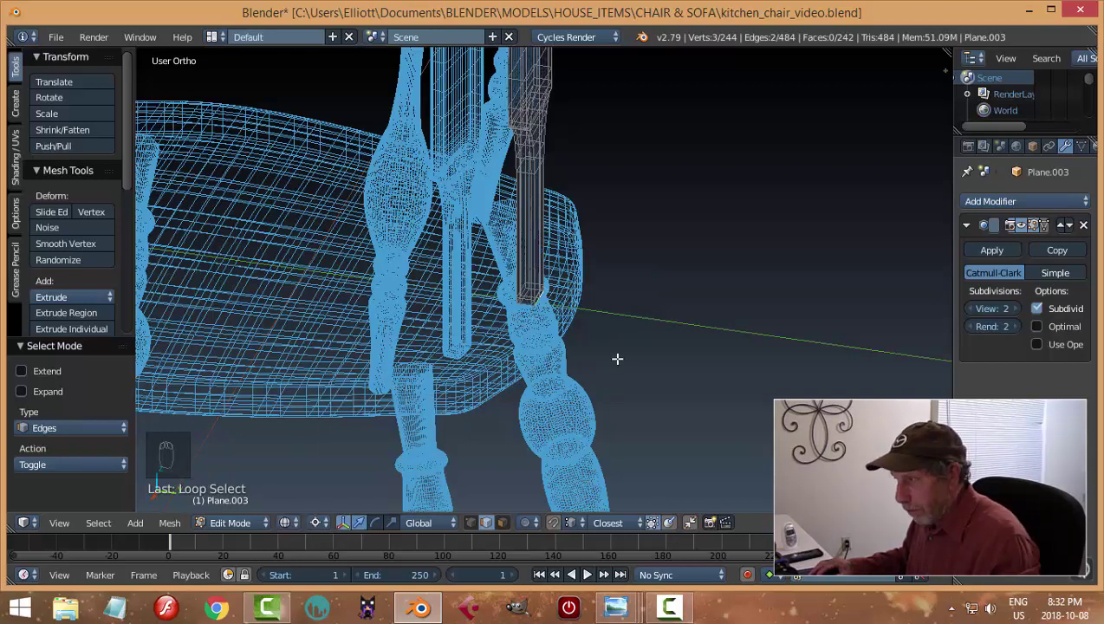
pyautogui.press('Tab')
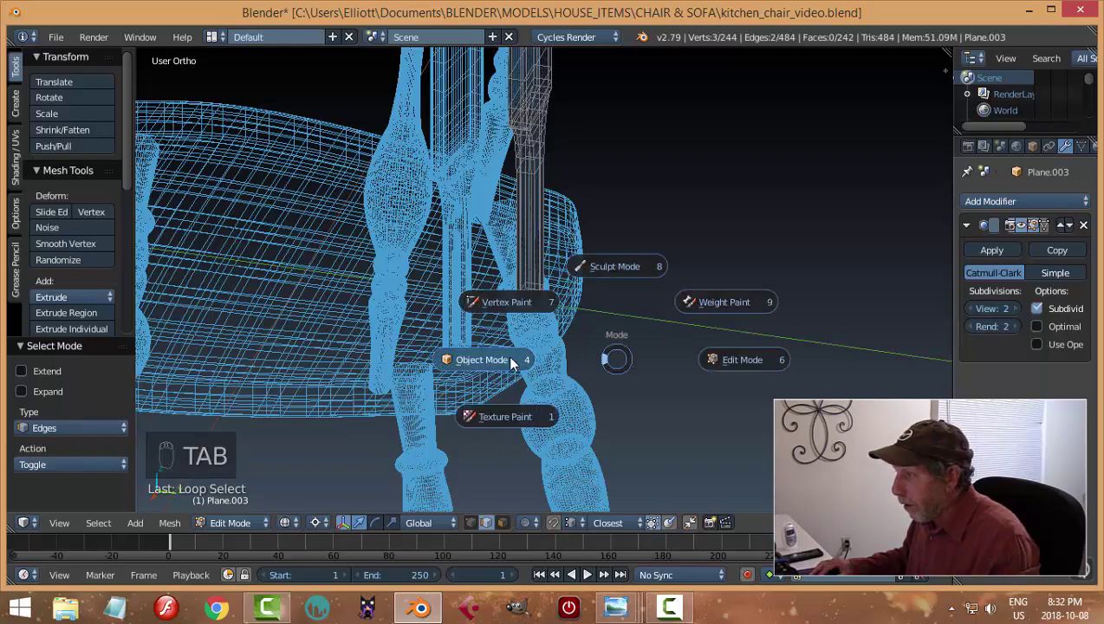
pyautogui.press('z')
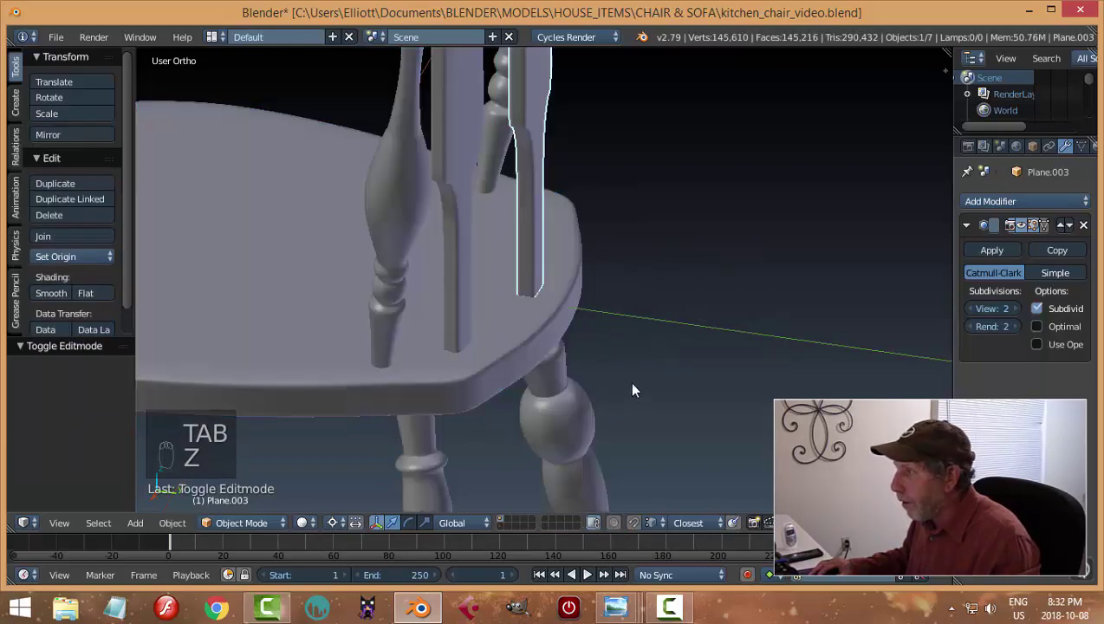
pyautogui.middleClick(628, 208)
pyautogui.moveTo(651, 188); pyautogui.dragTo(707, 239)
# Step: Snap the 3D cursor to the splat's base and rotate the splat about -10.9° around X from there
pyautogui.press('r')
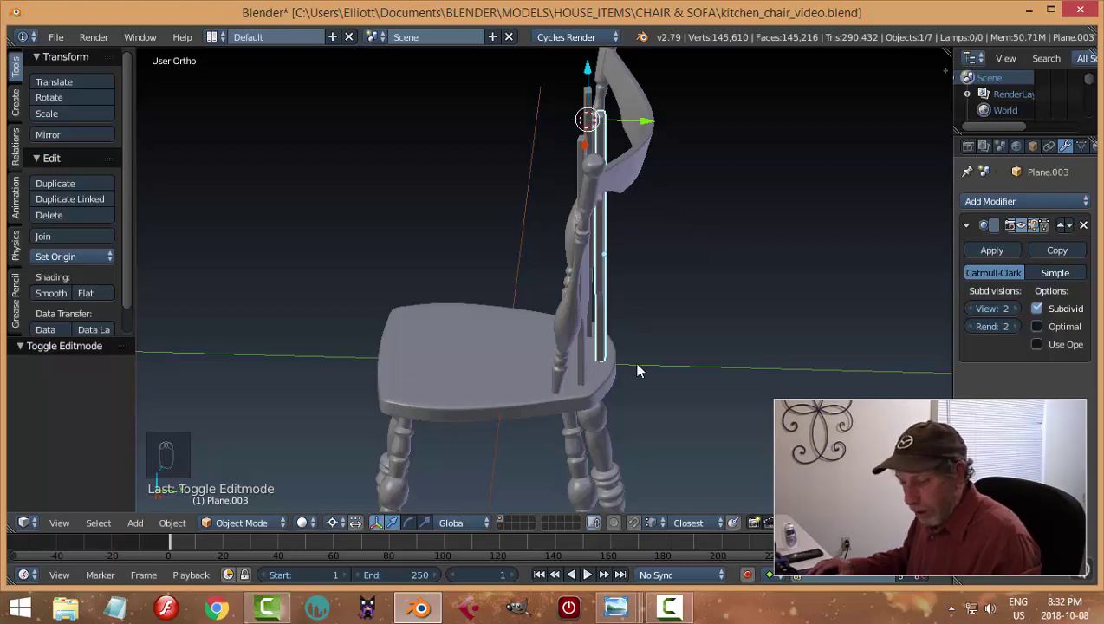
pyautogui.press('shift+s')
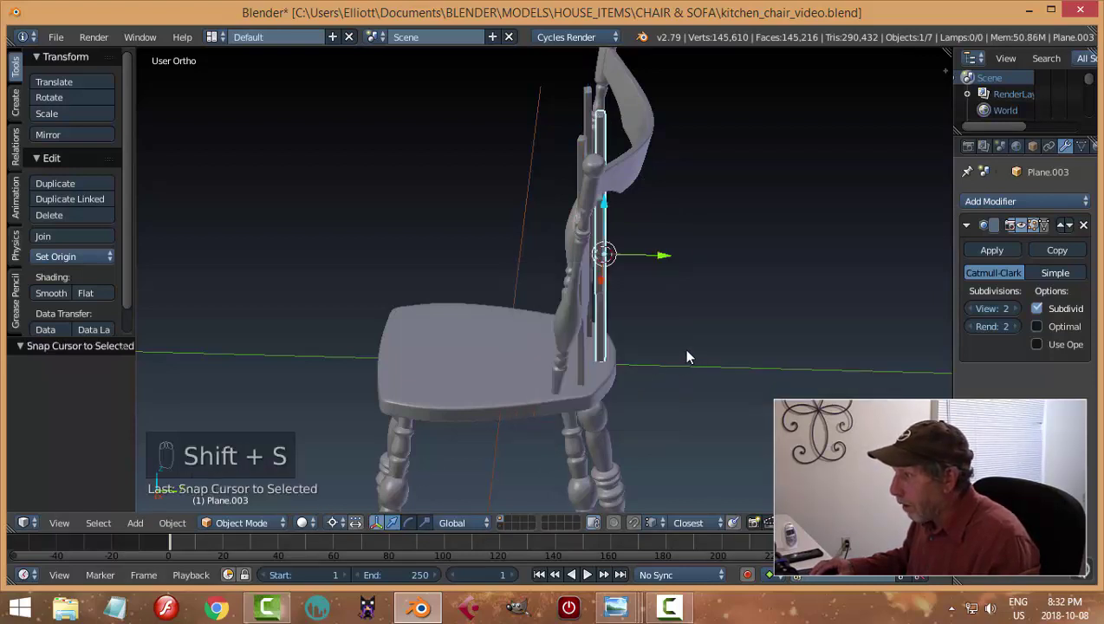
pyautogui.press('Tab')
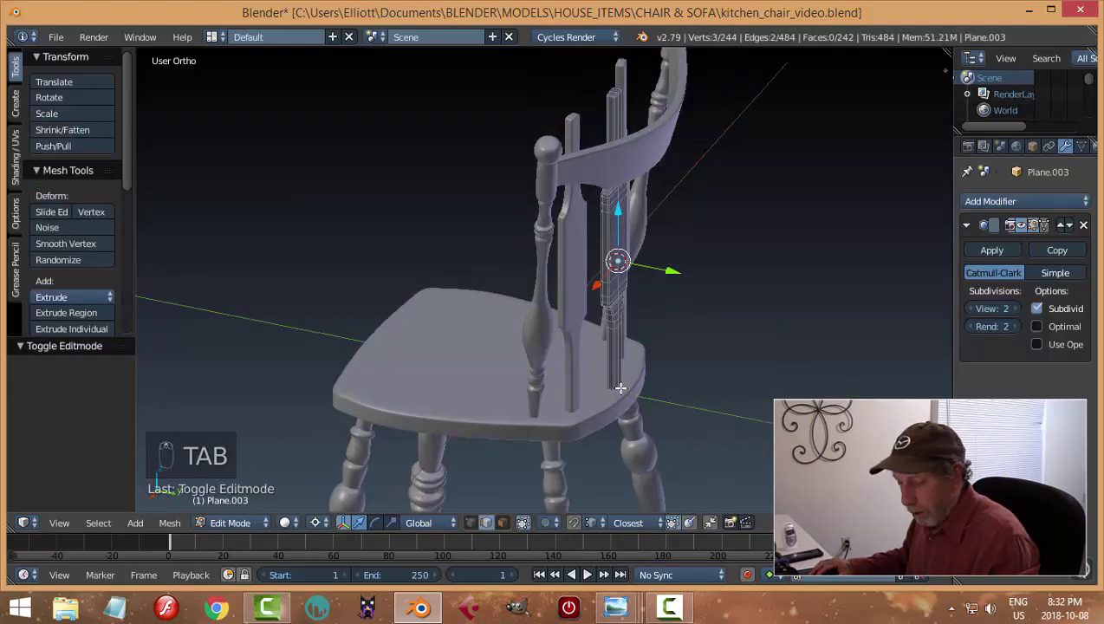
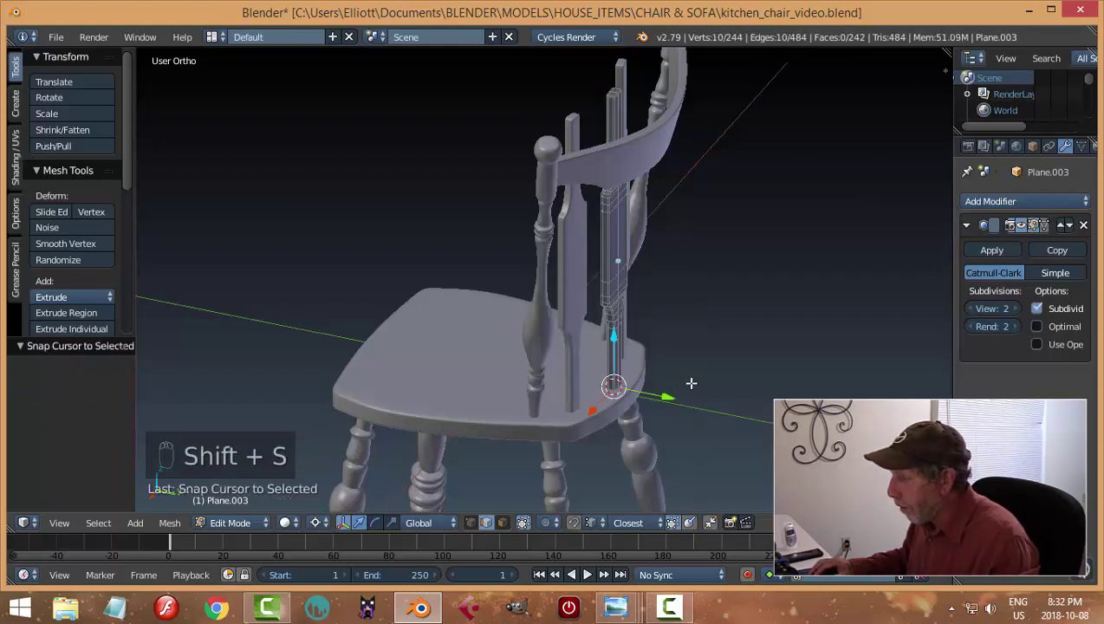
pyautogui.press('Tab')
pyautogui.moveTo(691, 338); pyautogui.dragTo(730, 342)
pyautogui.press('r')
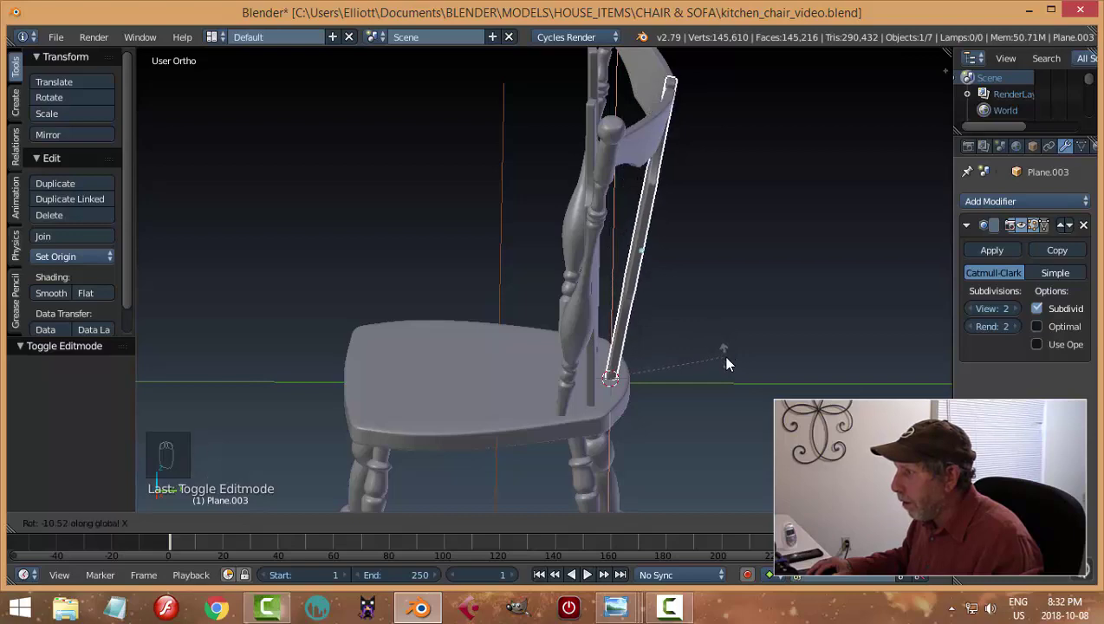
# Step: Undo the tilt and rotate the splat about -11° on X again around its base
pyautogui.middleClick(724, 302)
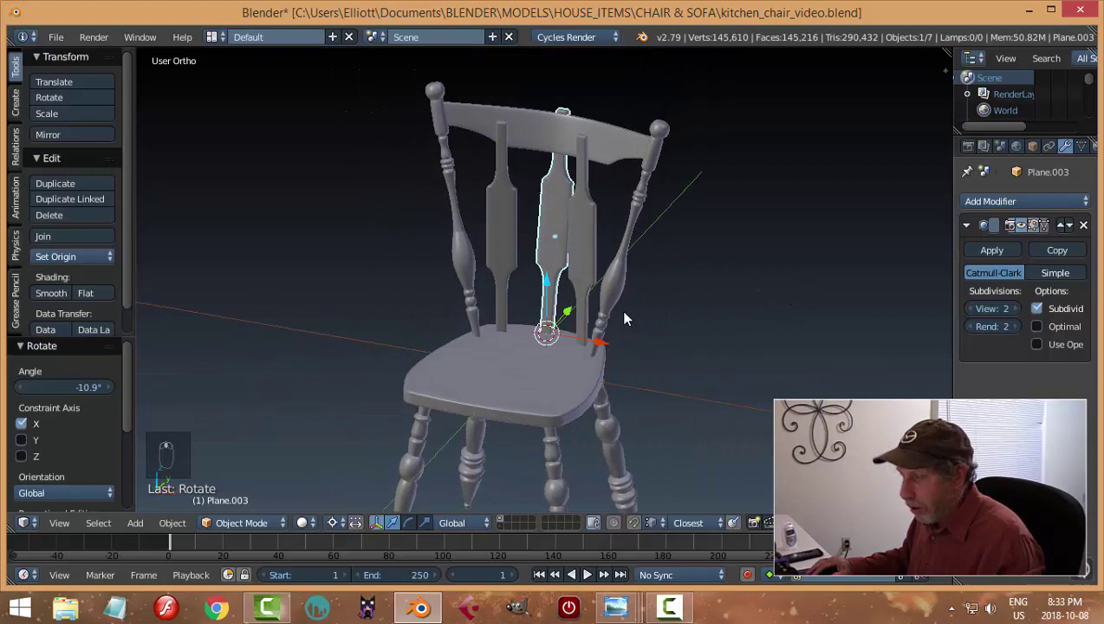
pyautogui.press('ctrl+z')
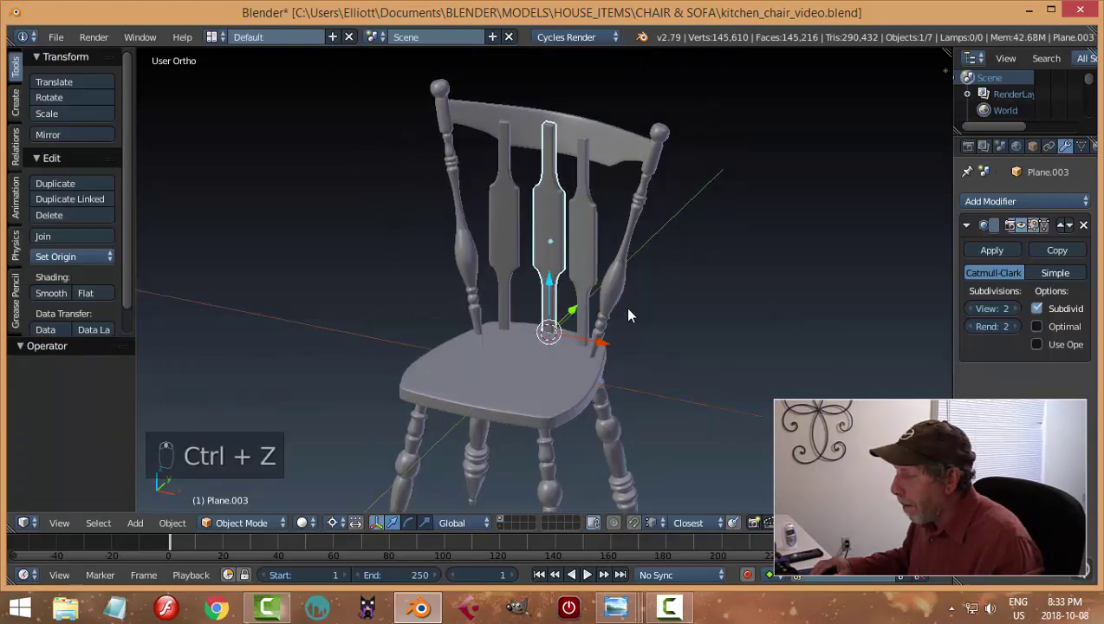
pyautogui.middleClick(645, 313)
pyautogui.press('s')
pyautogui.moveTo(669, 293); pyautogui.dragTo(641, 285)
pyautogui.press('r')
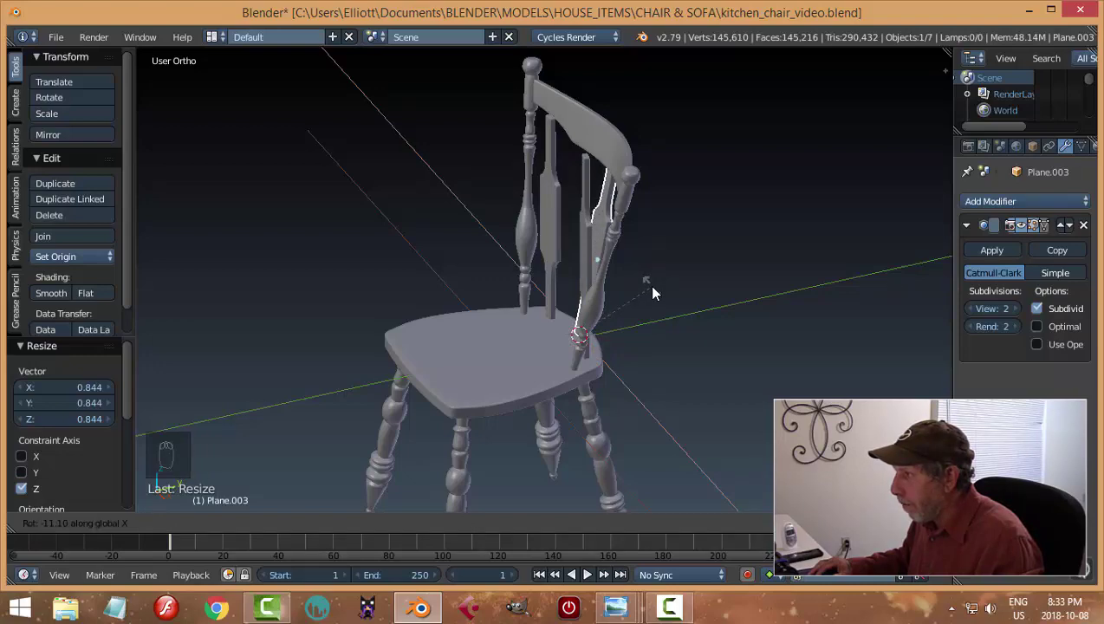
pyautogui.moveTo(694, 260); pyautogui.dragTo(722, 250)
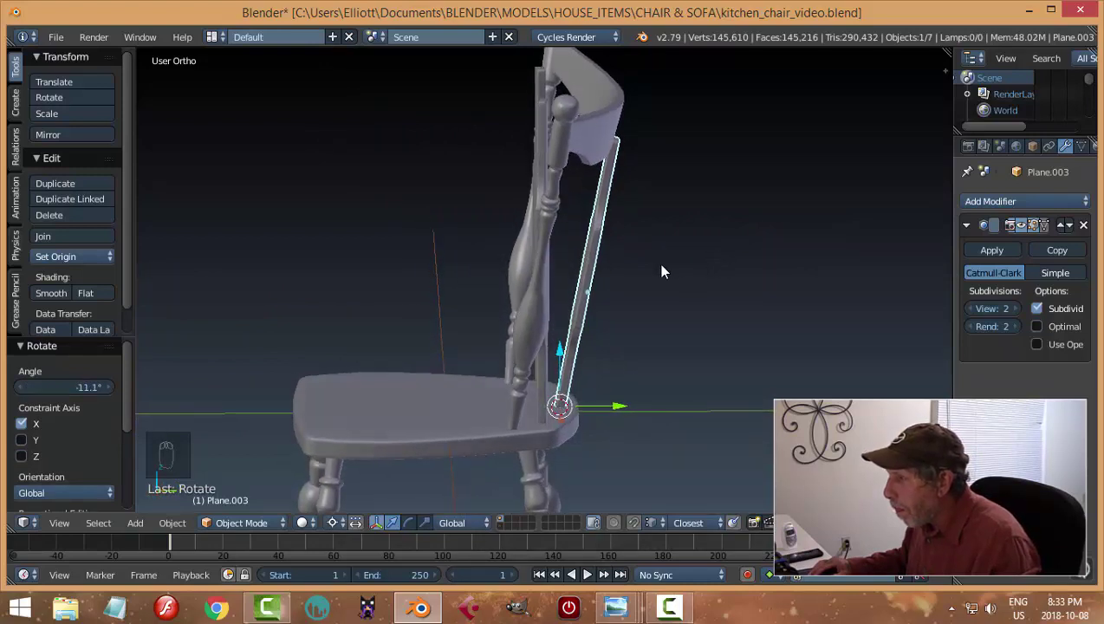
# Step: Scale the splat down to fit below the crest rail, checking it from several angles
pyautogui.press('s')
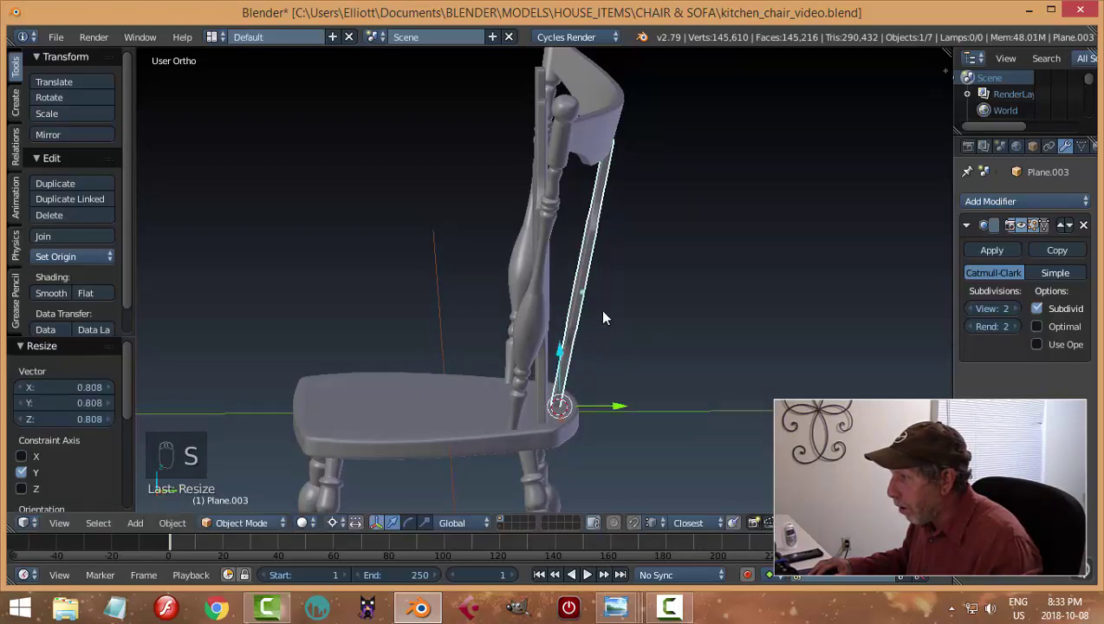
pyautogui.moveTo(624, 406); pyautogui.dragTo(714, 297)
pyautogui.middleClick(714, 298)
pyautogui.middleClick(694, 287)
pyautogui.press('s')
pyautogui.moveTo(721, 283); pyautogui.dragTo(682, 287)
pyautogui.middleClick(679, 290)
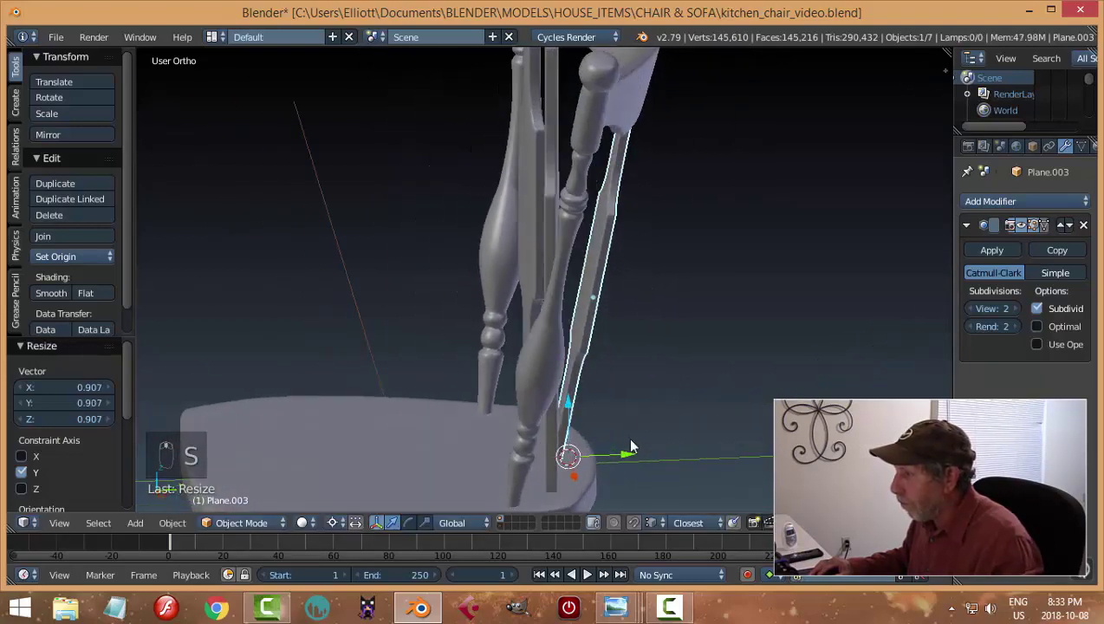
pyautogui.moveTo(630, 457); pyautogui.dragTo(636, 333)
pyautogui.press('a')
# Step: Rescale the splat to about 0.81 and nudge it down onto the seat
pyautogui.middleClick(636, 334)
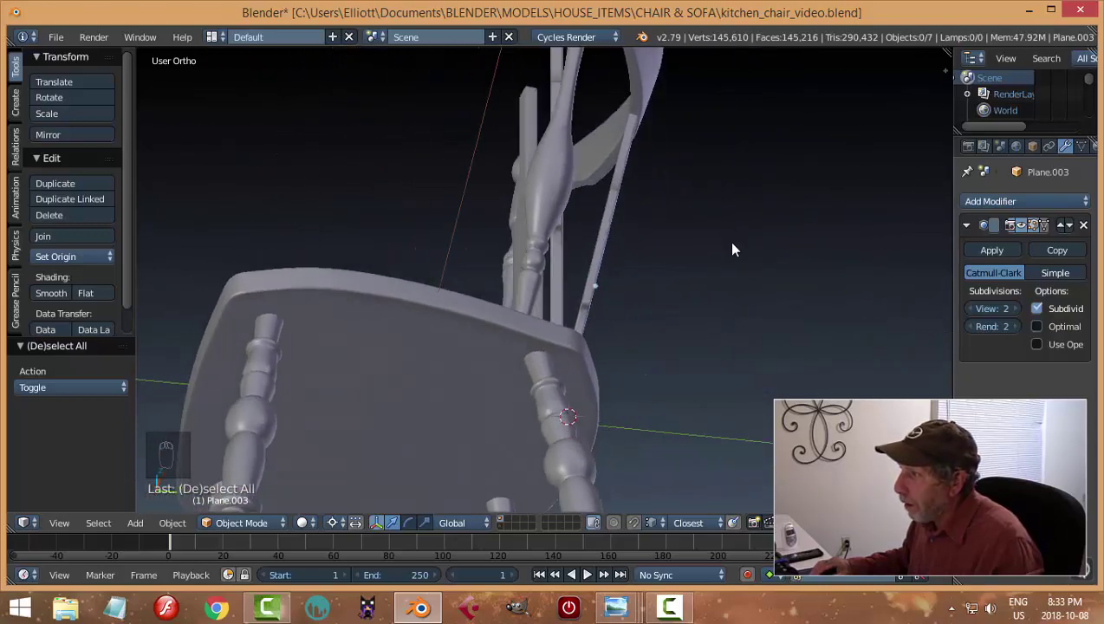
pyautogui.moveTo(628, 176); pyautogui.dragTo(734, 306)
pyautogui.moveTo(696, 191); pyautogui.dragTo(633, 455)
pyautogui.press('s')
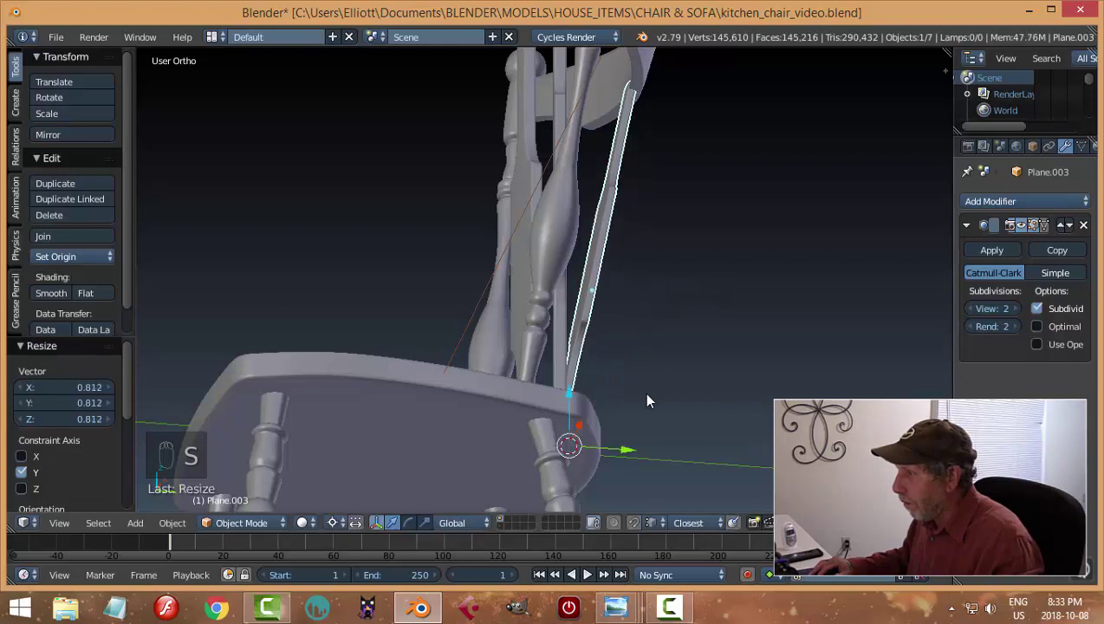
pyautogui.moveTo(631, 454); pyautogui.dragTo(634, 456)
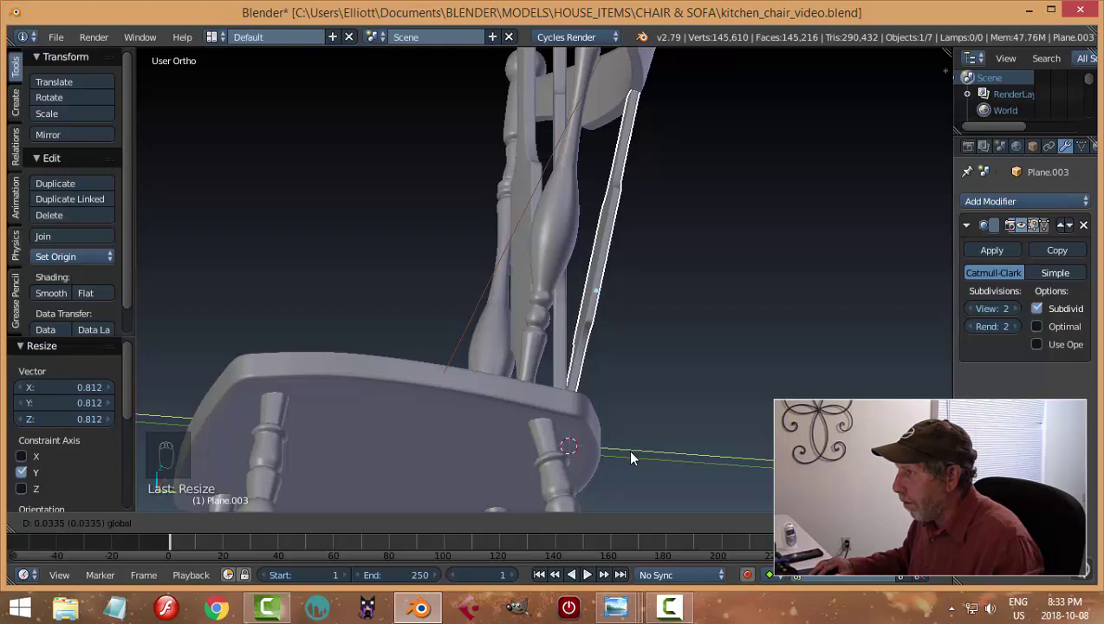
pyautogui.press('a')
pyautogui.middleClick(732, 292)
# Step: Set the crest rail's origin to its geometry and scale it down to about 0.92
pyautogui.moveTo(651, 159); pyautogui.dragTo(114, 302)
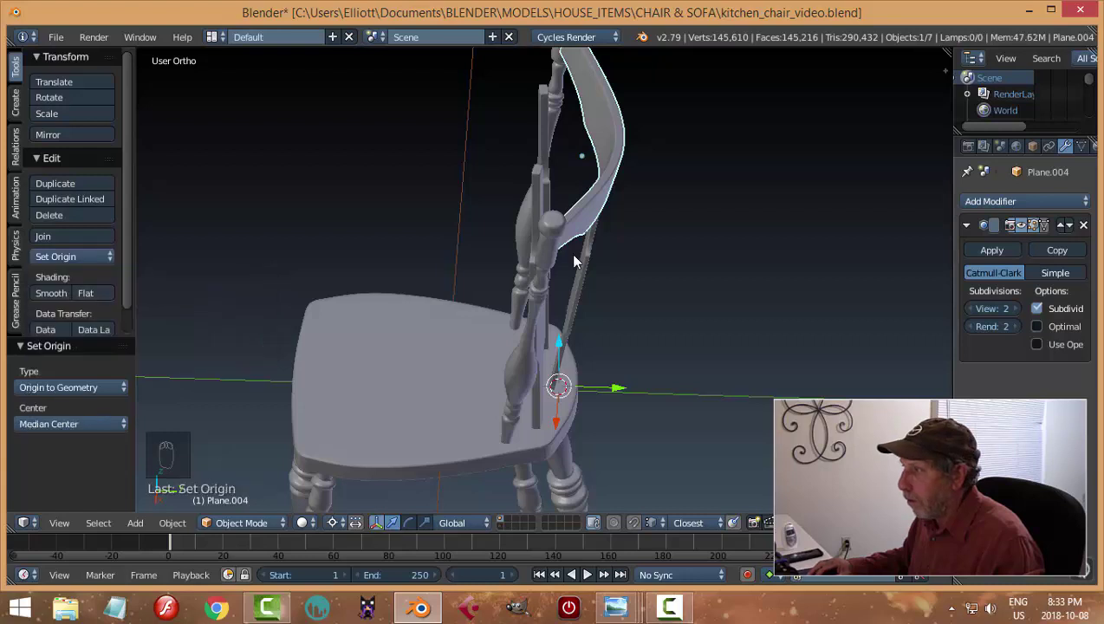
pyautogui.moveTo(343, 532); pyautogui.dragTo(645, 274)
pyautogui.moveTo(645, 273); pyautogui.dragTo(654, 262)
pyautogui.press('s')
pyautogui.middleClick(654, 261)
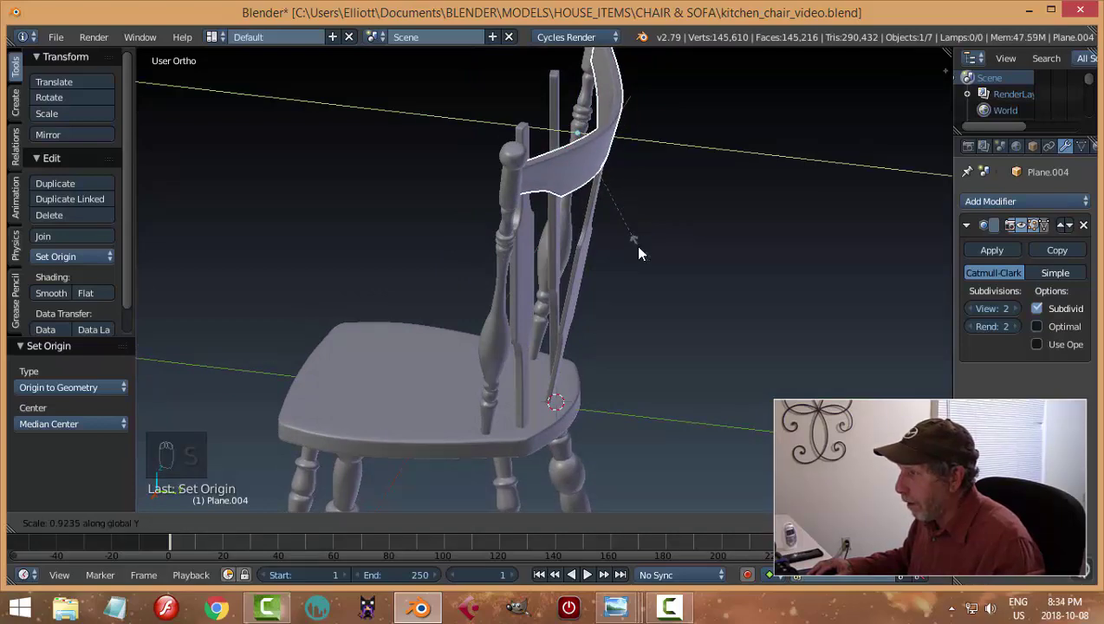
pyautogui.moveTo(630, 262); pyautogui.dragTo(681, 215)
# Step: Duplicate the tilted splat with Shift+D and slide the copy to the right along X
pyautogui.press('a')
pyautogui.moveTo(530, 195); pyautogui.dragTo(682, 226)
pyautogui.press('x')
pyautogui.press('shift+d')
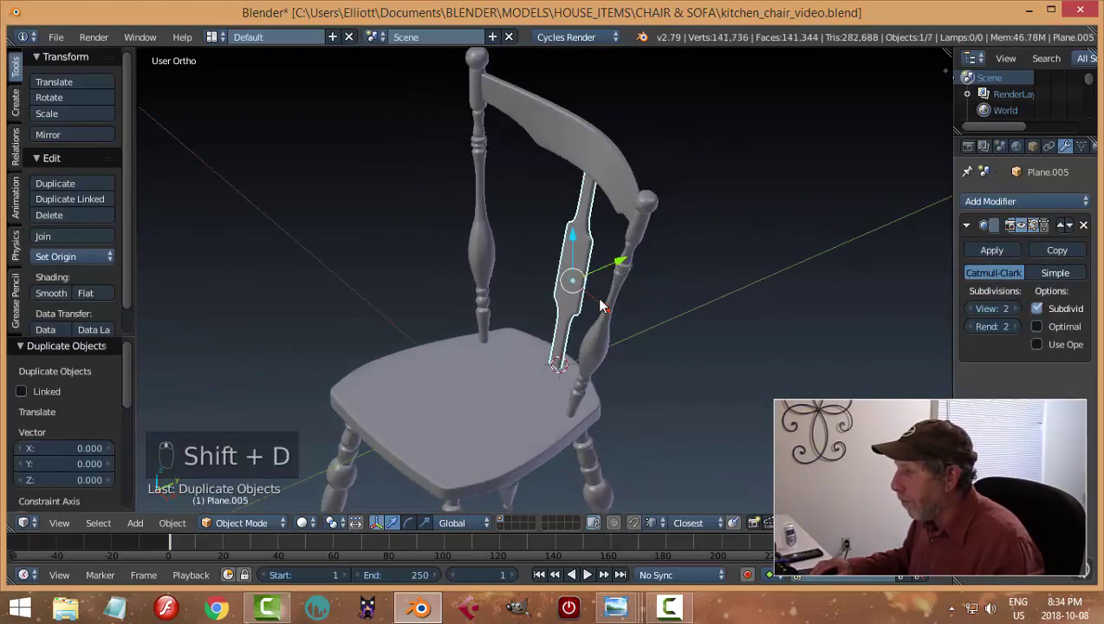
pyautogui.moveTo(609, 314); pyautogui.dragTo(584, 299)
pyautogui.moveTo(584, 299); pyautogui.dragTo(633, 320)
pyautogui.moveTo(633, 321); pyautogui.dragTo(542, 275)
pyautogui.middleClick(543, 275)
pyautogui.moveTo(451, 302); pyautogui.dragTo(734, 344)
pyautogui.moveTo(514, 299); pyautogui.dragTo(837, 354)
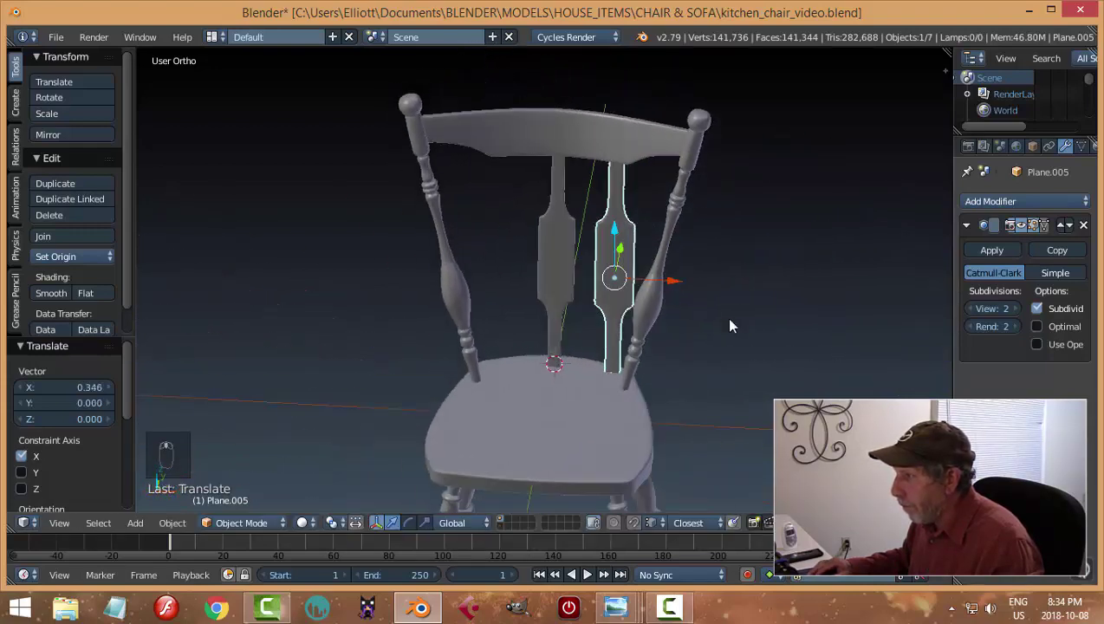
# Step: Turn the splat copy slightly about Z, checking it against the back from several angles
pyautogui.moveTo(673, 286); pyautogui.dragTo(578, 248)
pyautogui.moveTo(578, 249); pyautogui.dragTo(556, 278)
pyautogui.press('r')
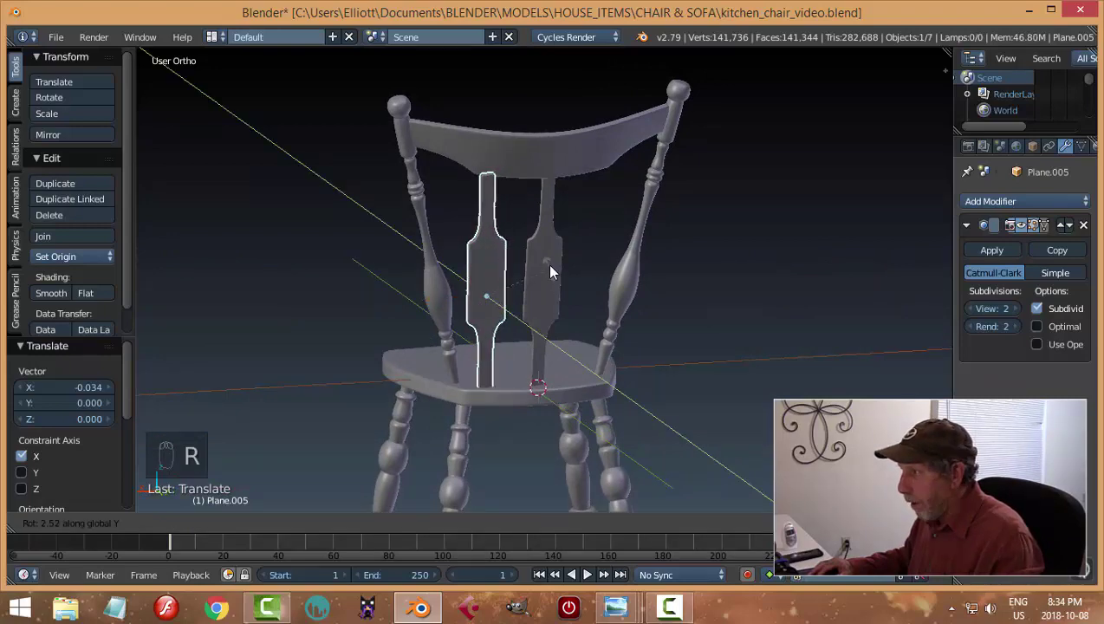
pyautogui.moveTo(531, 305); pyautogui.dragTo(580, 325)
pyautogui.moveTo(583, 329); pyautogui.dragTo(765, 340)
pyautogui.middleClick(598, 328)
pyautogui.moveTo(764, 341); pyautogui.dragTo(672, 290)
pyautogui.moveTo(671, 290); pyautogui.dragTo(666, 299)
pyautogui.moveTo(694, 289); pyautogui.dragTo(691, 329)
pyautogui.press('r')
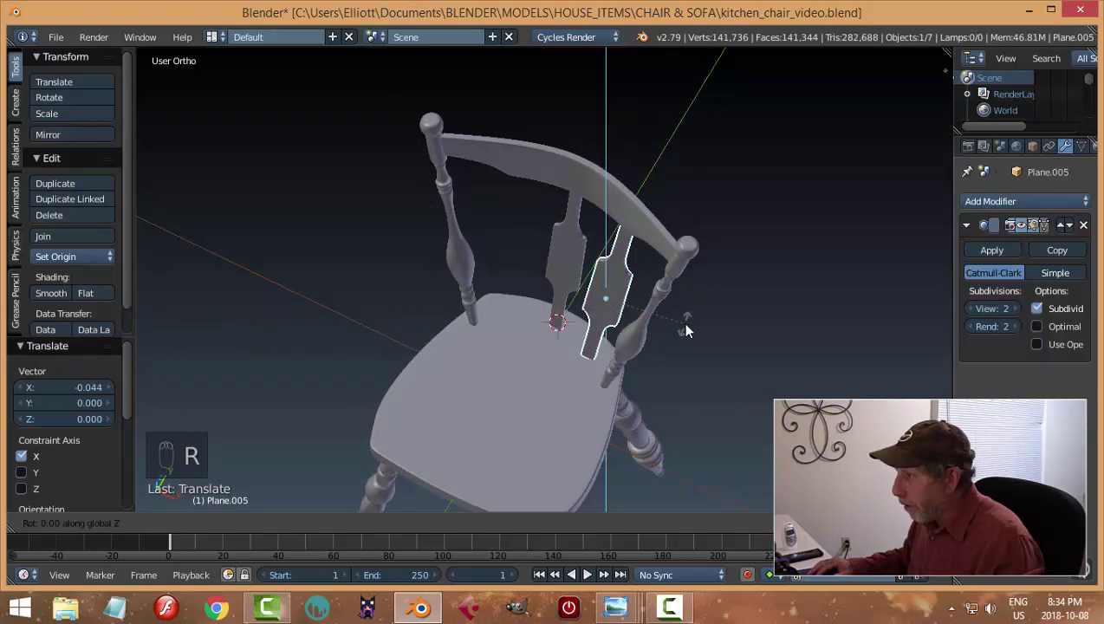
pyautogui.moveTo(720, 312); pyautogui.dragTo(670, 294)
pyautogui.moveTo(671, 294); pyautogui.dragTo(617, 332)
pyautogui.moveTo(635, 282); pyautogui.dragTo(617, 298)
pyautogui.moveTo(698, 297); pyautogui.dragTo(654, 279)
pyautogui.moveTo(648, 280); pyautogui.dragTo(743, 286)
# Step: Angle the copy about -12.6° around Z to follow the back's curve, then deselect it
pyautogui.press('a')
pyautogui.moveTo(744, 278); pyautogui.dragTo(518, 300)
pyautogui.moveTo(504, 288); pyautogui.dragTo(539, 374)
pyautogui.moveTo(536, 300); pyautogui.dragTo(466, 524)
pyautogui.middleClick(559, 380)
pyautogui.moveTo(539, 374); pyautogui.dragTo(525, 386)
pyautogui.press('r')
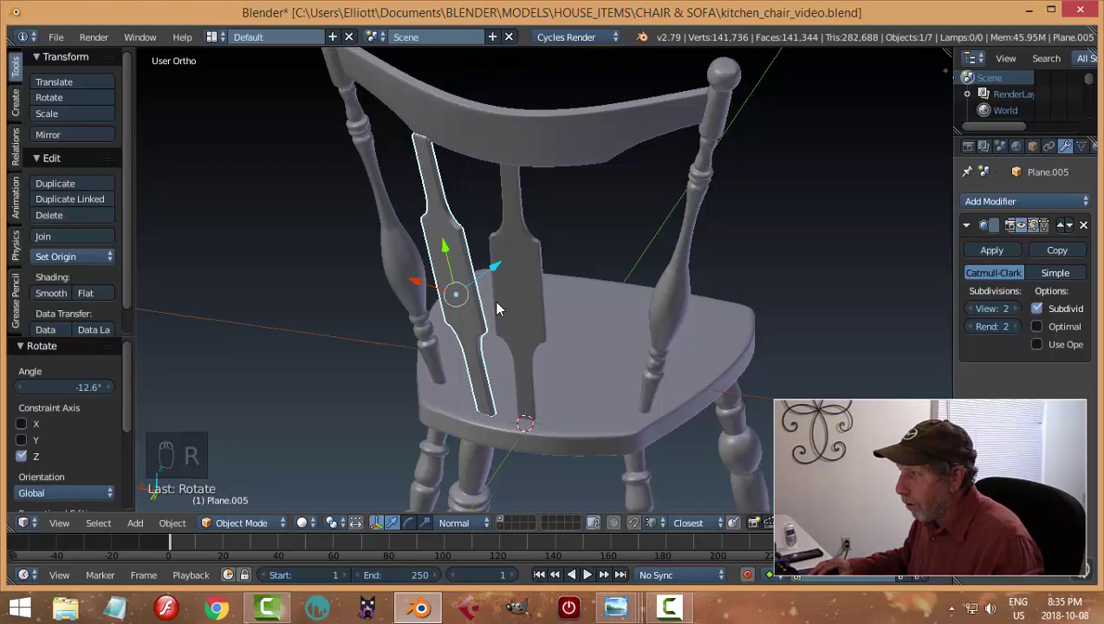
pyautogui.moveTo(500, 271); pyautogui.dragTo(588, 318)
pyautogui.press('a')
pyautogui.moveTo(588, 318); pyautogui.dragTo(921, 347)
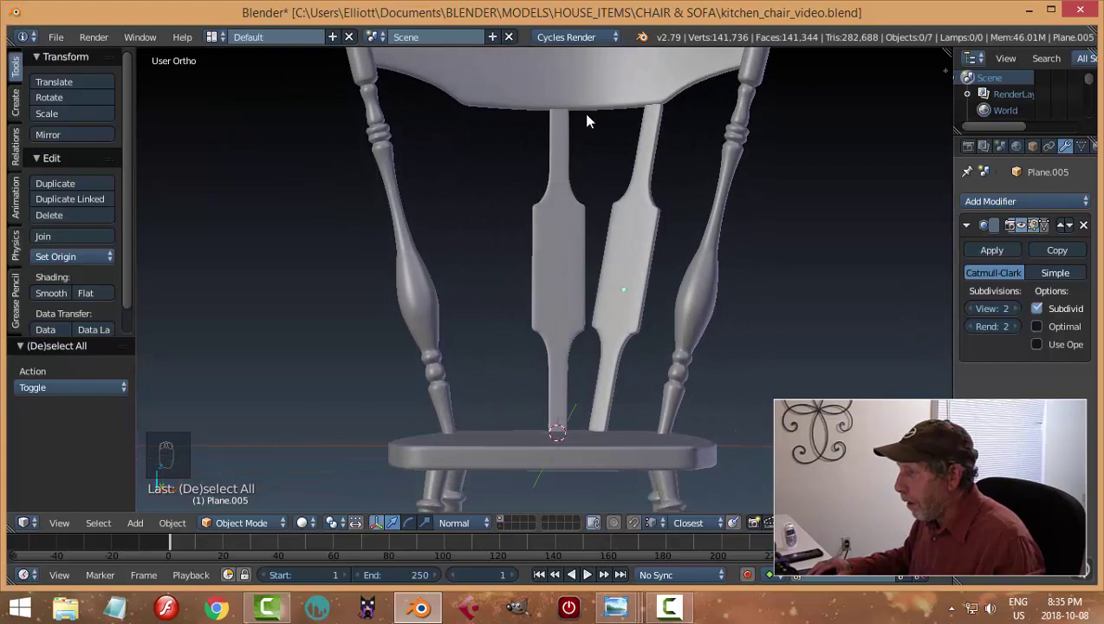
# Step: Fine-tune the copy's rotation while orbiting the back, then select the seat
pyautogui.middleClick(648, 296)
pyautogui.moveTo(618, 284); pyautogui.dragTo(719, 298)
pyautogui.press('r')
pyautogui.moveTo(718, 298); pyautogui.dragTo(721, 280)
pyautogui.moveTo(672, 283); pyautogui.dragTo(709, 308)
pyautogui.moveTo(709, 307); pyautogui.dragTo(534, 293)
pyautogui.moveTo(534, 293); pyautogui.dragTo(652, 279)
pyautogui.press('a')
pyautogui.moveTo(652, 279); pyautogui.dragTo(738, 311)
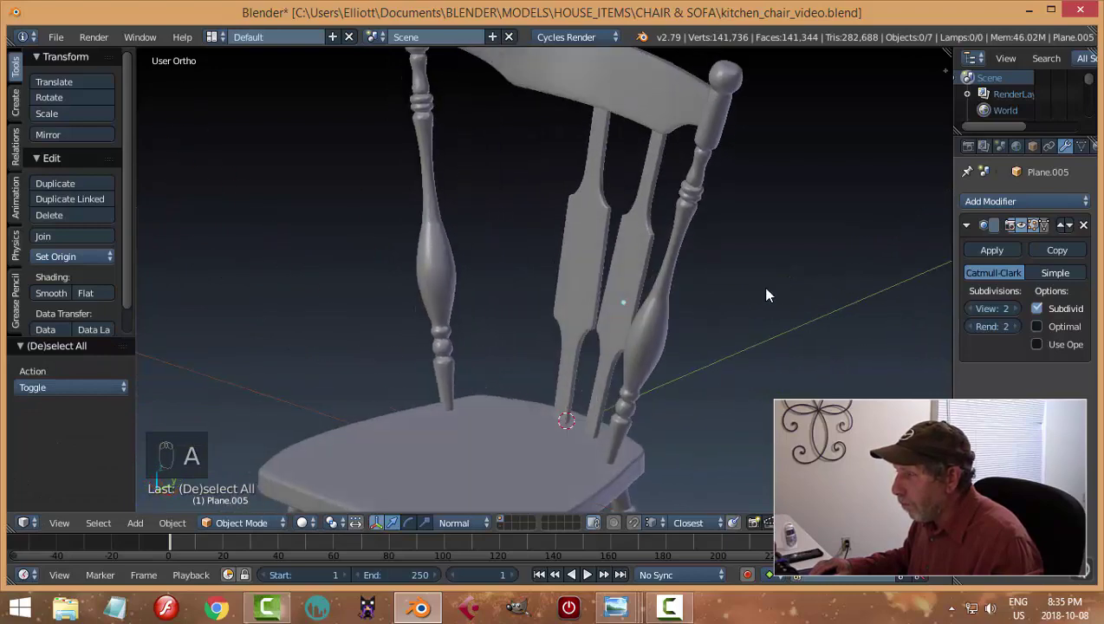
pyautogui.moveTo(745, 290); pyautogui.dragTo(603, 348)
pyautogui.moveTo(590, 405); pyautogui.dragTo(669, 397)
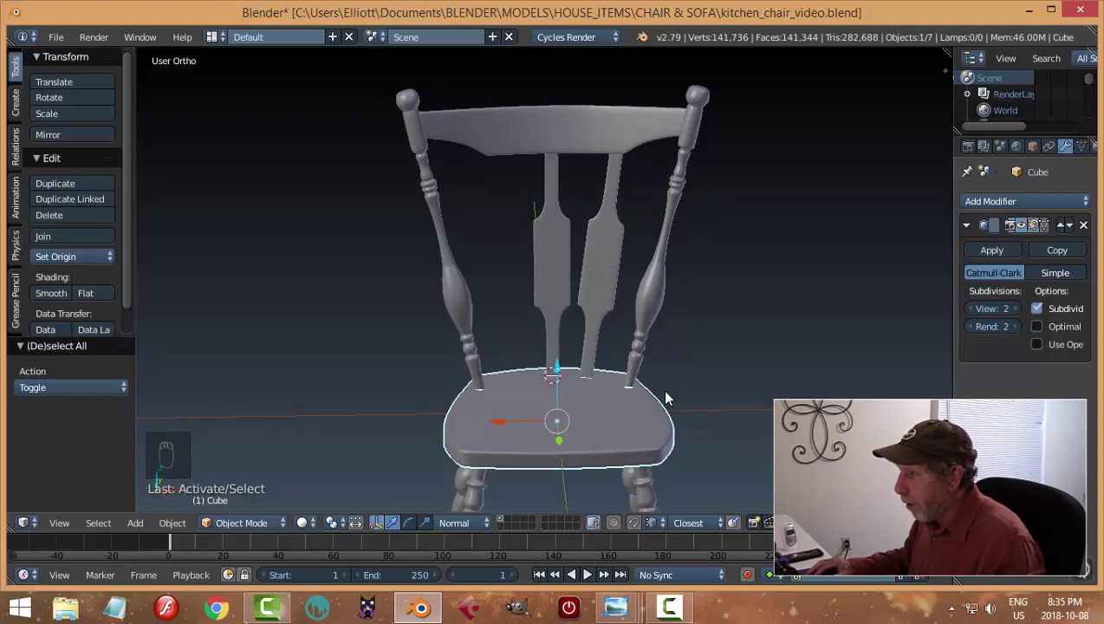
# Step: Snap the pivot to the crest rail and reveal the hidden side splats, leaving three splats under the rail
pyautogui.moveTo(566, 145); pyautogui.dragTo(500, 470)
pyautogui.press('shift+s')
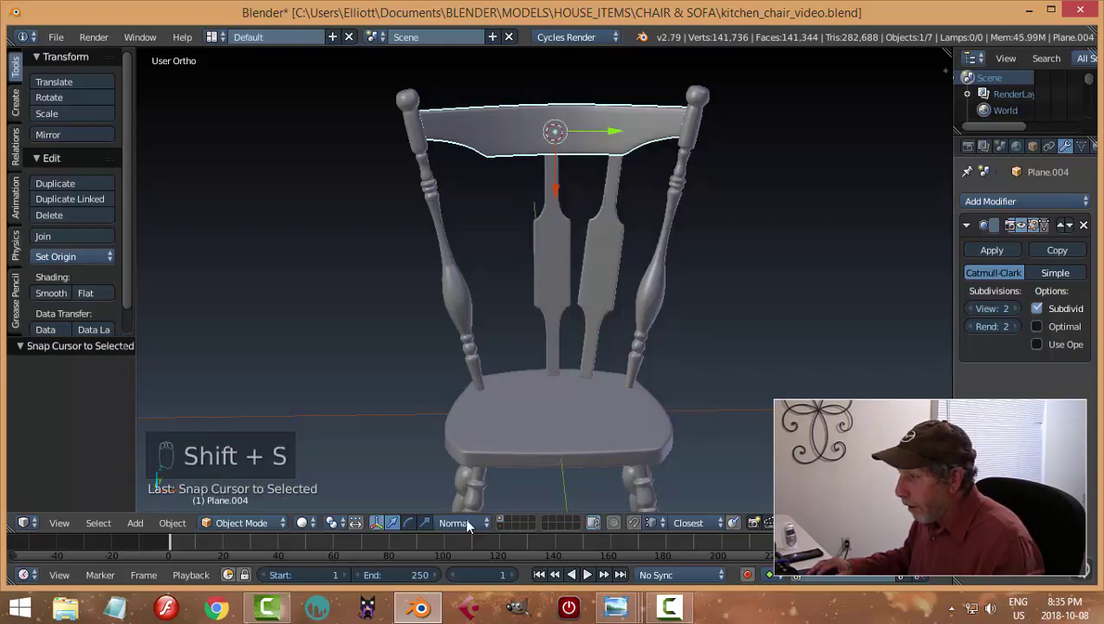
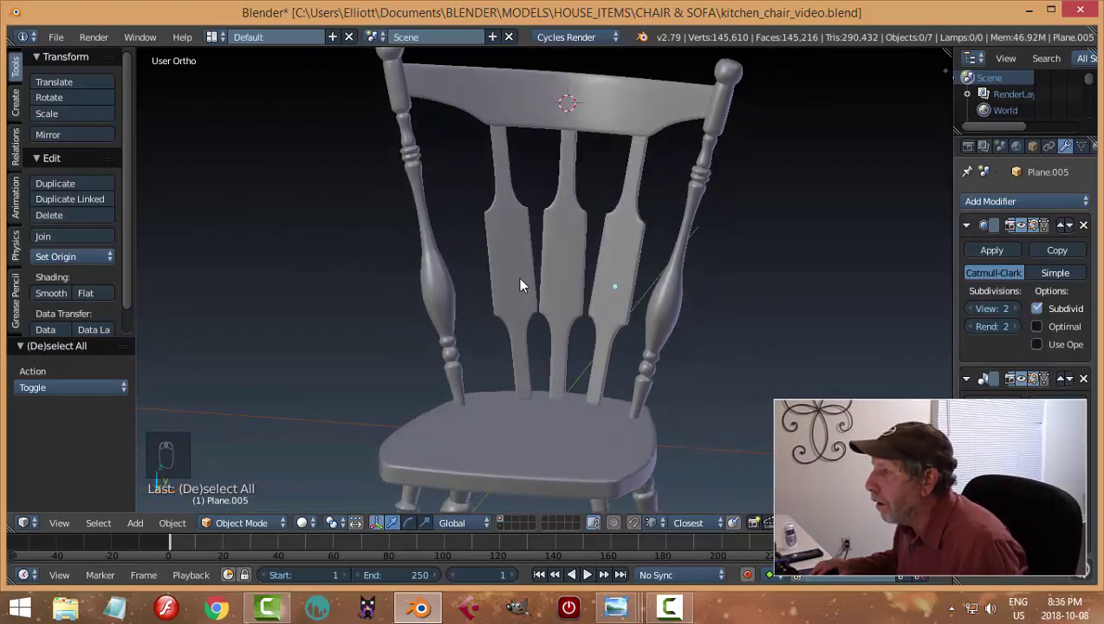
pyautogui.moveTo(525, 284); pyautogui.dragTo(621, 303)
pyautogui.press('h')
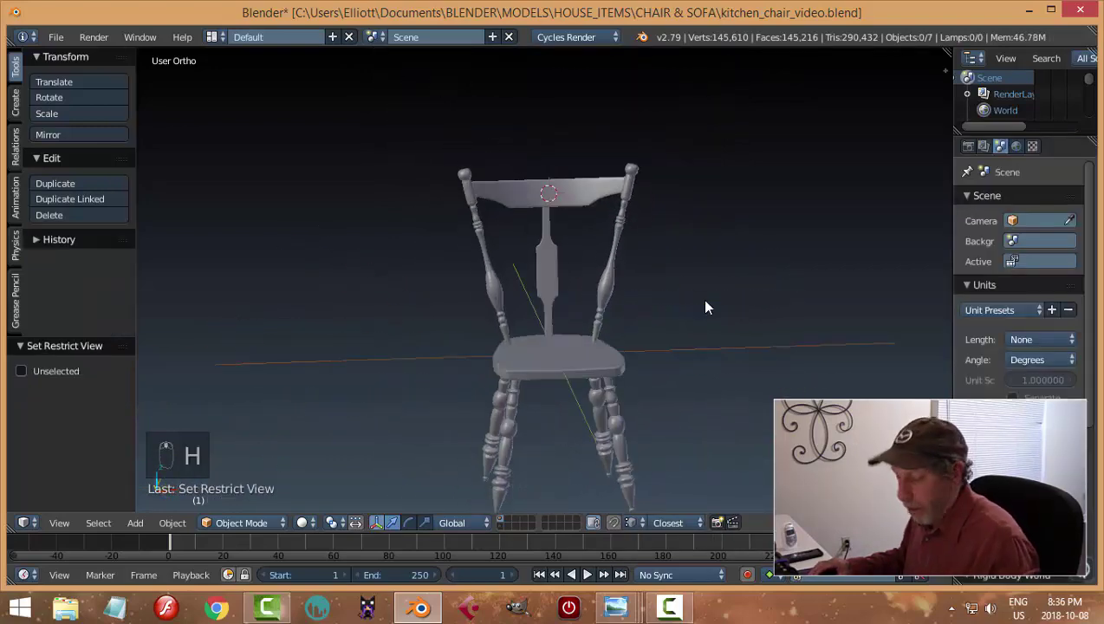
pyautogui.press('ctrl+z')
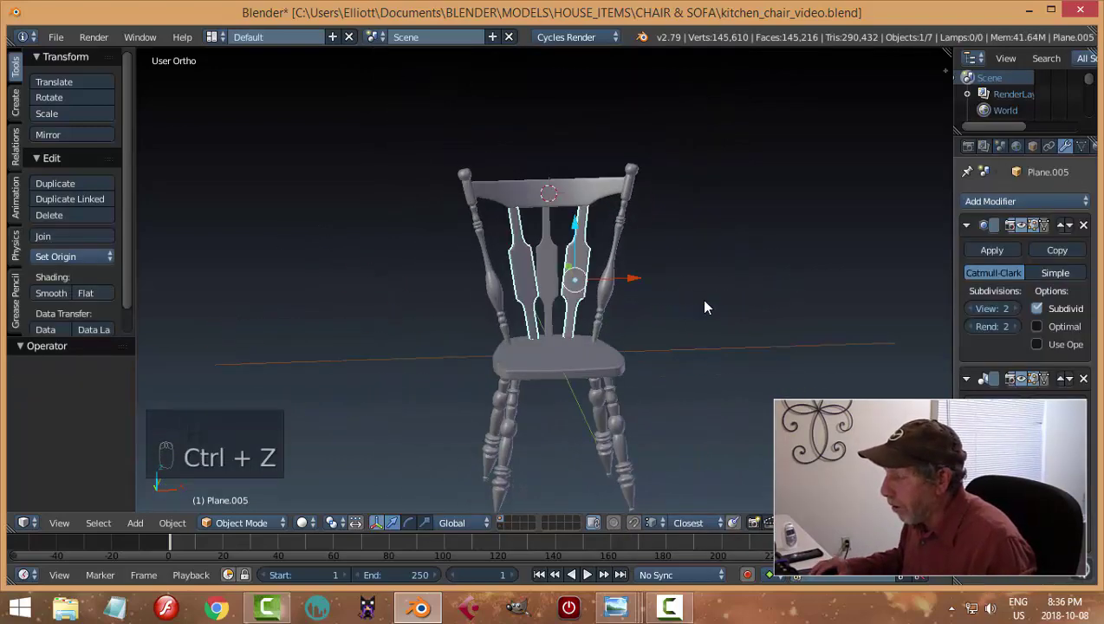
pyautogui.press('a')
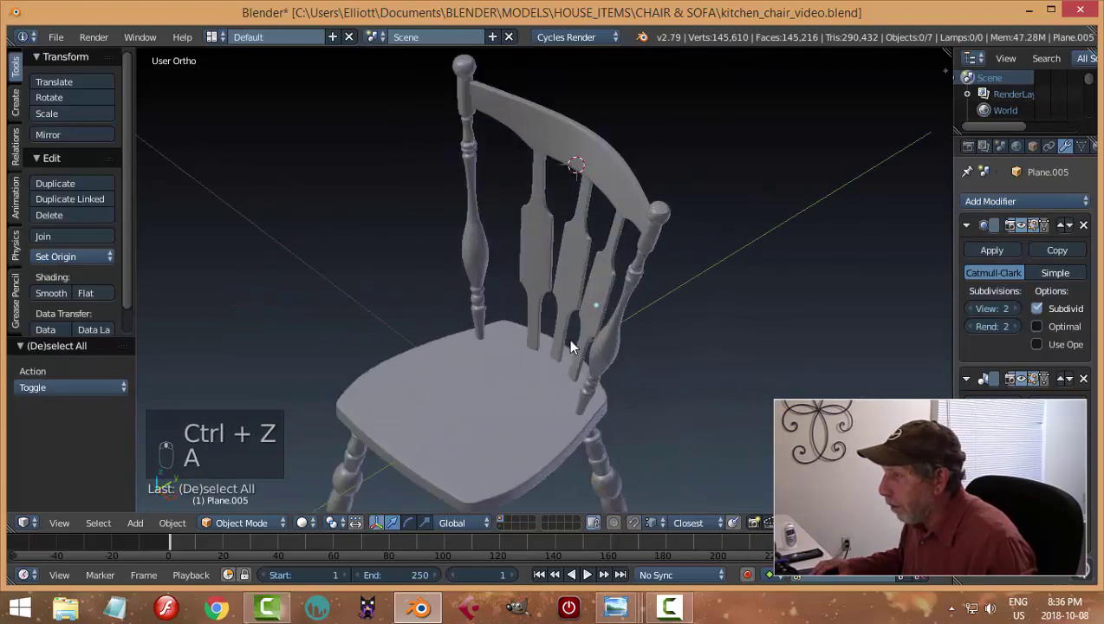
pyautogui.moveTo(570, 273); pyautogui.dragTo(597, 295)
pyautogui.moveTo(604, 302); pyautogui.dragTo(635, 317)
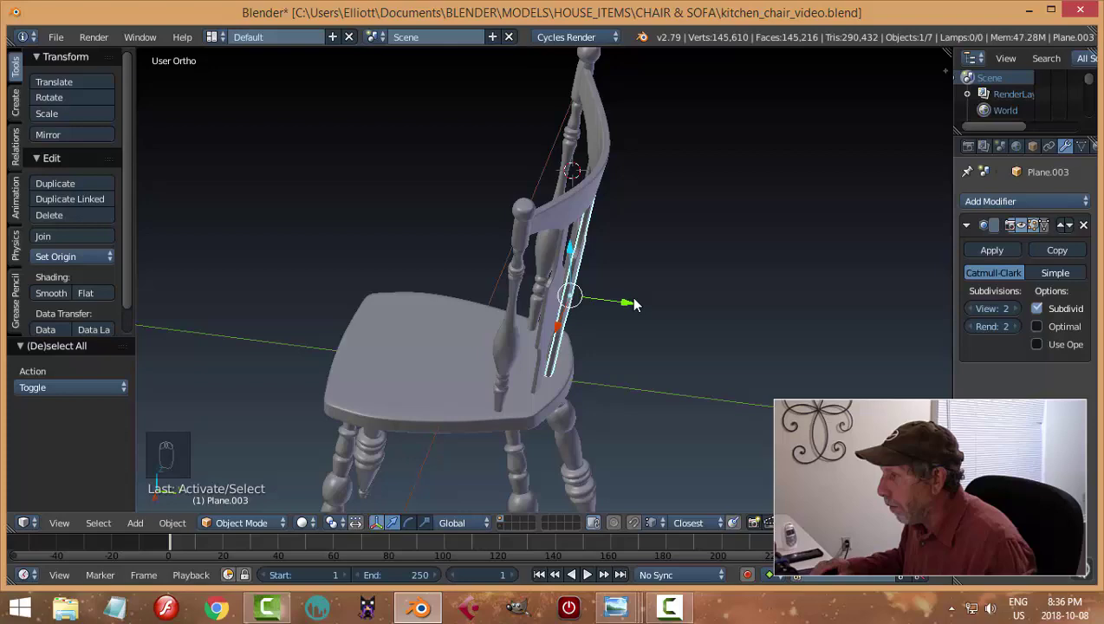
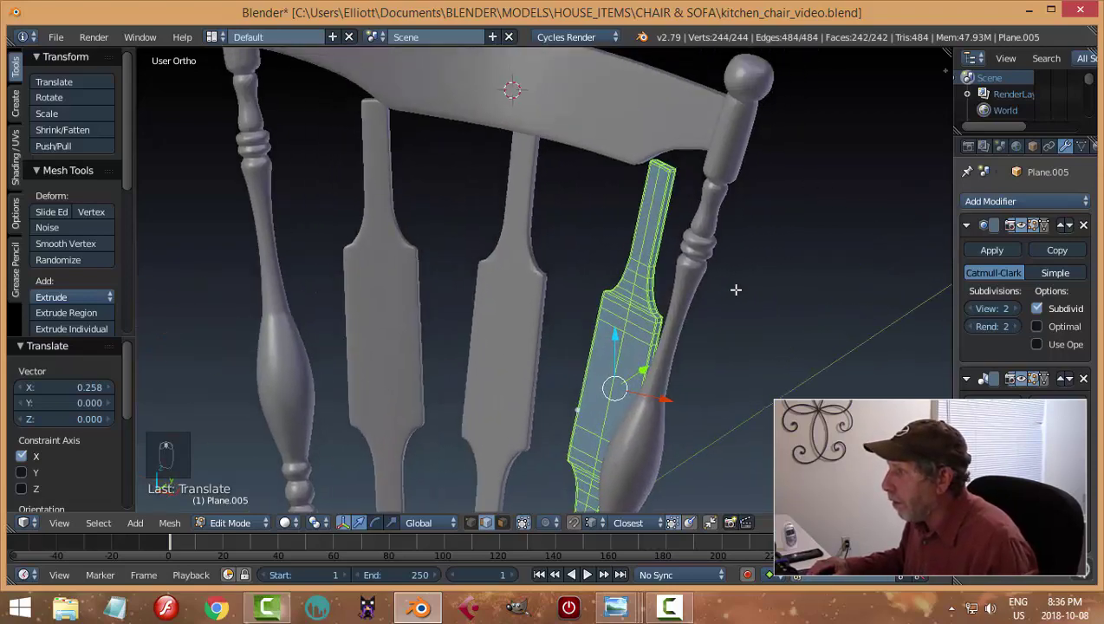
# Step: Raise the right splat's faces about 0.16 along Z into the crest rail and shift it about 0.1 along X
pyautogui.press('a')
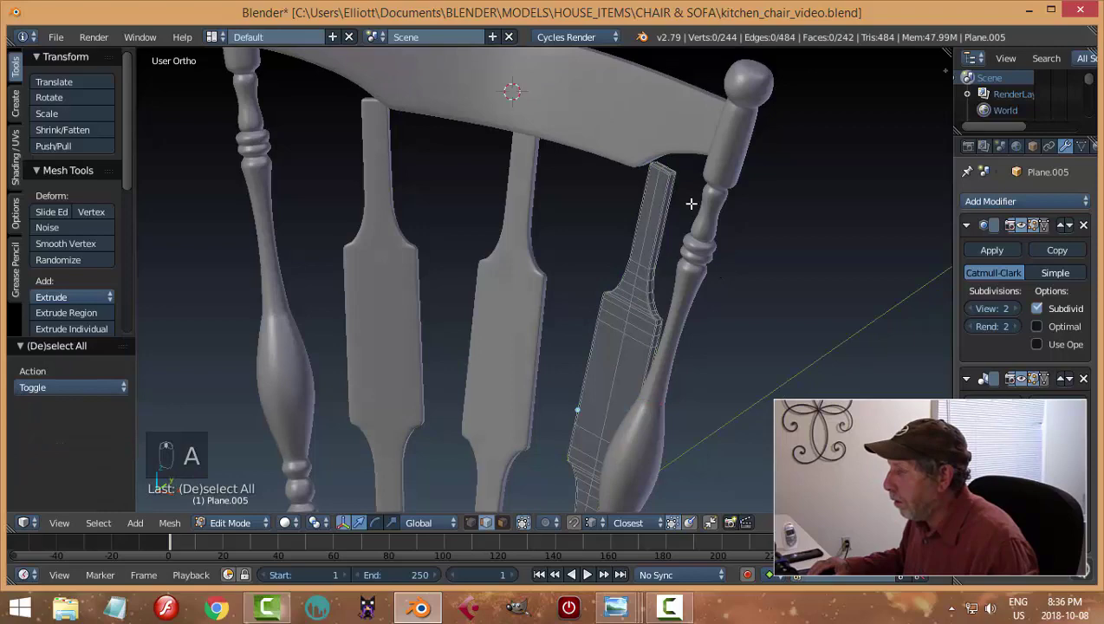
pyautogui.press('ctrl+Tab')
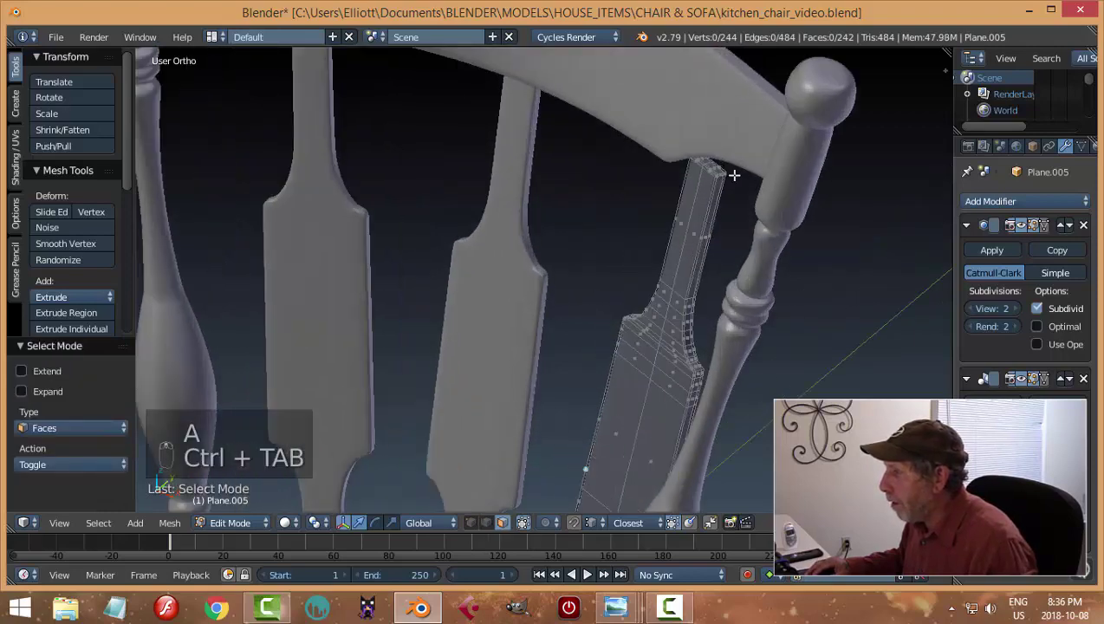
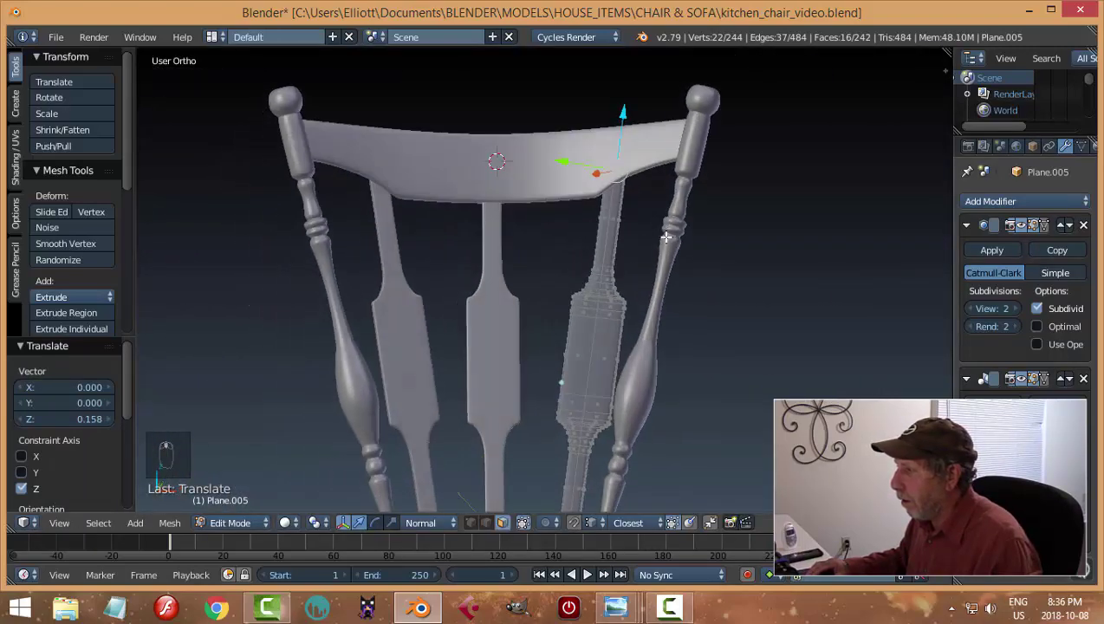
pyautogui.press('a')
pyautogui.press('a')
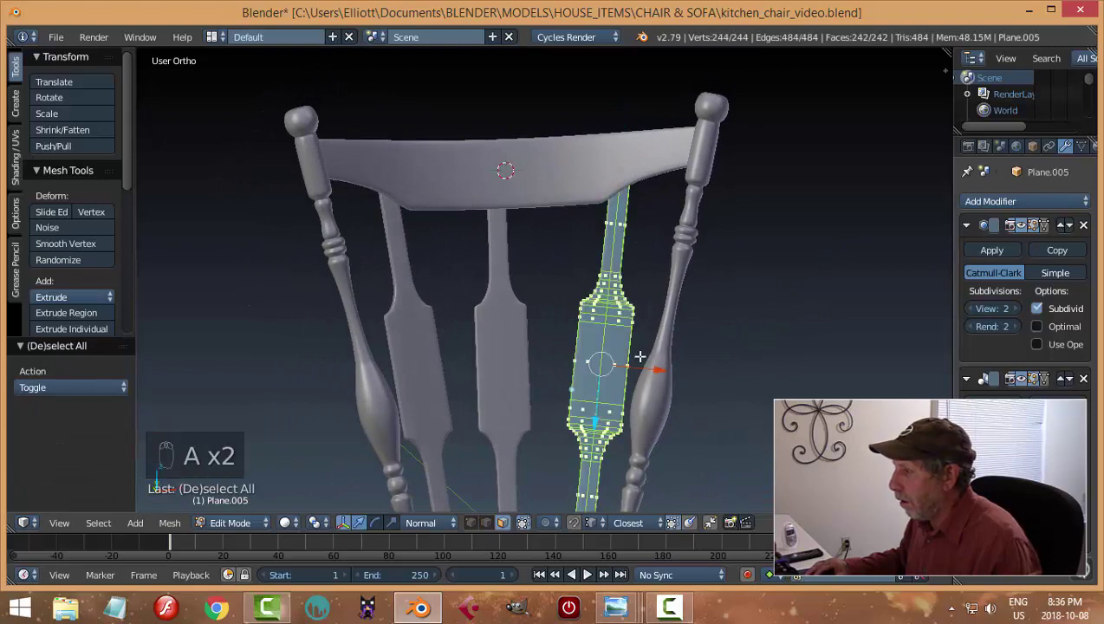
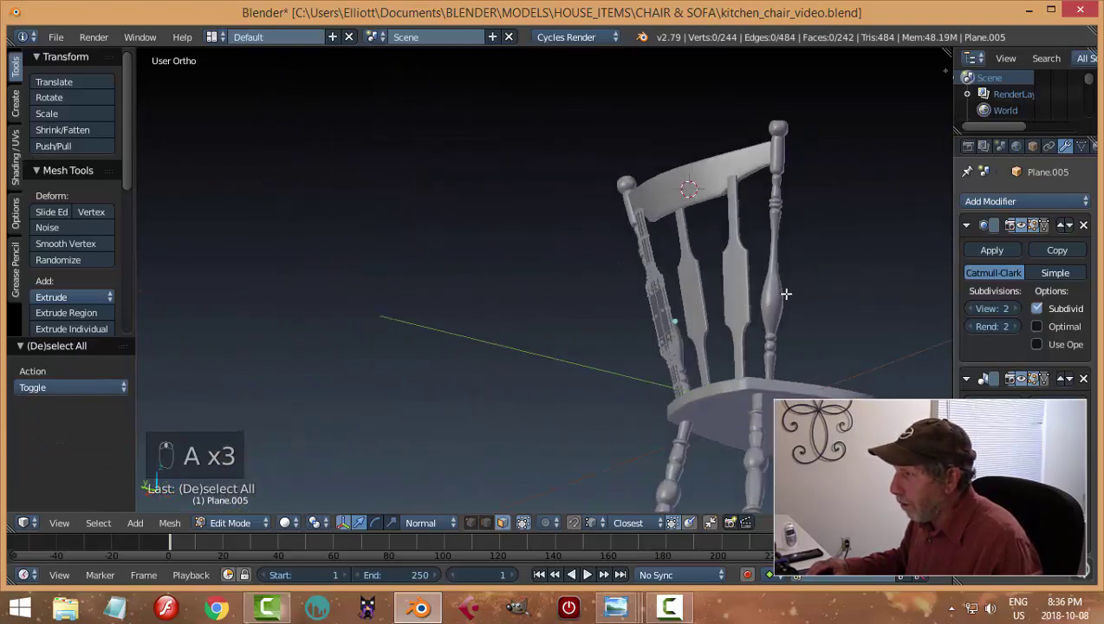
pyautogui.press('a')
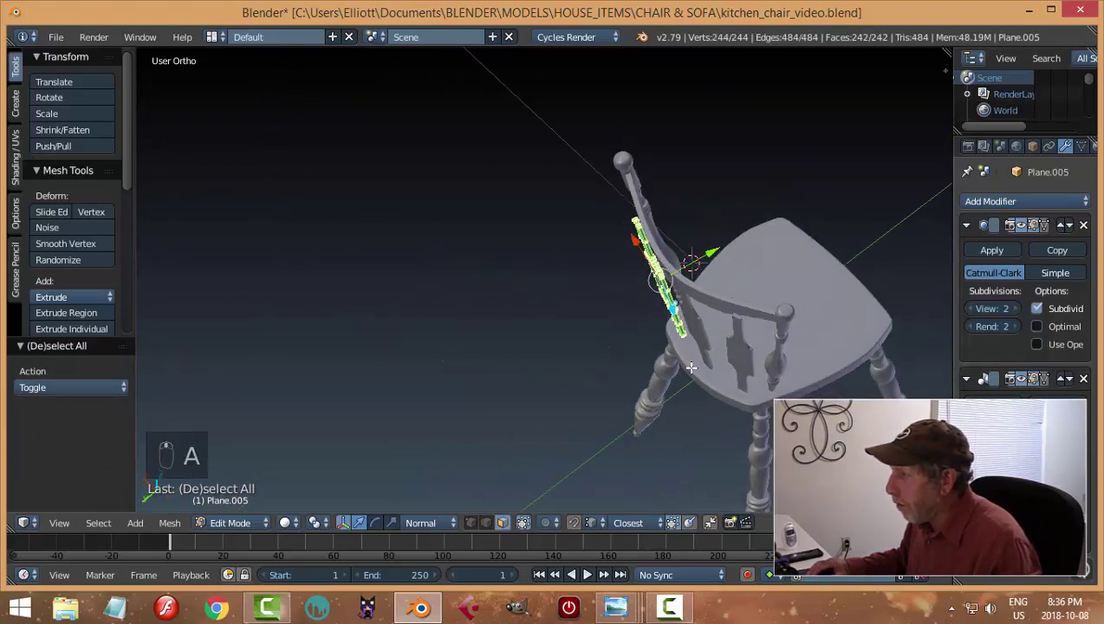
pyautogui.press('KP_Decimal')
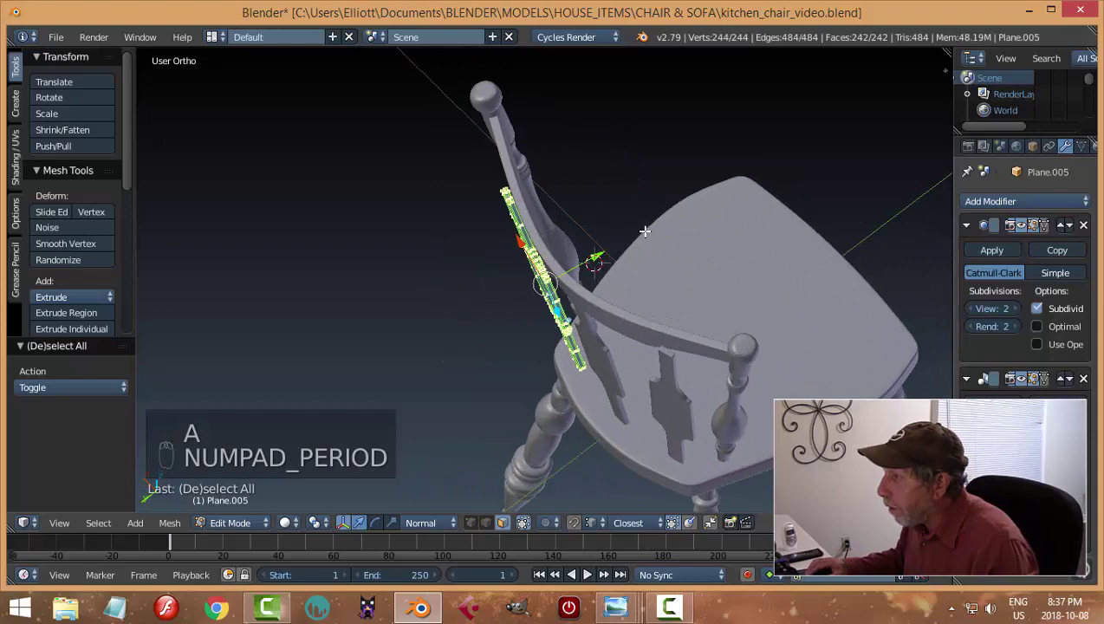
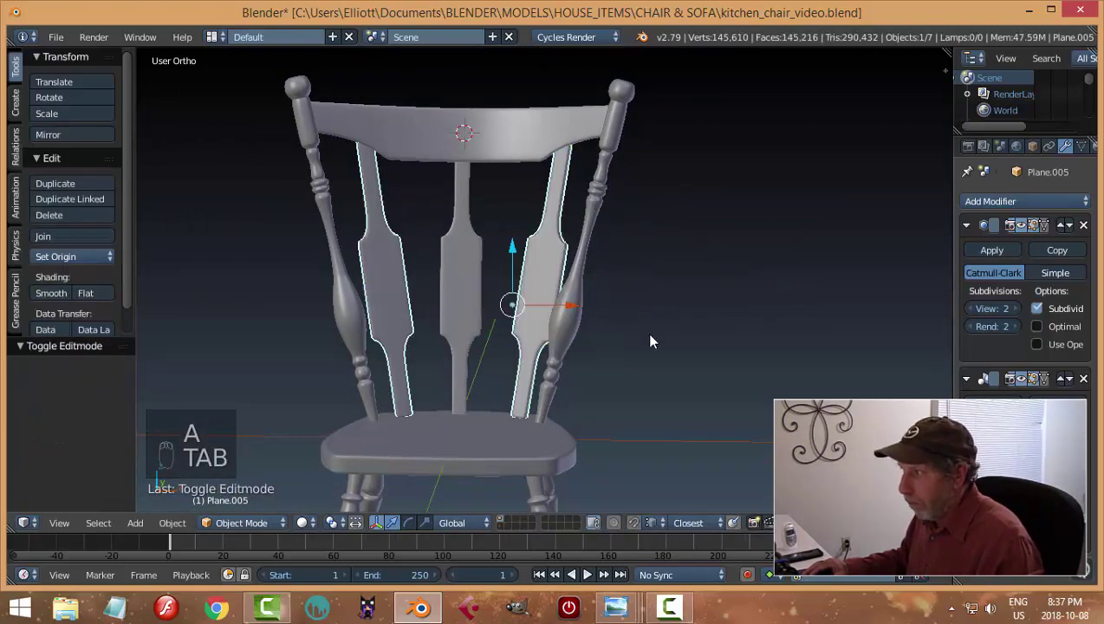
# Step: Edit the right-hand splat's mesh and shift it about 0.106 along negative X between seat and crest rail
pyautogui.press('z')
pyautogui.press('a')
pyautogui.middleClick(566, 359)
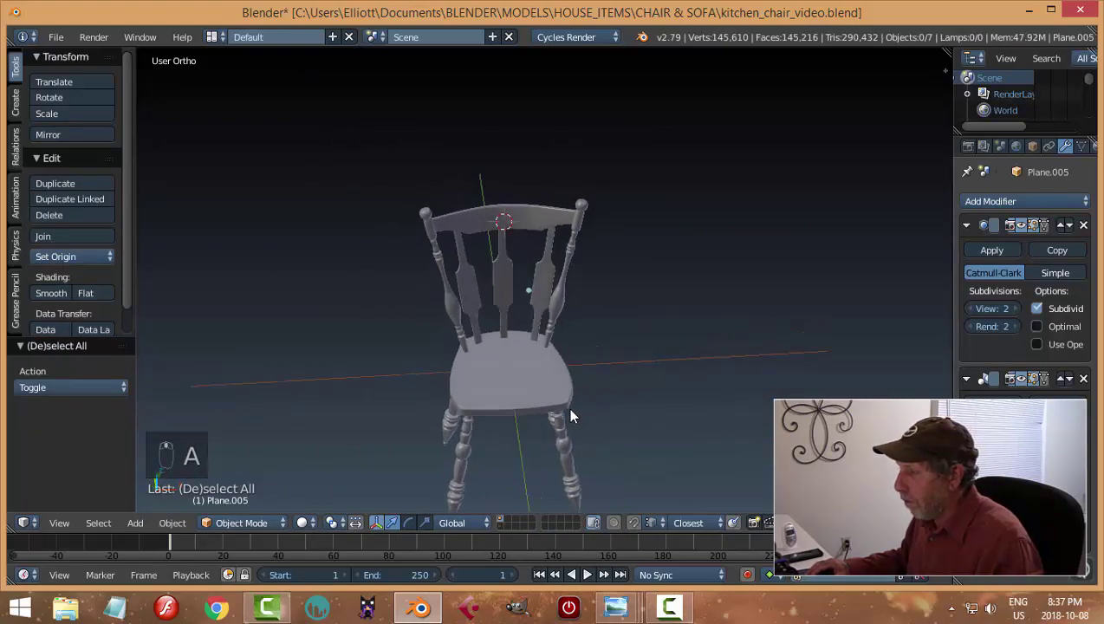
pyautogui.middleClick(617, 296)
pyautogui.middleClick(550, 331)
pyautogui.click(541, 284)
pyautogui.press('Tab')
pyautogui.press('a')
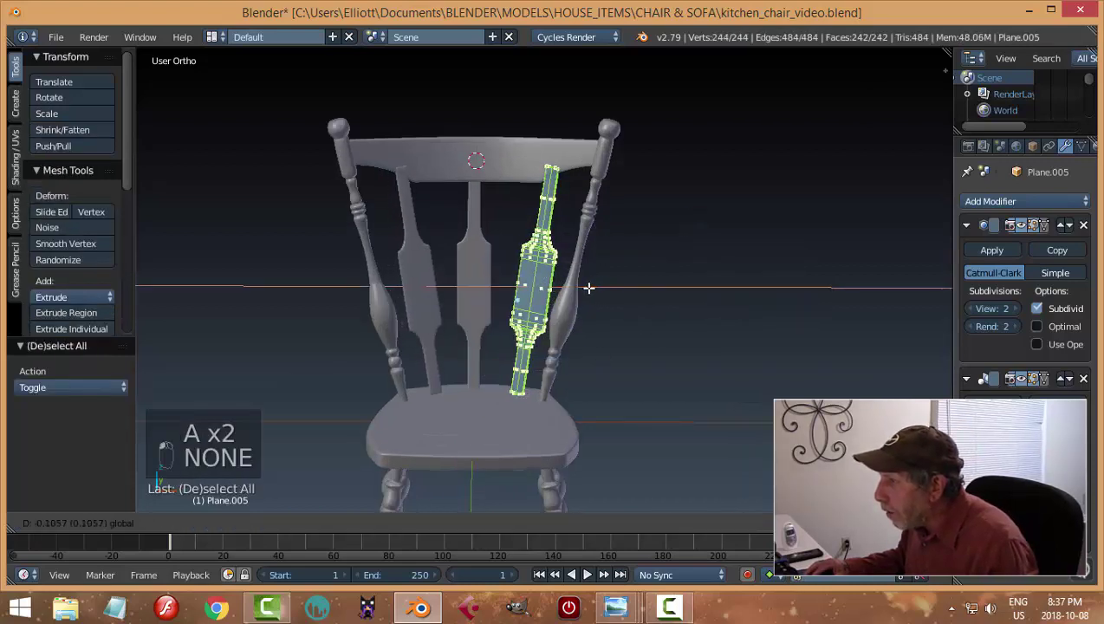
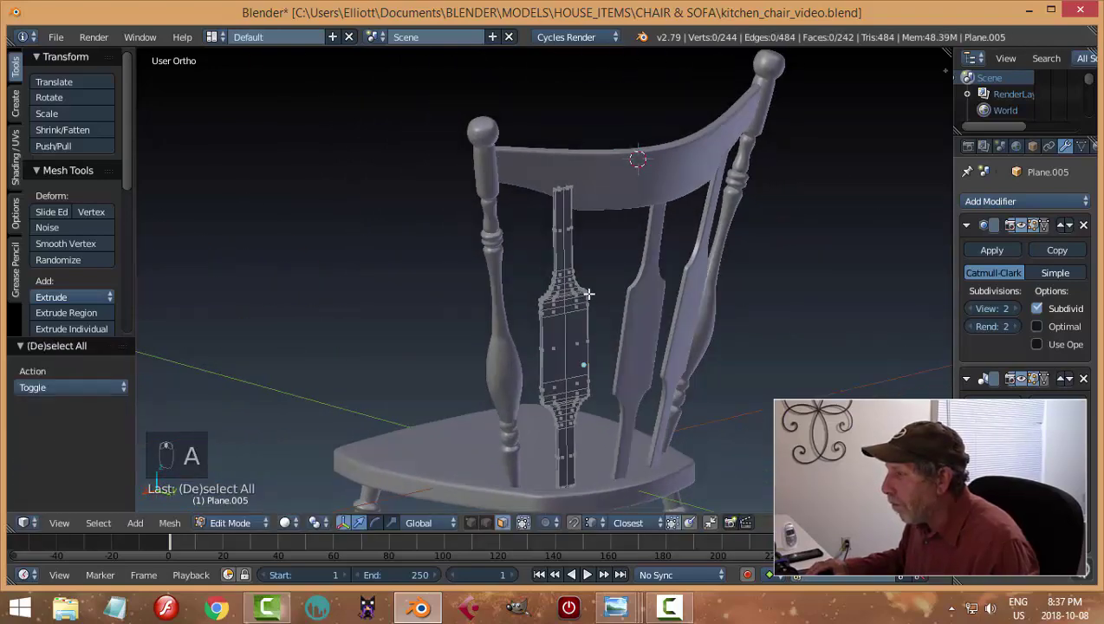
pyautogui.press('a')
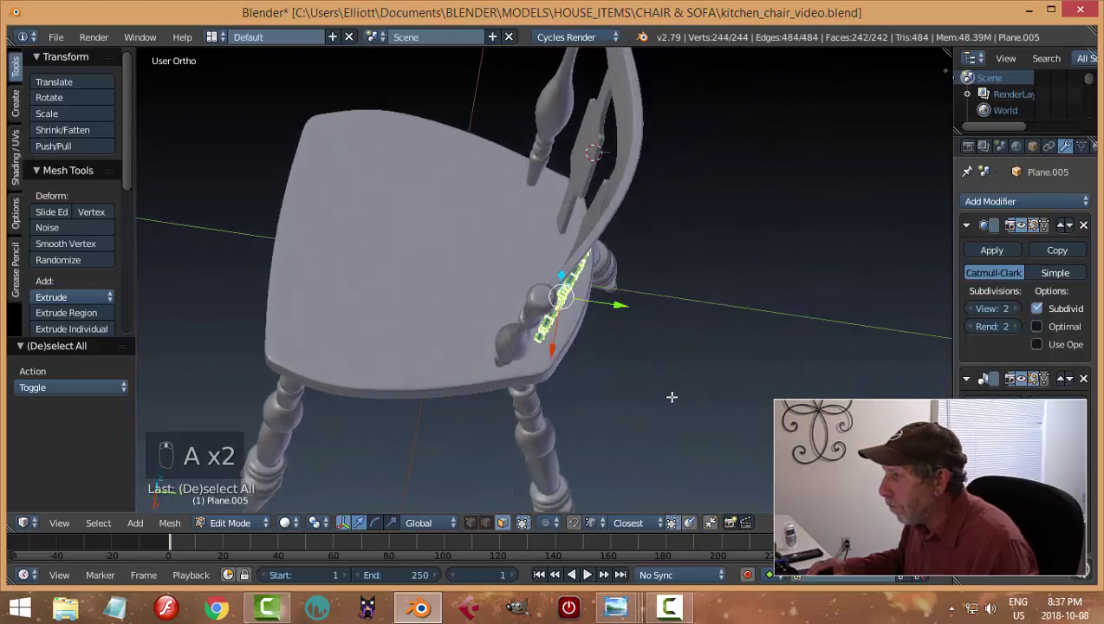
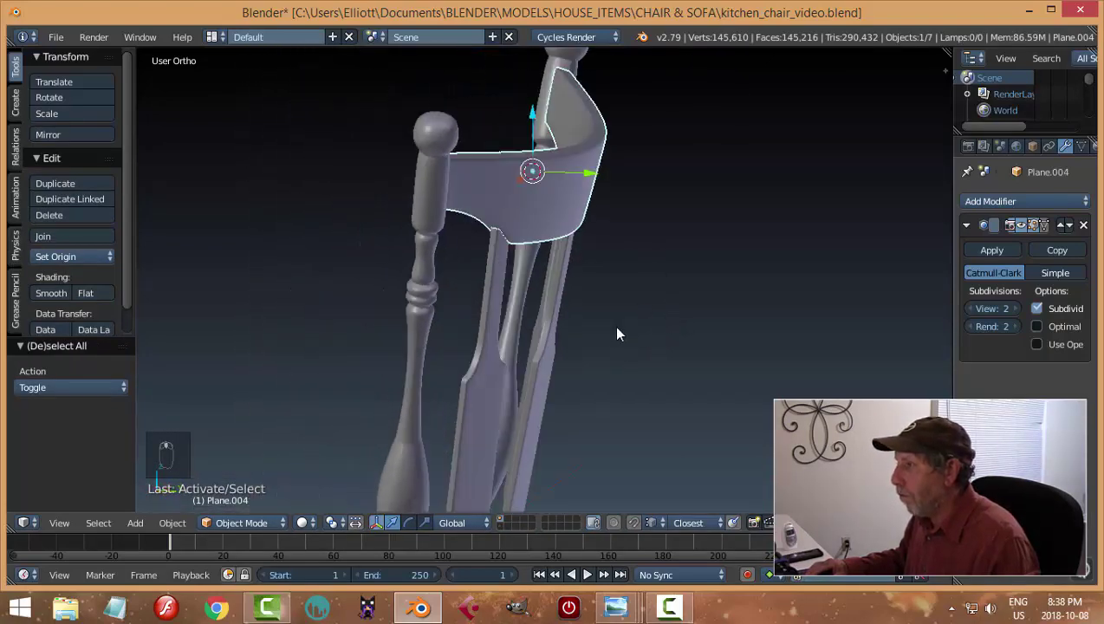
# Step: Scale the crest rail's mesh along Y so its depth covers the splat tops, then leave Edit Mode
pyautogui.press('Tab')
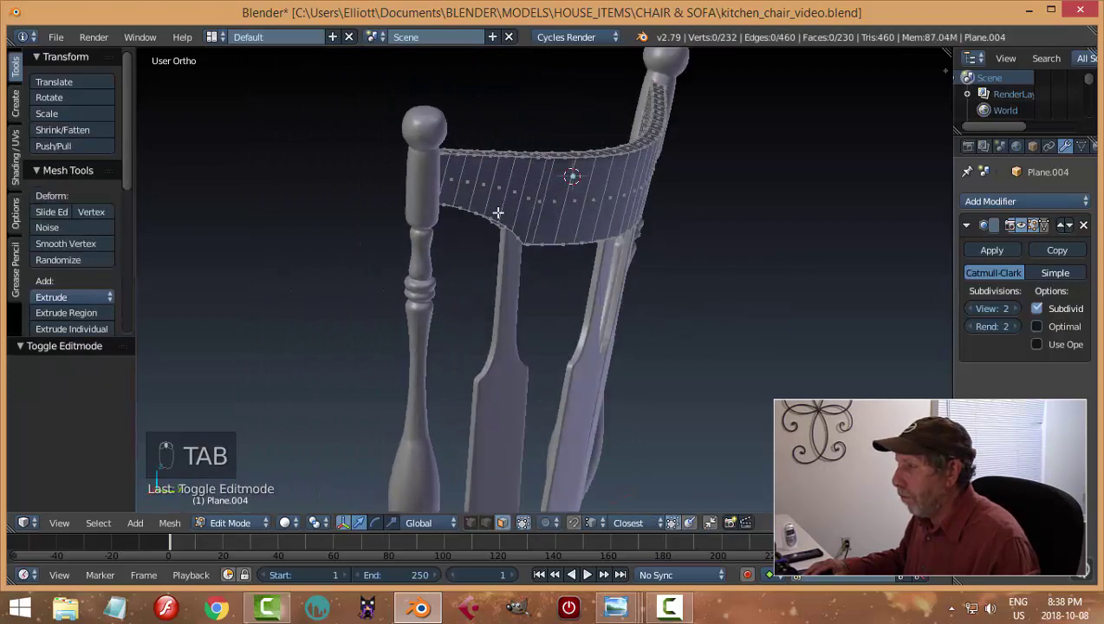
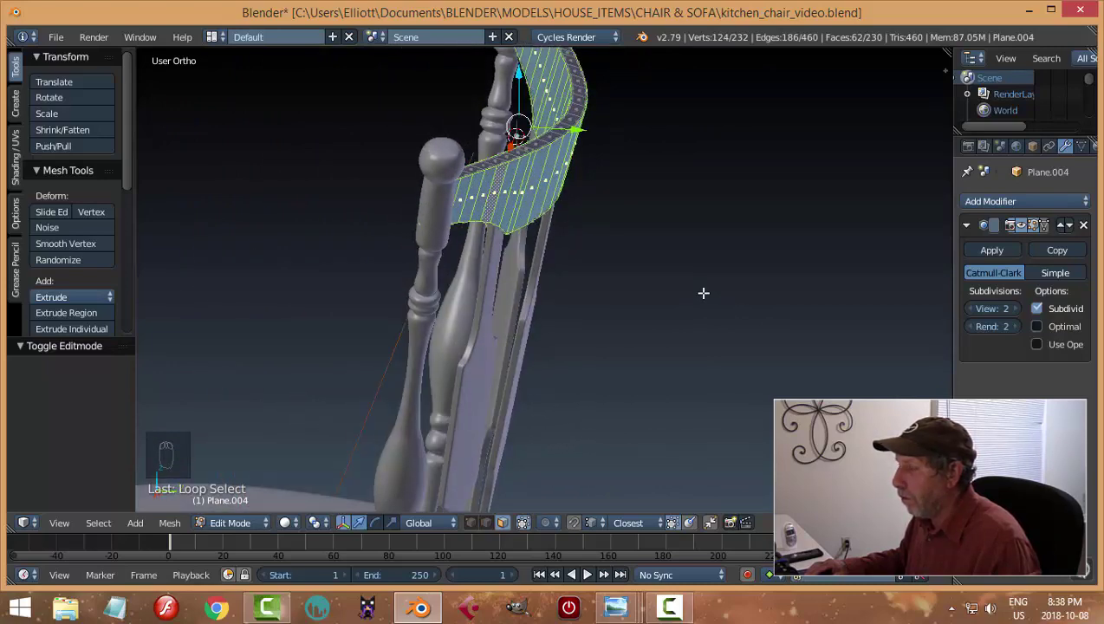
pyautogui.press('s')
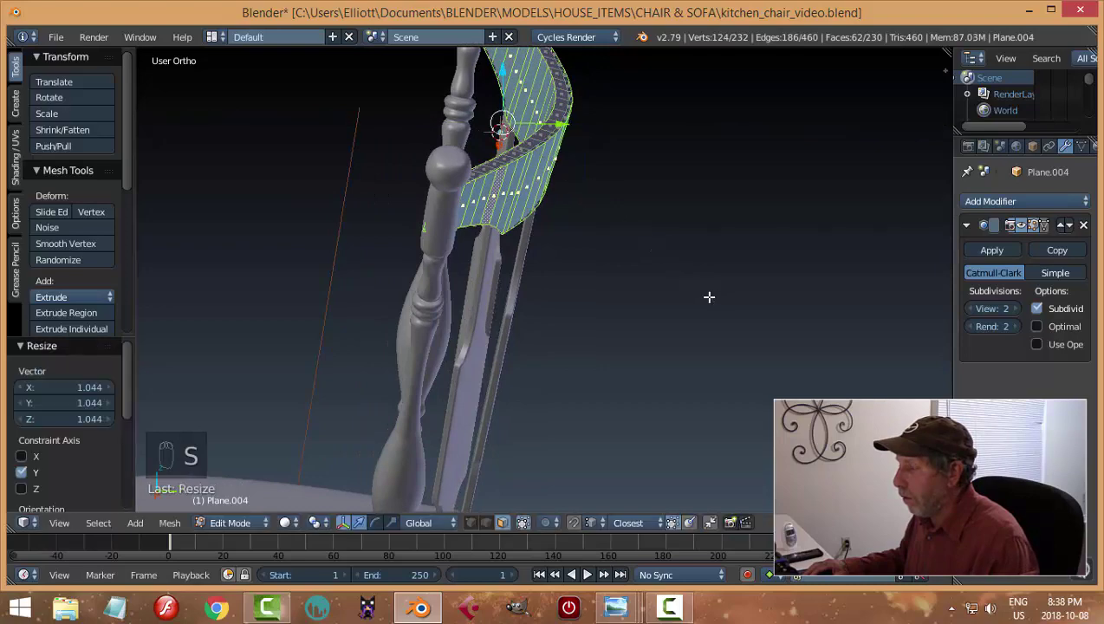
pyautogui.press('Tab')
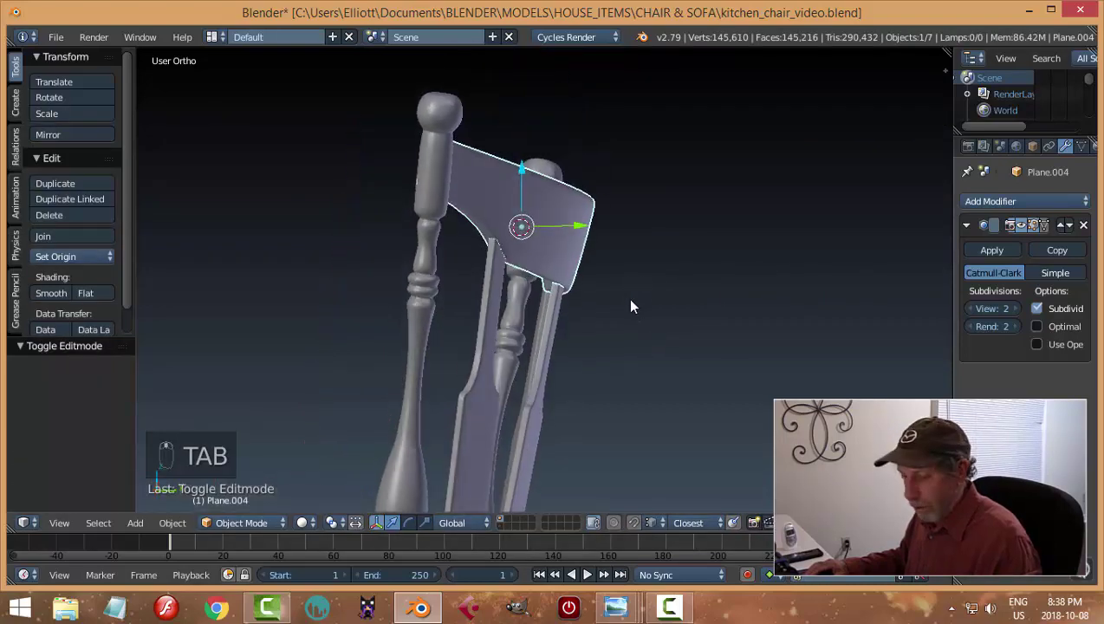
pyautogui.press('a')
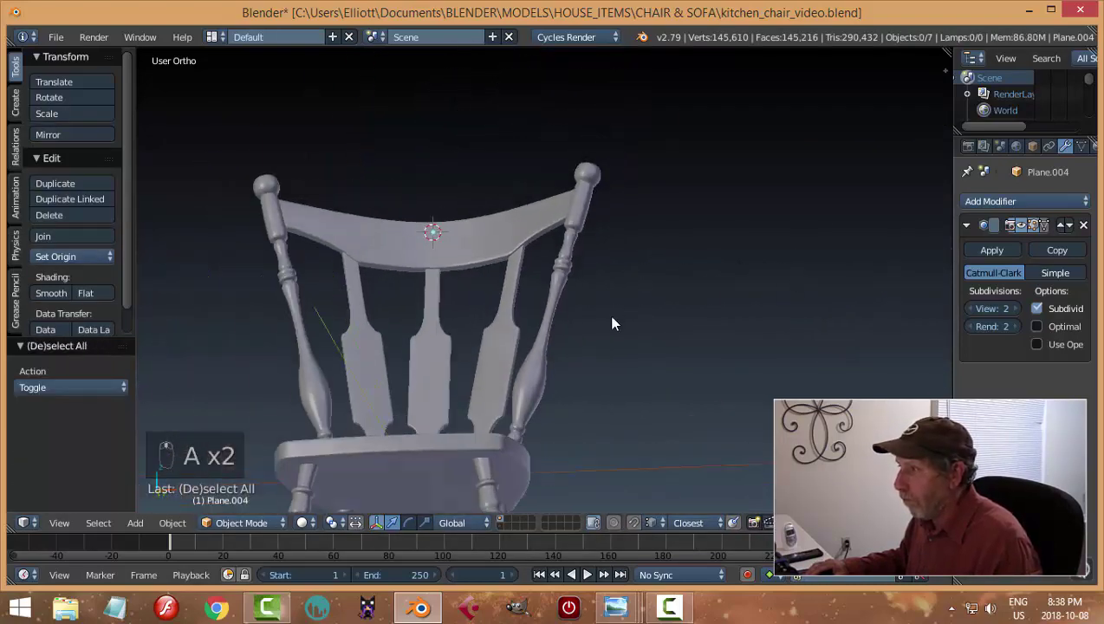
pyautogui.moveTo(583, 331); pyautogui.dragTo(642, 319)
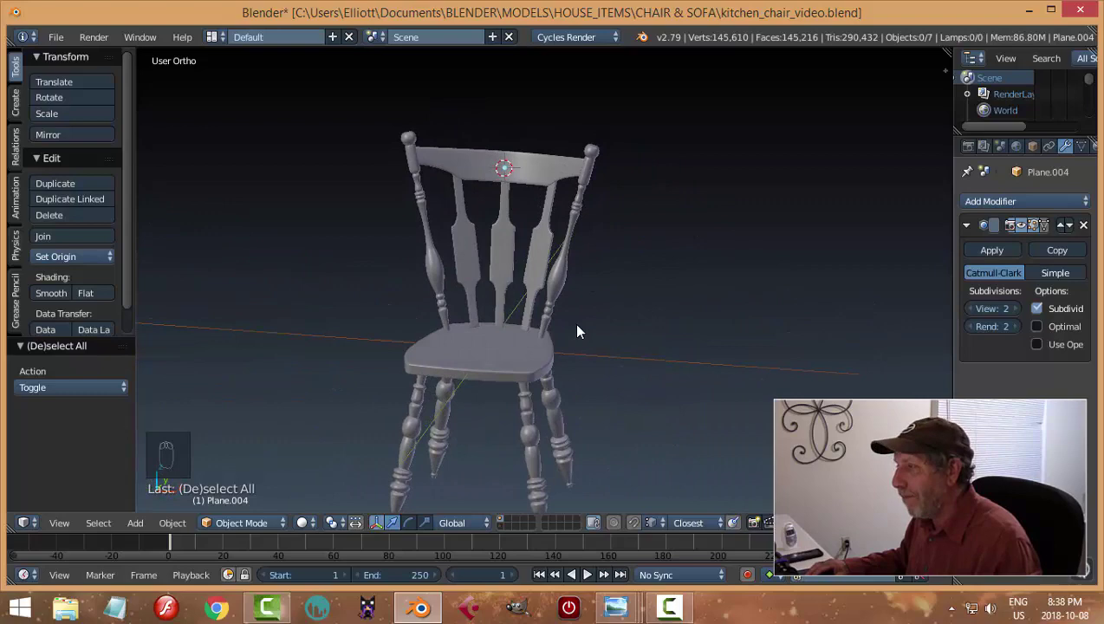
pyautogui.middleClick(555, 256)
pyautogui.moveTo(537, 169); pyautogui.dragTo(554, 280)
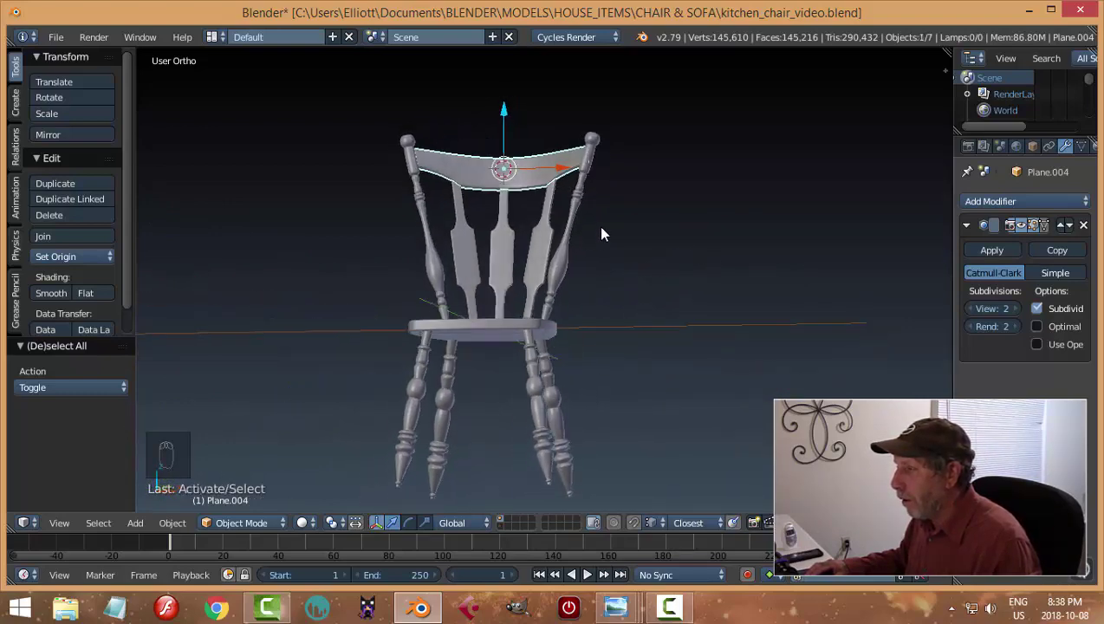
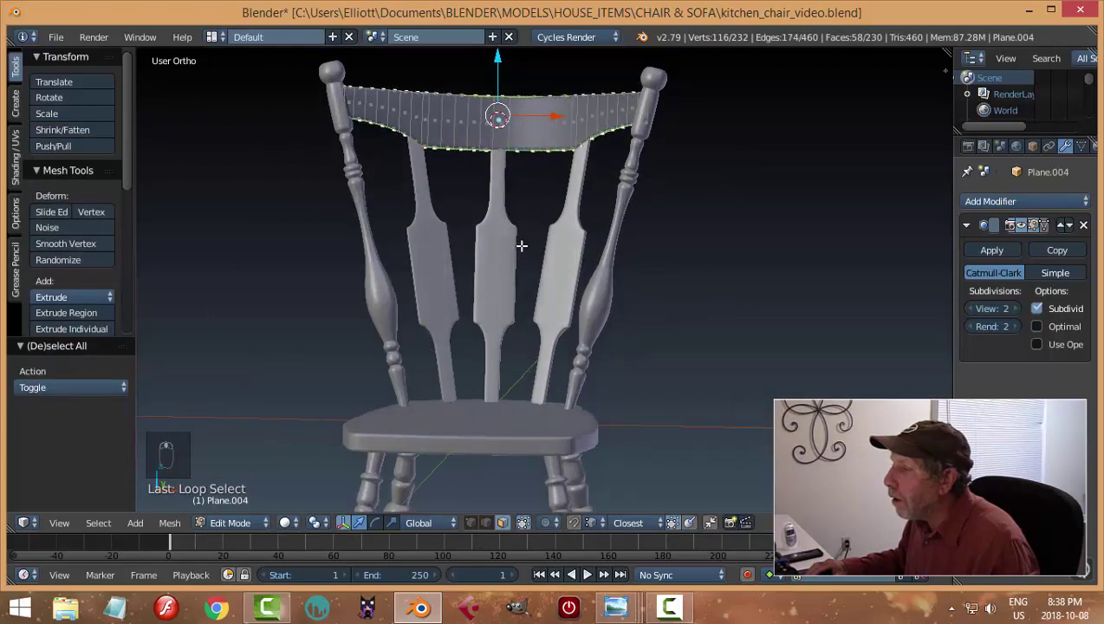
# Step: View the assembled chair straight from the front and return to Object Mode with nothing selected
pyautogui.press('KP_7')
pyautogui.press('KP_1')
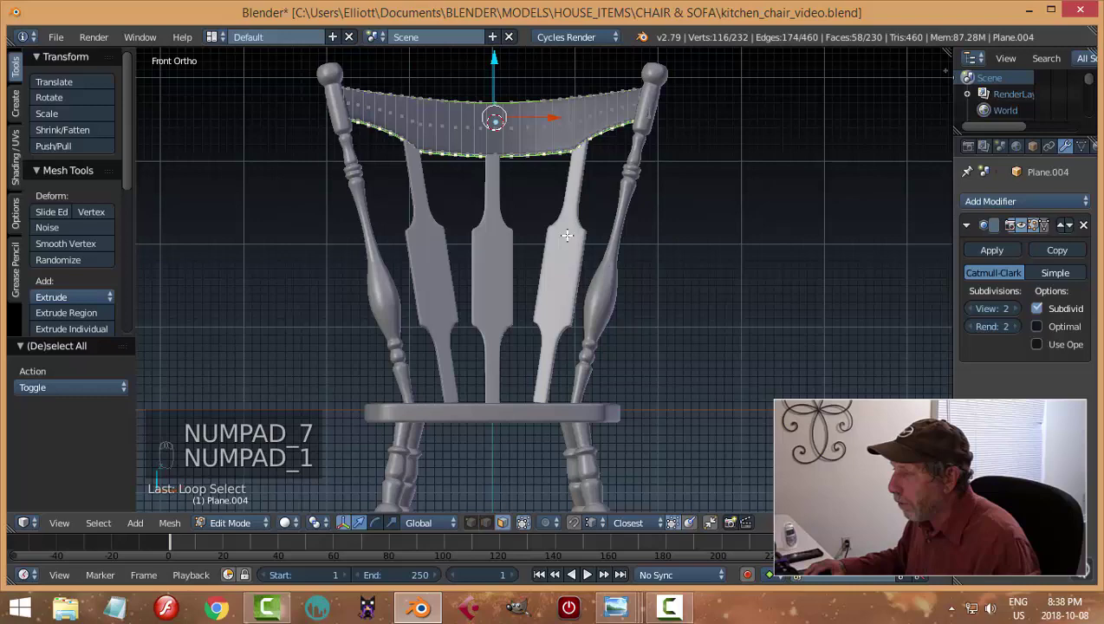
pyautogui.press('a')
pyautogui.press('Tab')
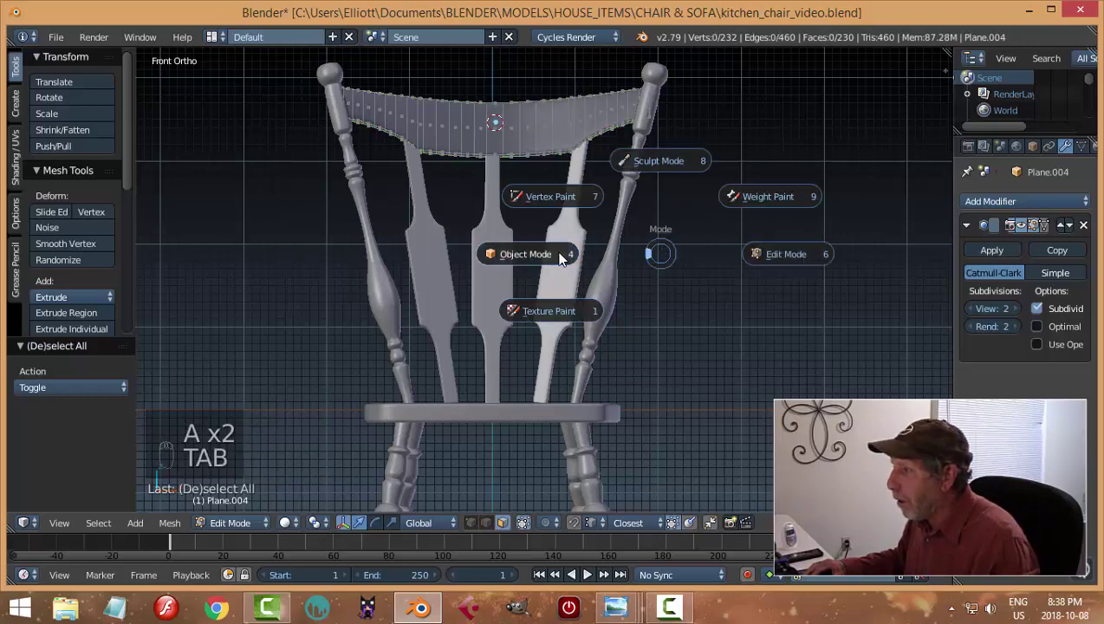
pyautogui.press('a')
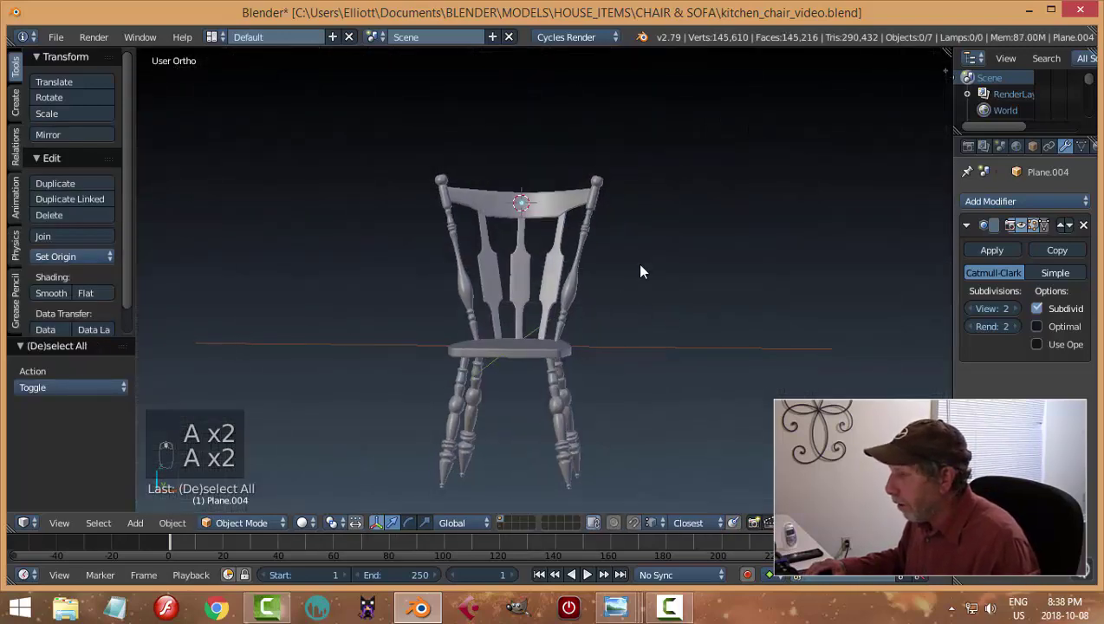
# Step: Bring in the turned spindle mesh and rotate it to lie horizontal beside the legs
pyautogui.moveTo(503, 532); pyautogui.dragTo(821, 341)
pyautogui.press('m')
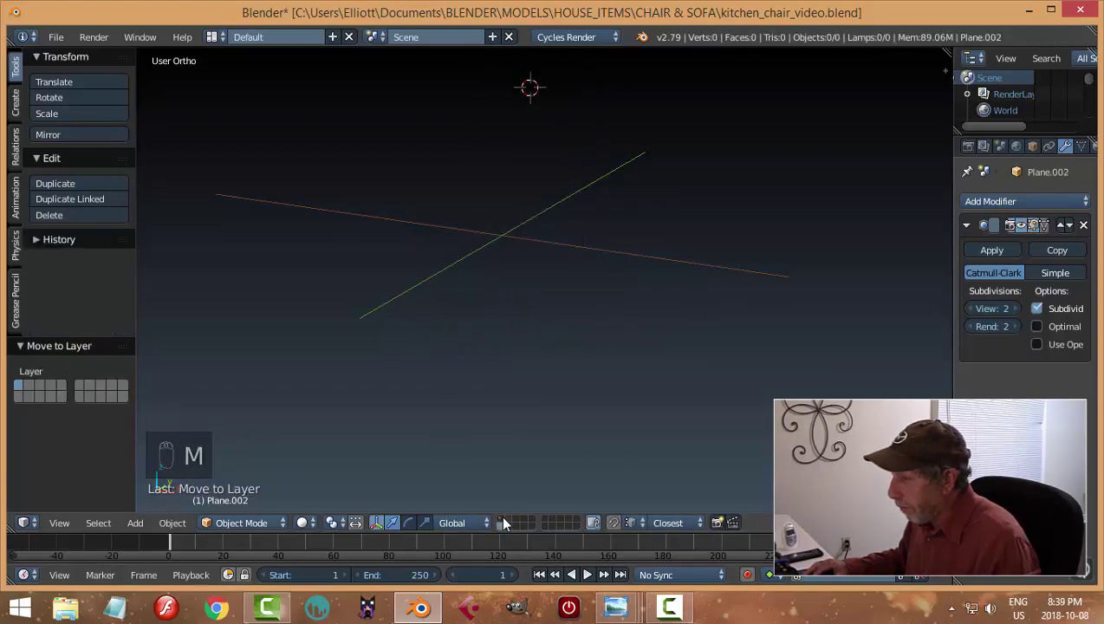
pyautogui.moveTo(505, 523); pyautogui.dragTo(551, 338)
pyautogui.moveTo(551, 338); pyautogui.dragTo(80, 265)
pyautogui.moveTo(80, 265); pyautogui.dragTo(693, 343)
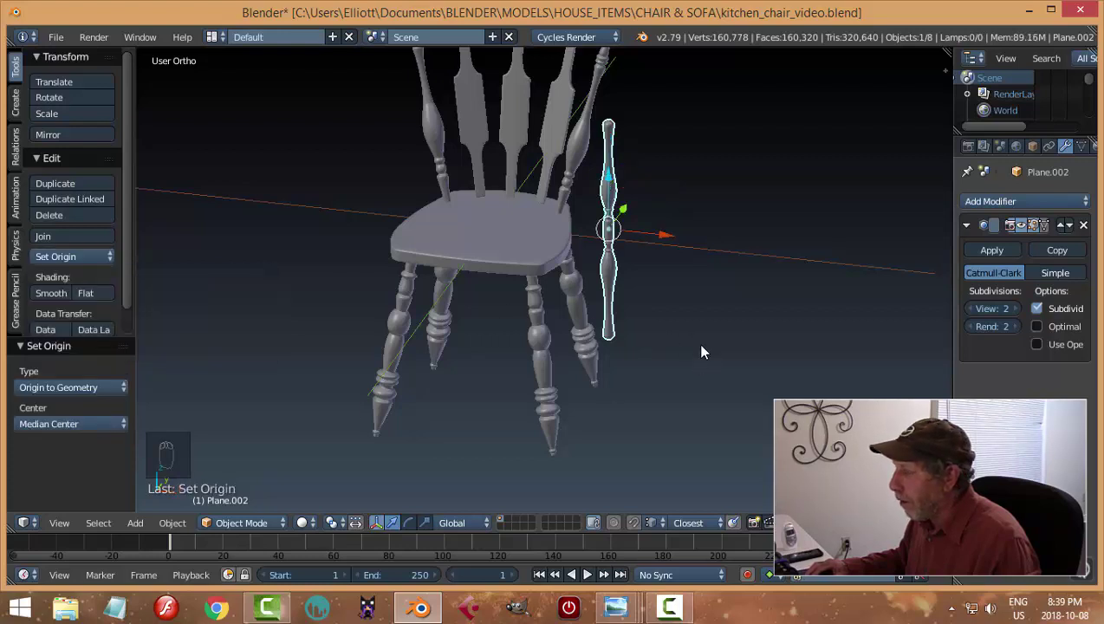
pyautogui.press('r')
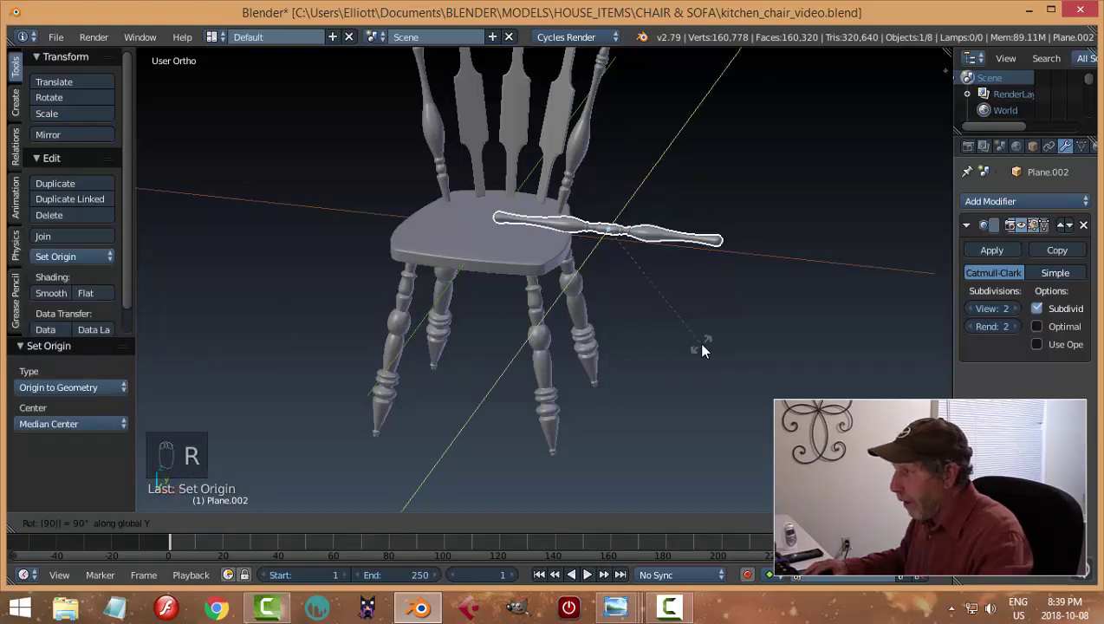
pyautogui.moveTo(719, 316); pyautogui.dragTo(582, 265)
pyautogui.moveTo(581, 265); pyautogui.dragTo(527, 314)
pyautogui.middleClick(527, 315)
pyautogui.moveTo(529, 305); pyautogui.dragTo(599, 614)
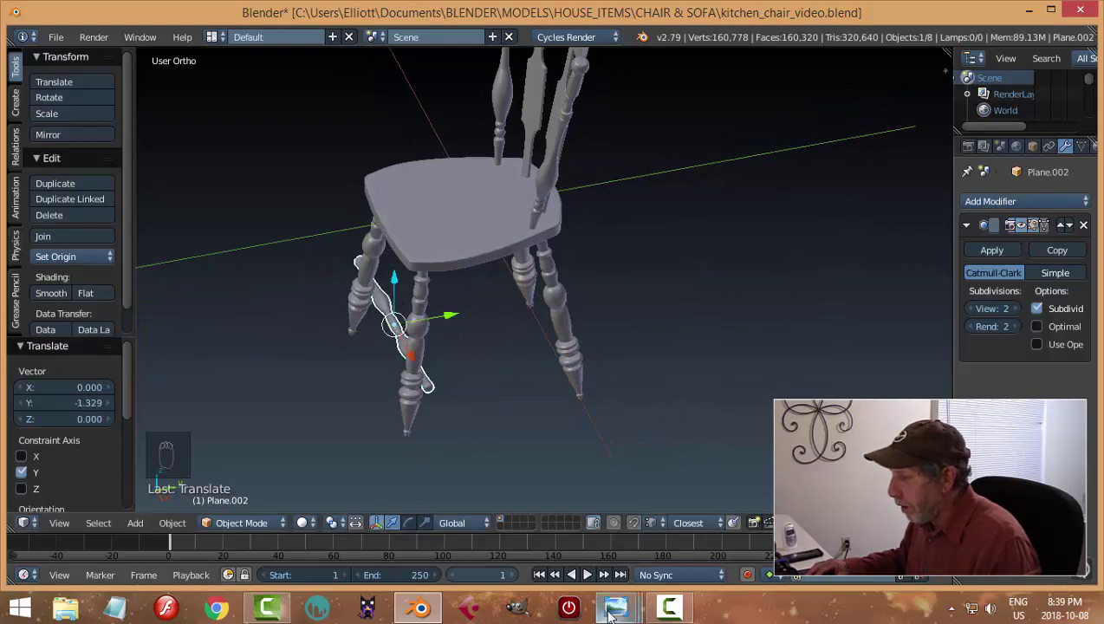
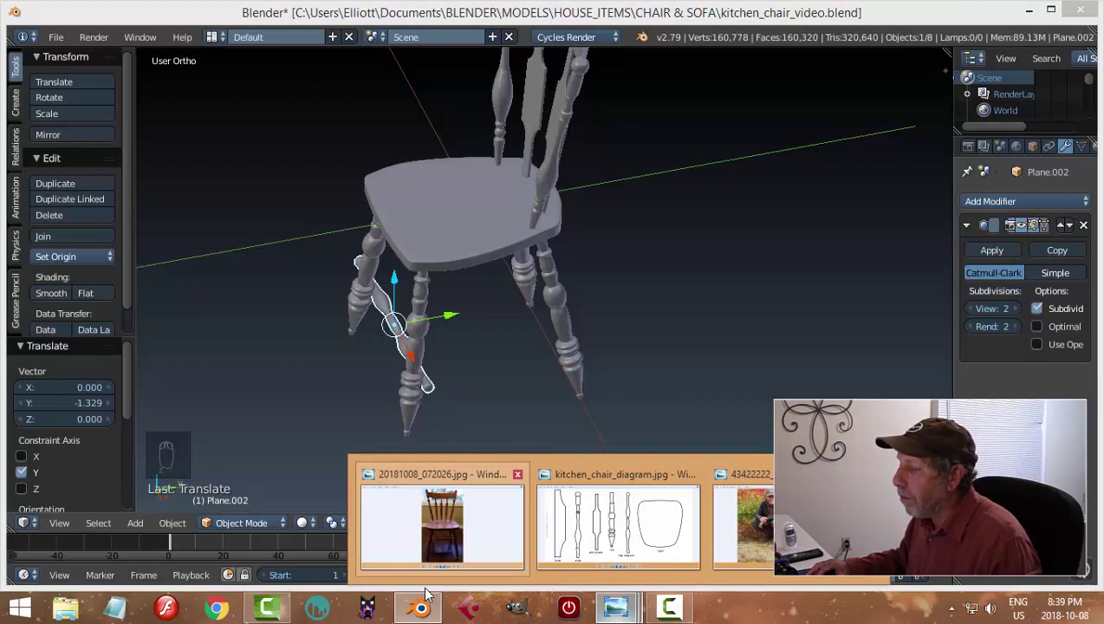
# Step: Turn the stretcher fully horizontal and slide it along X and Y into the gap between two legs
pyautogui.moveTo(506, 343); pyautogui.dragTo(533, 337)
pyautogui.press('r')
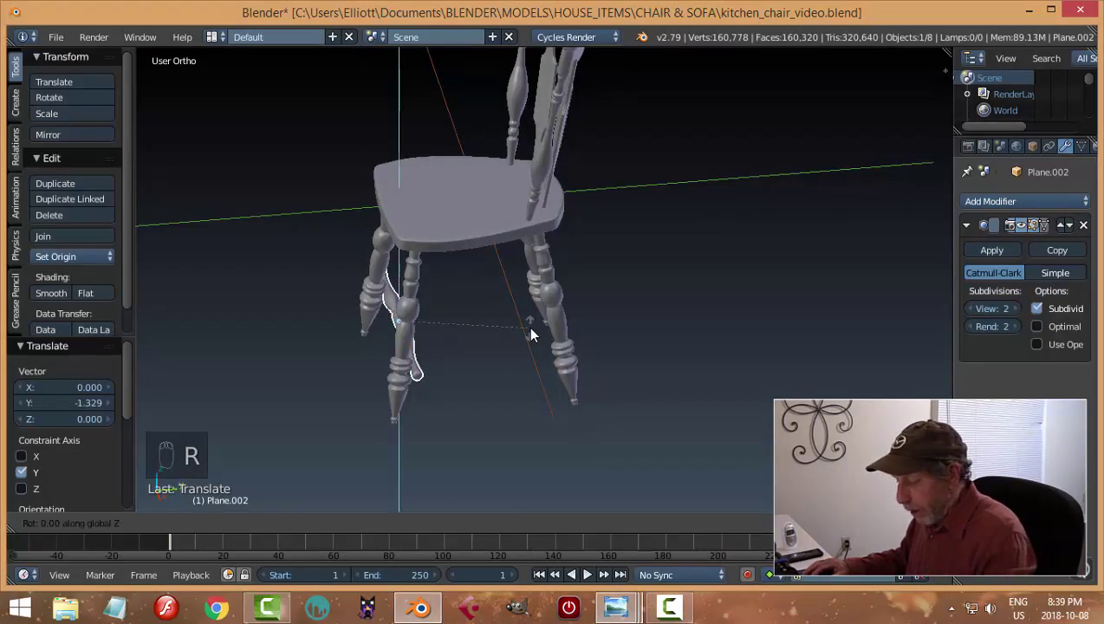
pyautogui.moveTo(414, 356); pyautogui.dragTo(661, 379)
pyautogui.rightClick(517, 404)
pyautogui.middleClick(661, 379)
pyautogui.moveTo(659, 379); pyautogui.dragTo(578, 547)
pyautogui.moveTo(579, 547); pyautogui.dragTo(615, 589)
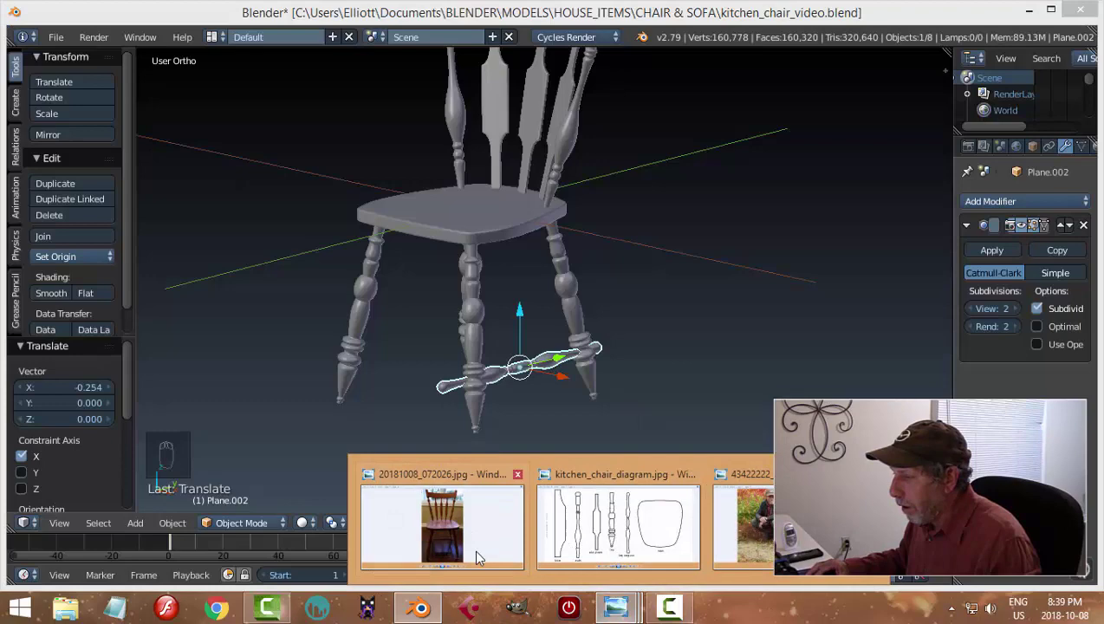
pyautogui.moveTo(684, 333); pyautogui.dragTo(506, 532)
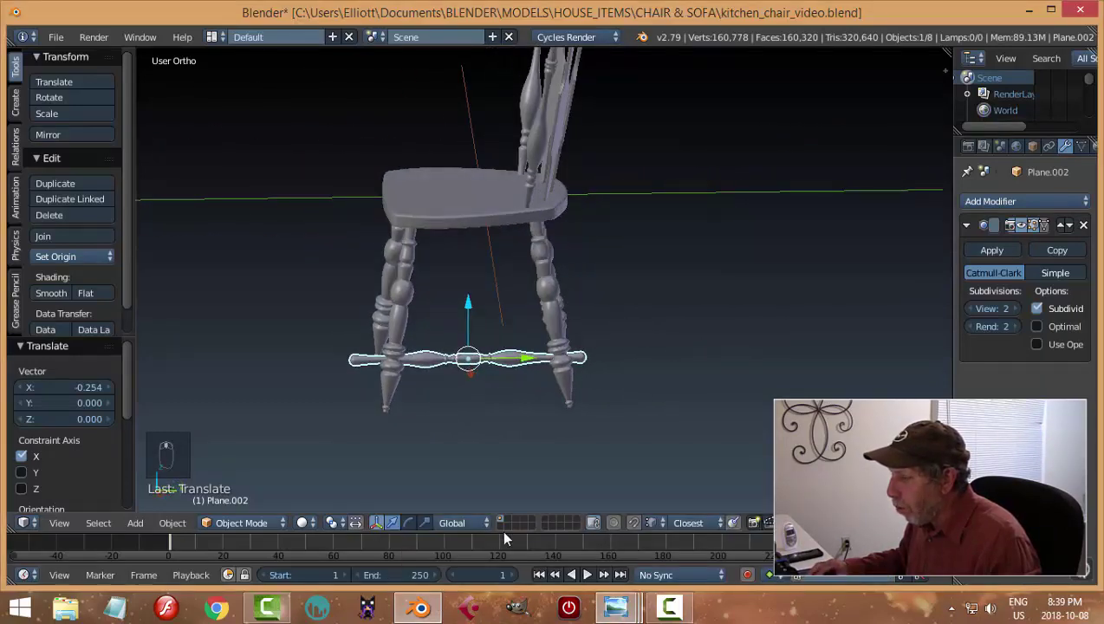
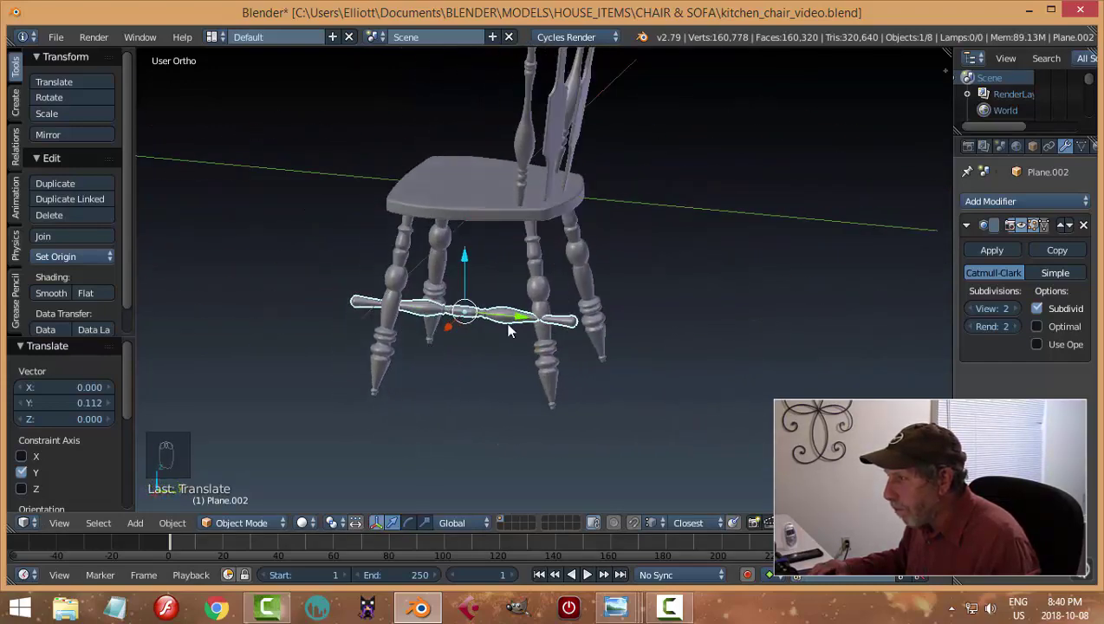
pyautogui.moveTo(466, 359); pyautogui.dragTo(566, 363)
# Step: Shorten the stretcher's mesh to about 0.675 along its length so it fits between the legs
pyautogui.press('Tab')
pyautogui.press('a')
pyautogui.press('a')
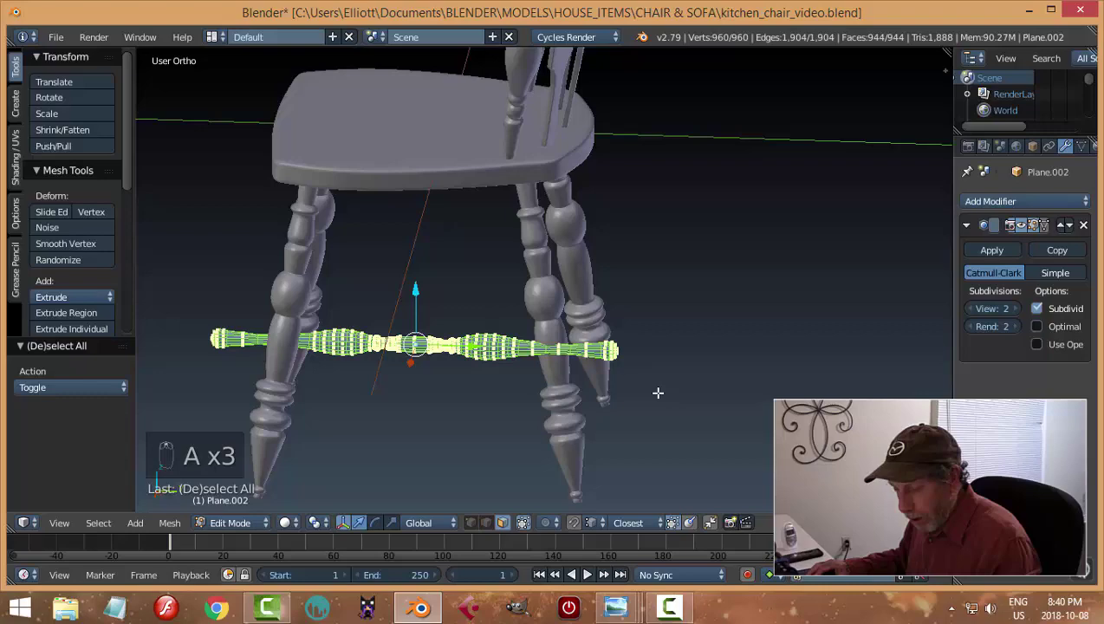
pyautogui.press('s')
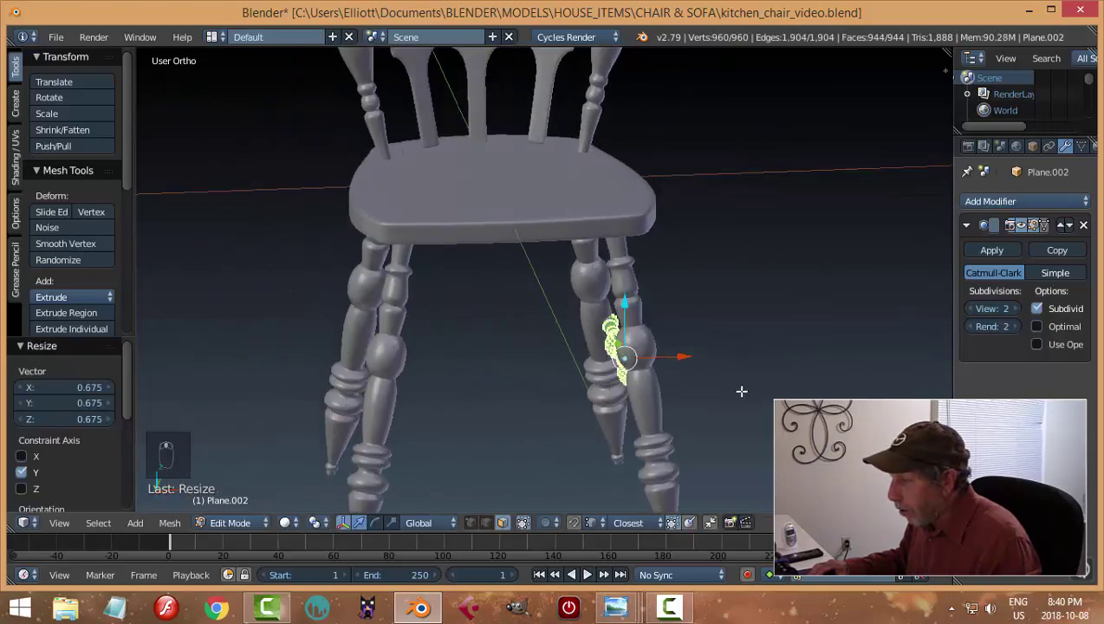
pyautogui.press('Tab')
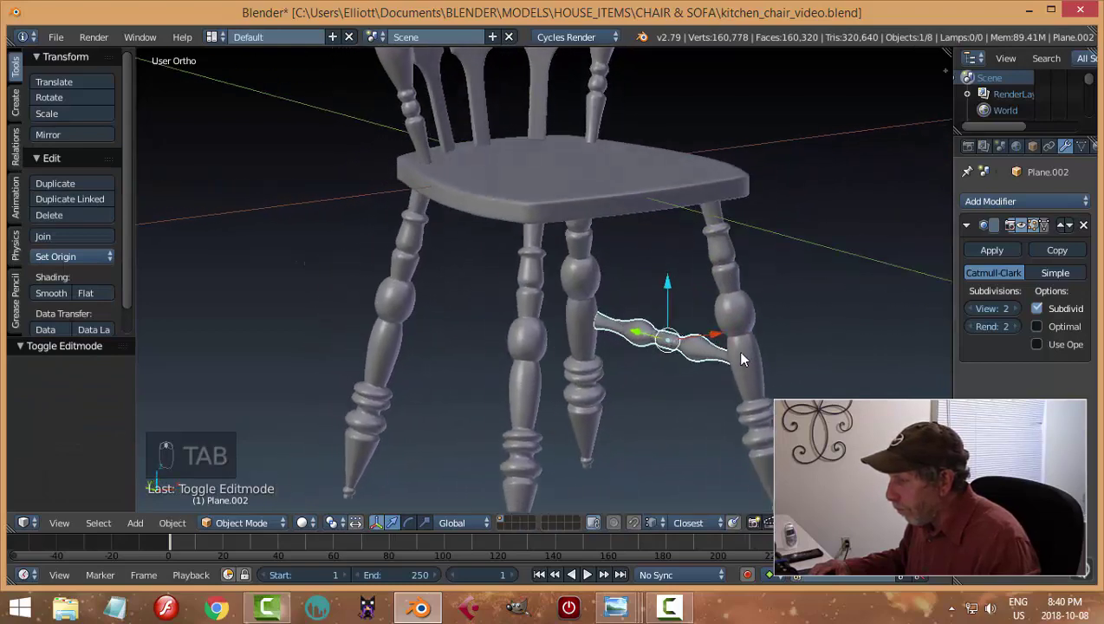
pyautogui.middleClick(694, 379)
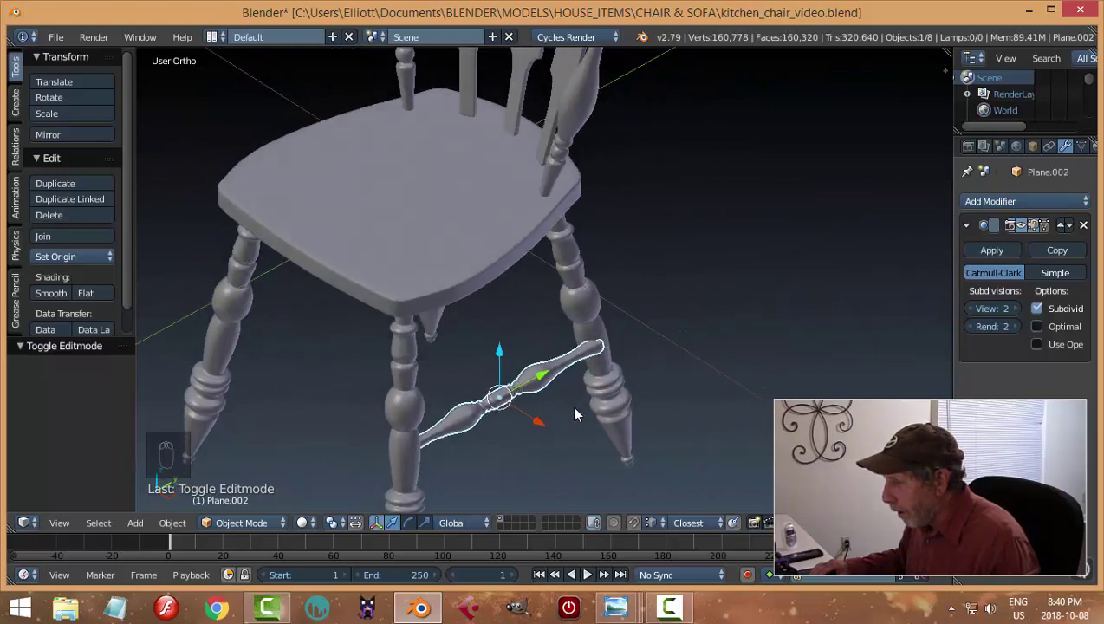
# Step: From Top view, nudge the stretcher sideways along its length to sit between the legs
pyautogui.press('KP_7')
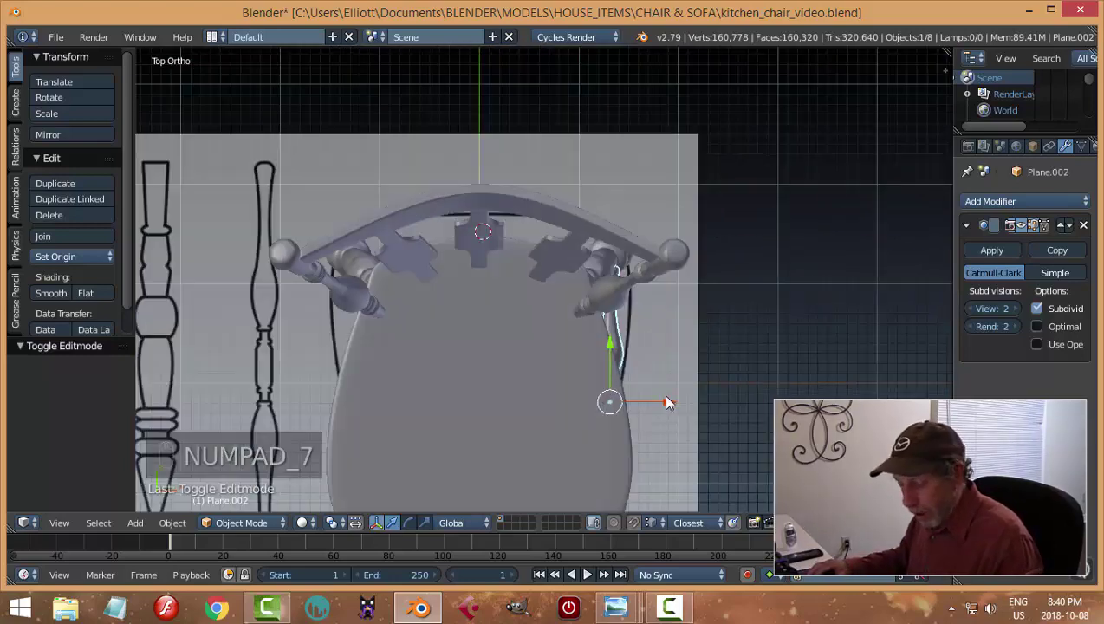
pyautogui.press('z')
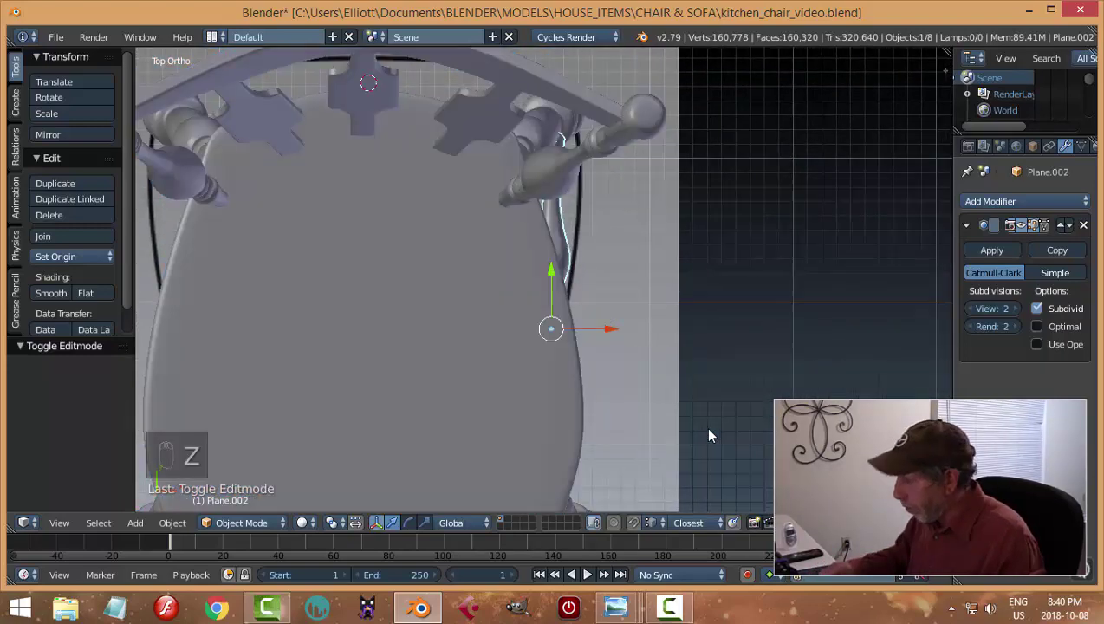
pyautogui.moveTo(705, 434); pyautogui.dragTo(556, 278)
pyautogui.middleClick(611, 287)
pyautogui.moveTo(513, 148); pyautogui.dragTo(557, 236)
pyautogui.press('a')
pyautogui.moveTo(492, 216); pyautogui.dragTo(606, 275)
pyautogui.moveTo(606, 275); pyautogui.dragTo(617, 262)
# Step: Turn the stretcher about 3.7° around Z to match the legs, nudge it into place and deselect
pyautogui.press('r')
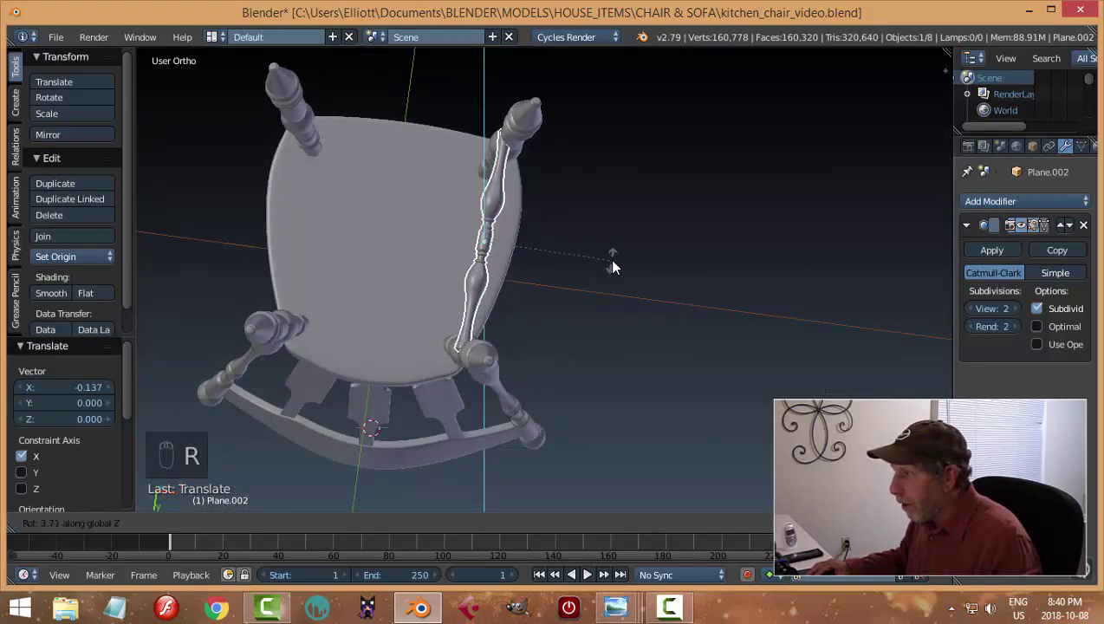
pyautogui.moveTo(554, 260); pyautogui.dragTo(475, 223)
pyautogui.moveTo(580, 253); pyautogui.dragTo(297, 151)
pyautogui.moveTo(552, 267); pyautogui.dragTo(525, 344)
pyautogui.moveTo(668, 249); pyautogui.dragTo(544, 356)
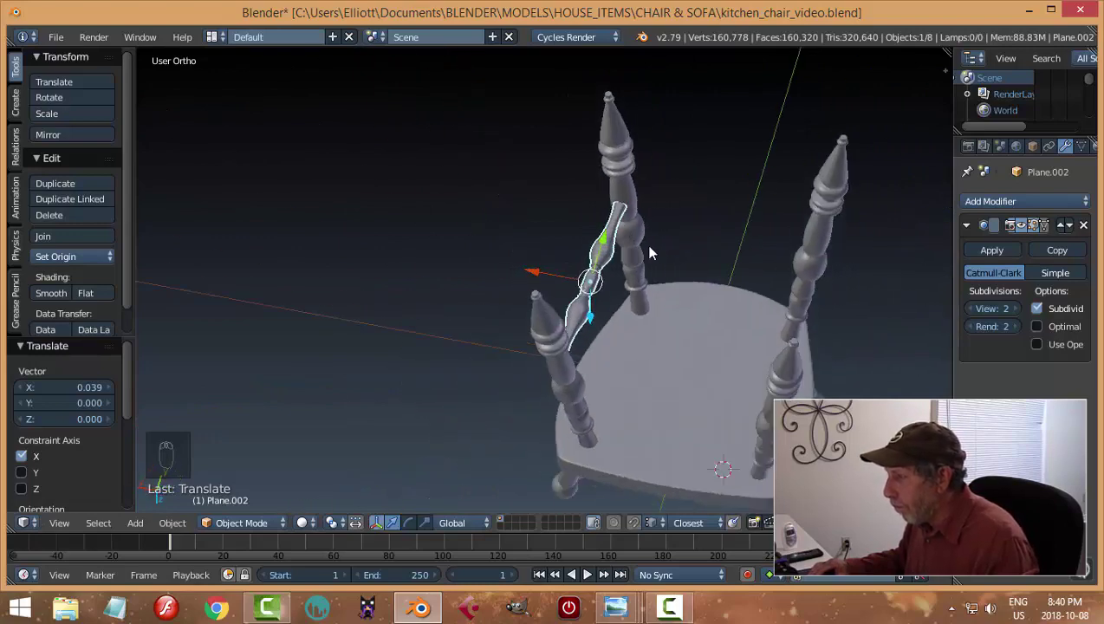
pyautogui.press('a')
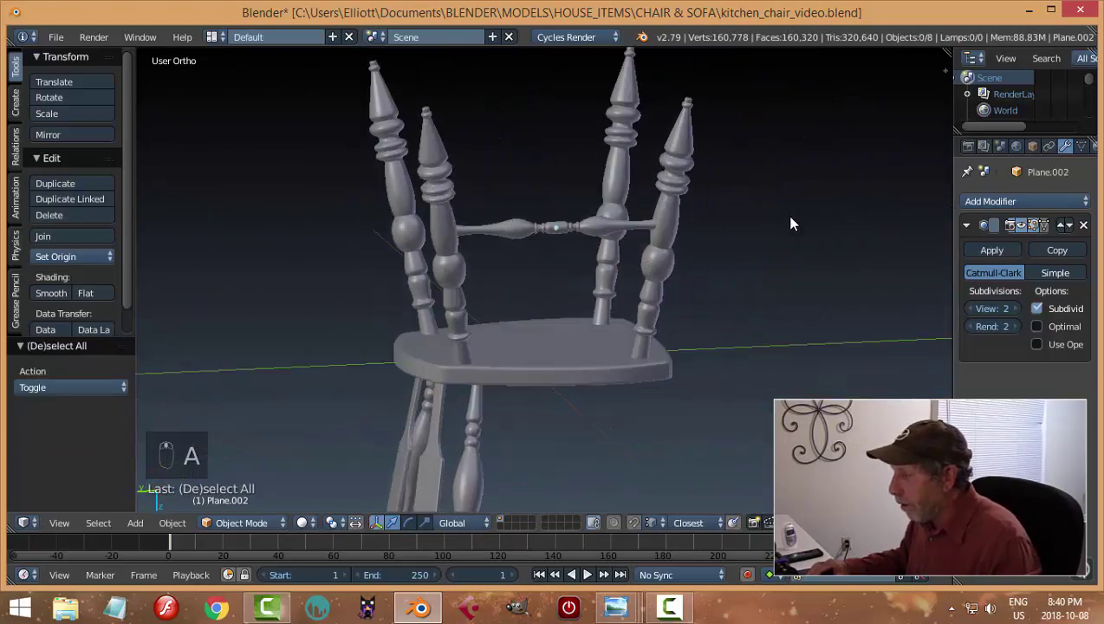
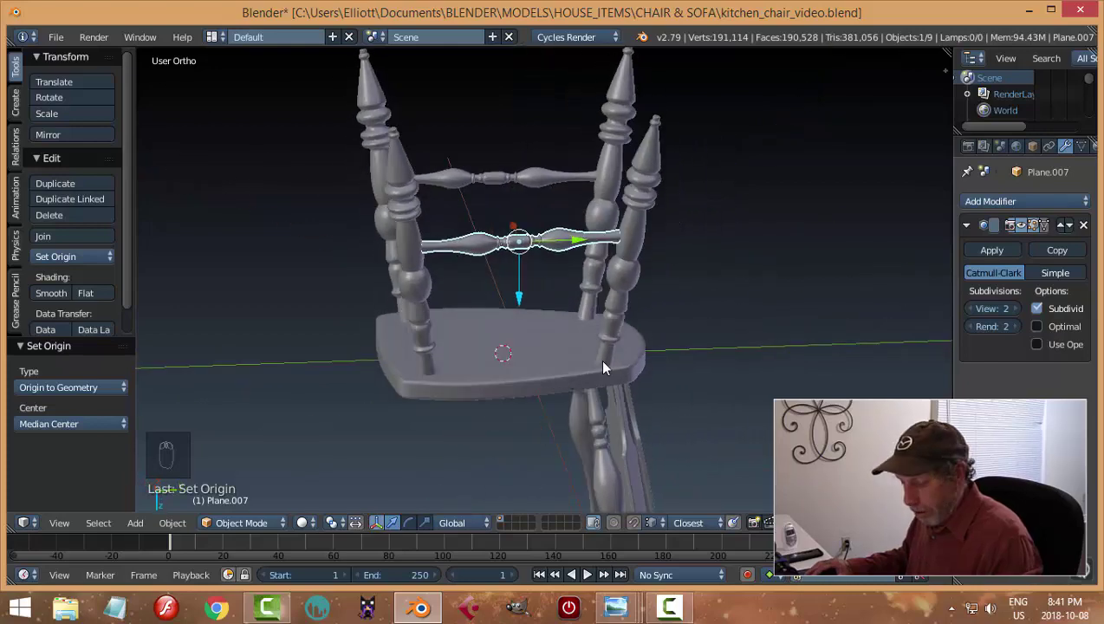
# Step: Give the duplicated stretcher a quarter turn about Z and move it to the chair's middle crosswise
pyautogui.press('r')
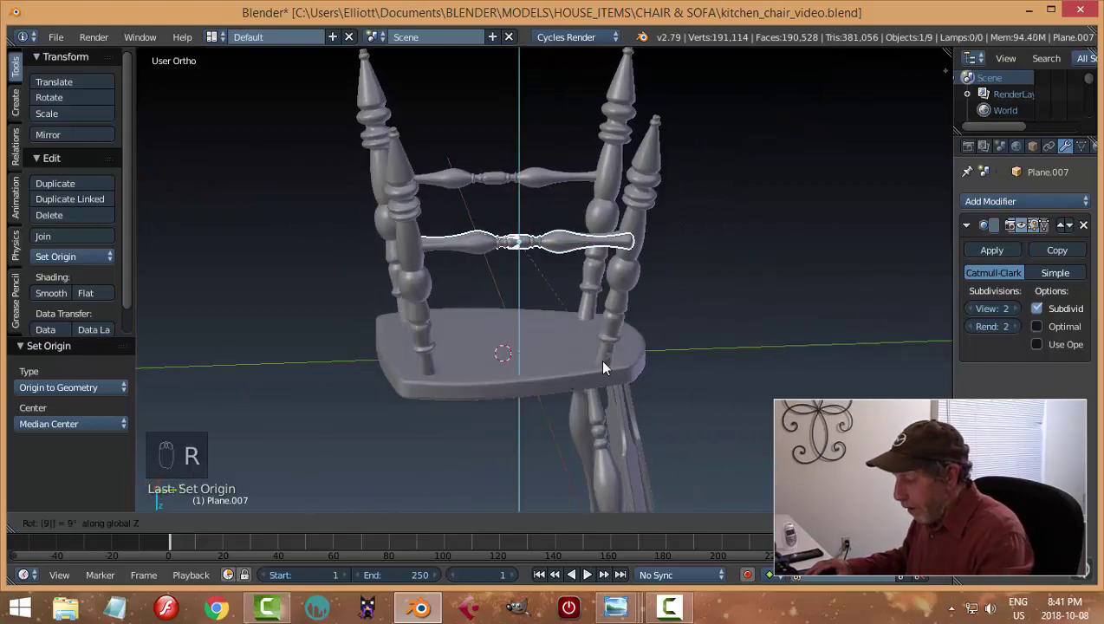
pyautogui.click(593, 289)
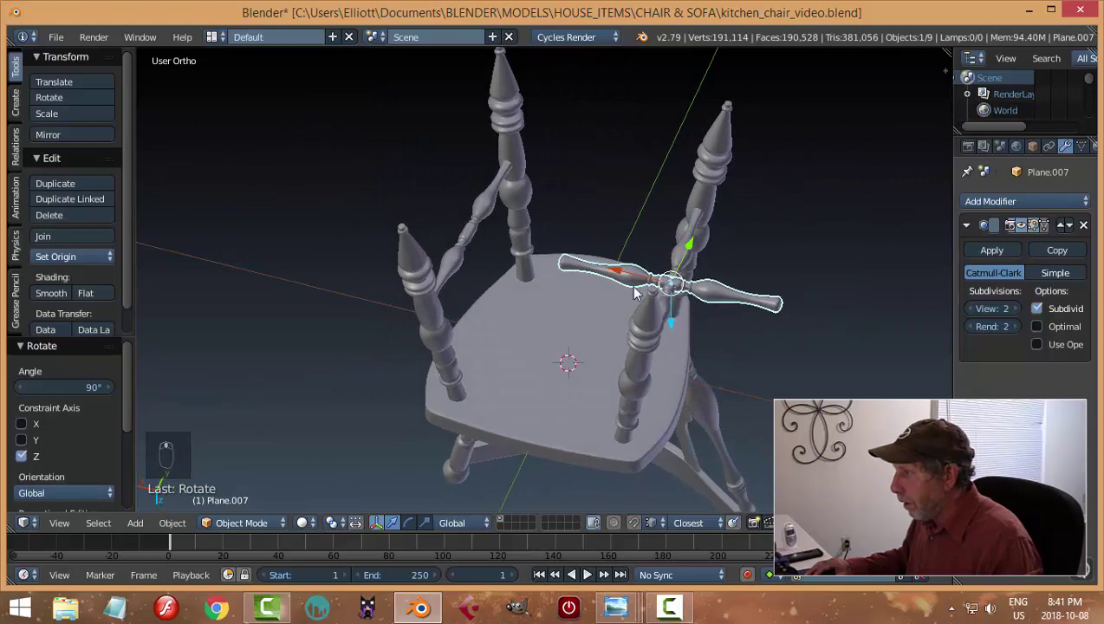
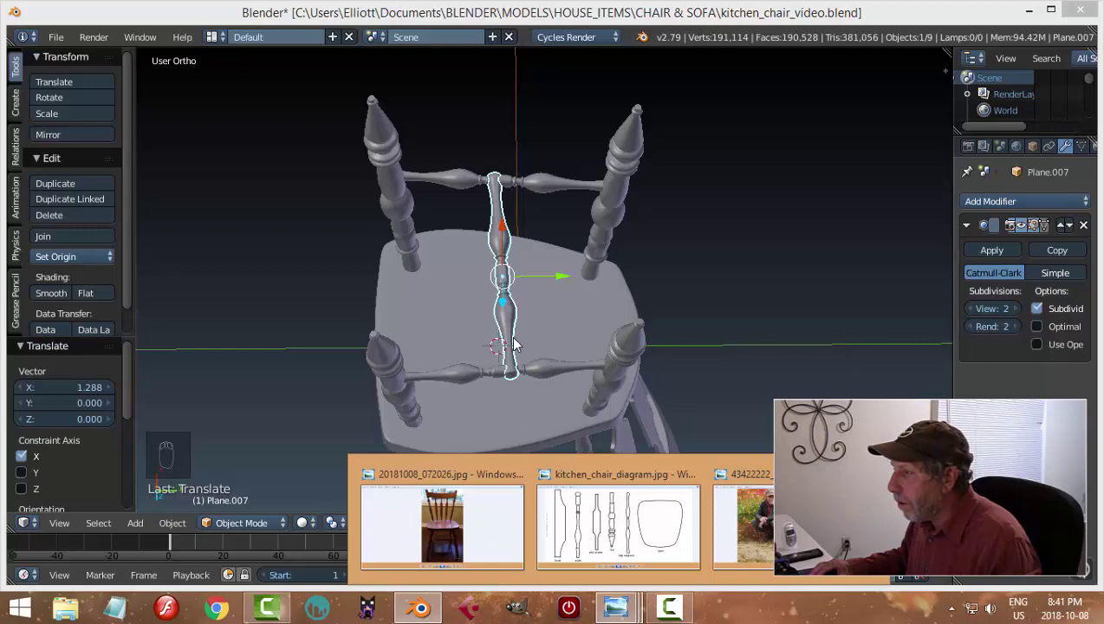
pyautogui.moveTo(519, 342); pyautogui.dragTo(569, 277)
pyautogui.moveTo(582, 263); pyautogui.dragTo(654, 377)
pyautogui.moveTo(539, 330); pyautogui.dragTo(708, 324)
pyautogui.moveTo(724, 300); pyautogui.dragTo(768, 298)
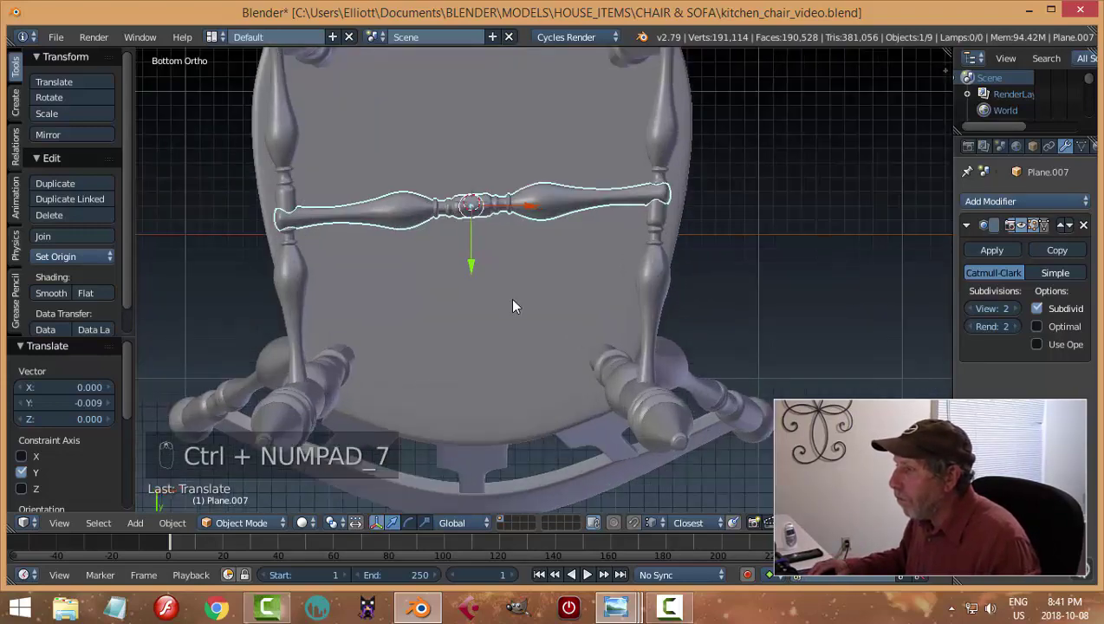
pyautogui.moveTo(518, 305); pyautogui.dragTo(489, 281)
pyautogui.moveTo(488, 281); pyautogui.dragTo(544, 284)
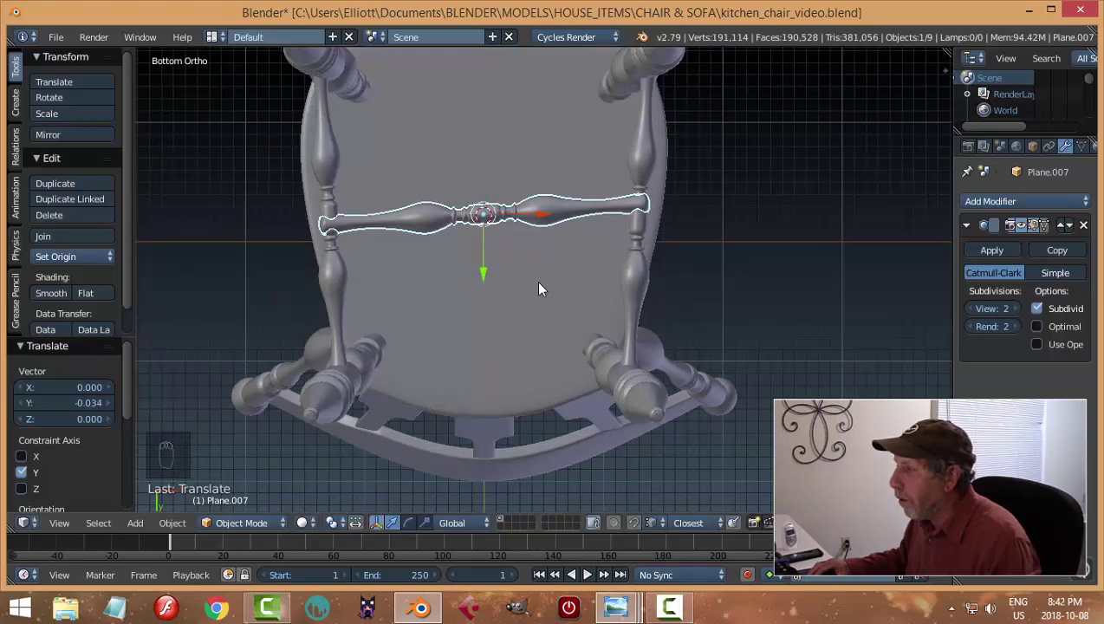
pyautogui.moveTo(540, 290); pyautogui.dragTo(540, 290)
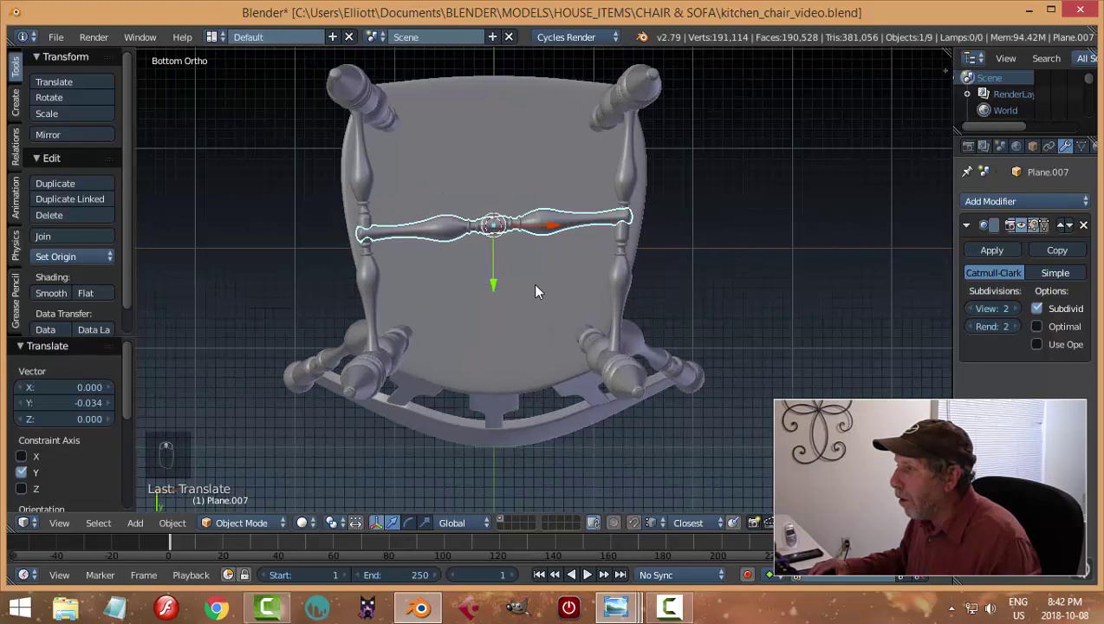
# Step: Rotate the cross stretcher about 3.55° around Z and shorten it to roughly 0.944 along X, forming the H
pyautogui.press('r')
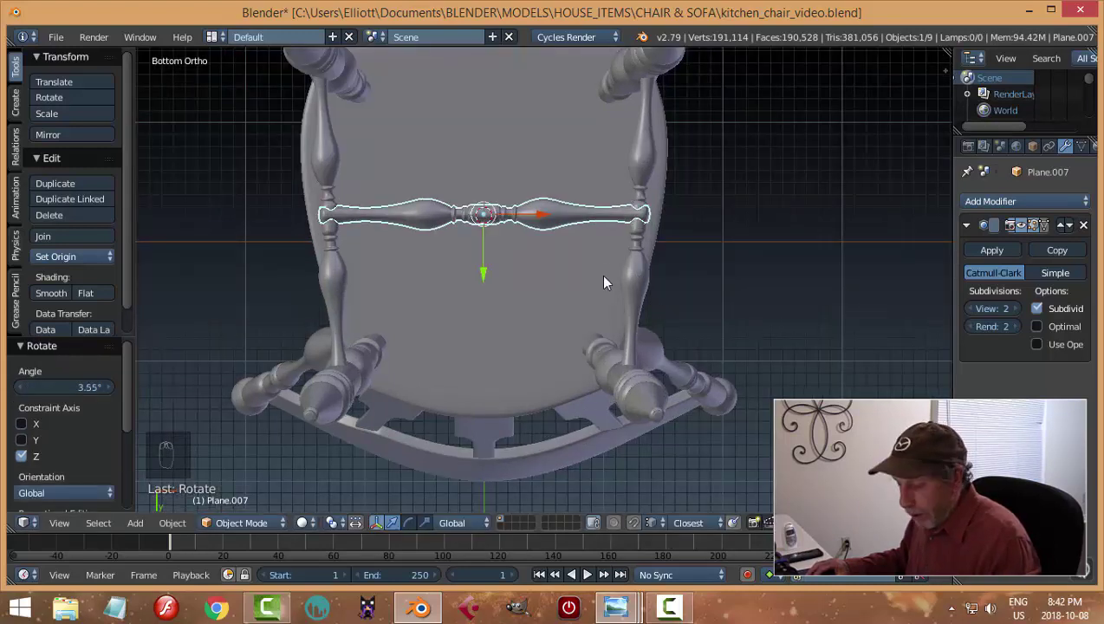
pyautogui.press('s')
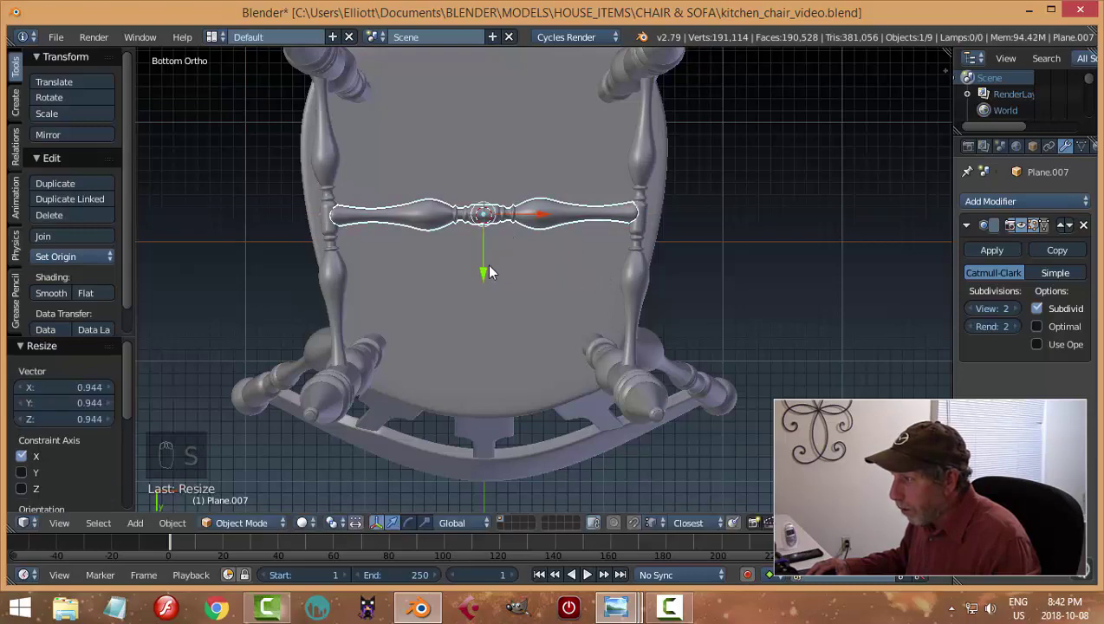
pyautogui.moveTo(492, 275); pyautogui.dragTo(642, 292)
pyautogui.press('a')
pyautogui.middleClick(642, 292)
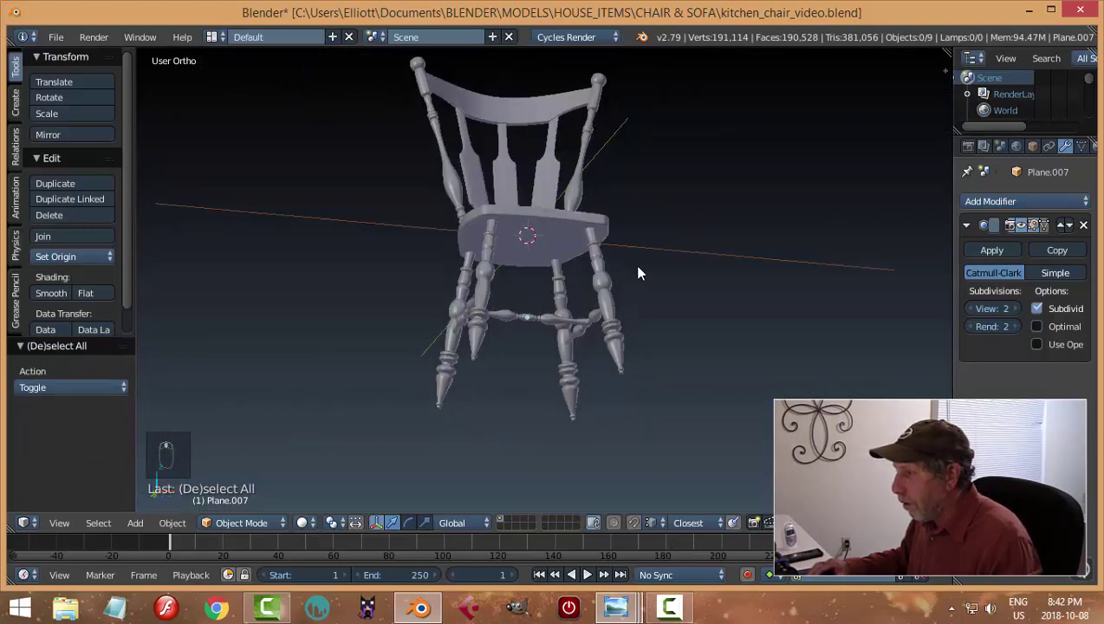
# Step: Save the chair file after a quick look at its side
pyautogui.moveTo(671, 241); pyautogui.dragTo(397, 341)
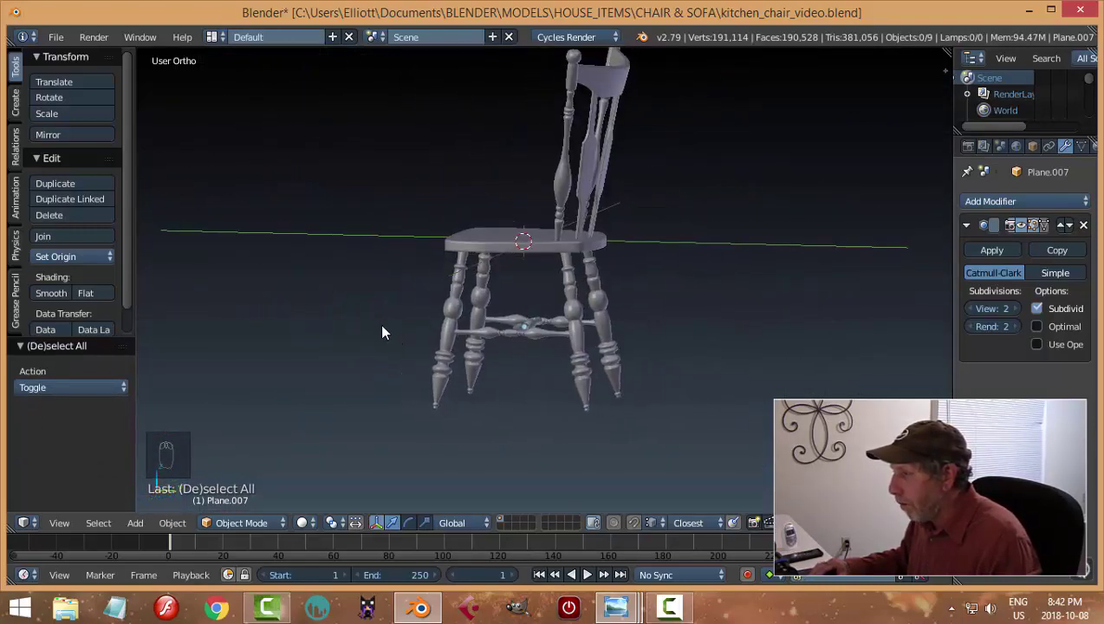
pyautogui.middleClick(579, 334)
pyautogui.press('ctrl+s')
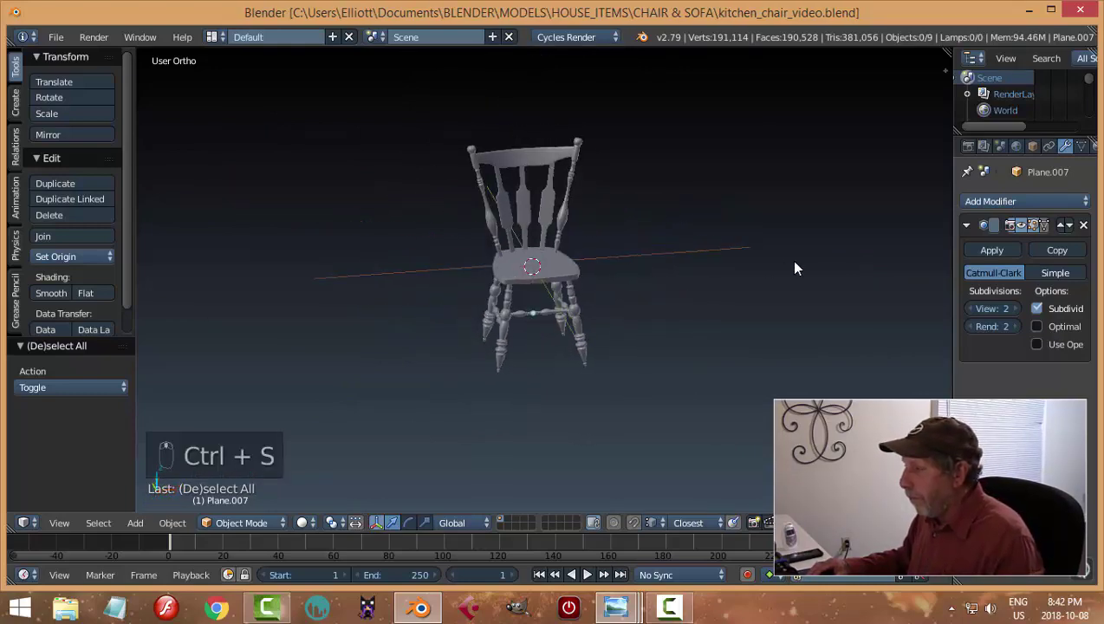
# Step: Adjust the sidebar display settings so the chair shows in its red material
pyautogui.press('n')
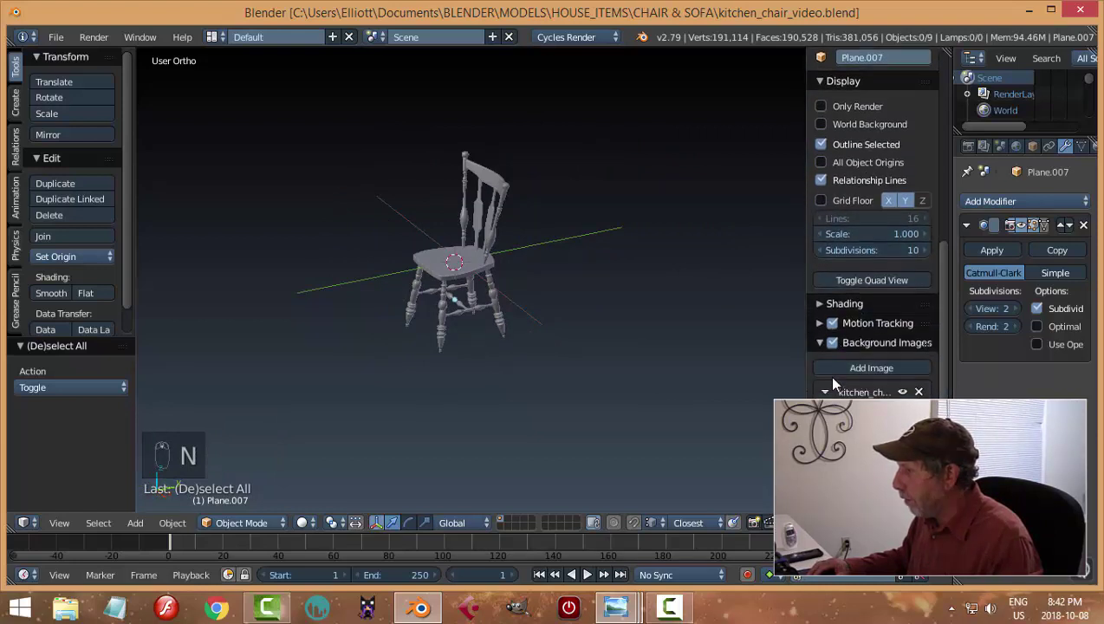
pyautogui.moveTo(824, 355); pyautogui.dragTo(825, 172)
pyautogui.moveTo(825, 172); pyautogui.dragTo(865, 287)
pyautogui.rightClick(865, 287)
pyautogui.click(736, 365)
pyautogui.press('n')
# Step: Orbit the red chair round to a straight front view
pyautogui.middleClick(648, 354)
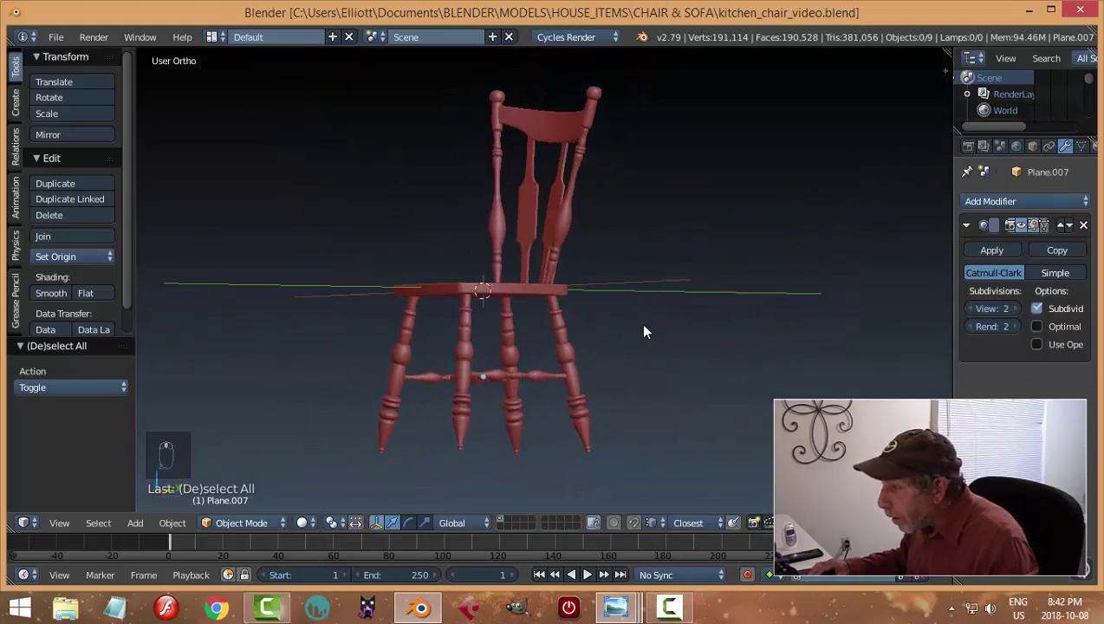
pyautogui.middleClick(681, 329)
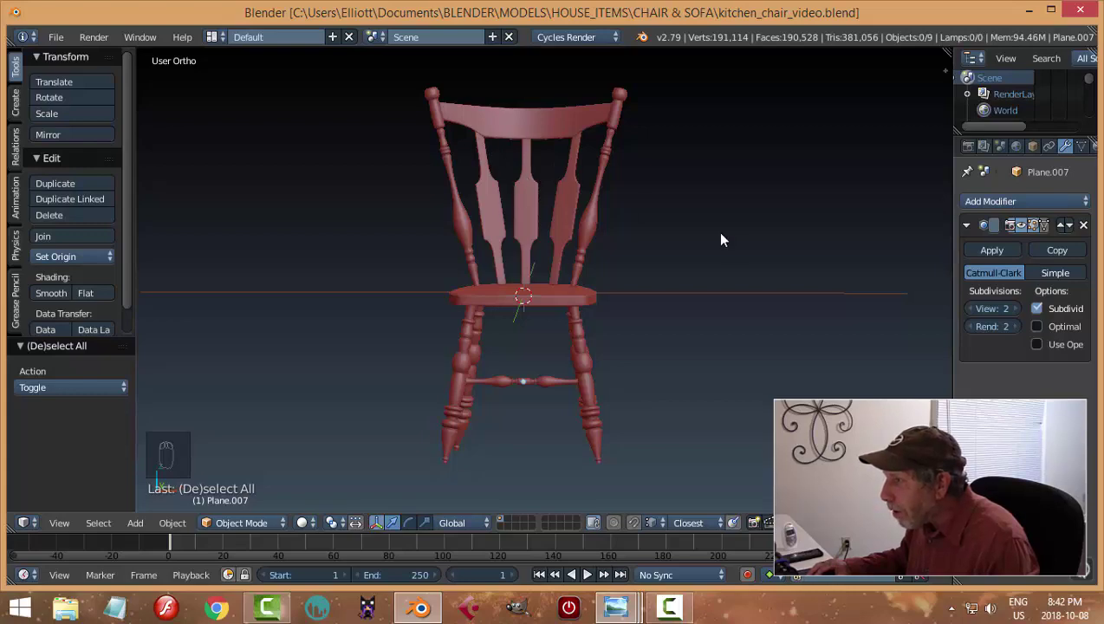
pyautogui.moveTo(727, 273); pyautogui.dragTo(640, 283)
pyautogui.click(640, 283)
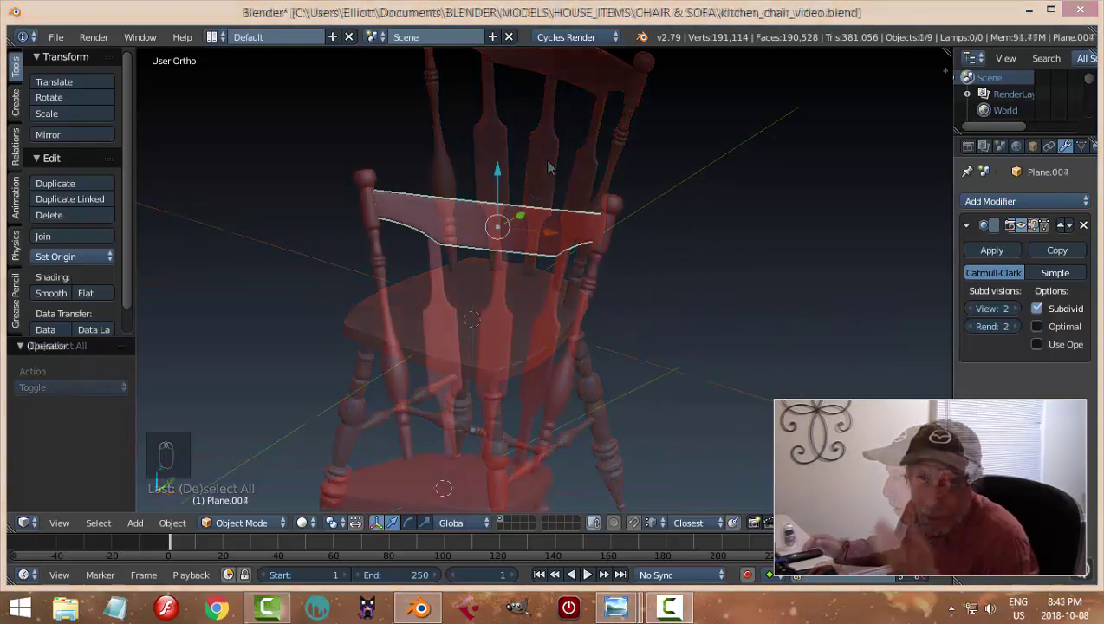
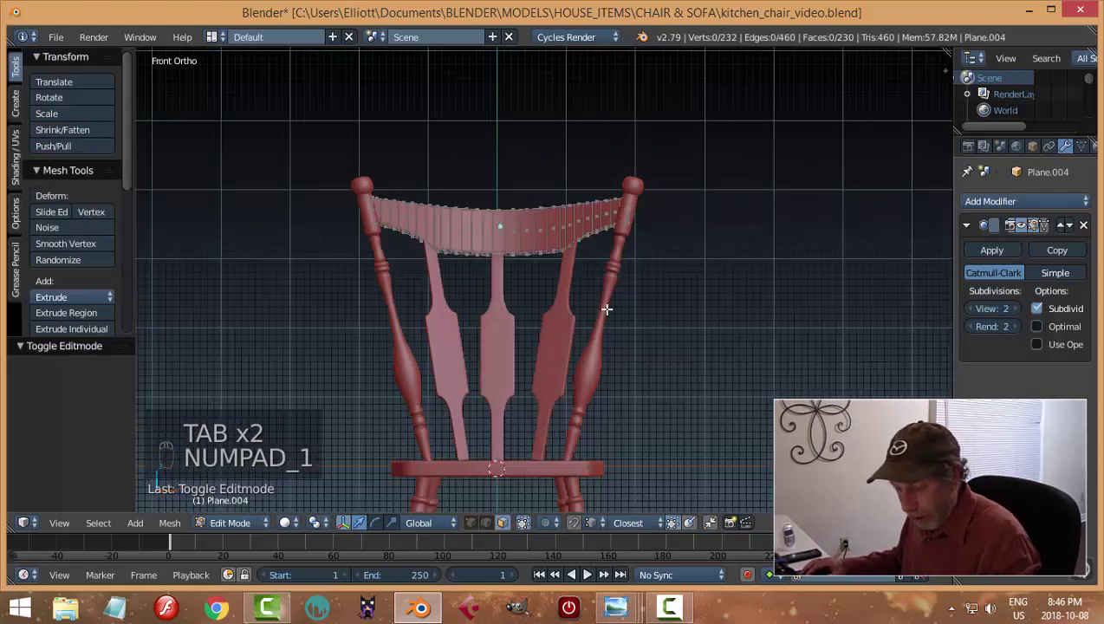
# Step: Box-select both end sections of the crest rail and delete their vertices
pyautogui.press('z')
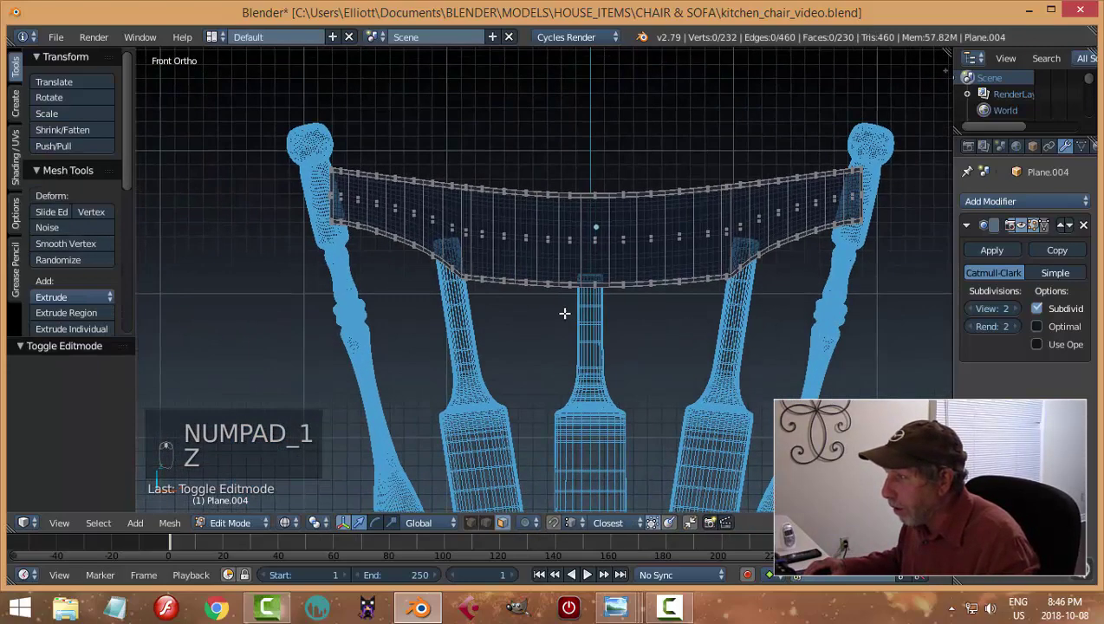
pyautogui.press('b')
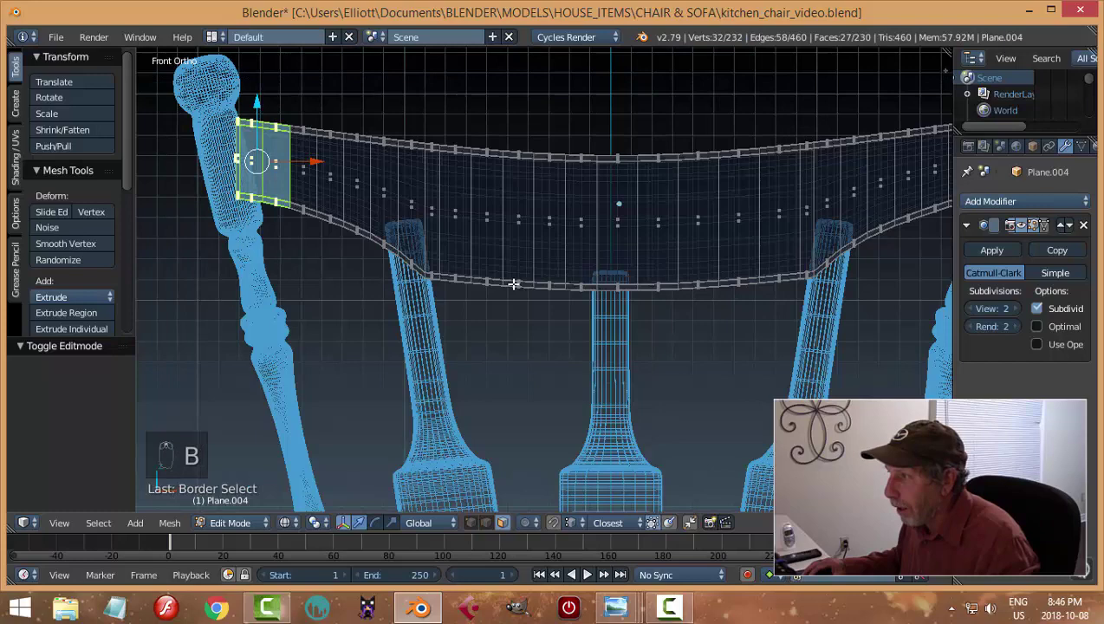
pyautogui.press('b')
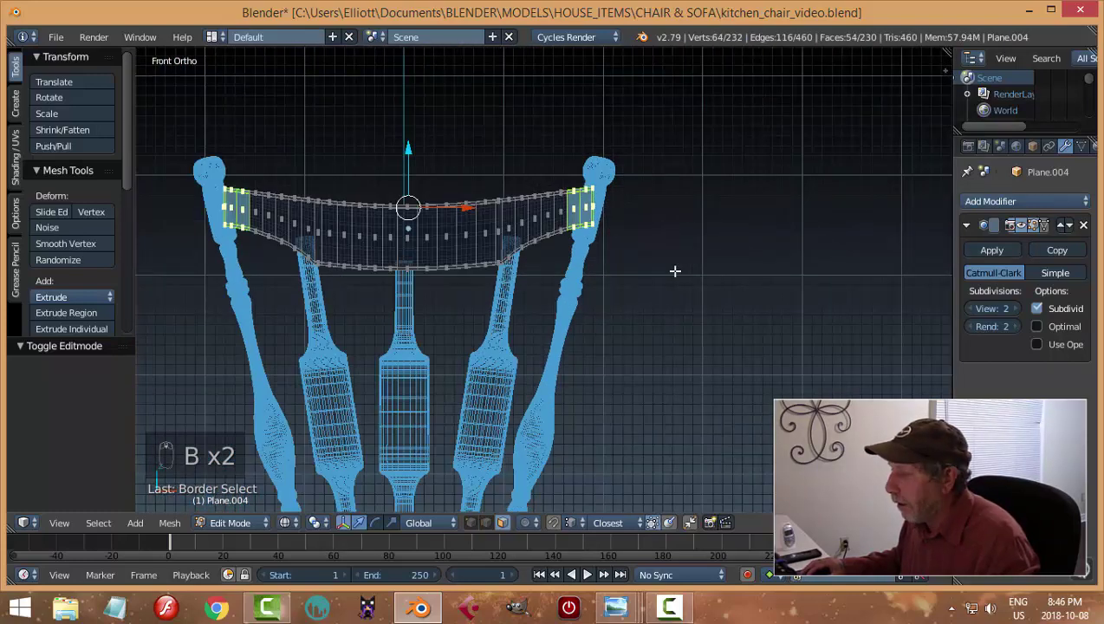
pyautogui.press('x')
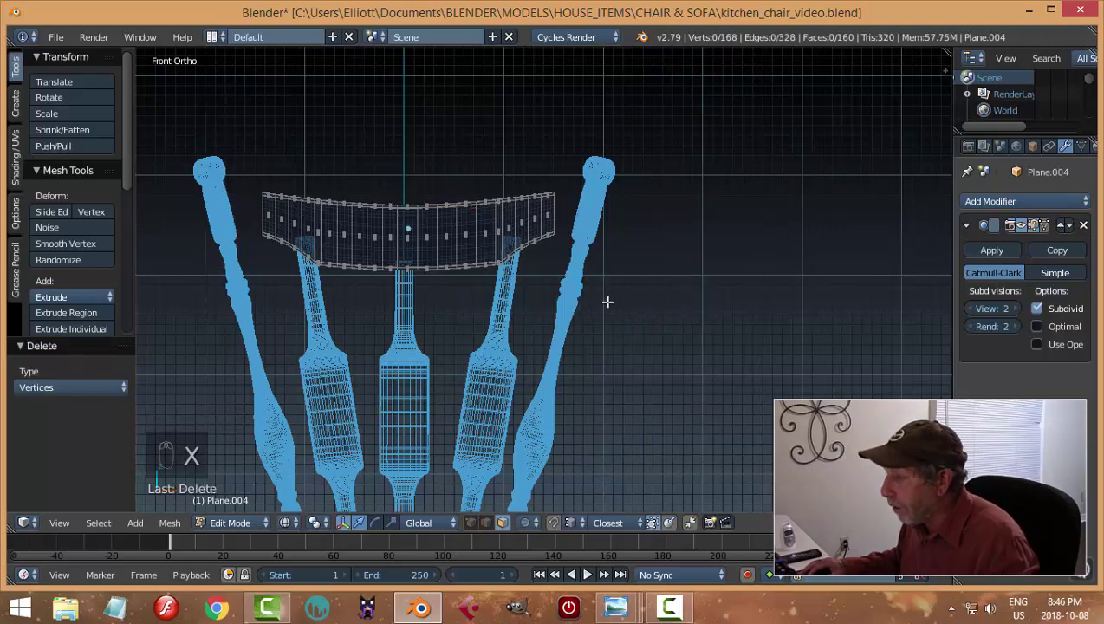
# Step: Widen the remaining rail about 1.27× along X and shift it back along Y between the posts
pyautogui.press('a')
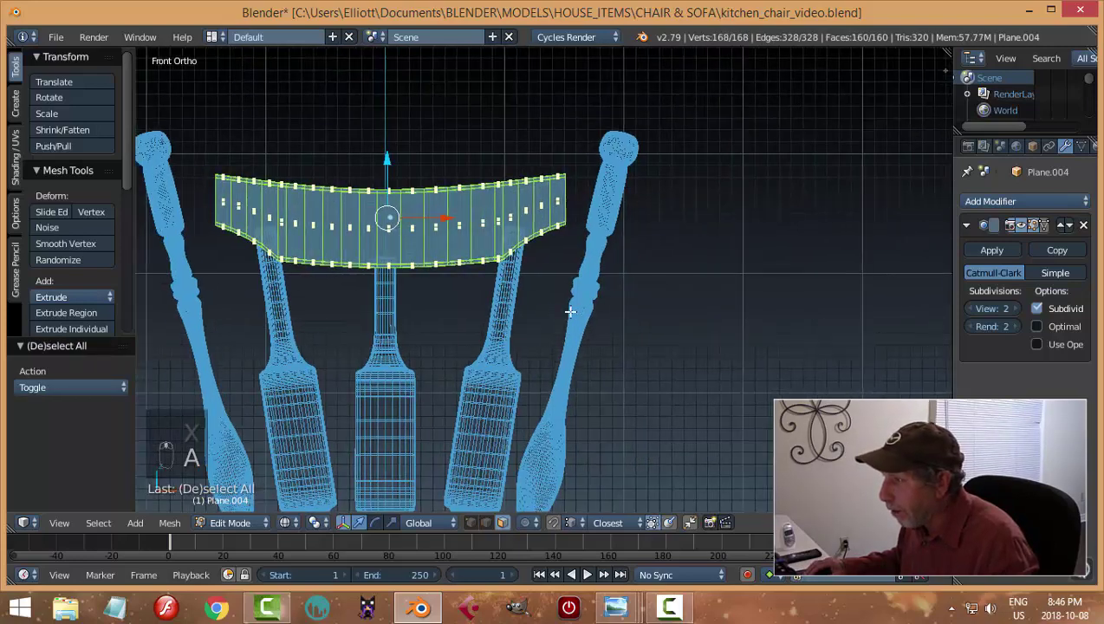
pyautogui.press('s')
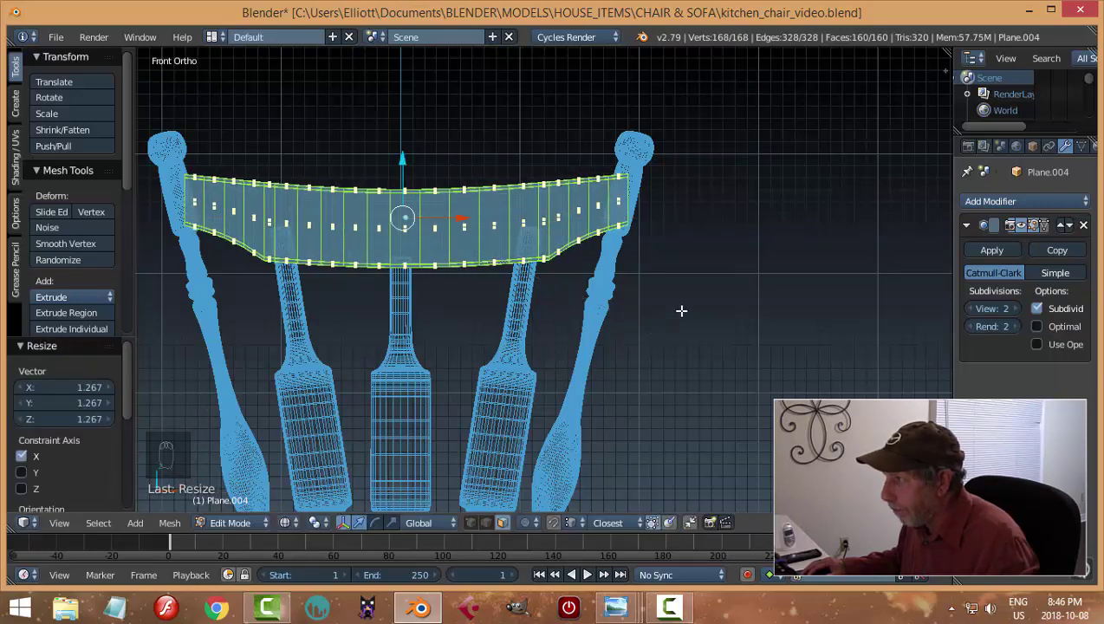
pyautogui.press('z')
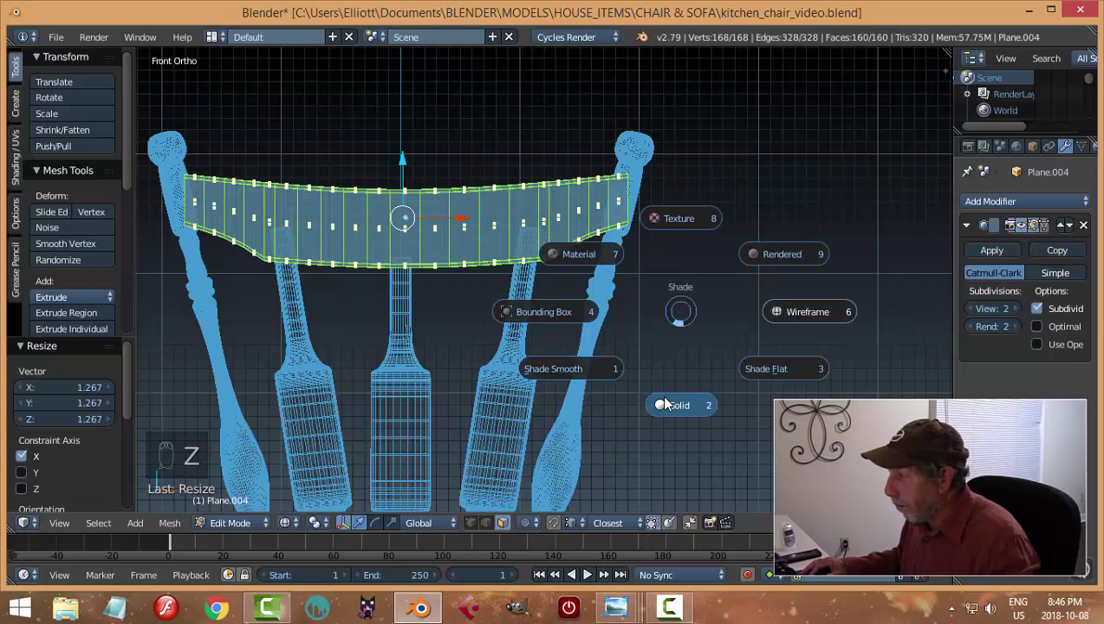
pyautogui.press('Tab')
pyautogui.press('a')
pyautogui.moveTo(602, 251); pyautogui.dragTo(560, 200)
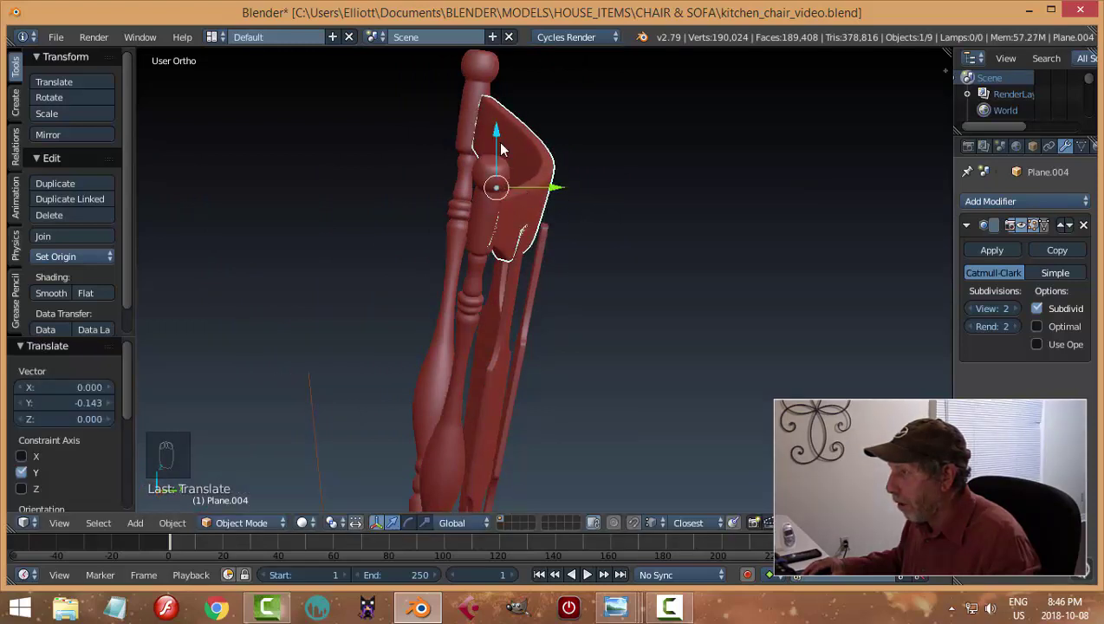
# Step: Orbit all round the chair to check the refitted crest rail
pyautogui.moveTo(504, 142); pyautogui.dragTo(560, 253)
pyautogui.press('a')
pyautogui.moveTo(596, 231); pyautogui.dragTo(655, 236)
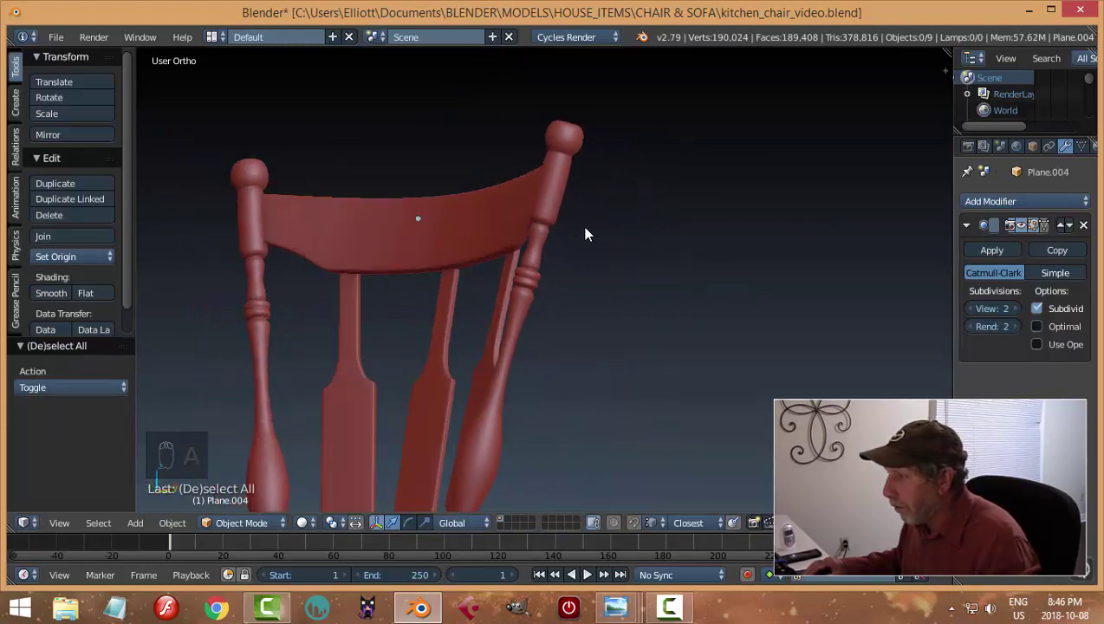
pyautogui.moveTo(529, 285); pyautogui.dragTo(592, 462)
pyautogui.moveTo(592, 461); pyautogui.dragTo(576, 423)
pyautogui.moveTo(576, 423); pyautogui.dragTo(568, 421)
pyautogui.moveTo(577, 399); pyautogui.dragTo(576, 347)
pyautogui.moveTo(526, 330); pyautogui.dragTo(565, 316)
pyautogui.moveTo(564, 315); pyautogui.dragTo(569, 314)
# Step: Inspect the back slats from the front and edge-on, nudging one slightly along Y
pyautogui.press('a')
pyautogui.moveTo(653, 341); pyautogui.dragTo(610, 263)
pyautogui.moveTo(642, 282); pyautogui.dragTo(666, 307)
pyautogui.press('a')
pyautogui.moveTo(682, 300); pyautogui.dragTo(593, 252)
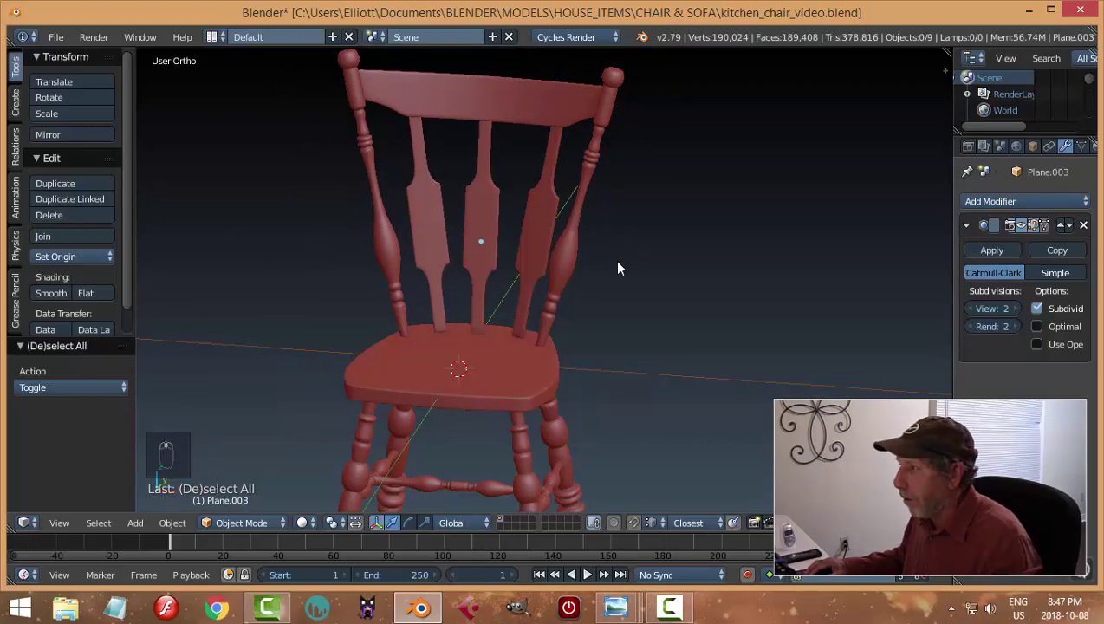
pyautogui.moveTo(491, 158); pyautogui.dragTo(528, 208)
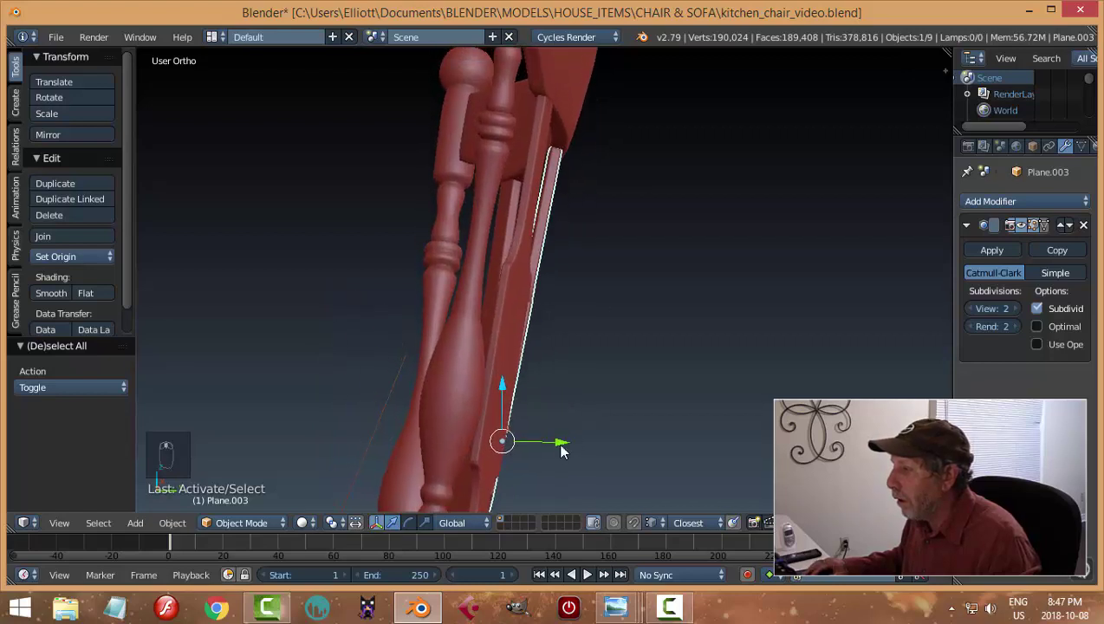
pyautogui.moveTo(565, 448); pyautogui.dragTo(530, 350)
# Step: Deselect everything and save the finished red chair file
pyautogui.press('a')
pyautogui.press('ctrl+s')
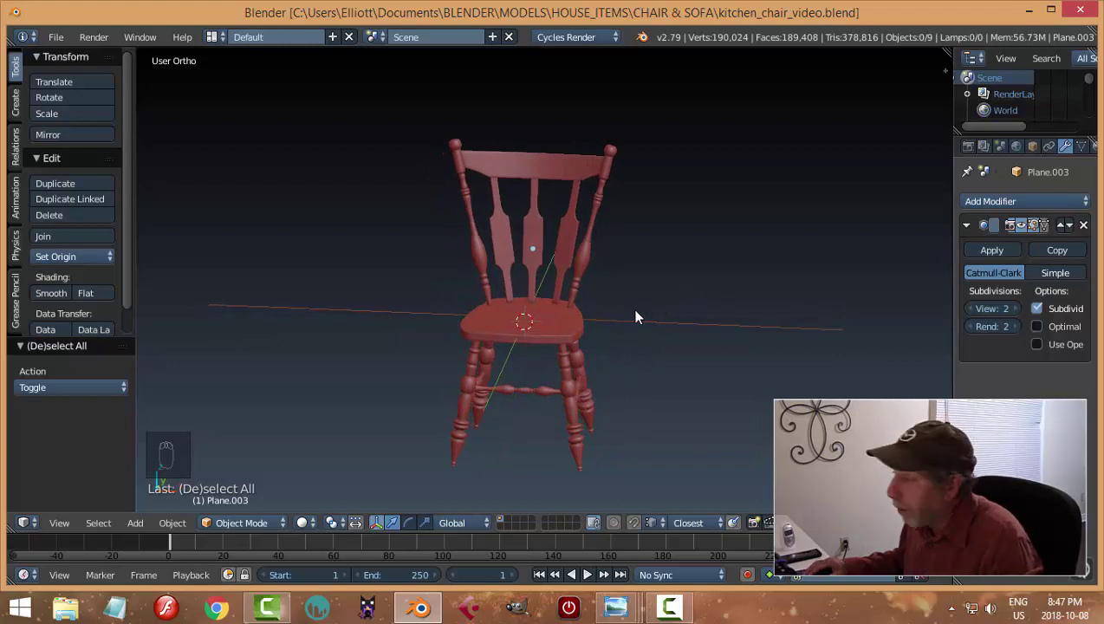
pyautogui.moveTo(578, 343); pyautogui.dragTo(628, 318)
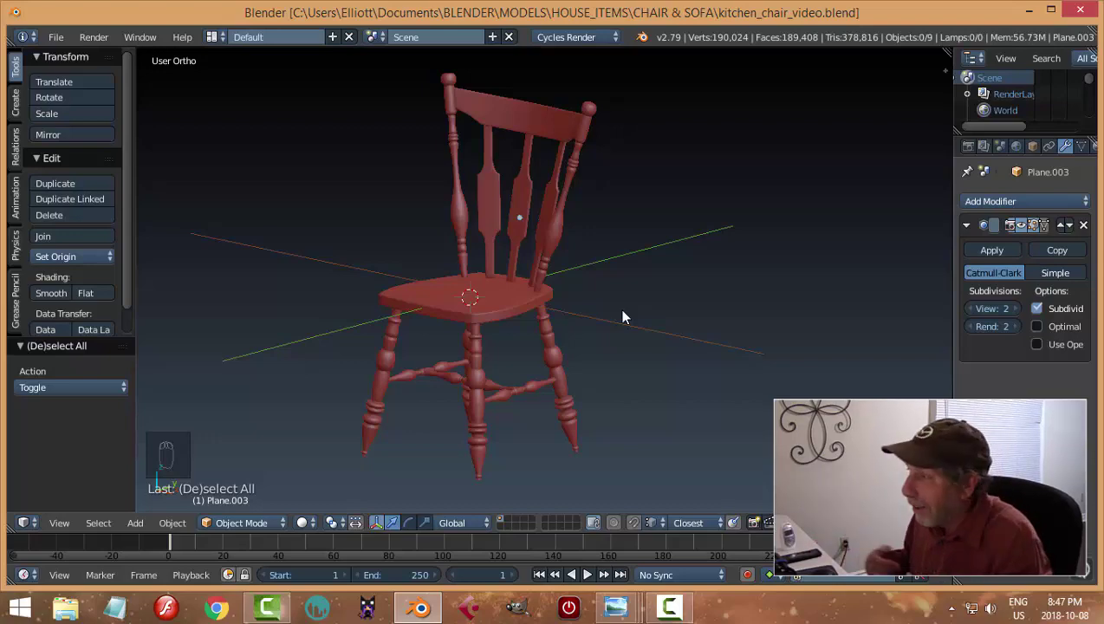